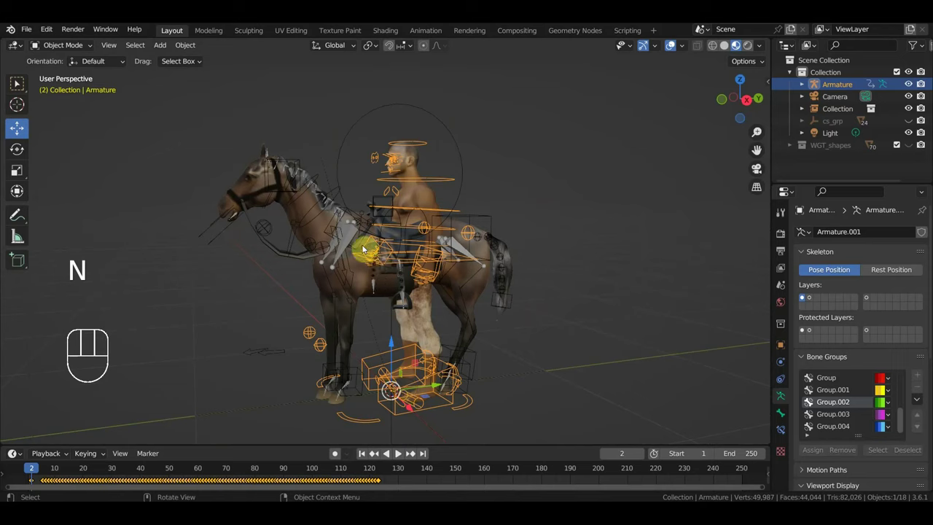
View the selected rider armature straight from the right side in orthographic view.
{"action": "middle_click", "coordinate": [421, 251]}
{"action": "key", "text": "KP_3"}
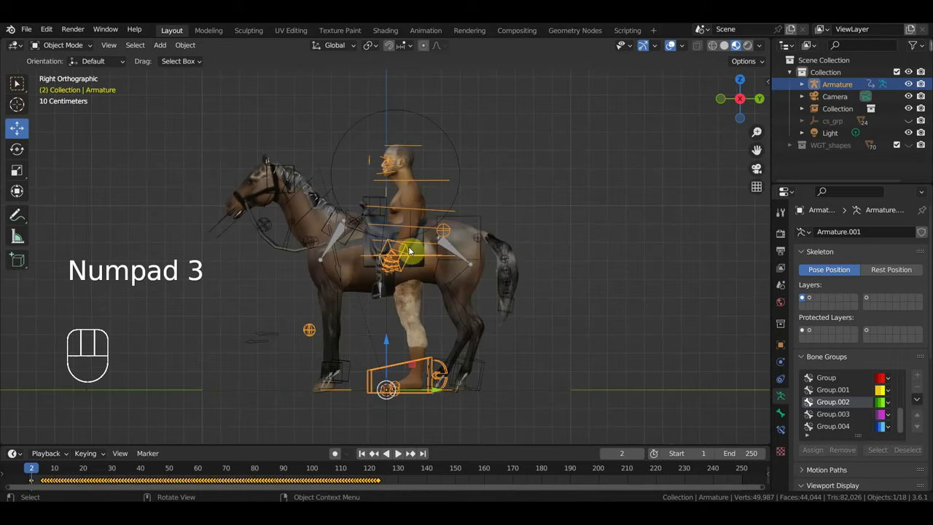
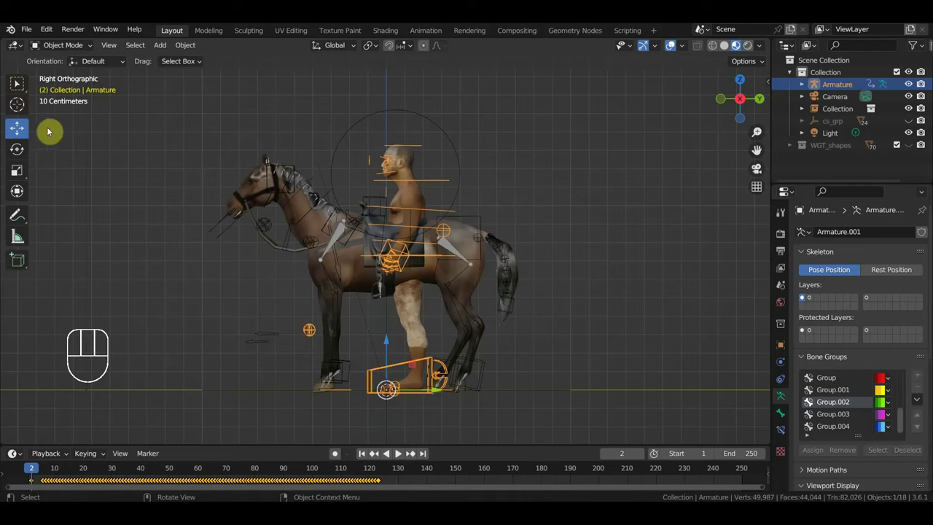
Enter Pose Mode on the rig and look straight down on it from above.
{"action": "left_click_drag", "start_coordinate": [74, 52], "coordinate": [76, 92]}
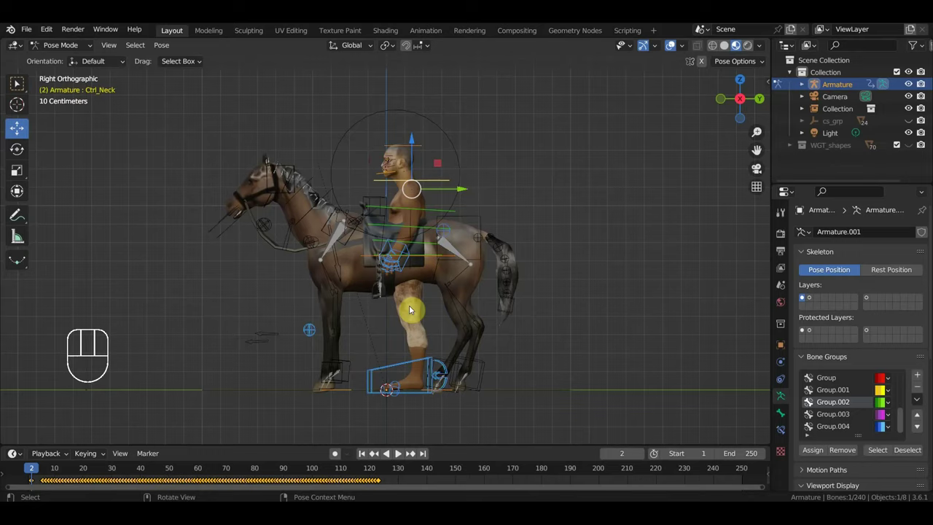
{"action": "left_click_drag", "start_coordinate": [491, 400], "coordinate": [508, 420]}
{"action": "left_click_drag", "start_coordinate": [484, 380], "coordinate": [511, 378]}
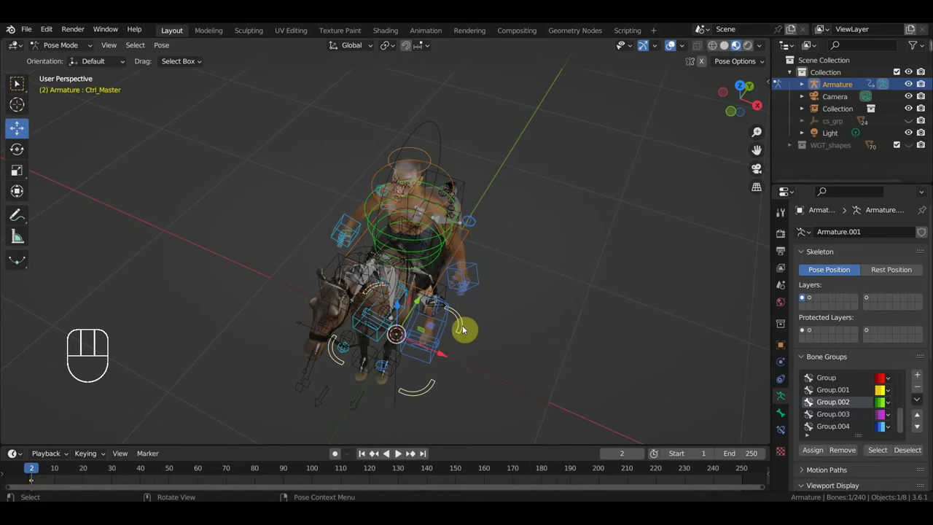
{"action": "key", "text": "KP_7"}
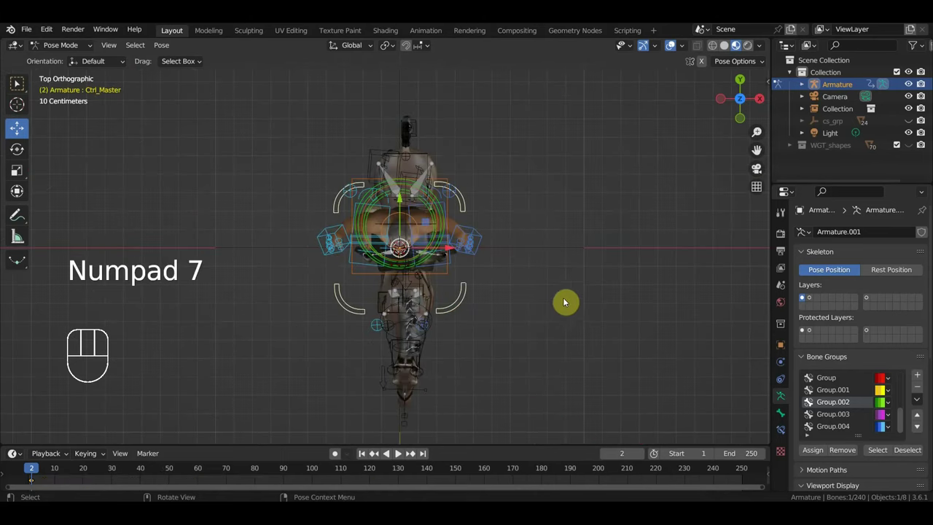
Rotate the whole rider around its Ctrl Master control, then return to a perspective angle.
{"action": "key", "text": "r"}
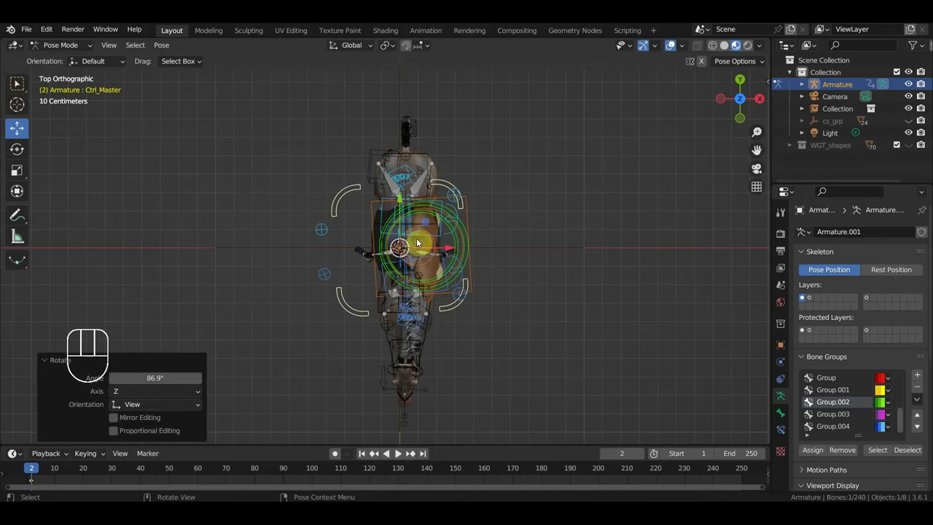
{"action": "left_click_drag", "start_coordinate": [454, 254], "coordinate": [380, 169]}
{"action": "key", "text": "r"}
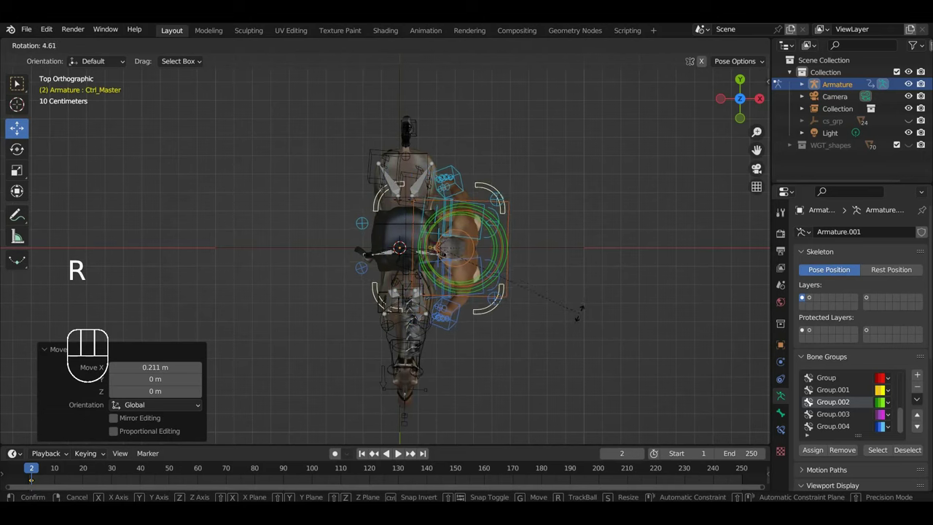
{"action": "left_click_drag", "start_coordinate": [563, 283], "coordinate": [528, 231]}
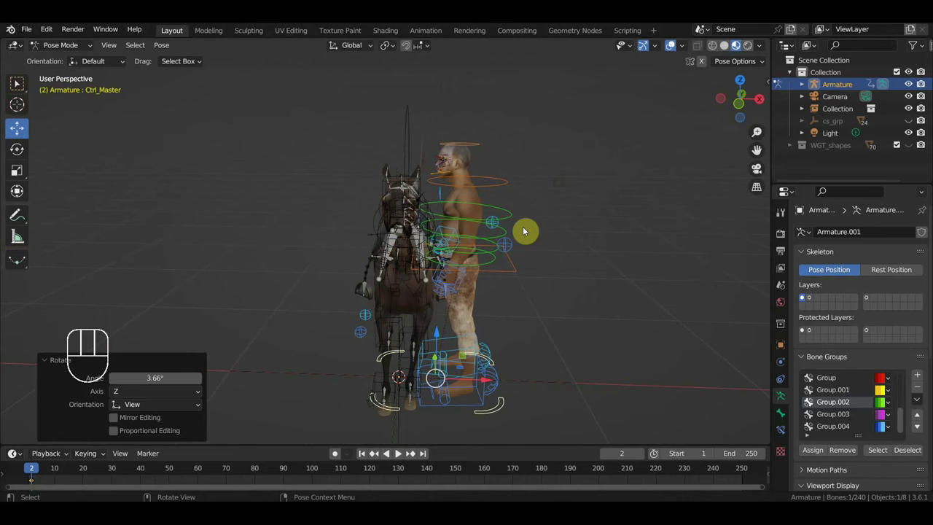
{"action": "left_click_drag", "start_coordinate": [507, 253], "coordinate": [204, 151]}
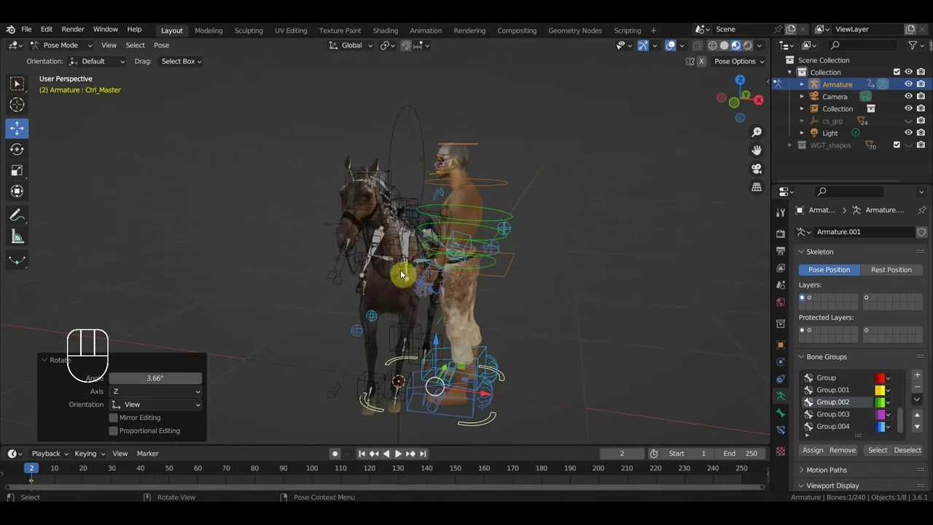
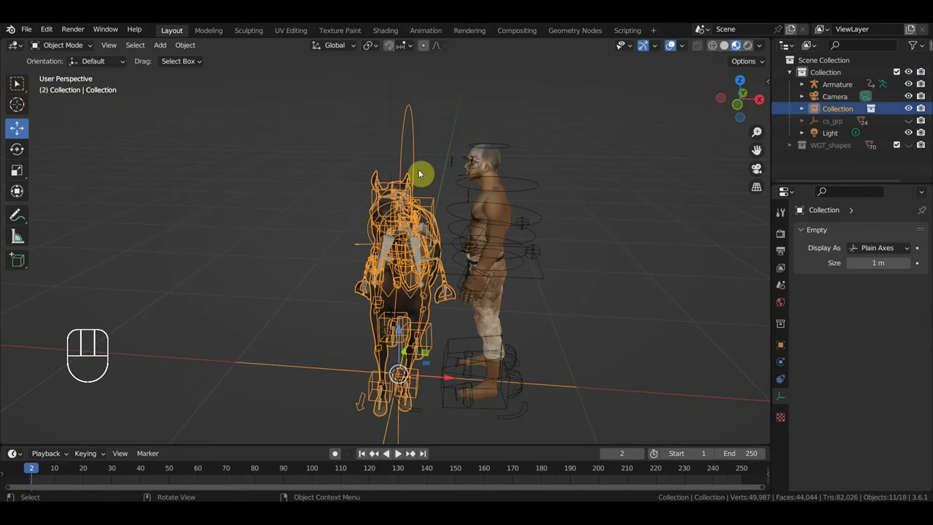
Return to Object Mode and bring up the Images as Planes browser with the horse references.
{"action": "key", "text": "KP_3"}
{"action": "key", "text": "s"}
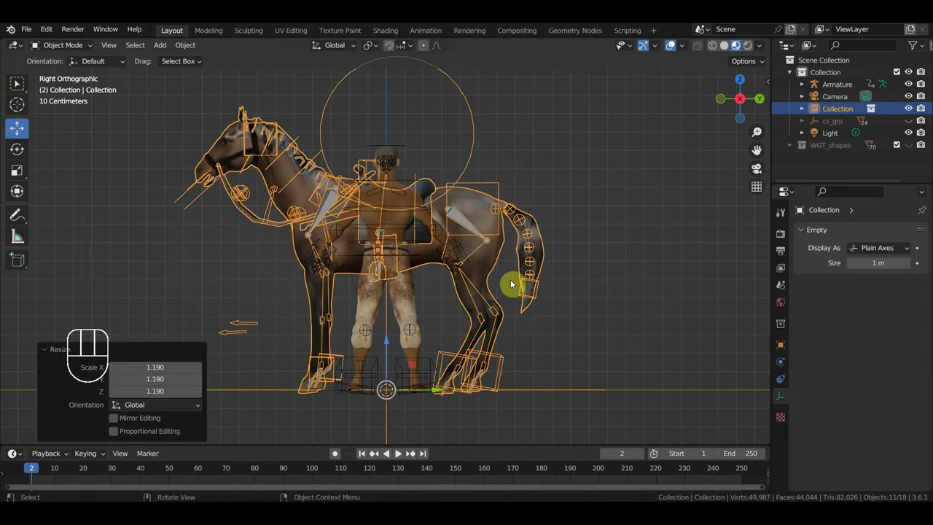
{"action": "left_click_drag", "start_coordinate": [485, 295], "coordinate": [532, 303]}
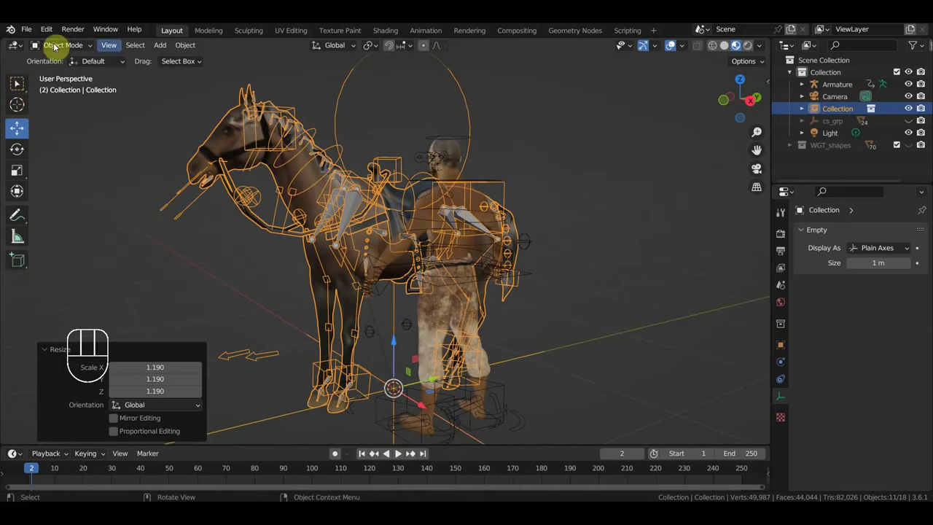
{"action": "left_click_drag", "start_coordinate": [166, 57], "coordinate": [383, 258]}
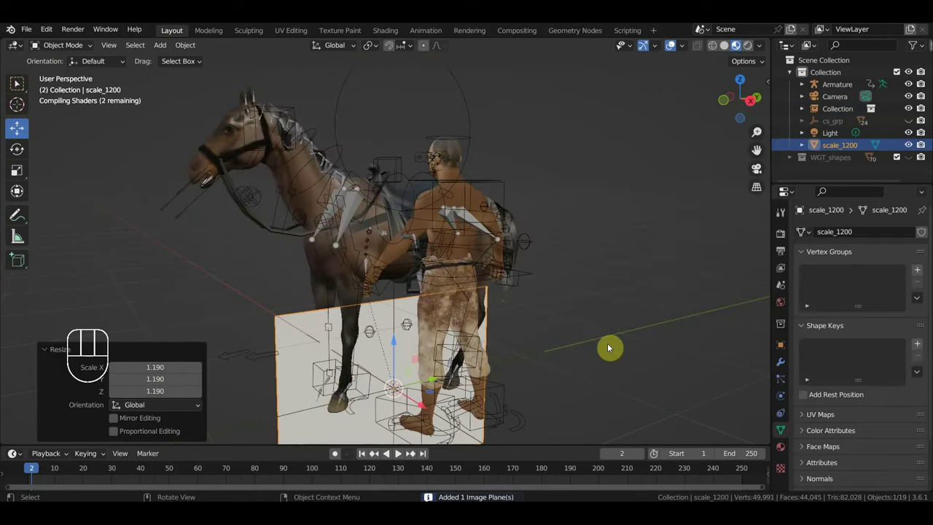
Locate the imported sketch plane and scale it up to a usable size.
{"action": "left_click_drag", "start_coordinate": [560, 359], "coordinate": [509, 358]}
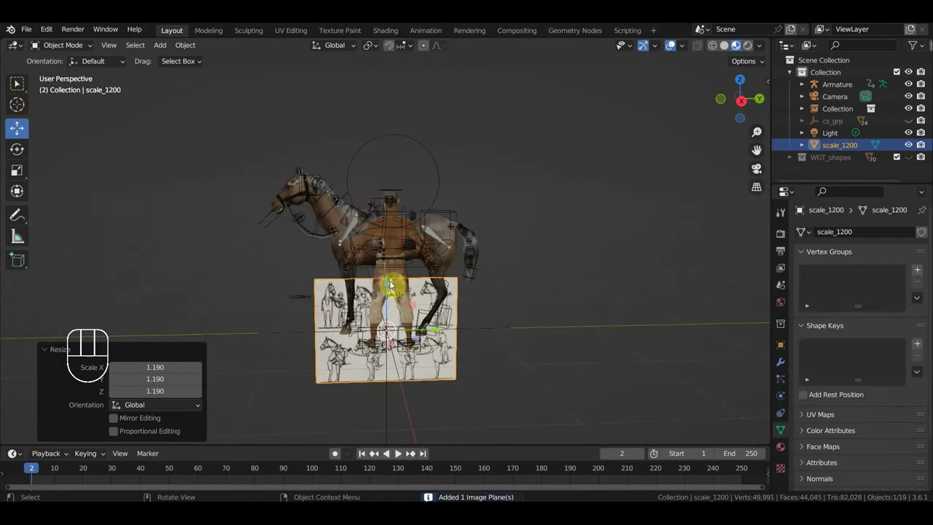
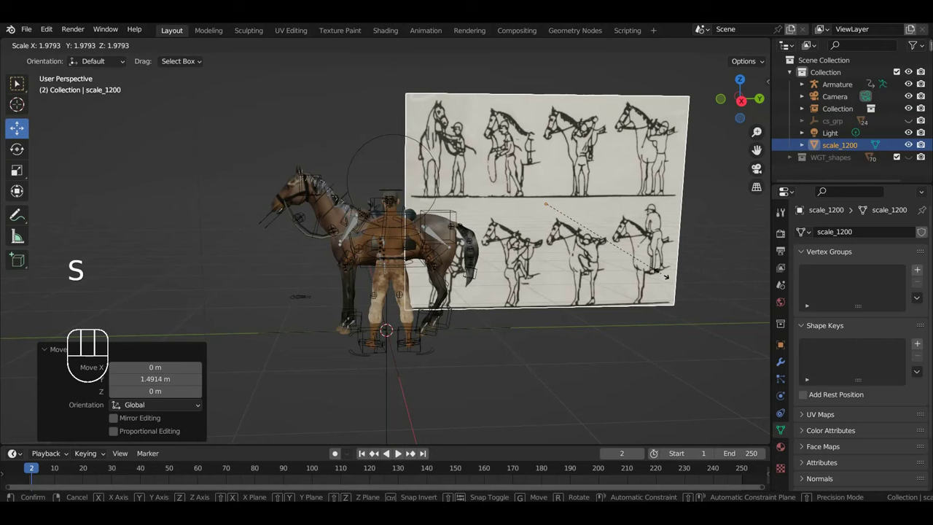
{"action": "left_click_drag", "start_coordinate": [598, 207], "coordinate": [646, 227]}
{"action": "key", "text": "KP_7"}
{"action": "key", "text": "g"}
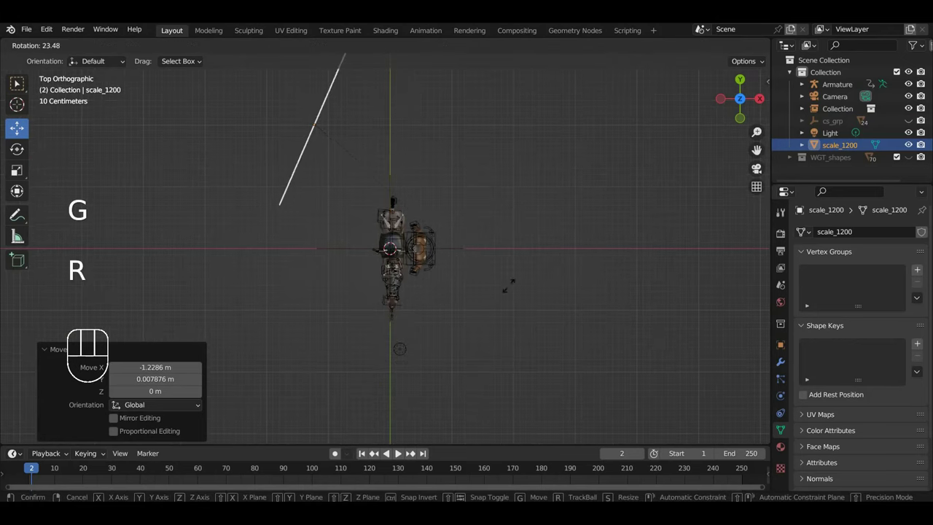
Rotate the sketch plane upright from top view and move it to stand beside the rig.
{"action": "key", "text": "r"}
{"action": "left_click_drag", "start_coordinate": [503, 294], "coordinate": [371, 165]}
{"action": "left_click_drag", "start_coordinate": [455, 240], "coordinate": [487, 245]}
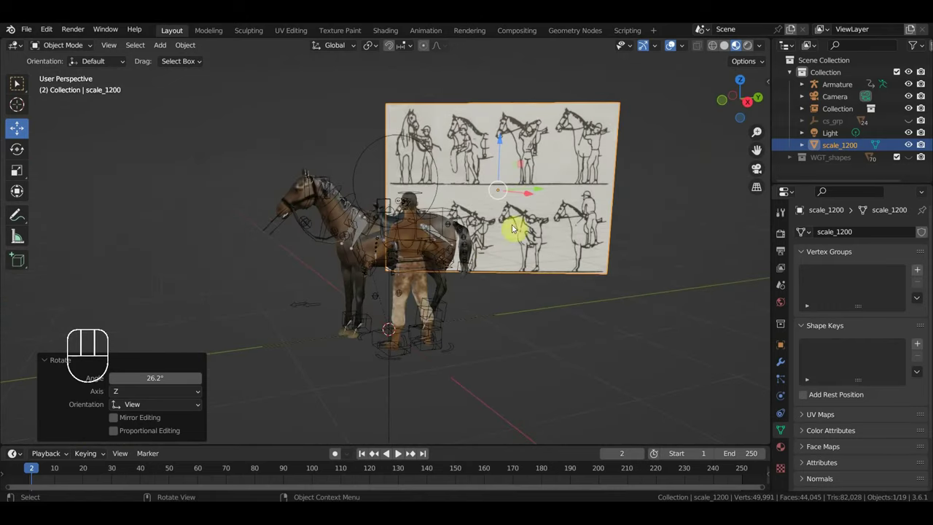
{"action": "left_click_drag", "start_coordinate": [533, 192], "coordinate": [604, 226]}
{"action": "left_click_drag", "start_coordinate": [554, 252], "coordinate": [528, 259]}
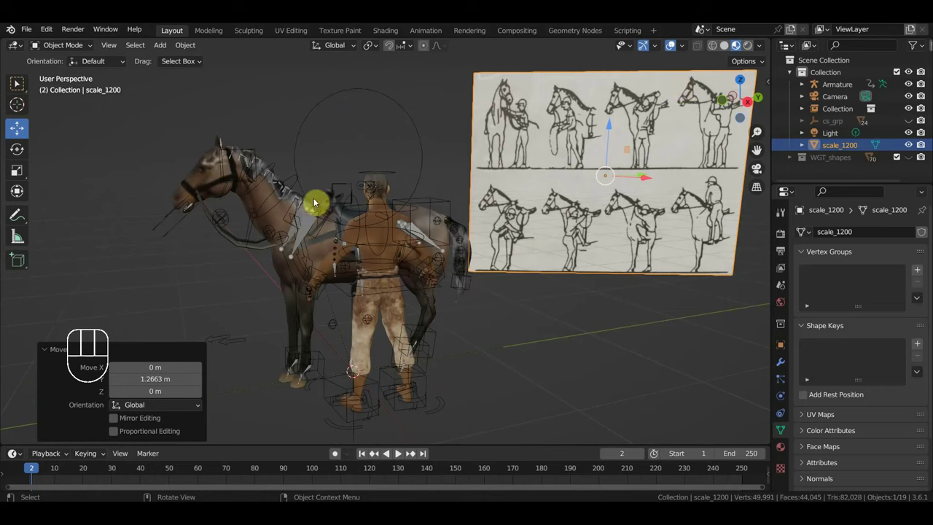
Select the armature, enter Pose Mode and bring the rider's left arm into view.
{"action": "left_click", "coordinate": [401, 175]}
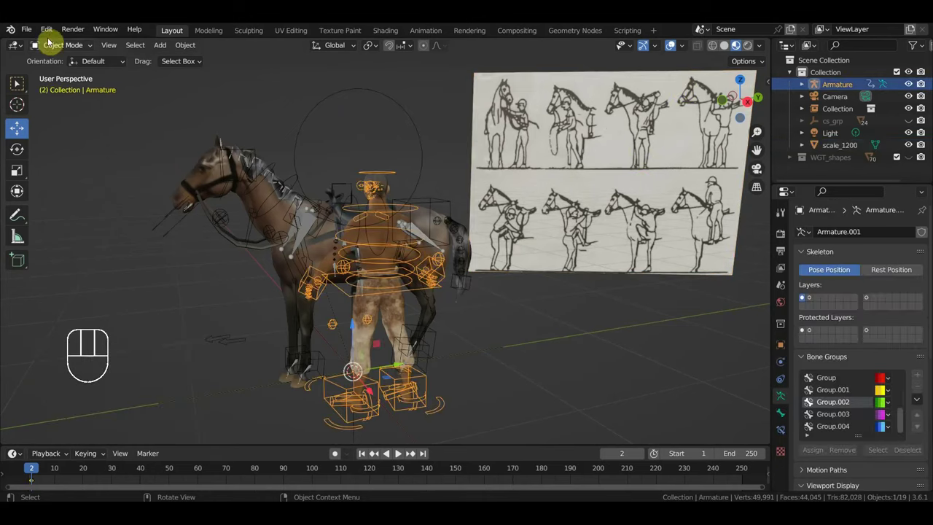
{"action": "left_click_drag", "start_coordinate": [59, 52], "coordinate": [301, 241]}
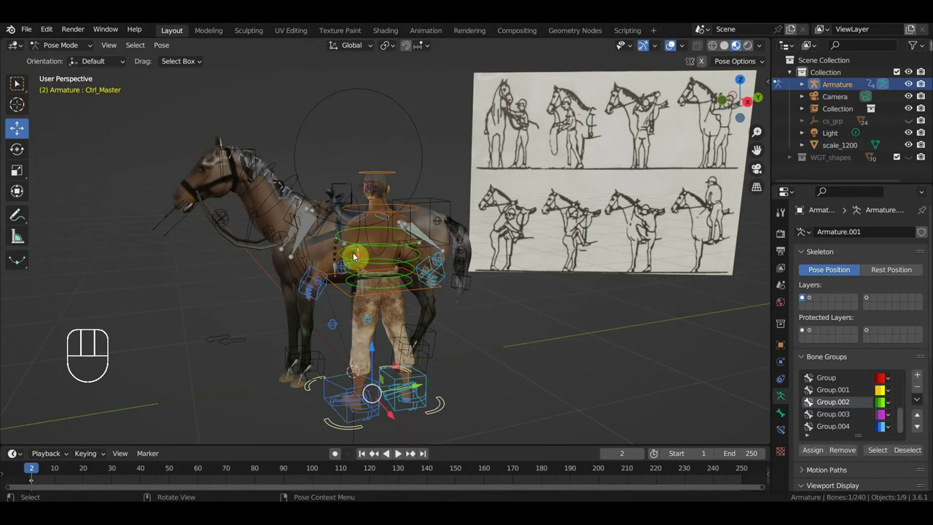
{"action": "left_click_drag", "start_coordinate": [395, 270], "coordinate": [444, 272]}
{"action": "left_click_drag", "start_coordinate": [415, 312], "coordinate": [477, 321]}
{"action": "left_click_drag", "start_coordinate": [477, 321], "coordinate": [510, 313]}
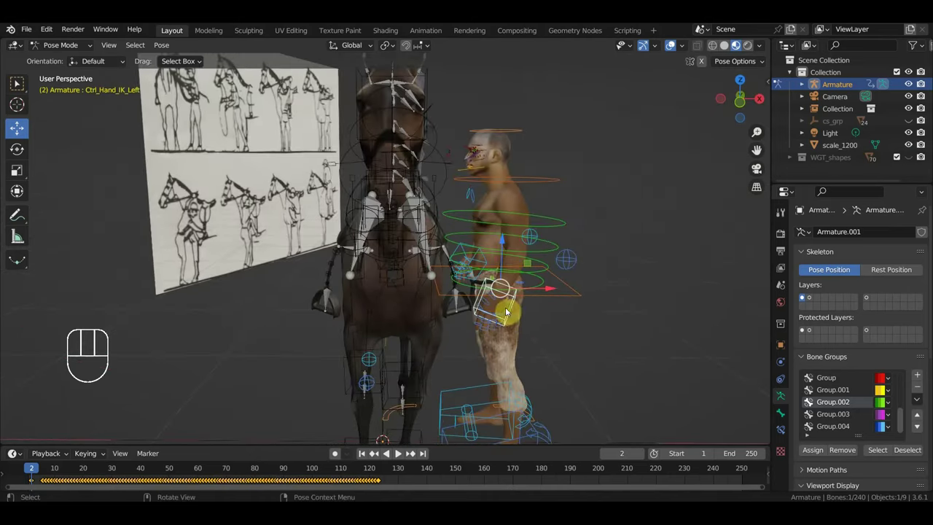
Rotate the Ctrl Hand IK Left control to match the reference sketch.
{"action": "key", "text": "g"}
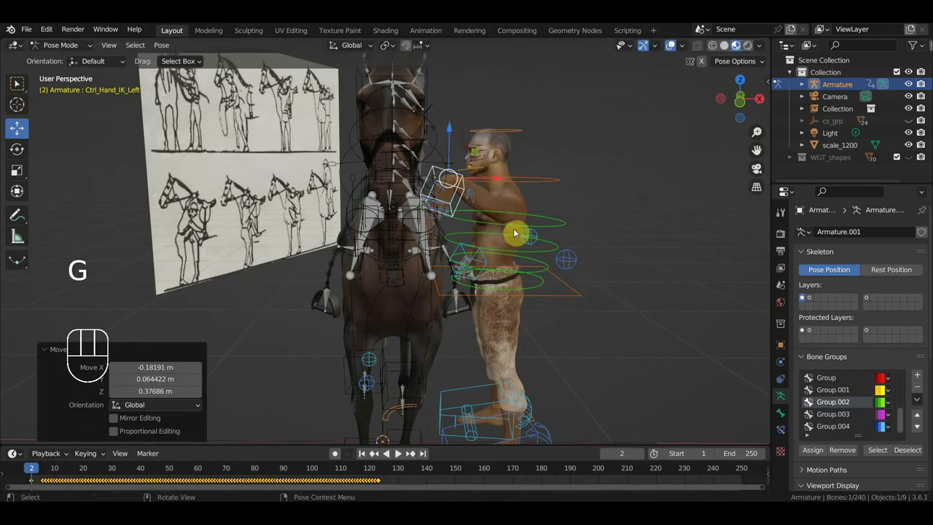
{"action": "key", "text": "r"}
{"action": "left_click_drag", "start_coordinate": [537, 310], "coordinate": [413, 315]}
{"action": "key", "text": "r"}
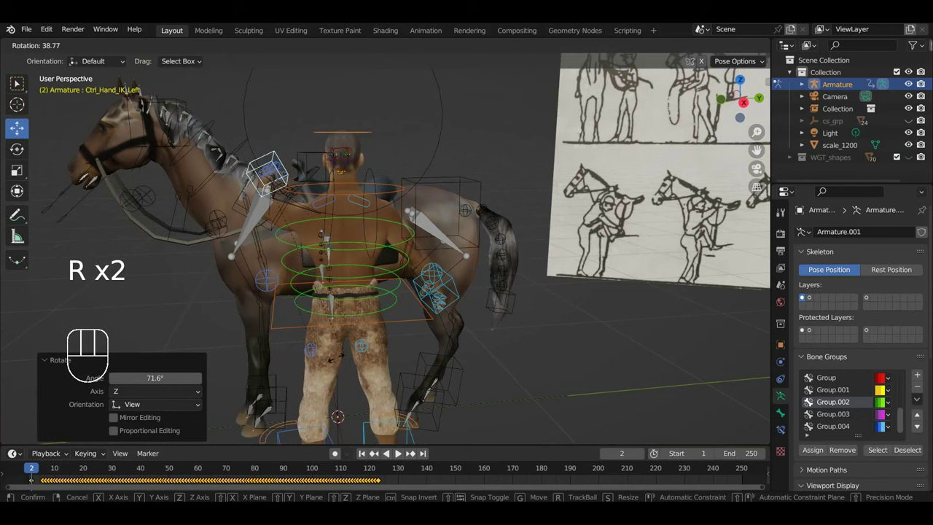
{"action": "key", "text": "g"}
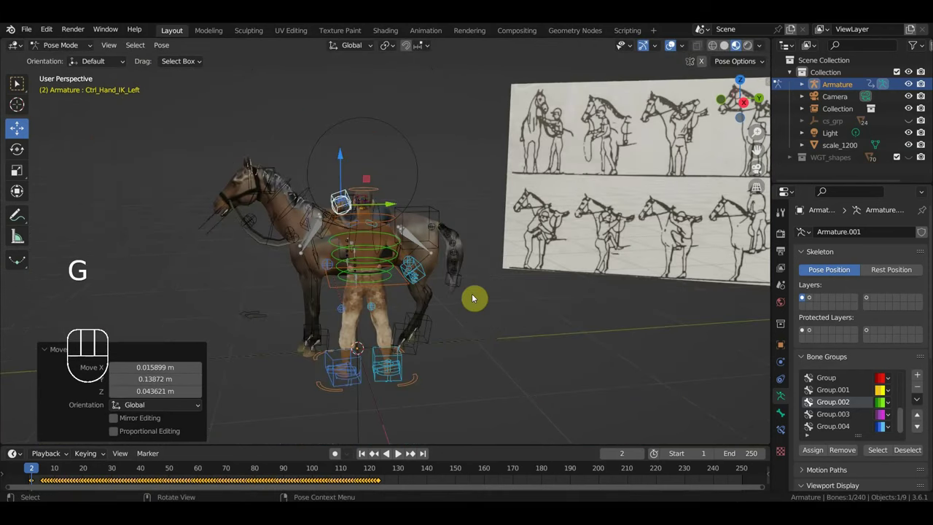
Look around the rider and select the left arm pole control.
{"action": "left_click_drag", "start_coordinate": [513, 294], "coordinate": [524, 291]}
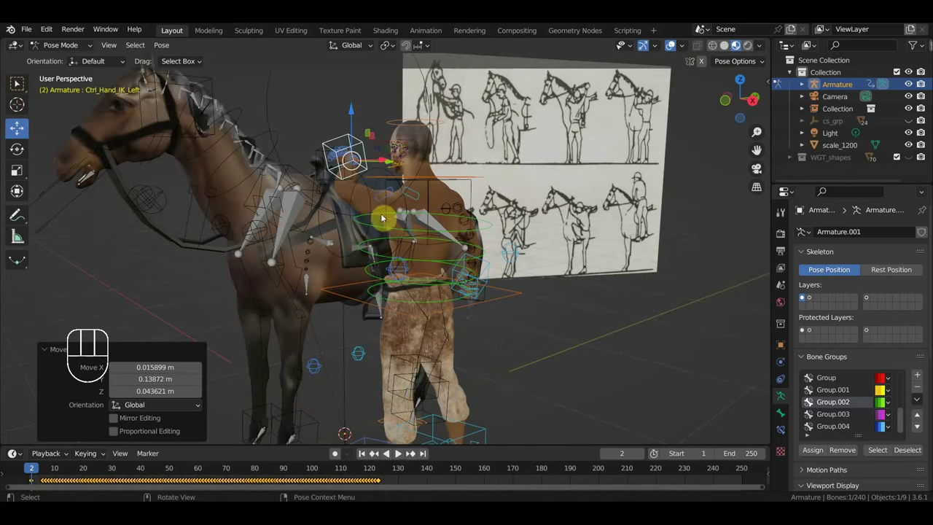
{"action": "middle_click", "coordinate": [367, 195]}
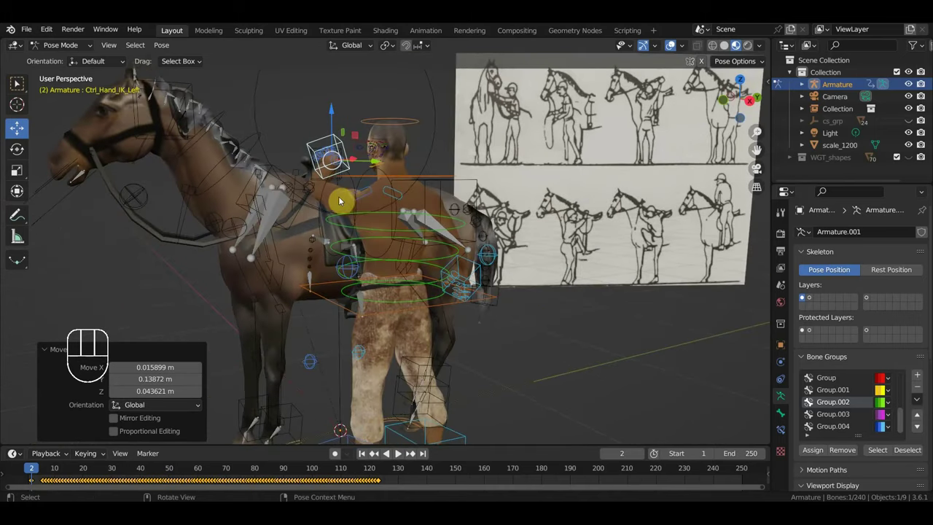
{"action": "left_click_drag", "start_coordinate": [361, 200], "coordinate": [350, 202]}
{"action": "left_click_drag", "start_coordinate": [343, 207], "coordinate": [353, 223]}
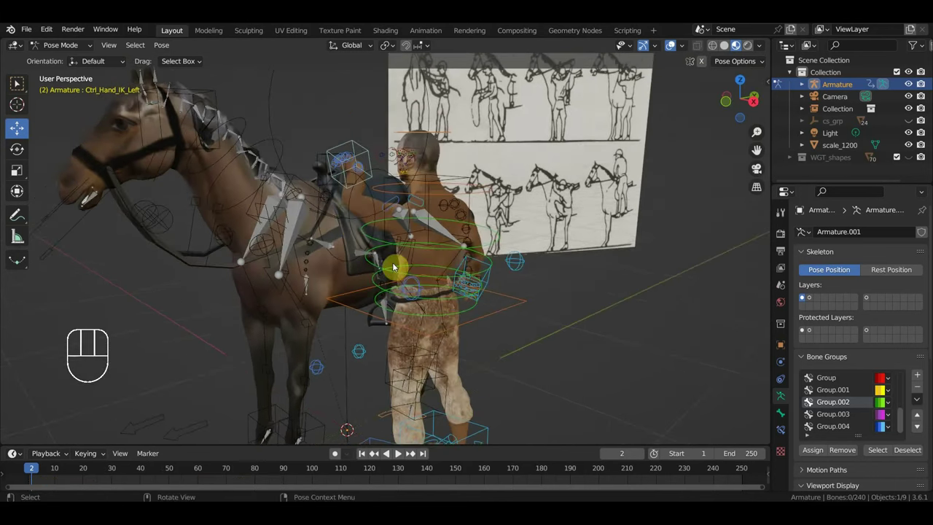
{"action": "left_click", "coordinate": [419, 294]}
Move the left arm pole control to reshape the elbow and close in on the rider.
{"action": "left_click_drag", "start_coordinate": [426, 278], "coordinate": [444, 270]}
{"action": "key", "text": "g"}
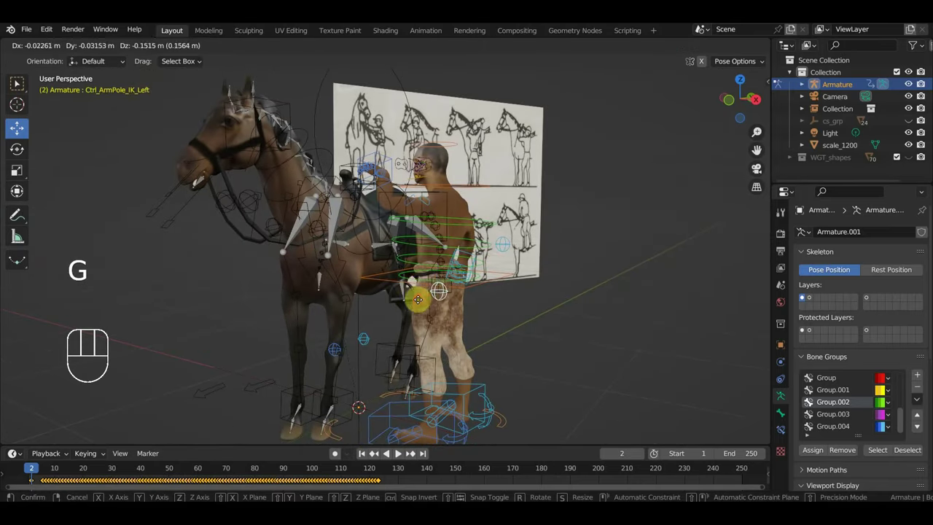
{"action": "left_click_drag", "start_coordinate": [427, 300], "coordinate": [382, 289]}
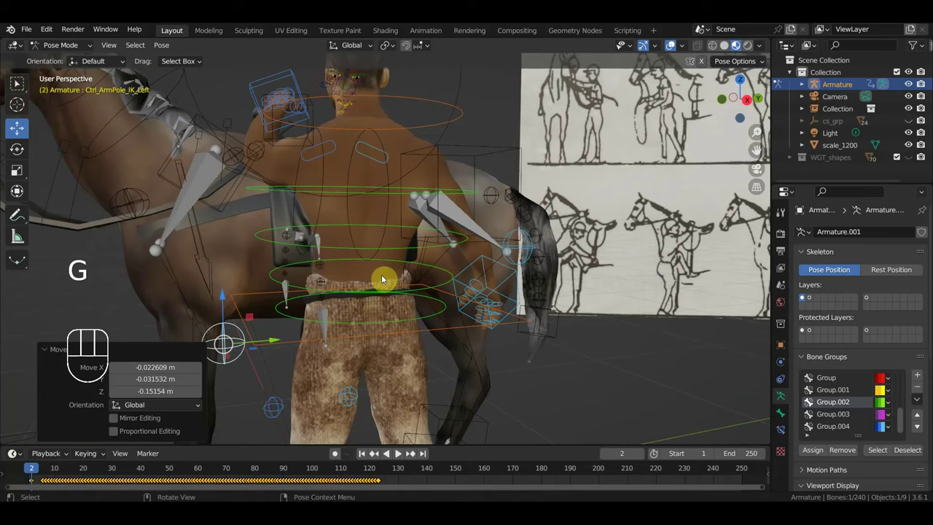
{"action": "left_click_drag", "start_coordinate": [367, 229], "coordinate": [399, 270]}
{"action": "left_click_drag", "start_coordinate": [422, 274], "coordinate": [566, 288]}
{"action": "left_click_drag", "start_coordinate": [482, 289], "coordinate": [355, 335]}
{"action": "middle_click", "coordinate": [393, 318]}
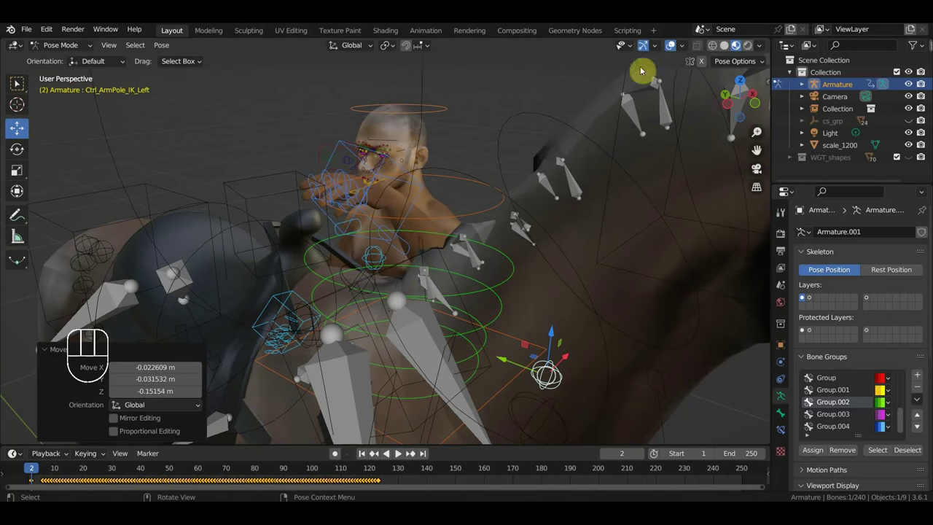
Curl the rider's left ring finger control by rotating it while inspecting the hand.
{"action": "left_click_drag", "start_coordinate": [357, 207], "coordinate": [400, 214]}
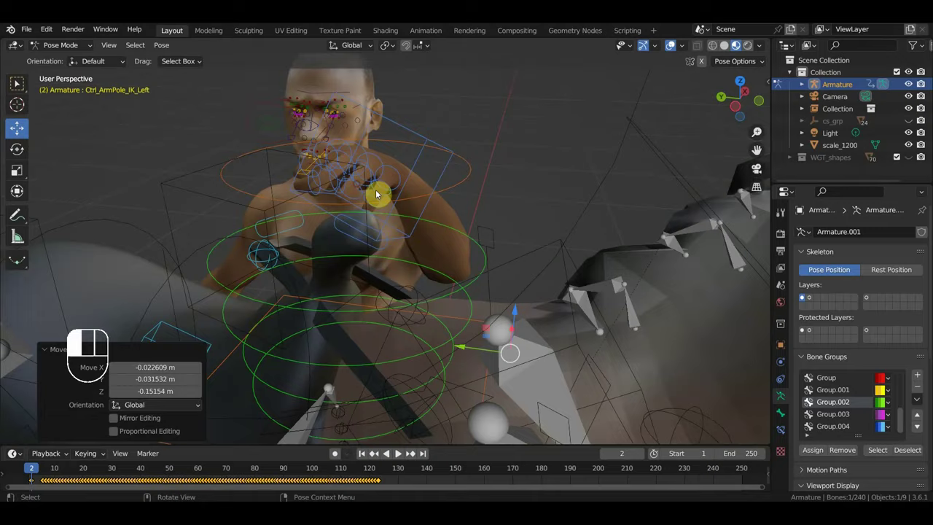
{"action": "left_click_drag", "start_coordinate": [385, 199], "coordinate": [470, 239]}
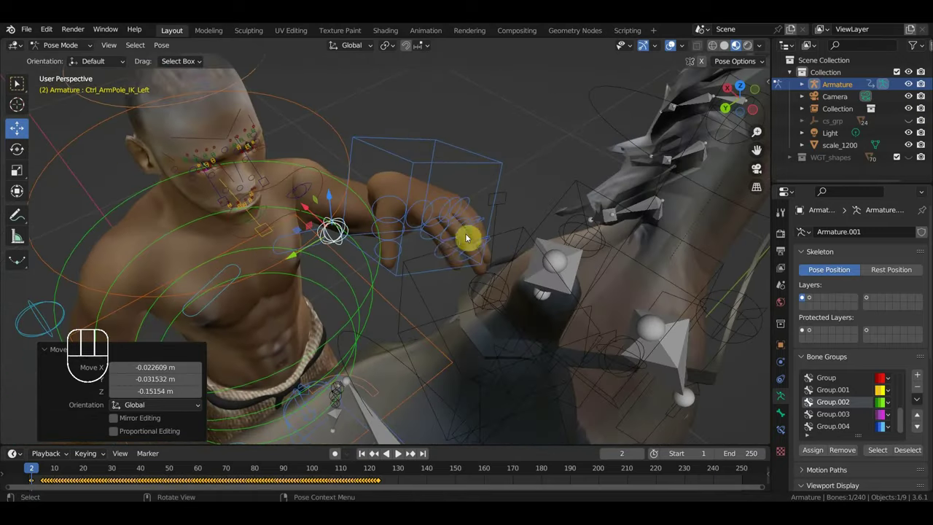
{"action": "left_click_drag", "start_coordinate": [441, 257], "coordinate": [462, 260]}
{"action": "left_click_drag", "start_coordinate": [468, 260], "coordinate": [501, 244]}
{"action": "left_click_drag", "start_coordinate": [516, 246], "coordinate": [597, 212]}
{"action": "key", "text": "r"}
{"action": "left_click_drag", "start_coordinate": [605, 201], "coordinate": [463, 205]}
{"action": "key", "text": "r"}
{"action": "left_click_drag", "start_coordinate": [434, 200], "coordinate": [484, 241]}
{"action": "left_click_drag", "start_coordinate": [453, 285], "coordinate": [474, 289]}
Curl the left middle and pinky finger controls and shift Ctrl Hand IK Left.
{"action": "left_click", "coordinate": [483, 284]}
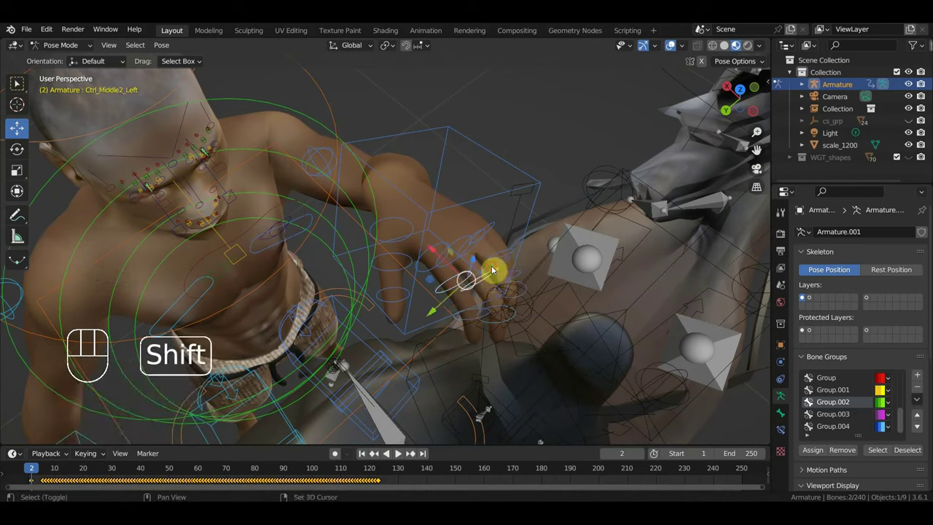
{"action": "left_click", "coordinate": [508, 260]}
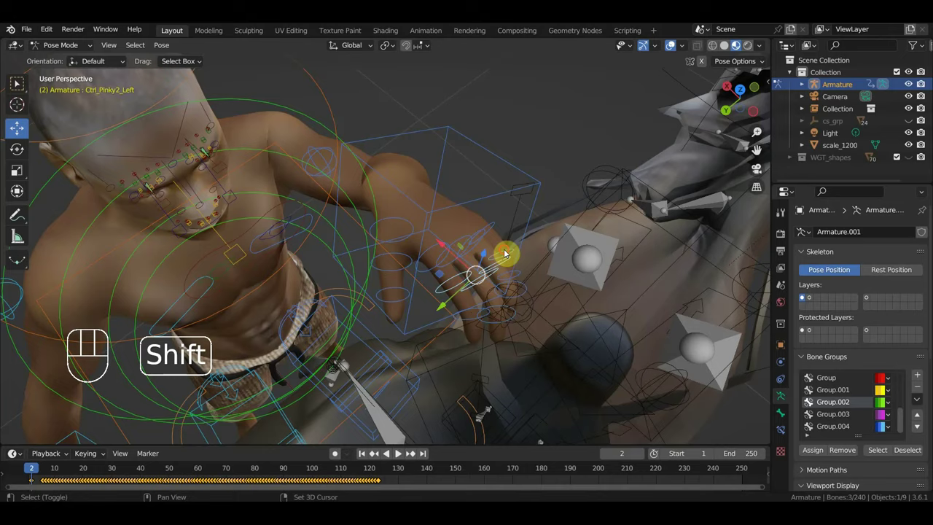
{"action": "left_click_drag", "start_coordinate": [592, 233], "coordinate": [608, 205]}
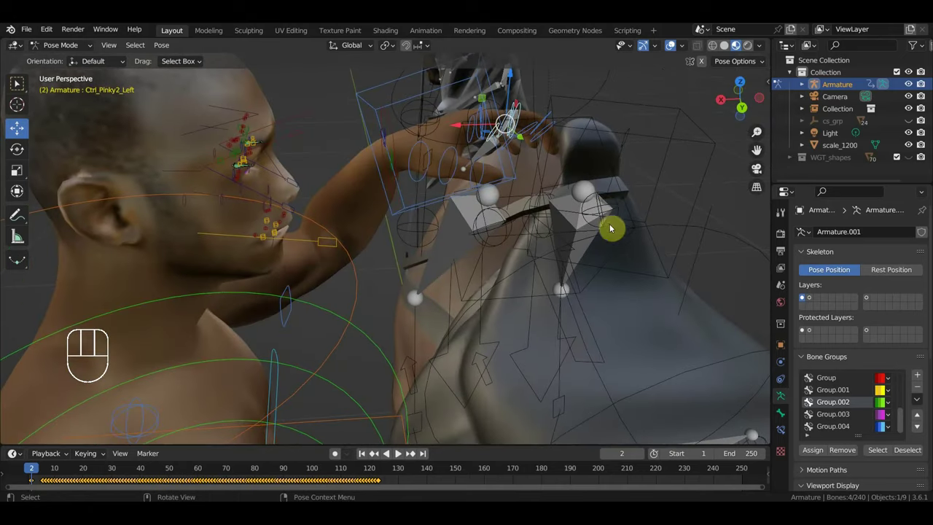
{"action": "key", "text": "r"}
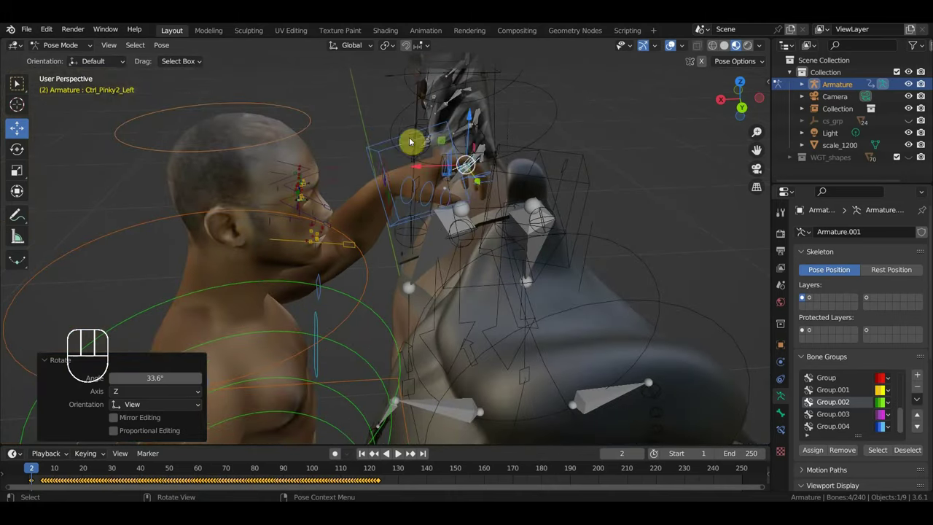
{"action": "key", "text": "g"}
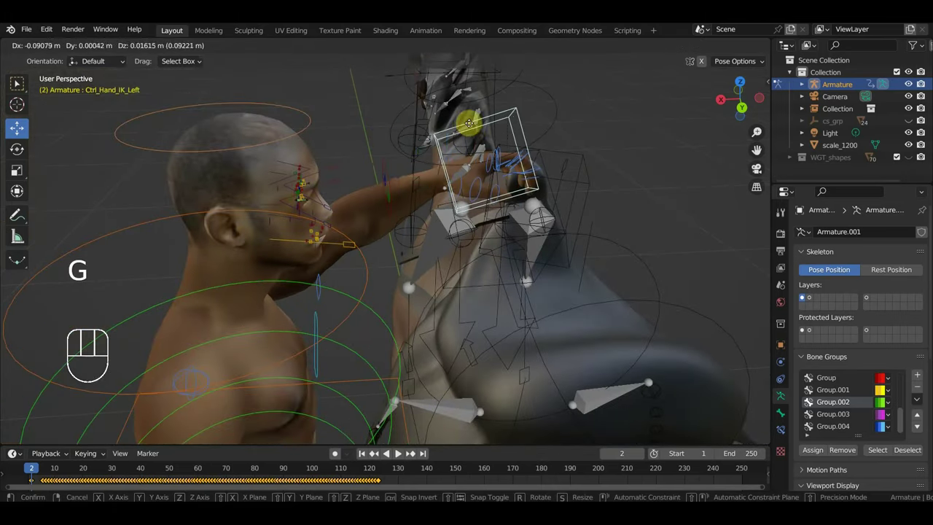
Turn the spine and begin tilting the Ctrl Neck control for the frame 2 pose.
{"action": "left_click_drag", "start_coordinate": [450, 202], "coordinate": [445, 181]}
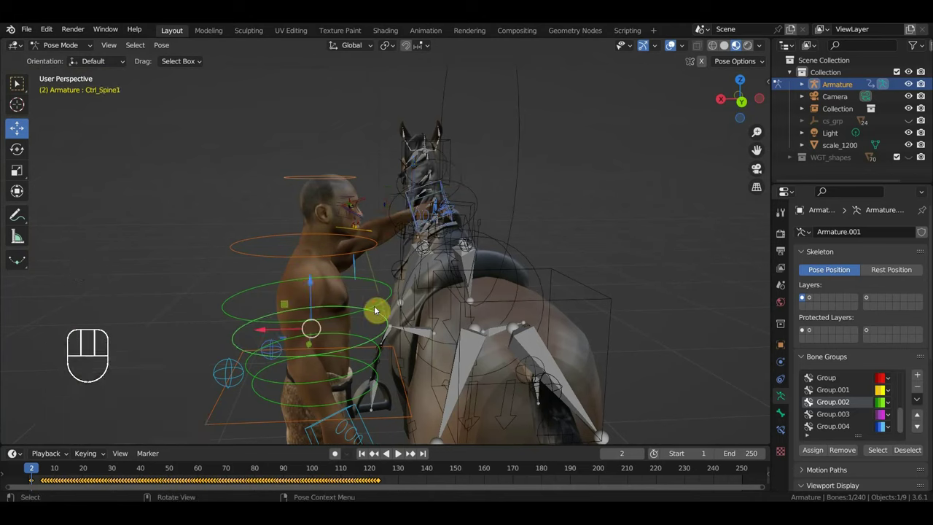
{"action": "key", "text": "r"}
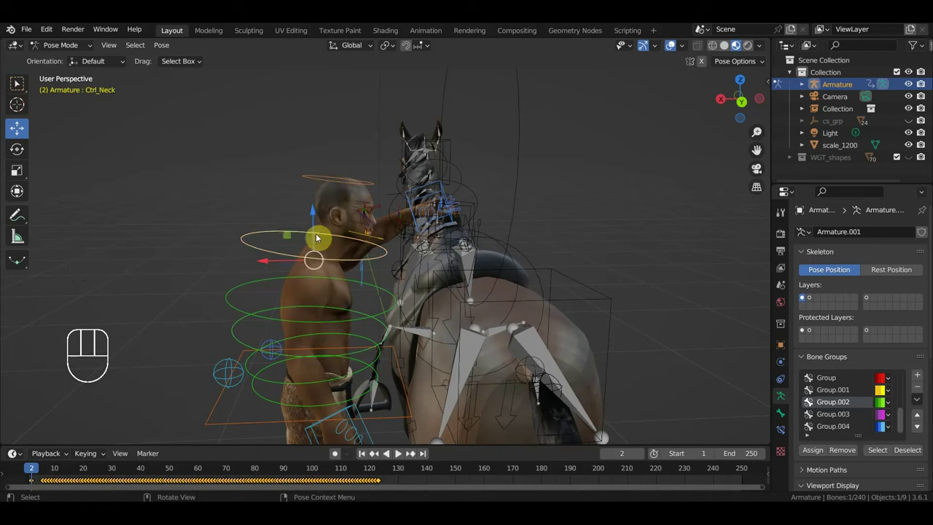
{"action": "key", "text": "r"}
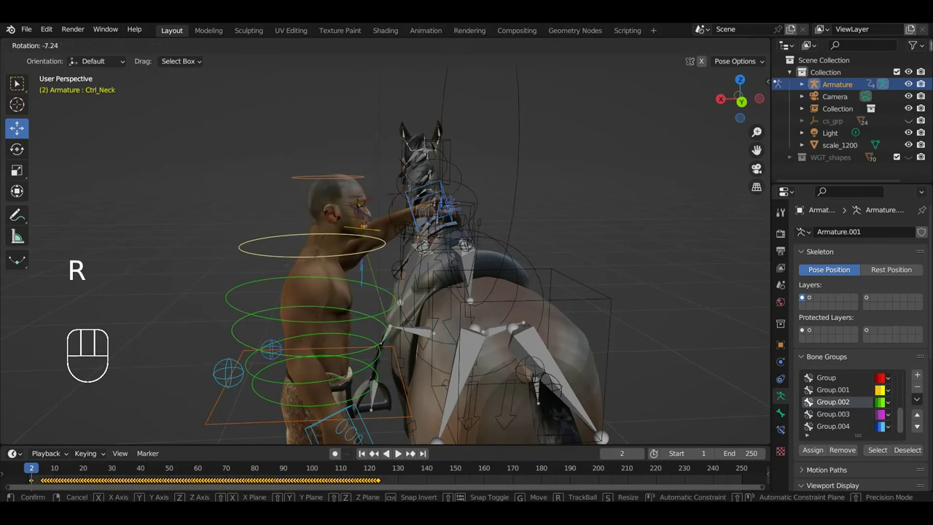
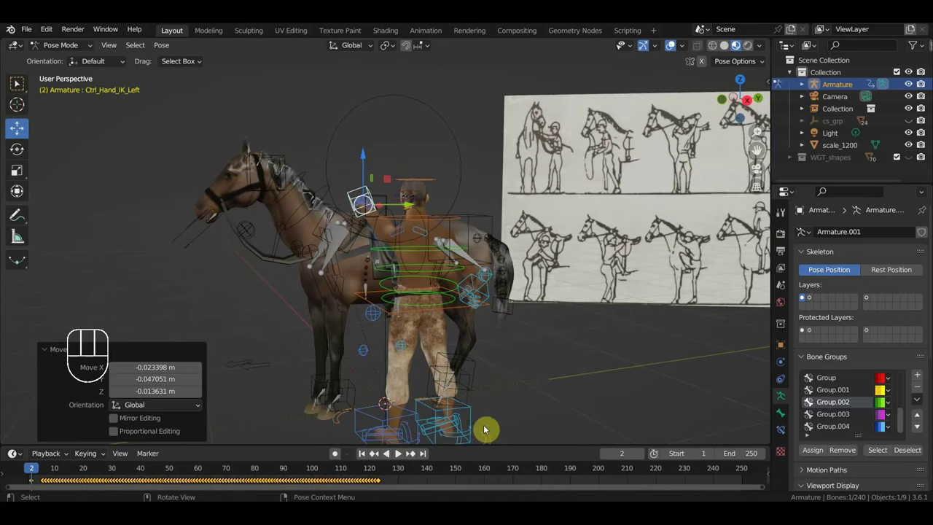
From top view, rotate the whole rig around its Ctrl Master control and confirm.
{"action": "left_click_drag", "start_coordinate": [491, 440], "coordinate": [533, 392]}
{"action": "key", "text": "KP_7"}
{"action": "key", "text": "r"}
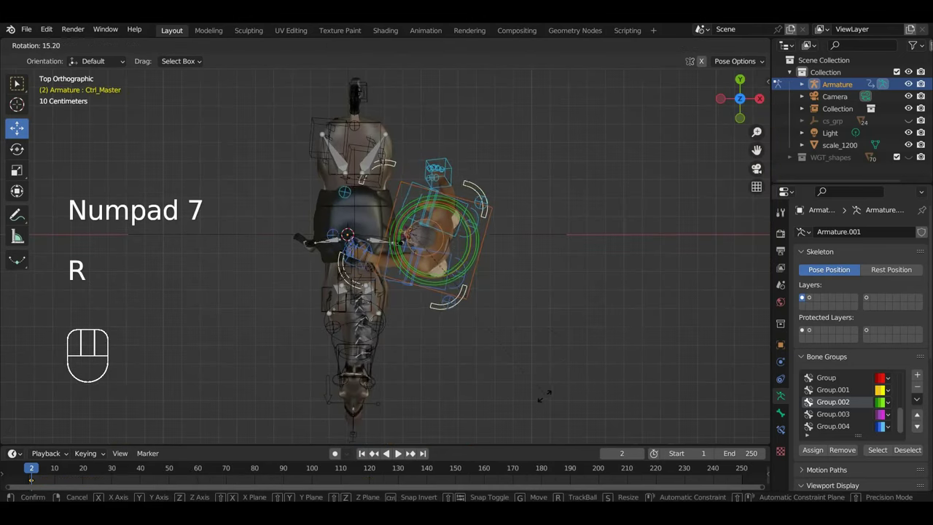
{"action": "key", "text": "g"}
{"action": "key", "text": "r"}
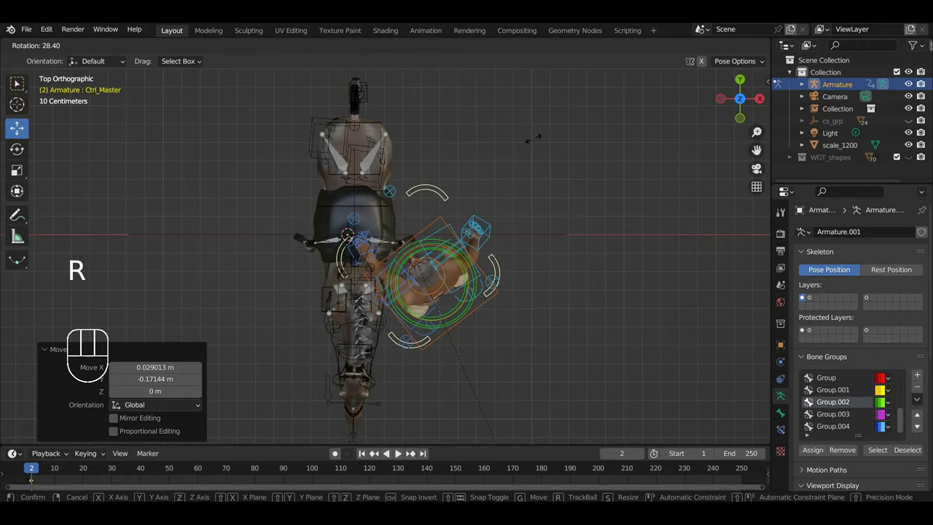
{"action": "left_click_drag", "start_coordinate": [521, 226], "coordinate": [274, 138]}
{"action": "left_click", "coordinate": [490, 115]}
Swing the Ctrl Shoulder Left control into position and adjust its rotation.
{"action": "left_click_drag", "start_coordinate": [478, 127], "coordinate": [443, 125]}
{"action": "key", "text": "g"}
{"action": "left_click_drag", "start_coordinate": [518, 180], "coordinate": [422, 184]}
{"action": "left_click_drag", "start_coordinate": [428, 287], "coordinate": [438, 307]}
{"action": "key", "text": "r"}
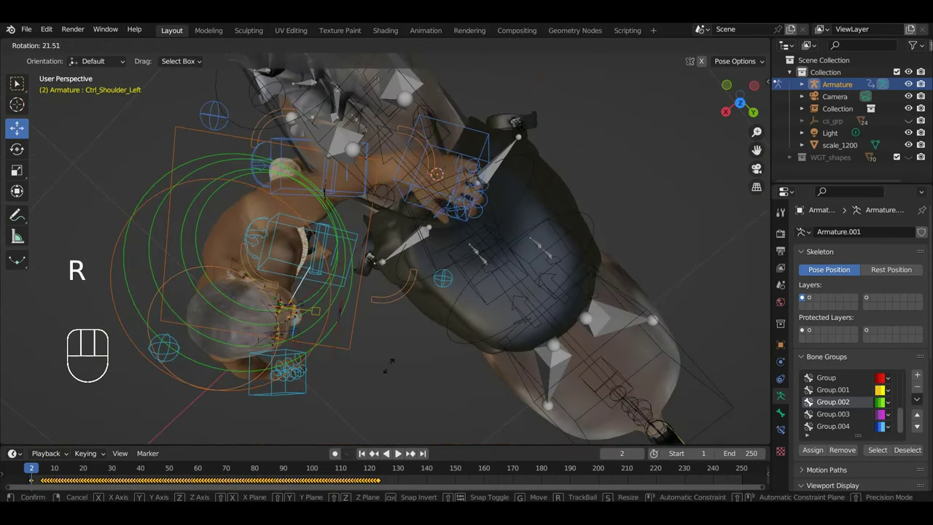
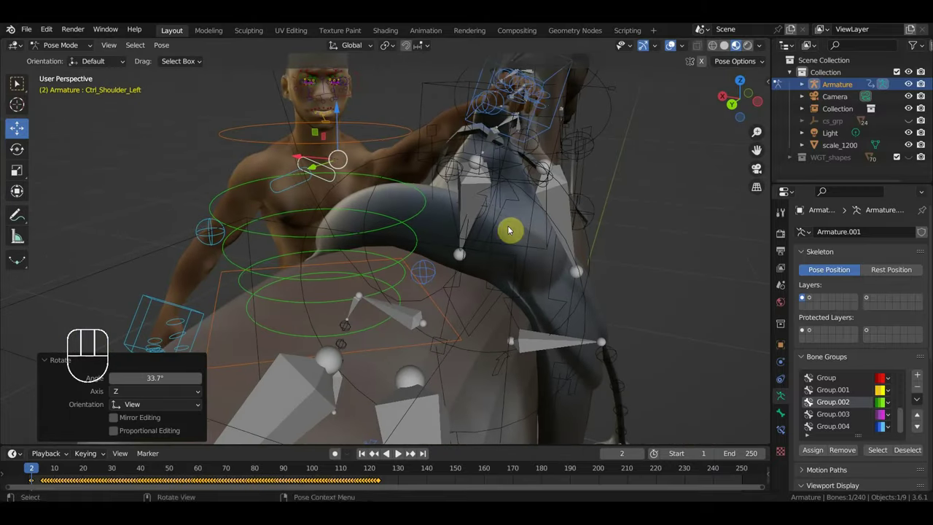
{"action": "key", "text": "r"}
View the horse's rear and start moving the rider's left hand IK control again.
{"action": "left_click_drag", "start_coordinate": [469, 169], "coordinate": [571, 167]}
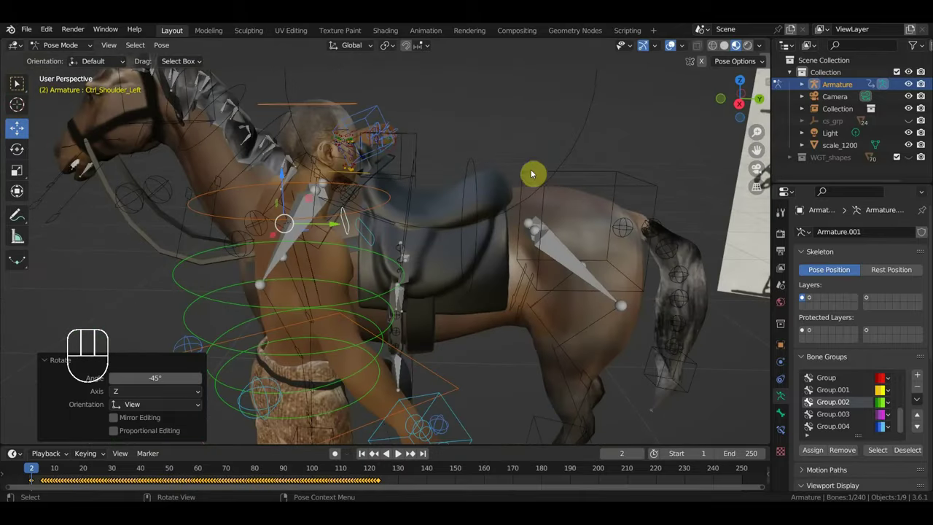
{"action": "middle_click", "coordinate": [400, 185]}
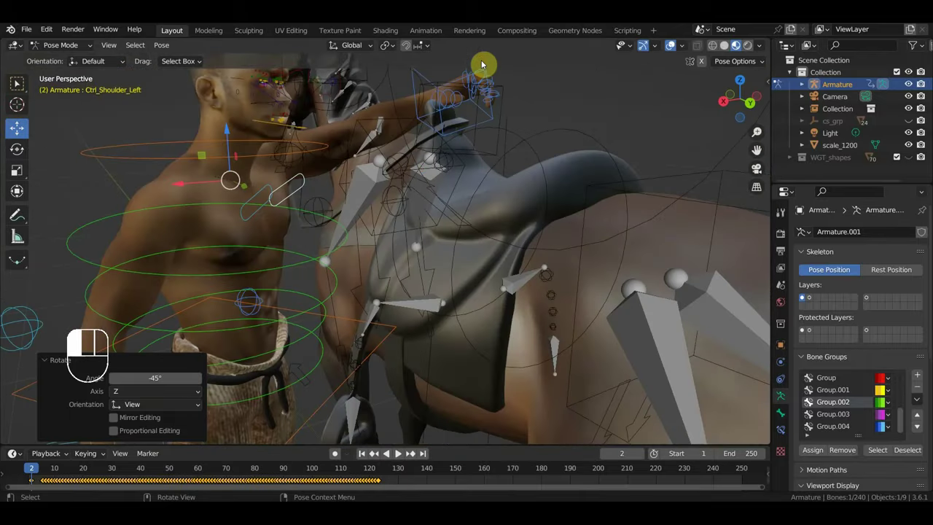
{"action": "key", "text": "g"}
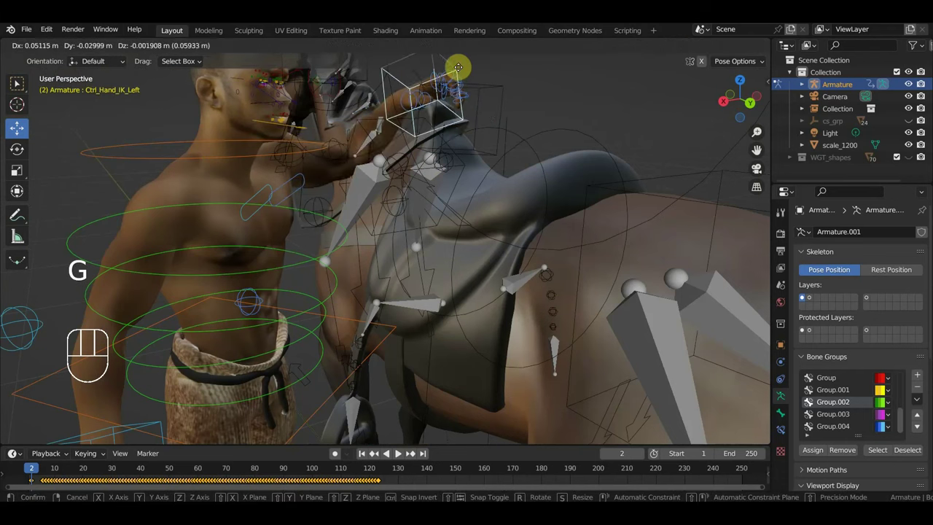
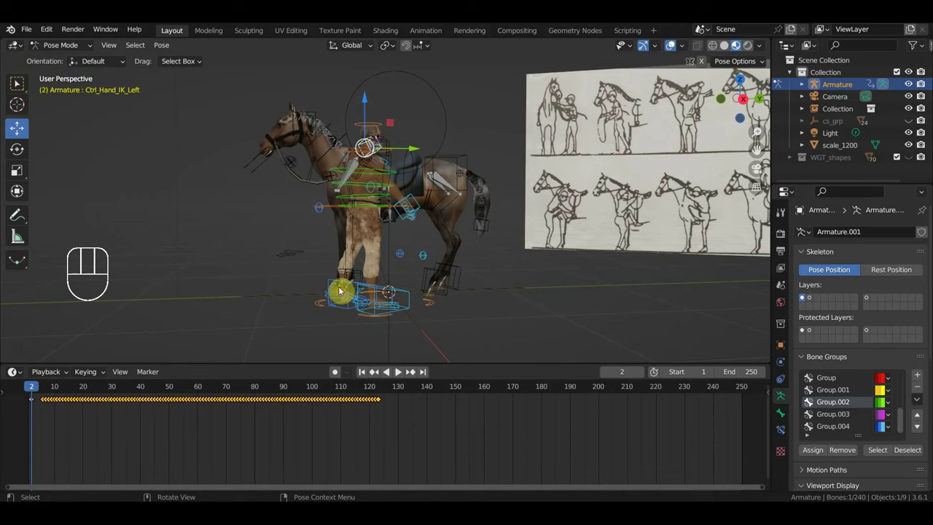
Select all rig bones and enlarge the timeline so the frame 2 pose keys are visible.
{"action": "key", "text": "a"}
{"action": "left_click_drag", "start_coordinate": [429, 455], "coordinate": [42, 397]}
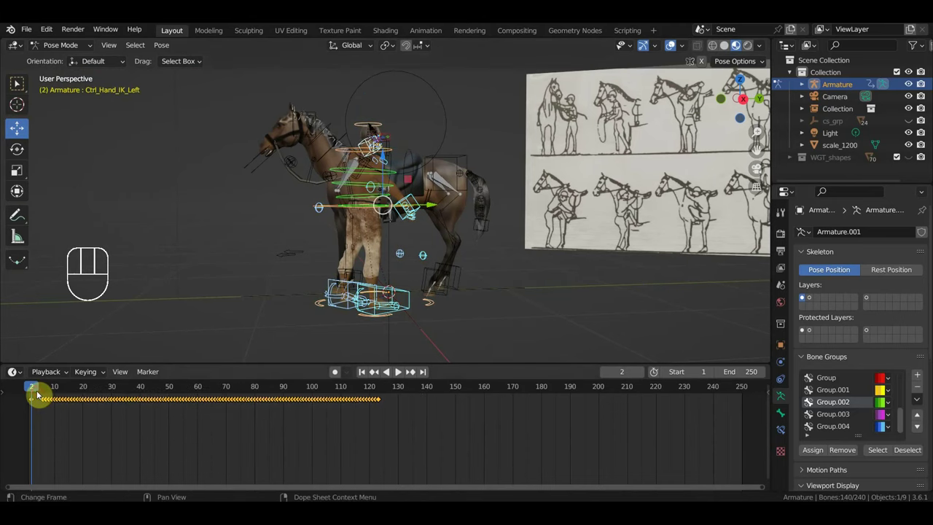
{"action": "key", "text": "Delete"}
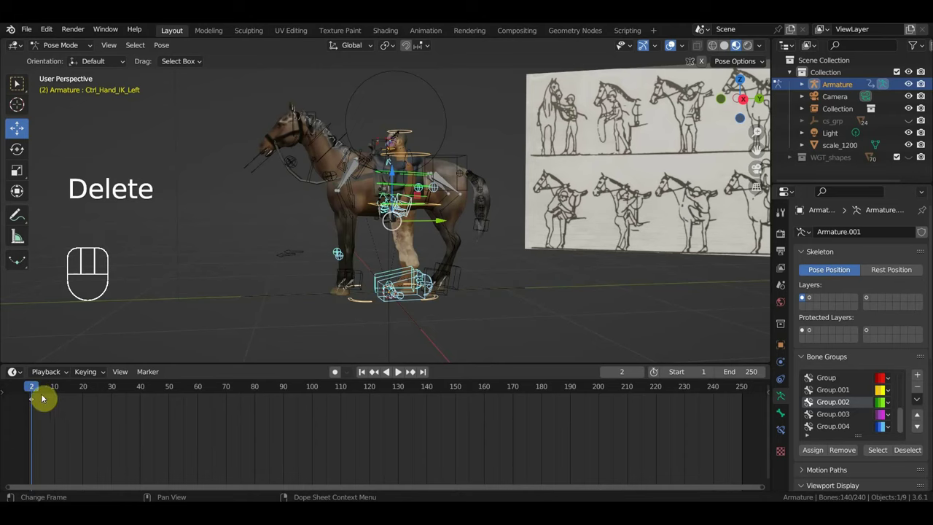
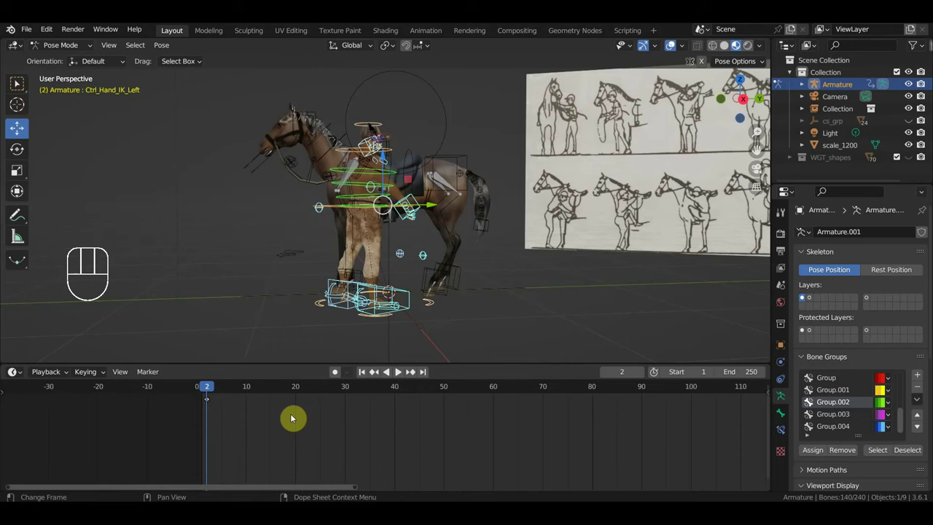
{"action": "left_click_drag", "start_coordinate": [472, 247], "coordinate": [432, 283]}
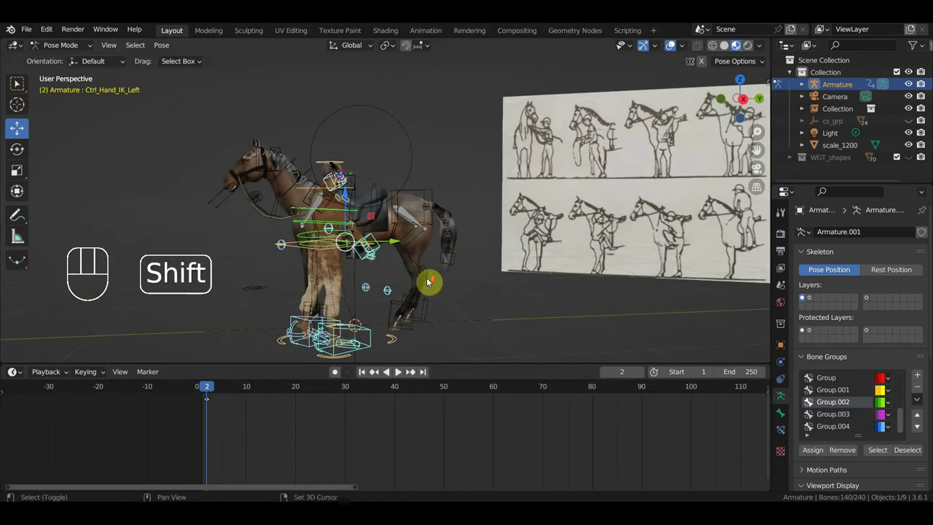
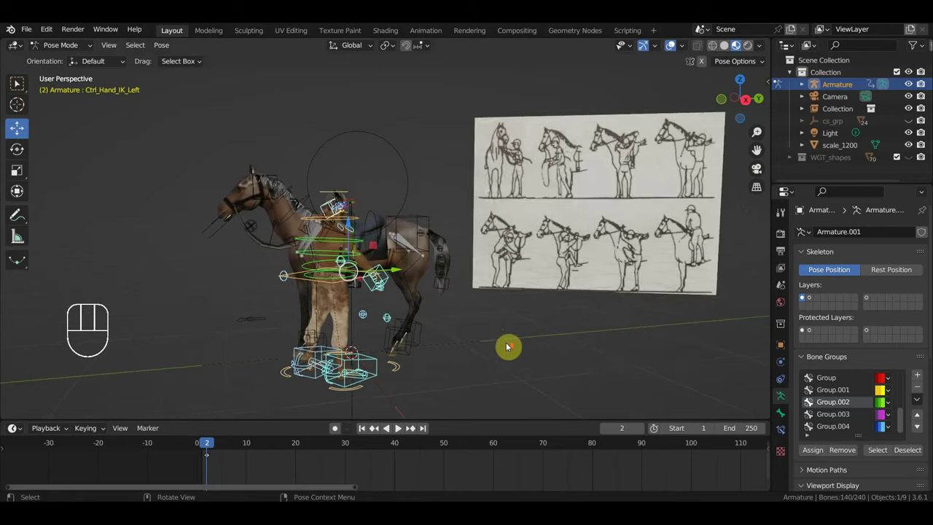
{"action": "left_click_drag", "start_coordinate": [412, 337], "coordinate": [385, 336]}
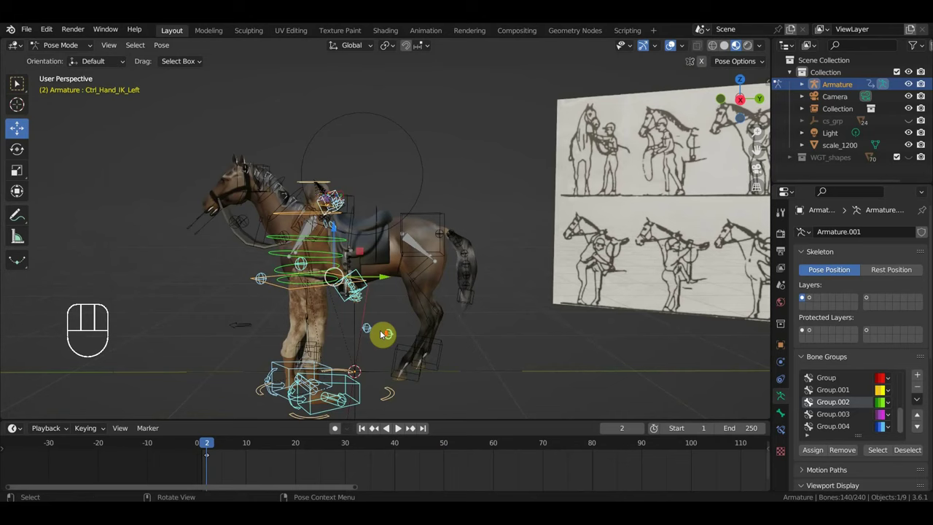
Jump to frame 10, undo a stray move and select the left foot control.
{"action": "left_click", "coordinate": [249, 451]}
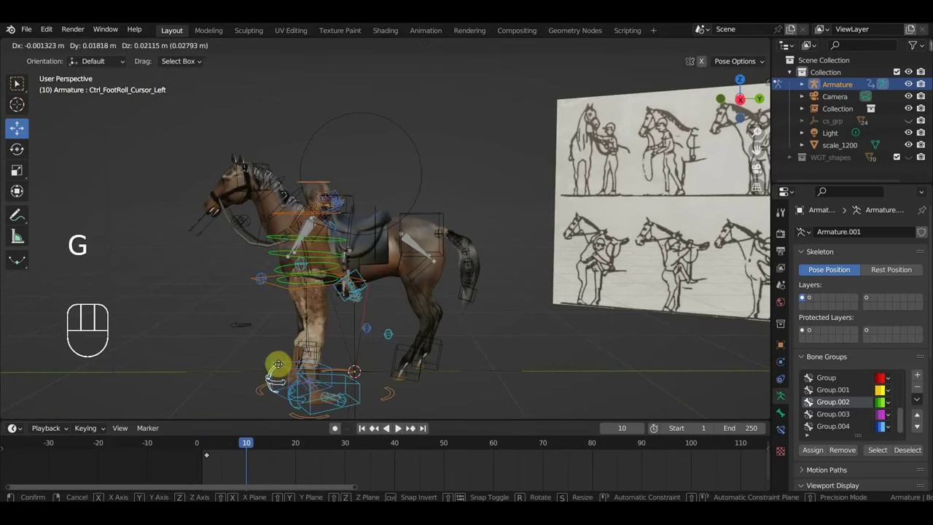
{"action": "key", "text": "g"}
{"action": "left_click_drag", "start_coordinate": [384, 363], "coordinate": [348, 360]}
{"action": "key", "text": "ctrl+z"}
{"action": "left_click", "coordinate": [291, 356]}
Shift the Ctrl Hips and move the left foot roll and IK controls for the frame 10 pose.
{"action": "key", "text": "g"}
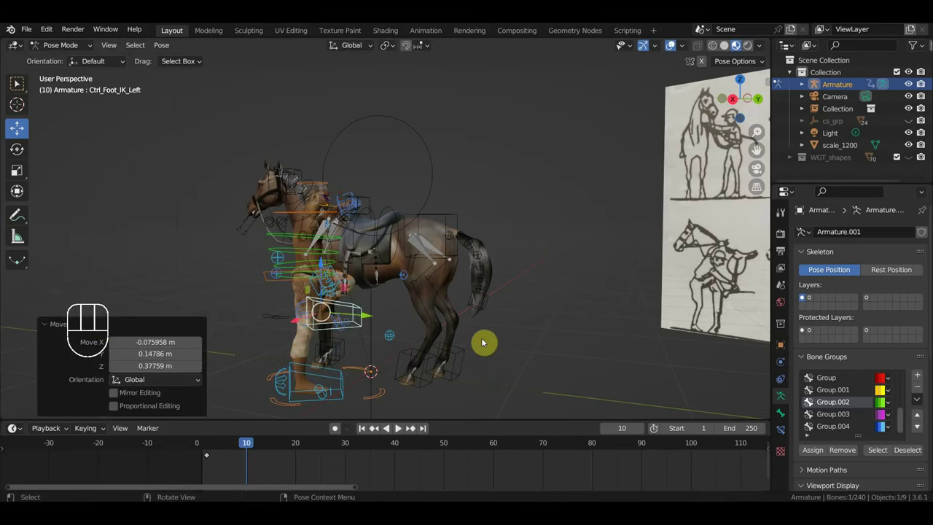
{"action": "key", "text": "g"}
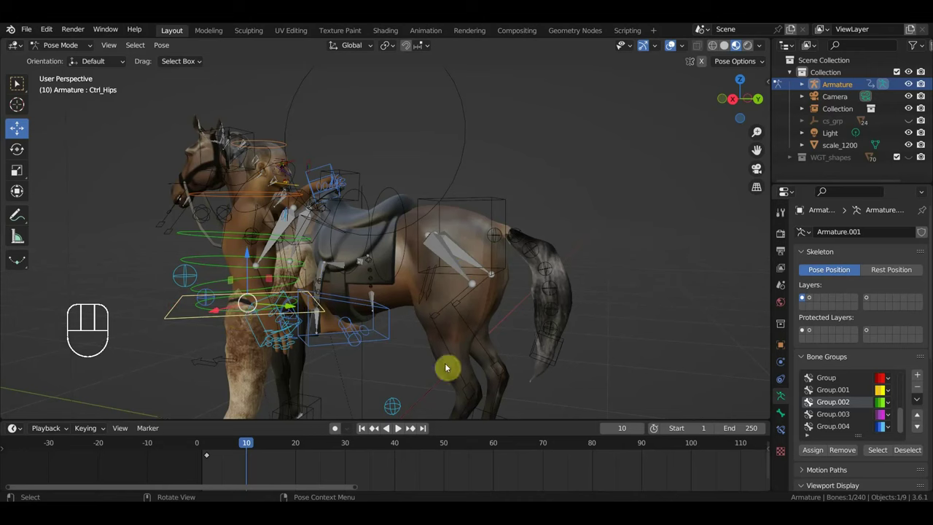
{"action": "key", "text": "g"}
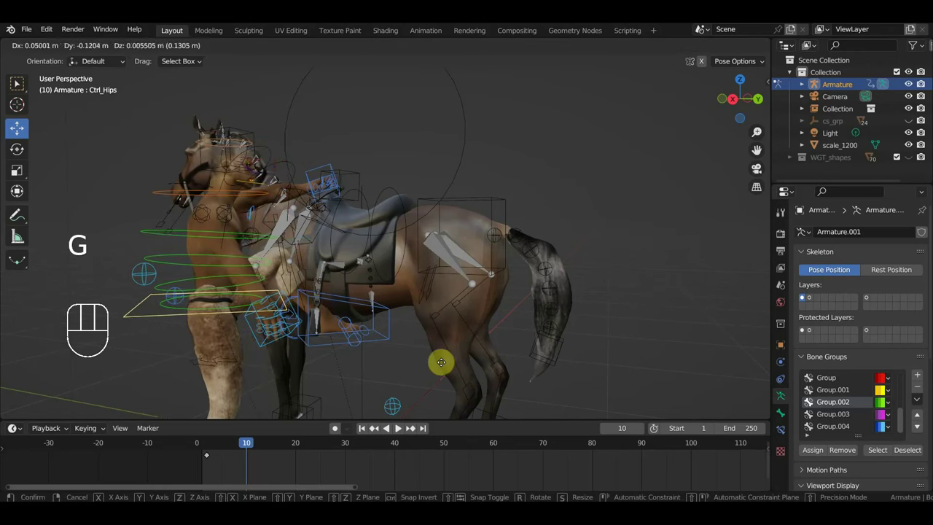
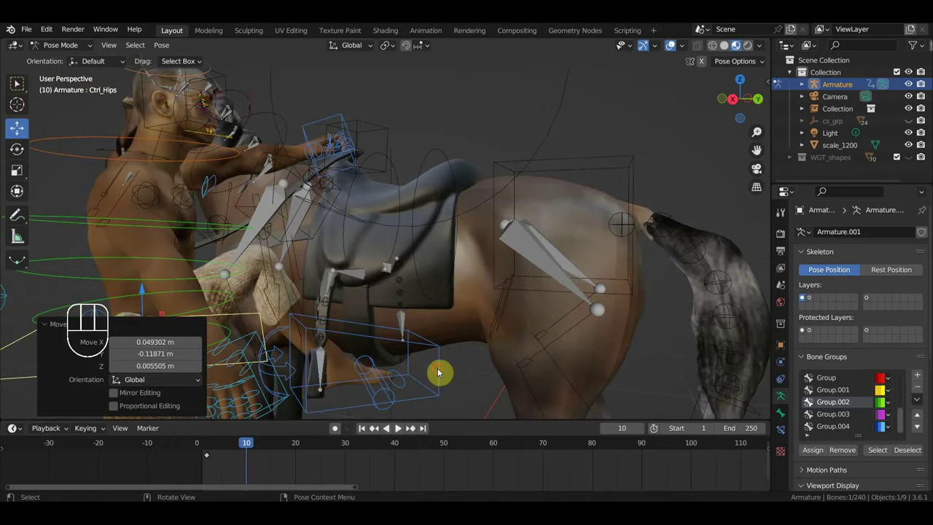
{"action": "key", "text": "g"}
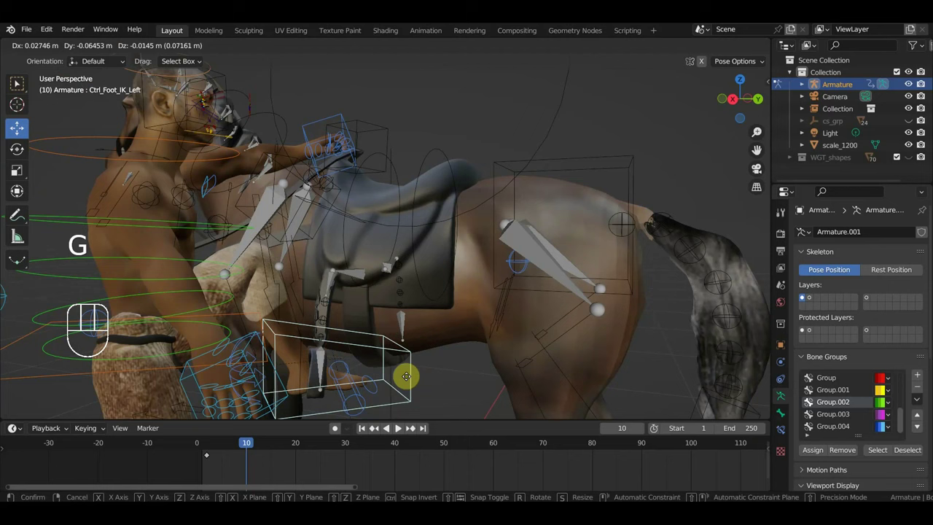
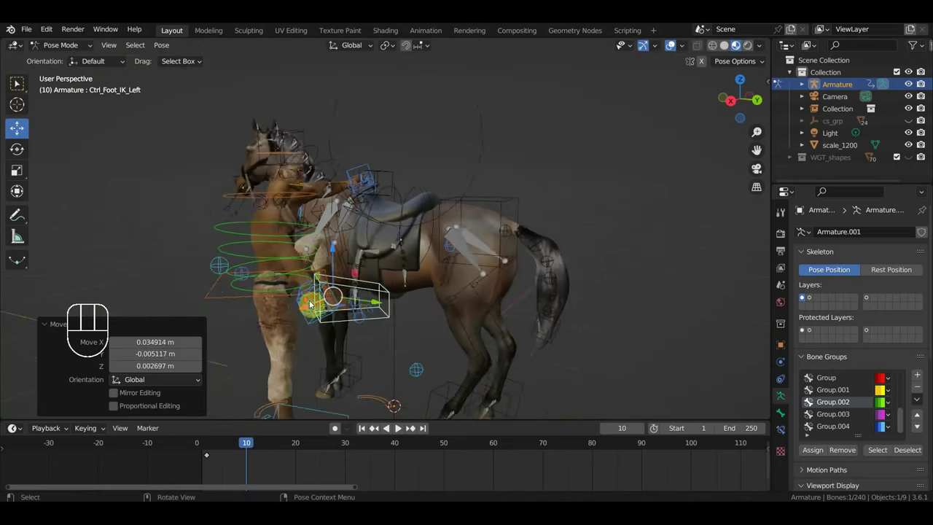
At frame 10, move the Ctrl Hand IK Right control into its new position.
{"action": "left_click_drag", "start_coordinate": [387, 323], "coordinate": [449, 318]}
{"action": "left_click_drag", "start_coordinate": [481, 321], "coordinate": [461, 319]}
{"action": "left_click_drag", "start_coordinate": [398, 312], "coordinate": [436, 320]}
{"action": "left_click_drag", "start_coordinate": [436, 320], "coordinate": [291, 320]}
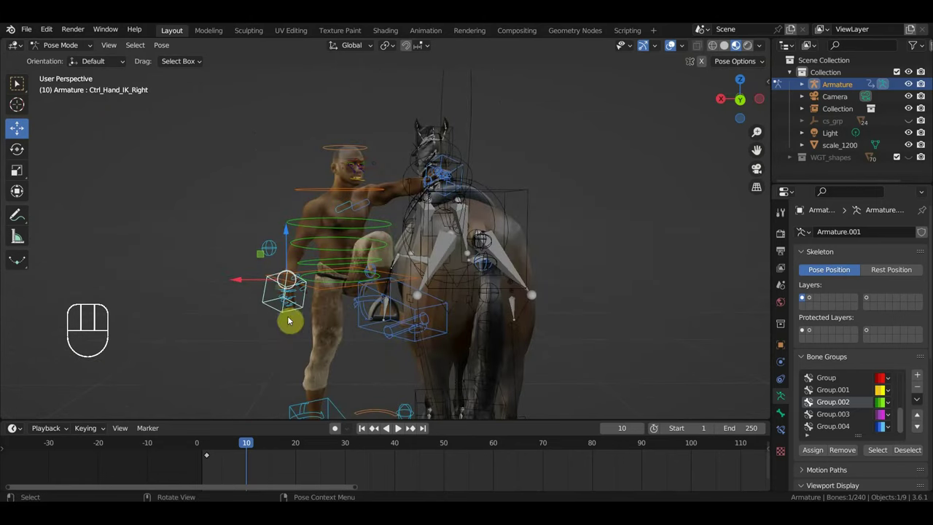
{"action": "key", "text": "g"}
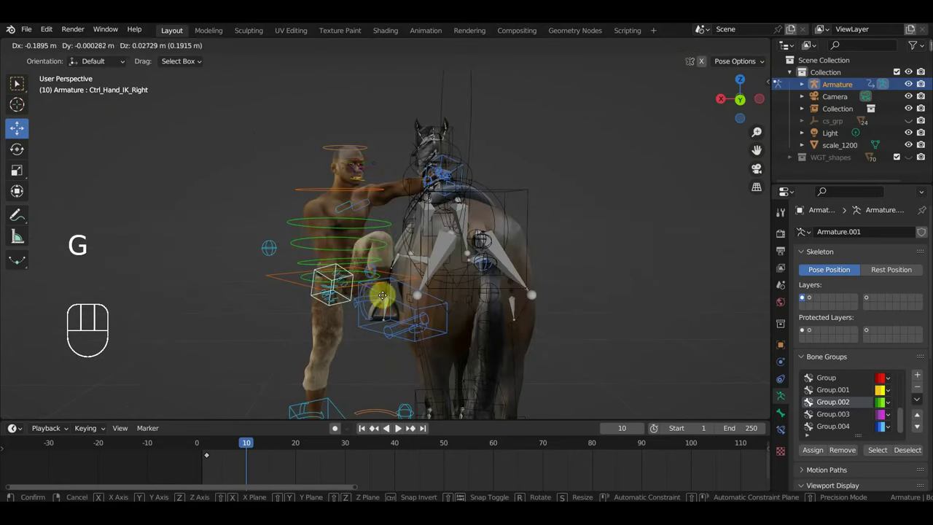
{"action": "left_click_drag", "start_coordinate": [427, 313], "coordinate": [490, 309]}
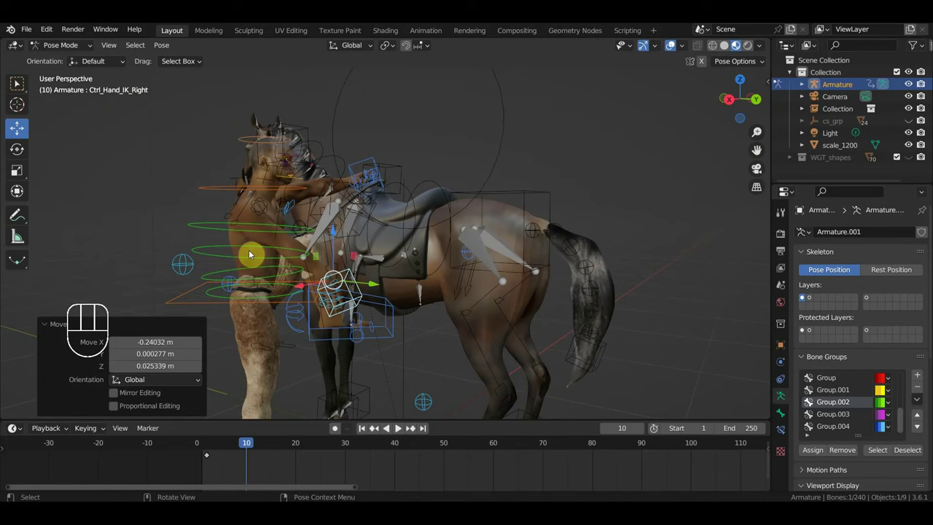
Rotate Ctrl Spine1 to bend the spine for the frame-10 pose.
{"action": "left_click", "coordinate": [235, 249]}
{"action": "key", "text": "r"}
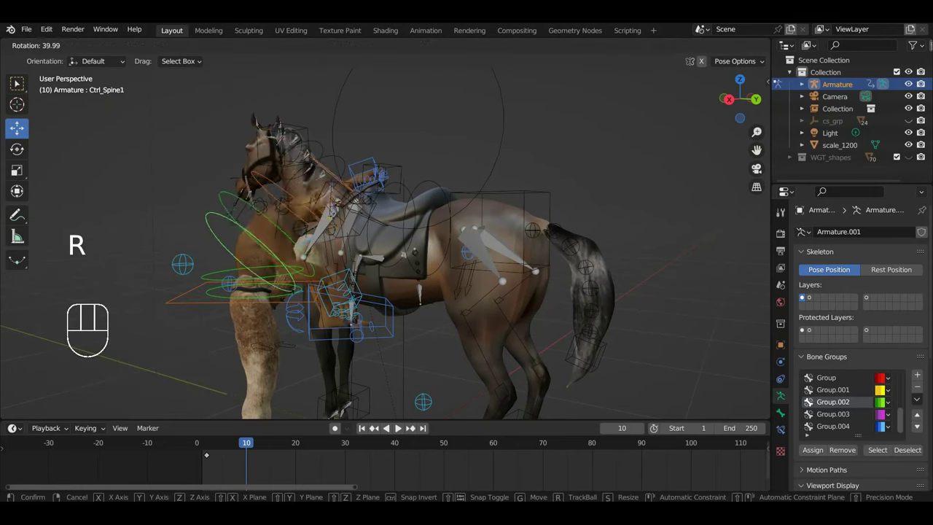
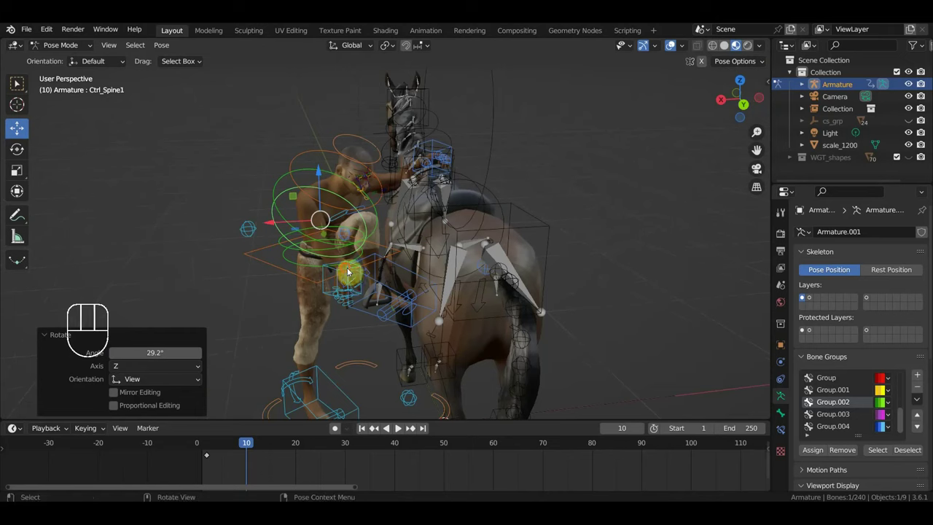
{"action": "left_click_drag", "start_coordinate": [362, 286], "coordinate": [337, 273]}
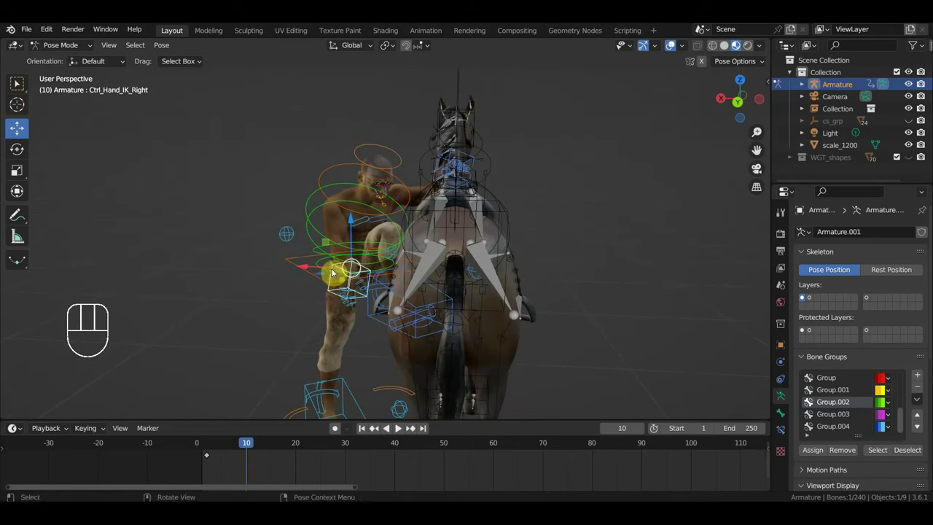
{"action": "key", "text": "g"}
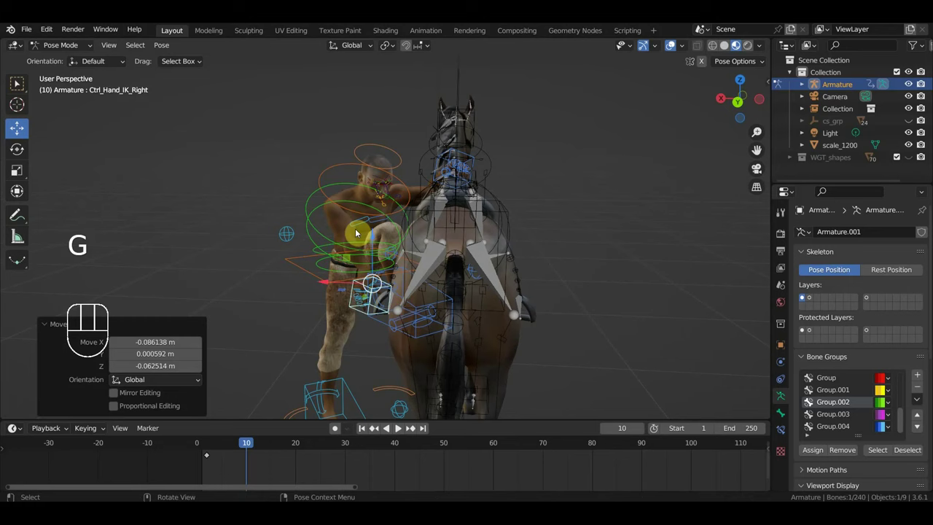
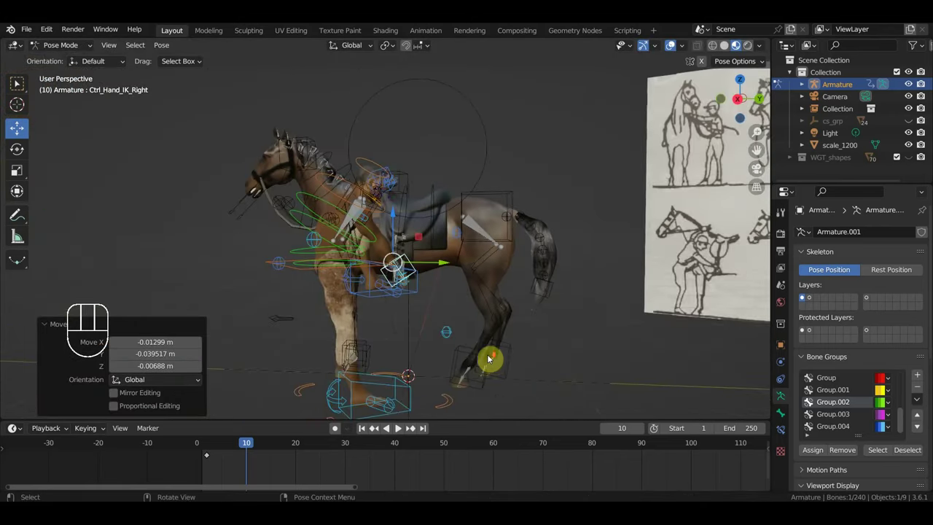
{"action": "middle_click", "coordinate": [528, 358]}
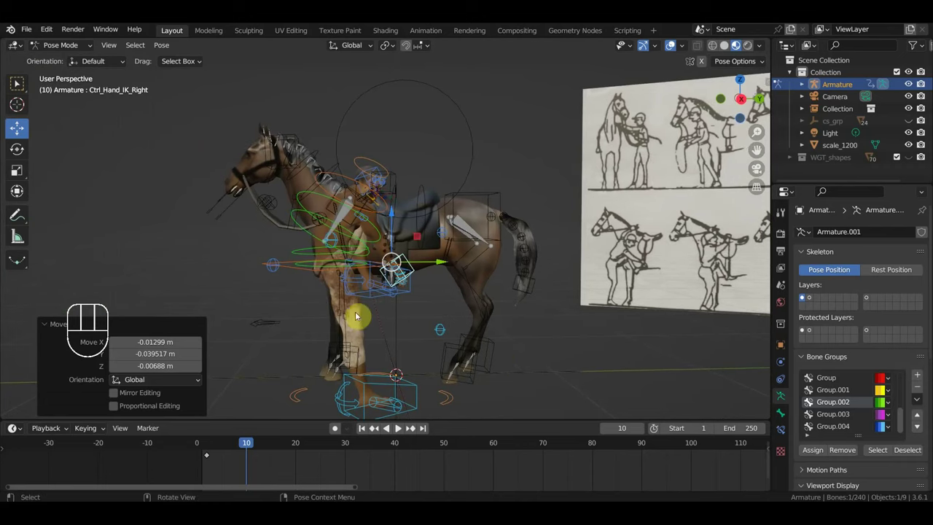
Select every bone and keyframe the whole pose at frame 10.
{"action": "left_click", "coordinate": [288, 273]}
{"action": "left_click", "coordinate": [335, 222]}
{"action": "left_click_drag", "start_coordinate": [336, 223], "coordinate": [452, 278]}
{"action": "key", "text": "a"}
{"action": "key", "text": "i"}
At frame 6, nudge Ctrl Hand IK Right and key the full rig as an in-between pose.
{"action": "left_click_drag", "start_coordinate": [248, 447], "coordinate": [390, 385]}
{"action": "left_click_drag", "start_coordinate": [423, 370], "coordinate": [334, 358]}
{"action": "left_click_drag", "start_coordinate": [520, 231], "coordinate": [579, 241]}
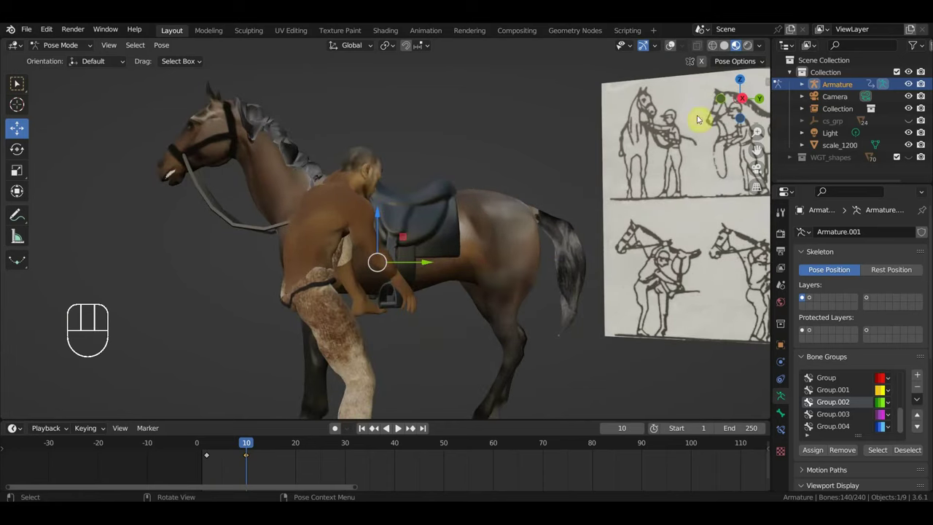
{"action": "left_click_drag", "start_coordinate": [242, 450], "coordinate": [231, 452]}
{"action": "left_click_drag", "start_coordinate": [397, 387], "coordinate": [252, 389]}
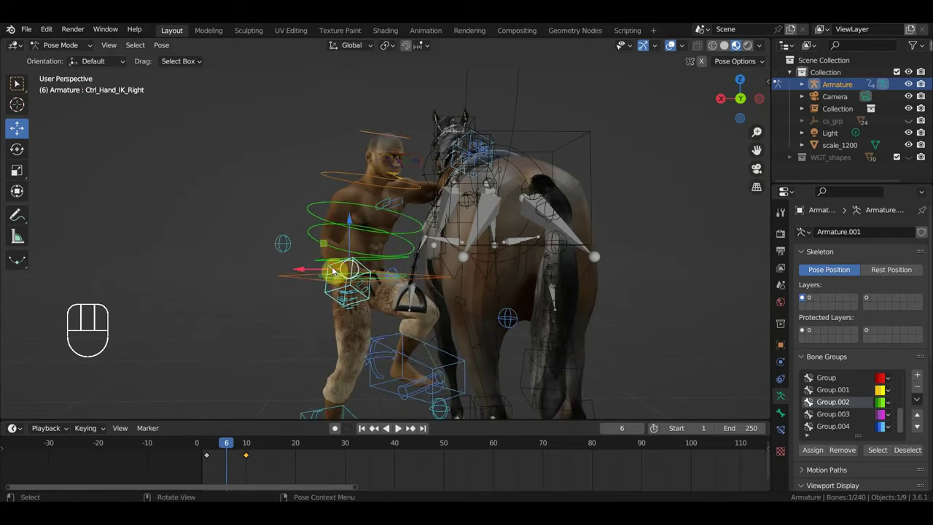
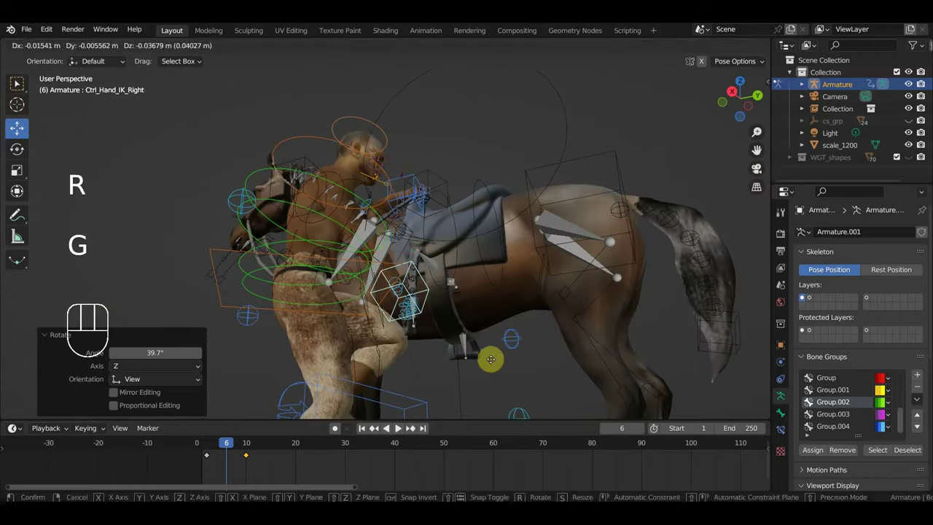
{"action": "left_click_drag", "start_coordinate": [472, 371], "coordinate": [533, 396]}
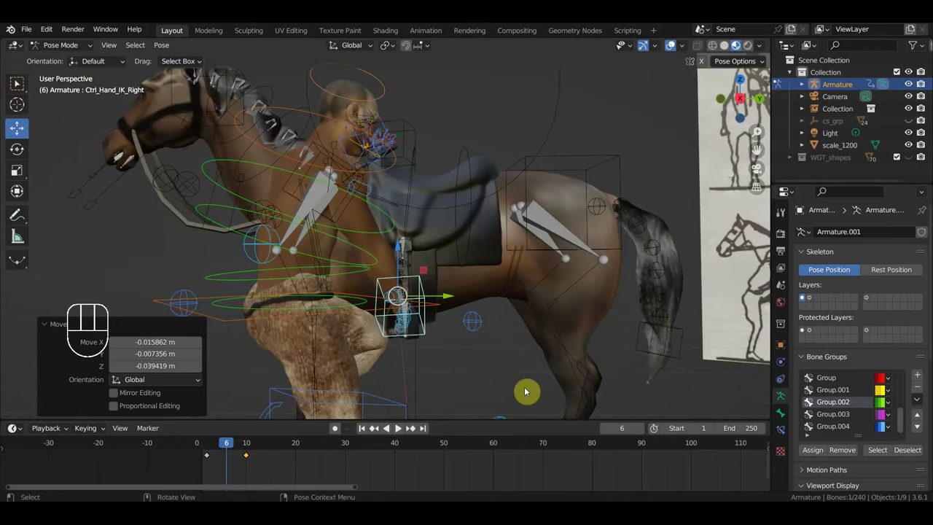
{"action": "key", "text": "a"}
{"action": "key", "text": "i"}
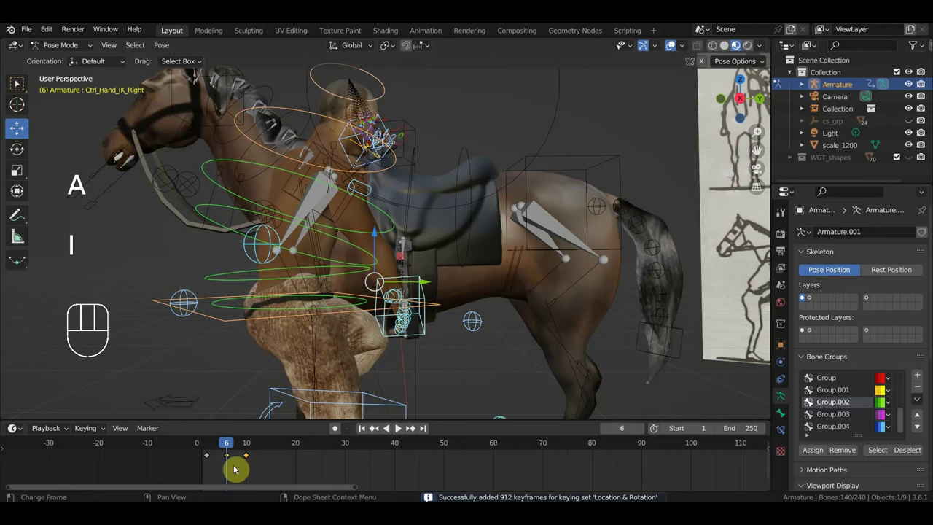
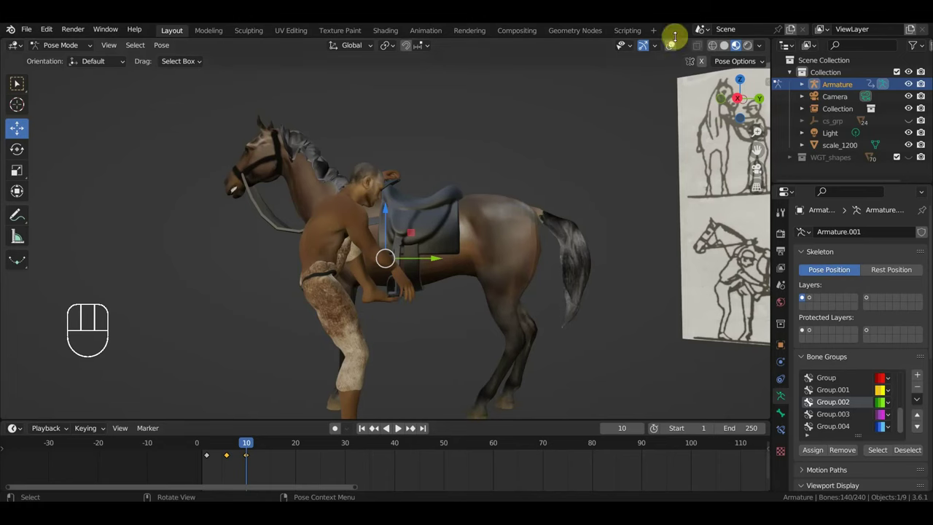
Rotate Ctrl Foot IK Left at frame 10 and key it.
{"action": "left_click", "coordinate": [383, 278]}
{"action": "key", "text": "r"}
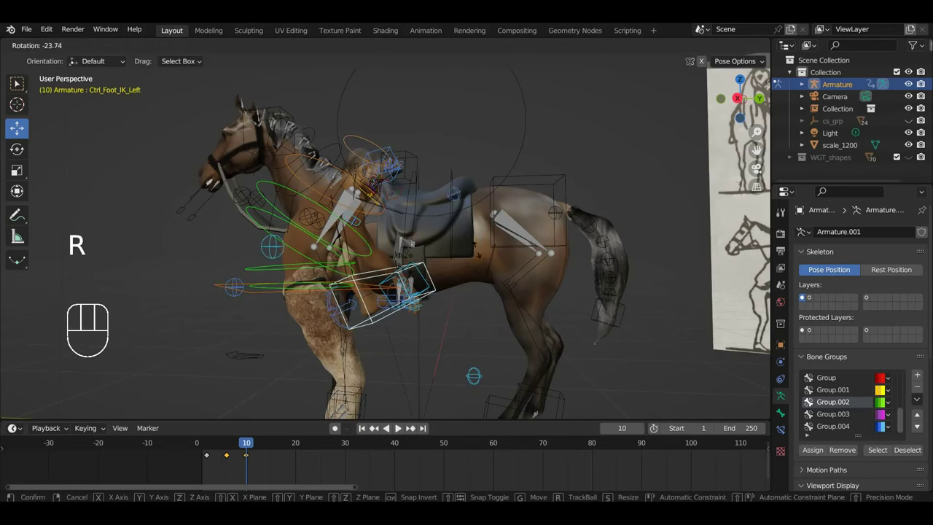
{"action": "key", "text": "i"}
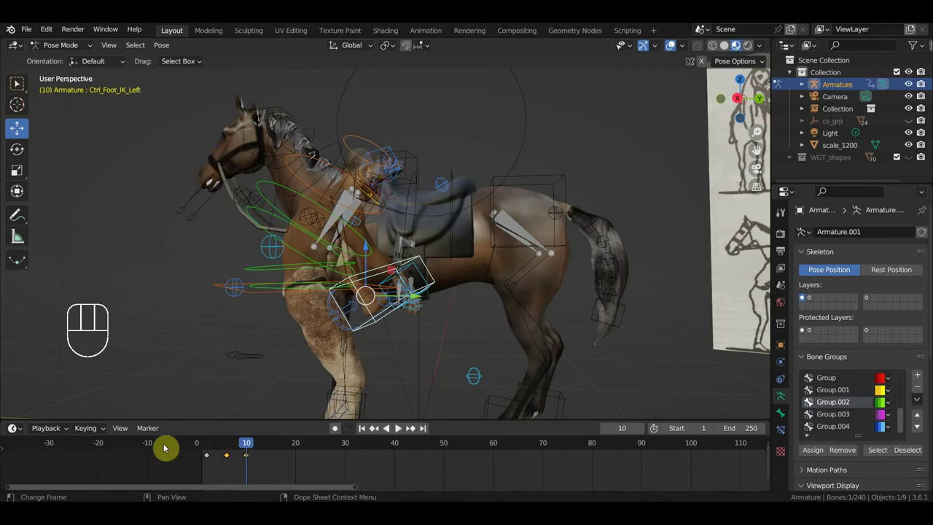
Scrub the timeline across frames 0–13 to review the keyed motion.
{"action": "left_click_drag", "start_coordinate": [104, 437], "coordinate": [281, 499]}
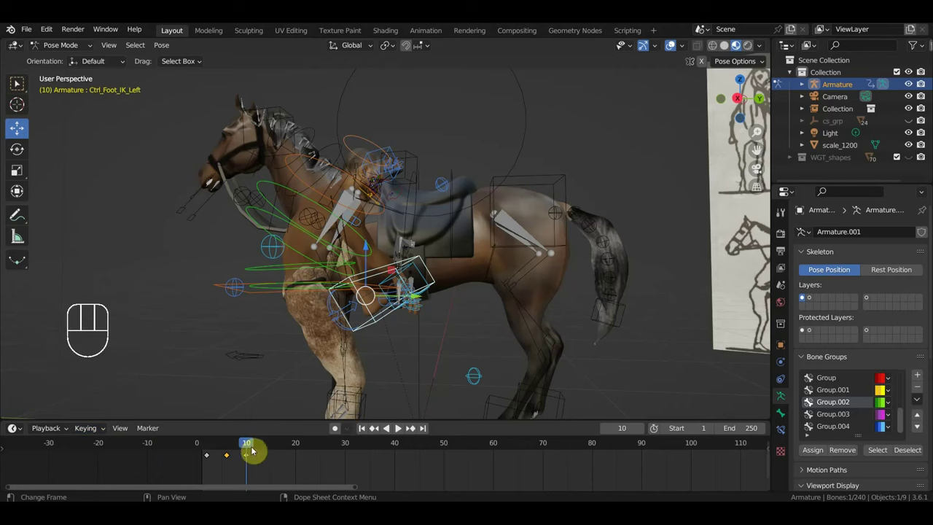
{"action": "left_click_drag", "start_coordinate": [253, 448], "coordinate": [290, 440]}
{"action": "left_click_drag", "start_coordinate": [477, 344], "coordinate": [496, 352]}
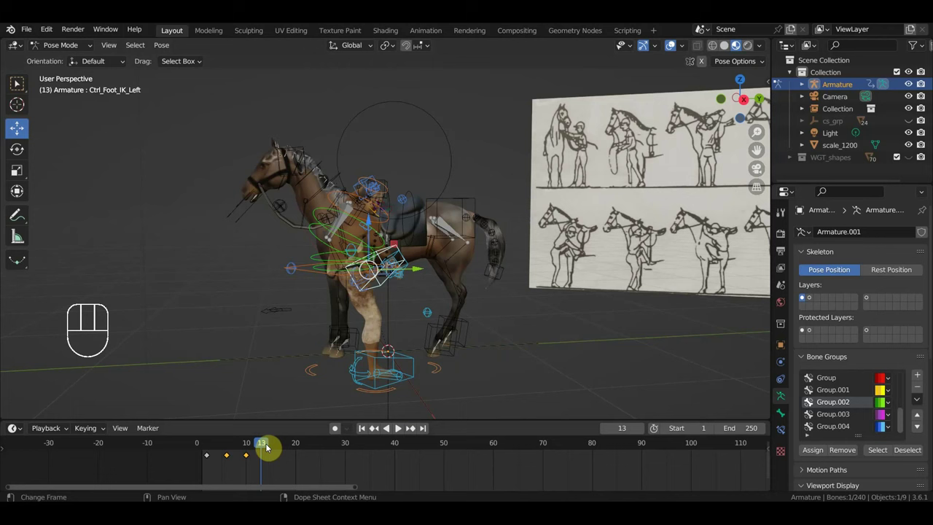
Advance the playhead to frame 20 and start adjusting the rig for the next pose.
{"action": "left_click_drag", "start_coordinate": [276, 447], "coordinate": [324, 438]}
{"action": "left_click_drag", "start_coordinate": [466, 357], "coordinate": [438, 361]}
{"action": "left_click_drag", "start_coordinate": [429, 362], "coordinate": [380, 350]}
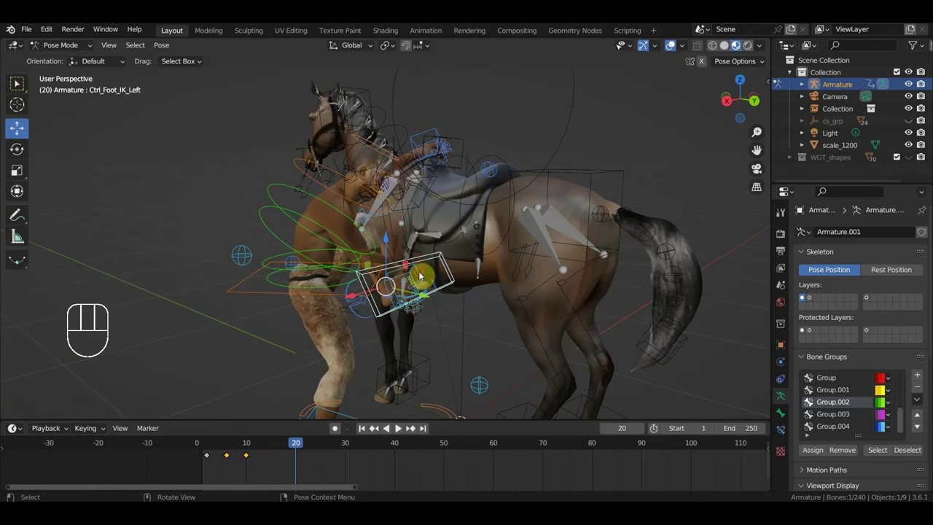
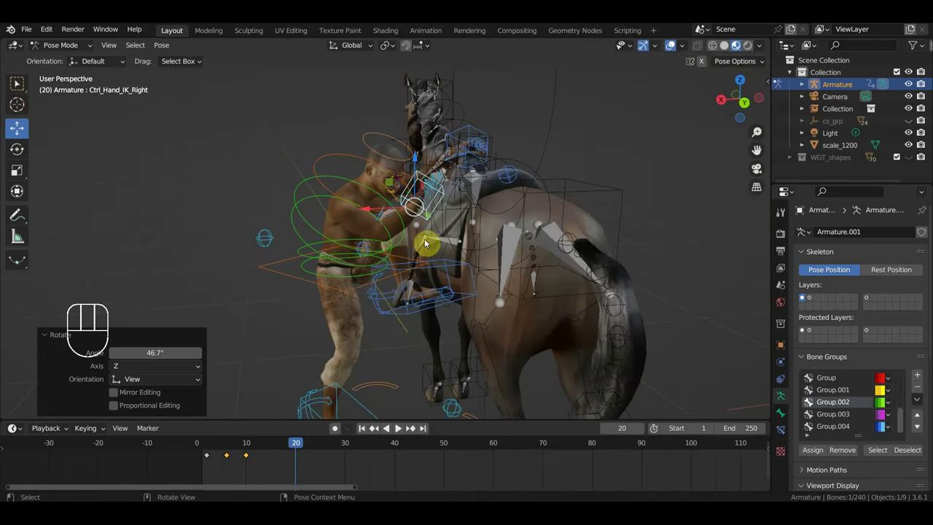
{"action": "key", "text": "r"}
{"action": "key", "text": "g"}
Select Ctrl Spine1 and switch to Top Orthographic to look straight down on the controls.
{"action": "left_click_drag", "start_coordinate": [381, 244], "coordinate": [439, 299]}
{"action": "scroll", "scroll_direction": "up", "scroll_amount": 3}
{"action": "left_click_drag", "start_coordinate": [369, 259], "coordinate": [363, 245]}
{"action": "left_click", "coordinate": [261, 188]}
{"action": "key", "text": "KP_7"}
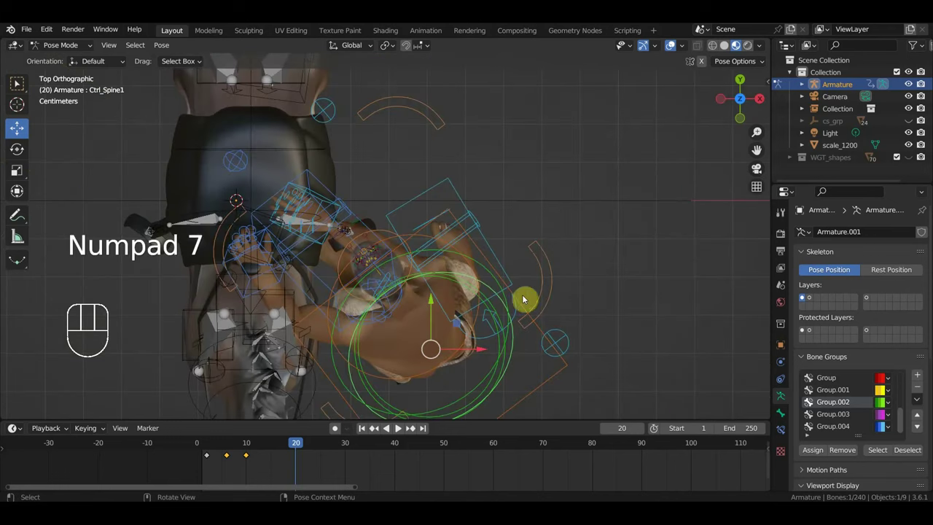
Twist the spine controls to turn the body for the frame-20 pose.
{"action": "key", "text": "r"}
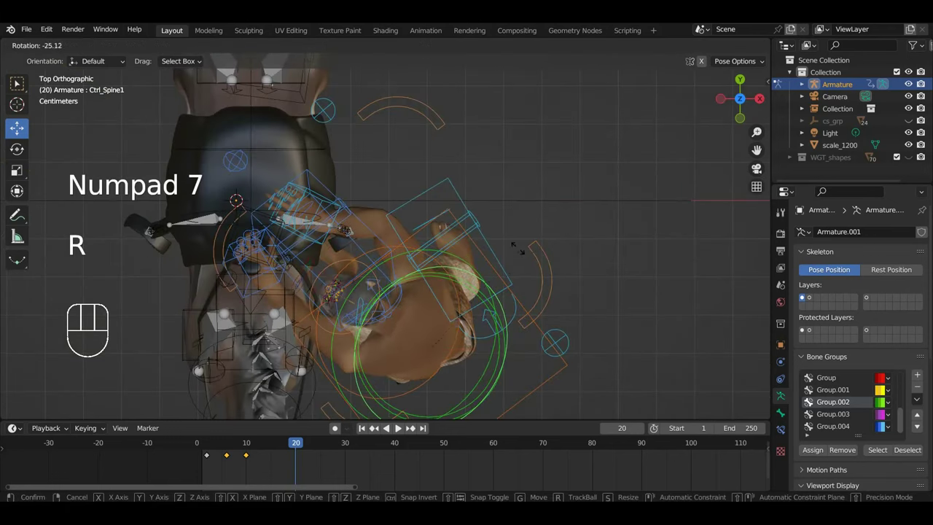
{"action": "left_click_drag", "start_coordinate": [530, 282], "coordinate": [368, 160]}
{"action": "left_click_drag", "start_coordinate": [540, 214], "coordinate": [507, 206]}
{"action": "left_click", "coordinate": [296, 286]}
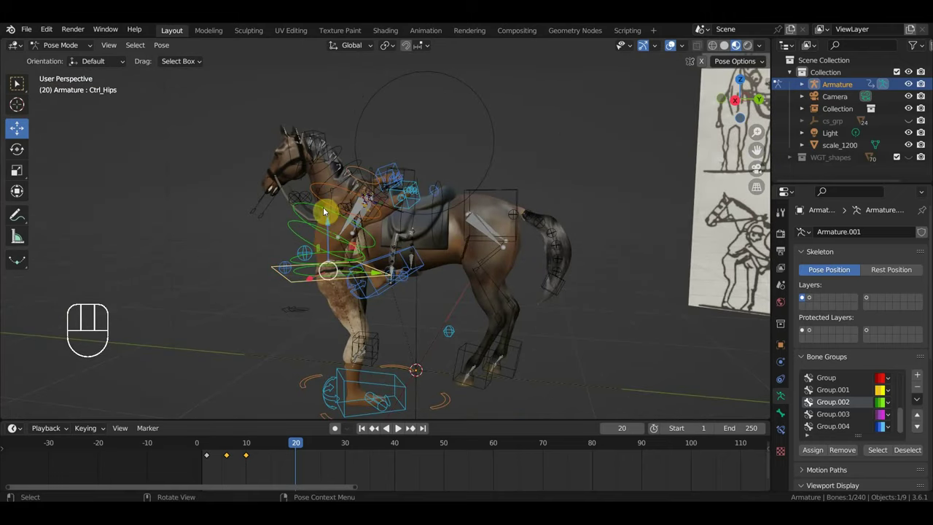
{"action": "left_click", "coordinate": [328, 213]}
{"action": "left_click_drag", "start_coordinate": [413, 226], "coordinate": [330, 226]}
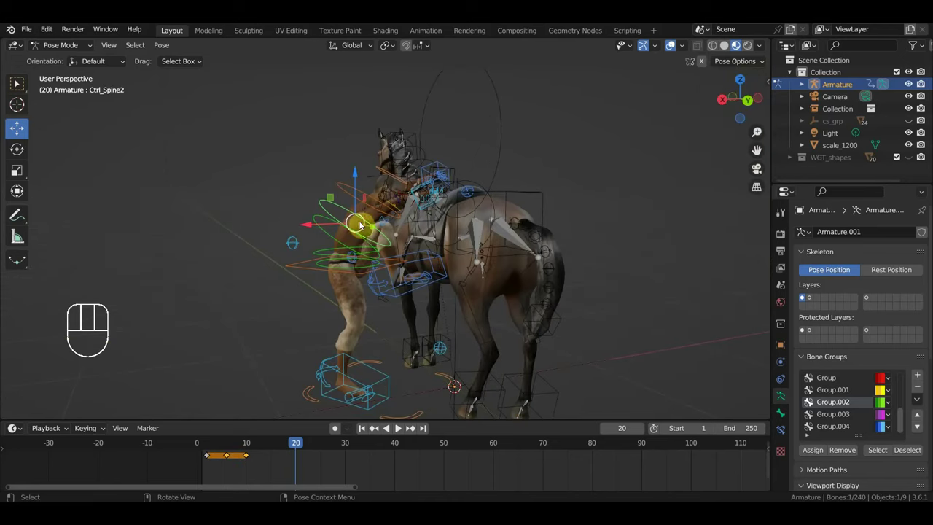
{"action": "key", "text": "r"}
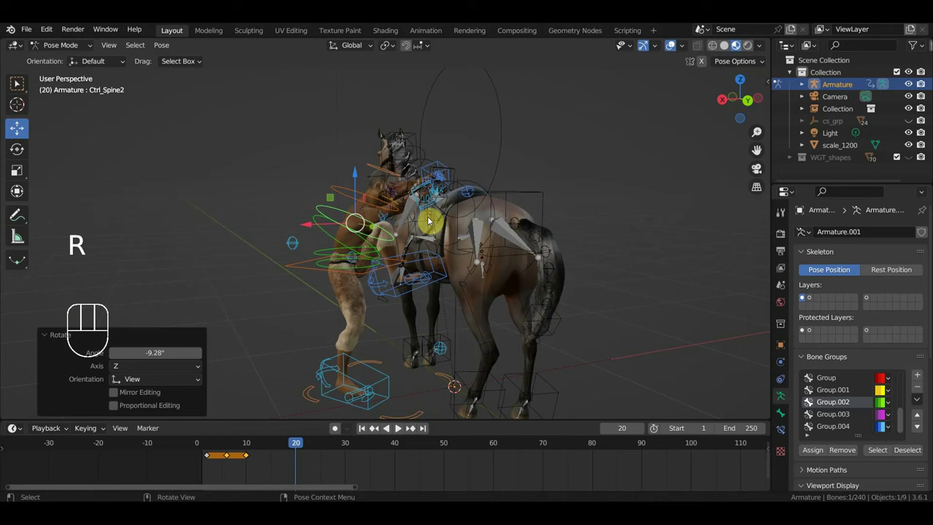
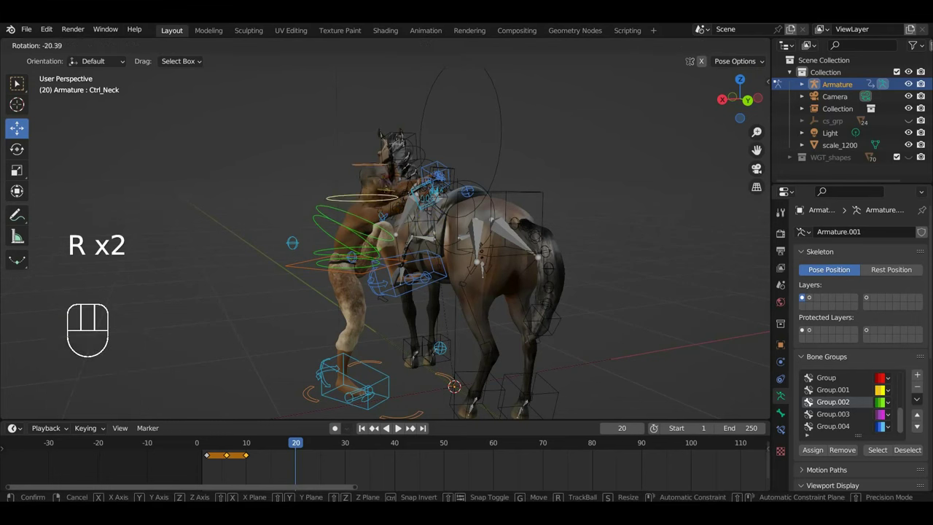
{"action": "left_click_drag", "start_coordinate": [455, 218], "coordinate": [586, 208]}
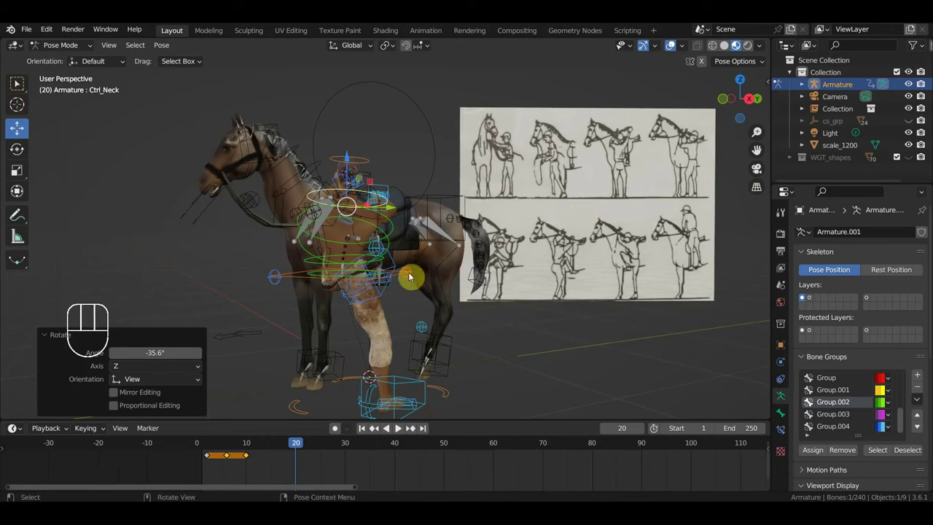
Shift Ctrl Hips into position and key Location & Rotation for all bones at frame 20.
{"action": "left_click", "coordinate": [411, 276]}
{"action": "key", "text": "g"}
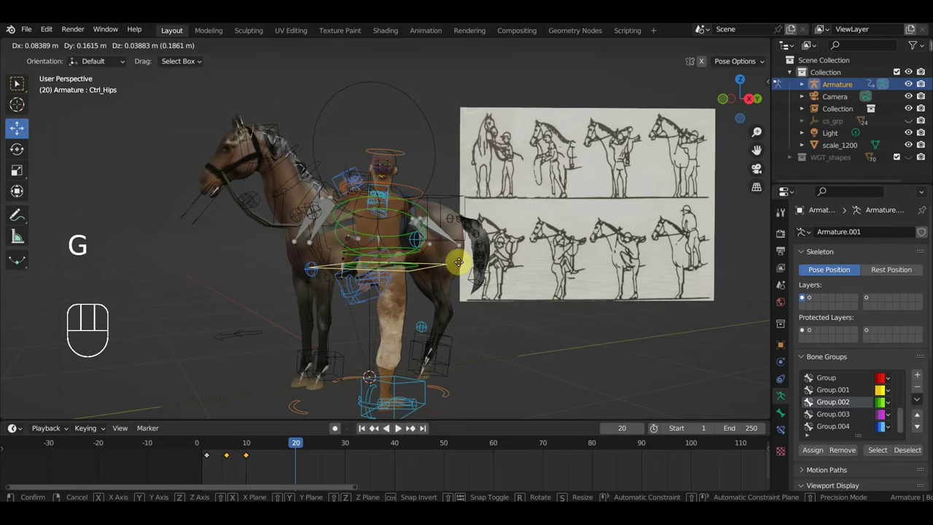
{"action": "scroll", "scroll_direction": "up", "scroll_amount": 3}
{"action": "left_click_drag", "start_coordinate": [418, 273], "coordinate": [422, 263]}
{"action": "scroll", "scroll_direction": "down", "scroll_amount": 3}
{"action": "middle_click", "coordinate": [451, 270]}
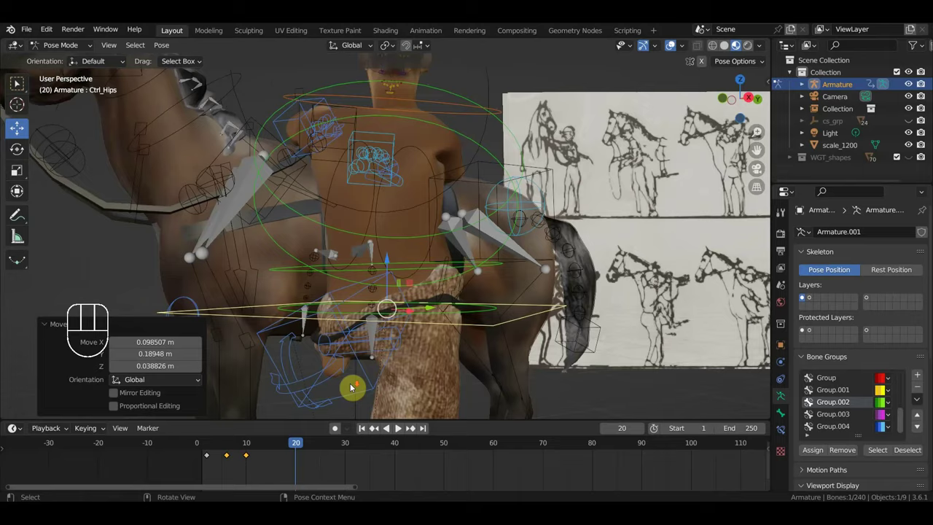
{"action": "scroll", "scroll_direction": "up", "scroll_amount": 3}
{"action": "left_click_drag", "start_coordinate": [403, 361], "coordinate": [375, 383]}
{"action": "key", "text": "a"}
{"action": "key", "text": "i"}
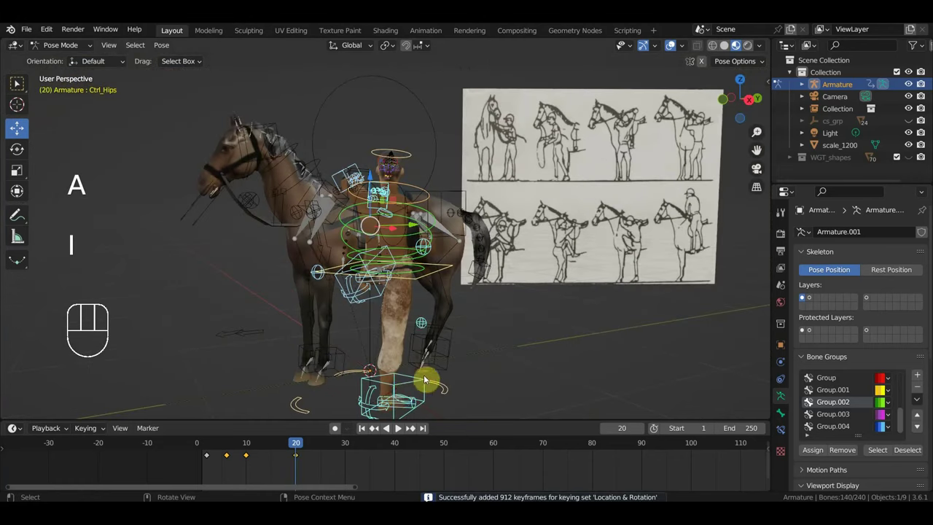
Move the playhead to frame 30 and orbit in close to the horse for the next pose.
{"action": "left_click_drag", "start_coordinate": [289, 453], "coordinate": [276, 453]}
{"action": "left_click_drag", "start_coordinate": [413, 369], "coordinate": [408, 383]}
{"action": "left_click_drag", "start_coordinate": [286, 447], "coordinate": [349, 474]}
{"action": "left_click_drag", "start_coordinate": [455, 370], "coordinate": [439, 374]}
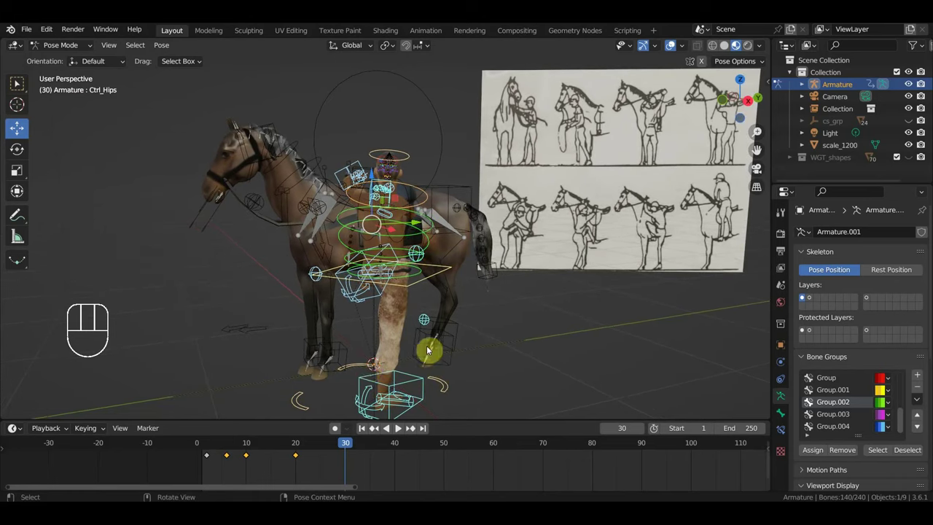
{"action": "left_click_drag", "start_coordinate": [373, 378], "coordinate": [353, 386]}
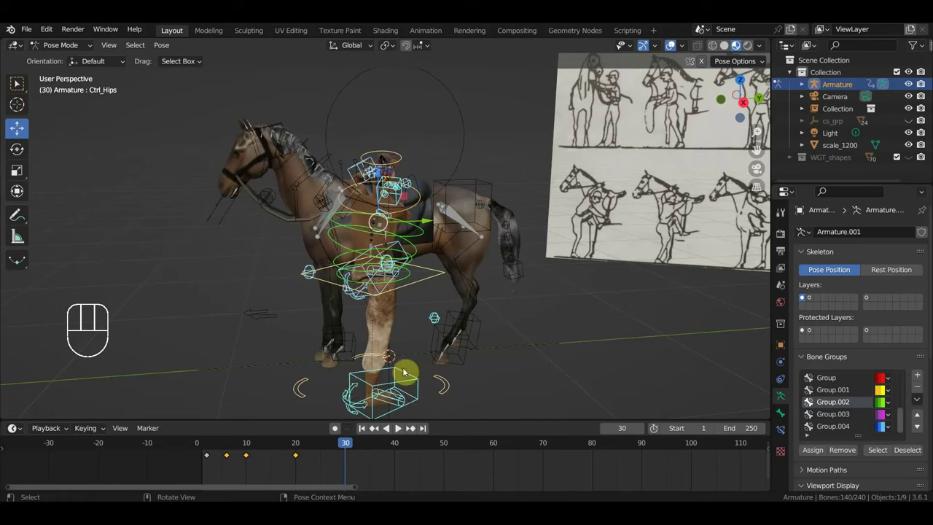
From top view, rotate Ctrl_Foot_IK_Right so the hoof points in a new direction at frame 30.
{"action": "left_click", "coordinate": [420, 283]}
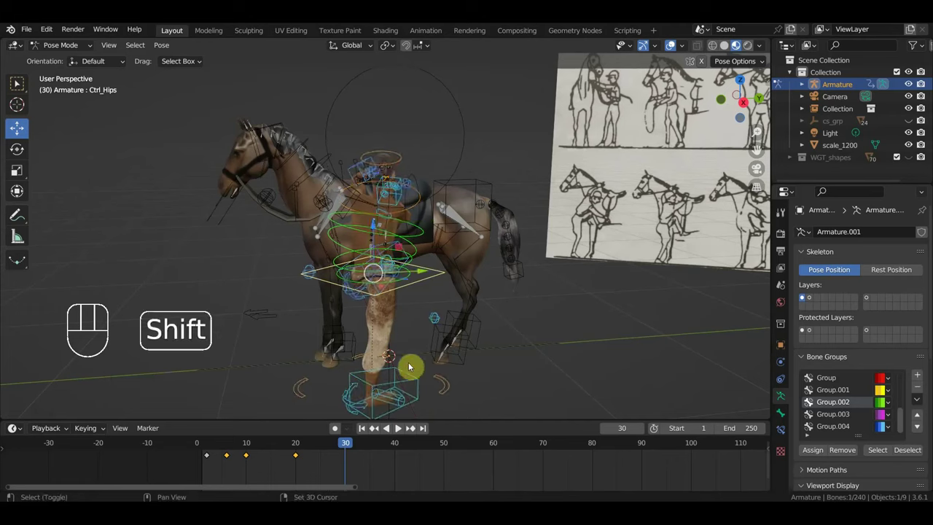
{"action": "left_click", "coordinate": [417, 378]}
{"action": "key", "text": "KP_7"}
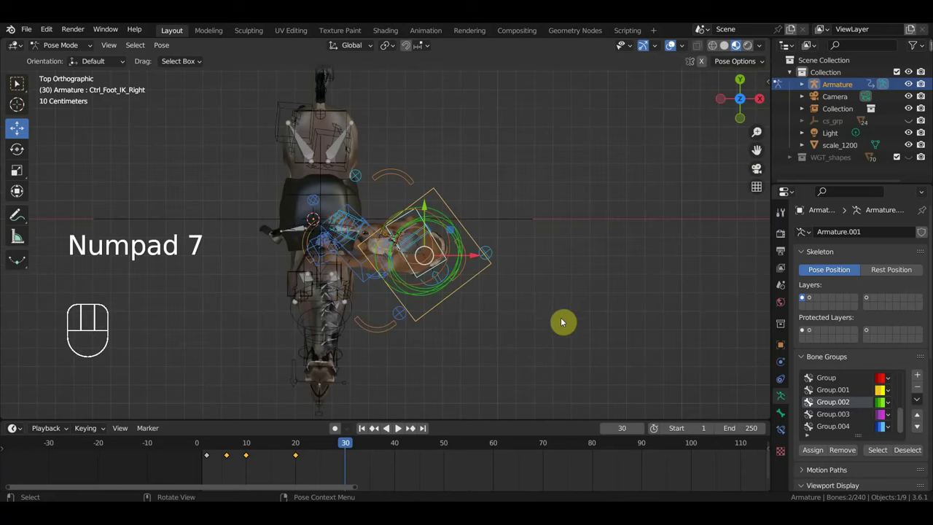
{"action": "key", "text": "r"}
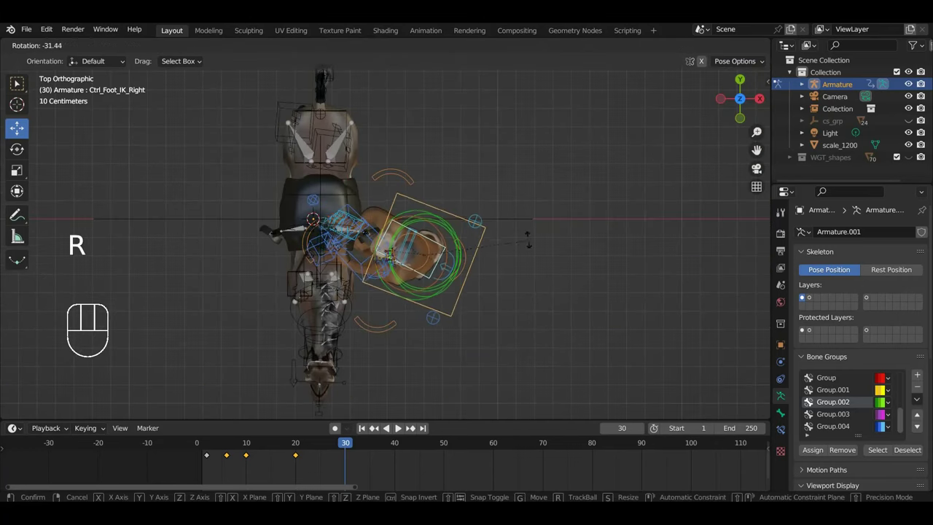
{"action": "left_click_drag", "start_coordinate": [517, 326], "coordinate": [391, 213]}
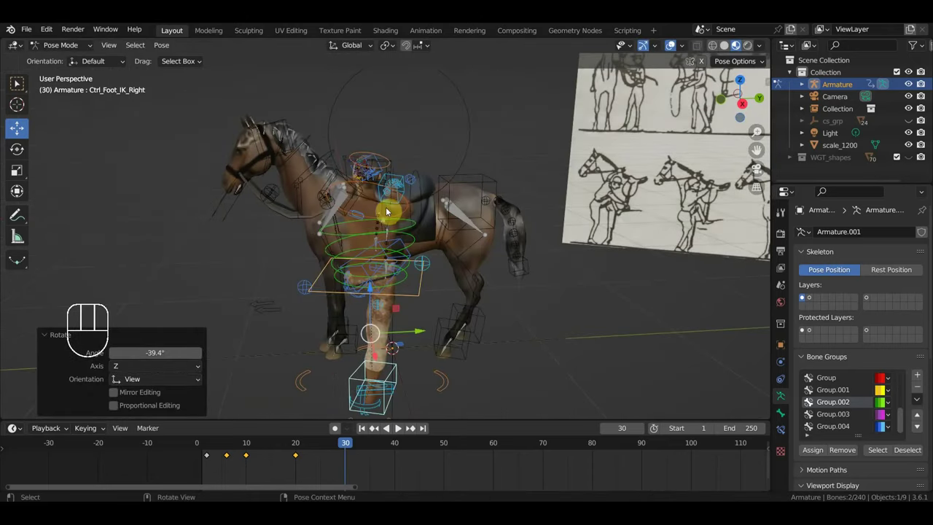
Rotate Ctrl_Foot_IK_Right again from top view to refine the hoof angle.
{"action": "left_click", "coordinate": [399, 375]}
{"action": "key", "text": "KP_7"}
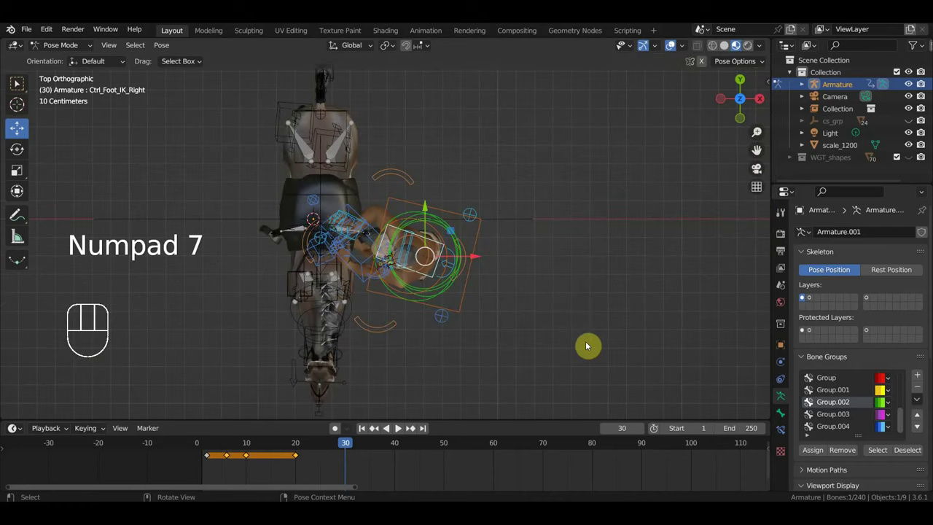
{"action": "key", "text": "r"}
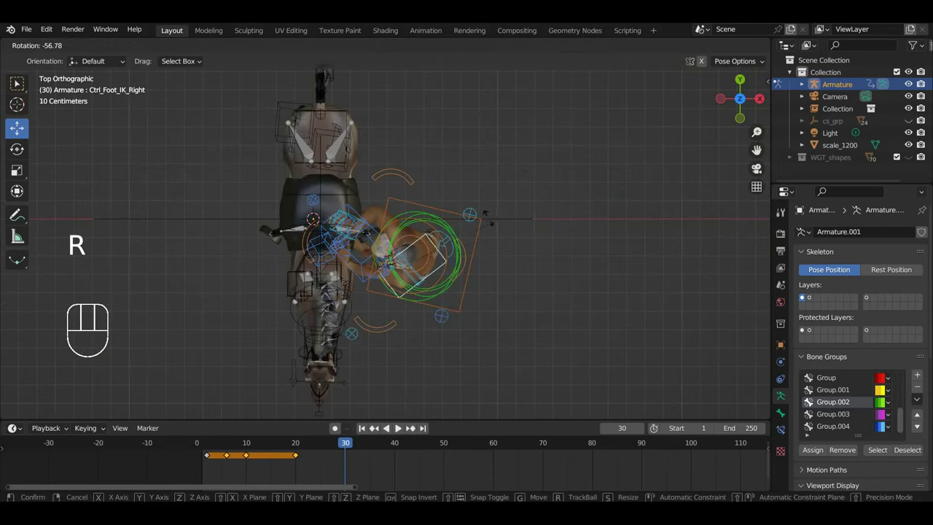
{"action": "left_click_drag", "start_coordinate": [554, 363], "coordinate": [482, 244]}
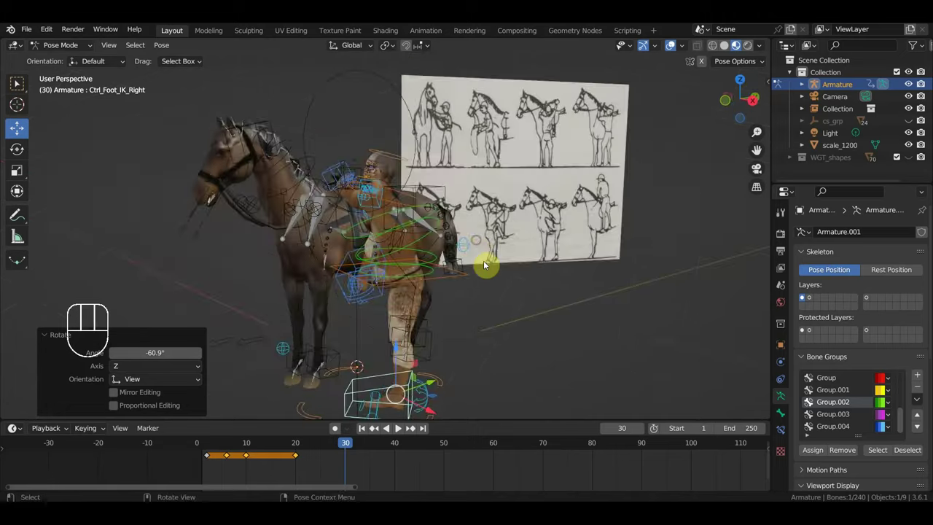
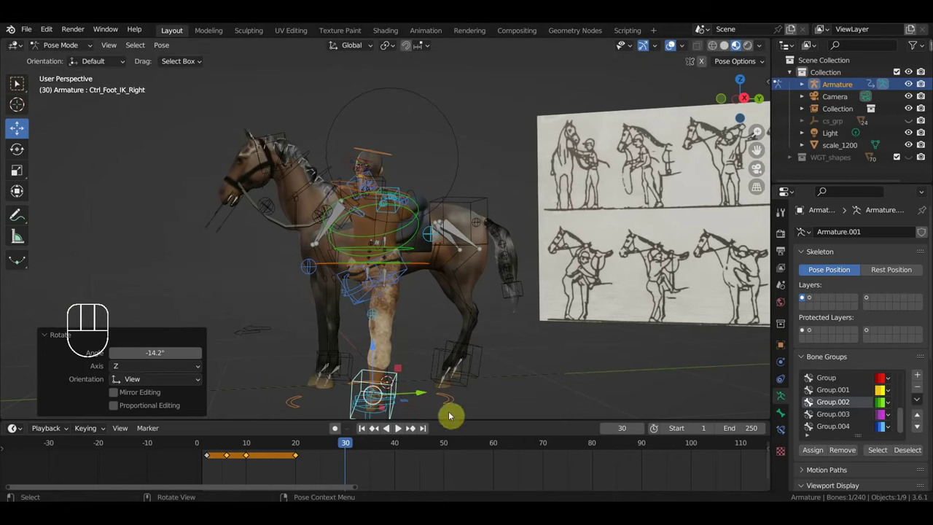
Move Ctrl_LegPole_IK_Left to reposition the left hind leg at frame 30.
{"action": "middle_click", "coordinate": [443, 405]}
{"action": "left_click", "coordinate": [419, 307]}
{"action": "left_click_drag", "start_coordinate": [458, 297], "coordinate": [365, 268]}
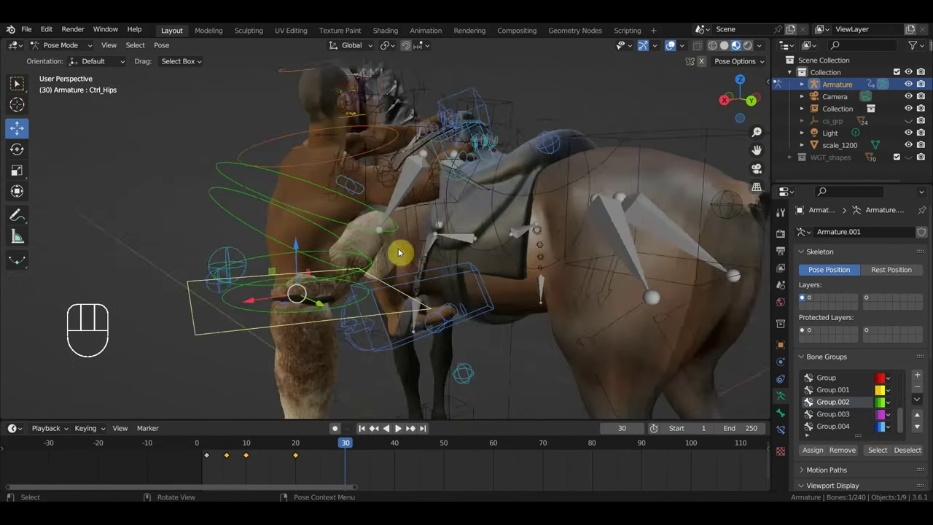
{"action": "left_click_drag", "start_coordinate": [401, 256], "coordinate": [378, 245]}
{"action": "left_click", "coordinate": [564, 147]}
{"action": "left_click_drag", "start_coordinate": [576, 161], "coordinate": [664, 204]}
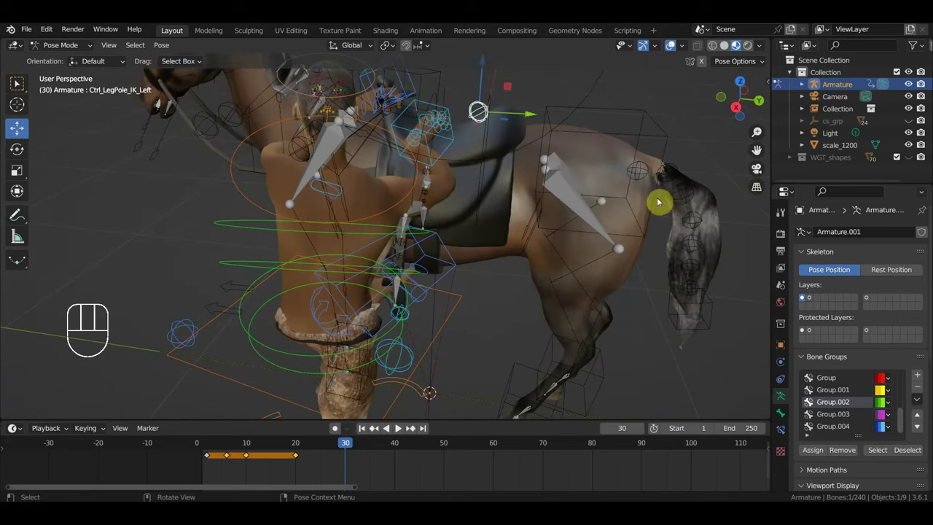
{"action": "key", "text": "g"}
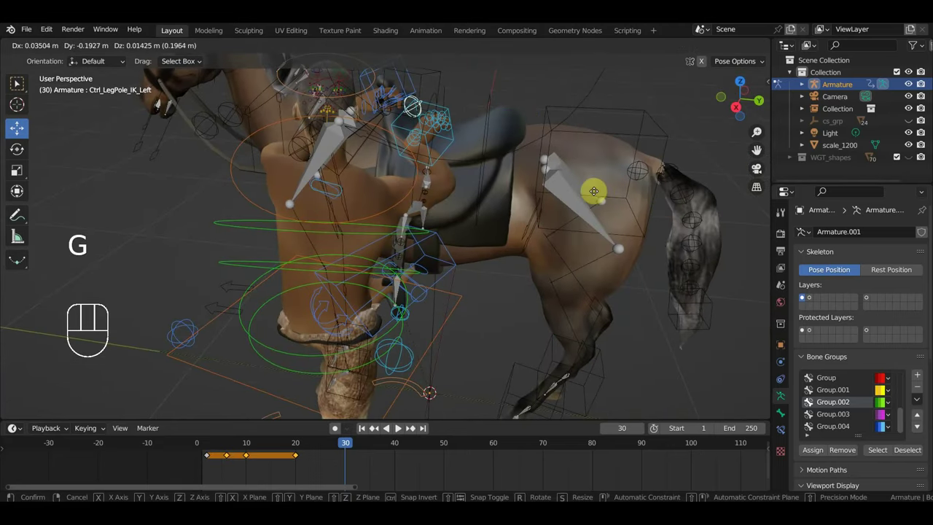
{"action": "left_click_drag", "start_coordinate": [619, 237], "coordinate": [539, 199]}
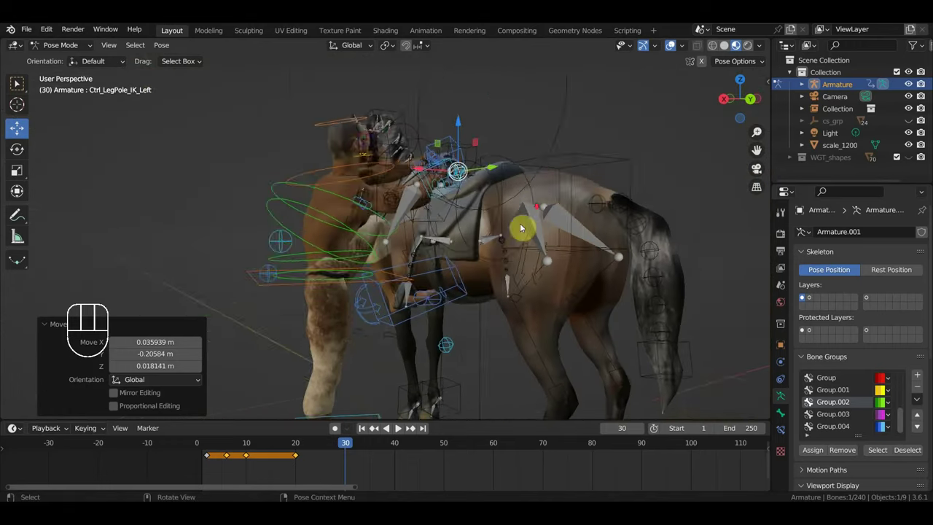
View the horse from the rear and start moving Ctrl_Hips for the frame-30 pose.
{"action": "middle_click", "coordinate": [551, 205]}
{"action": "left_click_drag", "start_coordinate": [550, 226], "coordinate": [589, 264]}
{"action": "scroll", "scroll_direction": "up", "scroll_amount": 3}
{"action": "left_click_drag", "start_coordinate": [532, 240], "coordinate": [518, 231]}
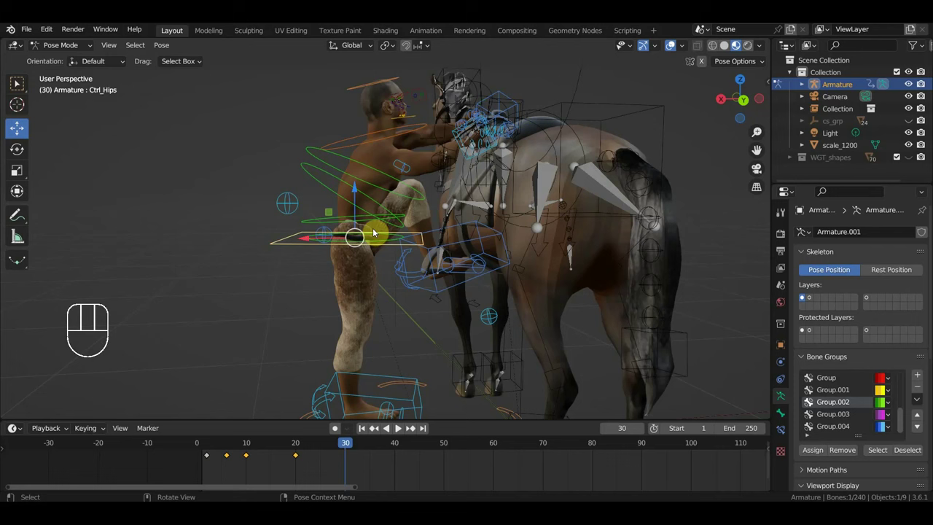
{"action": "key", "text": "g"}
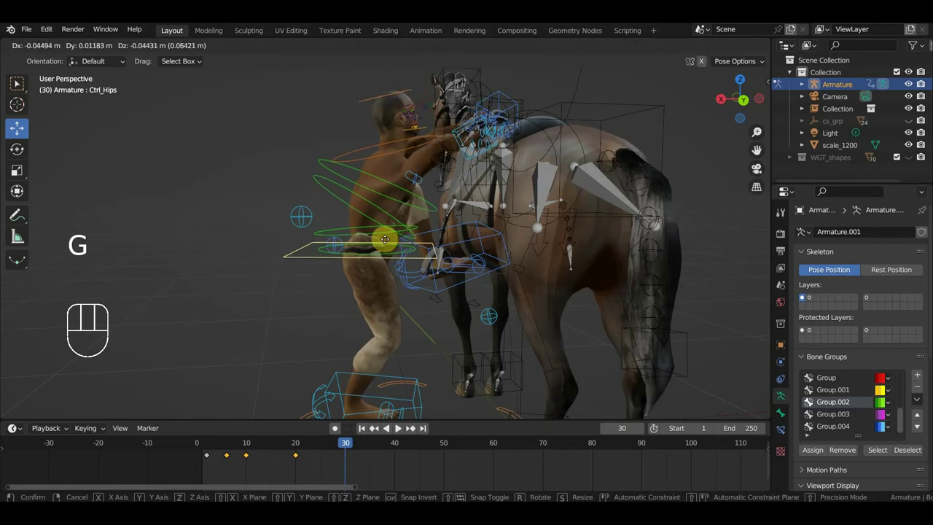
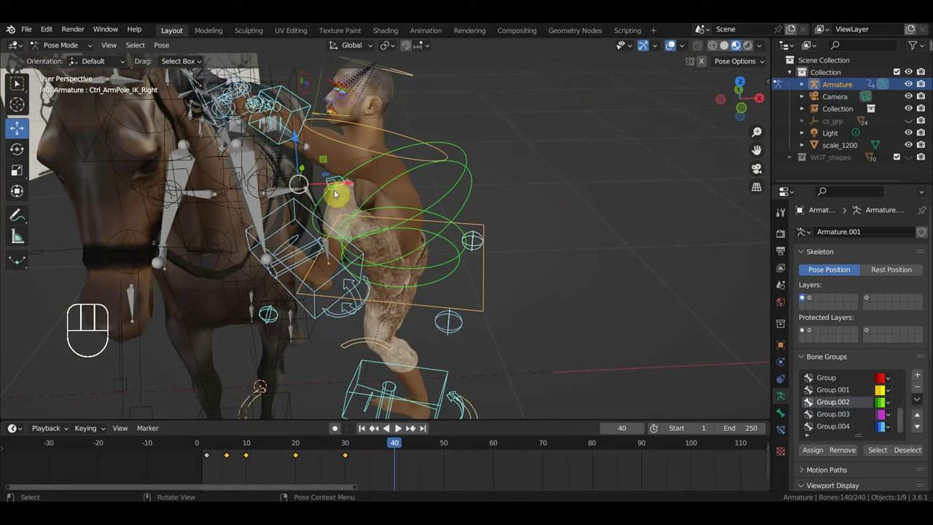
Back at frame 30, move Ctrl_LegPole_IK_Left to refine the left hind leg.
{"action": "left_click_drag", "start_coordinate": [325, 205], "coordinate": [358, 294]}
{"action": "left_click_drag", "start_coordinate": [352, 446], "coordinate": [361, 427]}
{"action": "left_click_drag", "start_coordinate": [344, 366], "coordinate": [296, 343]}
{"action": "middle_click", "coordinate": [303, 152]}
{"action": "middle_click", "coordinate": [474, 177]}
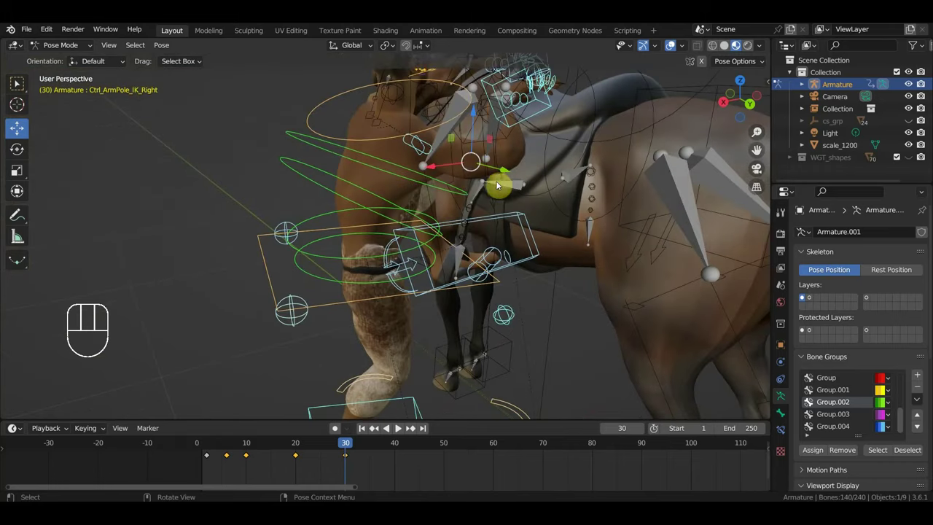
{"action": "left_click_drag", "start_coordinate": [509, 196], "coordinate": [496, 259]}
{"action": "left_click_drag", "start_coordinate": [494, 206], "coordinate": [452, 220]}
{"action": "left_click", "coordinate": [605, 155]}
{"action": "left_click_drag", "start_coordinate": [619, 166], "coordinate": [705, 151]}
{"action": "key", "text": "g"}
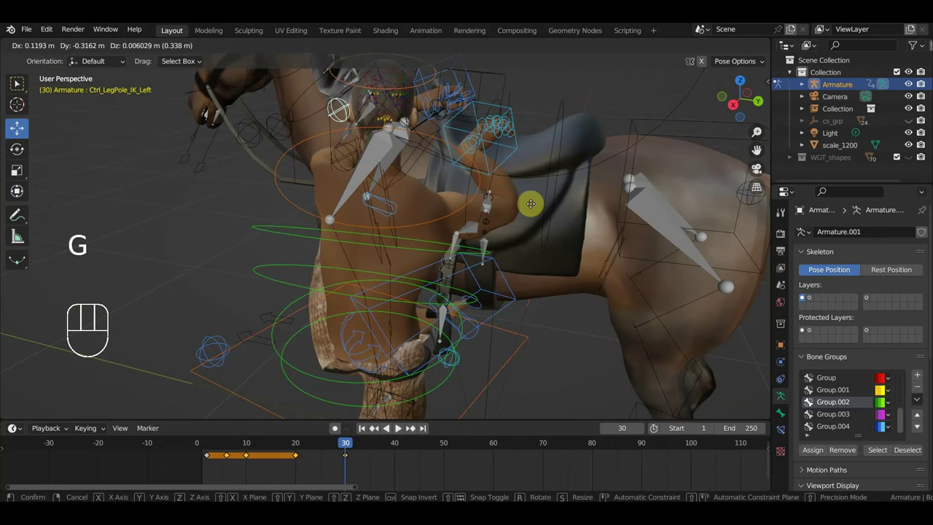
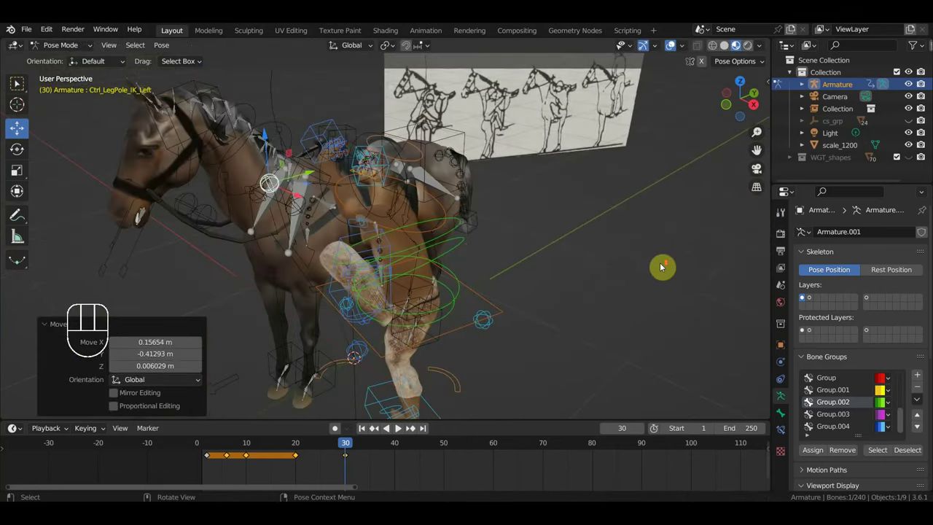
Adjust the spine control, undoing a move and rotating it instead.
{"action": "middle_click", "coordinate": [583, 277]}
{"action": "key", "text": "g"}
{"action": "left_click_drag", "start_coordinate": [552, 248], "coordinate": [526, 222]}
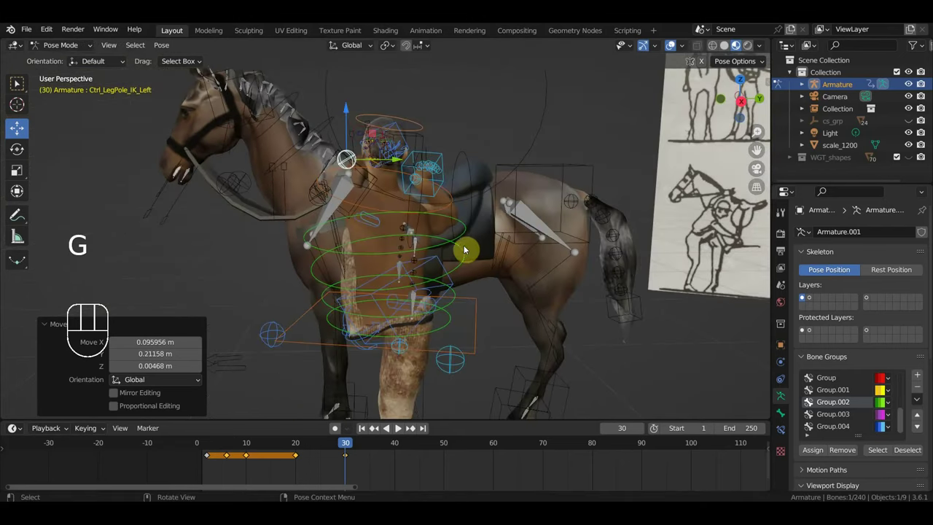
{"action": "left_click", "coordinate": [465, 255]}
{"action": "key", "text": "g"}
{"action": "key", "text": "ctrl+z"}
{"action": "key", "text": "r"}
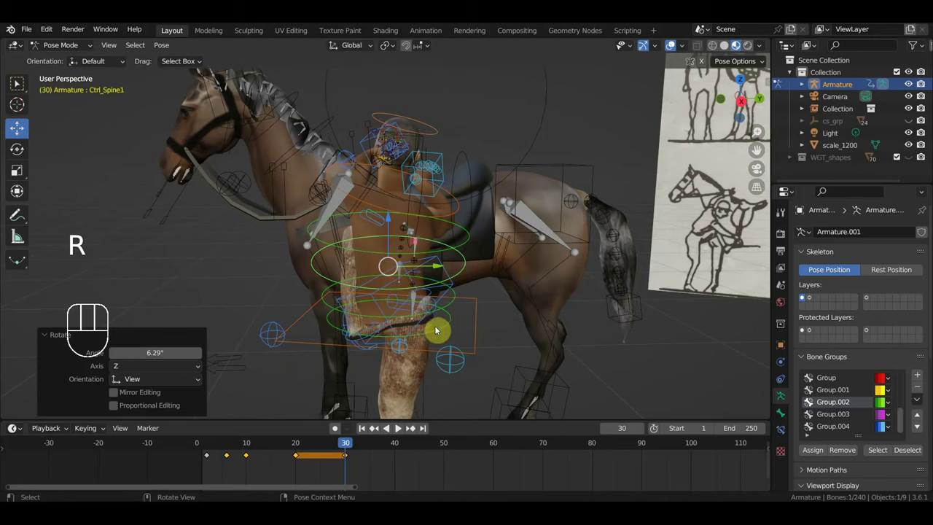
{"action": "left_click_drag", "start_coordinate": [500, 314], "coordinate": [486, 304]}
Key Location & Rotation for all bones at frame 30 and advance to frame 40.
{"action": "key", "text": "a"}
{"action": "key", "text": "i"}
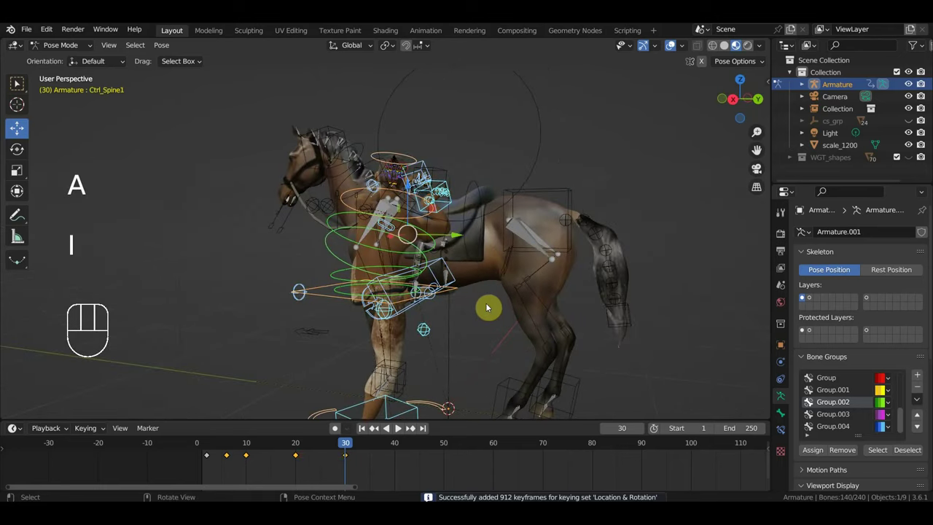
{"action": "left_click_drag", "start_coordinate": [356, 449], "coordinate": [401, 463]}
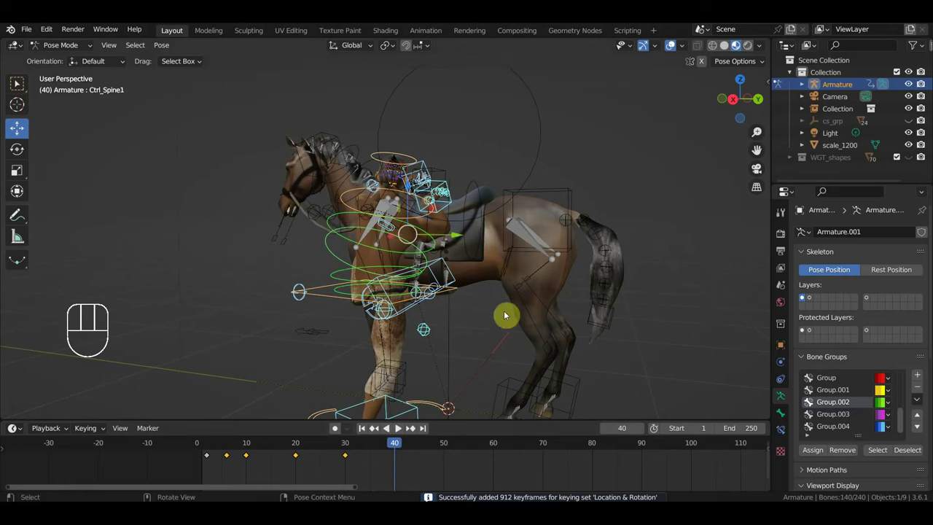
Shift Ctrl Hips and the right foot control together into the frame-40 pose.
{"action": "left_click", "coordinate": [326, 300]}
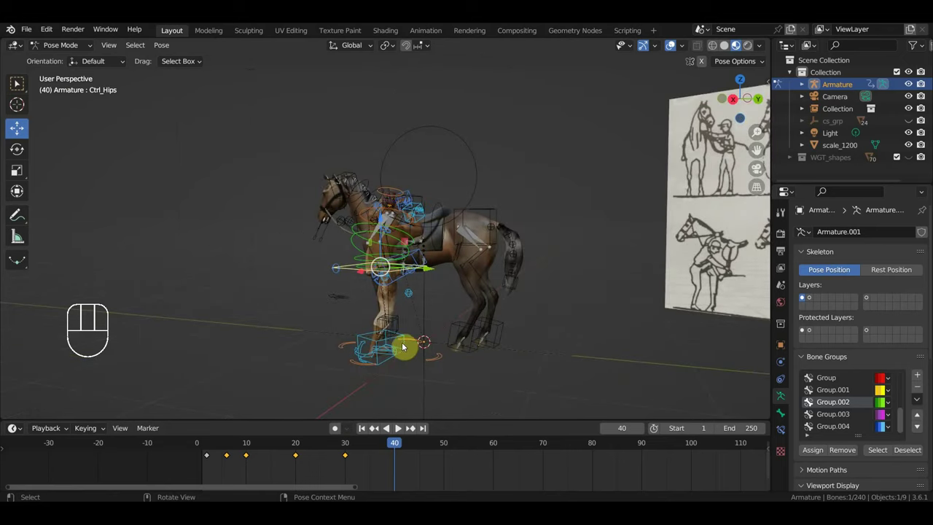
{"action": "left_click", "coordinate": [401, 340]}
{"action": "left_click_drag", "start_coordinate": [487, 323], "coordinate": [515, 326]}
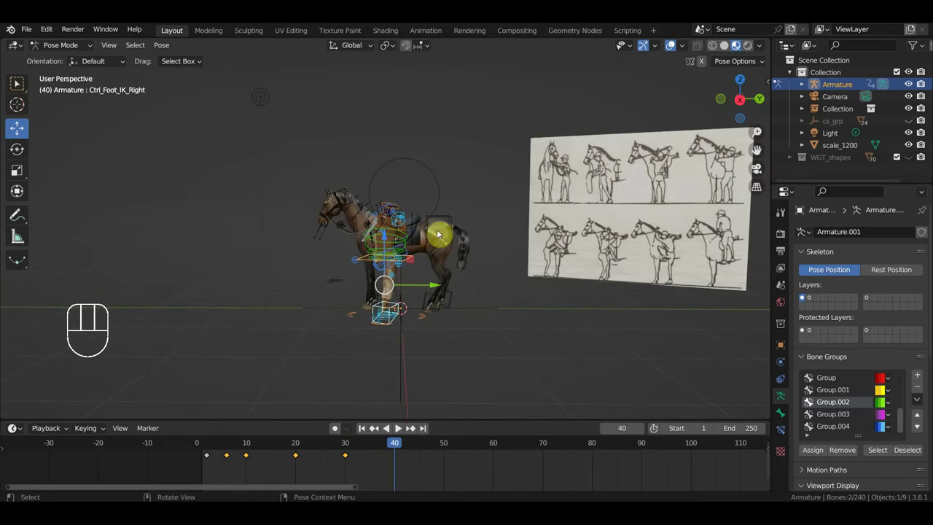
{"action": "key", "text": "g"}
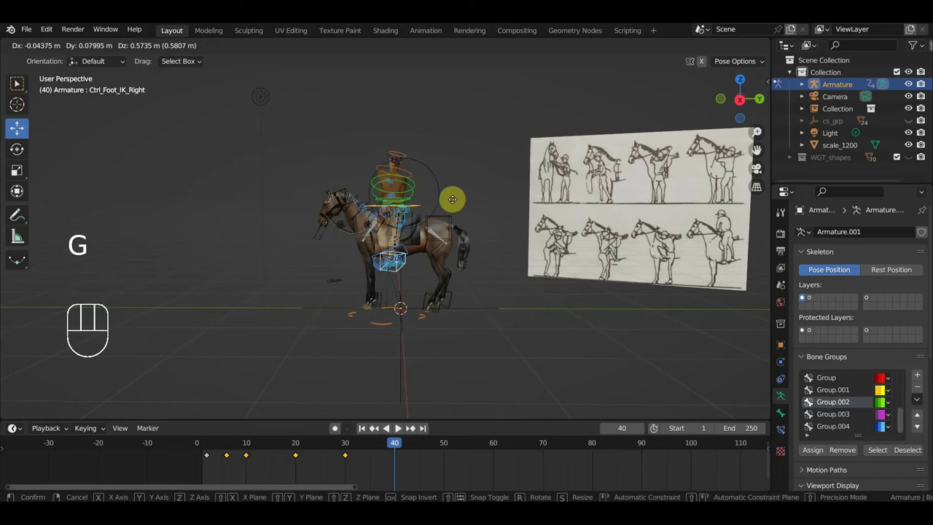
{"action": "left_click_drag", "start_coordinate": [415, 228], "coordinate": [400, 229]}
{"action": "scroll", "scroll_direction": "up", "scroll_amount": 3}
{"action": "left_click_drag", "start_coordinate": [334, 226], "coordinate": [309, 219]}
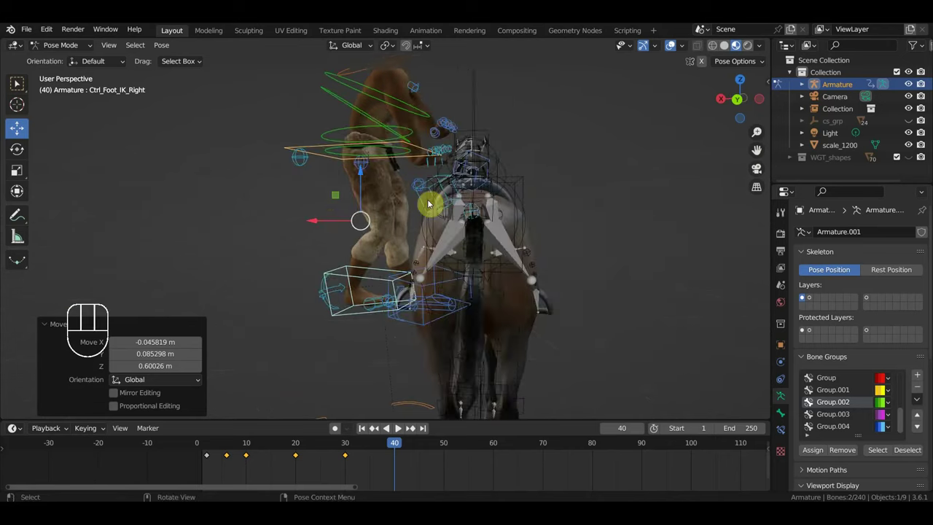
{"action": "left_click_drag", "start_coordinate": [459, 212], "coordinate": [468, 211]}
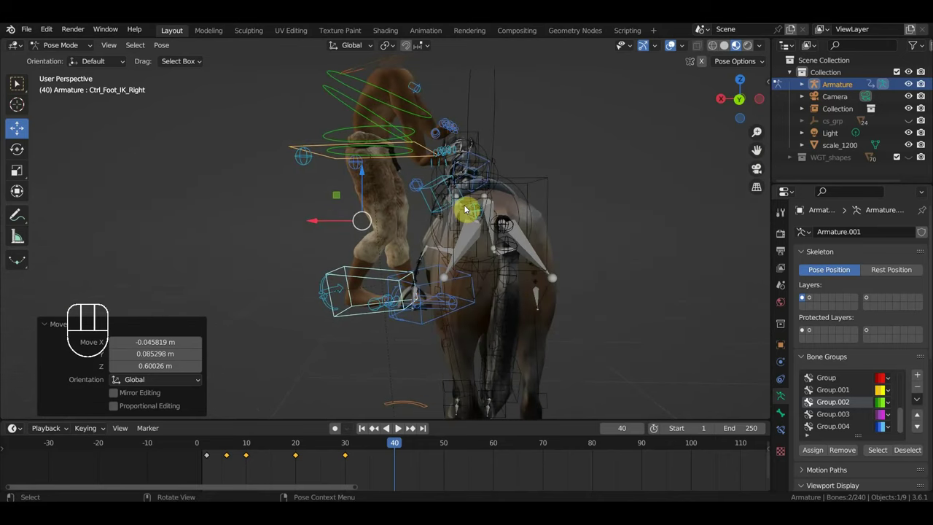
Rotate the spine control and check the pose from the hindquarters.
{"action": "key", "text": "g"}
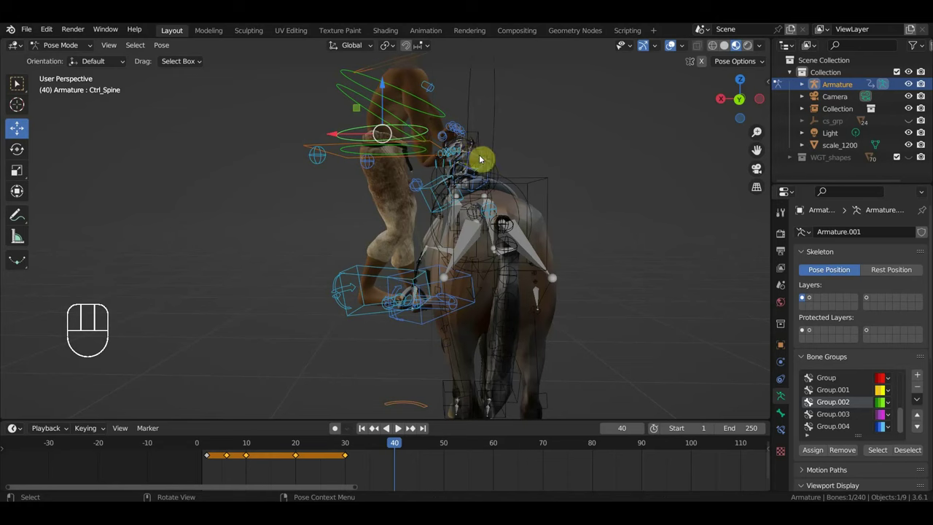
{"action": "left_click_drag", "start_coordinate": [469, 177], "coordinate": [474, 176]}
{"action": "key", "text": "r"}
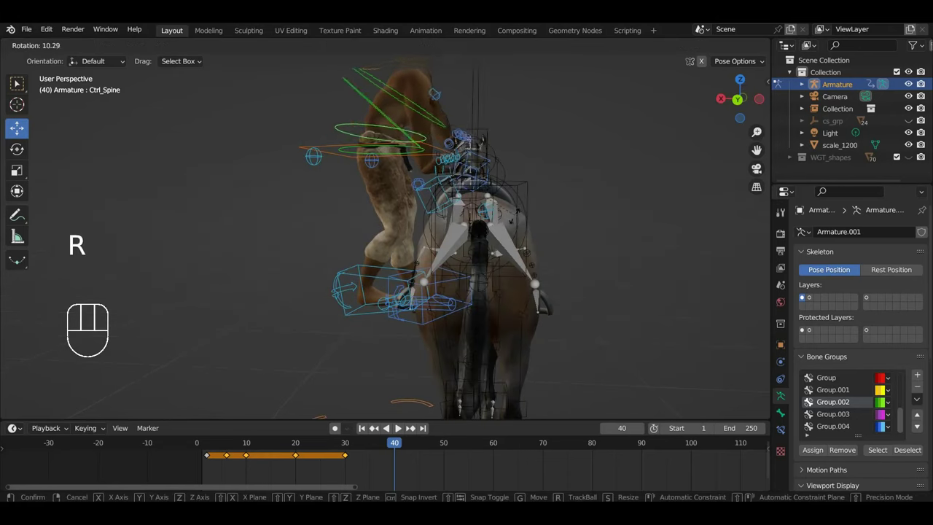
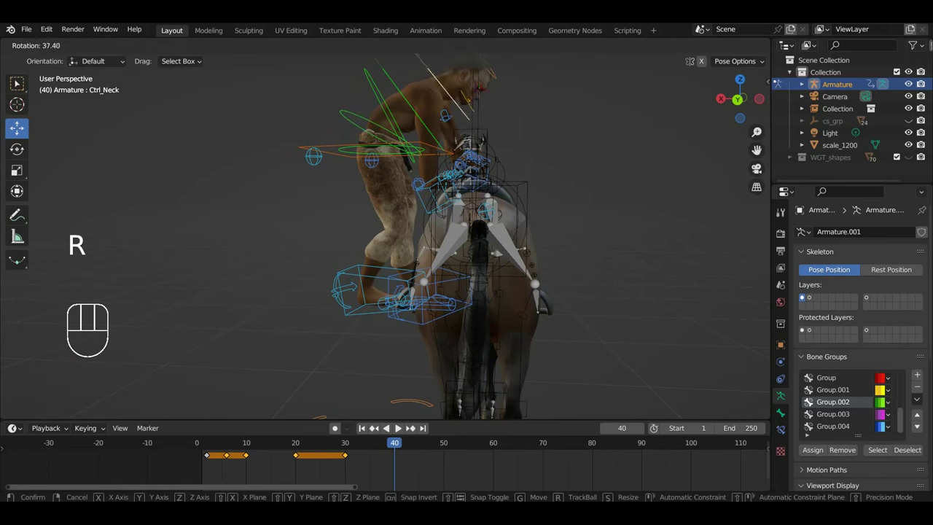
{"action": "left_click_drag", "start_coordinate": [470, 176], "coordinate": [599, 189]}
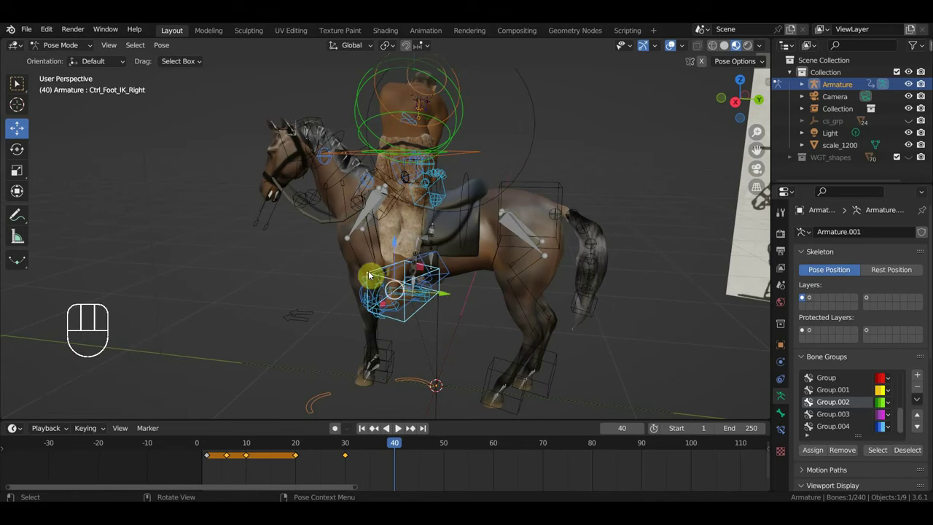
Move and rotate the right foot IK control into place at frame 40.
{"action": "key", "text": "g"}
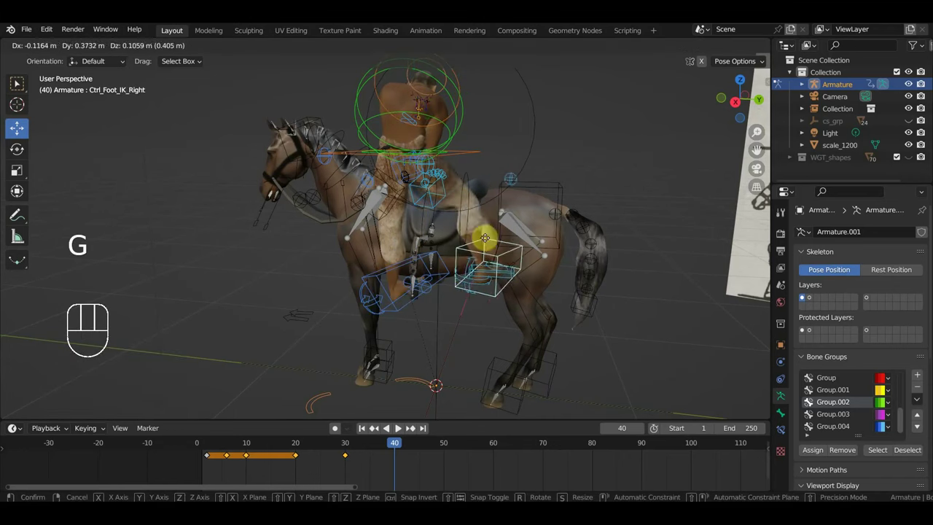
{"action": "left_click_drag", "start_coordinate": [511, 252], "coordinate": [528, 233]}
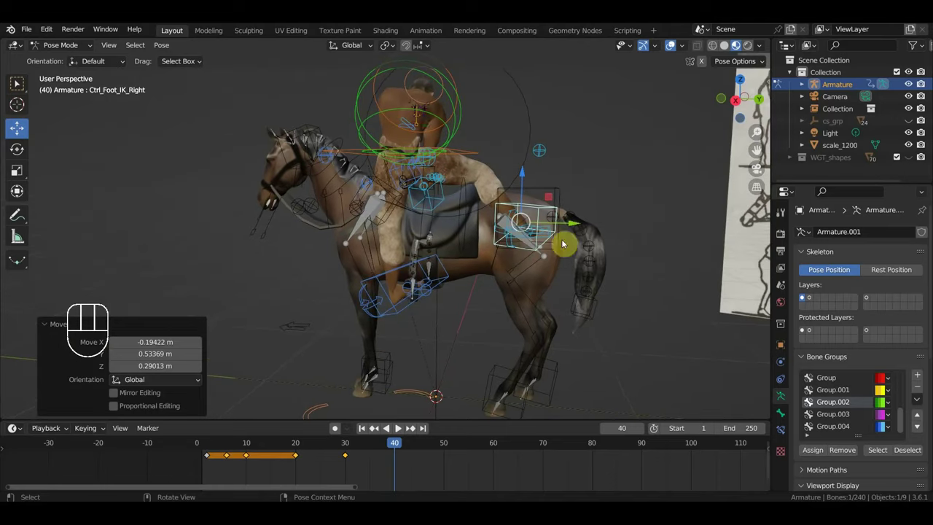
{"action": "key", "text": "r"}
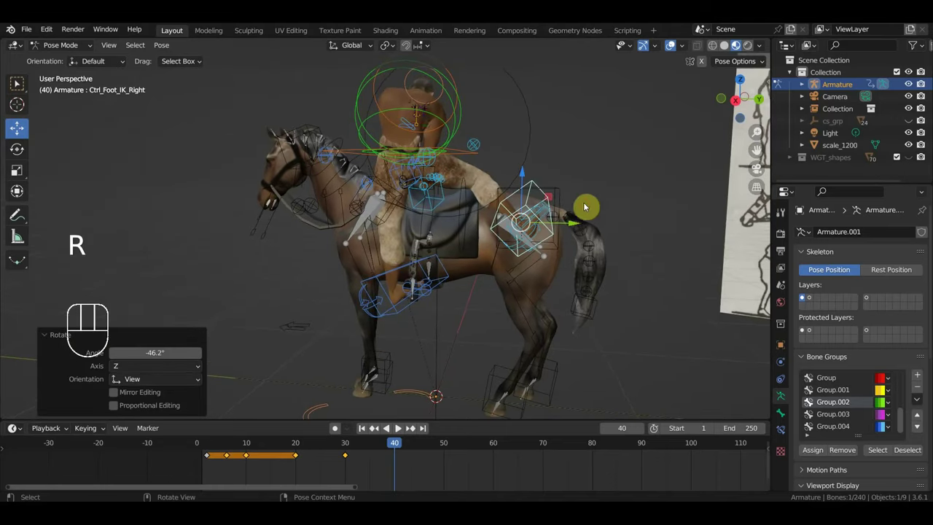
{"action": "key", "text": "g"}
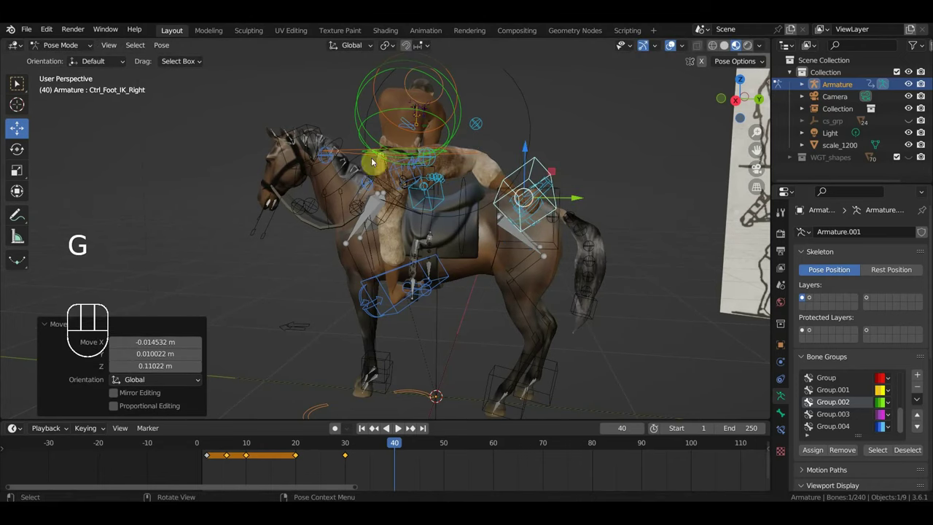
Rotate the hips control from top view, then shift it slightly.
{"action": "left_click", "coordinate": [354, 157]}
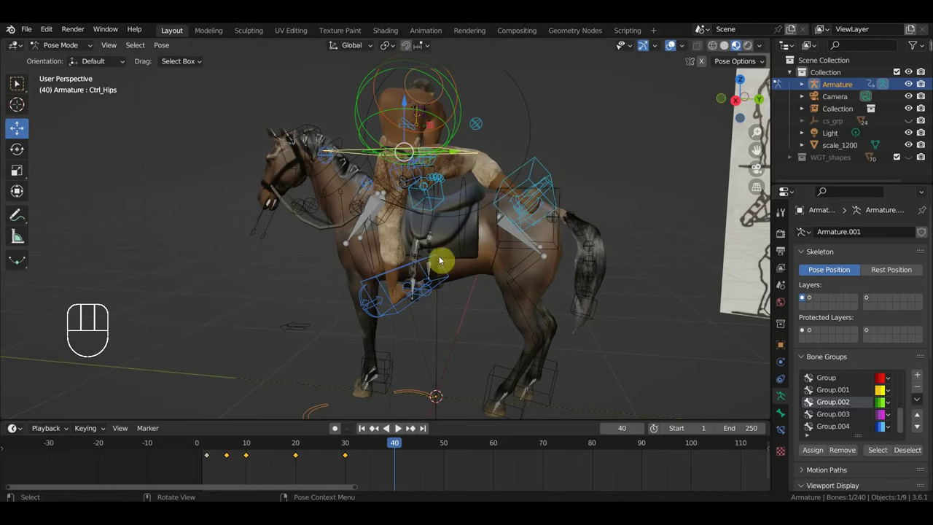
{"action": "key", "text": "KP_7"}
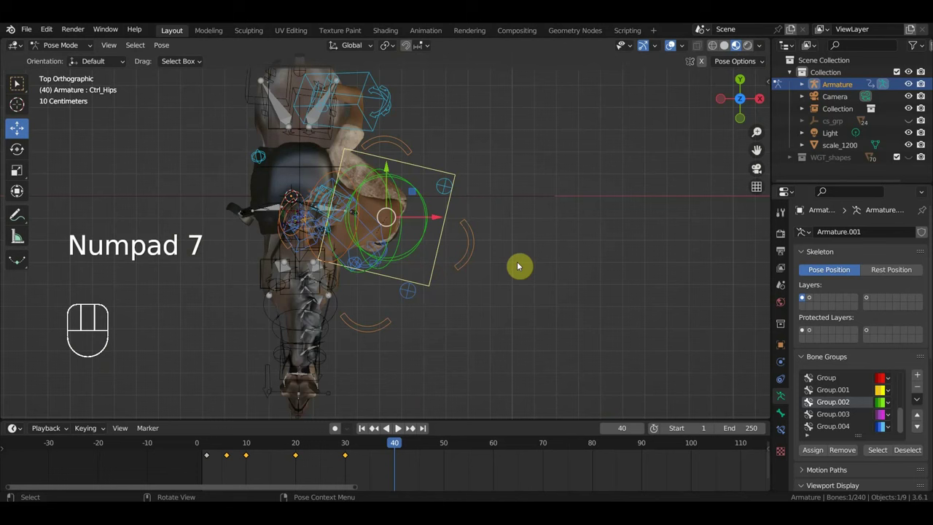
{"action": "key", "text": "r"}
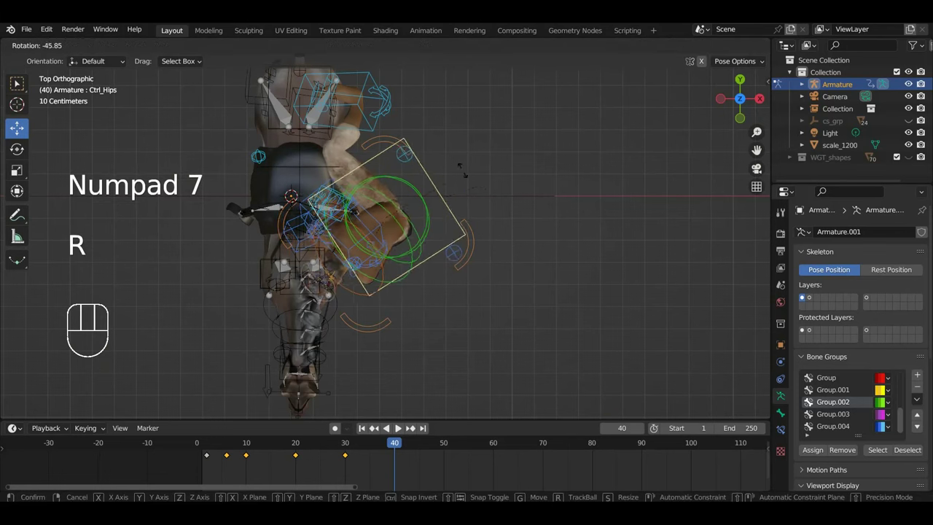
{"action": "middle_click", "coordinate": [510, 297]}
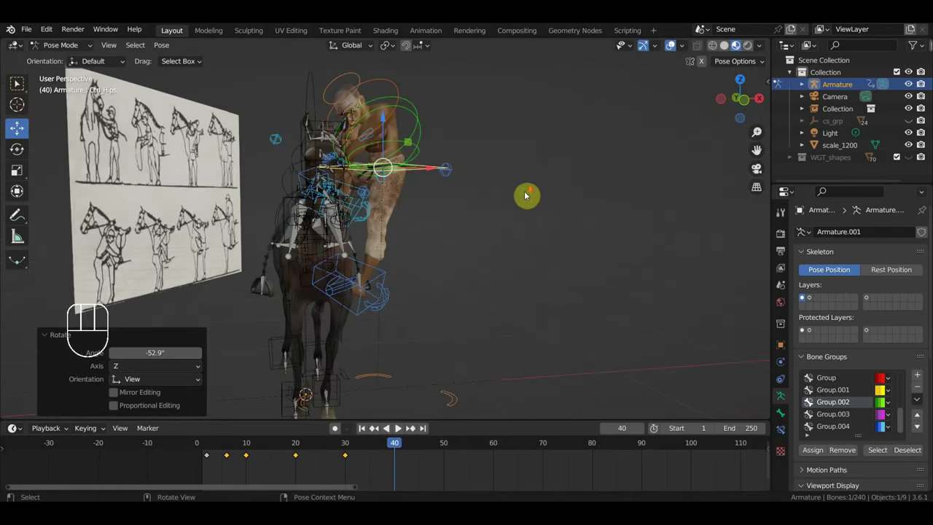
{"action": "key", "text": "r"}
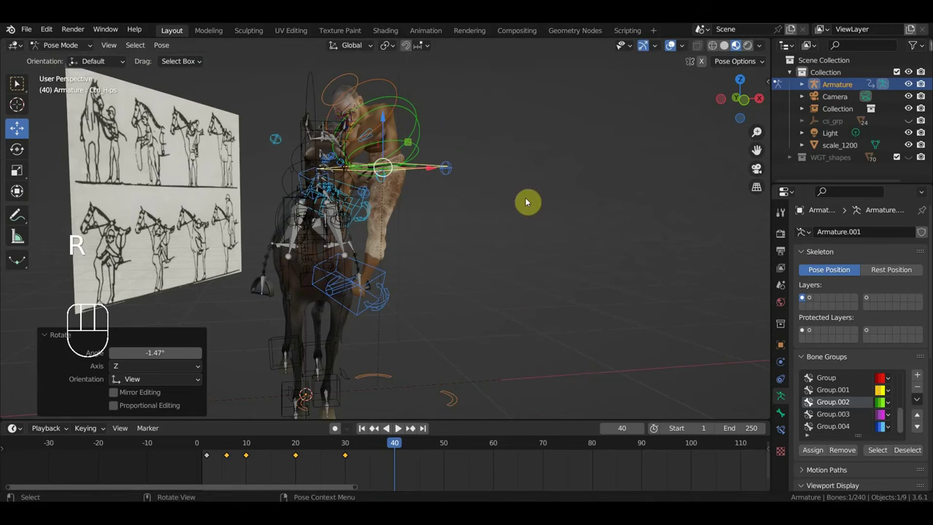
{"action": "key", "text": "g"}
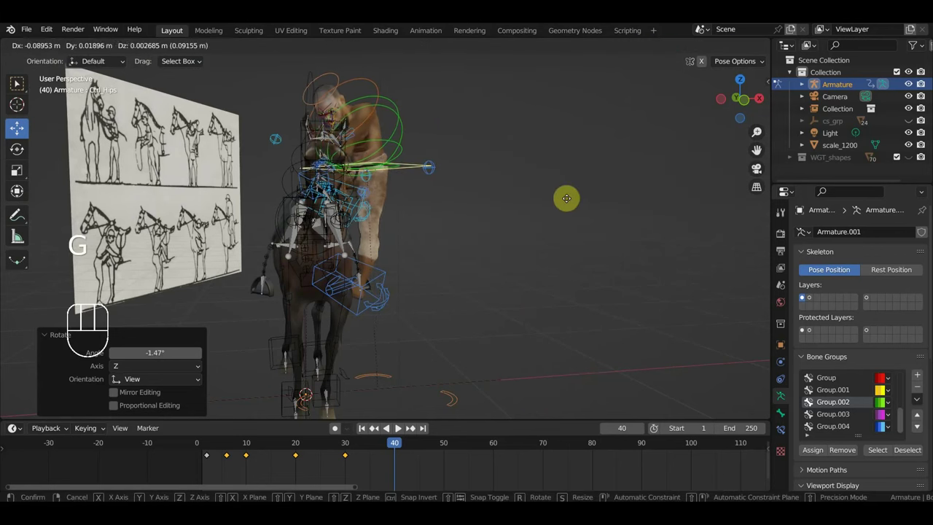
{"action": "left_click_drag", "start_coordinate": [490, 213], "coordinate": [411, 240]}
{"action": "scroll", "scroll_direction": "up", "scroll_amount": 3}
{"action": "left_click_drag", "start_coordinate": [399, 202], "coordinate": [437, 180]}
Reposition the hips and right foot controls while checking the rider's leg from several angles.
{"action": "left_click", "coordinate": [579, 149]}
{"action": "left_click_drag", "start_coordinate": [574, 170], "coordinate": [442, 170]}
{"action": "key", "text": "g"}
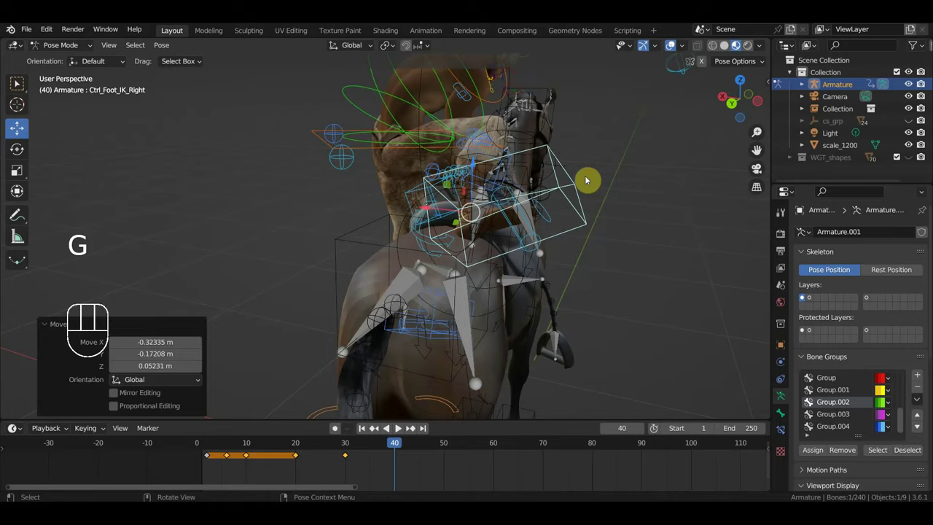
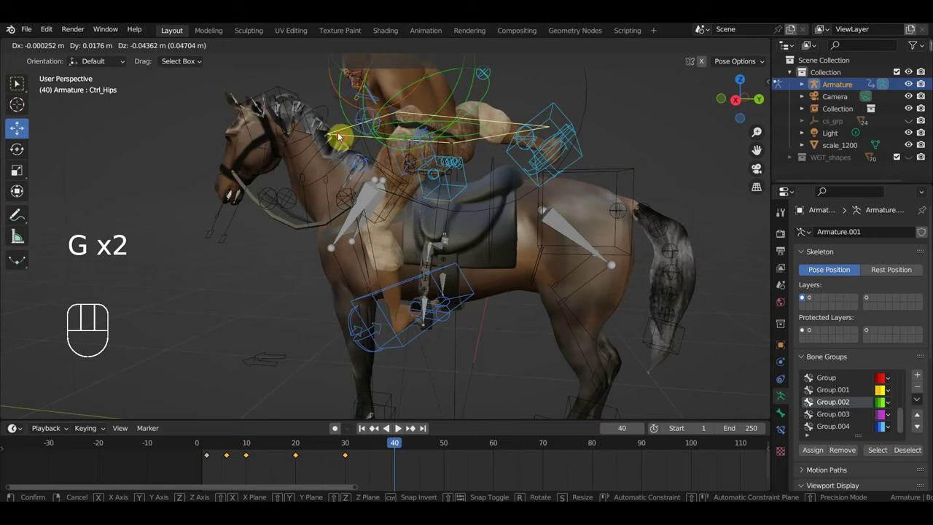
{"action": "left_click_drag", "start_coordinate": [427, 183], "coordinate": [307, 188]}
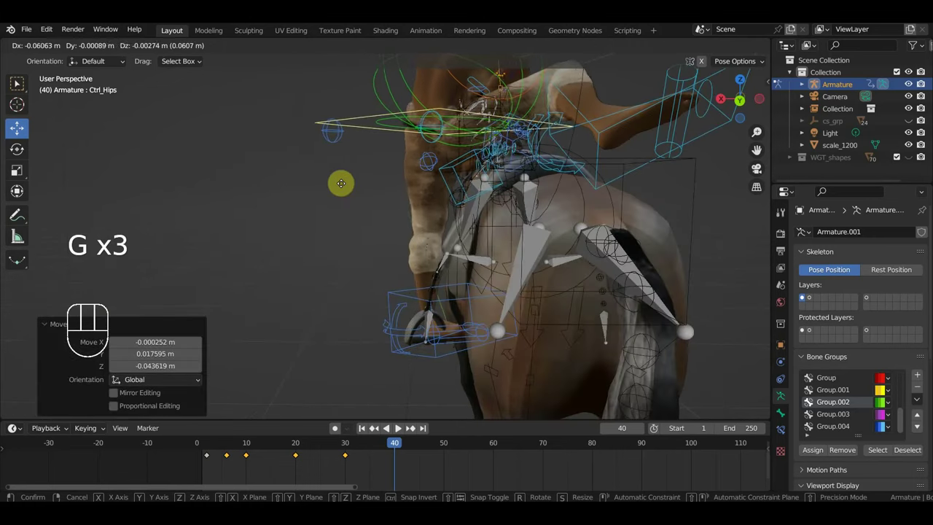
{"action": "key", "text": "g"}
{"action": "left_click_drag", "start_coordinate": [436, 205], "coordinate": [513, 203]}
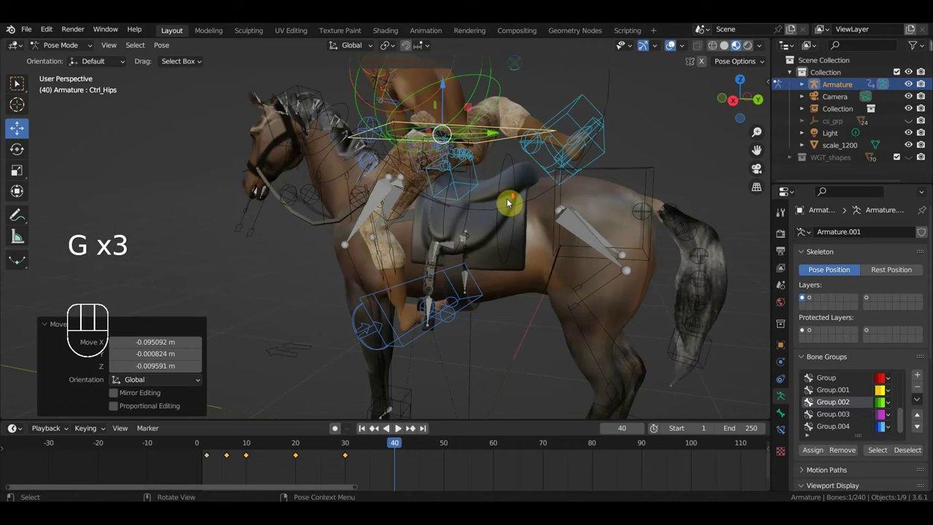
{"action": "left_click", "coordinate": [555, 126]}
{"action": "key", "text": "g"}
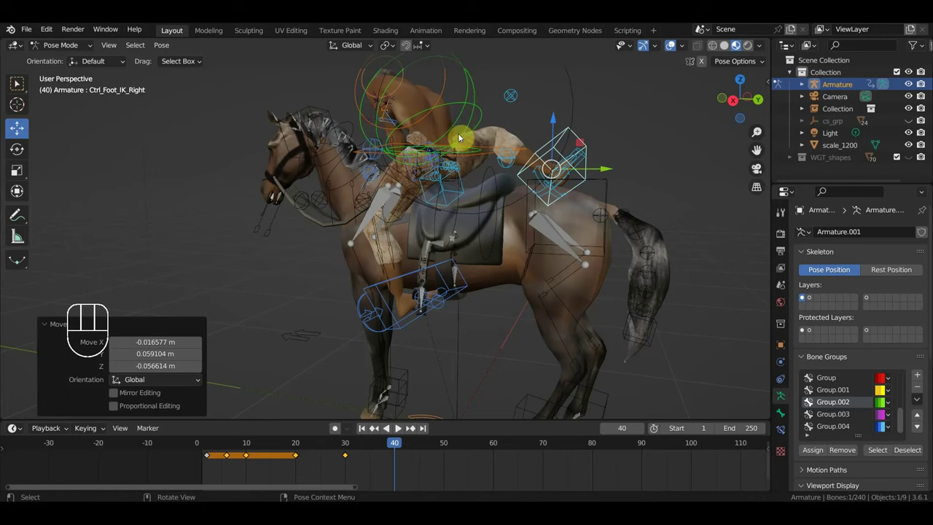
{"action": "left_click_drag", "start_coordinate": [525, 139], "coordinate": [510, 142]}
Rotate the left foot IK control from top view.
{"action": "left_click", "coordinate": [378, 292]}
{"action": "key", "text": "KP_7"}
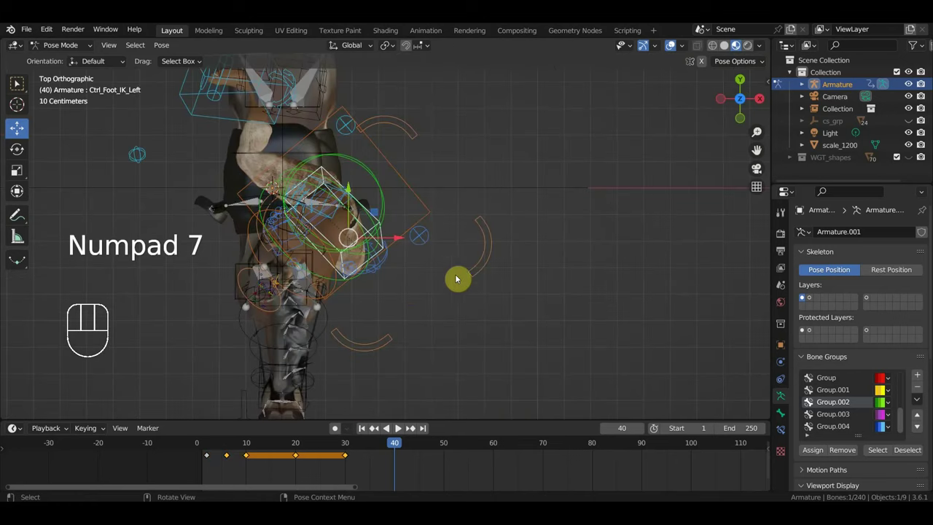
{"action": "key", "text": "r"}
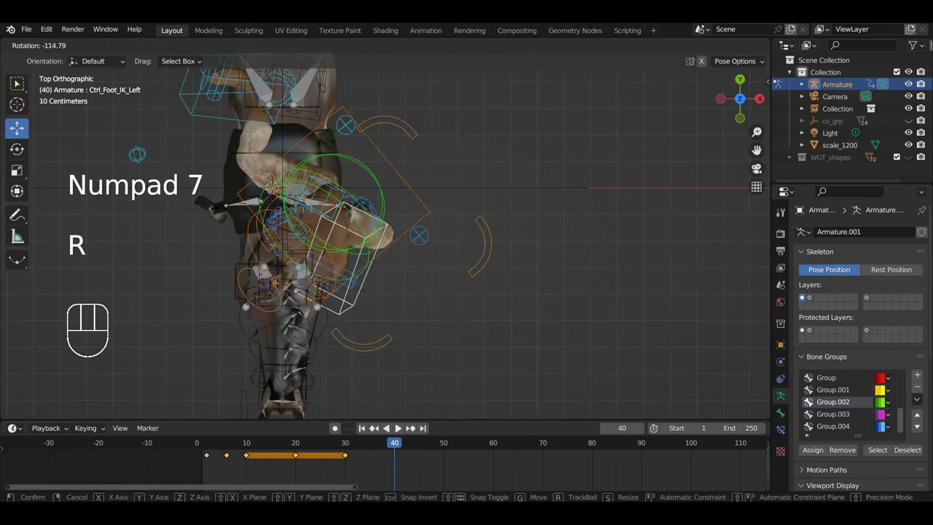
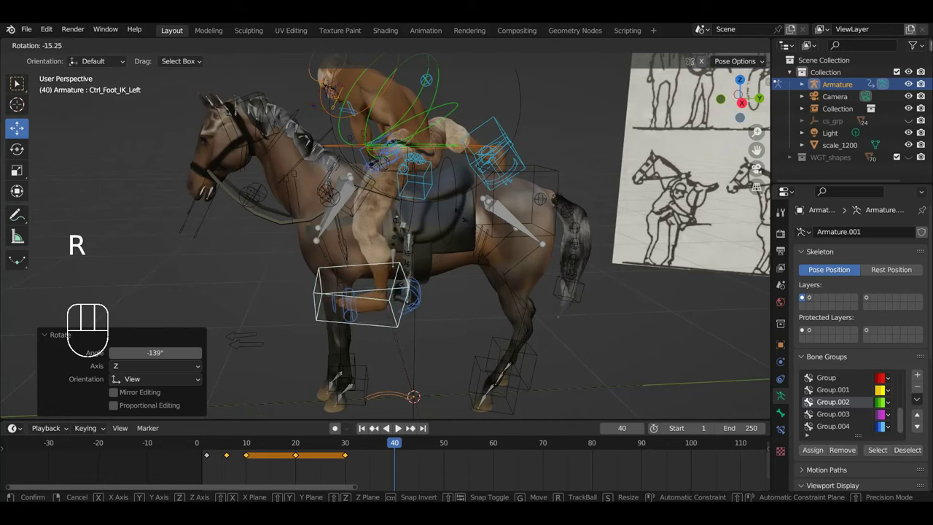
{"action": "key", "text": "g"}
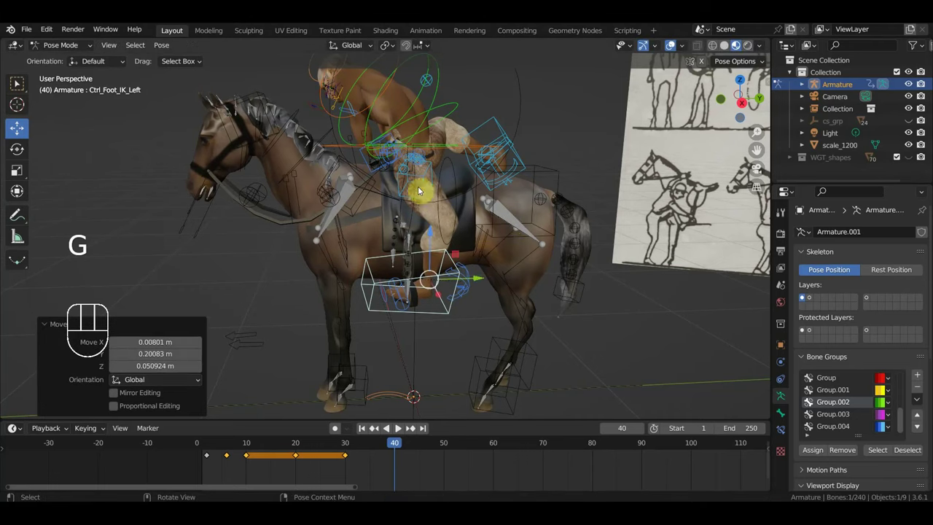
{"action": "middle_click", "coordinate": [376, 162]}
{"action": "scroll", "scroll_direction": "down", "scroll_amount": 3}
Move the rider's left arm pole control, undo the move and re-check the pose.
{"action": "left_click", "coordinate": [363, 164]}
{"action": "key", "text": "g"}
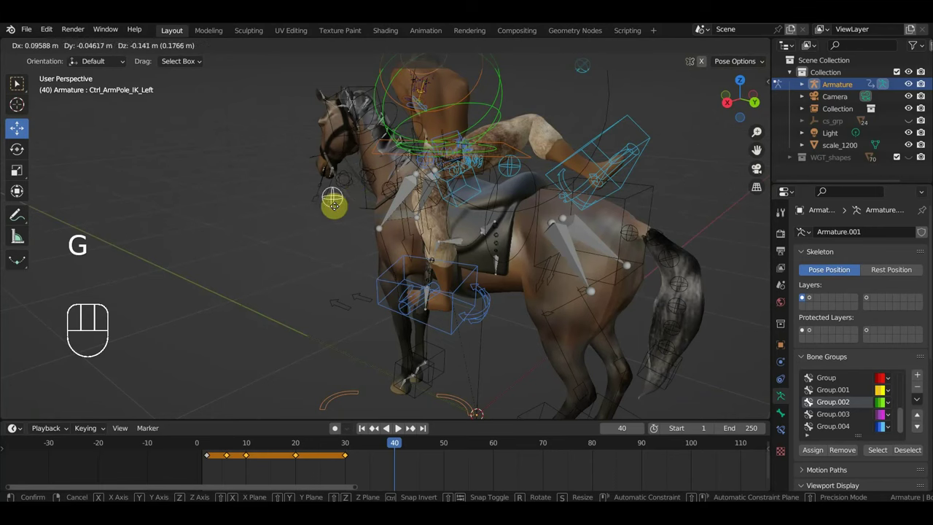
{"action": "left_click_drag", "start_coordinate": [402, 215], "coordinate": [437, 212]}
{"action": "scroll", "scroll_direction": "up", "scroll_amount": 3}
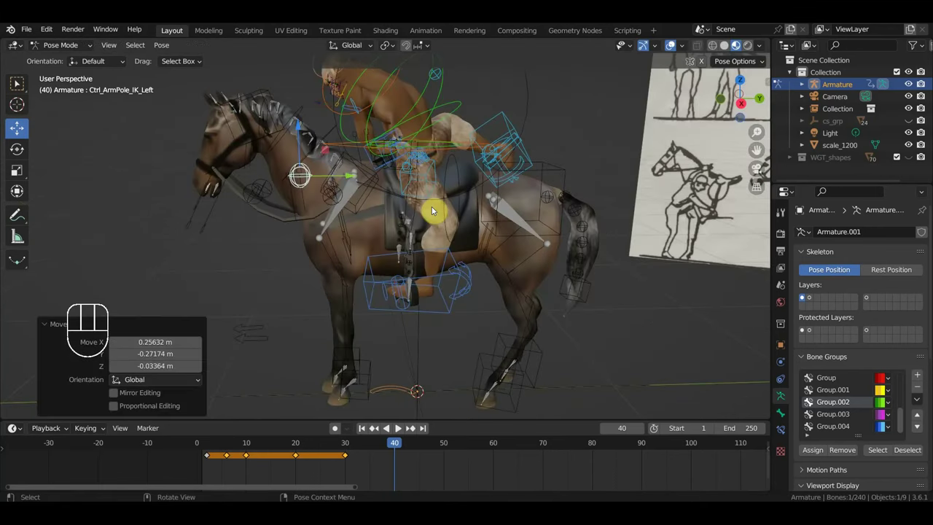
{"action": "key", "text": "ctrl+z"}
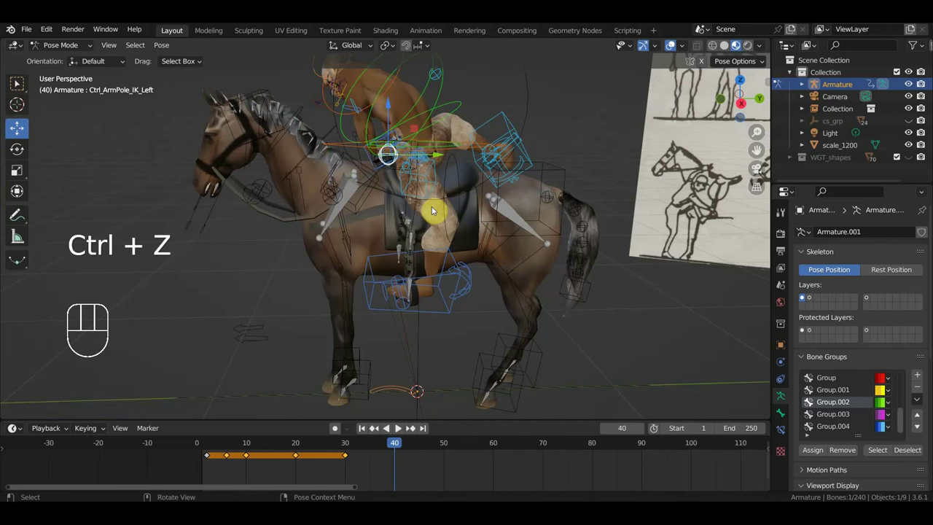
{"action": "left_click_drag", "start_coordinate": [444, 213], "coordinate": [469, 232]}
{"action": "left_click_drag", "start_coordinate": [566, 214], "coordinate": [412, 183]}
Select the left leg pole control and orbit to compare the pose with the reference sketches.
{"action": "left_click", "coordinate": [355, 150]}
{"action": "left_click_drag", "start_coordinate": [387, 199], "coordinate": [366, 191]}
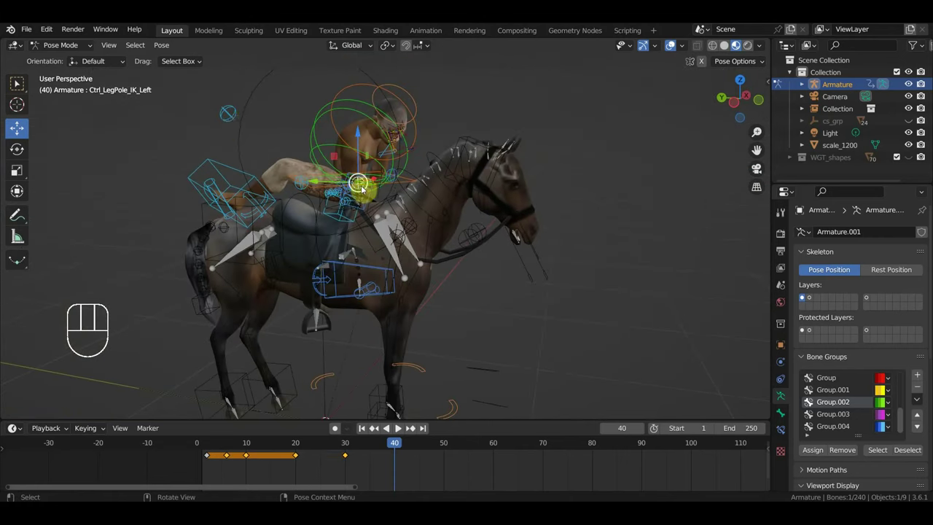
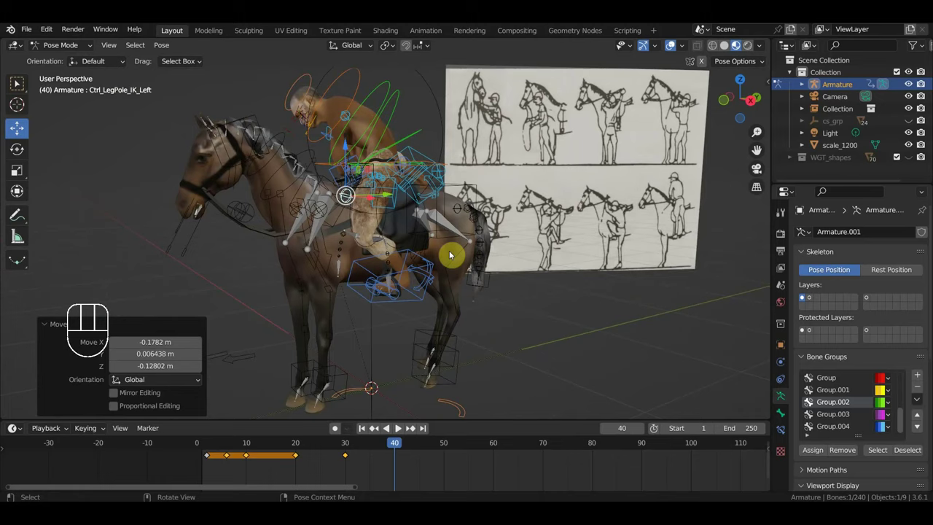
{"action": "left_click_drag", "start_coordinate": [436, 256], "coordinate": [489, 263]}
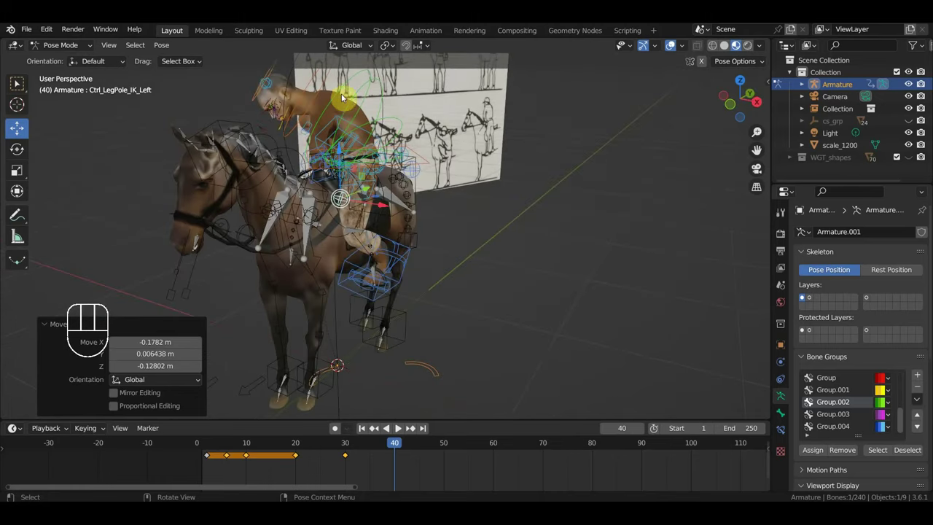
{"action": "left_click_drag", "start_coordinate": [353, 106], "coordinate": [379, 123]}
{"action": "left_click_drag", "start_coordinate": [408, 124], "coordinate": [490, 168]}
Rotate the Spine1 control, then inspect the horse's neck bones up close.
{"action": "key", "text": "r"}
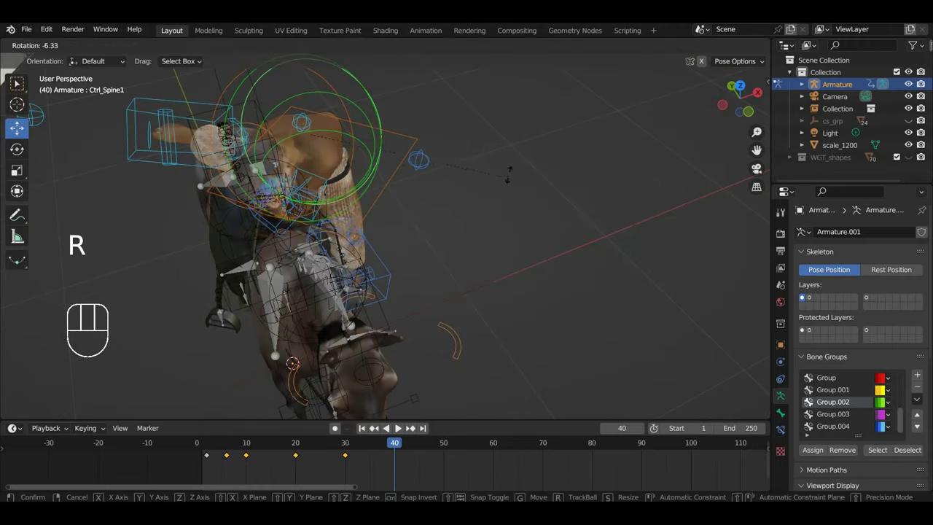
{"action": "left_click_drag", "start_coordinate": [502, 216], "coordinate": [487, 163]}
{"action": "left_click_drag", "start_coordinate": [484, 147], "coordinate": [571, 289]}
{"action": "left_click_drag", "start_coordinate": [525, 282], "coordinate": [508, 271]}
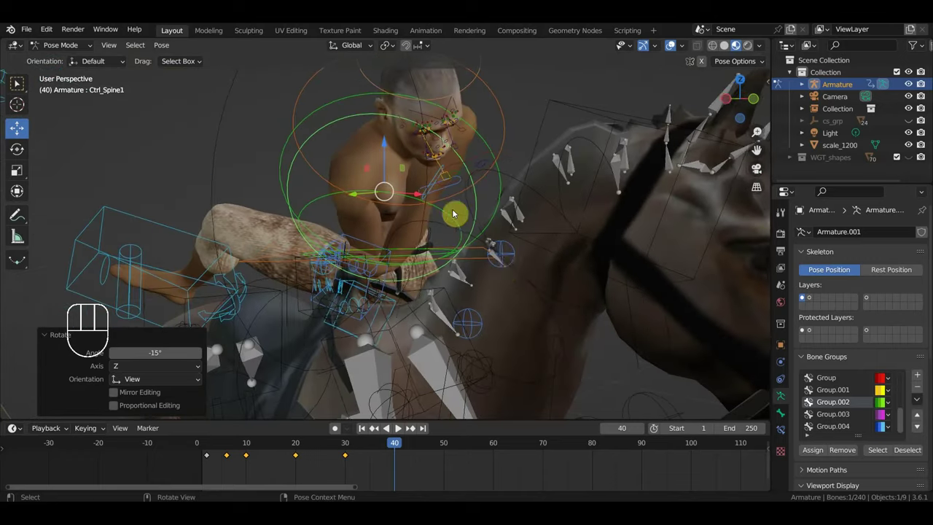
{"action": "left_click_drag", "start_coordinate": [428, 220], "coordinate": [435, 224]}
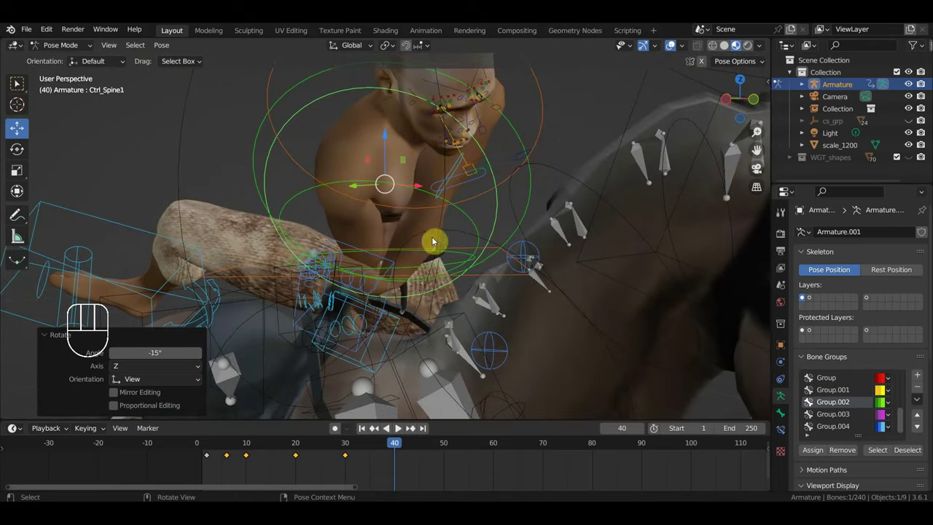
{"action": "left_click_drag", "start_coordinate": [479, 228], "coordinate": [490, 223]}
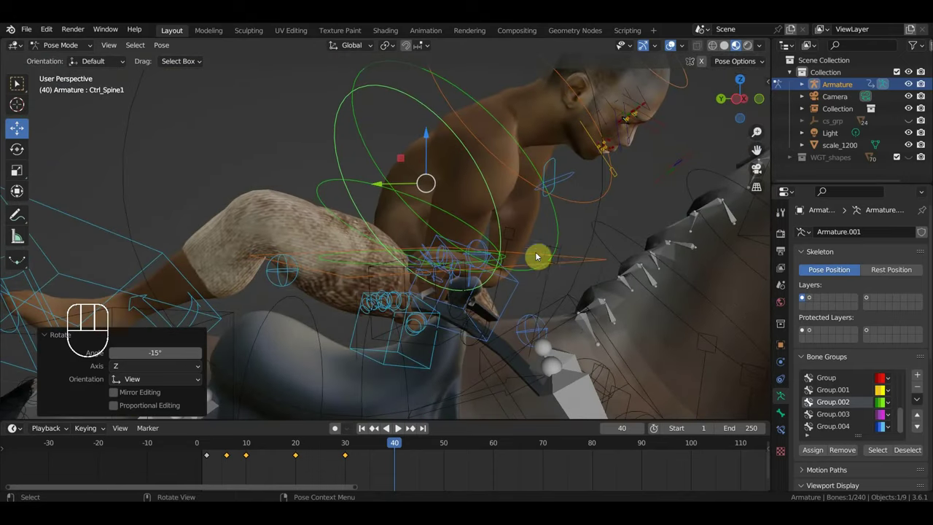
Reposition the rider's hips control.
{"action": "left_click", "coordinate": [575, 265]}
{"action": "key", "text": "g"}
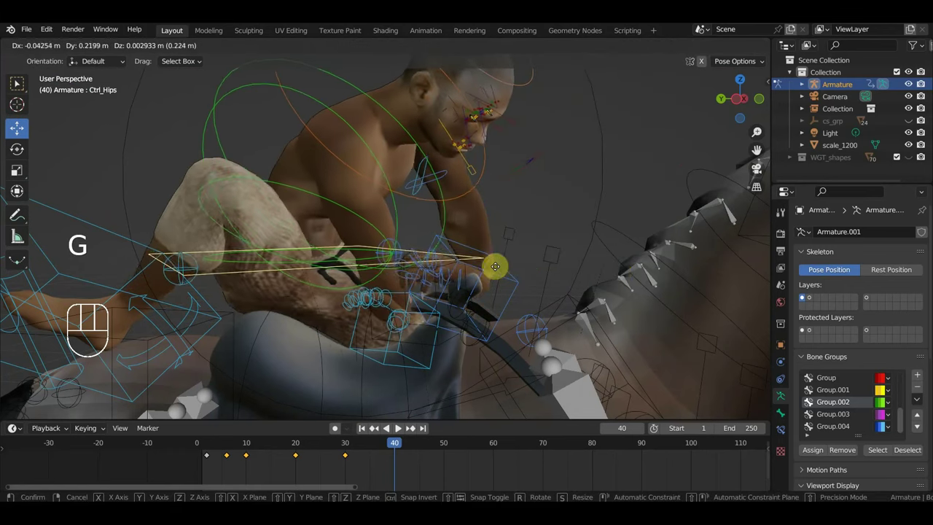
{"action": "left_click_drag", "start_coordinate": [545, 285], "coordinate": [502, 320]}
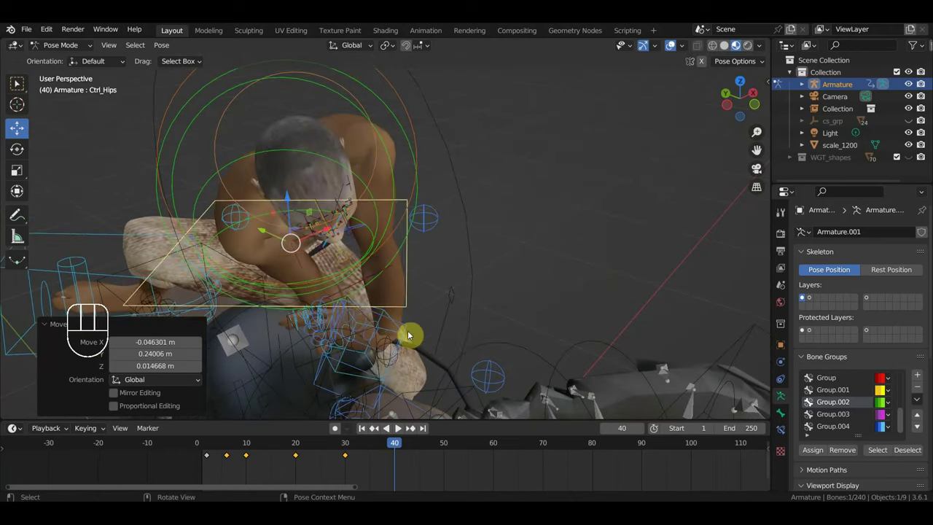
Rotate and move the right hand near the horse's neck, and rotate the left hand.
{"action": "key", "text": "r"}
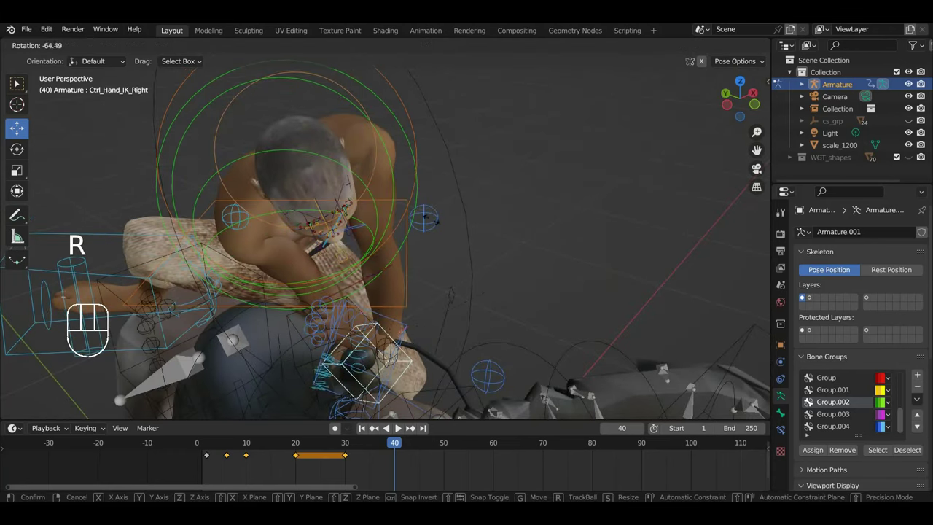
{"action": "left_click_drag", "start_coordinate": [492, 304], "coordinate": [546, 333]}
{"action": "left_click_drag", "start_coordinate": [530, 334], "coordinate": [479, 267]}
{"action": "key", "text": "g"}
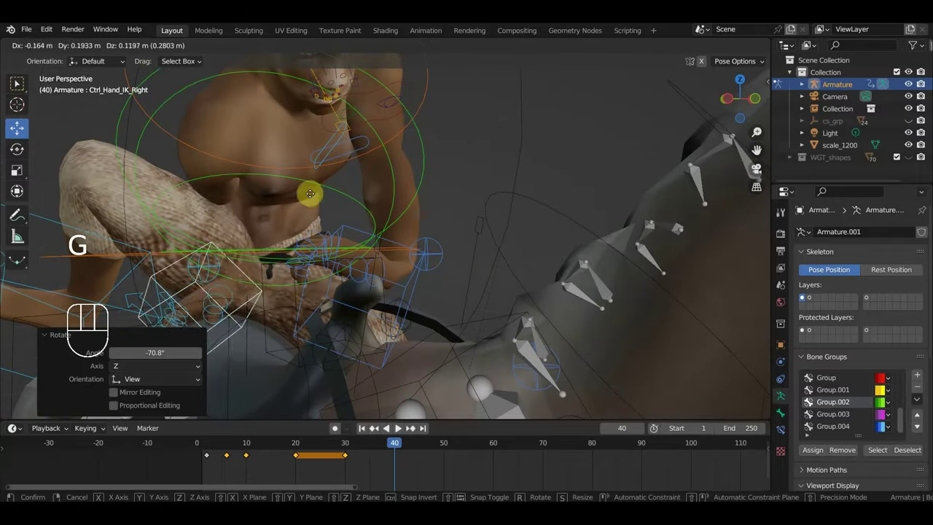
{"action": "left_click_drag", "start_coordinate": [357, 255], "coordinate": [478, 274]}
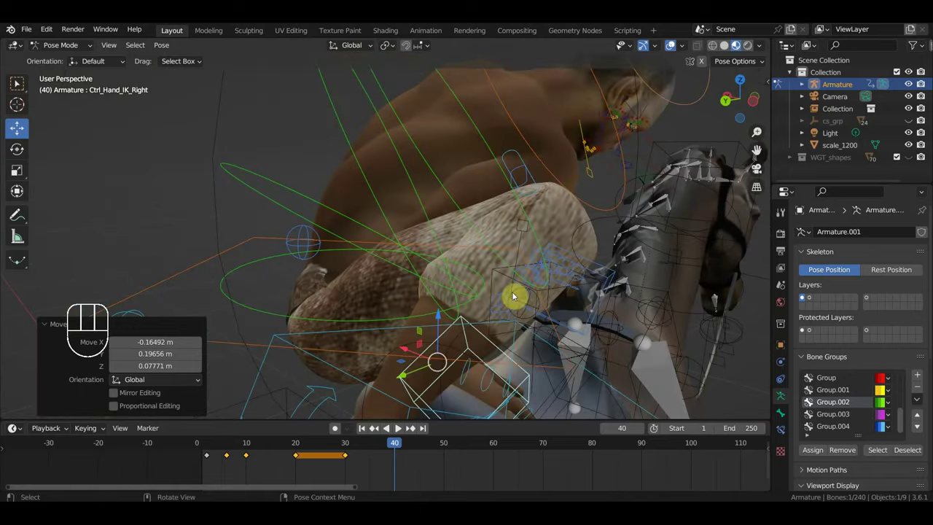
{"action": "key", "text": "g"}
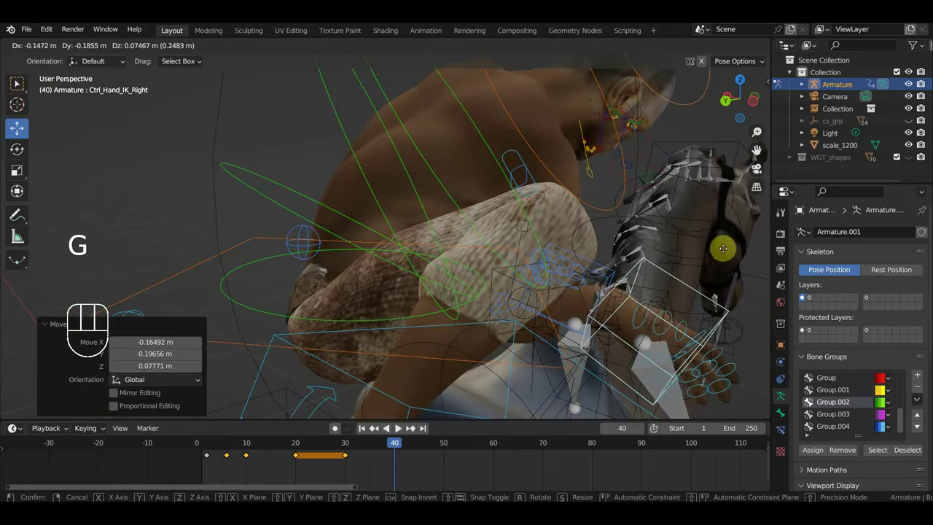
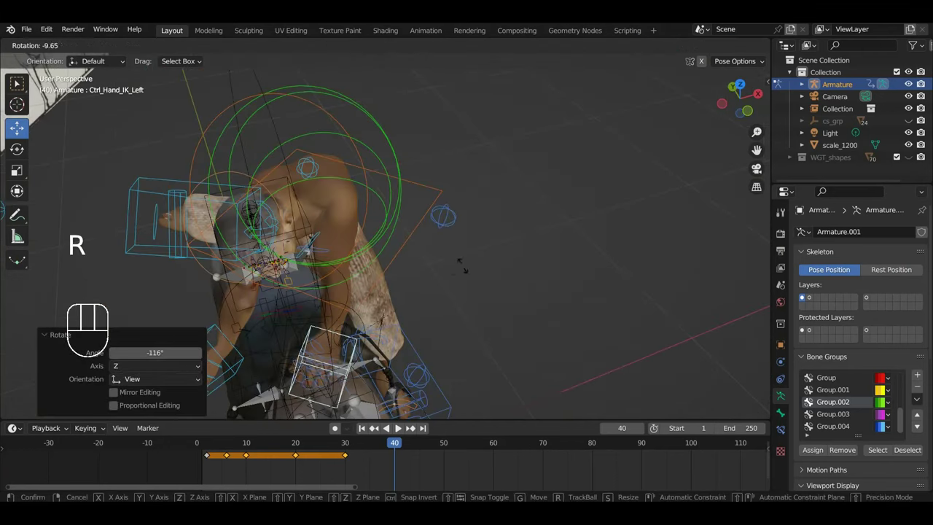
{"action": "left_click_drag", "start_coordinate": [451, 321], "coordinate": [461, 255]}
Rotate the right and left shoulder controls.
{"action": "left_click", "coordinate": [327, 179]}
{"action": "key", "text": "r"}
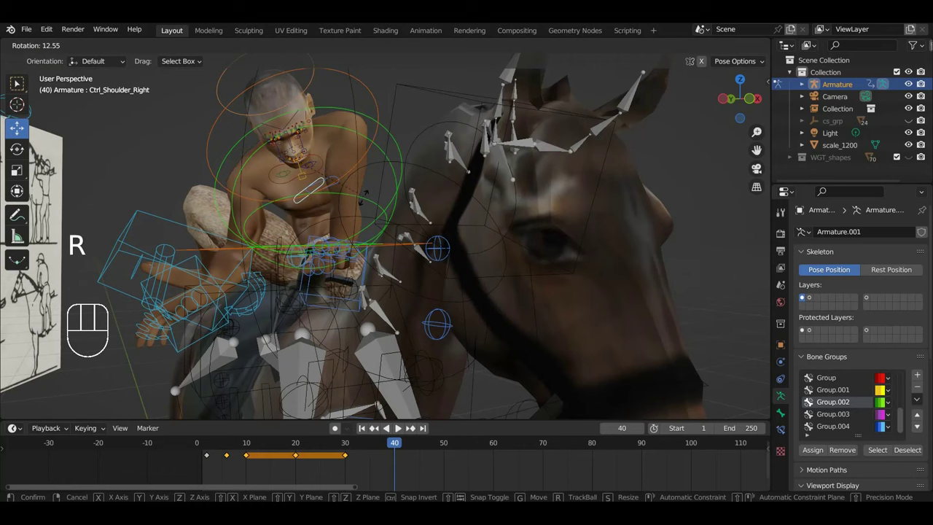
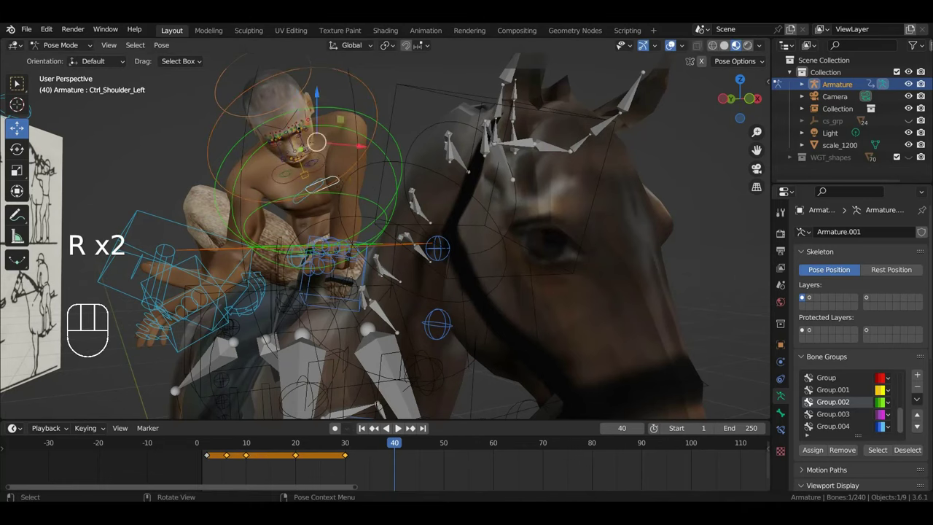
{"action": "key", "text": "r"}
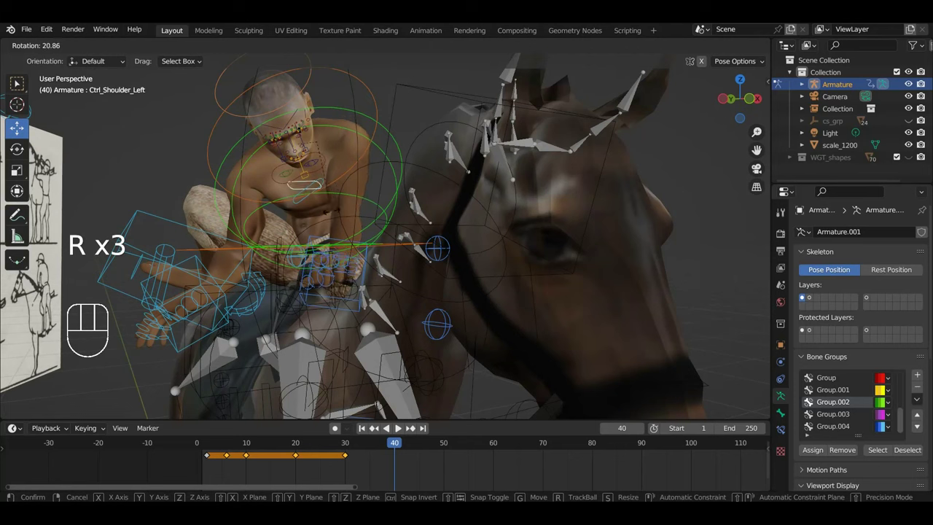
{"action": "left_click_drag", "start_coordinate": [340, 252], "coordinate": [262, 257]}
{"action": "left_click_drag", "start_coordinate": [308, 249], "coordinate": [269, 277]}
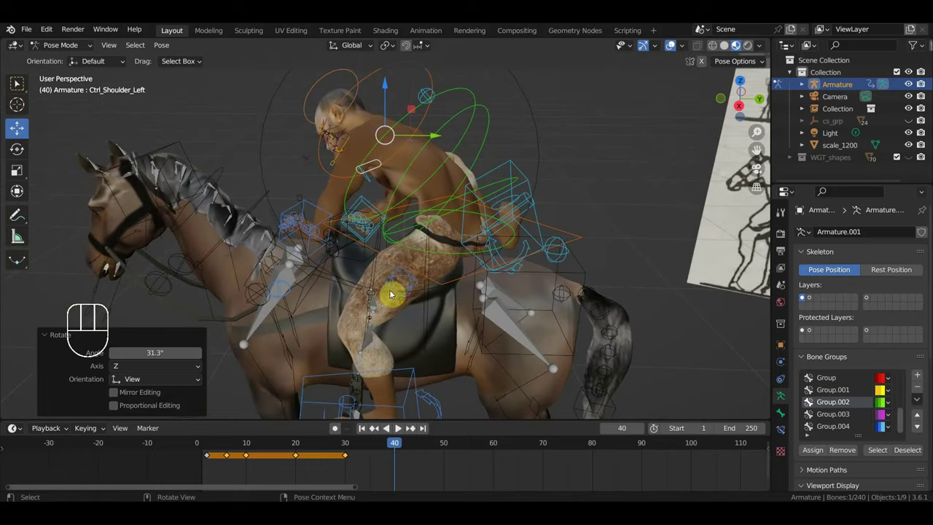
Move the left elbow pole, bend the upper spine slightly and reposition the right foot.
{"action": "left_click_drag", "start_coordinate": [442, 314], "coordinate": [405, 307]}
{"action": "key", "text": "g"}
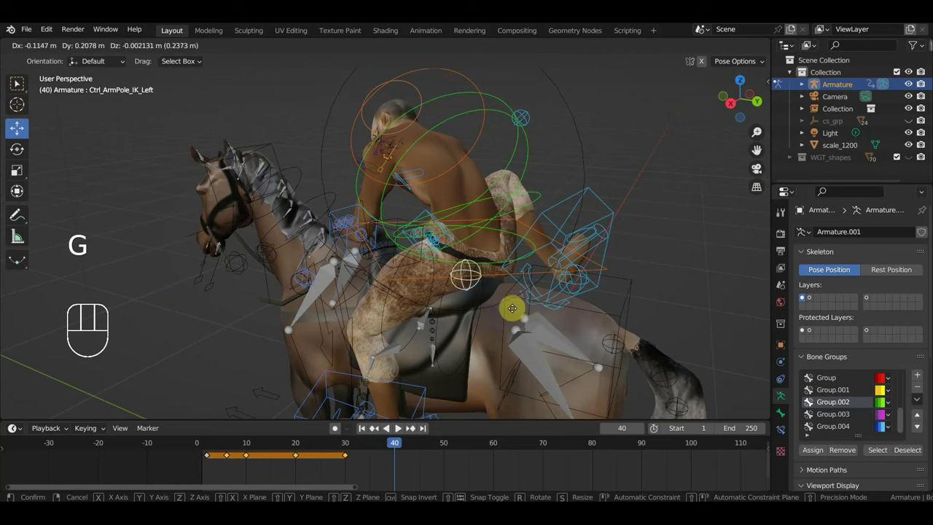
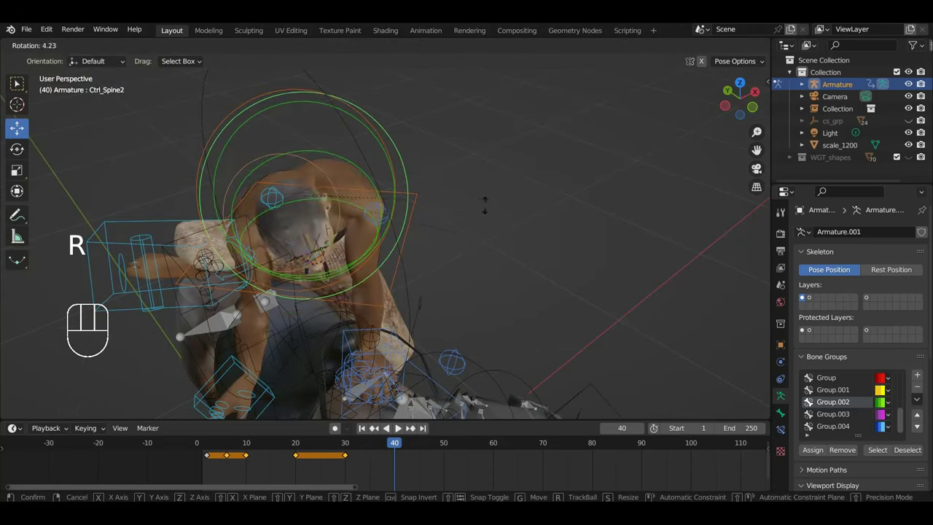
{"action": "left_click_drag", "start_coordinate": [434, 238], "coordinate": [284, 223]}
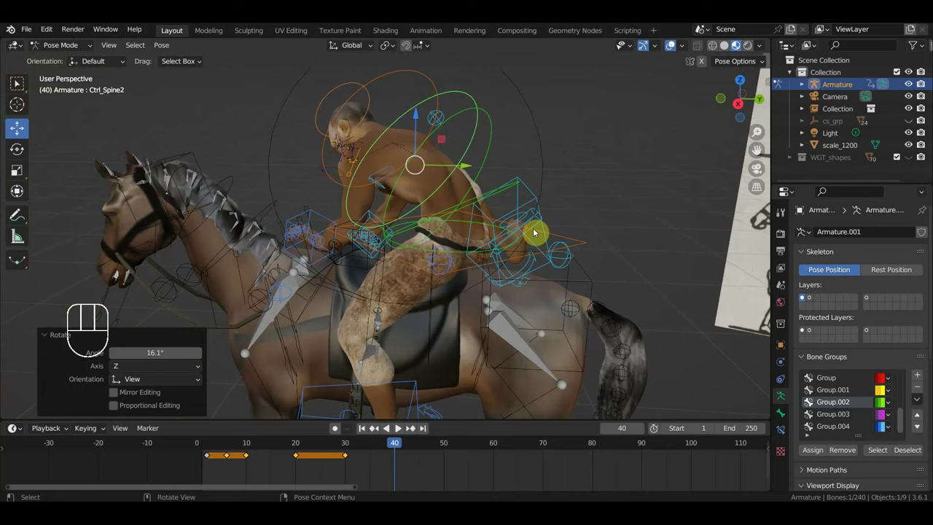
{"action": "left_click_drag", "start_coordinate": [525, 223], "coordinate": [426, 215]}
{"action": "left_click_drag", "start_coordinate": [661, 242], "coordinate": [565, 219]}
{"action": "left_click_drag", "start_coordinate": [573, 243], "coordinate": [592, 251]}
Confirm the right foot position and key the whole rig at frame 40.
{"action": "key", "text": "g"}
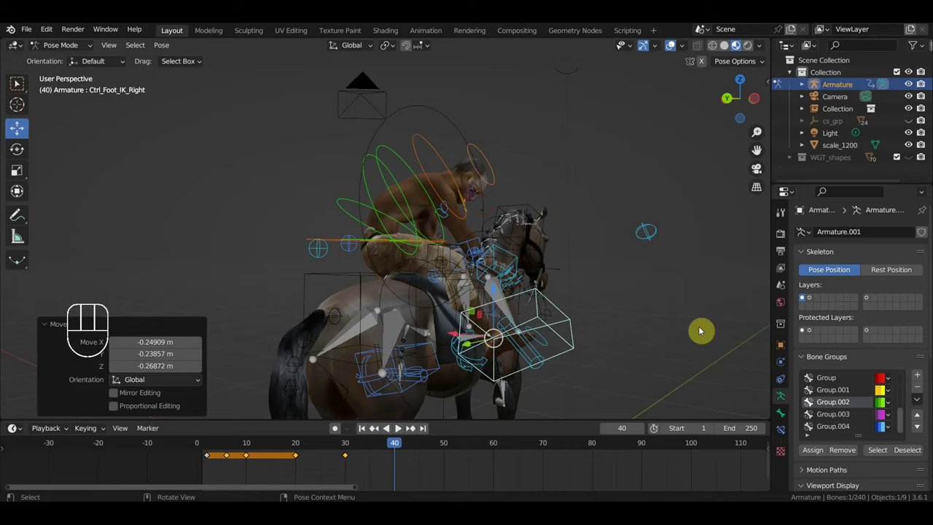
{"action": "left_click_drag", "start_coordinate": [721, 326], "coordinate": [732, 315]}
{"action": "scroll", "scroll_direction": "down", "scroll_amount": 3}
{"action": "left_click_drag", "start_coordinate": [574, 289], "coordinate": [627, 292]}
{"action": "key", "text": "a"}
{"action": "key", "text": "i"}
{"action": "left_click_drag", "start_coordinate": [379, 450], "coordinate": [487, 395]}
Scrub to frame 36 and reposition the right foot IK control for the in-between pose.
{"action": "left_click_drag", "start_coordinate": [519, 372], "coordinate": [395, 458]}
{"action": "left_click", "coordinate": [377, 448]}
{"action": "left_click_drag", "start_coordinate": [584, 356], "coordinate": [328, 345]}
{"action": "left_click_drag", "start_coordinate": [354, 333], "coordinate": [361, 322]}
{"action": "left_click_drag", "start_coordinate": [361, 322], "coordinate": [355, 334]}
{"action": "left_click", "coordinate": [383, 327]}
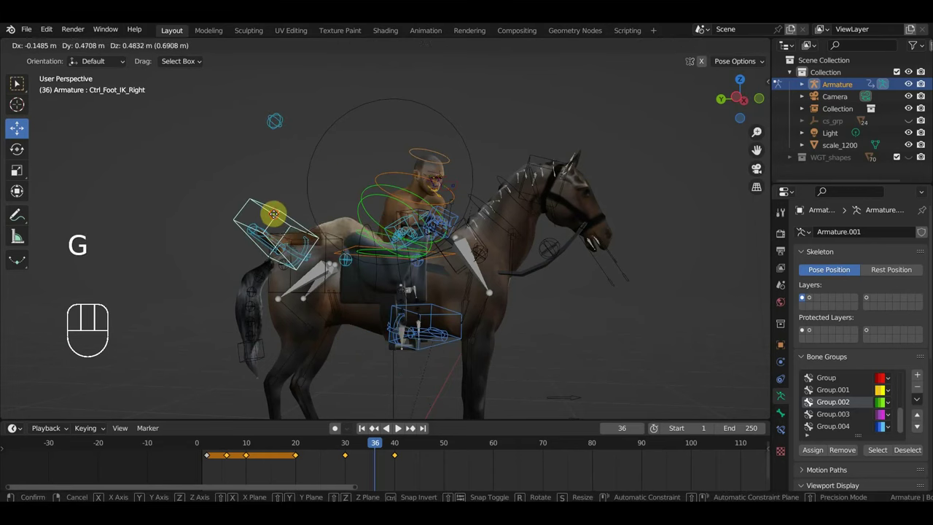
{"action": "scroll", "scroll_direction": "up", "scroll_amount": 3}
{"action": "left_click_drag", "start_coordinate": [368, 246], "coordinate": [564, 259]}
{"action": "key", "text": "g"}
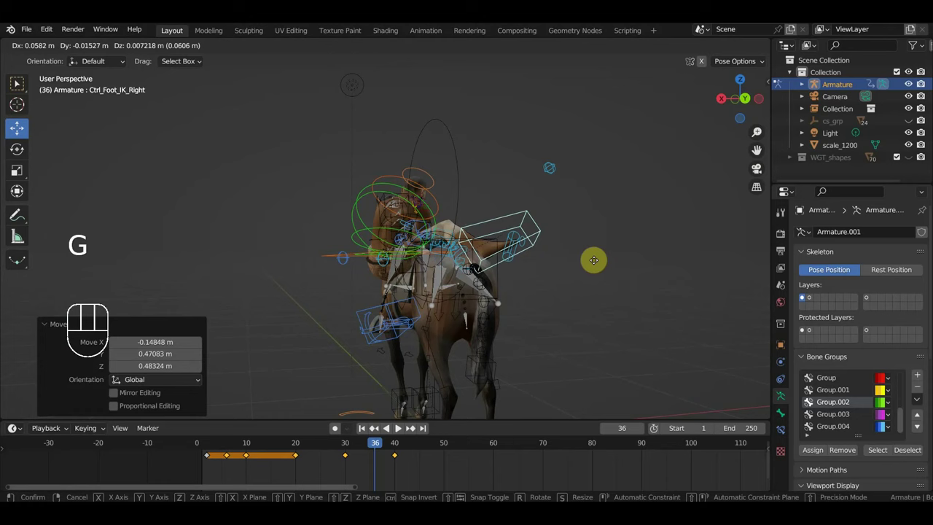
{"action": "left_click_drag", "start_coordinate": [603, 270], "coordinate": [690, 270]}
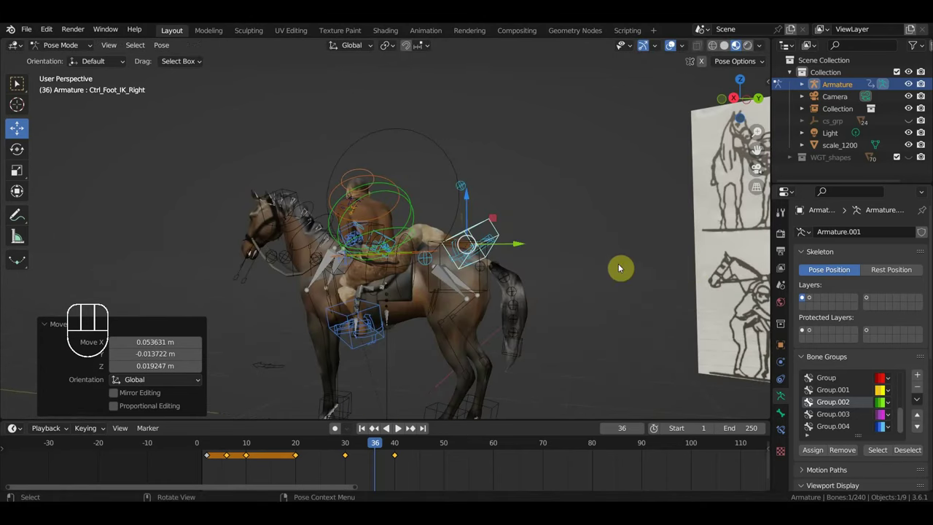
Key Location & Rotation for every bone at frame 36.
{"action": "key", "text": "a"}
{"action": "key", "text": "i"}
{"action": "left_click", "coordinate": [452, 266]}
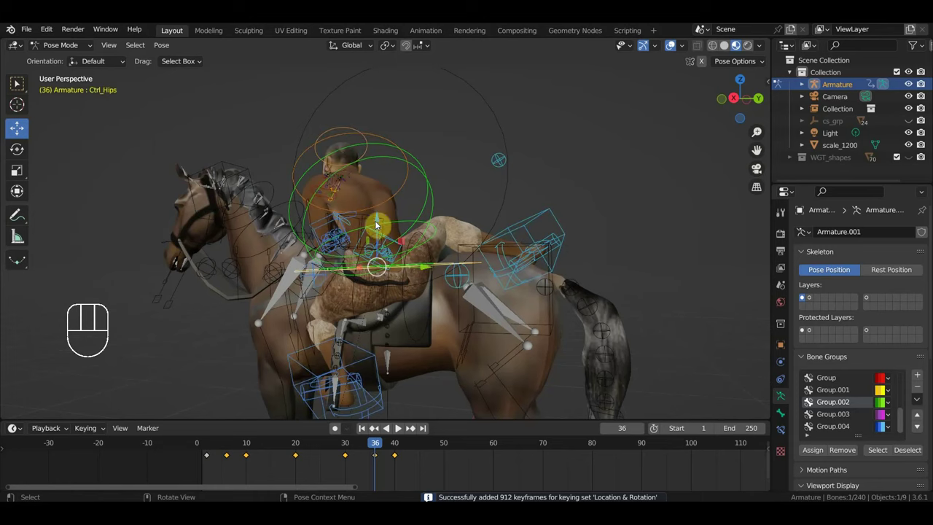
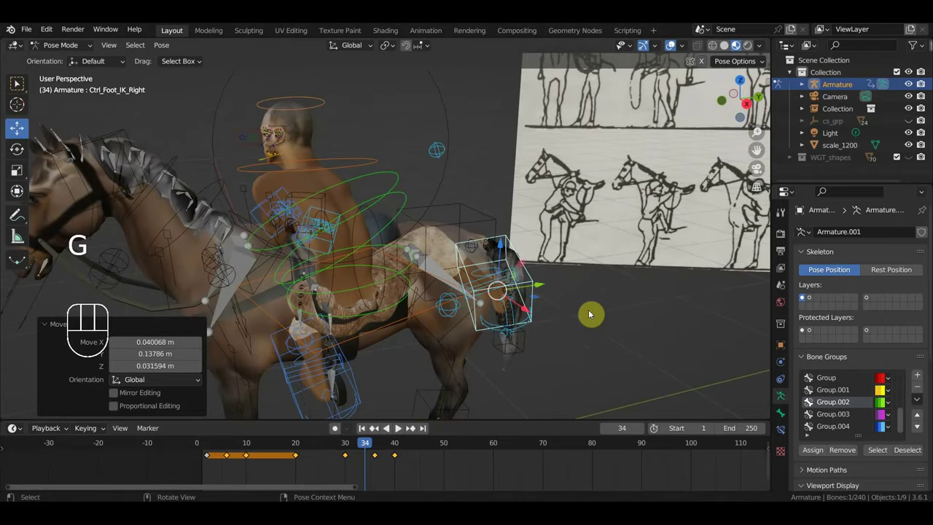
At frame 34, turn the rider's hips around the vertical axis from top view and move them.
{"action": "left_click", "coordinate": [428, 279]}
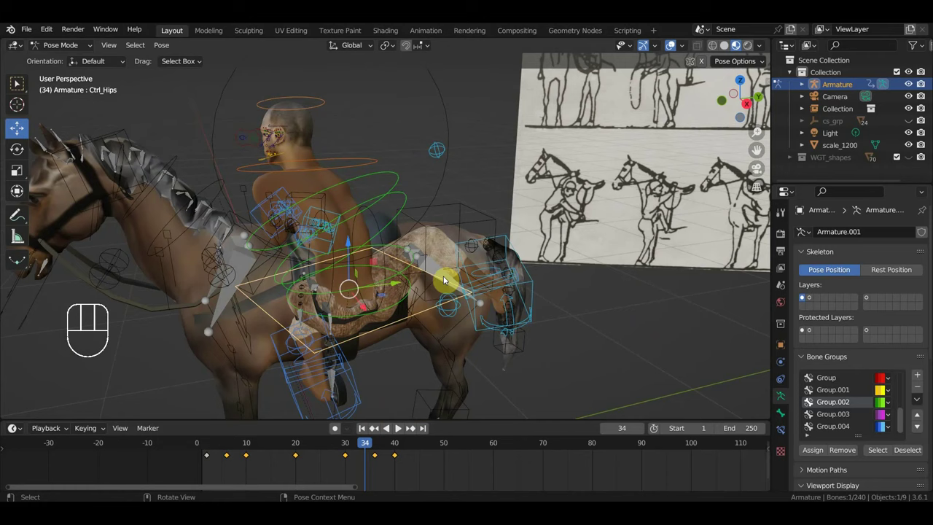
{"action": "key", "text": "KP_7"}
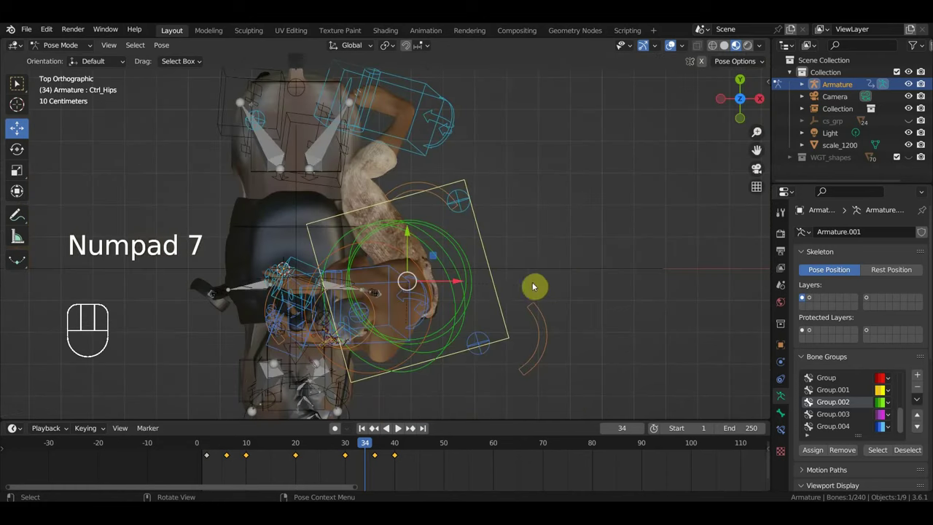
{"action": "key", "text": "r"}
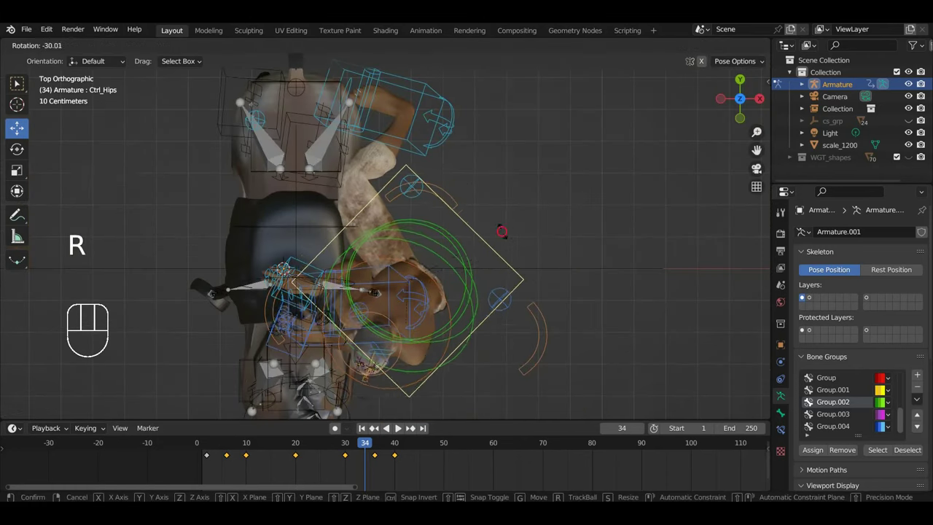
{"action": "left_click_drag", "start_coordinate": [552, 275], "coordinate": [422, 167]}
{"action": "key", "text": "g"}
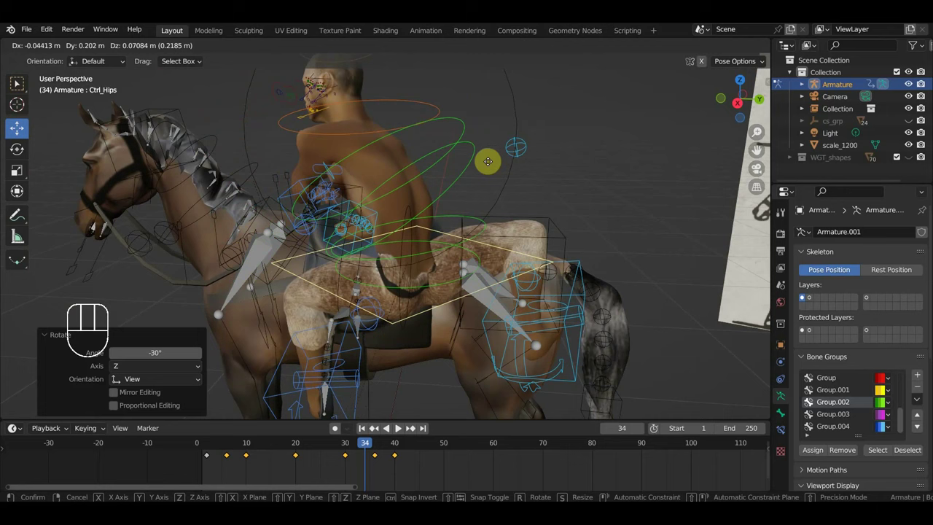
Reposition the right foot IK control for the frame-34 pose.
{"action": "left_click", "coordinate": [583, 266]}
{"action": "key", "text": "g"}
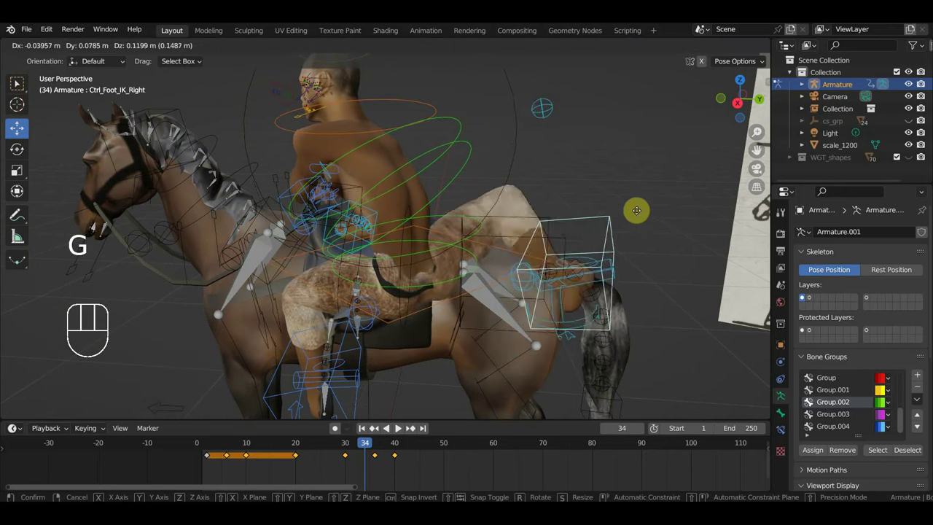
{"action": "left_click_drag", "start_coordinate": [479, 260], "coordinate": [501, 255]}
{"action": "left_click", "coordinate": [424, 278]}
{"action": "key", "text": "g"}
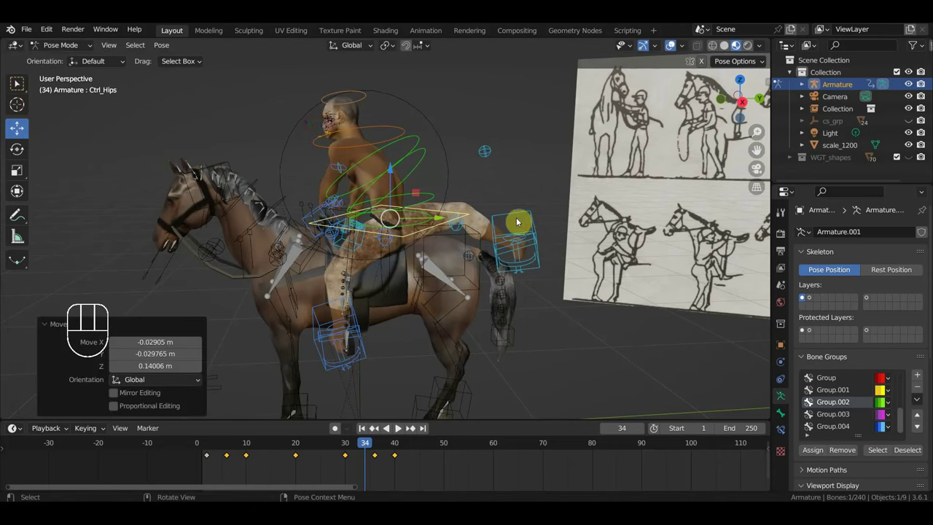
Key the full rig at frame 34 and scrub the playhead to frame 50.
{"action": "key", "text": "a"}
{"action": "key", "text": "i"}
{"action": "left_click_drag", "start_coordinate": [377, 448], "coordinate": [450, 431]}
{"action": "left_click_drag", "start_coordinate": [448, 296], "coordinate": [442, 301]}
{"action": "left_click", "coordinate": [448, 217]}
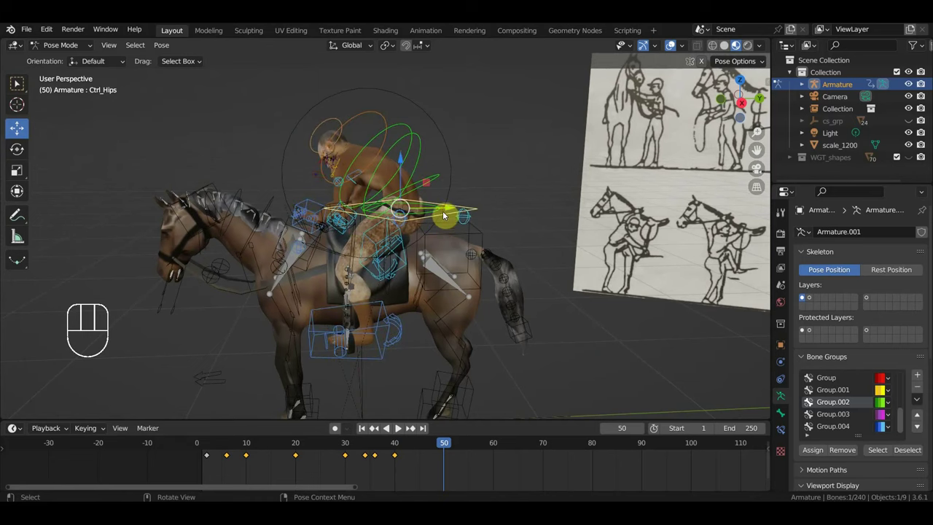
Try clearing location and rotation on the rig at frame 50, then undo it.
{"action": "key", "text": "KP_7"}
{"action": "left_click_drag", "start_coordinate": [434, 244], "coordinate": [288, 161]}
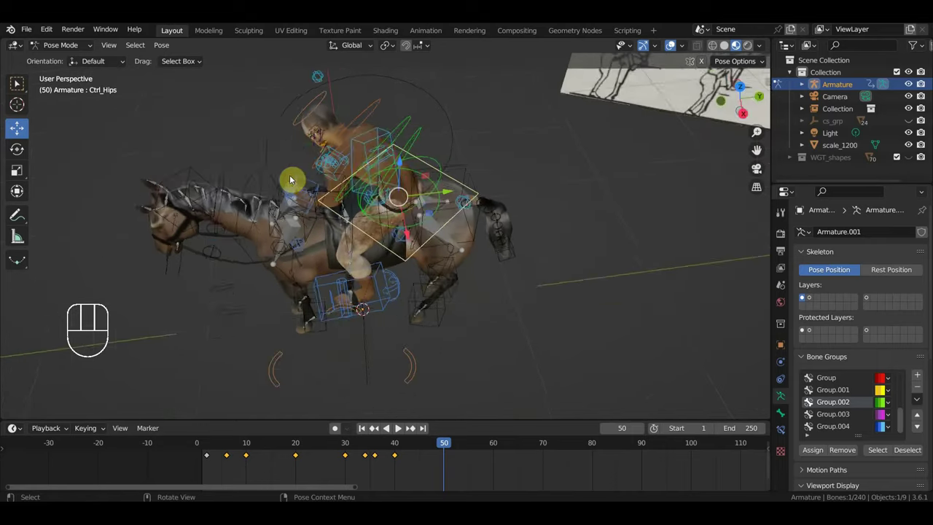
{"action": "key", "text": "KP_7"}
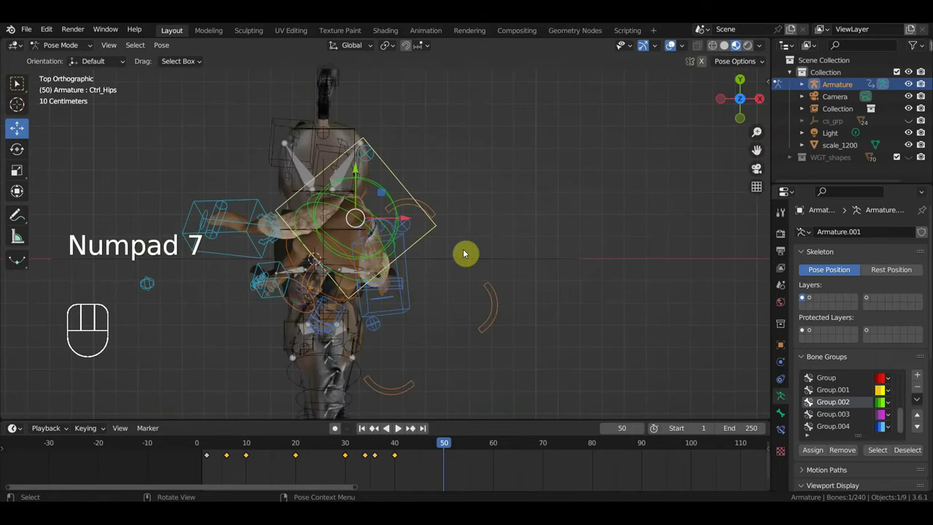
{"action": "key", "text": "alt+g"}
{"action": "key", "text": "alt+r"}
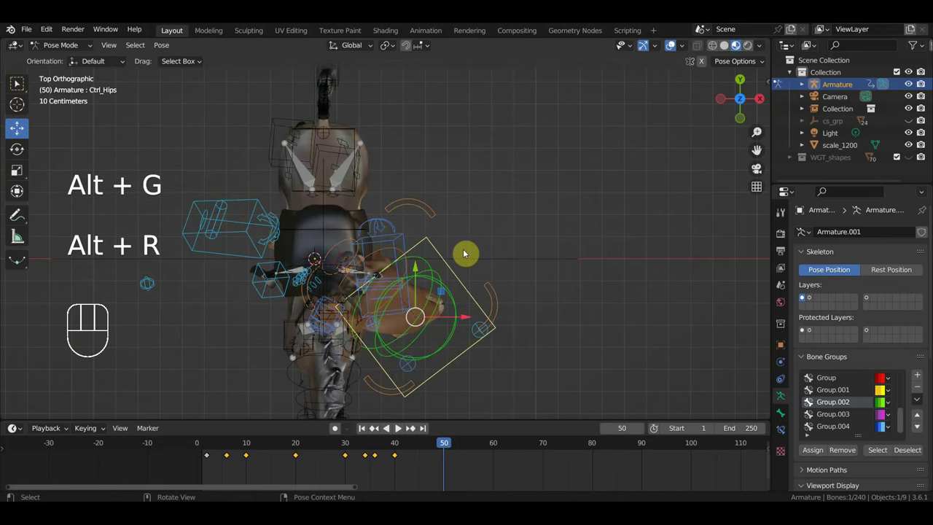
{"action": "left_click_drag", "start_coordinate": [487, 200], "coordinate": [471, 157]}
{"action": "left_click_drag", "start_coordinate": [453, 296], "coordinate": [430, 306]}
{"action": "key", "text": "ctrl+z"}
{"action": "key", "text": "ctrl+z"}
{"action": "left_click_drag", "start_coordinate": [327, 283], "coordinate": [407, 305]}
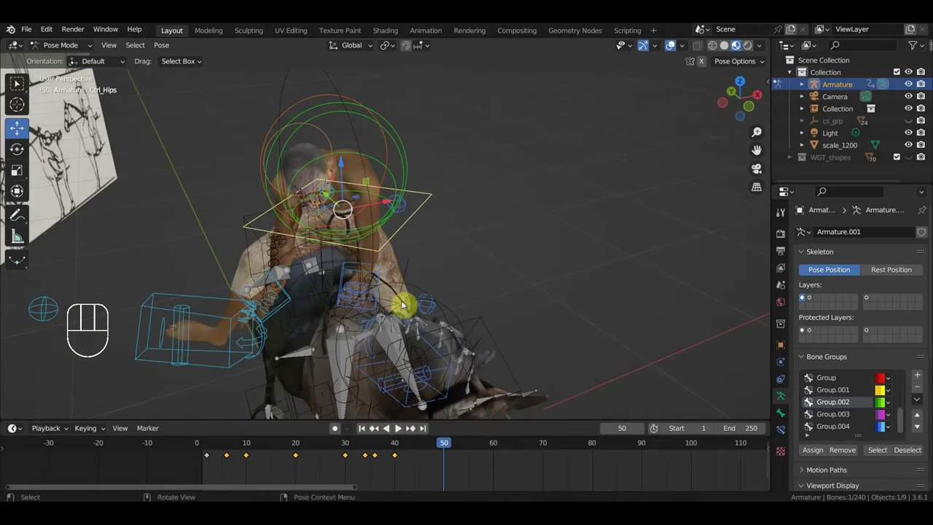
Turn the right foot IK control from top view.
{"action": "left_click", "coordinate": [204, 299]}
{"action": "key", "text": "KP_7"}
{"action": "key", "text": "r"}
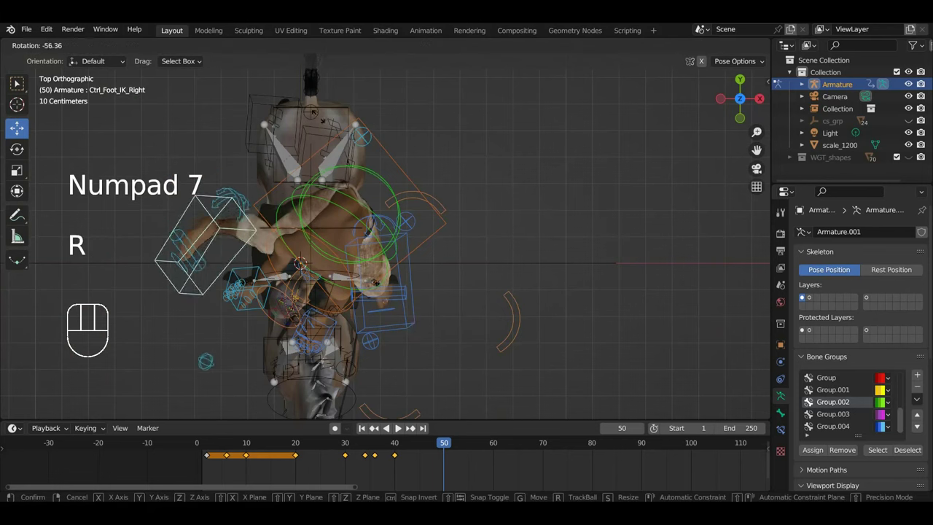
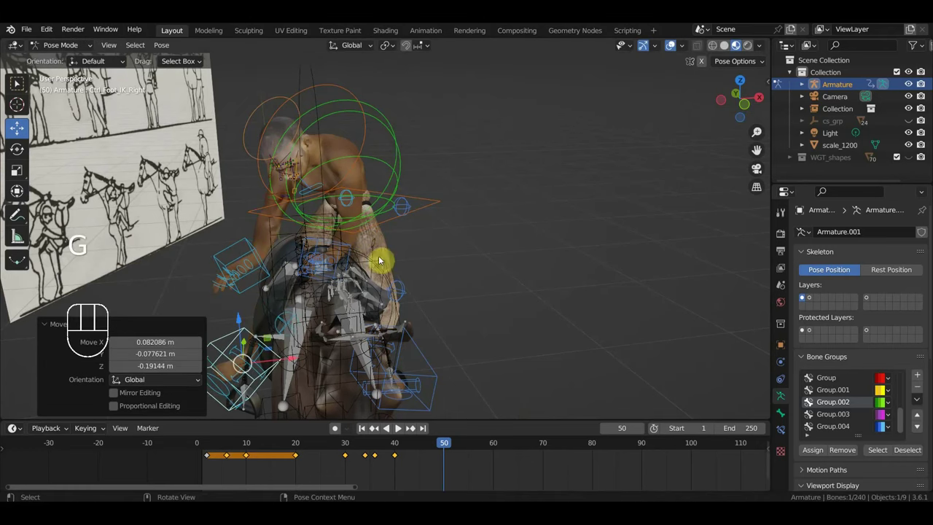
Turn the hips from top view and move them in perspective.
{"action": "left_click", "coordinate": [438, 198]}
{"action": "key", "text": "KP_7"}
{"action": "key", "text": "r"}
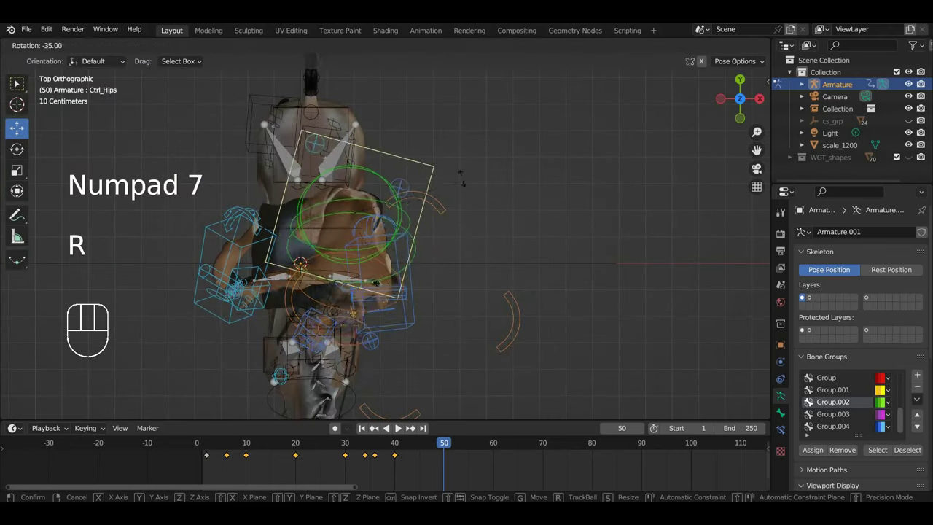
{"action": "key", "text": "g"}
{"action": "left_click_drag", "start_coordinate": [473, 249], "coordinate": [427, 175]}
{"action": "key", "text": "g"}
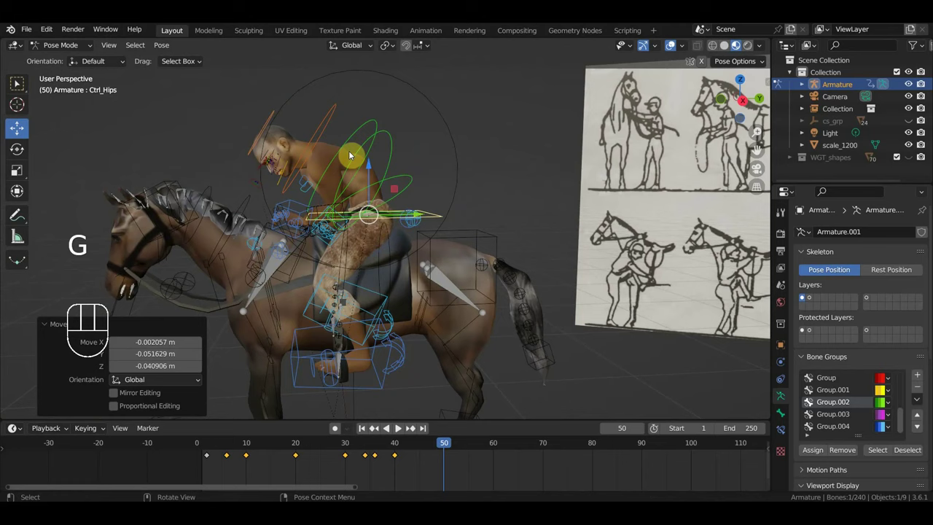
Rotate both spine controls and start shifting the left hand IK control.
{"action": "left_click", "coordinate": [357, 140]}
{"action": "key", "text": "r"}
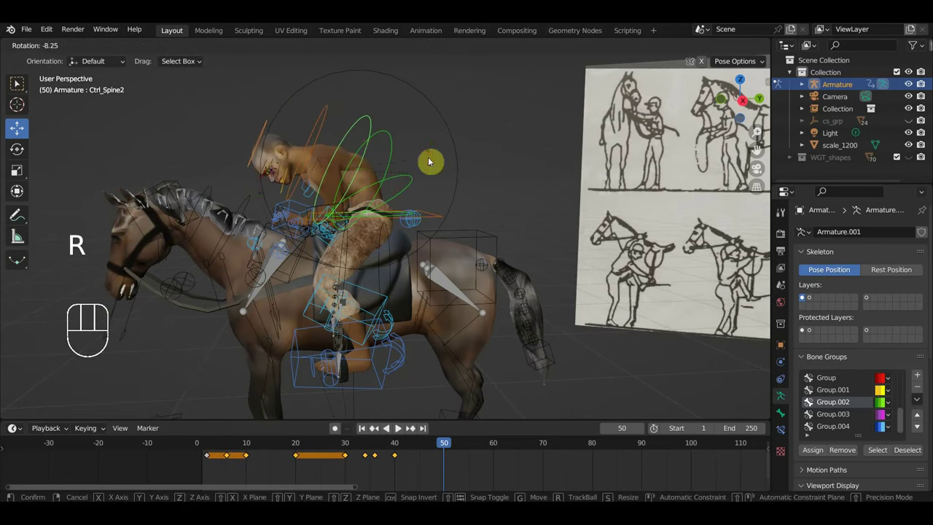
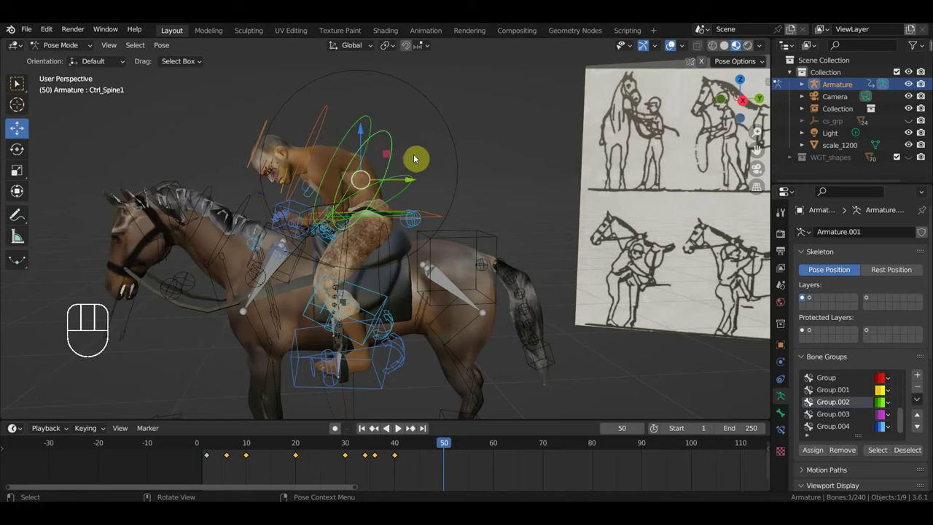
{"action": "key", "text": "r"}
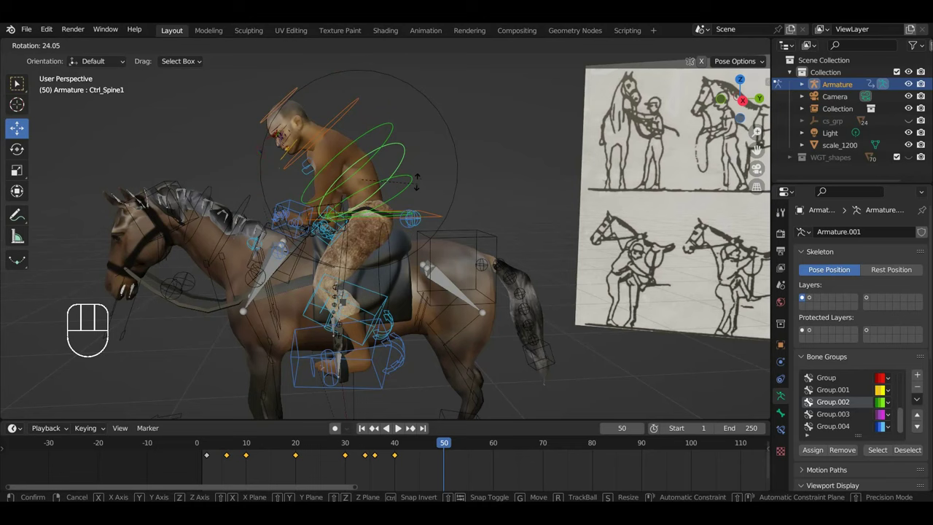
{"action": "left_click_drag", "start_coordinate": [354, 246], "coordinate": [336, 263]}
{"action": "left_click", "coordinate": [305, 278]}
{"action": "key", "text": "g"}
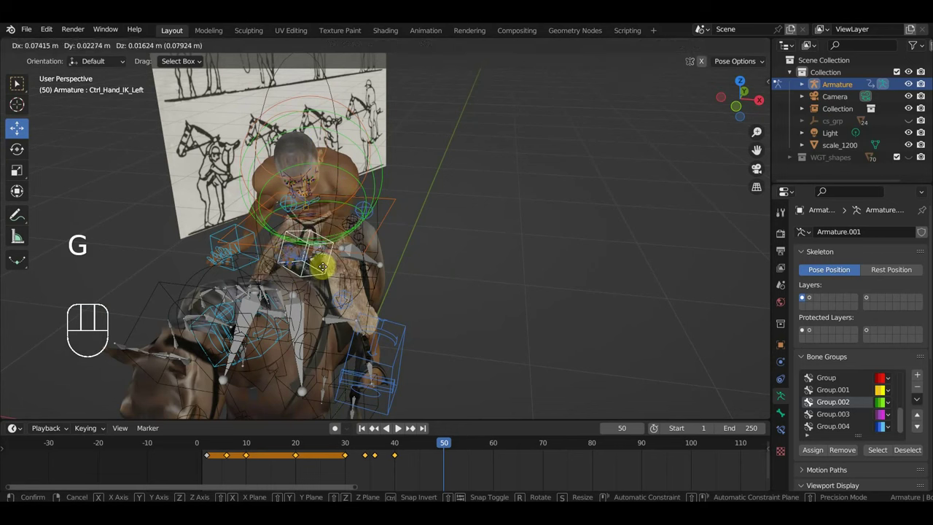
Reposition the right arm pole target (Ctrl_ArmPole_IK_Right) at frame 50.
{"action": "left_click_drag", "start_coordinate": [329, 268], "coordinate": [284, 240]}
{"action": "left_click", "coordinate": [352, 232]}
{"action": "left_click_drag", "start_coordinate": [378, 241], "coordinate": [192, 259]}
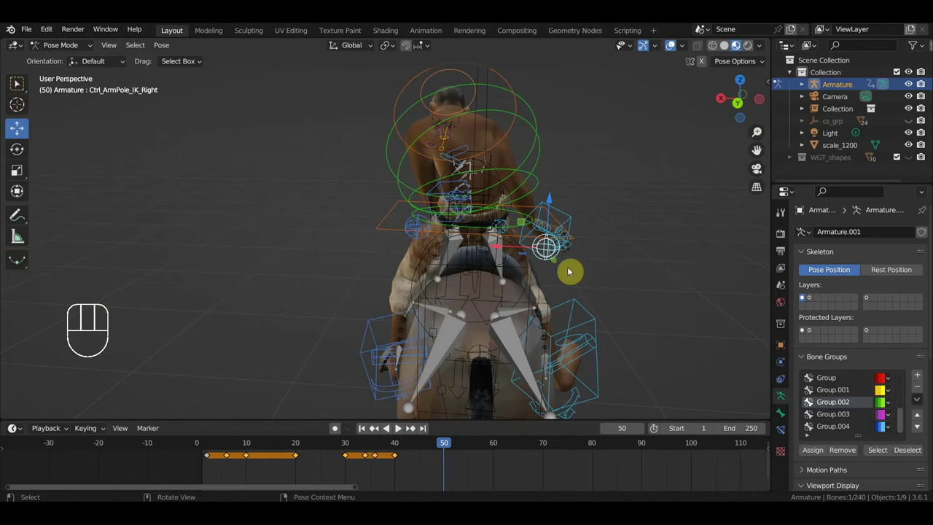
{"action": "key", "text": "g"}
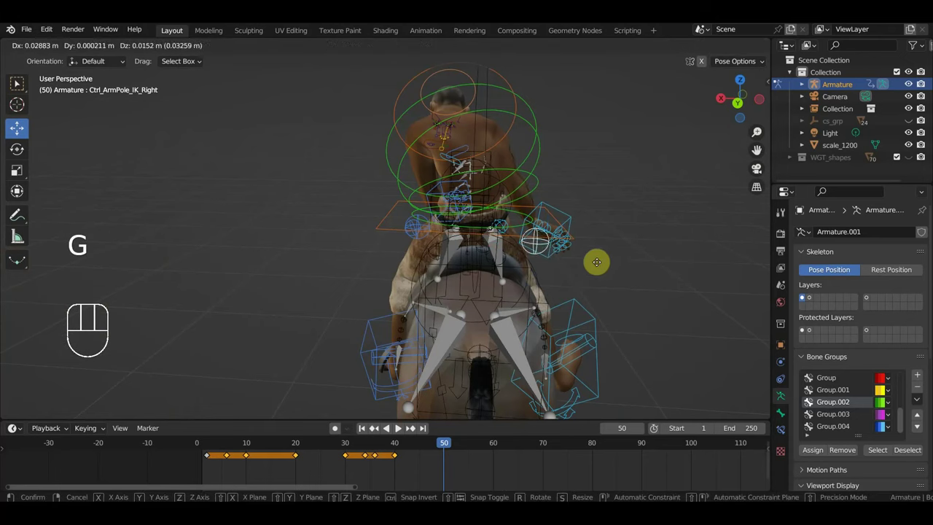
{"action": "key", "text": "g"}
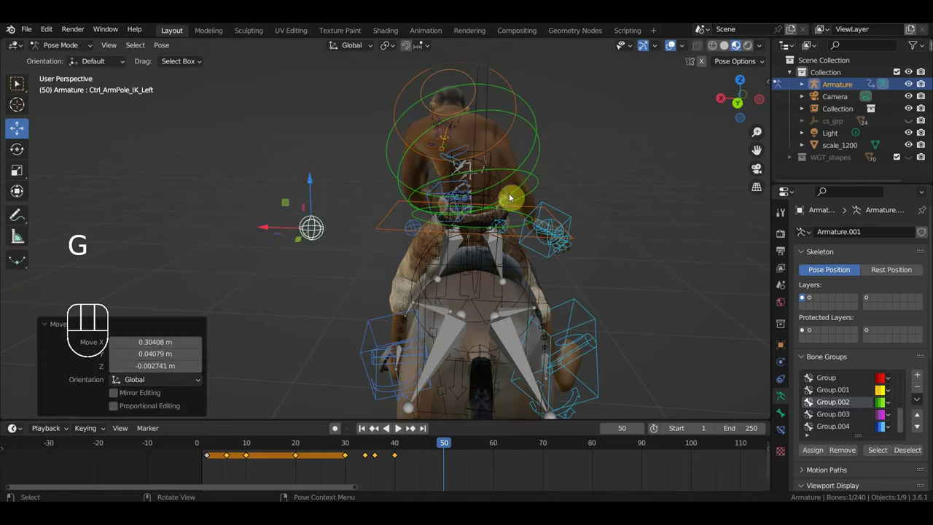
Rotate the left arm pole target, then clear its location and rotation back to rest.
{"action": "left_click", "coordinate": [507, 186]}
{"action": "middle_click", "coordinate": [549, 198]}
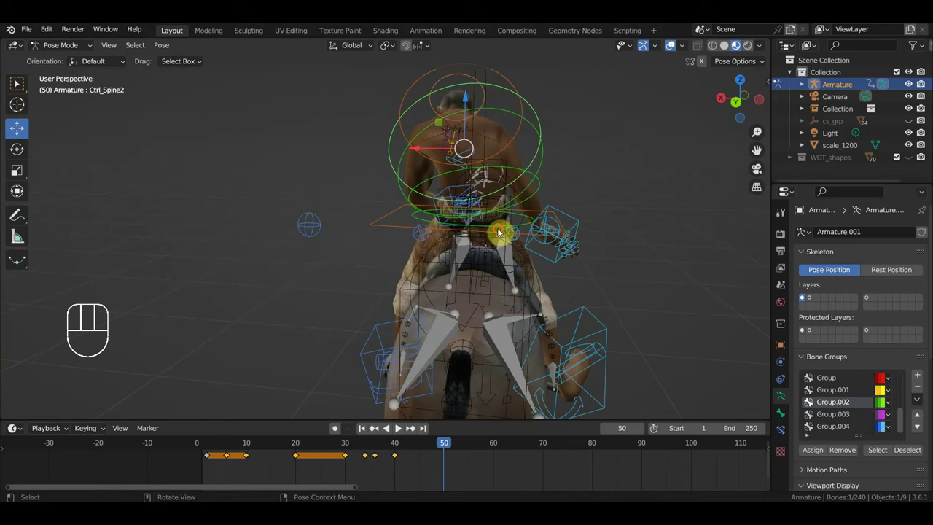
{"action": "key", "text": "r"}
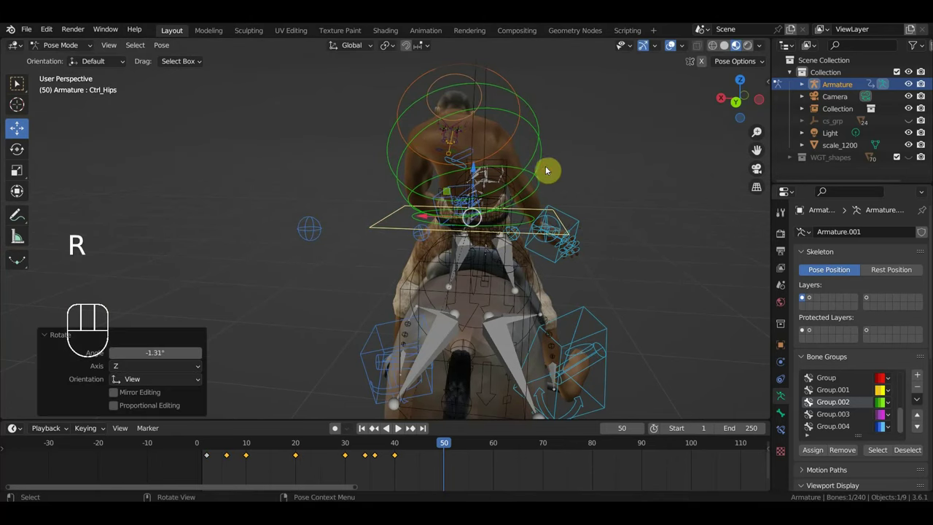
{"action": "left_click_drag", "start_coordinate": [565, 168], "coordinate": [534, 122]}
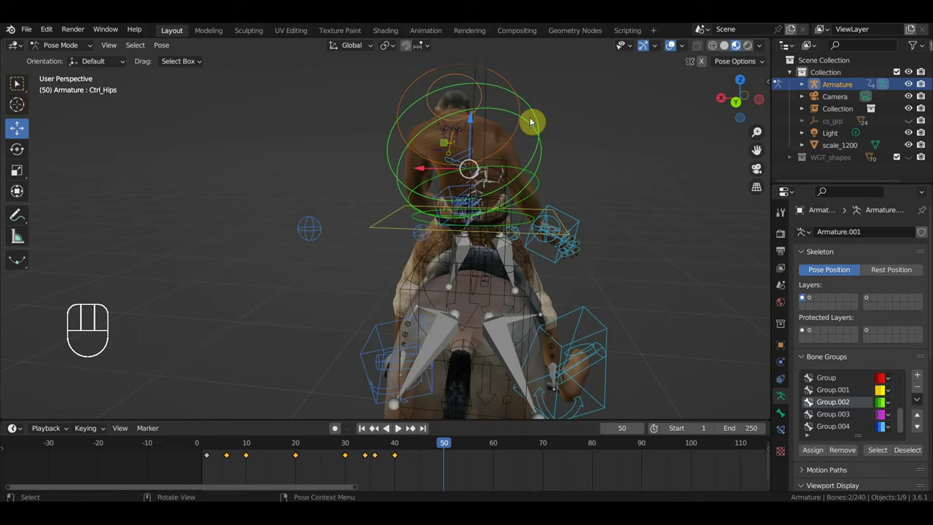
{"action": "key", "text": "alt+g"}
{"action": "key", "text": "alt+r"}
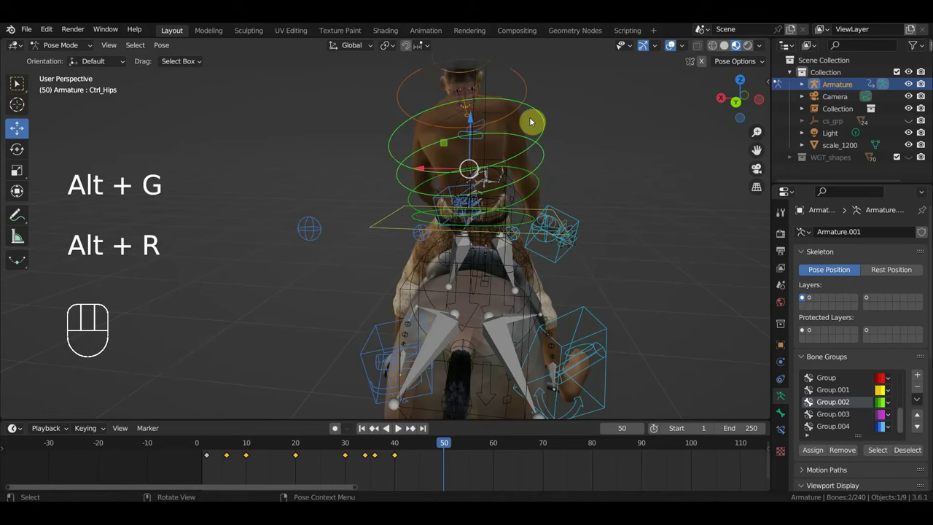
Reset the right shoulder control's transforms and nudge it into a new position.
{"action": "left_click_drag", "start_coordinate": [630, 172], "coordinate": [549, 209]}
{"action": "left_click_drag", "start_coordinate": [611, 190], "coordinate": [592, 205]}
{"action": "left_click_drag", "start_coordinate": [552, 217], "coordinate": [502, 207]}
{"action": "left_click_drag", "start_coordinate": [314, 150], "coordinate": [314, 159]}
{"action": "left_click", "coordinate": [314, 160]}
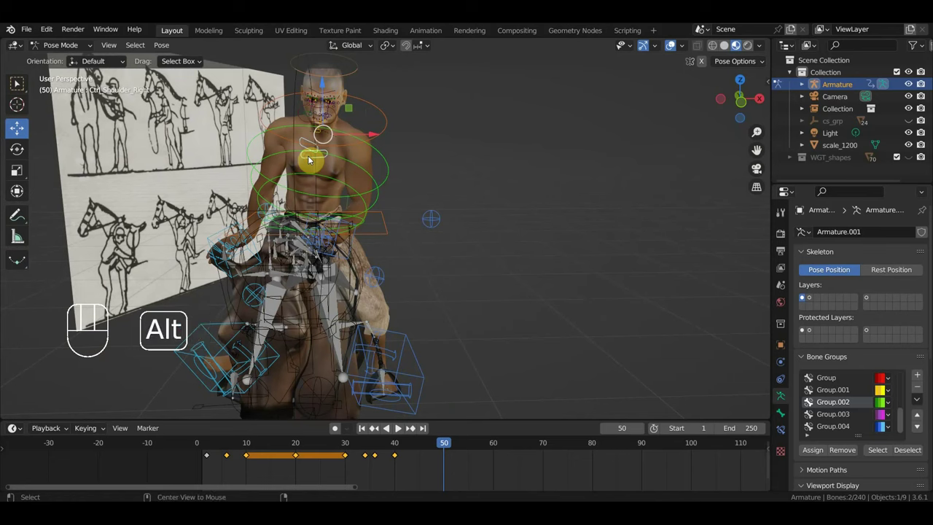
{"action": "key", "text": "alt+g"}
{"action": "key", "text": "alt+r"}
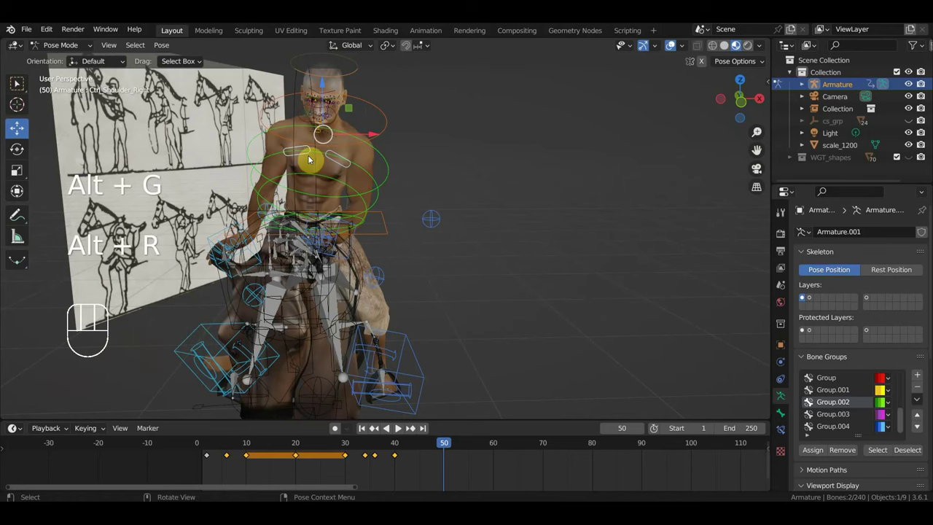
{"action": "left_click_drag", "start_coordinate": [368, 164], "coordinate": [381, 166]}
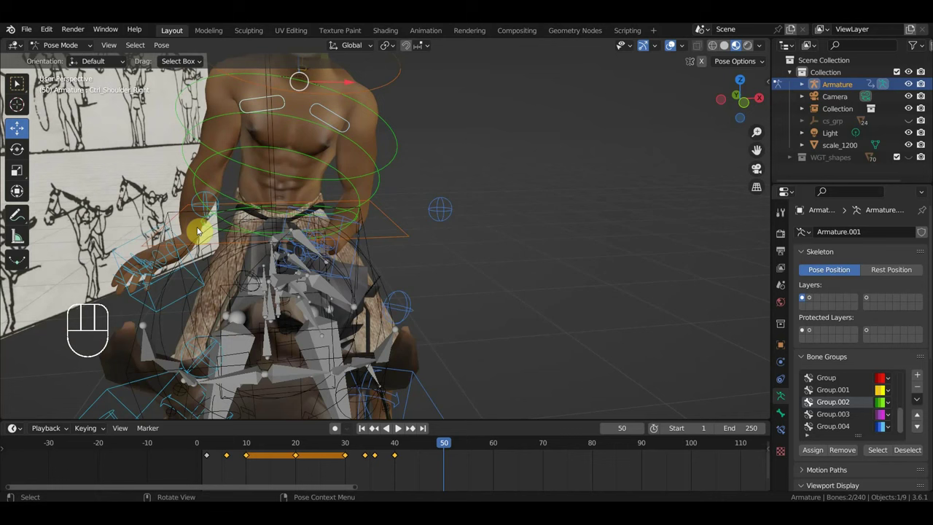
Rotate the right hand control and move the left hand IK control.
{"action": "left_click", "coordinate": [183, 242]}
{"action": "key", "text": "r"}
{"action": "left_click_drag", "start_coordinate": [292, 239], "coordinate": [370, 251]}
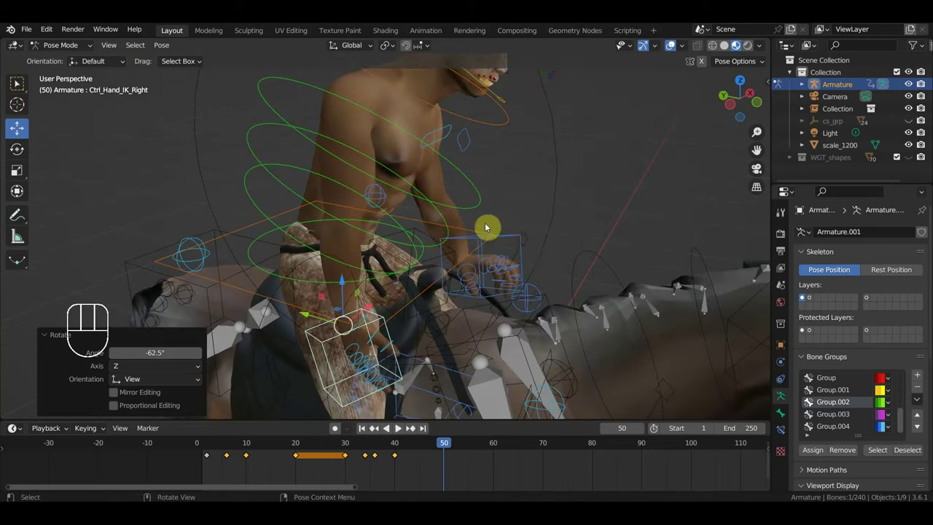
{"action": "left_click", "coordinate": [511, 236]}
{"action": "key", "text": "g"}
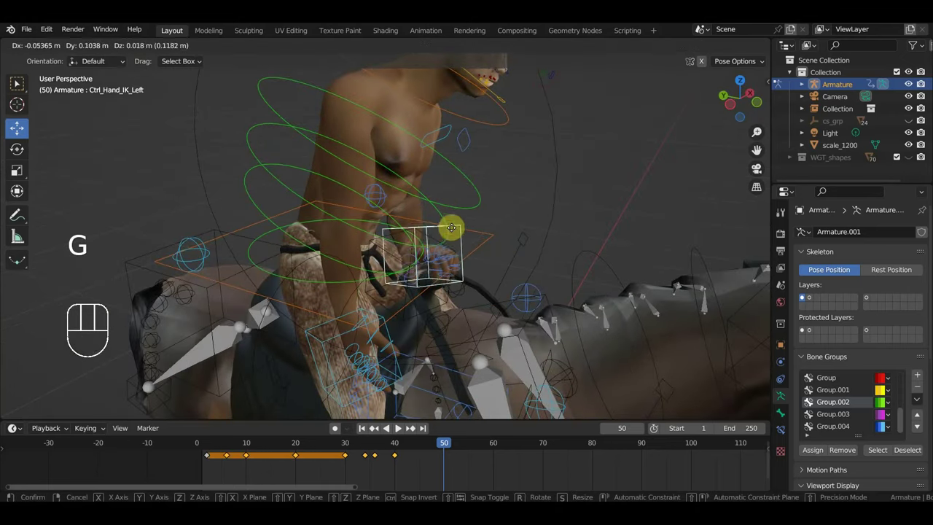
{"action": "left_click_drag", "start_coordinate": [539, 258], "coordinate": [454, 284]}
Turn the right hand IK control to a new angle and start moving it.
{"action": "left_click_drag", "start_coordinate": [459, 278], "coordinate": [562, 250]}
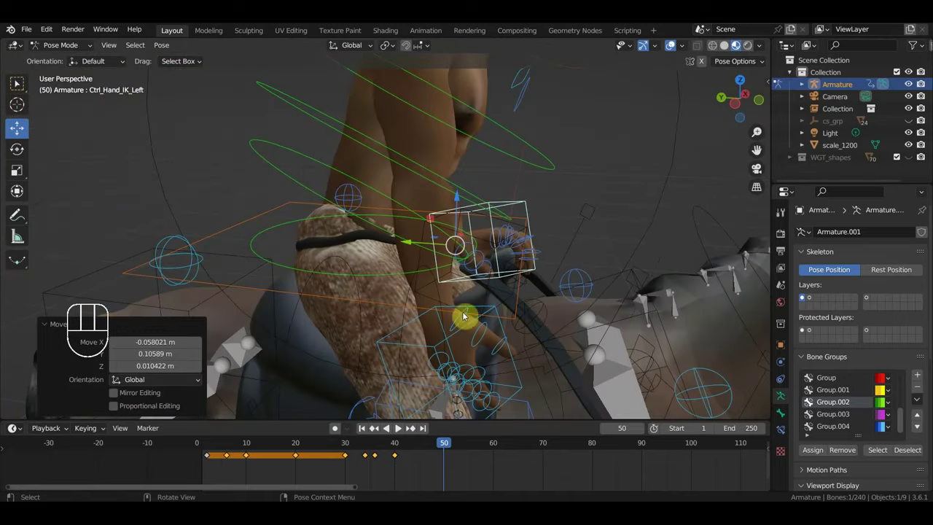
{"action": "left_click_drag", "start_coordinate": [522, 313], "coordinate": [455, 258]}
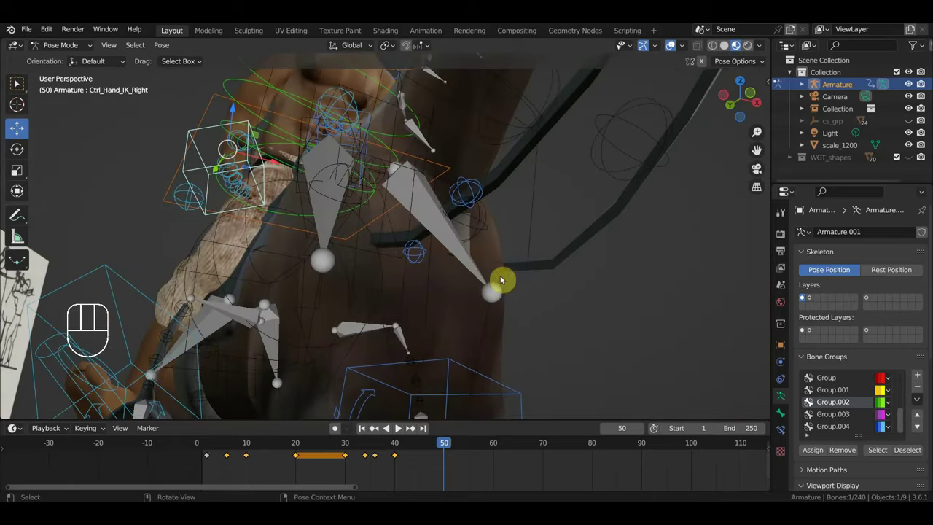
{"action": "key", "text": "r"}
{"action": "middle_click", "coordinate": [371, 314]}
{"action": "key", "text": "r"}
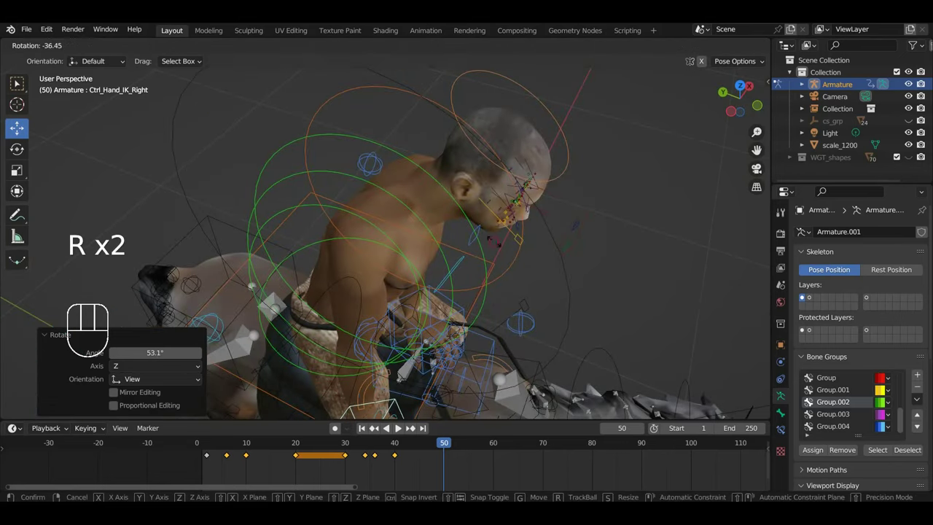
{"action": "key", "text": "g"}
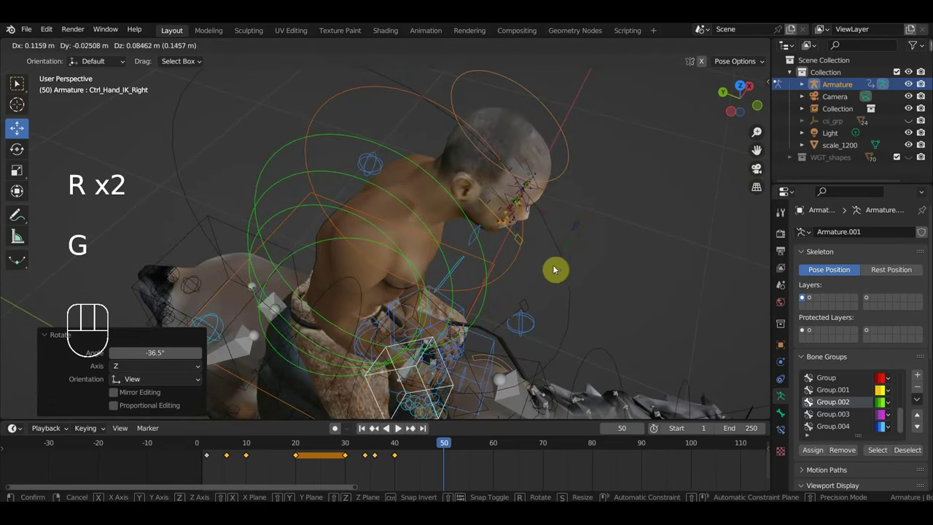
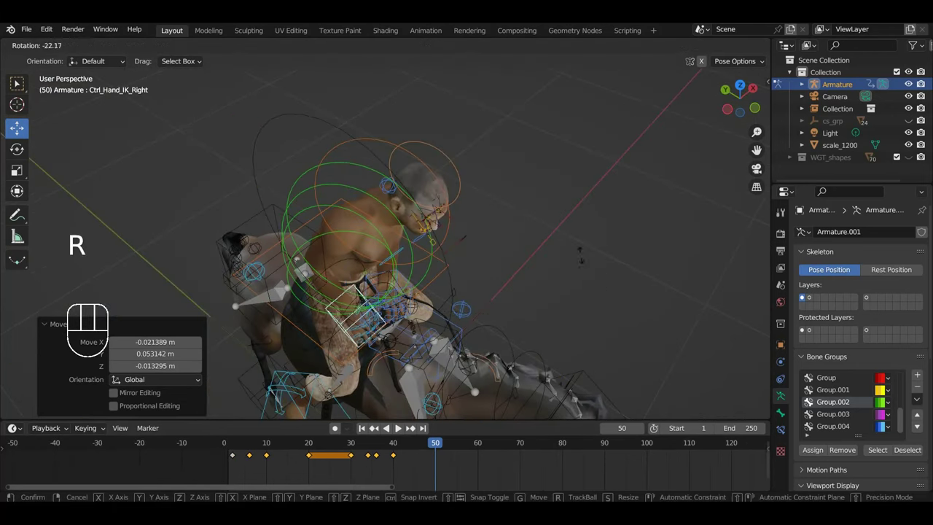
Nudge a rider control with G, then clear its location and rotation.
{"action": "left_click_drag", "start_coordinate": [528, 325], "coordinate": [613, 300]}
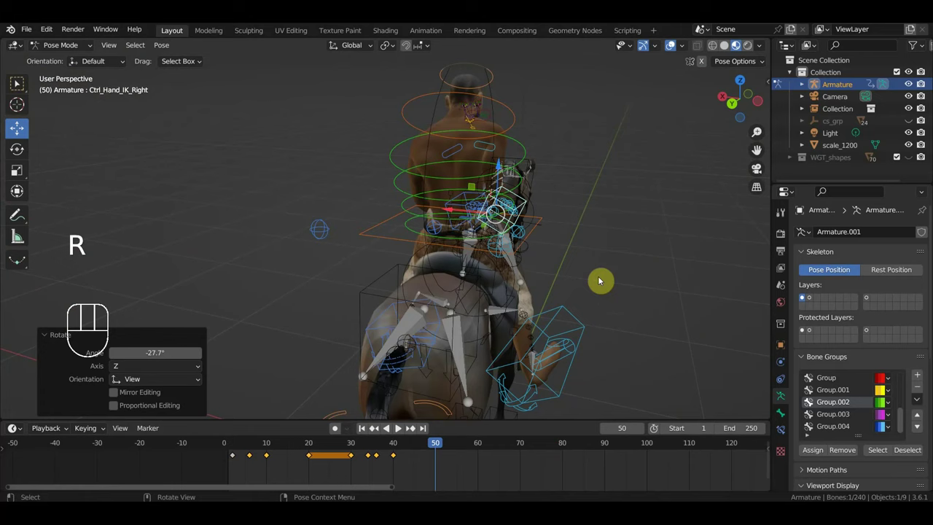
{"action": "left_click_drag", "start_coordinate": [525, 234], "coordinate": [527, 247]}
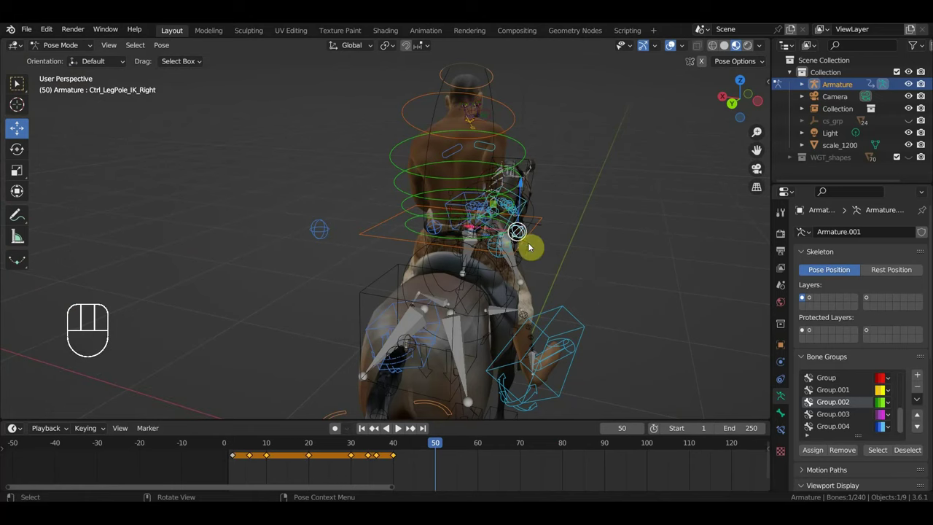
{"action": "key", "text": "g"}
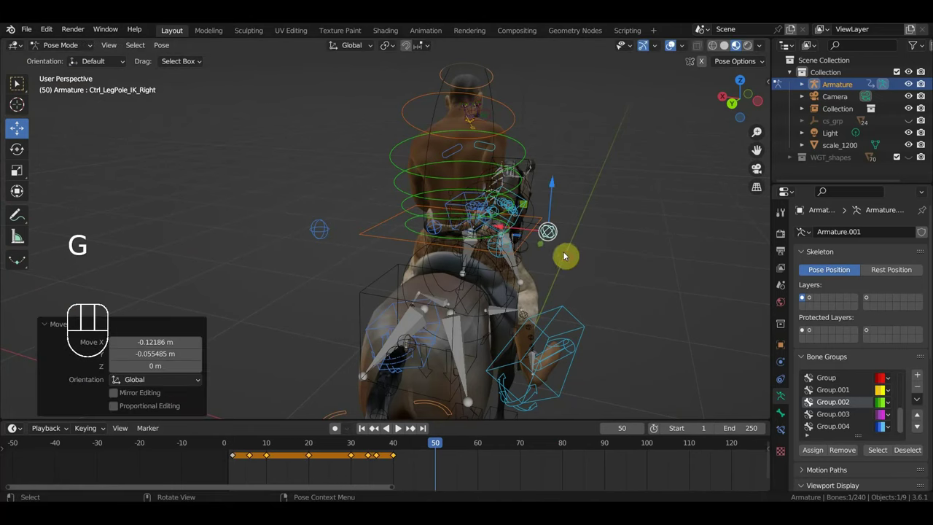
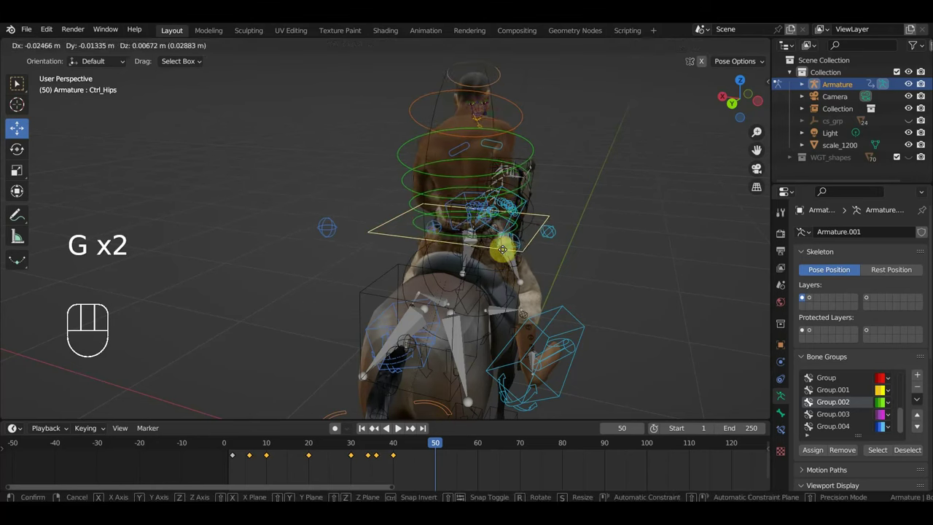
{"action": "left_click", "coordinate": [522, 249]}
{"action": "key", "text": "g"}
{"action": "left_click_drag", "start_coordinate": [590, 253], "coordinate": [425, 216]}
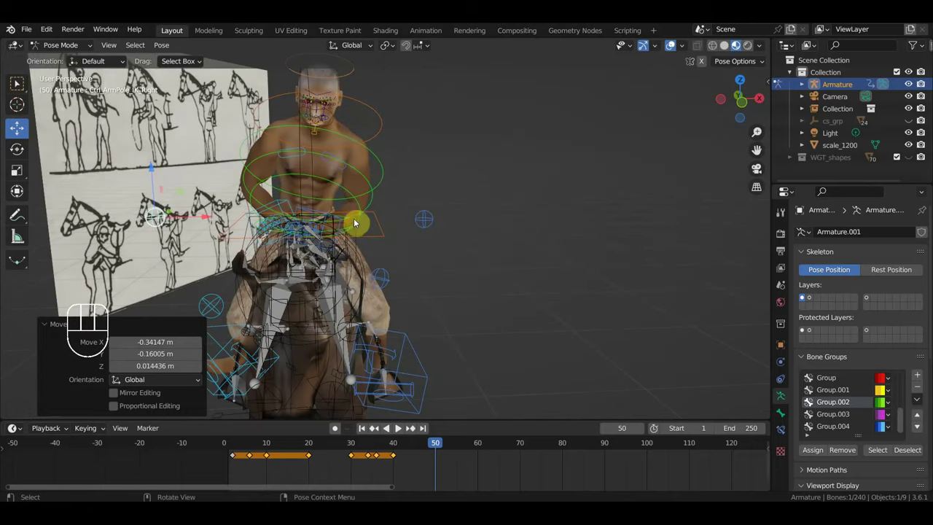
{"action": "key", "text": "alt+g"}
{"action": "key", "text": "alt+r"}
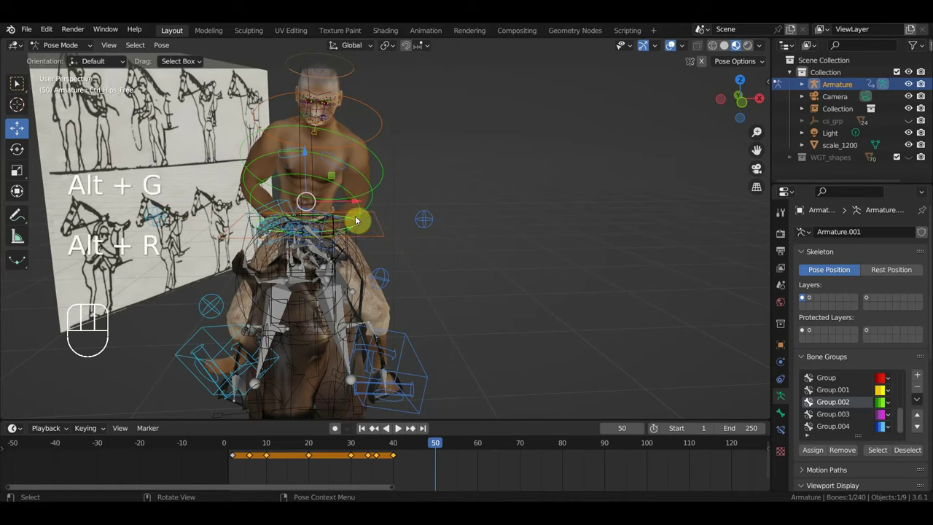
Reset the spine control to rest and rotate it into the frame 50 pose.
{"action": "left_click", "coordinate": [365, 221]}
{"action": "key", "text": "alt+g"}
{"action": "key", "text": "alt+r"}
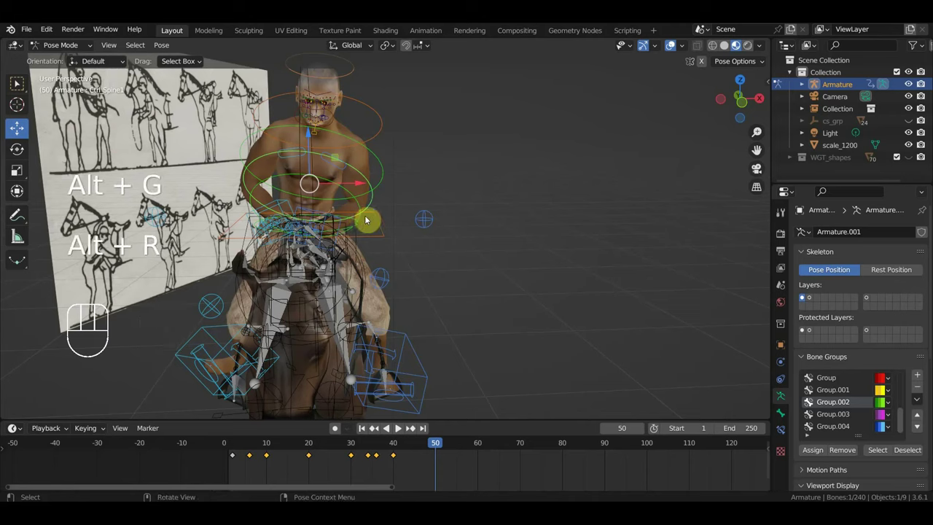
{"action": "key", "text": "r"}
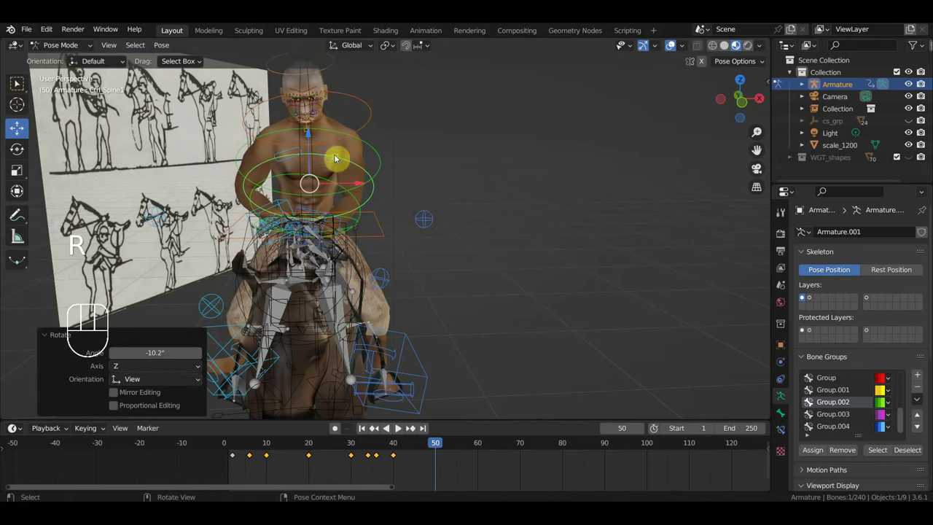
{"action": "key", "text": "r"}
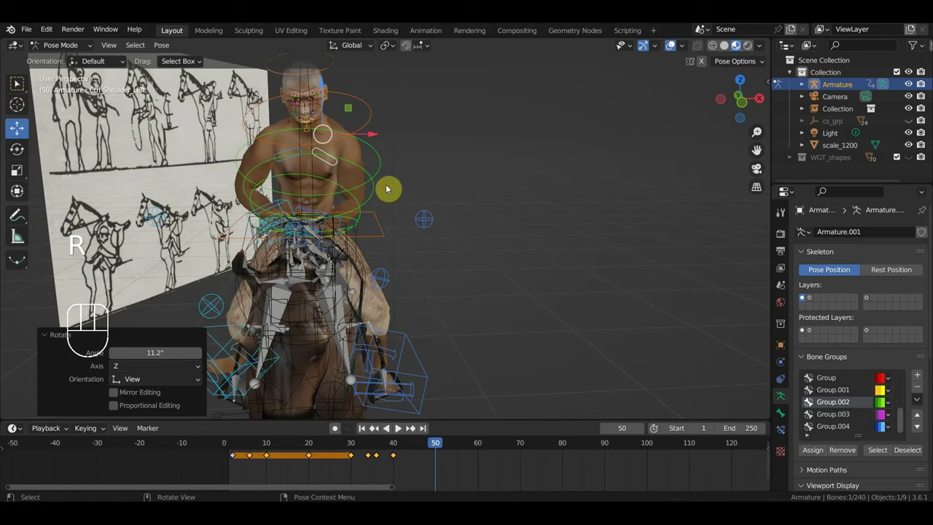
{"action": "left_click_drag", "start_coordinate": [379, 198], "coordinate": [420, 236]}
{"action": "key", "text": "r"}
Fine-tune the rotation while checking the pose against the reference sketches.
{"action": "left_click_drag", "start_coordinate": [433, 292], "coordinate": [364, 247]}
{"action": "left_click_drag", "start_coordinate": [329, 175], "coordinate": [397, 204]}
{"action": "left_click_drag", "start_coordinate": [398, 209], "coordinate": [409, 253]}
{"action": "key", "text": "r"}
{"action": "left_click_drag", "start_coordinate": [358, 242], "coordinate": [335, 207]}
{"action": "left_click_drag", "start_coordinate": [384, 211], "coordinate": [374, 208]}
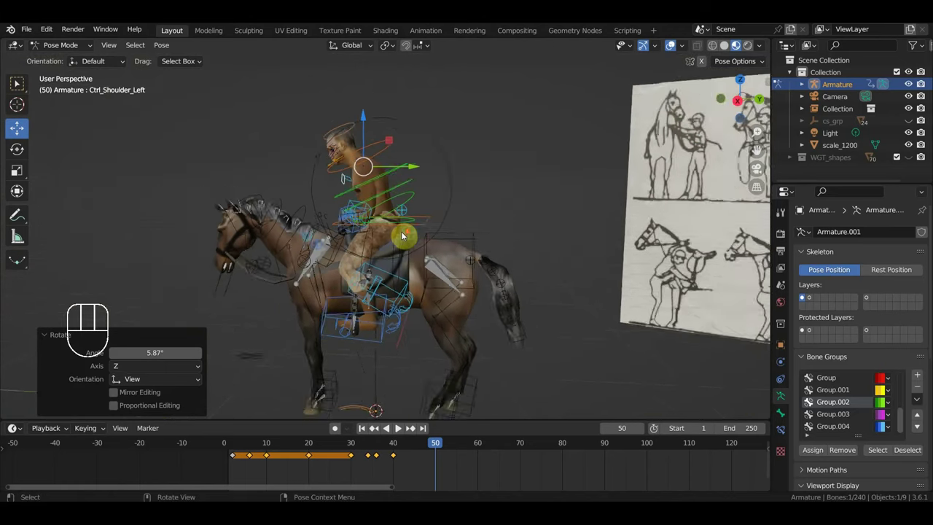
{"action": "left_click_drag", "start_coordinate": [420, 236], "coordinate": [431, 232]}
Select all controls, insert a location-rotation keyframe at frame 50, and scrub back to frame 44.
{"action": "key", "text": "a"}
{"action": "key", "text": "i"}
{"action": "left_click_drag", "start_coordinate": [433, 447], "coordinate": [425, 419]}
{"action": "left_click_drag", "start_coordinate": [491, 344], "coordinate": [448, 344]}
Review the horse from frame 44, then set the playhead to frame 68.
{"action": "left_click", "coordinate": [674, 48]}
{"action": "left_click_drag", "start_coordinate": [454, 359], "coordinate": [368, 378]}
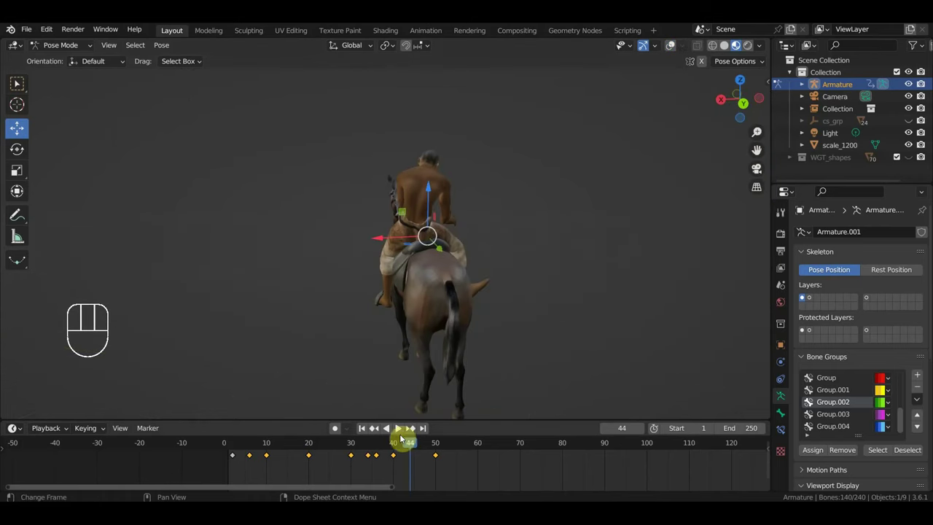
{"action": "left_click_drag", "start_coordinate": [413, 447], "coordinate": [518, 452]}
{"action": "left_click_drag", "start_coordinate": [495, 332], "coordinate": [606, 317]}
{"action": "middle_click", "coordinate": [481, 277]}
{"action": "left_click", "coordinate": [675, 44]}
Rotate the right foot, spine and left shoulder controls for the frame 68 pose.
{"action": "left_click", "coordinate": [393, 206]}
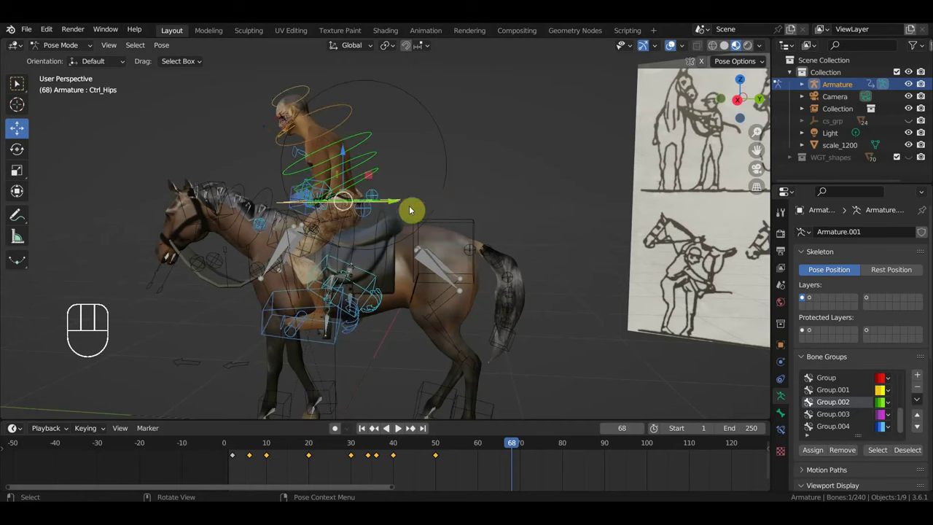
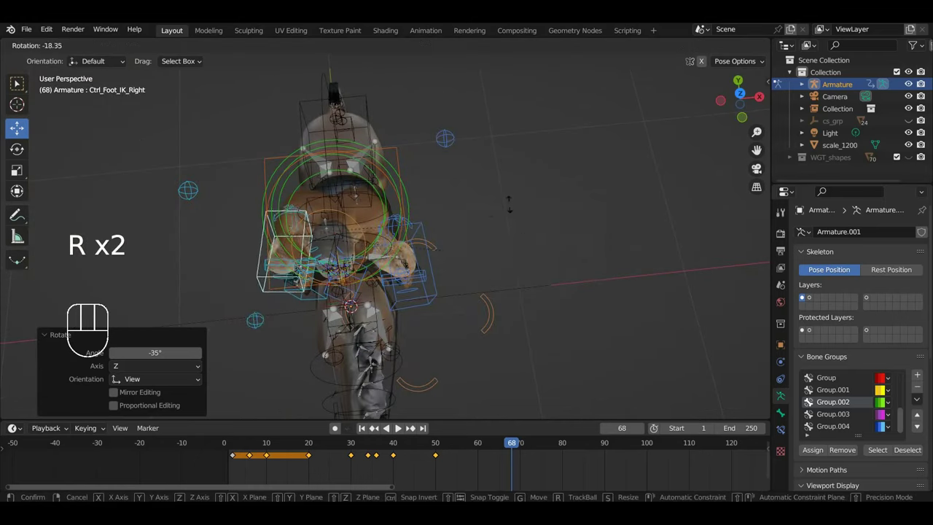
{"action": "left_click_drag", "start_coordinate": [498, 283], "coordinate": [618, 162]}
{"action": "key", "text": "r"}
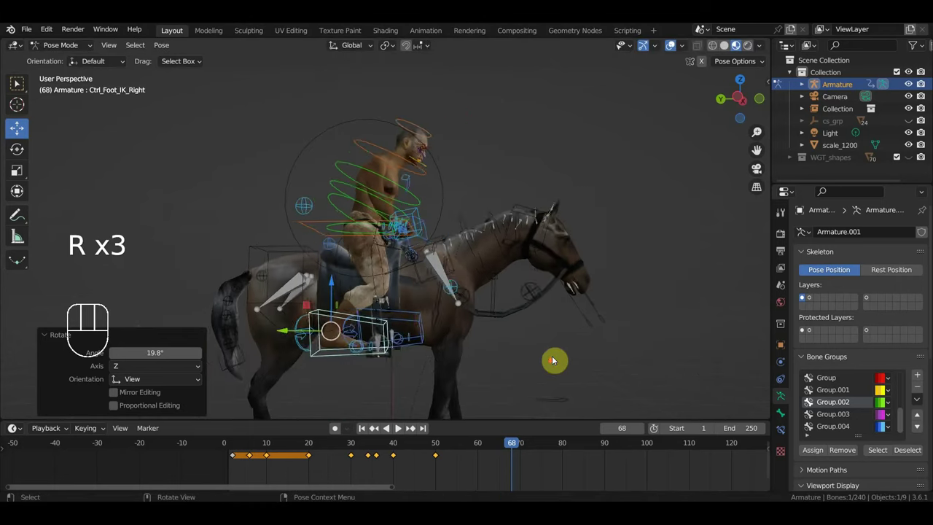
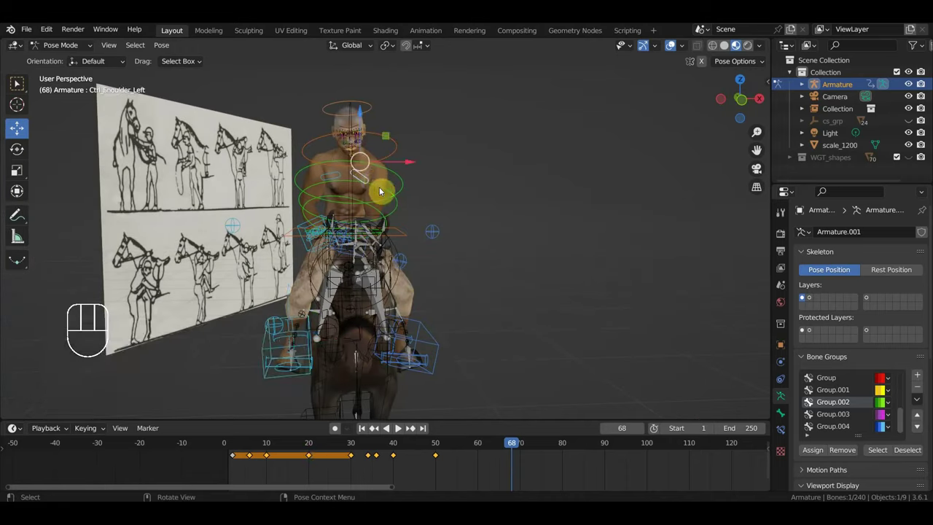
{"action": "key", "text": "r"}
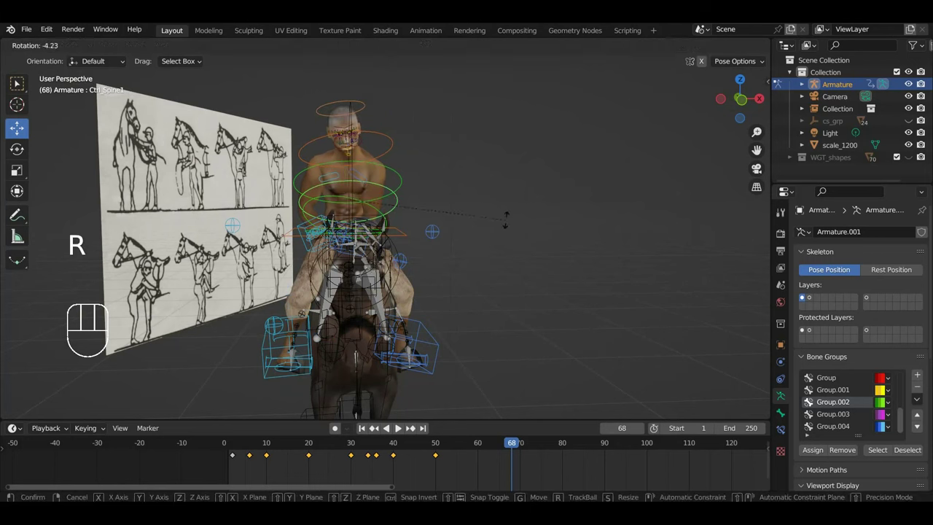
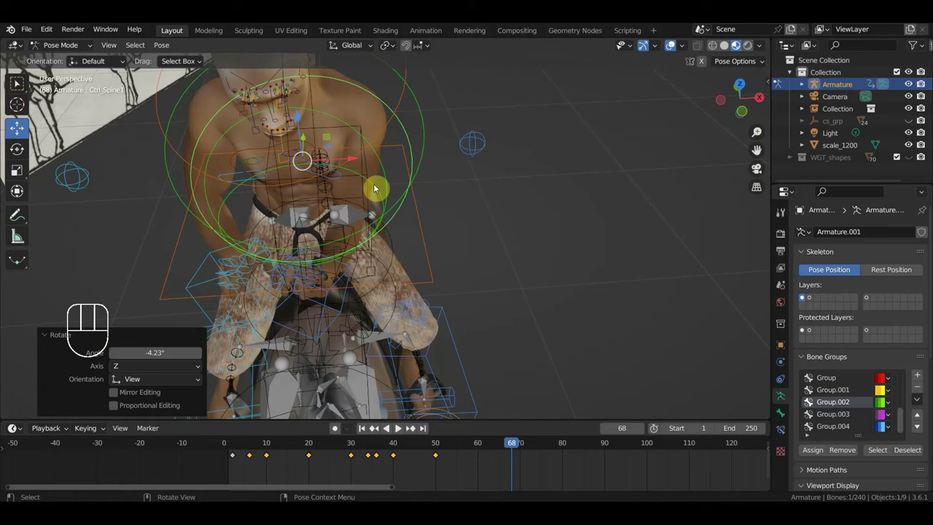
{"action": "left_click_drag", "start_coordinate": [344, 176], "coordinate": [474, 227]}
{"action": "left_click_drag", "start_coordinate": [478, 239], "coordinate": [500, 267]}
{"action": "key", "text": "r"}
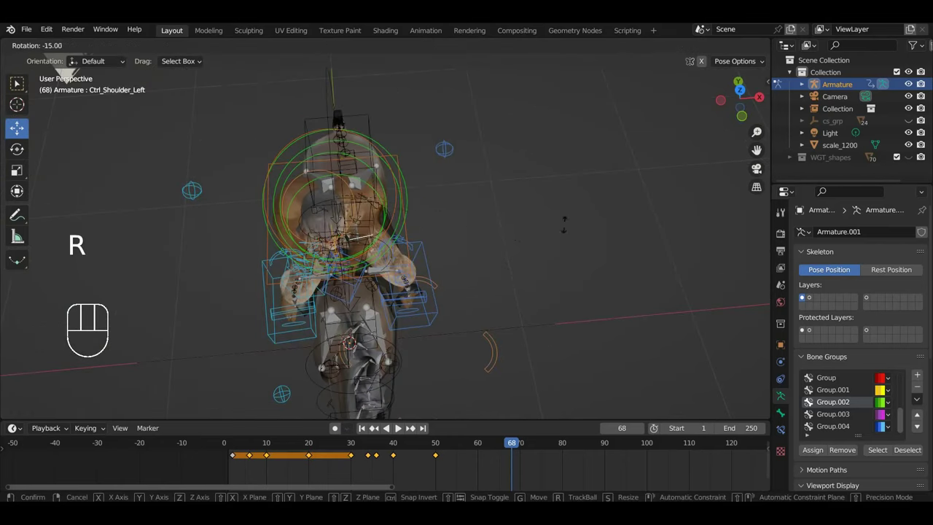
{"action": "left_click", "coordinate": [306, 177]}
Clear the head control's location and rotation, then bring the rider's left hand into view.
{"action": "left_click_drag", "start_coordinate": [332, 205], "coordinate": [177, 119]}
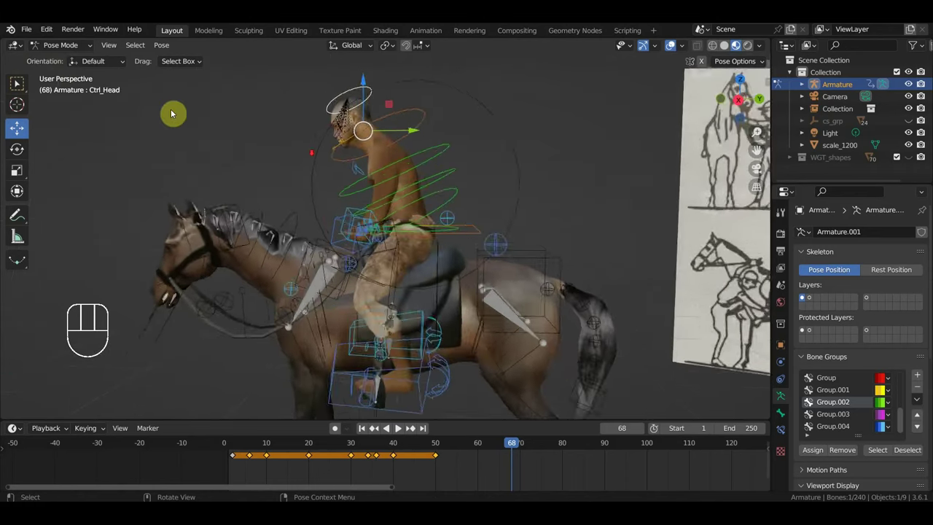
{"action": "left_click_drag", "start_coordinate": [363, 113], "coordinate": [442, 215]}
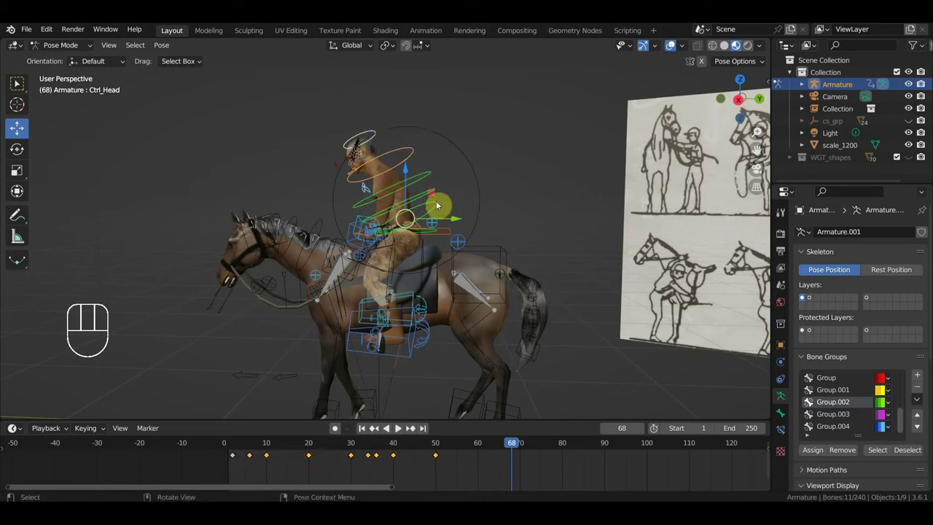
{"action": "key", "text": "alt+g"}
{"action": "key", "text": "alt+r"}
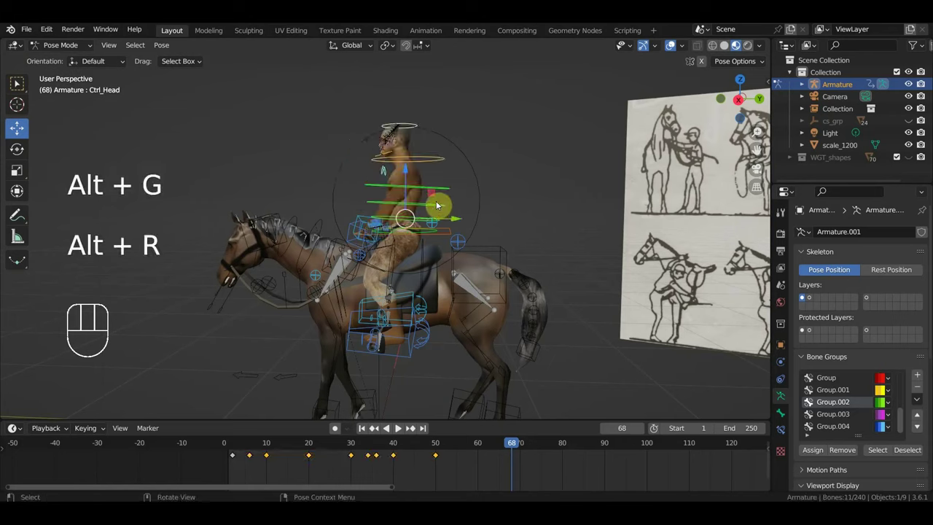
{"action": "left_click_drag", "start_coordinate": [487, 229], "coordinate": [594, 279]}
{"action": "left_click_drag", "start_coordinate": [445, 258], "coordinate": [485, 240]}
{"action": "left_click_drag", "start_coordinate": [337, 271], "coordinate": [364, 278]}
{"action": "left_click_drag", "start_coordinate": [366, 276], "coordinate": [226, 269]}
Move the left hand IK control into a new position at frame 68 and rotate it.
{"action": "key", "text": "g"}
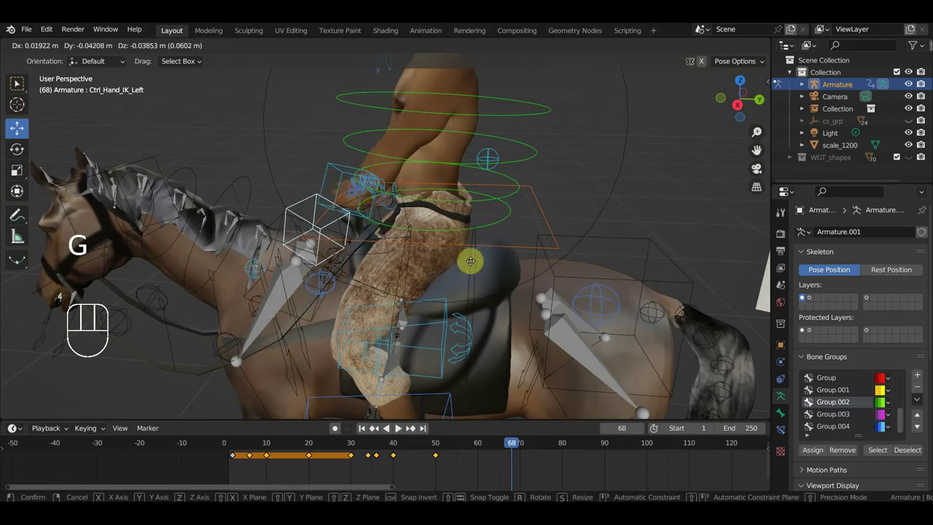
{"action": "left_click_drag", "start_coordinate": [517, 256], "coordinate": [669, 326]}
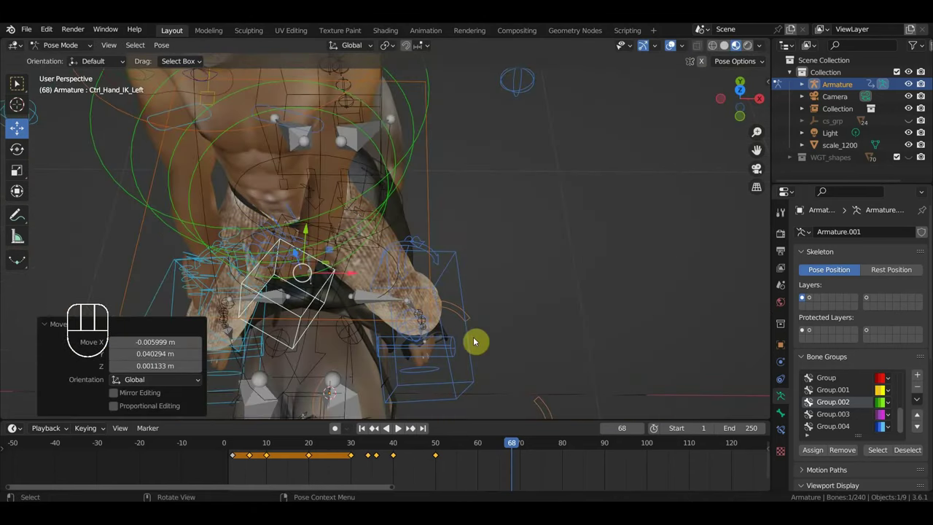
{"action": "key", "text": "r"}
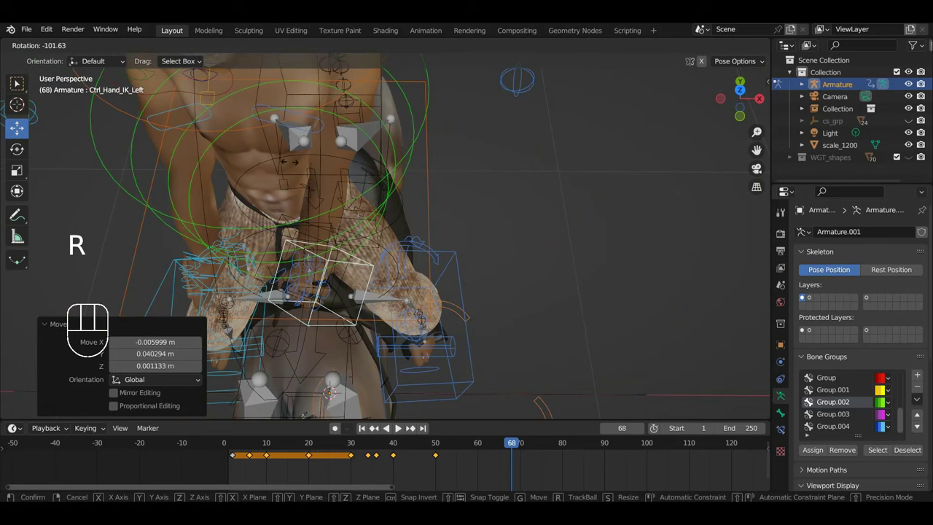
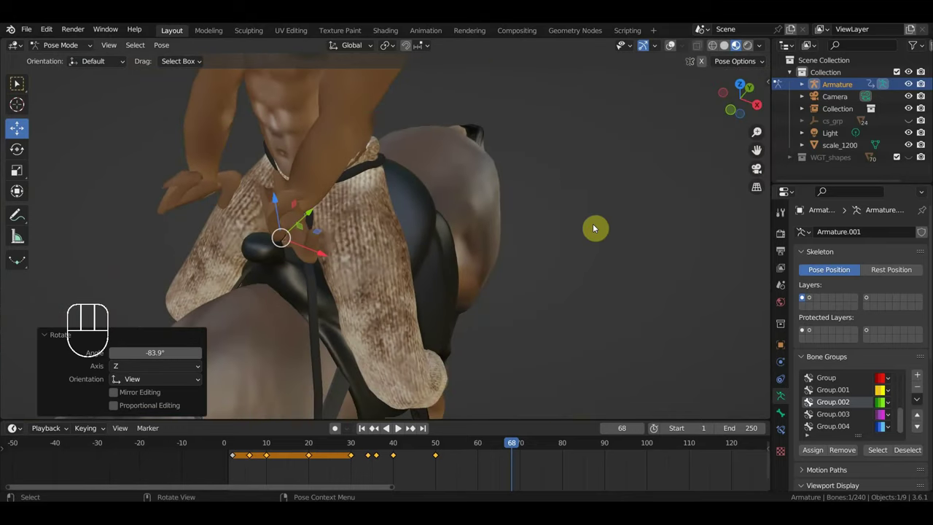
{"action": "left_click_drag", "start_coordinate": [672, 60], "coordinate": [383, 176]}
{"action": "left_click_drag", "start_coordinate": [253, 108], "coordinate": [365, 216]}
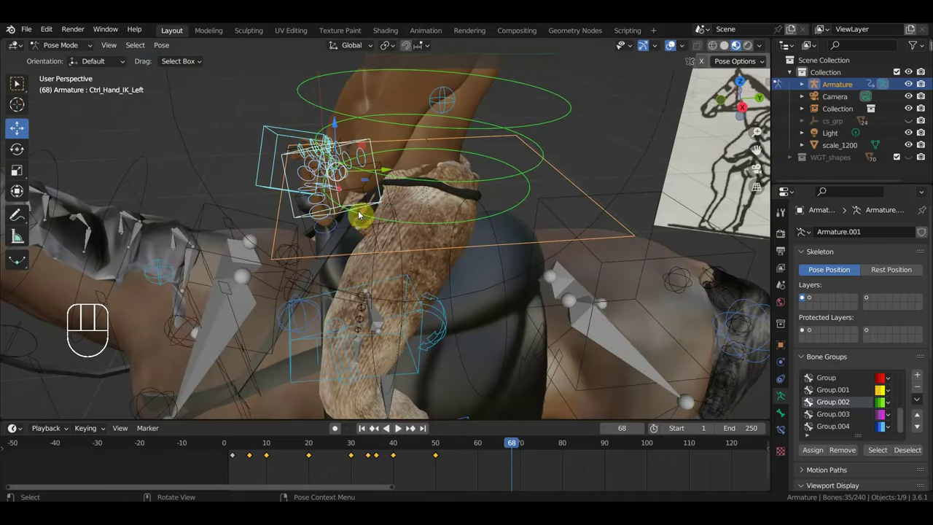
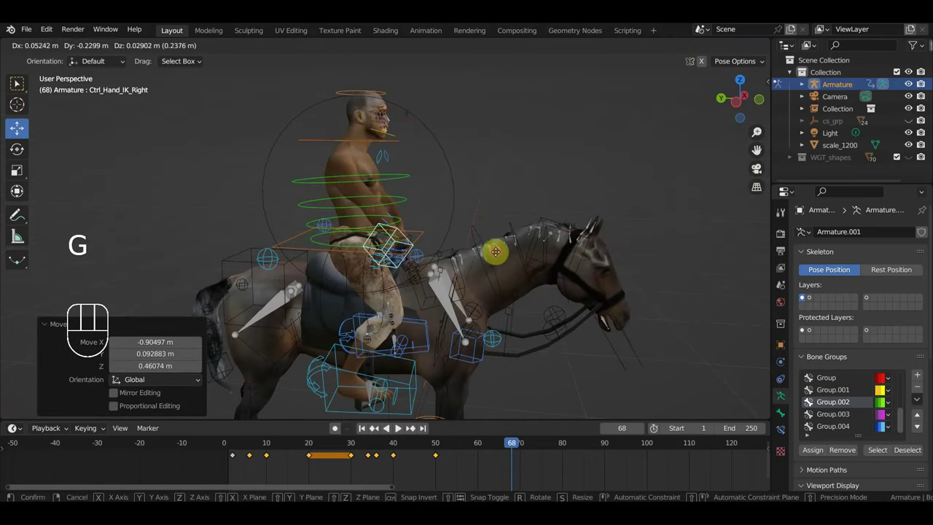
Reposition the right hand IK control for the frame 68 pose.
{"action": "key", "text": "r"}
{"action": "left_click_drag", "start_coordinate": [422, 241], "coordinate": [256, 245]}
{"action": "key", "text": "g"}
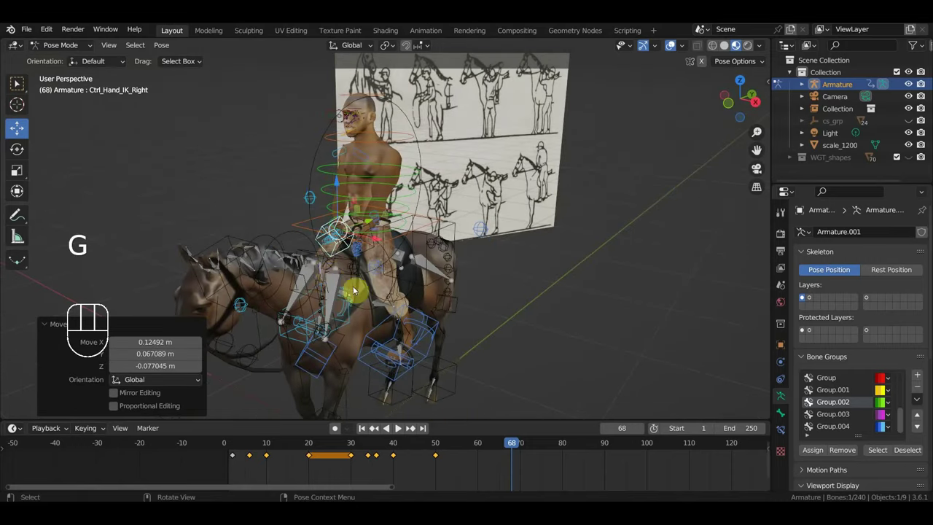
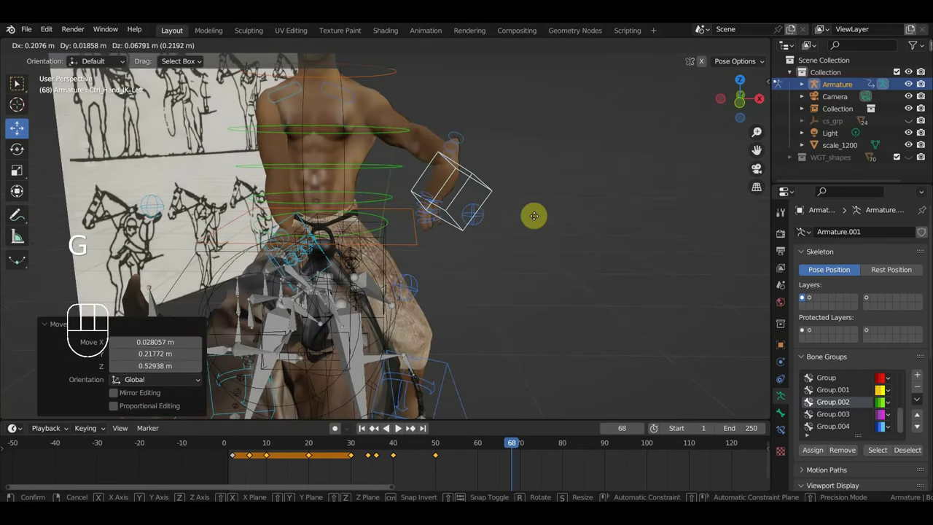
{"action": "scroll", "scroll_direction": "up", "scroll_amount": 3}
{"action": "left_click_drag", "start_coordinate": [554, 252], "coordinate": [575, 313]}
{"action": "left_click_drag", "start_coordinate": [595, 296], "coordinate": [574, 311]}
Turn the left hand control, reset its transforms, and select the master control.
{"action": "key", "text": "r"}
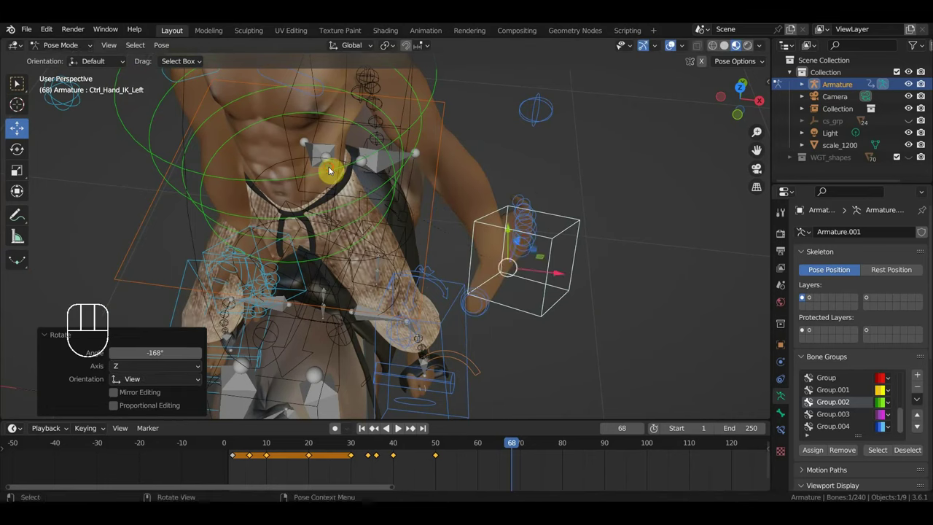
{"action": "left_click_drag", "start_coordinate": [493, 261], "coordinate": [518, 264]}
{"action": "left_click_drag", "start_coordinate": [516, 267], "coordinate": [448, 171]}
{"action": "key", "text": "alt+g"}
{"action": "key", "text": "alt+r"}
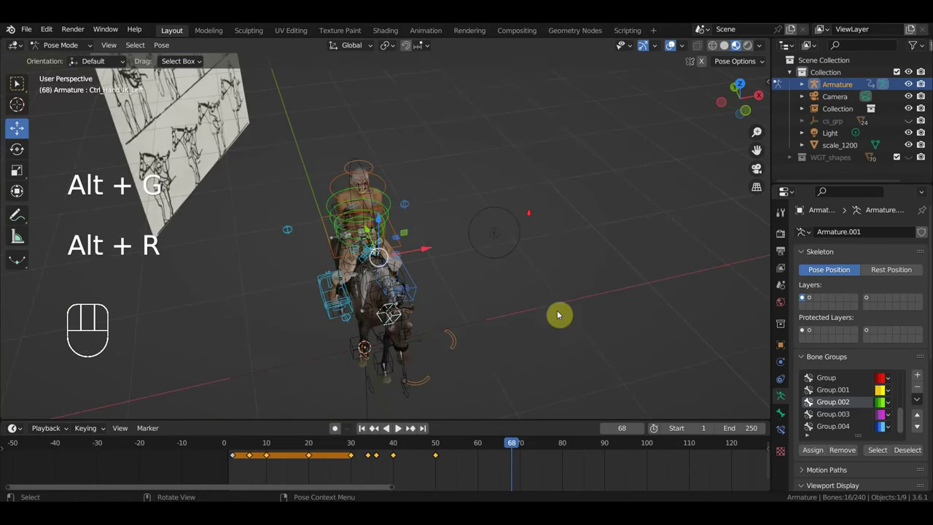
{"action": "left_click", "coordinate": [397, 323]}
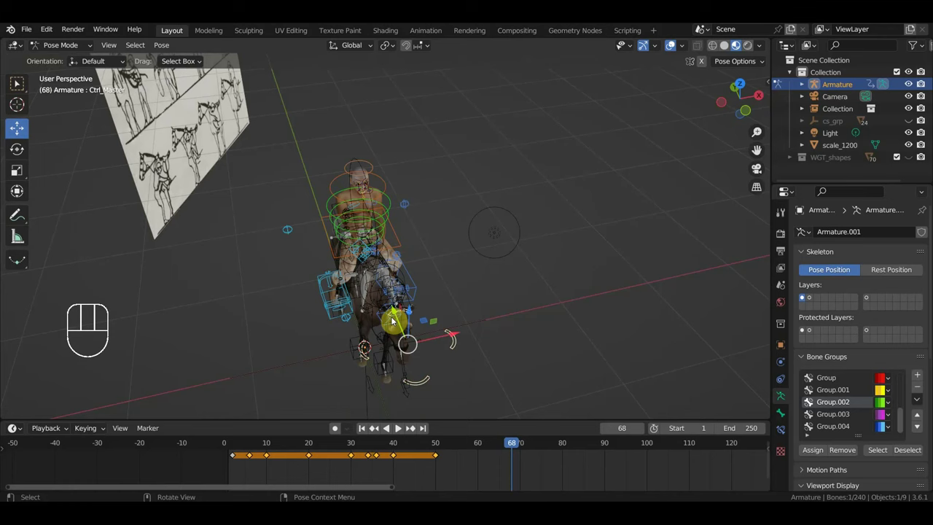
Move and rotate the left hand IK control into place at frame 68.
{"action": "left_click", "coordinate": [391, 322]}
{"action": "key", "text": "g"}
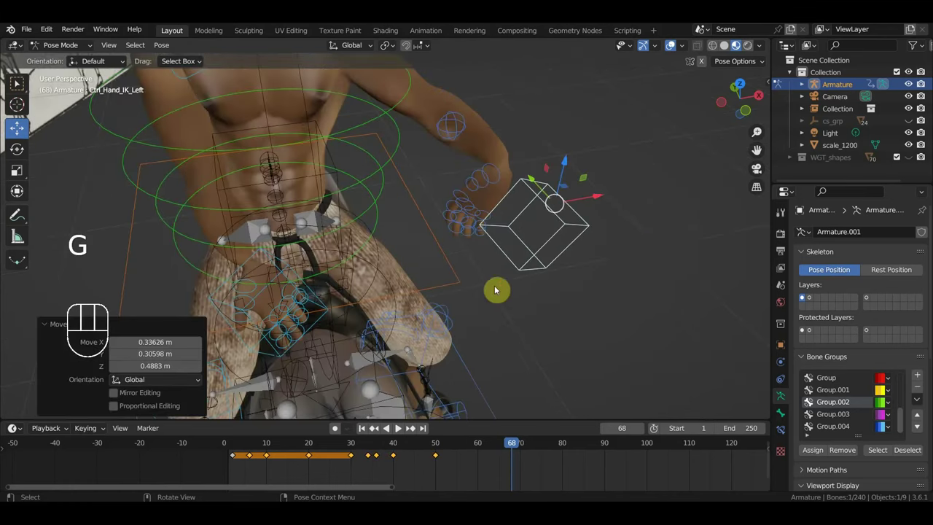
{"action": "key", "text": "r"}
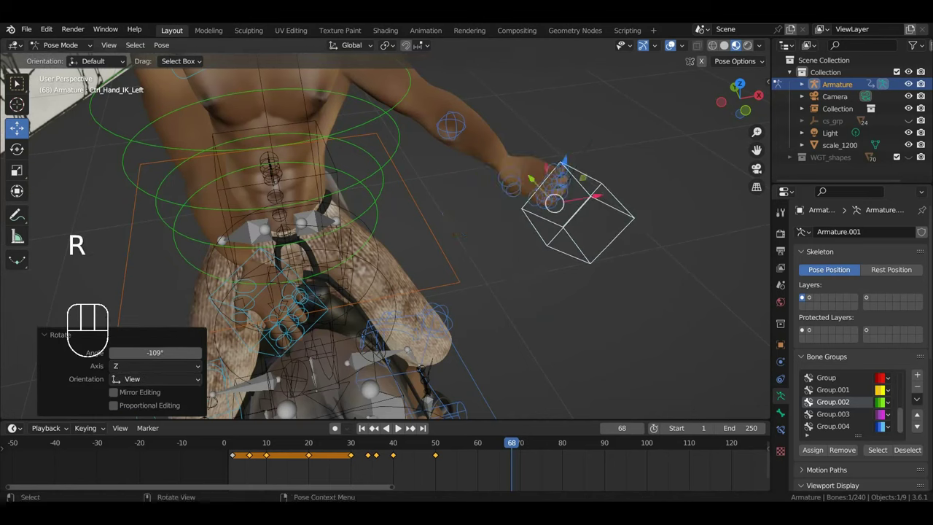
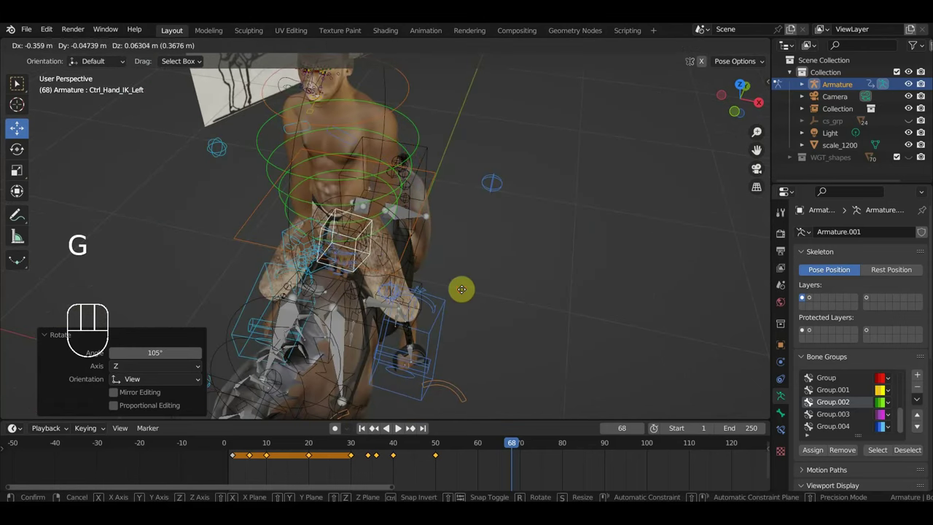
{"action": "left_click_drag", "start_coordinate": [515, 291], "coordinate": [550, 261]}
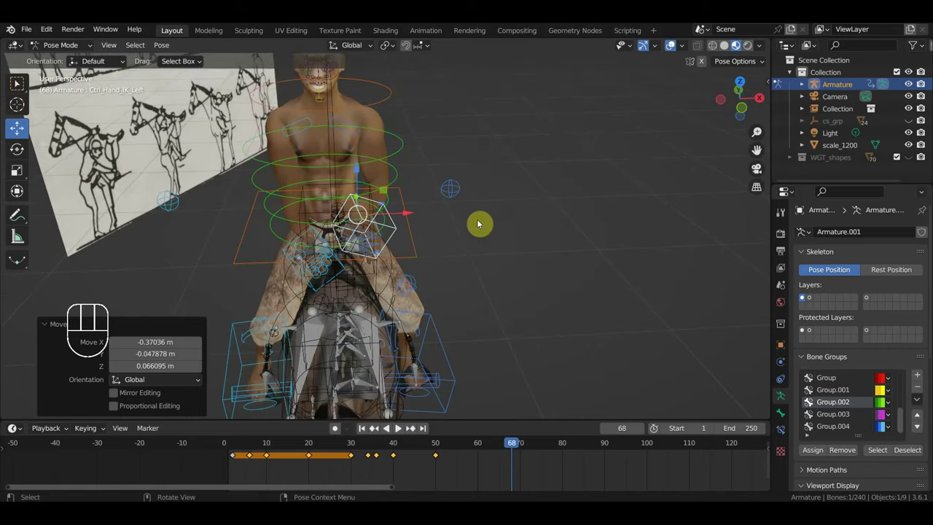
{"action": "left_click", "coordinate": [306, 121]}
{"action": "key", "text": "r"}
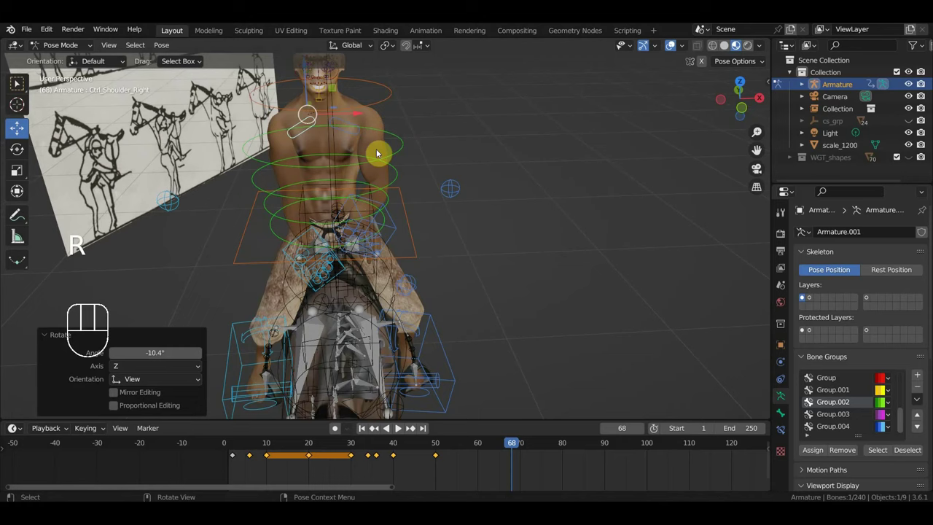
{"action": "left_click_drag", "start_coordinate": [373, 186], "coordinate": [420, 184]}
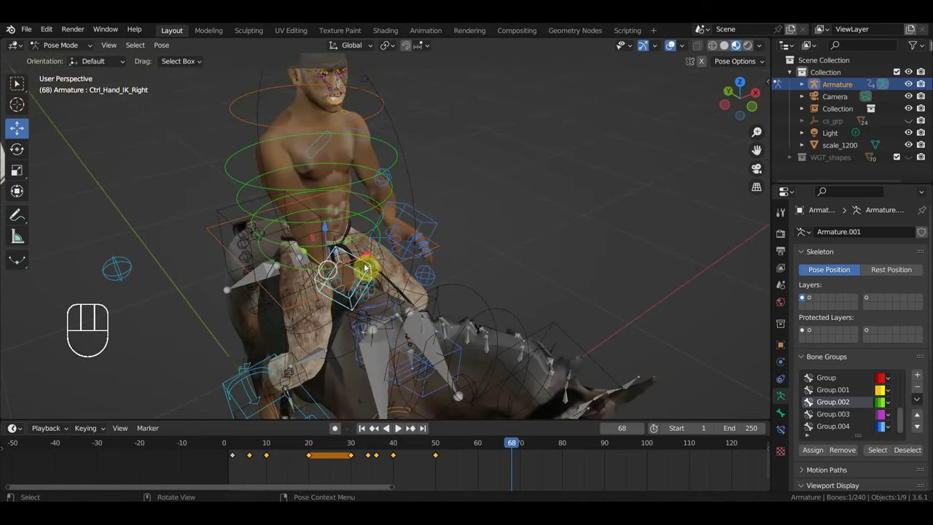
Rotate and shift the right hand IK control, then move the left hand again.
{"action": "key", "text": "g"}
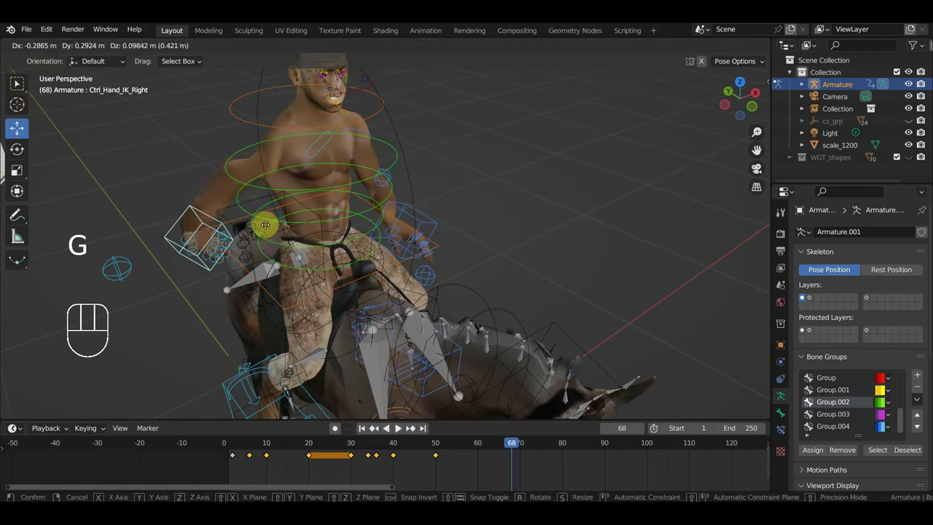
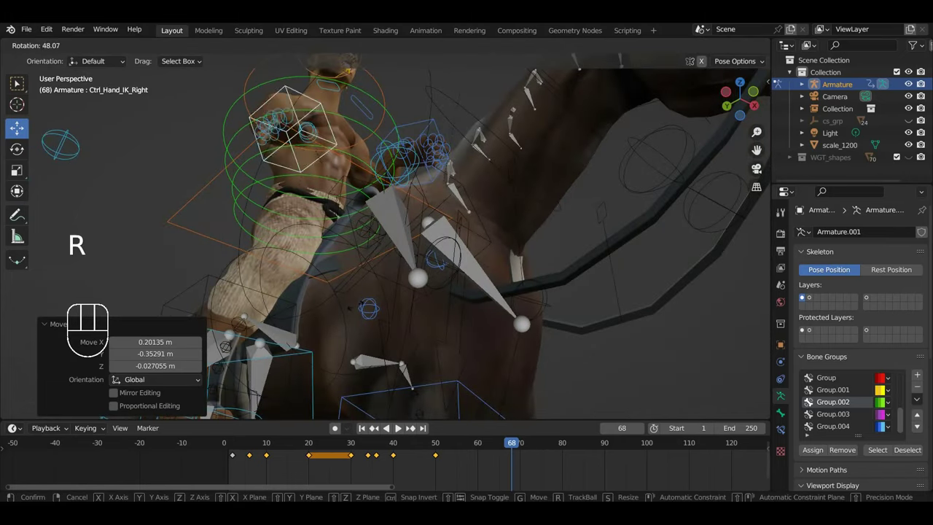
{"action": "left_click_drag", "start_coordinate": [455, 160], "coordinate": [444, 274]}
{"action": "key", "text": "r"}
{"action": "key", "text": "g"}
{"action": "left_click_drag", "start_coordinate": [472, 225], "coordinate": [524, 181]}
{"action": "key", "text": "g"}
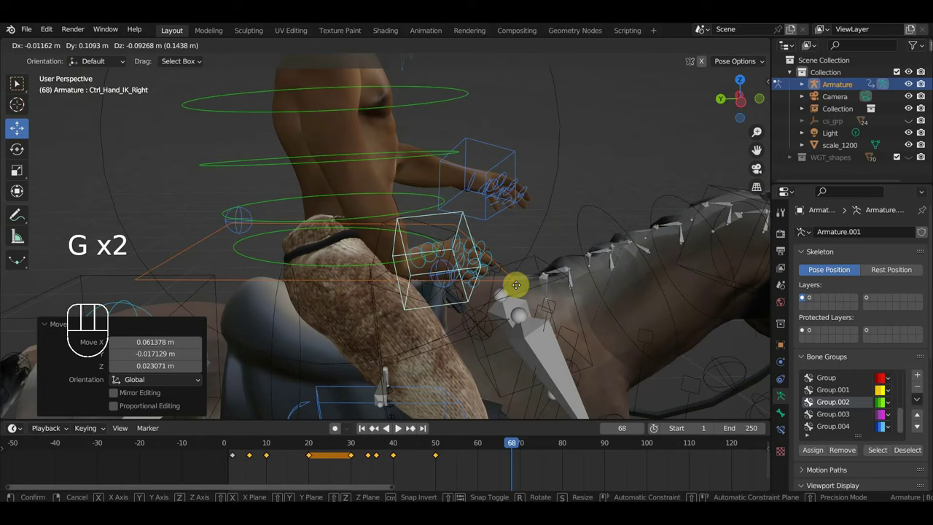
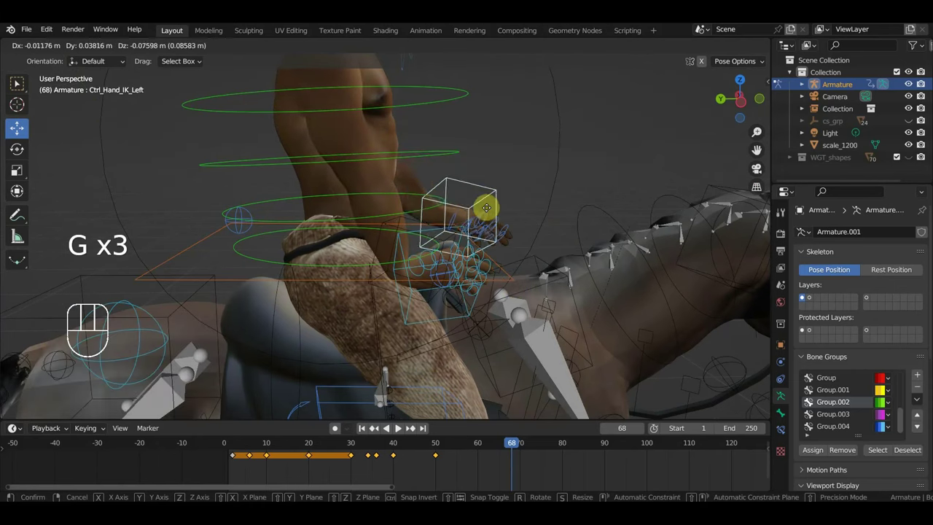
{"action": "key", "text": "r"}
{"action": "left_click_drag", "start_coordinate": [507, 228], "coordinate": [403, 238]}
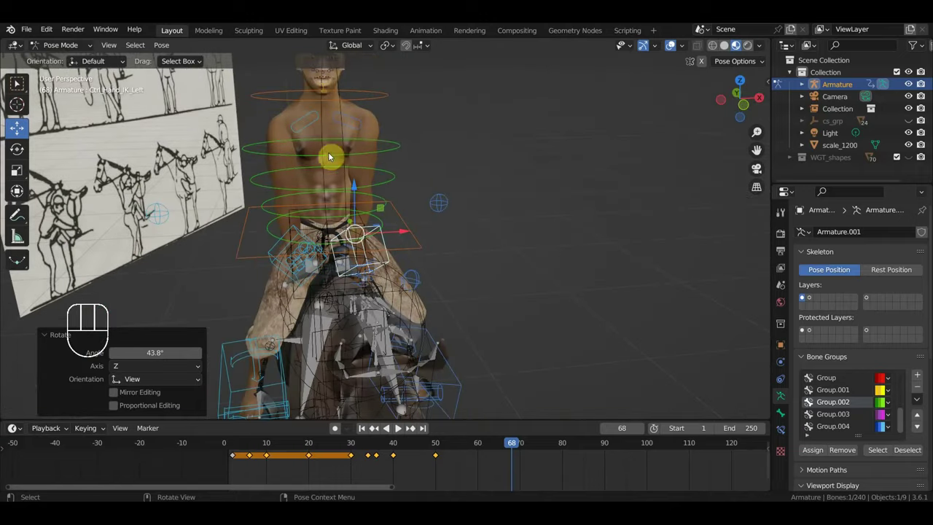
Select the left arm pole control and clear its location and rotation.
{"action": "left_click_drag", "start_coordinate": [432, 189], "coordinate": [452, 235]}
{"action": "left_click_drag", "start_coordinate": [492, 224], "coordinate": [506, 222]}
{"action": "left_click_drag", "start_coordinate": [468, 238], "coordinate": [609, 240]}
{"action": "left_click", "coordinate": [537, 335]}
{"action": "left_click", "coordinate": [294, 274]}
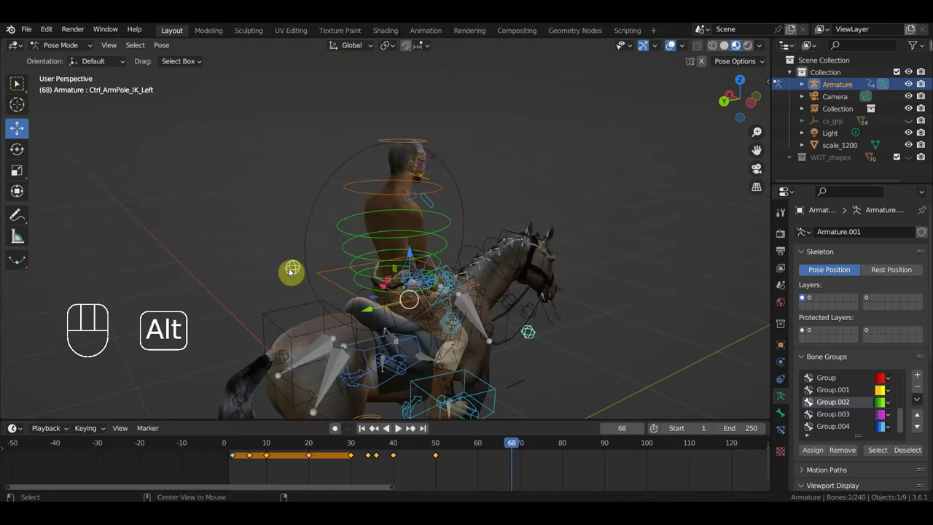
{"action": "key", "text": "alt+g"}
{"action": "key", "text": "alt+r"}
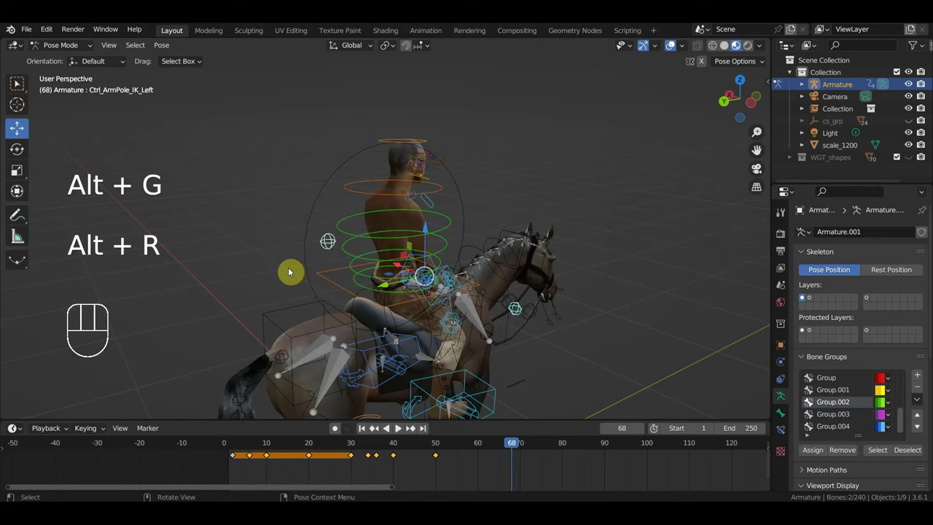
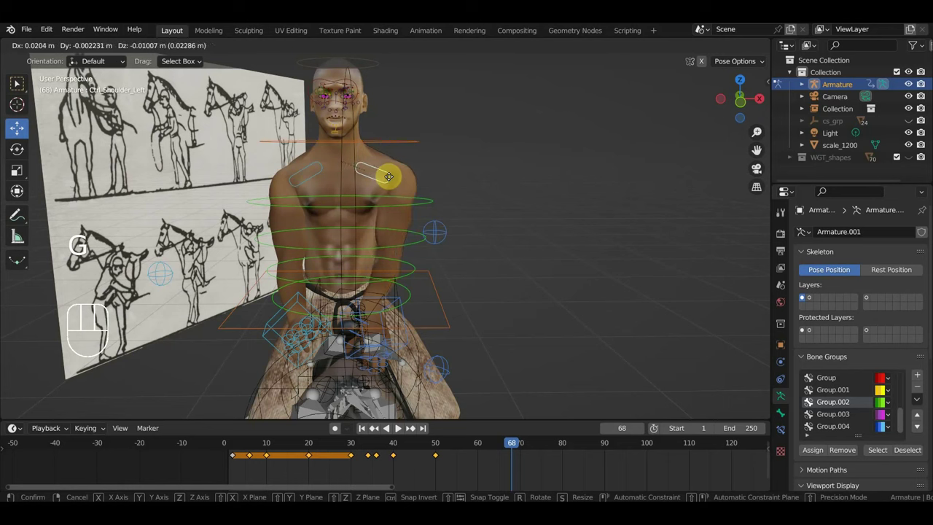
Move the left shoulder and rotate the upper spine and neck controls for frame 68.
{"action": "left_click_drag", "start_coordinate": [458, 269], "coordinate": [473, 271]}
{"action": "middle_click", "coordinate": [458, 279]}
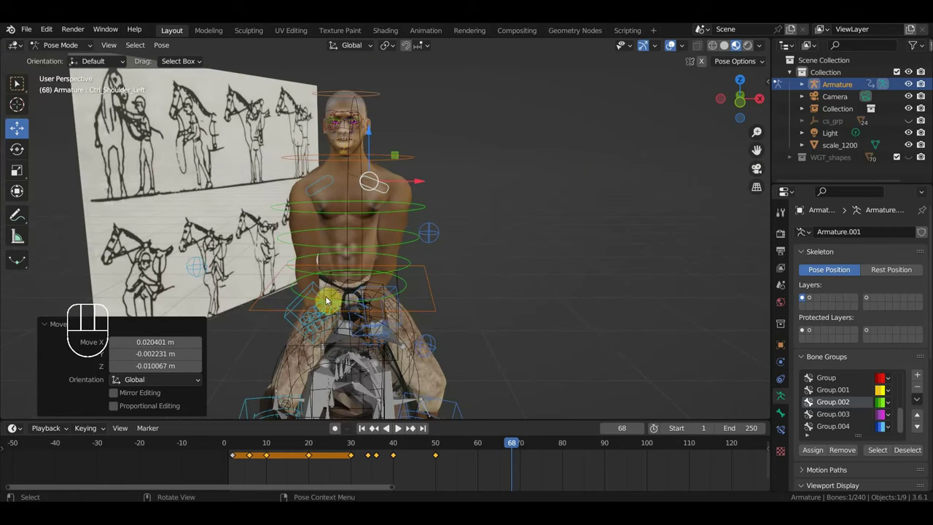
{"action": "key", "text": "g"}
{"action": "left_click_drag", "start_coordinate": [485, 291], "coordinate": [531, 288]}
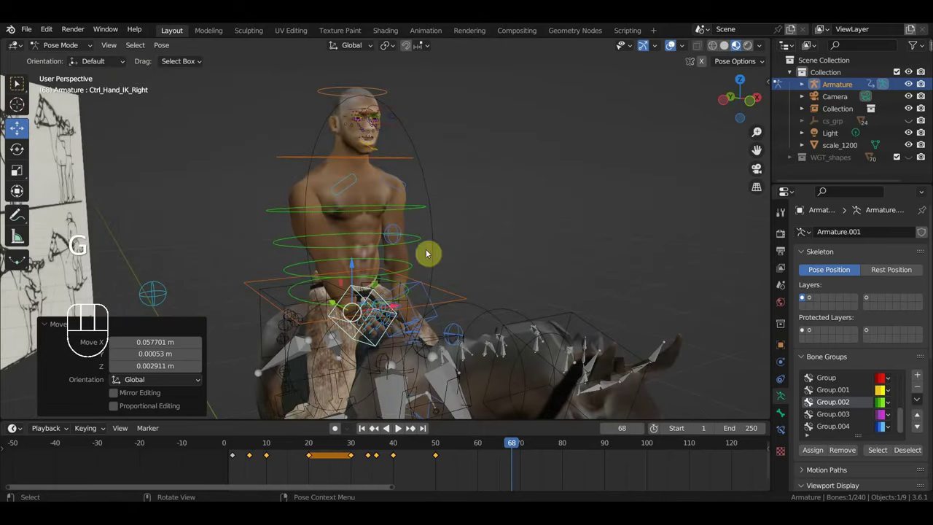
{"action": "left_click_drag", "start_coordinate": [522, 236], "coordinate": [544, 234]}
{"action": "key", "text": "r"}
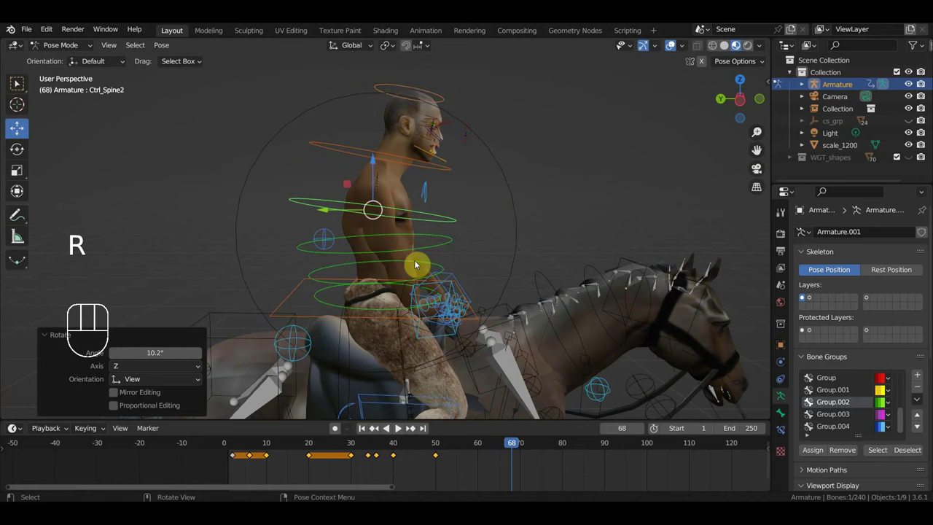
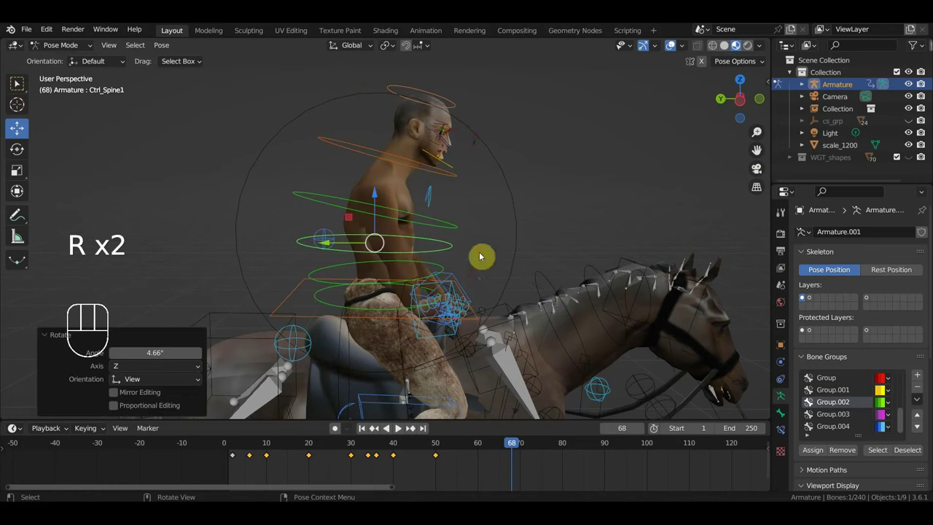
{"action": "key", "text": "r"}
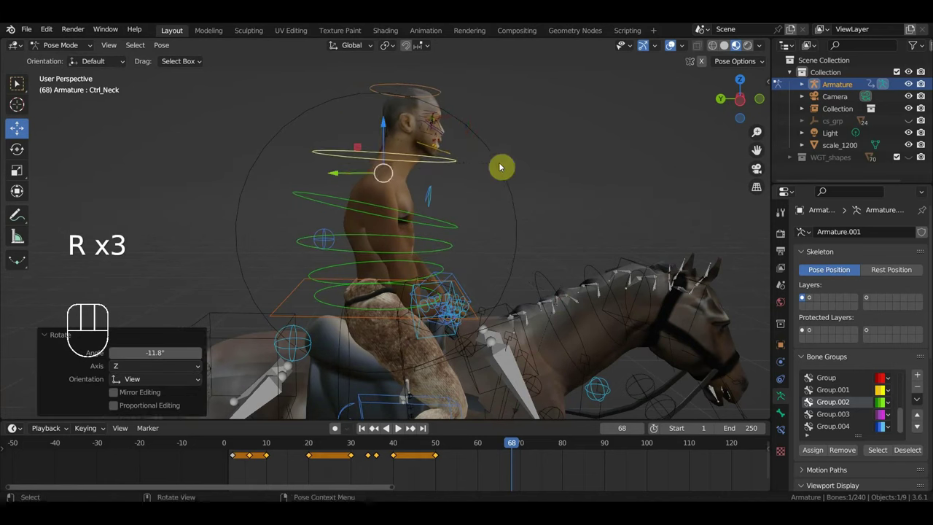
{"action": "left_click_drag", "start_coordinate": [460, 197], "coordinate": [380, 256]}
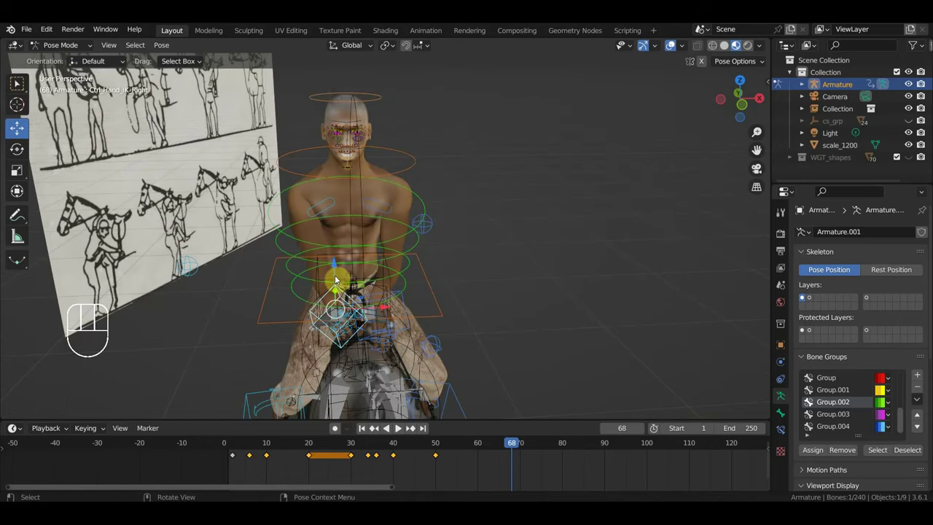
Move the right arm pole and right hand IK controls into position.
{"action": "left_click", "coordinate": [193, 270]}
{"action": "key", "text": "g"}
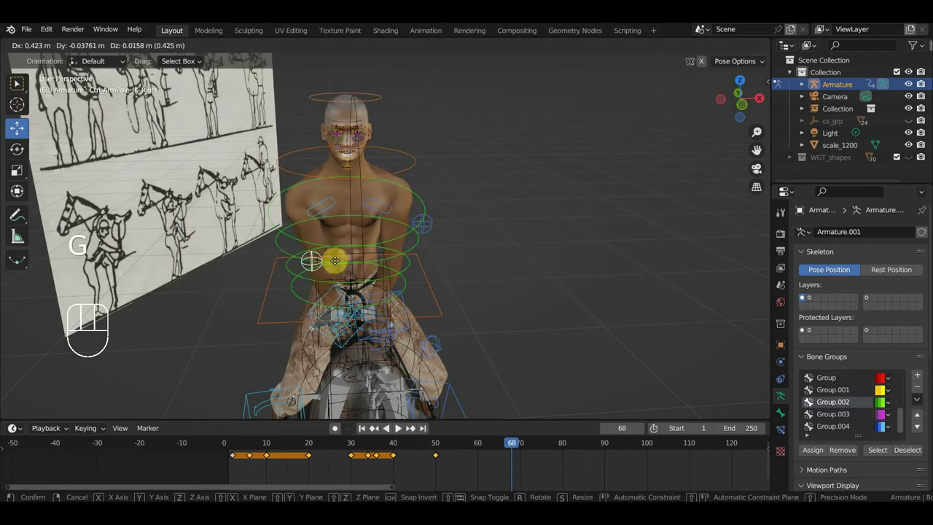
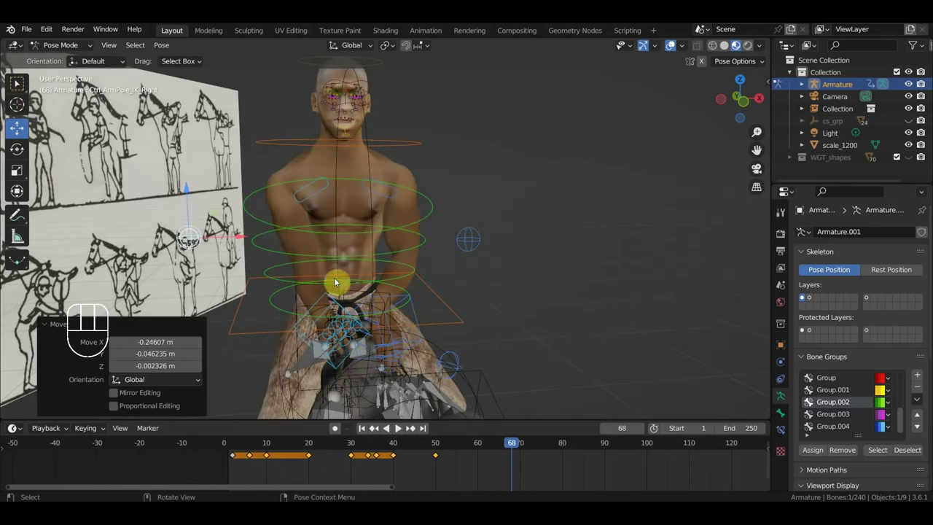
{"action": "left_click", "coordinate": [336, 300]}
{"action": "key", "text": "g"}
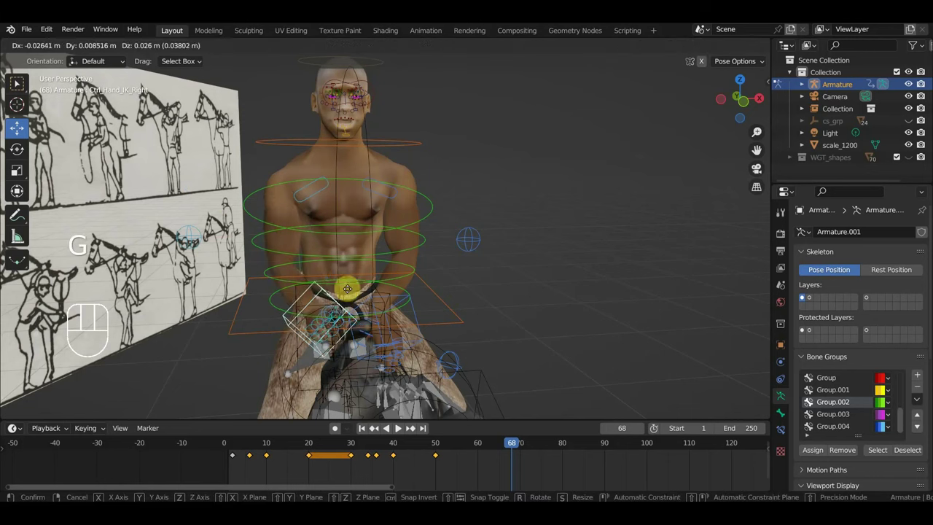
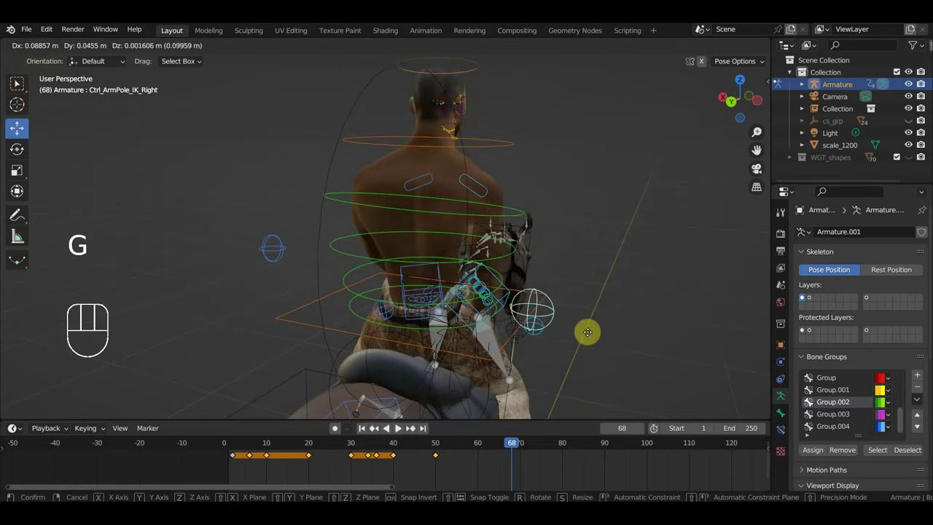
{"action": "left_click_drag", "start_coordinate": [599, 333], "coordinate": [370, 319]}
{"action": "key", "text": "g"}
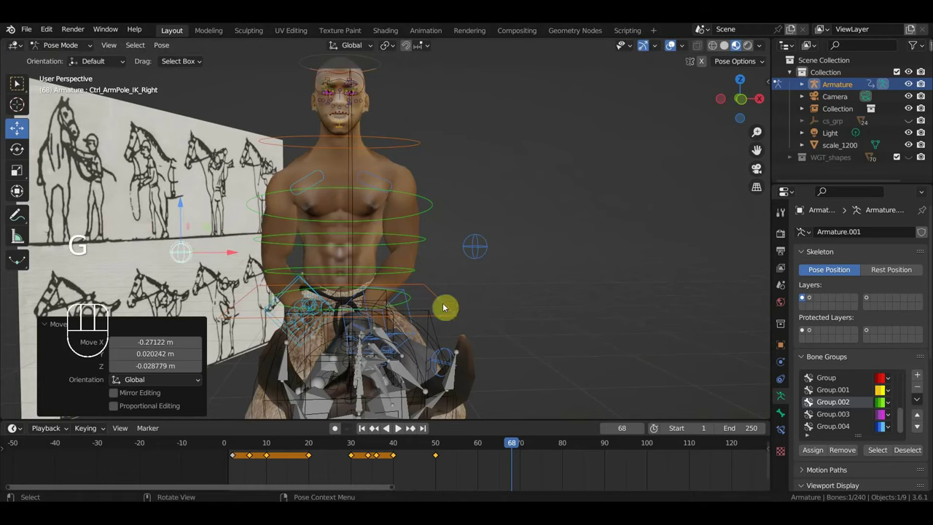
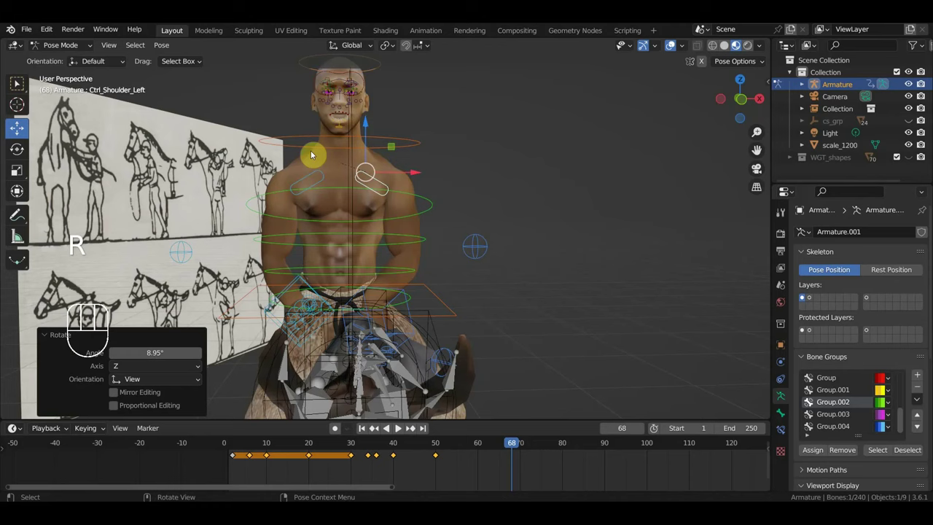
Move the left foot IK control into place for the frame 68 pose.
{"action": "left_click_drag", "start_coordinate": [453, 253], "coordinate": [314, 259]}
{"action": "left_click_drag", "start_coordinate": [390, 275], "coordinate": [382, 149]}
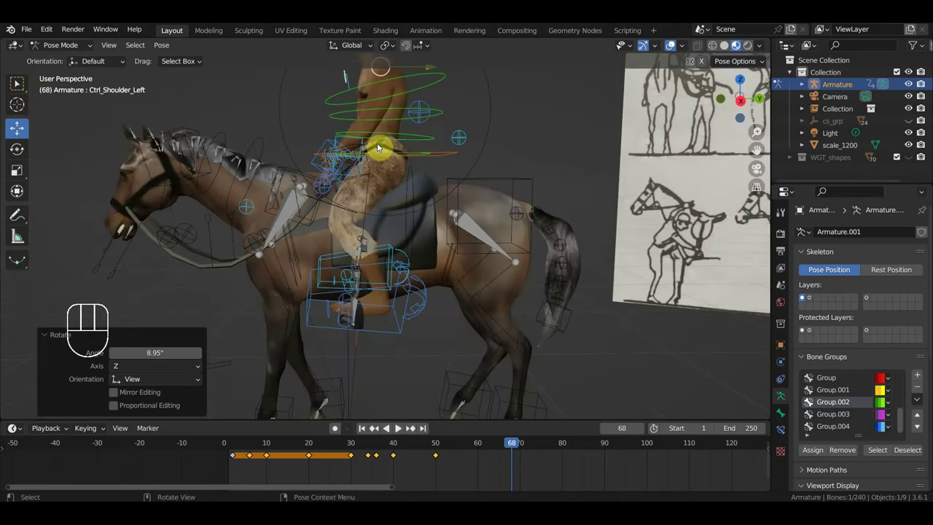
{"action": "left_click", "coordinate": [399, 334]}
{"action": "left_click_drag", "start_coordinate": [408, 333], "coordinate": [557, 318]}
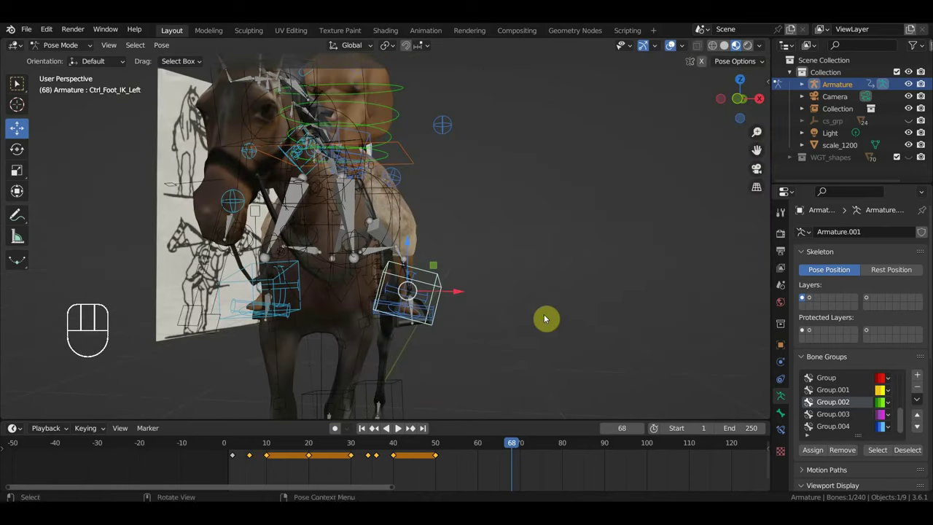
{"action": "key", "text": "g"}
{"action": "left_click_drag", "start_coordinate": [447, 317], "coordinate": [423, 326]}
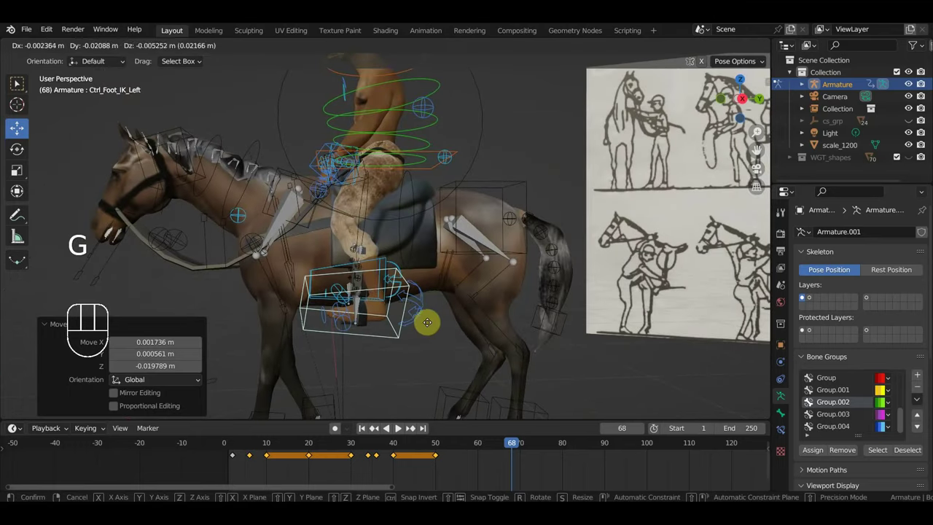
Key Location & Rotation on every bone of the rig at frame 68.
{"action": "key", "text": "a"}
{"action": "key", "text": "i"}
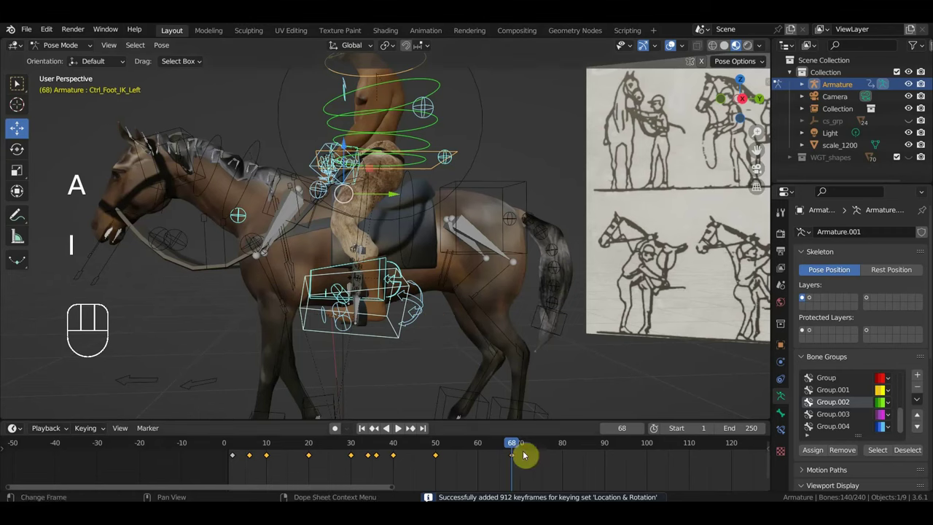
Back at frame 40, nudge the rider's Ctrl Hips and key its location and rotation.
{"action": "left_click_drag", "start_coordinate": [512, 450], "coordinate": [404, 454]}
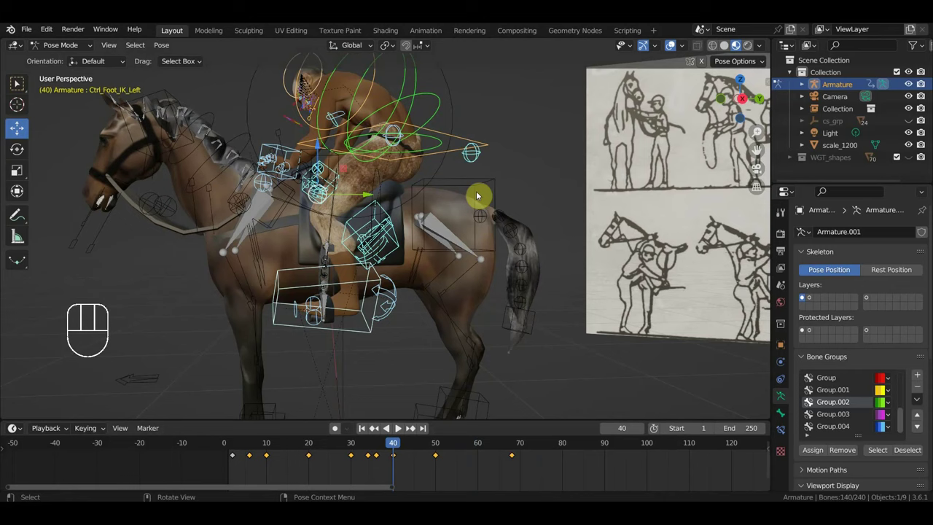
{"action": "left_click", "coordinate": [453, 154]}
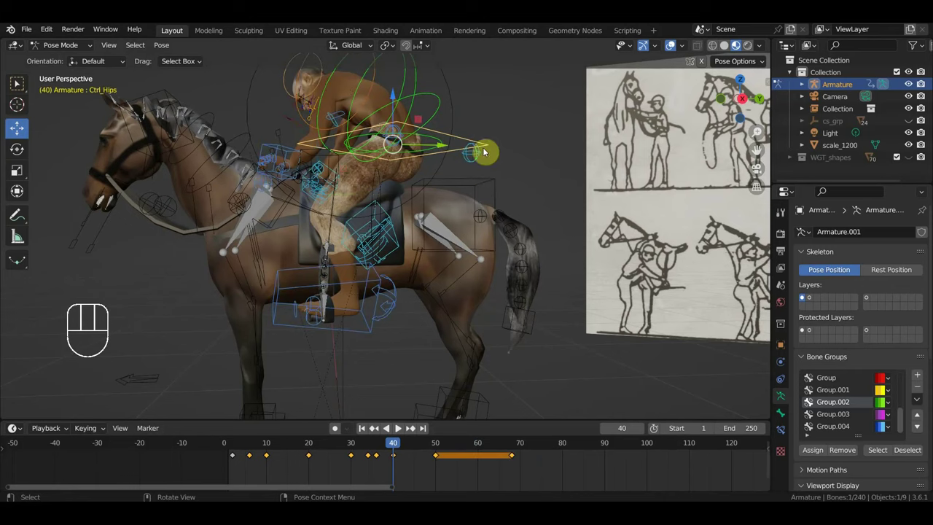
{"action": "key", "text": "g"}
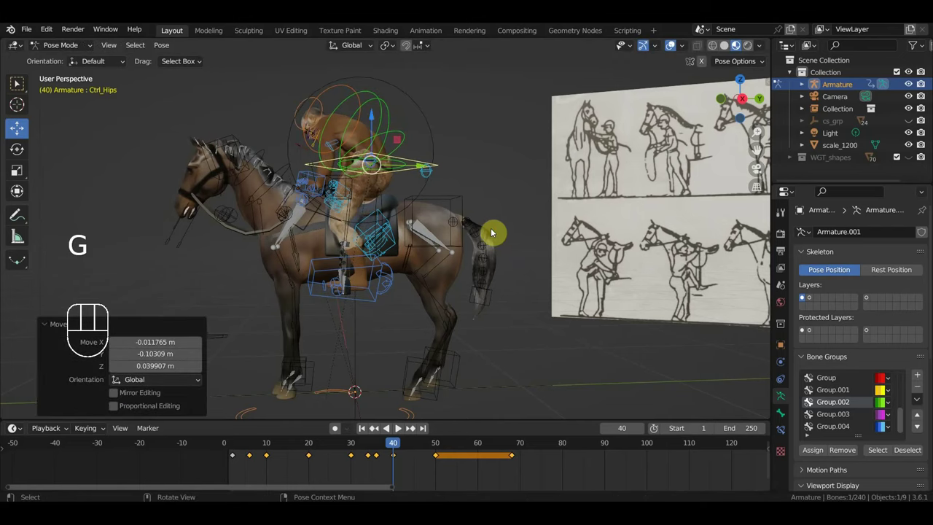
{"action": "key", "text": "i"}
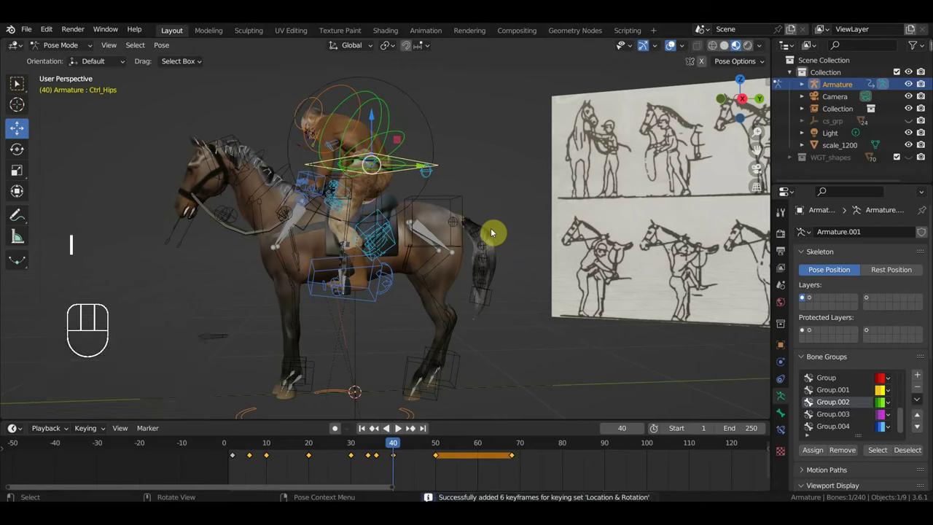
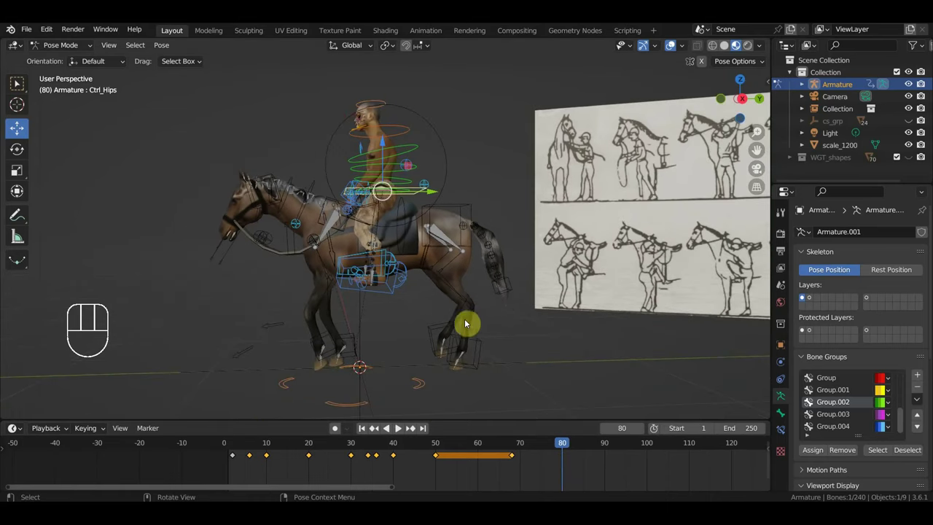
Scrub the playhead out to frame 100 with the master control active.
{"action": "left_click", "coordinate": [422, 386]}
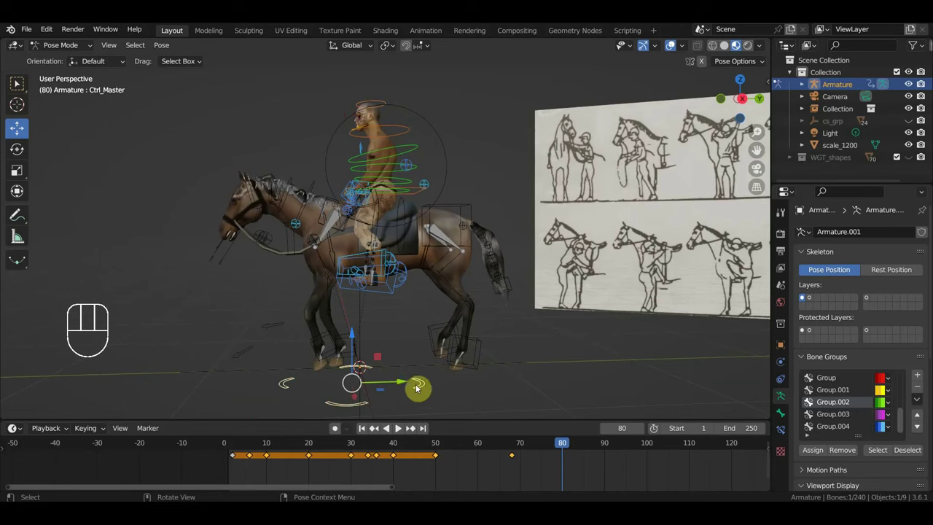
{"action": "left_click_drag", "start_coordinate": [547, 450], "coordinate": [654, 483]}
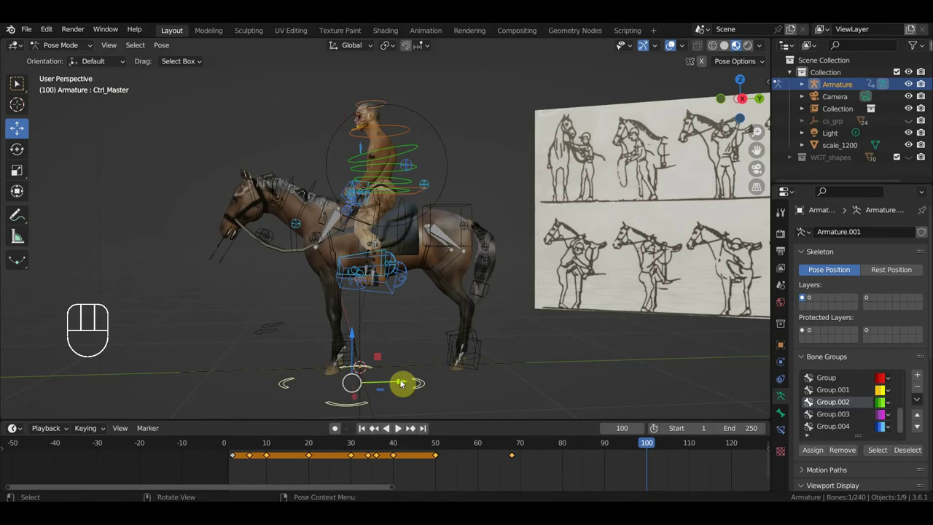
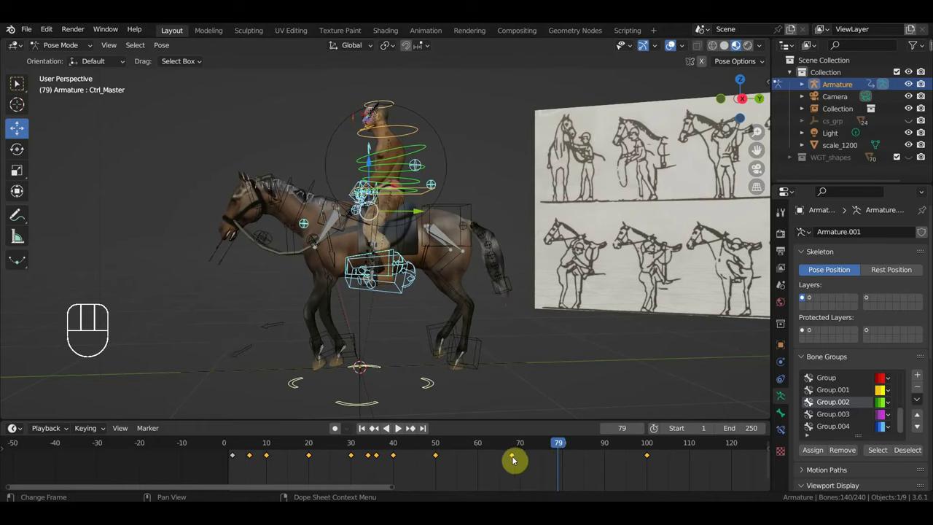
Duplicate the frame 70 keyframe toward frame 80, then discard the copy.
{"action": "left_click", "coordinate": [518, 461]}
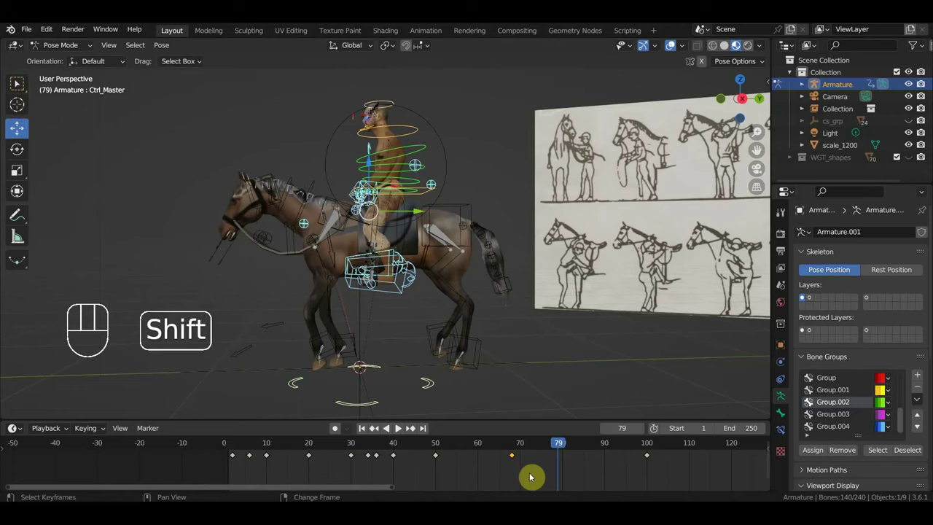
{"action": "key", "text": "shift+d"}
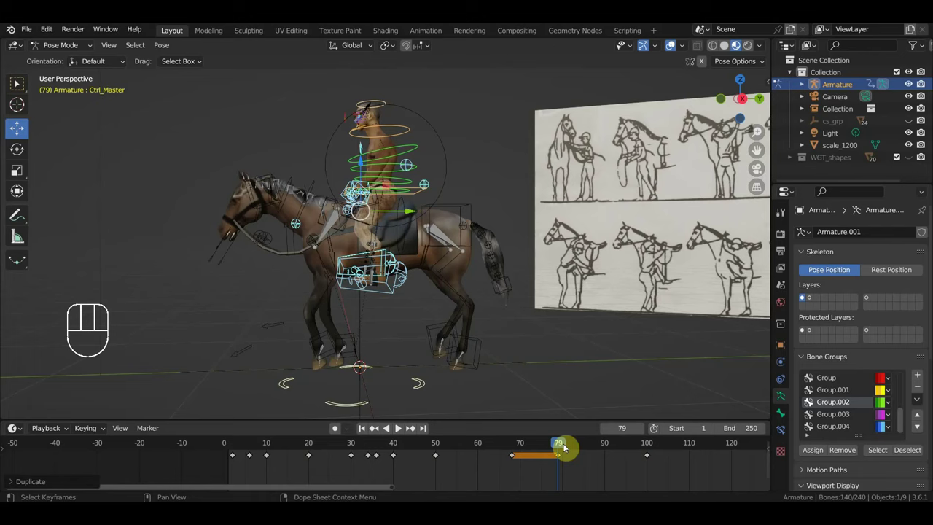
{"action": "left_click_drag", "start_coordinate": [526, 447], "coordinate": [570, 472]}
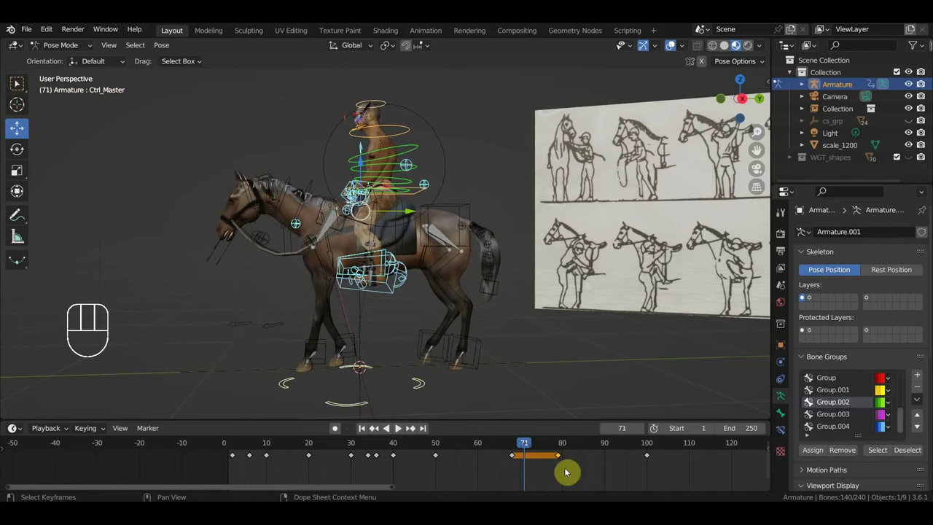
{"action": "key", "text": "Delete"}
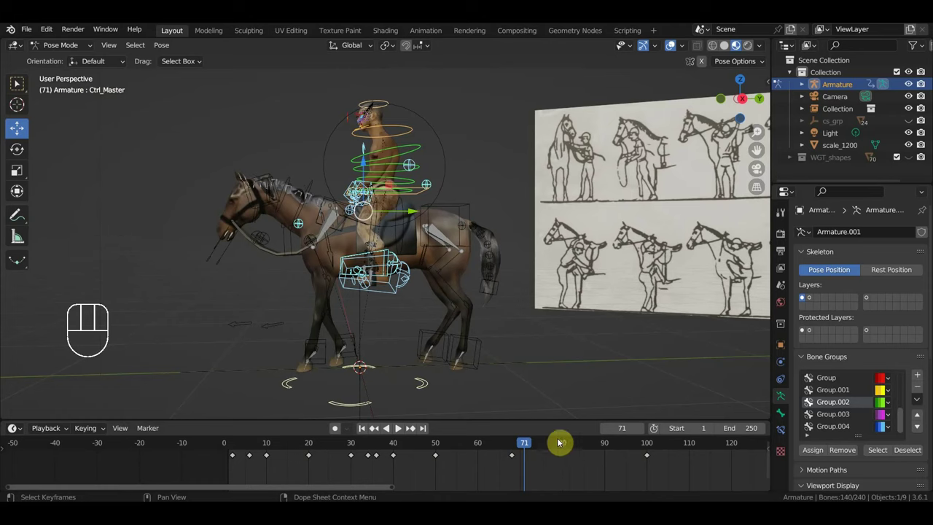
Move the playhead to frame 84 and select all the rig's bones.
{"action": "left_click_drag", "start_coordinate": [528, 451], "coordinate": [558, 428]}
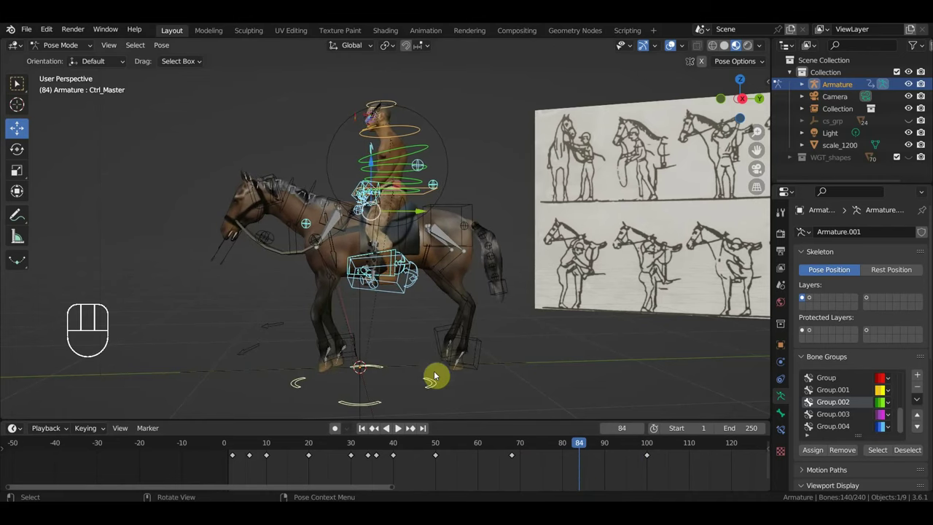
{"action": "left_click_drag", "start_coordinate": [421, 389], "coordinate": [479, 345]}
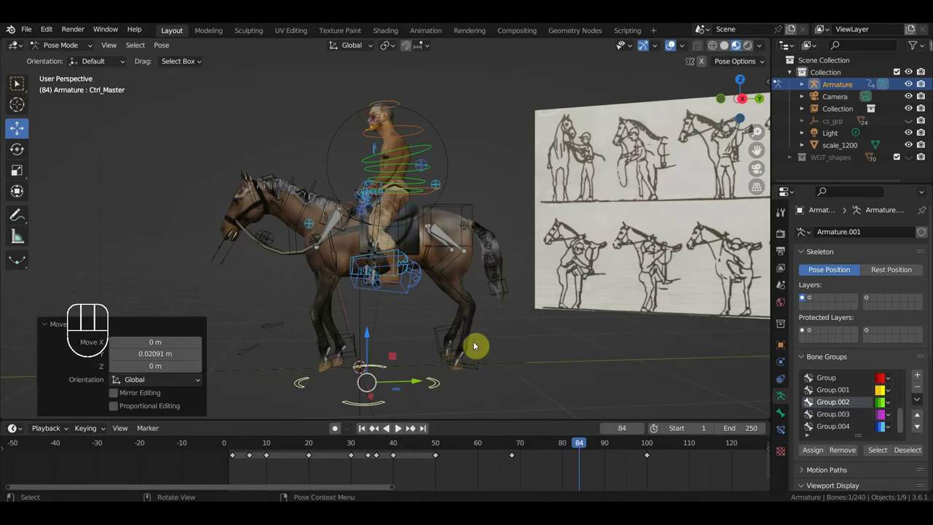
{"action": "key", "text": "a"}
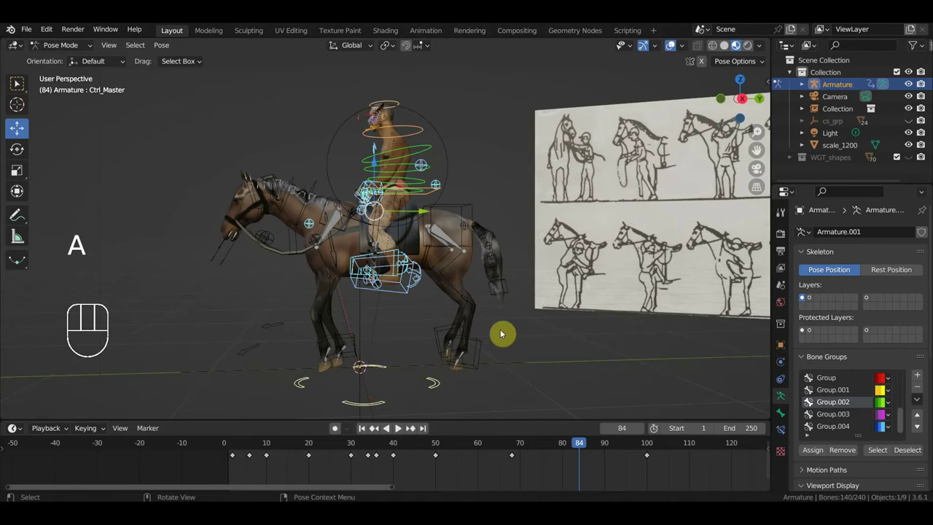
Key the whole pose at frame 84, then nudge Ctrl Hips and make Ctrl Spine active.
{"action": "key", "text": "i"}
{"action": "left_click_drag", "start_coordinate": [585, 452], "coordinate": [583, 456]}
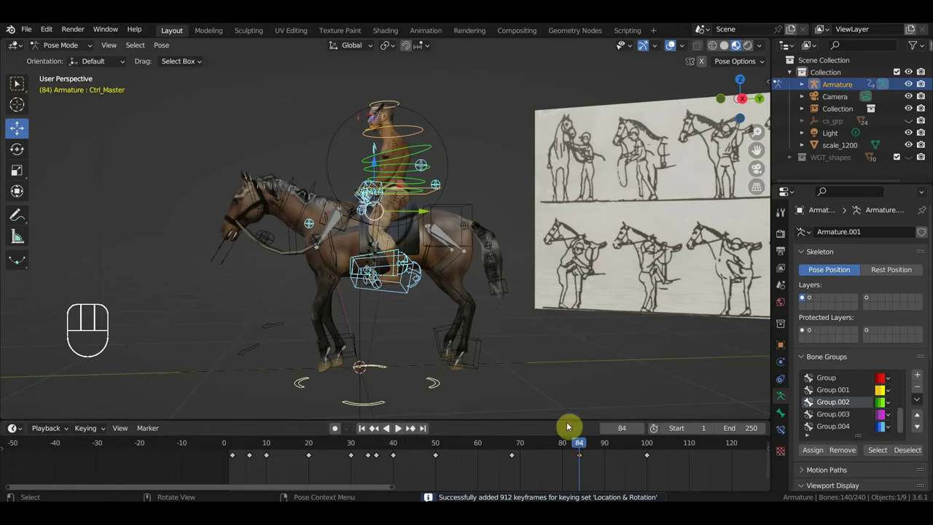
{"action": "left_click", "coordinate": [413, 171]}
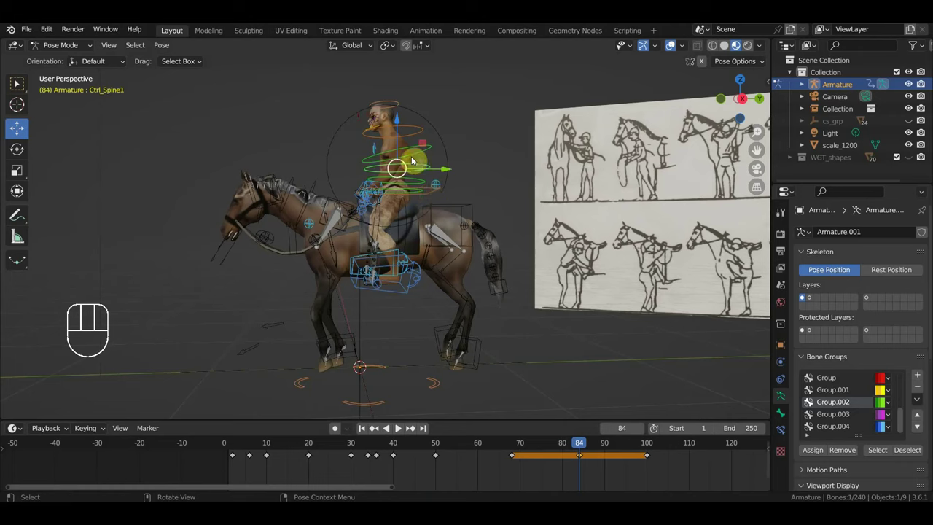
{"action": "left_click", "coordinate": [434, 198]}
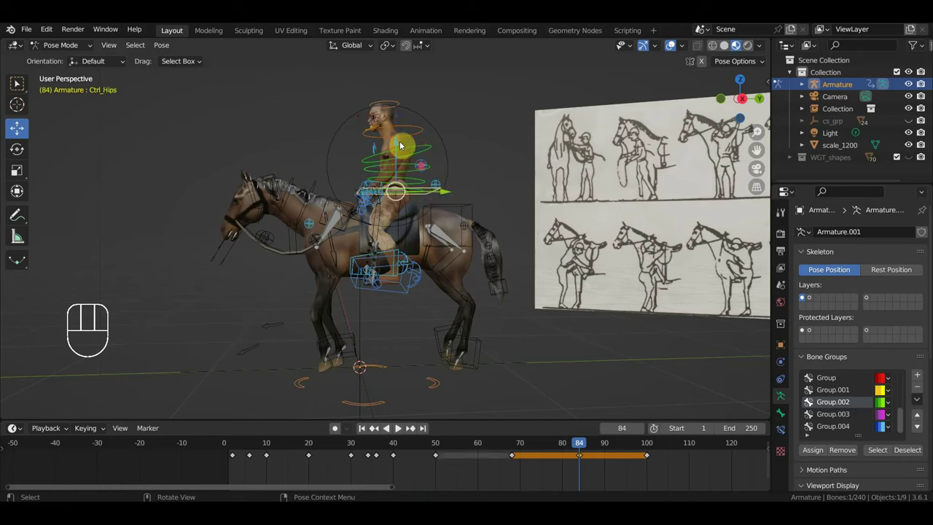
{"action": "left_click_drag", "start_coordinate": [403, 148], "coordinate": [404, 142]}
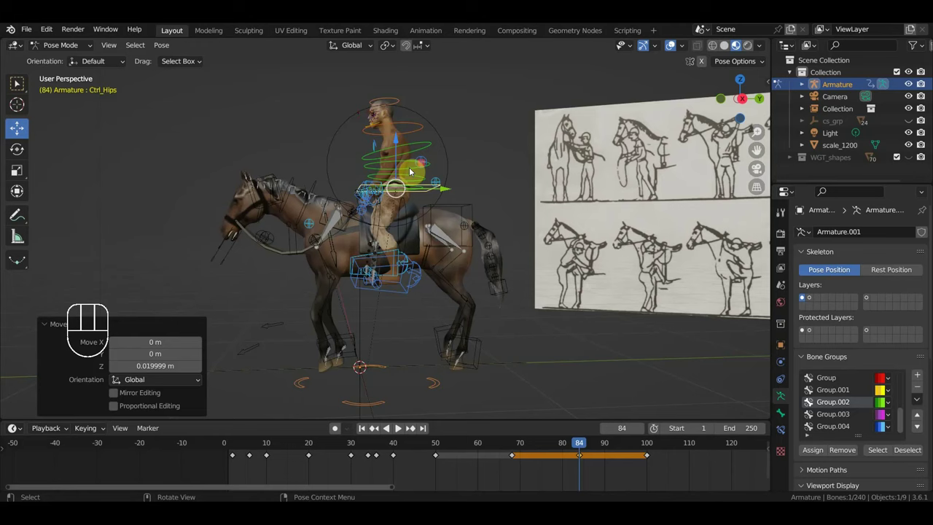
{"action": "left_click", "coordinate": [418, 178]}
{"action": "key", "text": "r"}
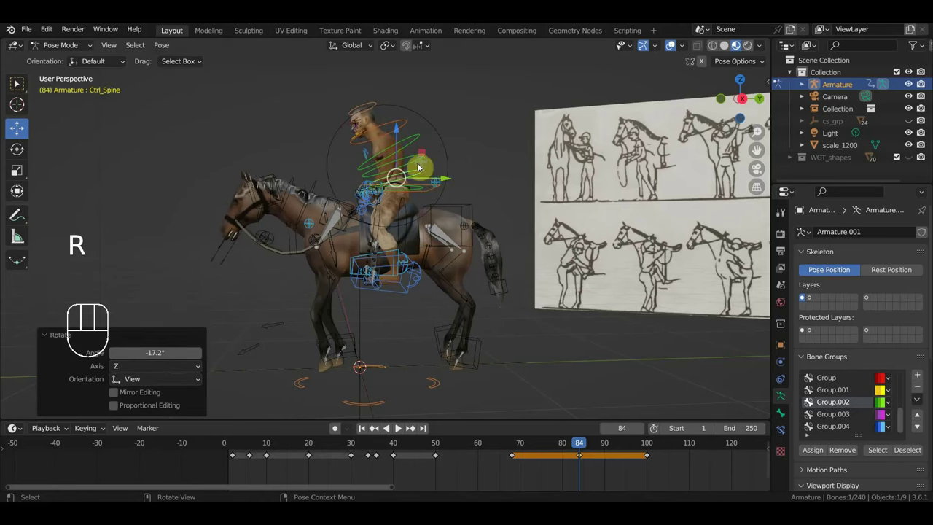
From a top-down view, rotate and shift the rider's right hand IK control at frame 84.
{"action": "key", "text": "r"}
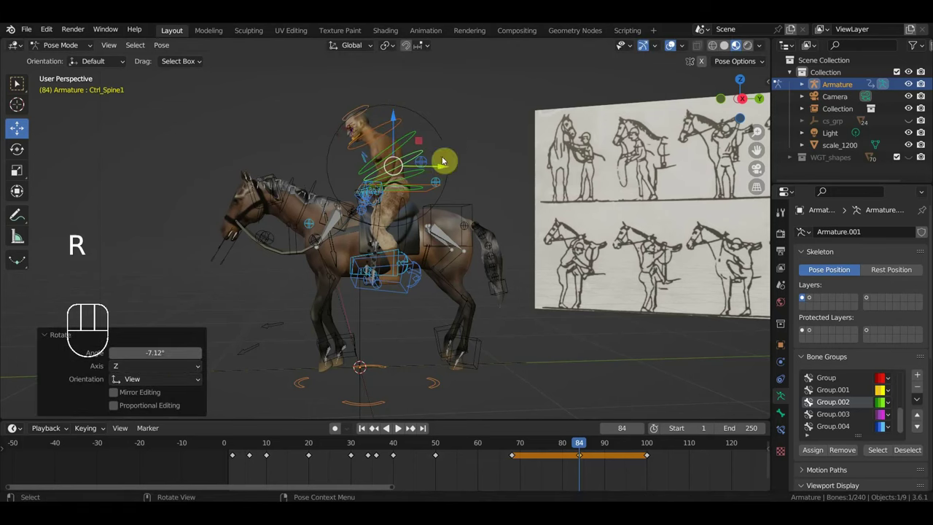
{"action": "left_click_drag", "start_coordinate": [441, 208], "coordinate": [576, 227]}
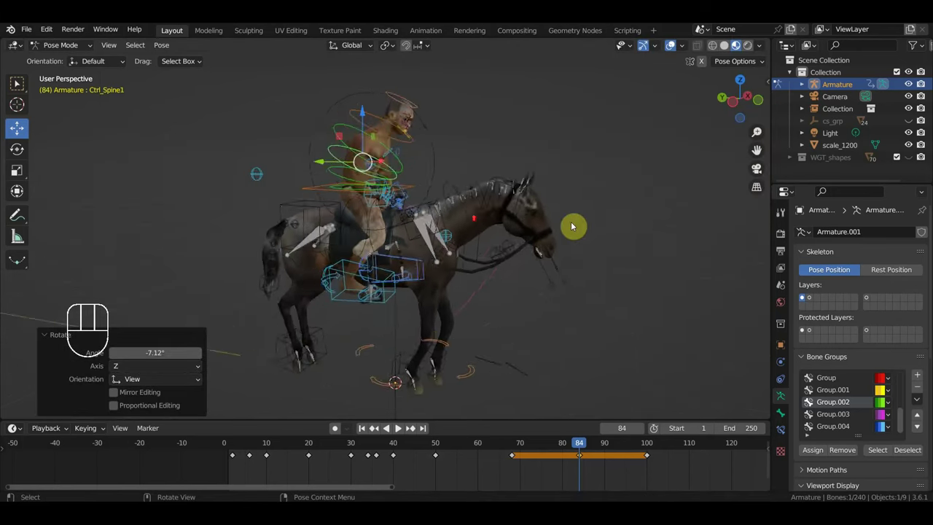
{"action": "left_click_drag", "start_coordinate": [439, 219], "coordinate": [501, 280]}
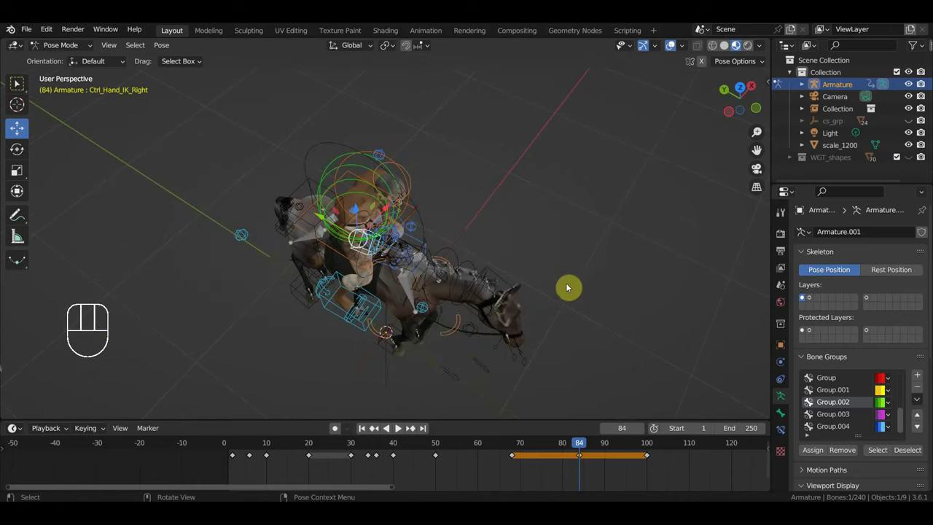
{"action": "key", "text": "KP_7"}
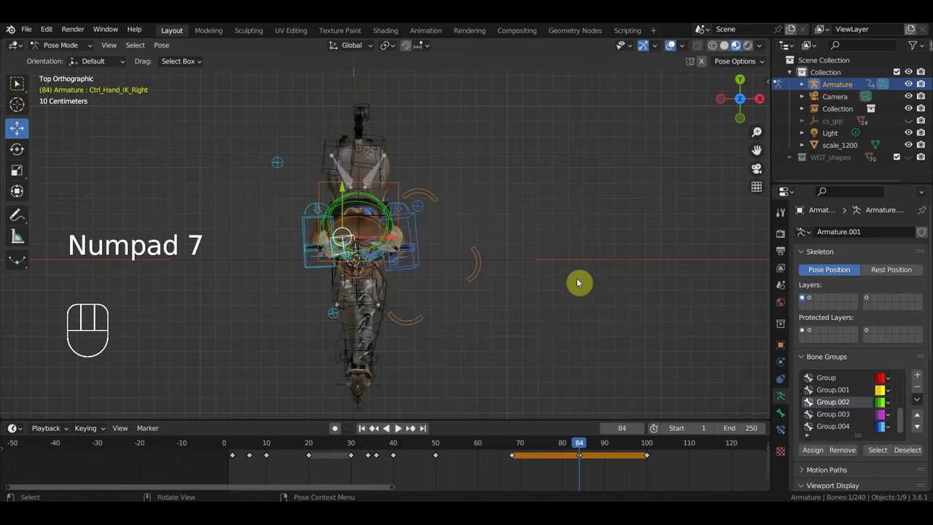
{"action": "key", "text": "r"}
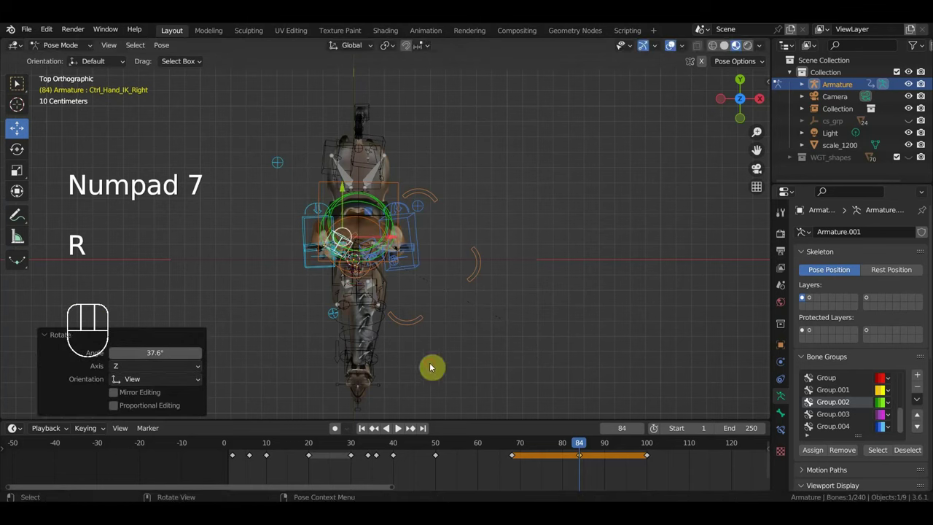
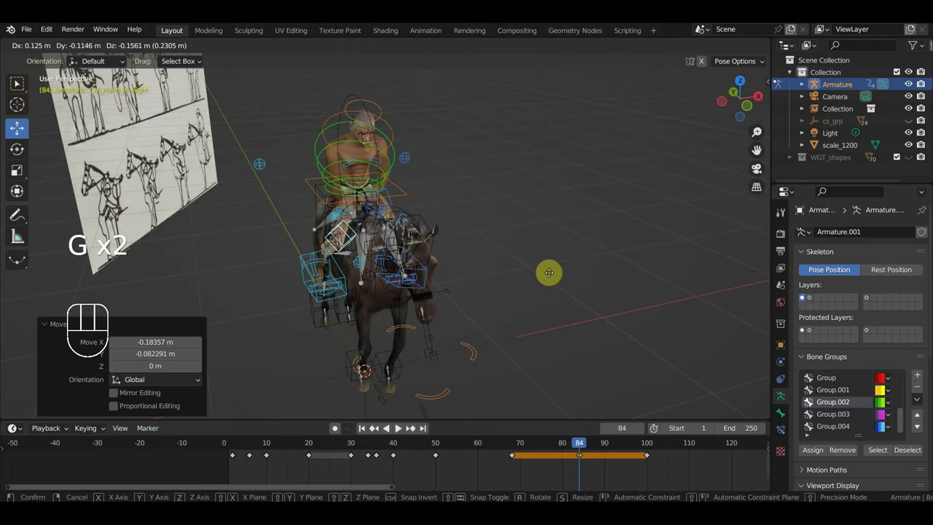
{"action": "left_click_drag", "start_coordinate": [588, 262], "coordinate": [634, 254]}
{"action": "key", "text": "g"}
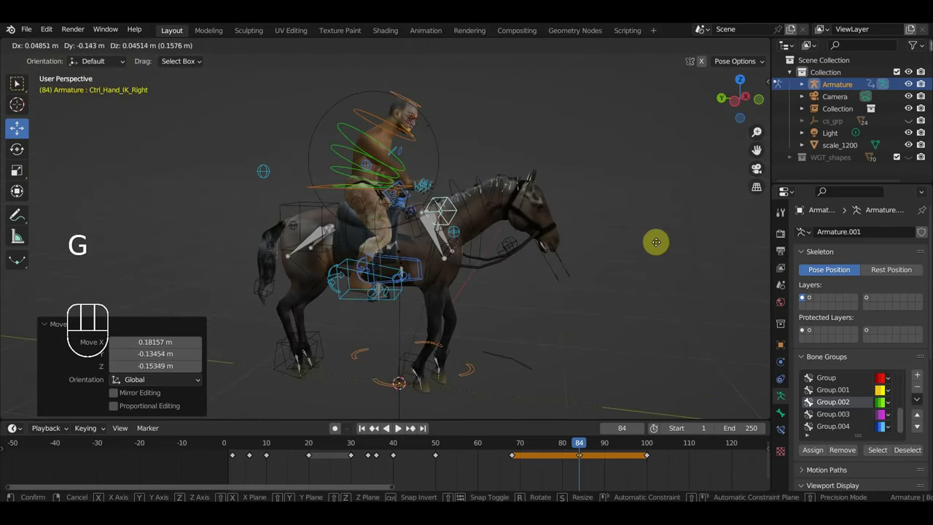
{"action": "left_click_drag", "start_coordinate": [578, 241], "coordinate": [604, 242]}
{"action": "scroll", "scroll_direction": "up", "scroll_amount": 3}
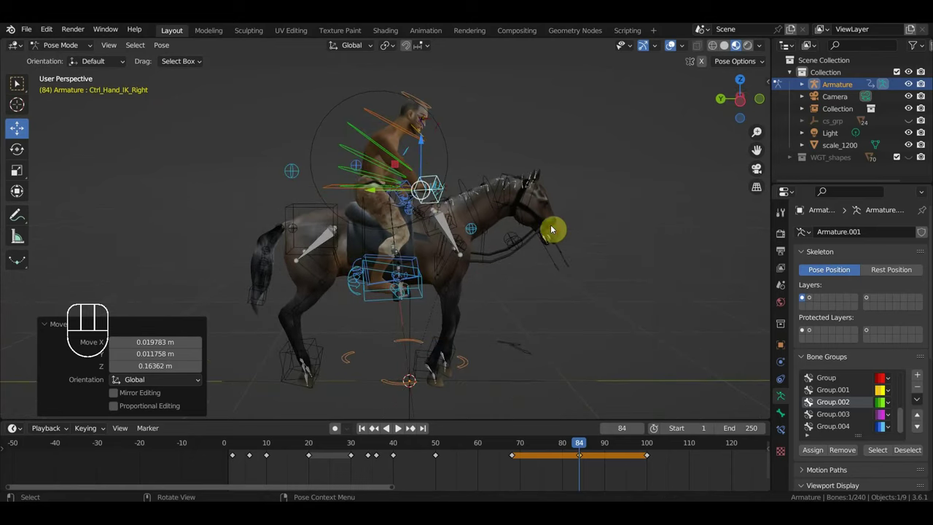
Rotate Ctrl Spine, finish placing the right hand IK control and start shifting Ctrl Hips.
{"action": "left_click", "coordinate": [332, 192]}
{"action": "left_click_drag", "start_coordinate": [325, 189], "coordinate": [332, 190]}
{"action": "left_click", "coordinate": [402, 186]}
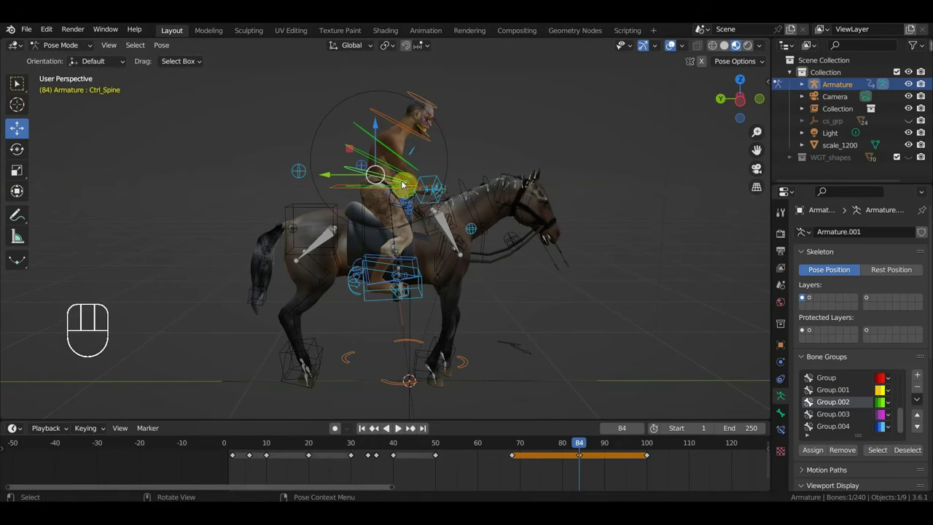
{"action": "key", "text": "r"}
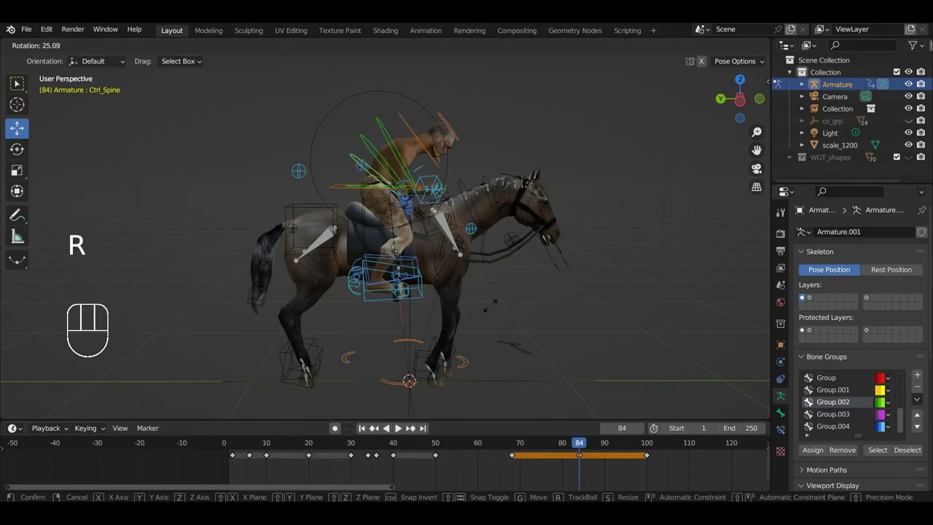
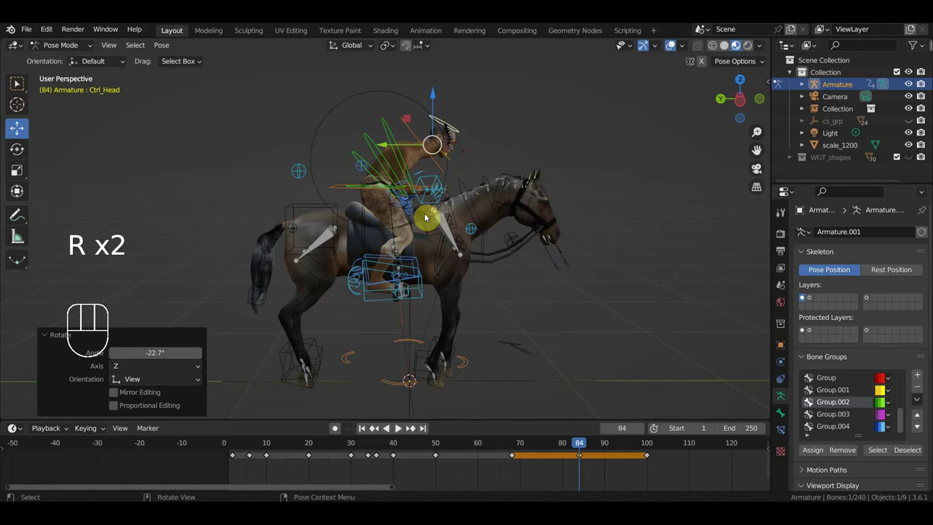
{"action": "left_click_drag", "start_coordinate": [459, 208], "coordinate": [459, 201]}
{"action": "key", "text": "g"}
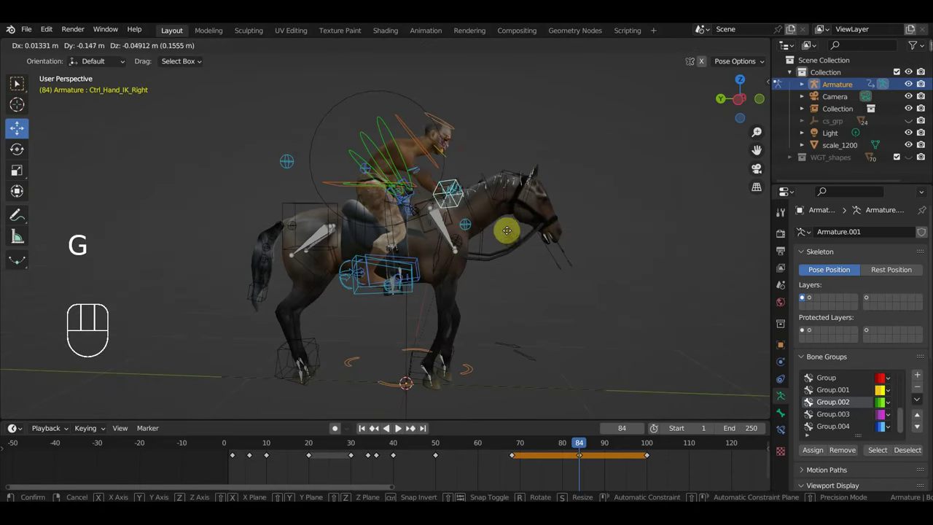
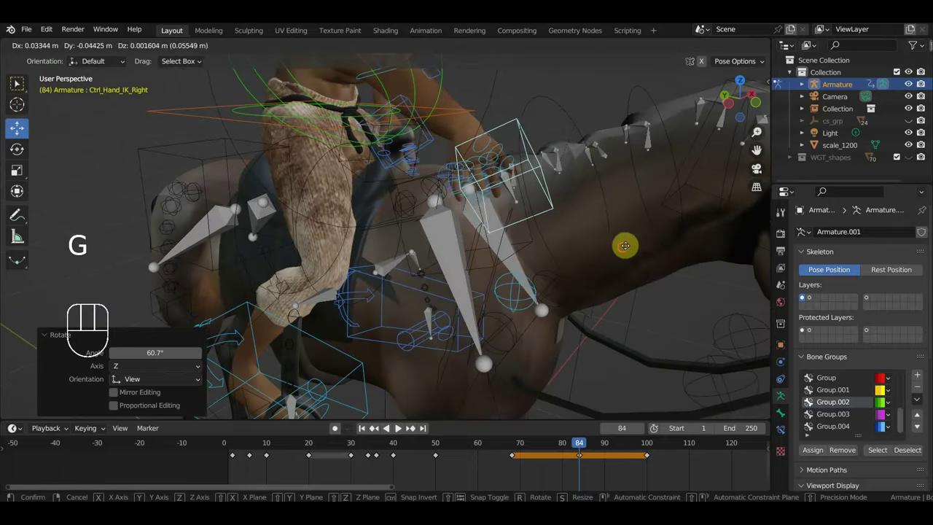
{"action": "left_click_drag", "start_coordinate": [601, 249], "coordinate": [645, 245]}
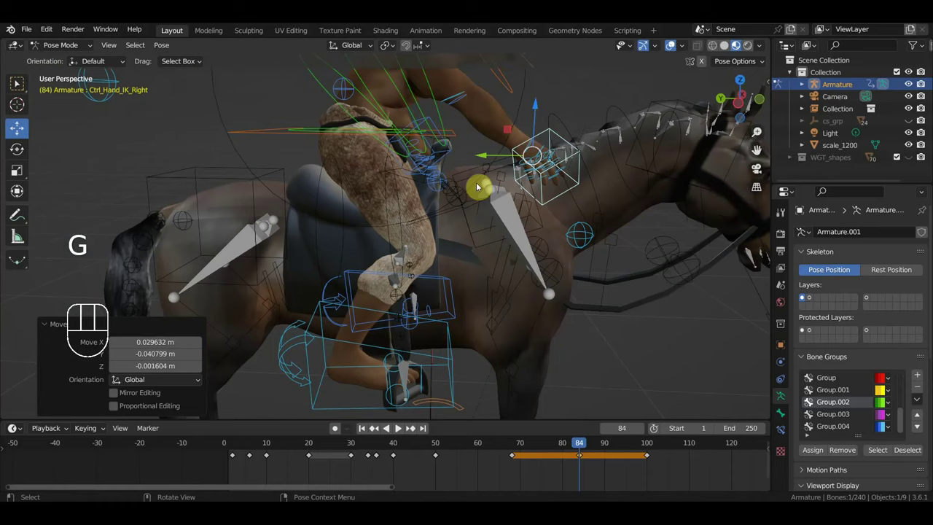
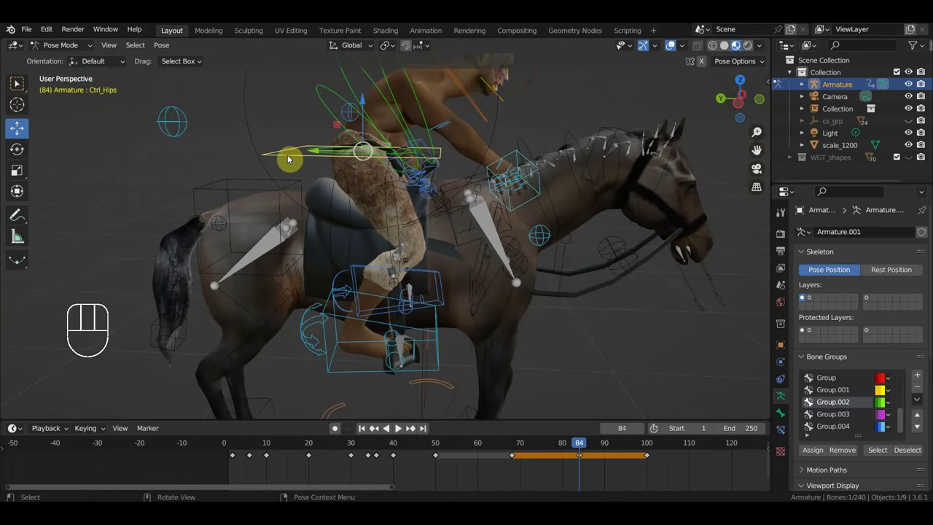
{"action": "key", "text": "g"}
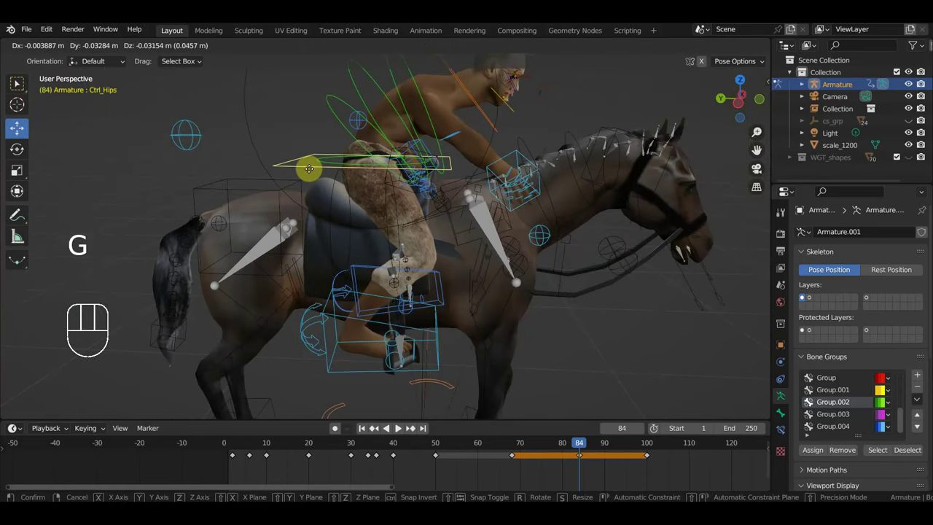
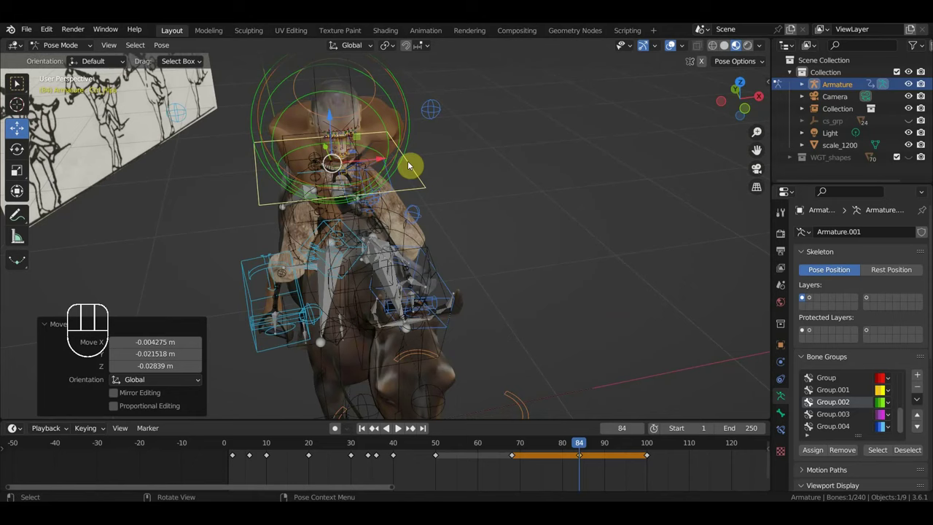
Rotate and nudge the rider's spine controls while reframing the view around him.
{"action": "left_click", "coordinate": [419, 175]}
{"action": "left_click_drag", "start_coordinate": [432, 184], "coordinate": [421, 168]}
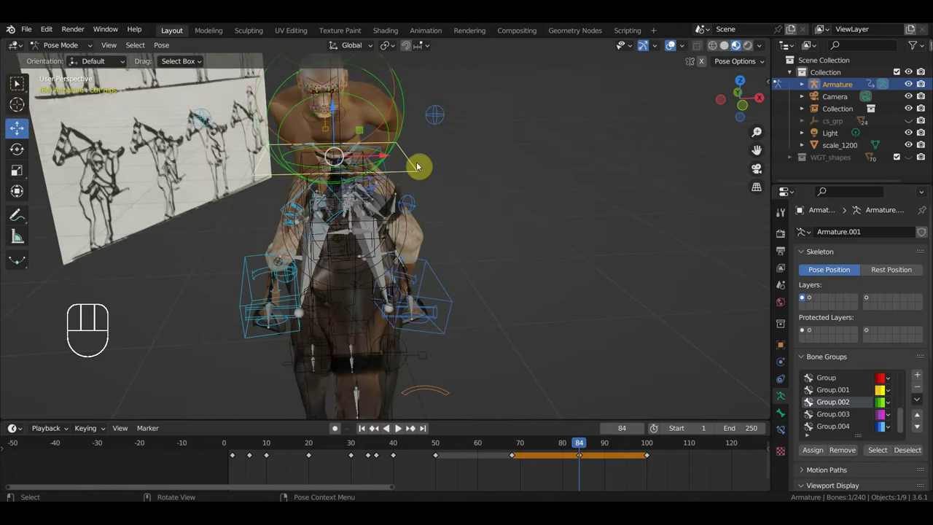
{"action": "key", "text": "KP_7"}
{"action": "key", "text": "r"}
{"action": "scroll", "scroll_direction": "up", "scroll_amount": 3}
{"action": "left_click_drag", "start_coordinate": [529, 290], "coordinate": [546, 218]}
{"action": "left_click_drag", "start_coordinate": [533, 225], "coordinate": [528, 281]}
{"action": "middle_click", "coordinate": [542, 286]}
{"action": "key", "text": "r"}
{"action": "left_click_drag", "start_coordinate": [571, 221], "coordinate": [560, 144]}
{"action": "left_click_drag", "start_coordinate": [554, 162], "coordinate": [559, 165]}
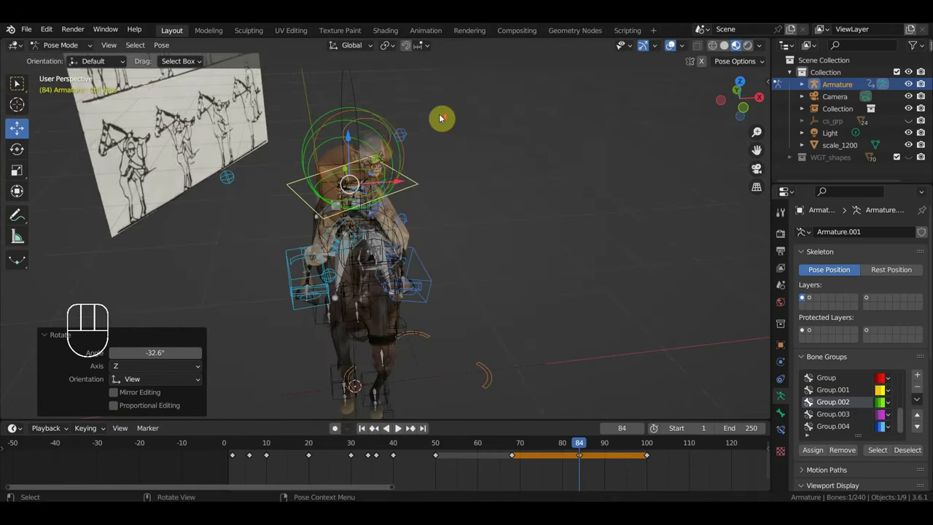
{"action": "left_click_drag", "start_coordinate": [386, 232], "coordinate": [425, 222]}
{"action": "left_click", "coordinate": [439, 170]}
{"action": "key", "text": "r"}
{"action": "left_click_drag", "start_coordinate": [530, 188], "coordinate": [483, 193]}
{"action": "key", "text": "g"}
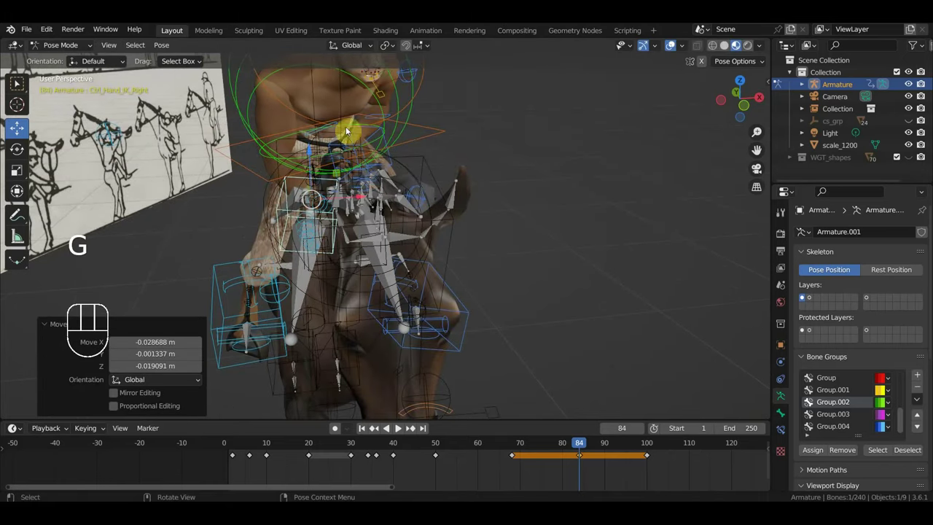
Rotate Ctrl Shoulder Right and Ctrl Shoulder Left into the frame 84 pose.
{"action": "left_click", "coordinate": [340, 126]}
{"action": "left_click_drag", "start_coordinate": [395, 166], "coordinate": [387, 199]}
{"action": "key", "text": "r"}
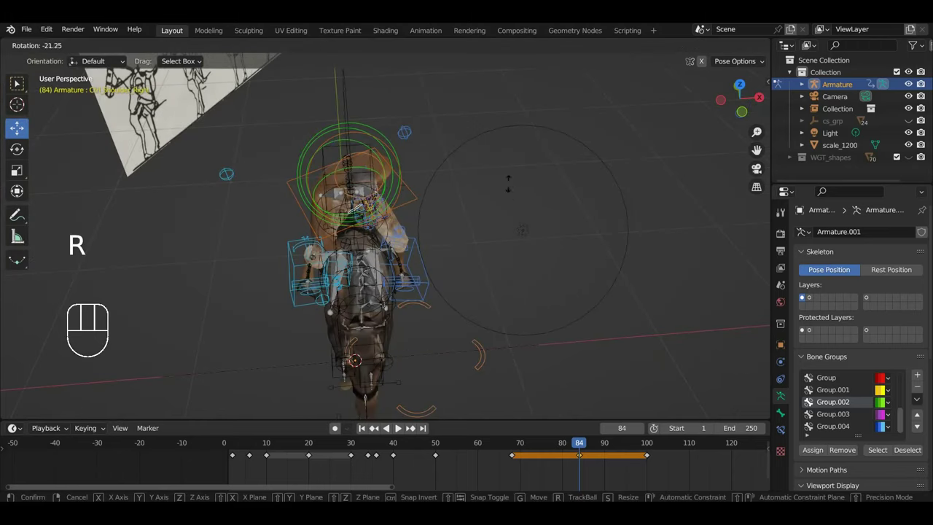
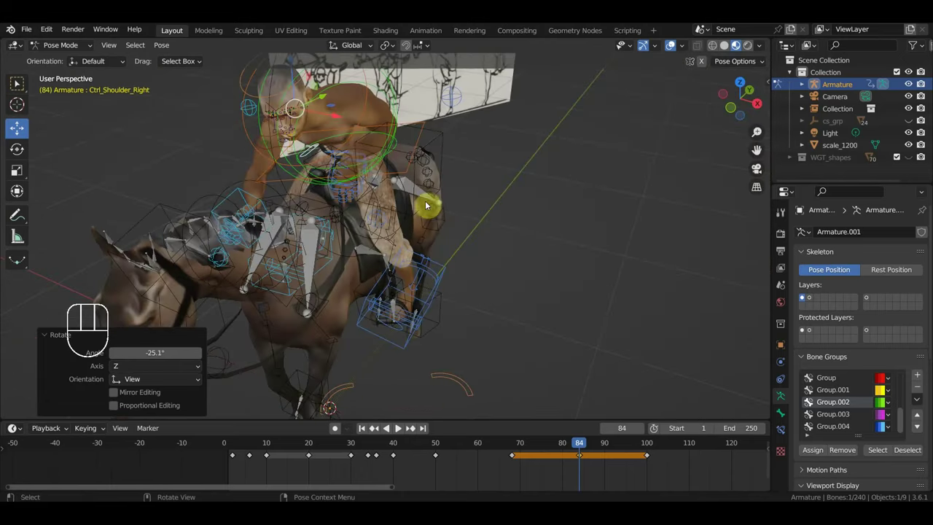
{"action": "left_click_drag", "start_coordinate": [384, 174], "coordinate": [394, 169]}
{"action": "left_click", "coordinate": [370, 157]}
{"action": "left_click_drag", "start_coordinate": [380, 160], "coordinate": [350, 143]}
{"action": "left_click_drag", "start_coordinate": [397, 159], "coordinate": [410, 183]}
{"action": "key", "text": "r"}
{"action": "left_click_drag", "start_coordinate": [450, 202], "coordinate": [375, 175]}
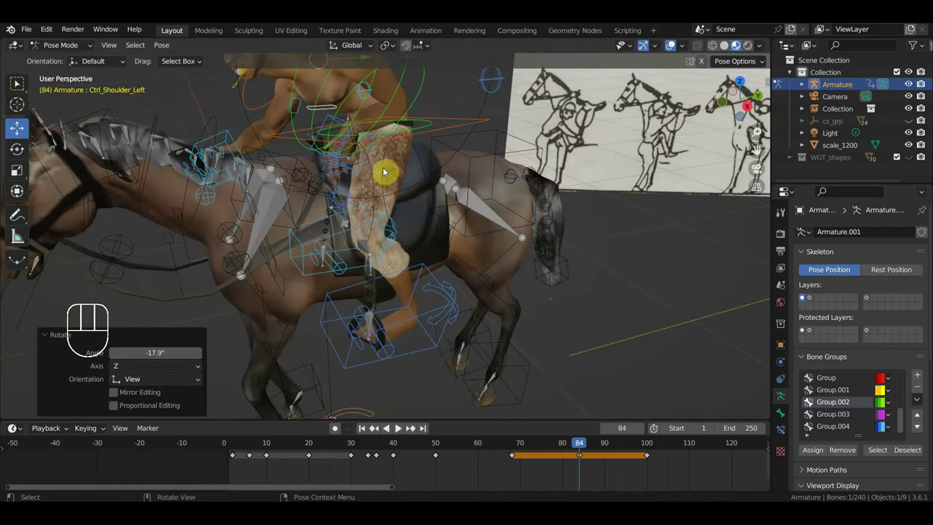
{"action": "left_click_drag", "start_coordinate": [406, 260], "coordinate": [393, 252]}
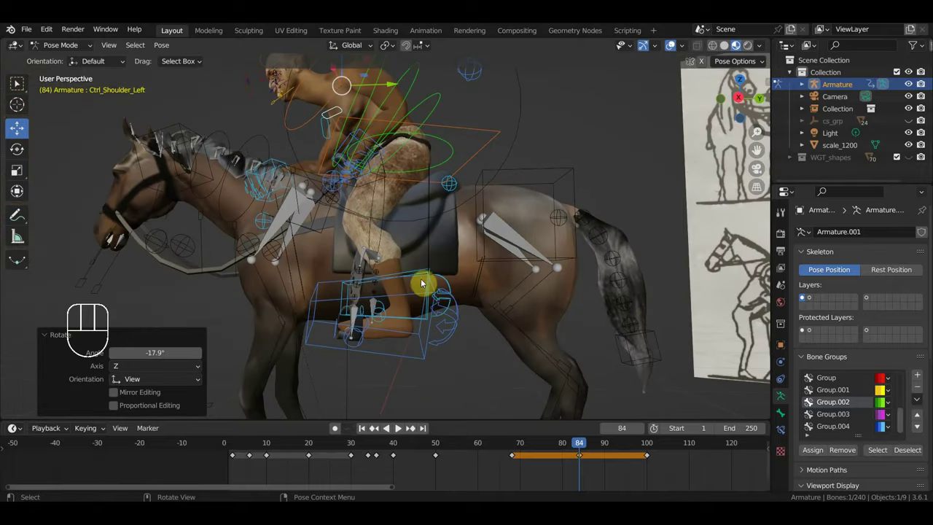
{"action": "key", "text": "g"}
{"action": "left_click_drag", "start_coordinate": [383, 277], "coordinate": [607, 307]}
Key Location & Rotation on the full rig at frame 84 and scrub to frame 91.
{"action": "key", "text": "a"}
{"action": "key", "text": "i"}
{"action": "left_click_drag", "start_coordinate": [584, 448], "coordinate": [611, 455]}
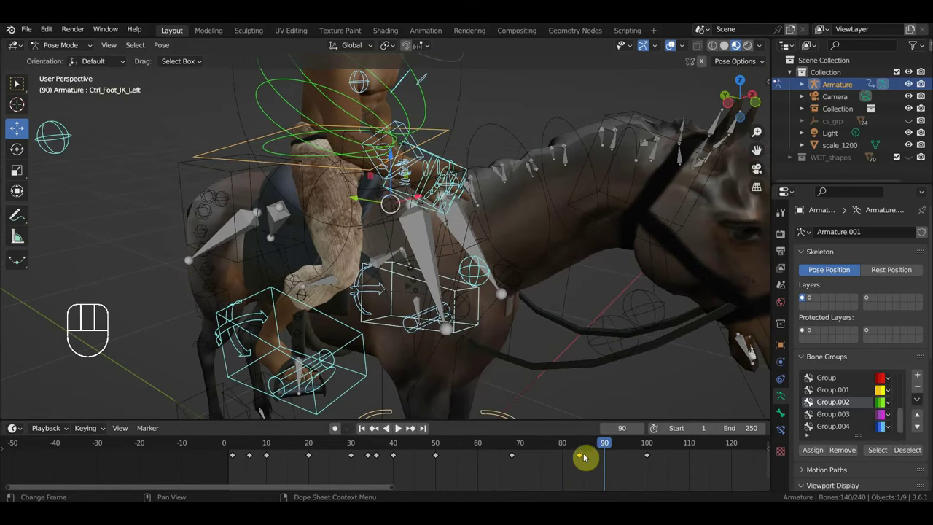
Copy the frame 84 key to frame 91, repose Ctrl Hand IK Right and key all bones there.
{"action": "left_click", "coordinate": [586, 463]}
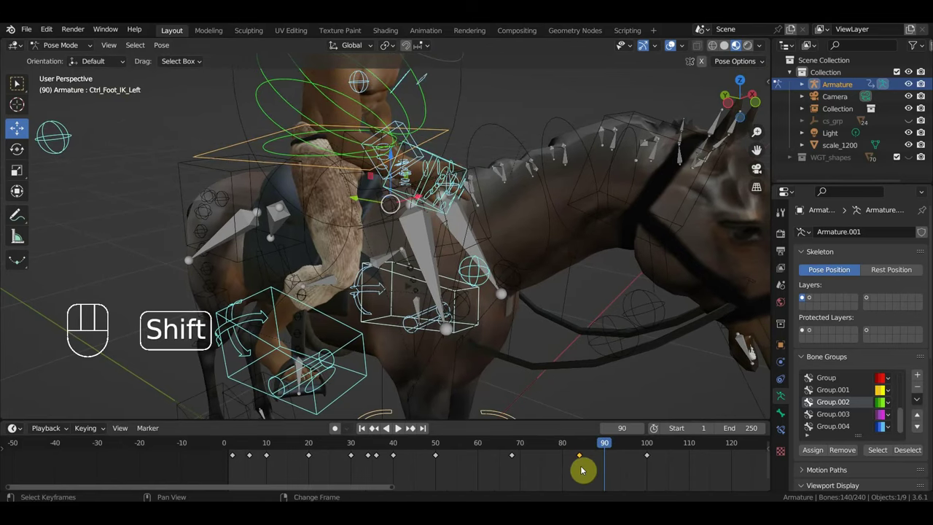
{"action": "key", "text": "shift+d"}
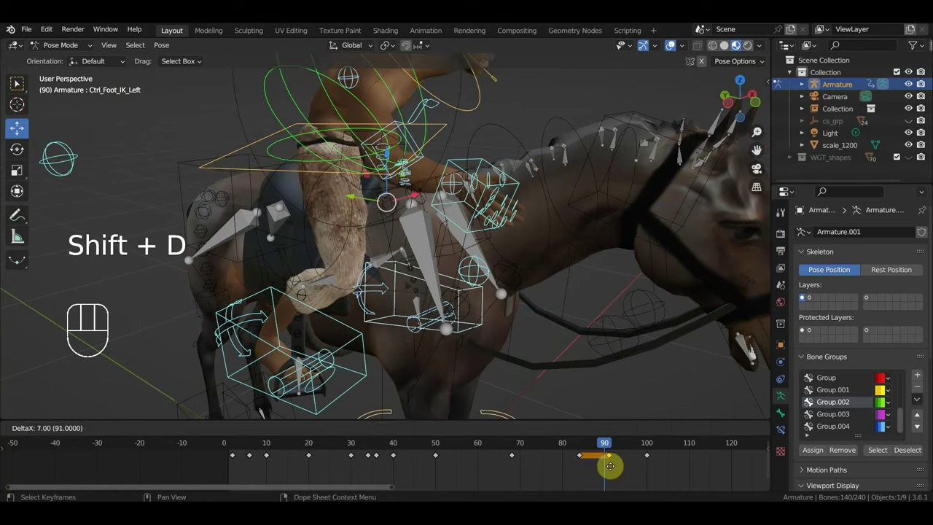
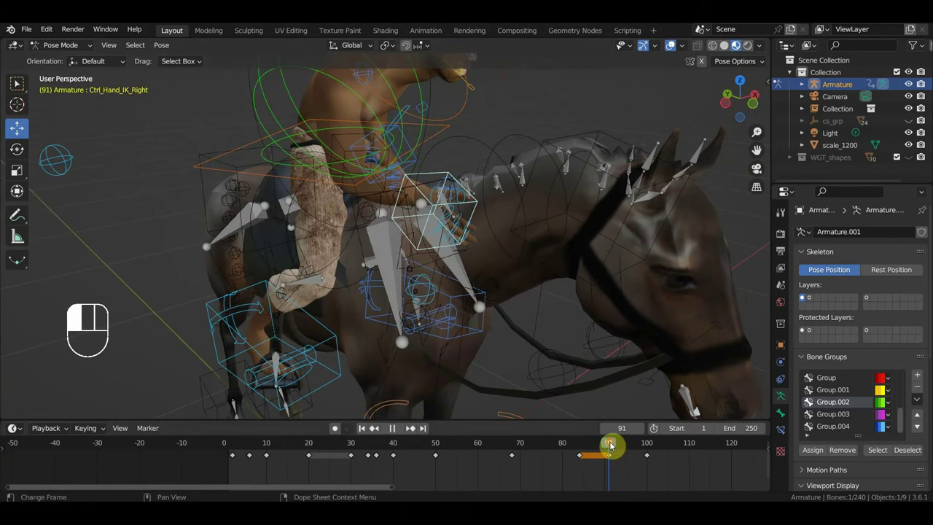
{"action": "left_click_drag", "start_coordinate": [539, 328], "coordinate": [511, 364]}
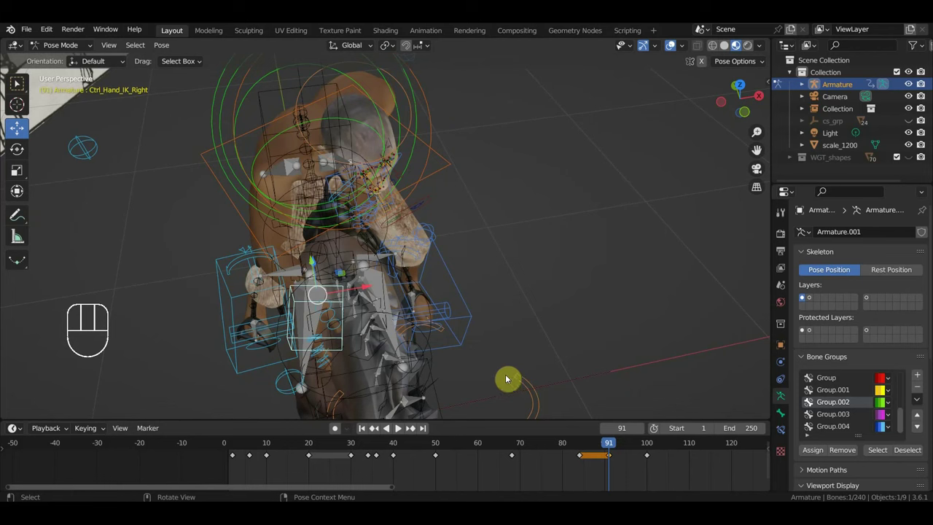
{"action": "key", "text": "r"}
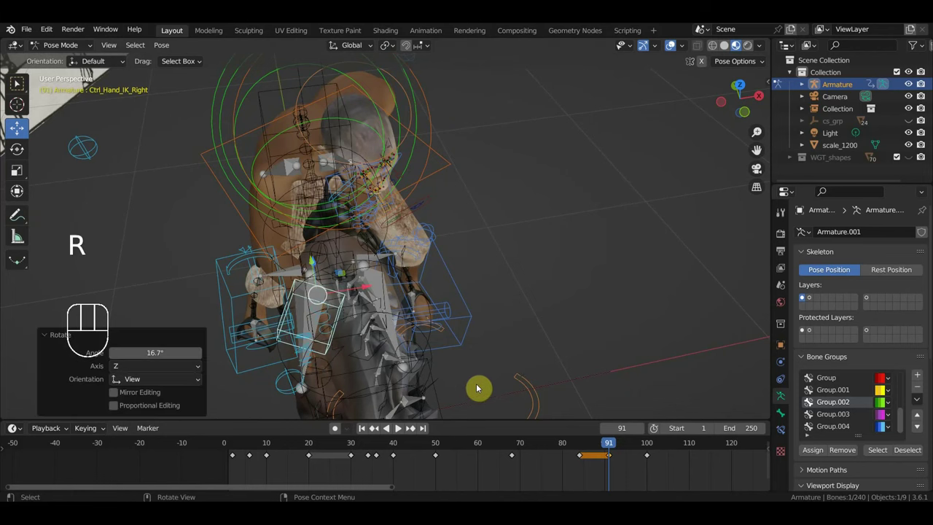
{"action": "left_click_drag", "start_coordinate": [474, 371], "coordinate": [580, 334]}
{"action": "key", "text": "r"}
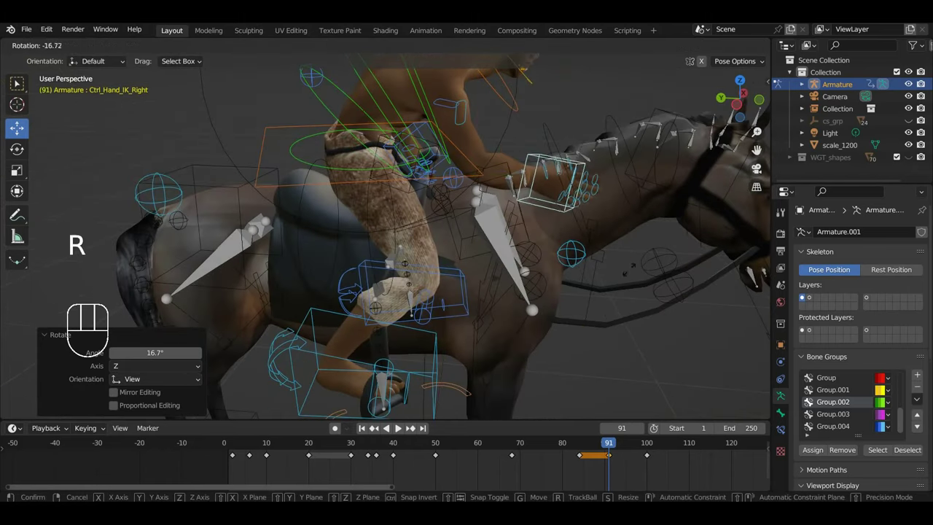
{"action": "key", "text": "g"}
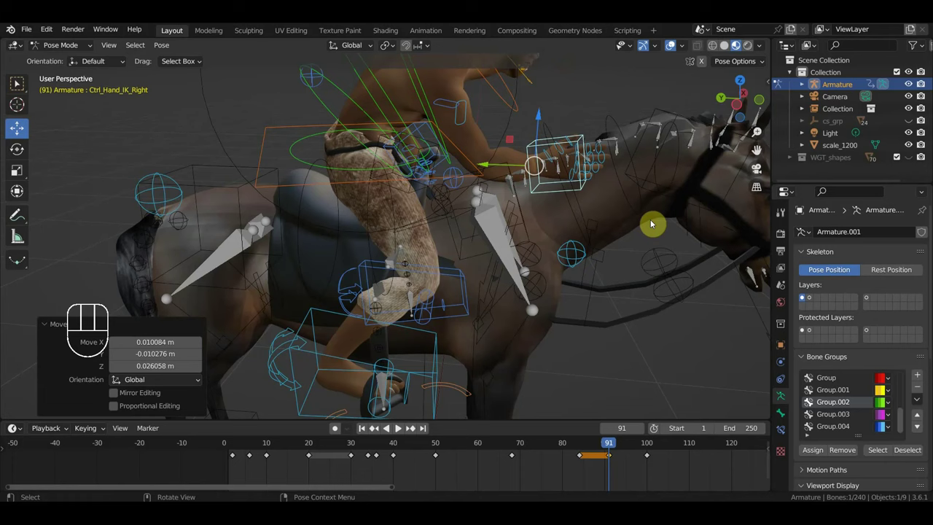
{"action": "key", "text": "a"}
{"action": "key", "text": "i"}
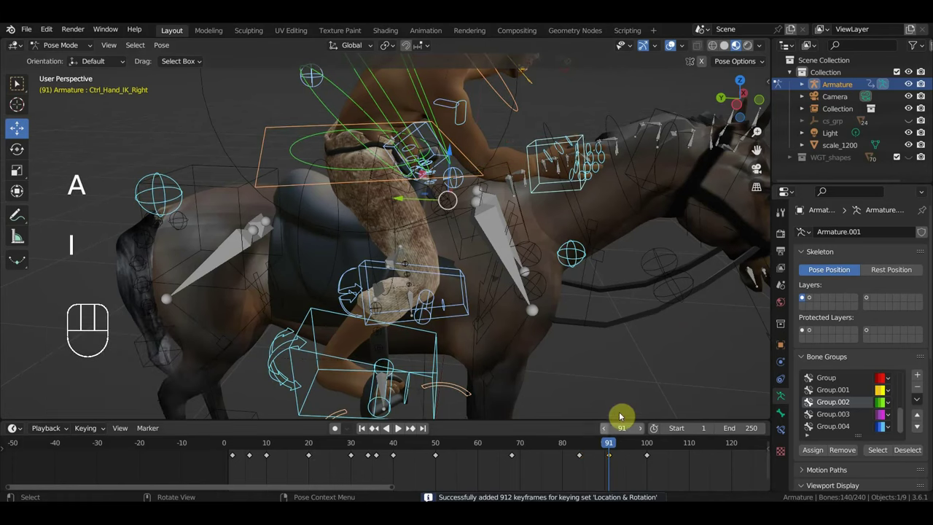
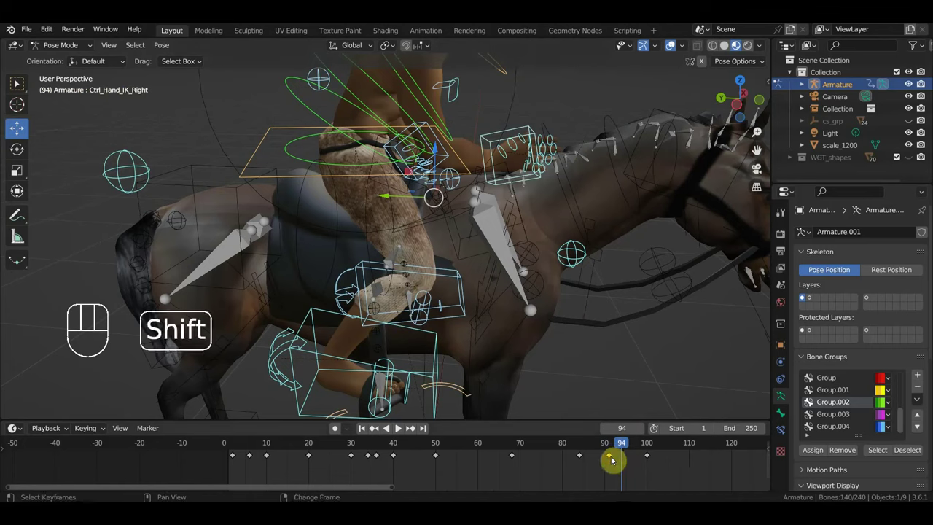
Copy the key to frame 94, adjust the right hand, key all bones and scrub to frame 100.
{"action": "key", "text": "shift+d"}
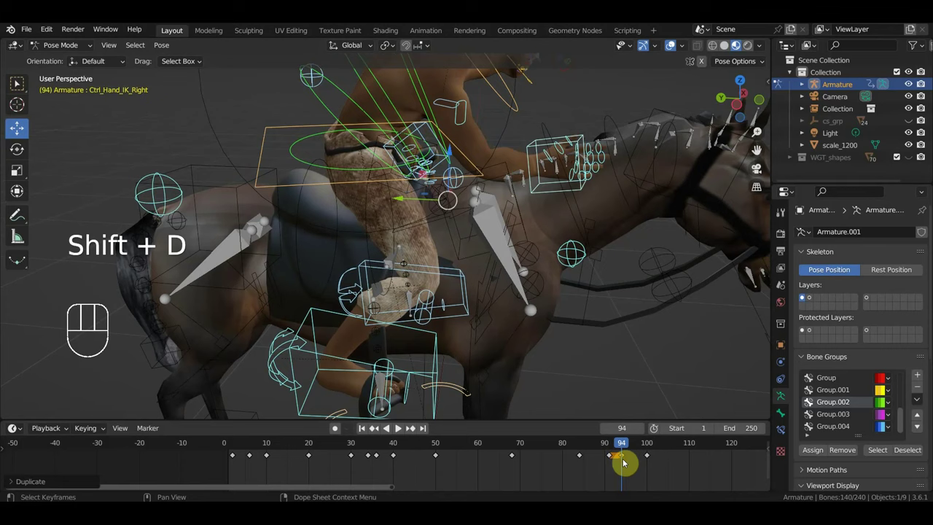
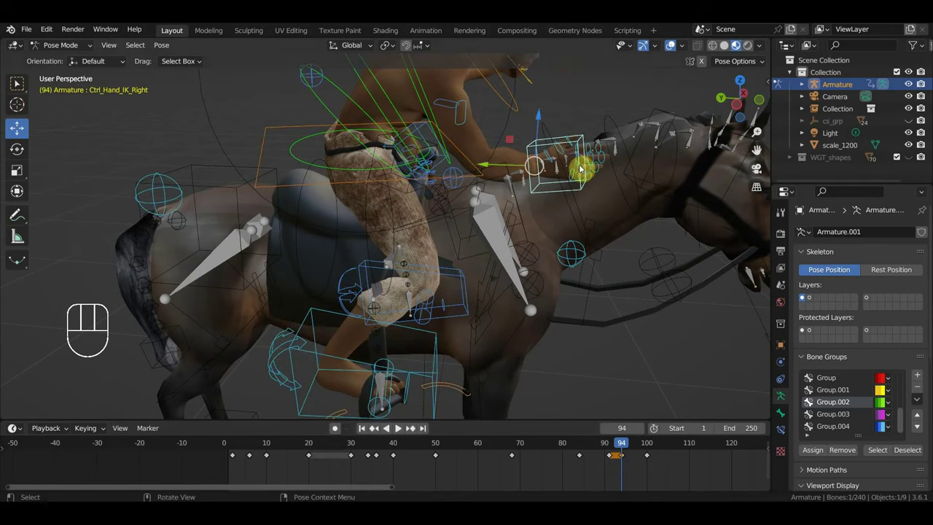
{"action": "key", "text": "r"}
{"action": "key", "text": "g"}
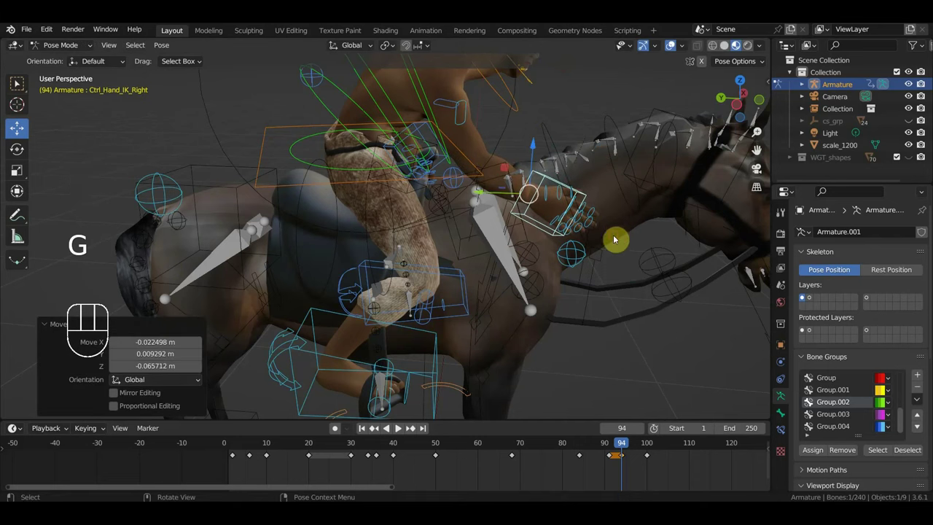
{"action": "key", "text": "a"}
{"action": "key", "text": "i"}
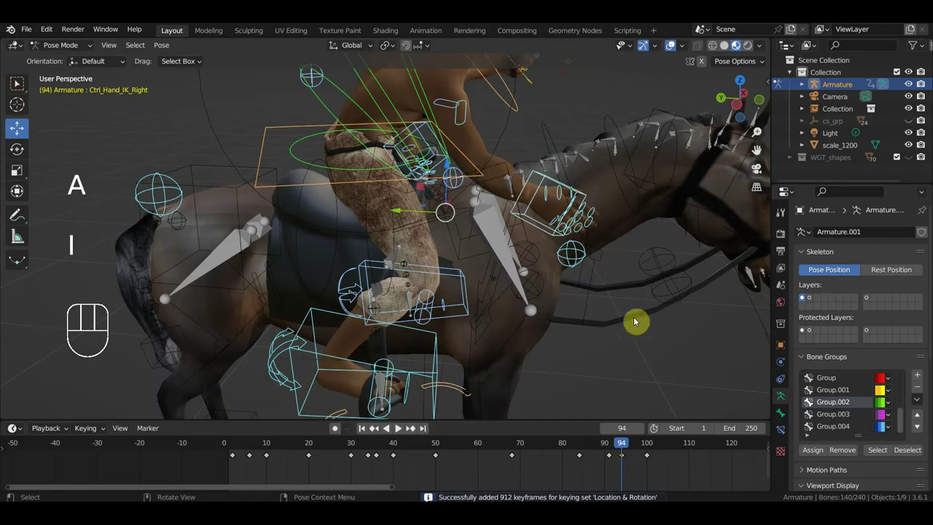
{"action": "left_click_drag", "start_coordinate": [629, 449], "coordinate": [652, 454]}
{"action": "left_click_drag", "start_coordinate": [502, 295], "coordinate": [522, 284]}
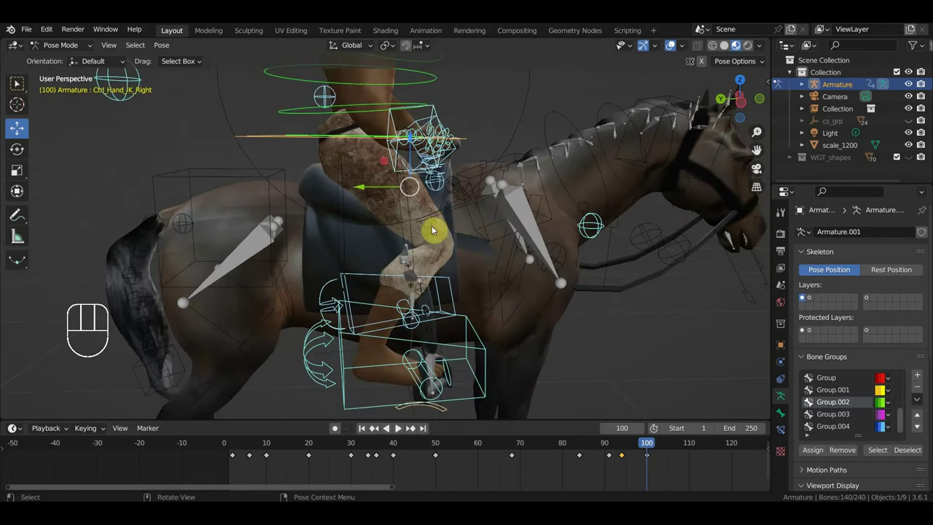
Nudge Ctrl Hips at frame 100 and key the whole pose.
{"action": "left_click", "coordinate": [268, 141]}
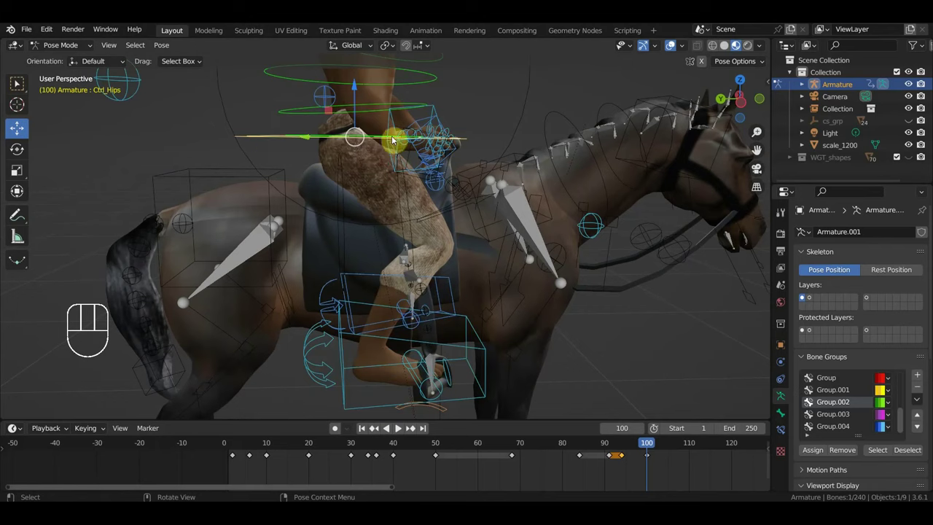
{"action": "key", "text": "g"}
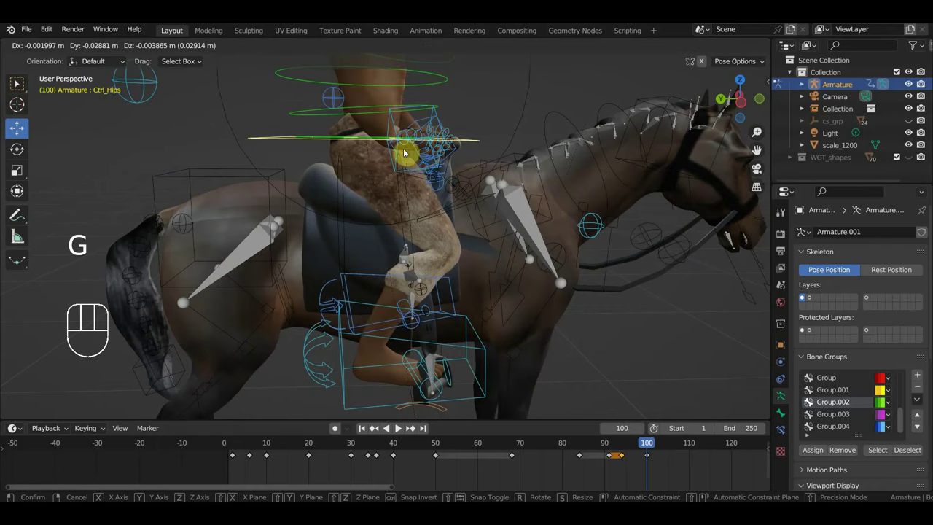
{"action": "key", "text": "a"}
{"action": "key", "text": "i"}
At frame 91 undo, nudge Ctrl Hips again, then scrub ahead to frame 115.
{"action": "left_click_drag", "start_coordinate": [628, 449], "coordinate": [611, 463]}
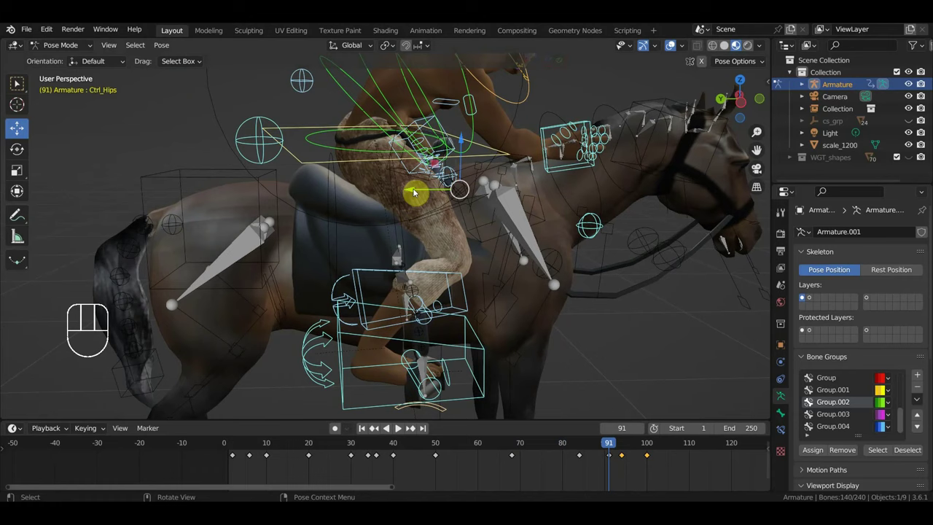
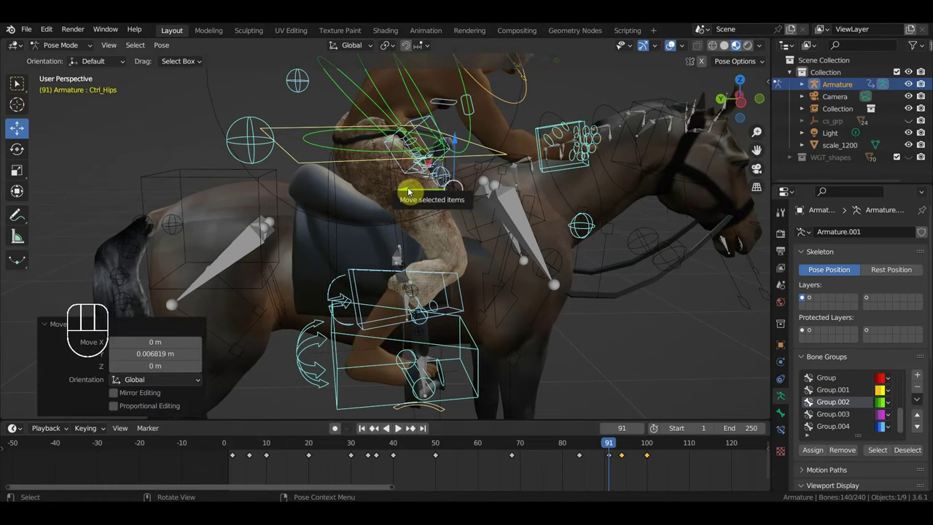
{"action": "key", "text": "ctrl+z"}
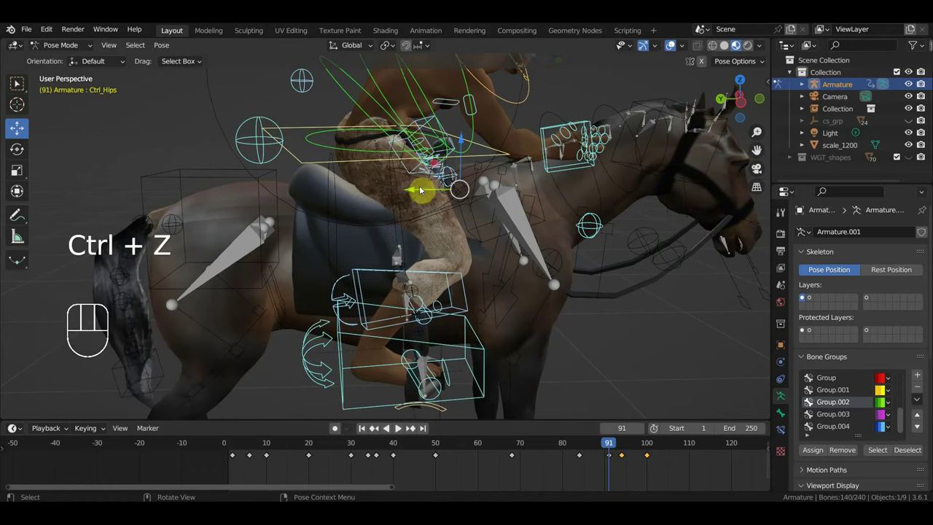
{"action": "left_click", "coordinate": [345, 163]}
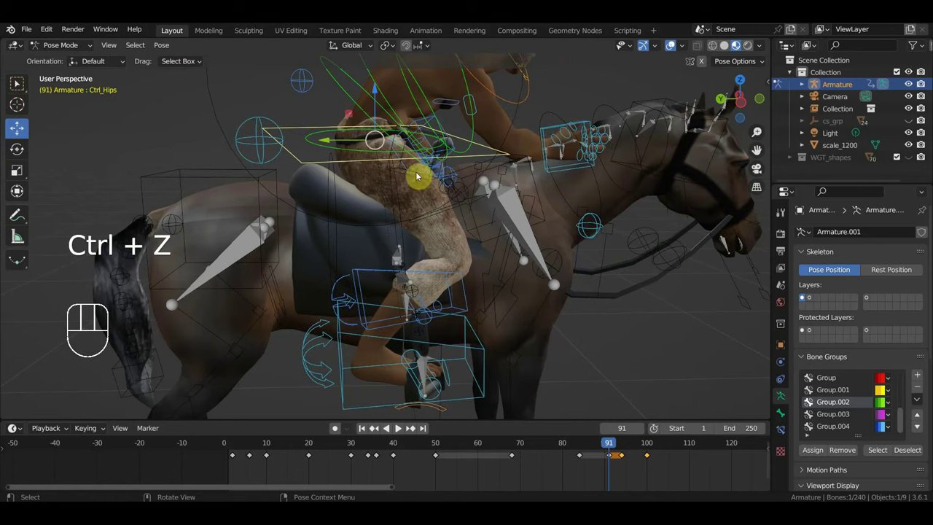
{"action": "double_click", "coordinate": [329, 140]}
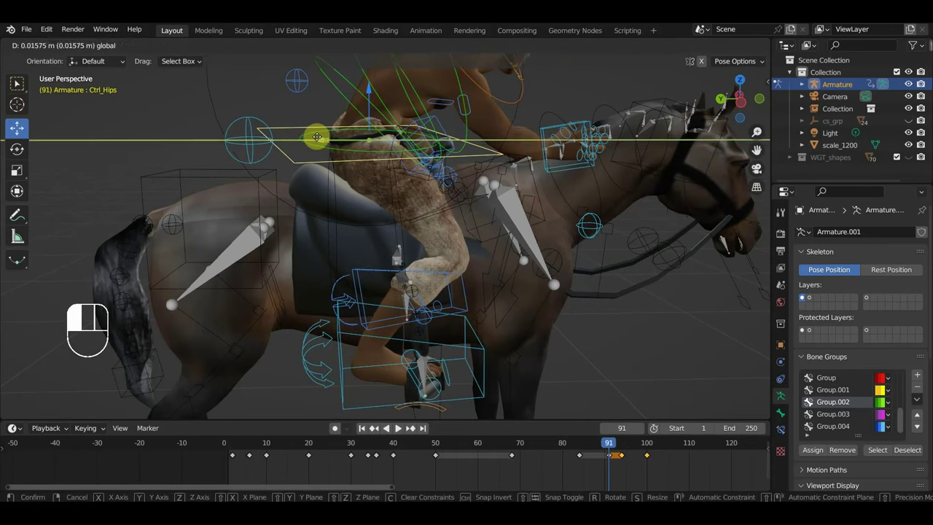
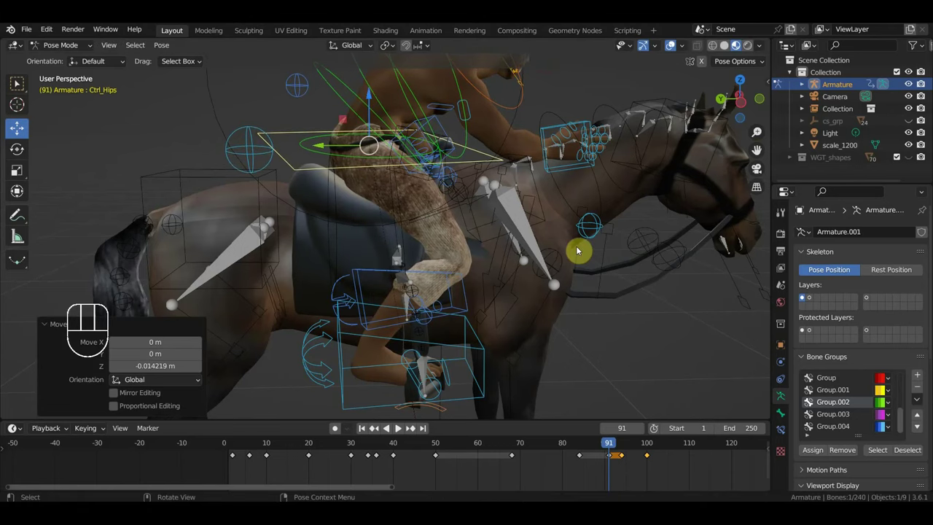
{"action": "left_click_drag", "start_coordinate": [611, 449], "coordinate": [732, 467]}
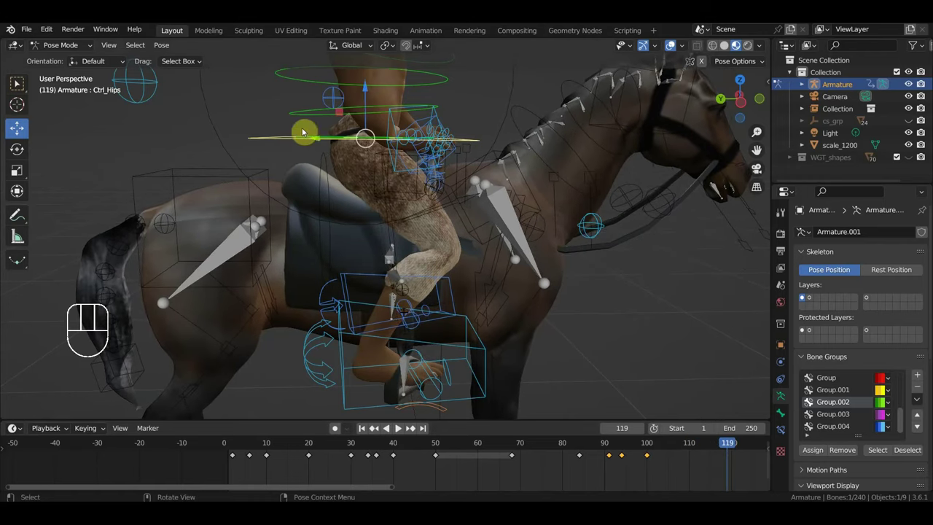
Return to frame 100 and select the horse's Ctrl Foot IK Right.
{"action": "left_click_drag", "start_coordinate": [269, 144], "coordinate": [325, 143]}
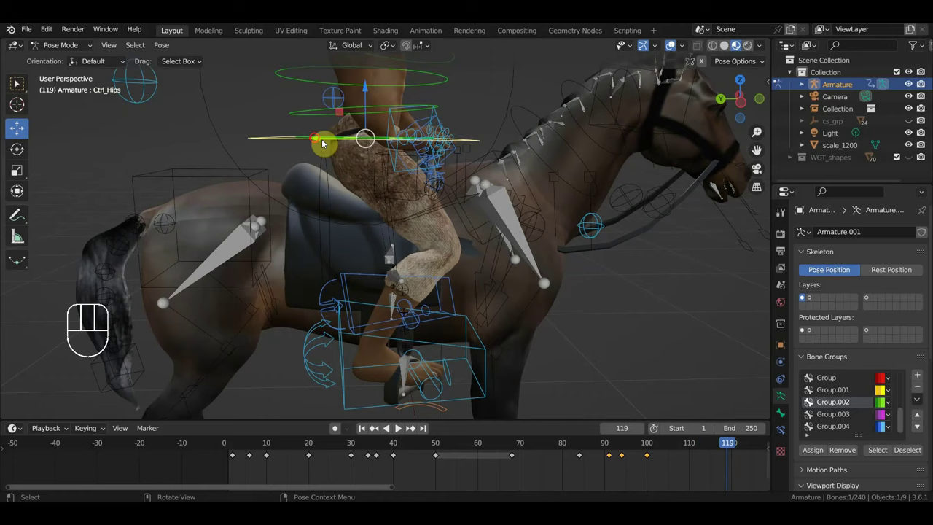
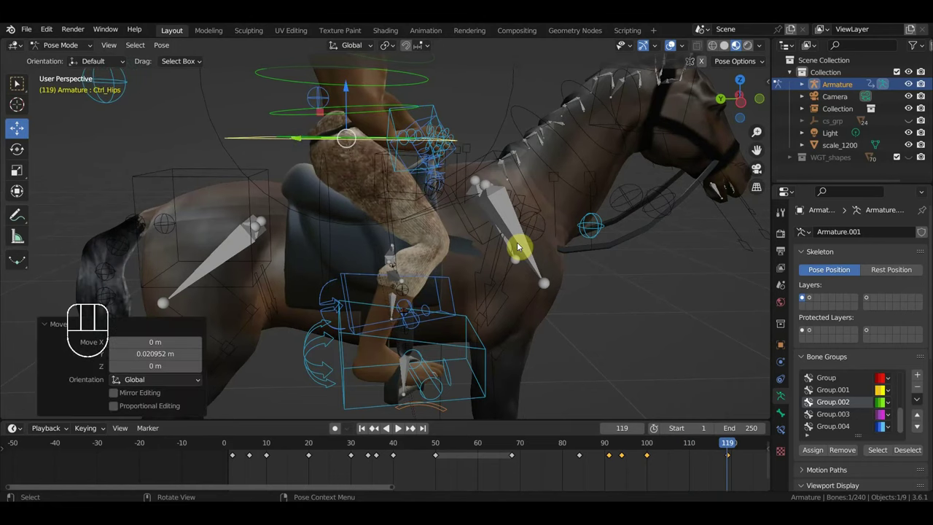
{"action": "left_click_drag", "start_coordinate": [724, 449], "coordinate": [639, 444]}
{"action": "left_click", "coordinate": [475, 359]}
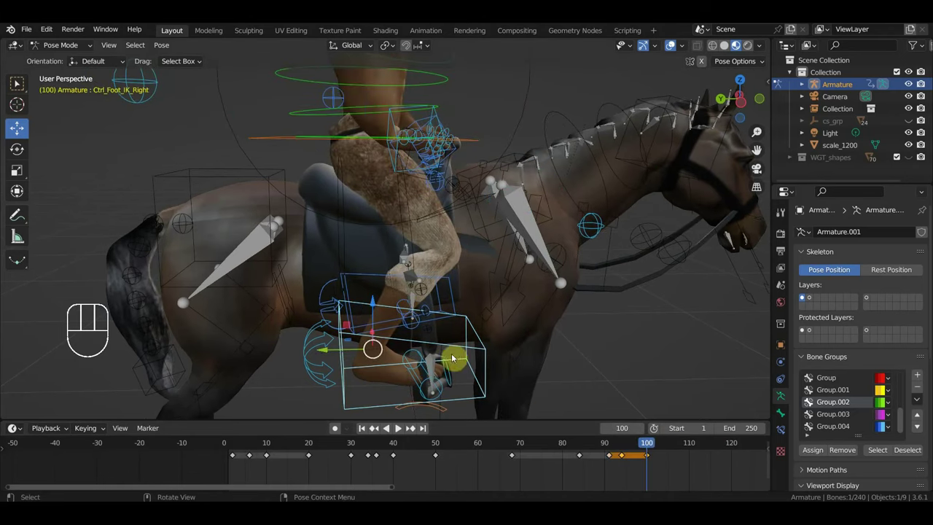
{"action": "left_click_drag", "start_coordinate": [325, 352], "coordinate": [351, 353]}
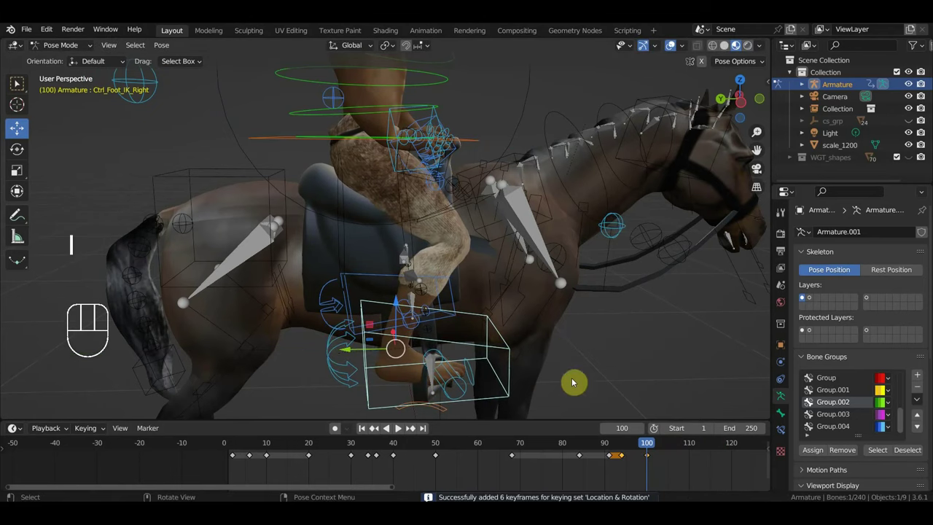
Shift the foot's keyframe to around frame 85, delete a stray key and move to frame 50.
{"action": "left_click", "coordinate": [580, 447]}
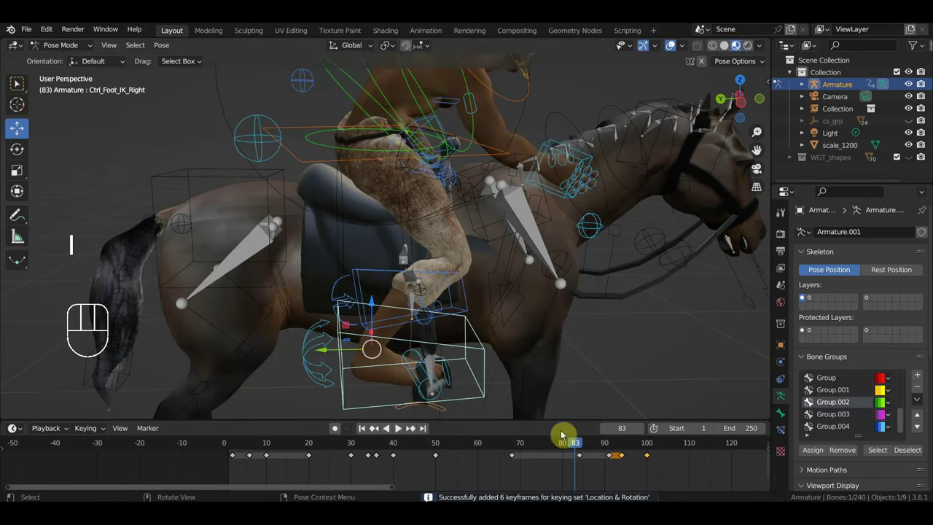
{"action": "left_click_drag", "start_coordinate": [326, 352], "coordinate": [385, 366]}
{"action": "left_click", "coordinate": [584, 445]}
{"action": "left_click", "coordinate": [585, 461]}
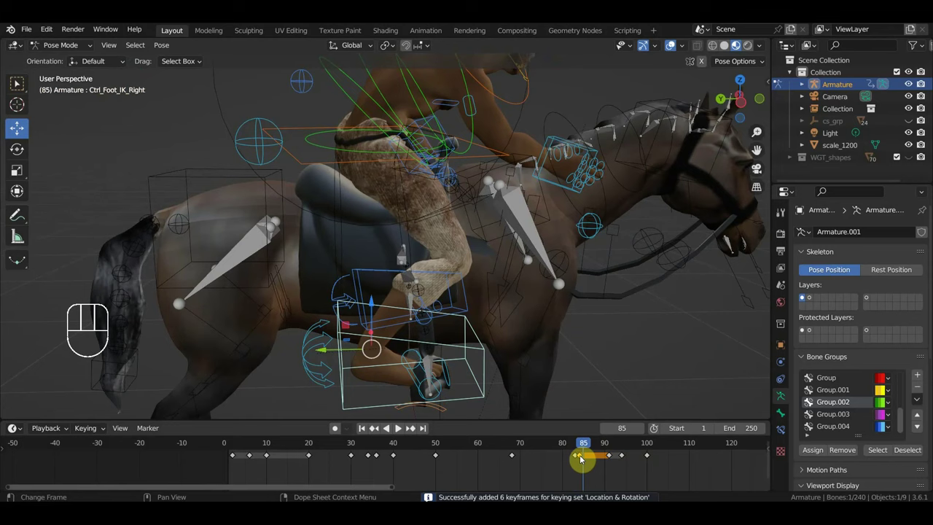
{"action": "key", "text": "Delete"}
{"action": "left_click_drag", "start_coordinate": [594, 450], "coordinate": [442, 464]}
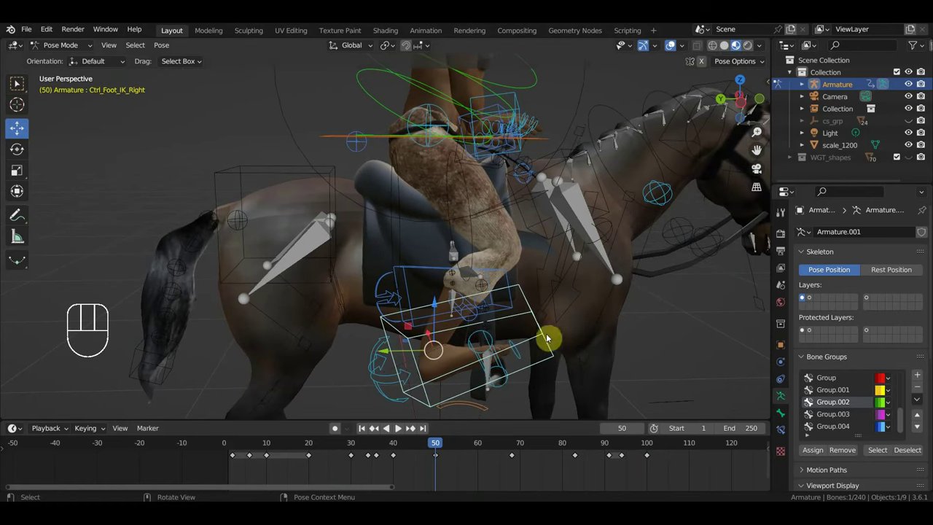
Move Ctrl Foot IK Right at frame 50, key its location and rotation, and jump to frame 53.
{"action": "key", "text": "g"}
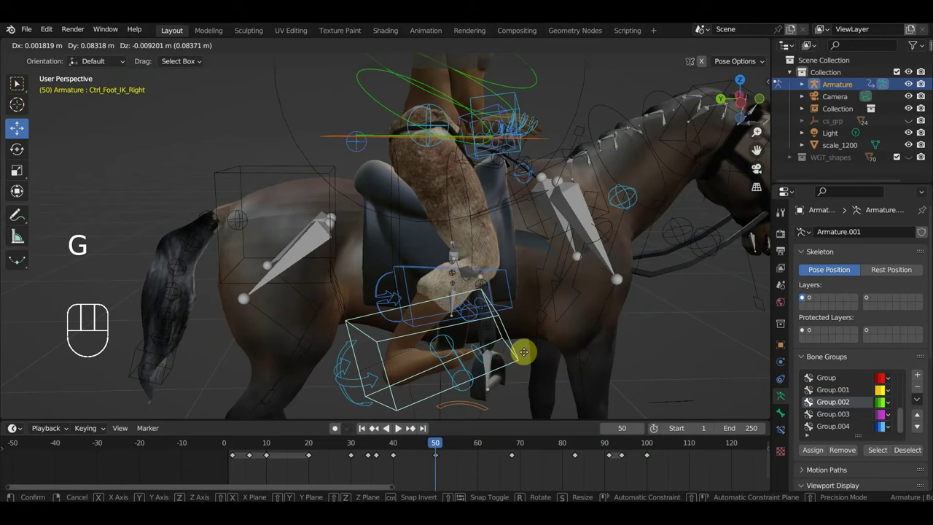
{"action": "key", "text": "r"}
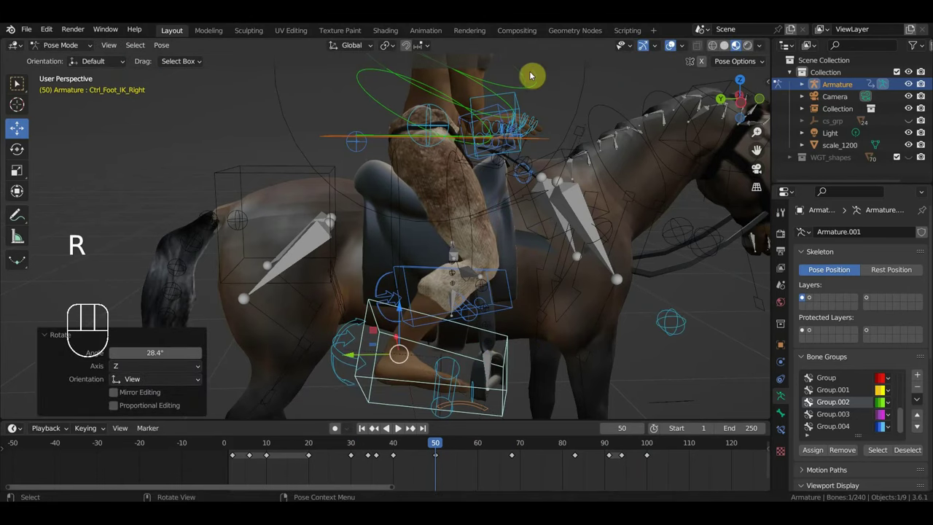
{"action": "key", "text": "i"}
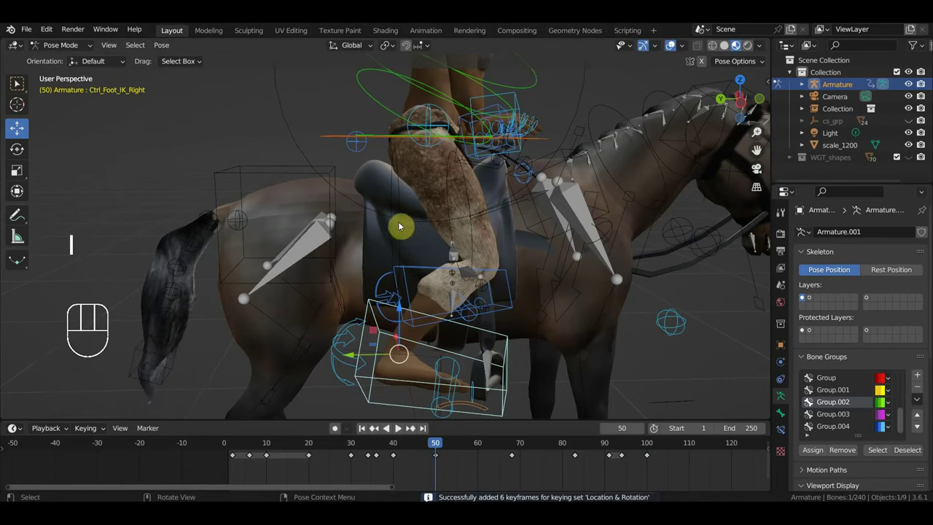
{"action": "left_click_drag", "start_coordinate": [443, 447], "coordinate": [465, 442]}
{"action": "left_click_drag", "start_coordinate": [509, 287], "coordinate": [471, 276]}
{"action": "left_click", "coordinate": [471, 275]}
Reposition the right foot at frame 53 and key the whole pose across all bones.
{"action": "key", "text": "r"}
{"action": "left_click_drag", "start_coordinate": [477, 228], "coordinate": [588, 267]}
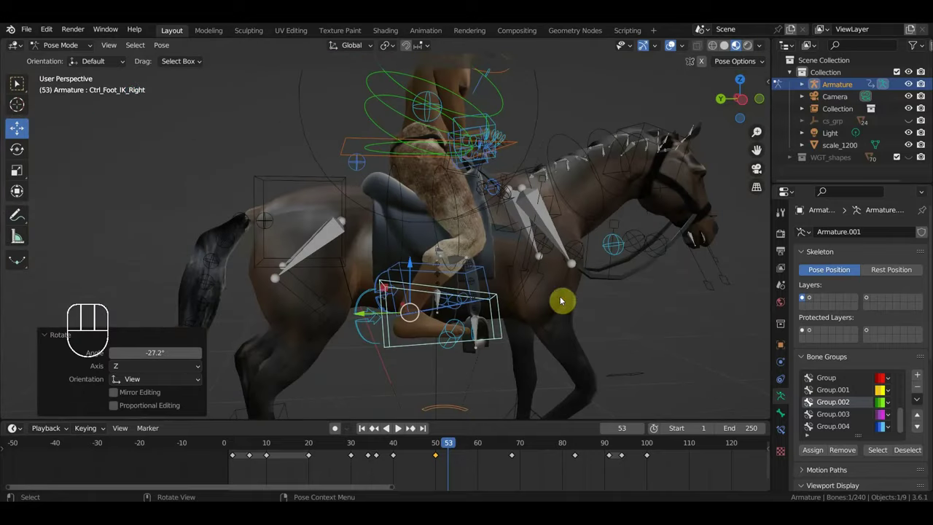
{"action": "middle_click", "coordinate": [533, 310]}
{"action": "key", "text": "g"}
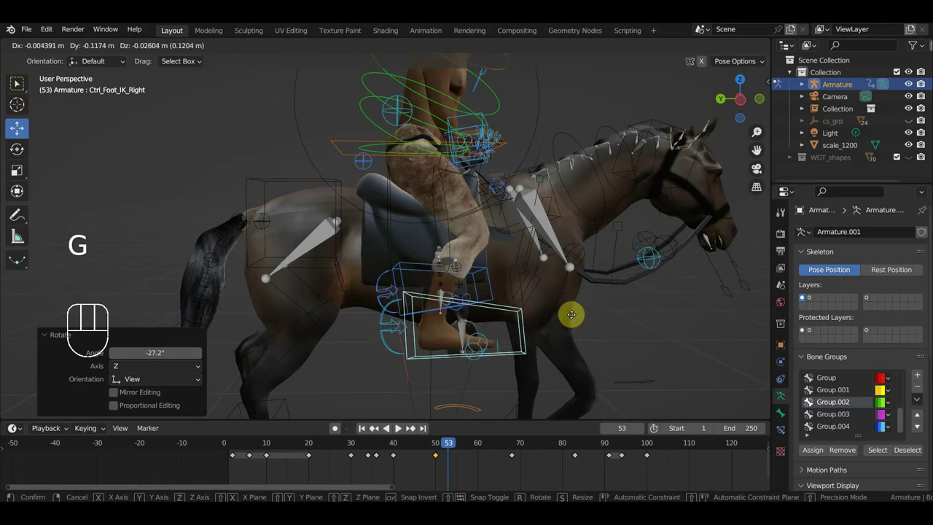
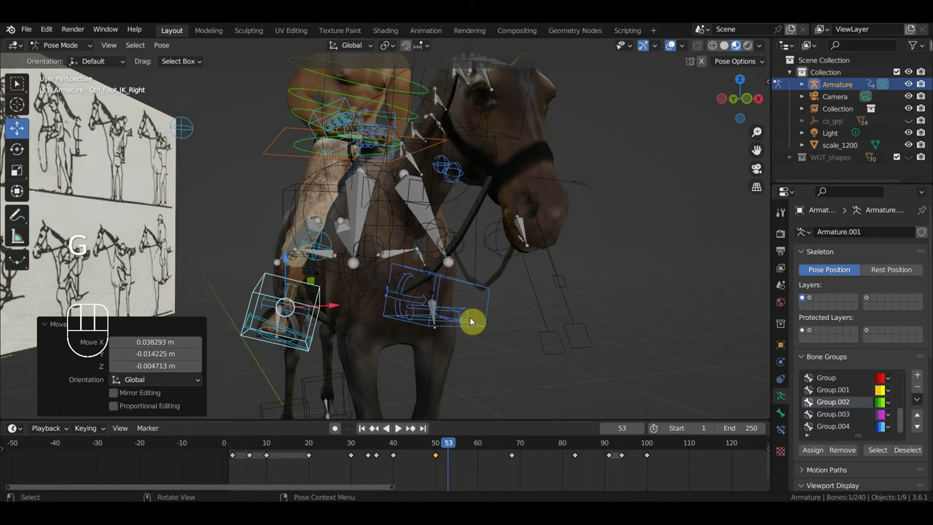
{"action": "key", "text": "a"}
{"action": "key", "text": "i"}
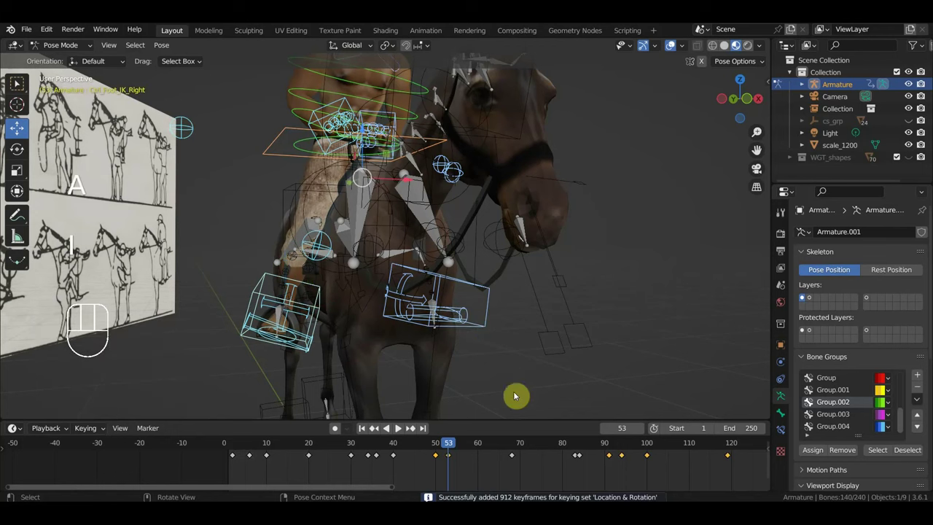
Zoom the timeline out to see every key and scrub to frame 118.
{"action": "left_click_drag", "start_coordinate": [469, 451], "coordinate": [528, 437]}
{"action": "left_click_drag", "start_coordinate": [514, 351], "coordinate": [497, 352]}
{"action": "left_click_drag", "start_coordinate": [492, 450], "coordinate": [717, 468]}
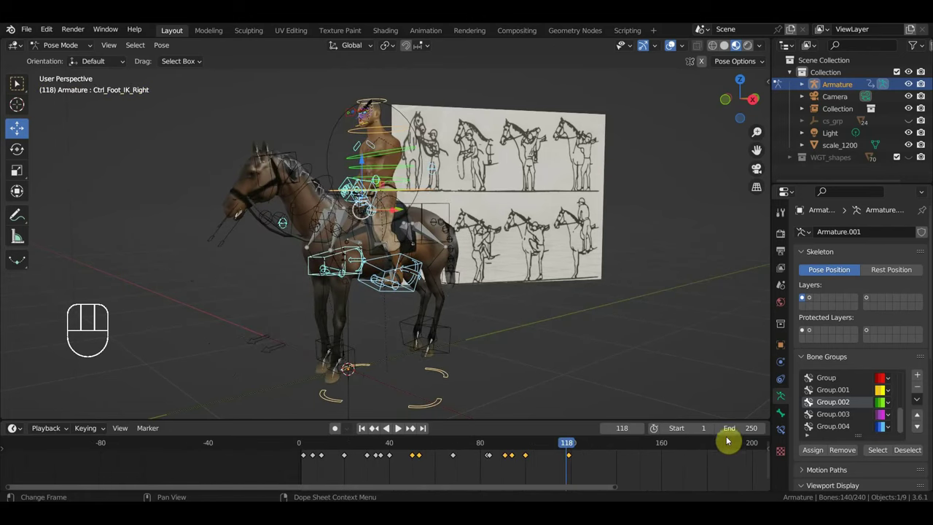
Play the animation briefly, scrub the playhead out to frame 160, and switch to Right Orthographic view.
{"action": "key", "text": "space"}
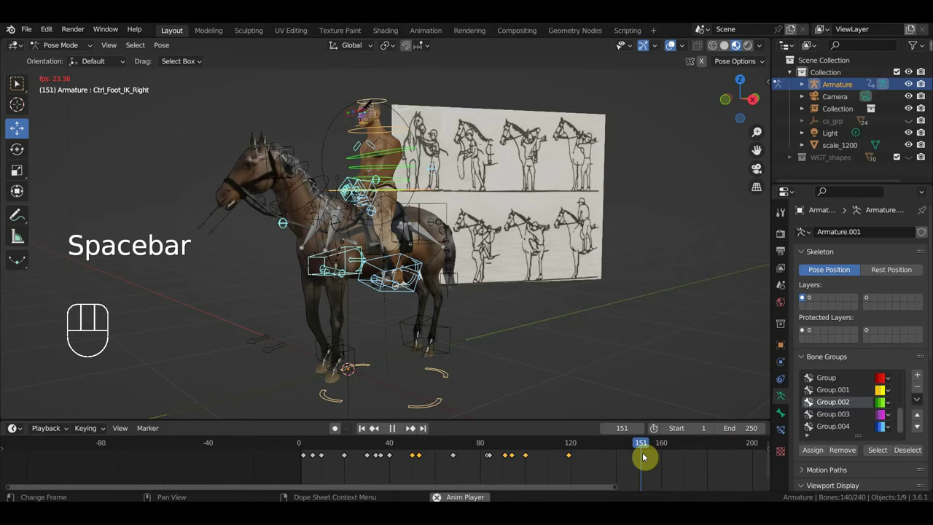
{"action": "key", "text": "space"}
{"action": "left_click_drag", "start_coordinate": [670, 366], "coordinate": [639, 363]}
{"action": "left_click_drag", "start_coordinate": [668, 446], "coordinate": [666, 453]}
{"action": "key", "text": "KP_3"}
Select the hips, left foot and spine controls and rotate the rider's spine into the new pose.
{"action": "left_click", "coordinate": [470, 171]}
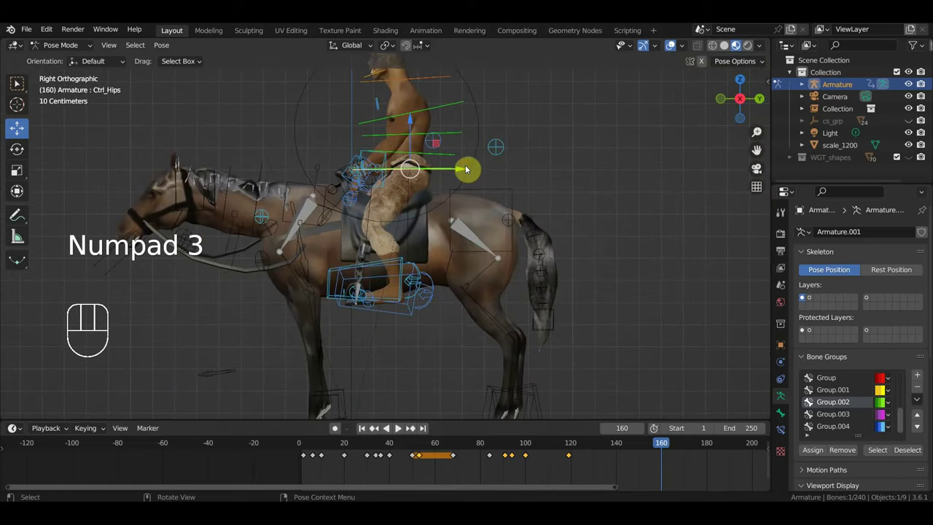
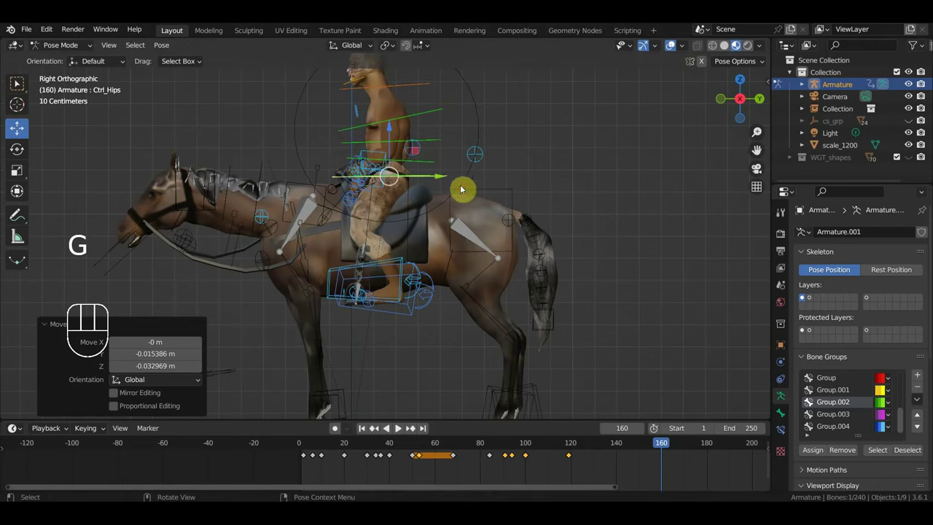
{"action": "left_click", "coordinate": [370, 269]}
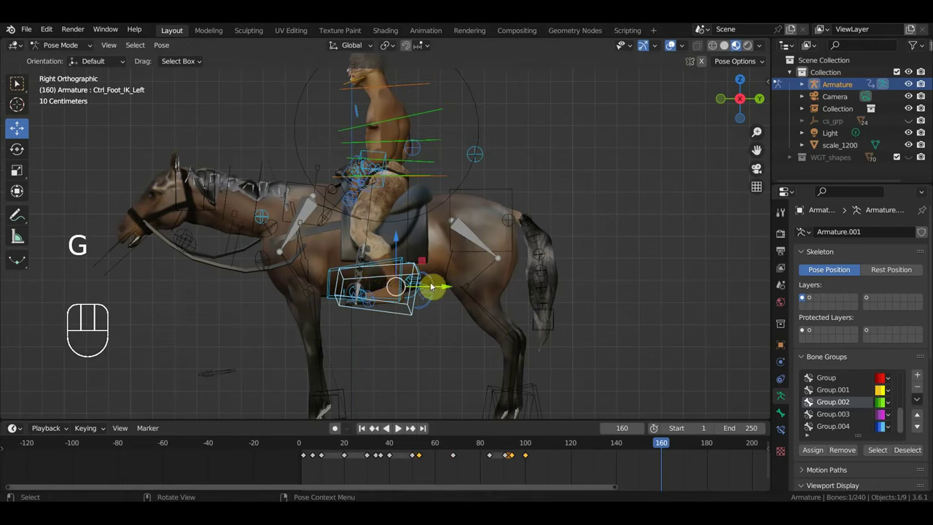
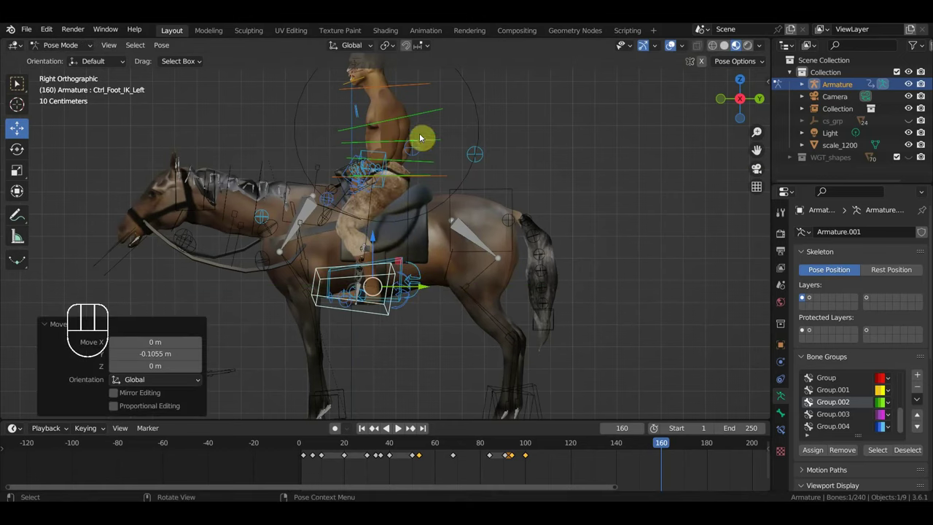
{"action": "left_click", "coordinate": [438, 146]}
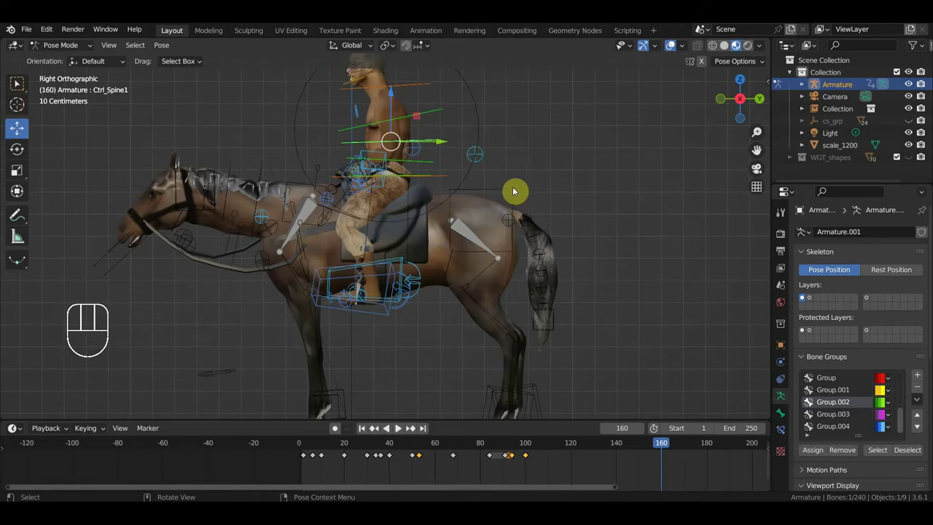
{"action": "key", "text": "r"}
{"action": "left_click_drag", "start_coordinate": [494, 174], "coordinate": [439, 132]}
{"action": "left_click_drag", "start_coordinate": [416, 82], "coordinate": [438, 85]}
{"action": "middle_click", "coordinate": [458, 105]}
{"action": "left_click", "coordinate": [428, 111]}
{"action": "left_click_drag", "start_coordinate": [456, 131], "coordinate": [491, 218]}
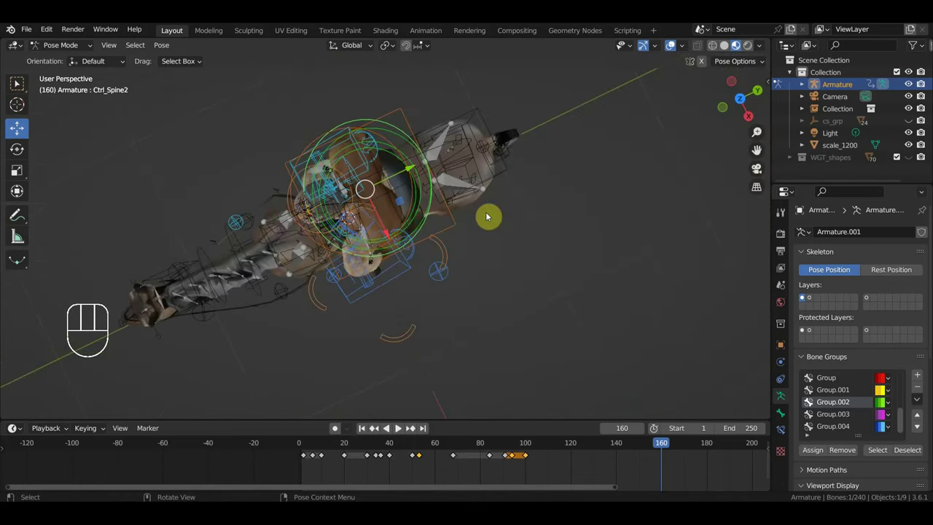
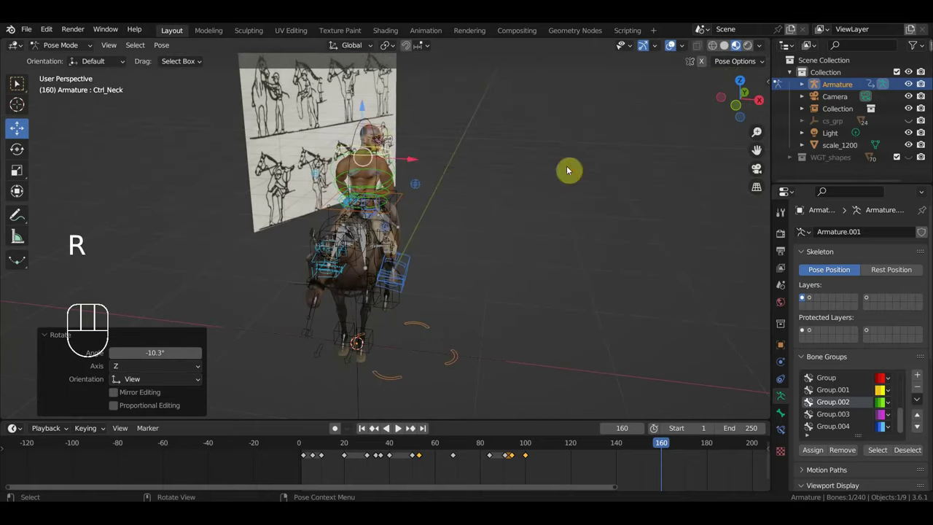
{"action": "left_click_drag", "start_coordinate": [404, 203], "coordinate": [404, 217]}
{"action": "left_click_drag", "start_coordinate": [390, 163], "coordinate": [377, 138]}
{"action": "left_click_drag", "start_coordinate": [398, 183], "coordinate": [373, 210]}
Rotate the rider's shoulder and neck controls to refine the upper-body pose.
{"action": "key", "text": "r"}
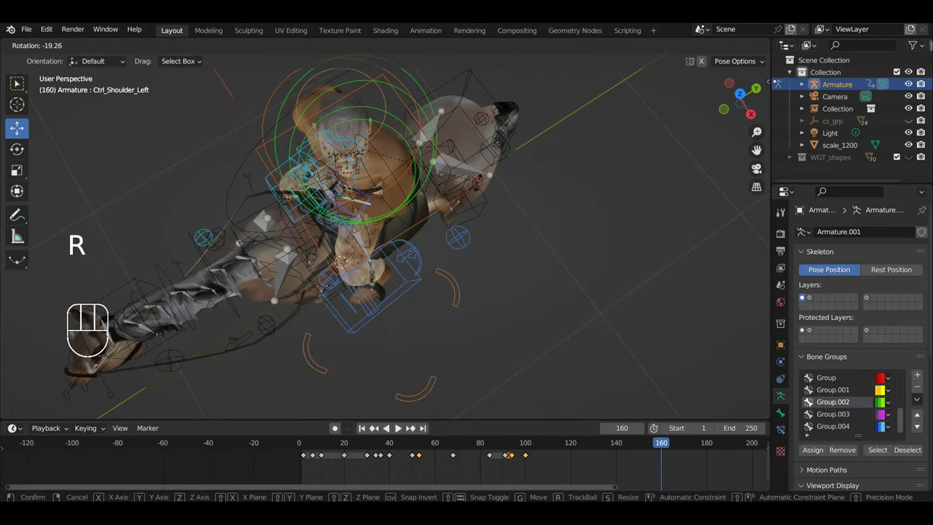
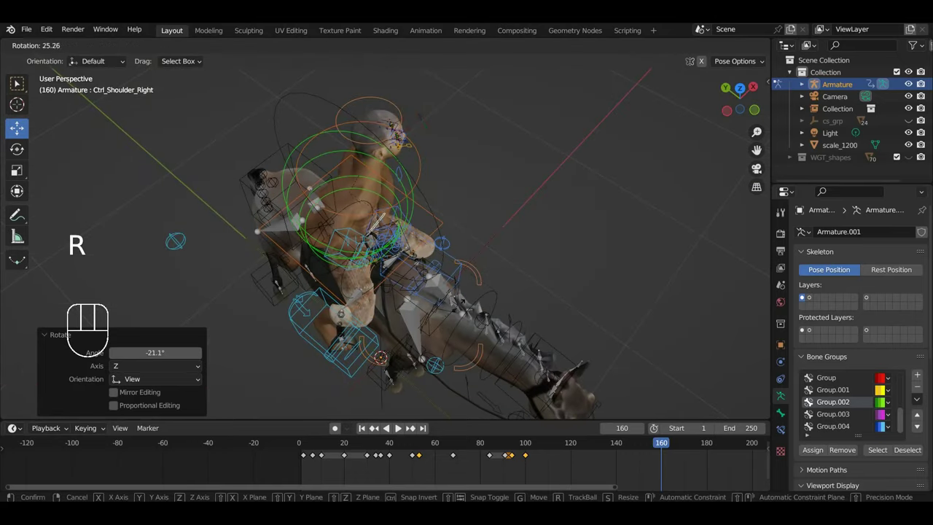
{"action": "left_click_drag", "start_coordinate": [452, 267], "coordinate": [431, 229]}
{"action": "key", "text": "r"}
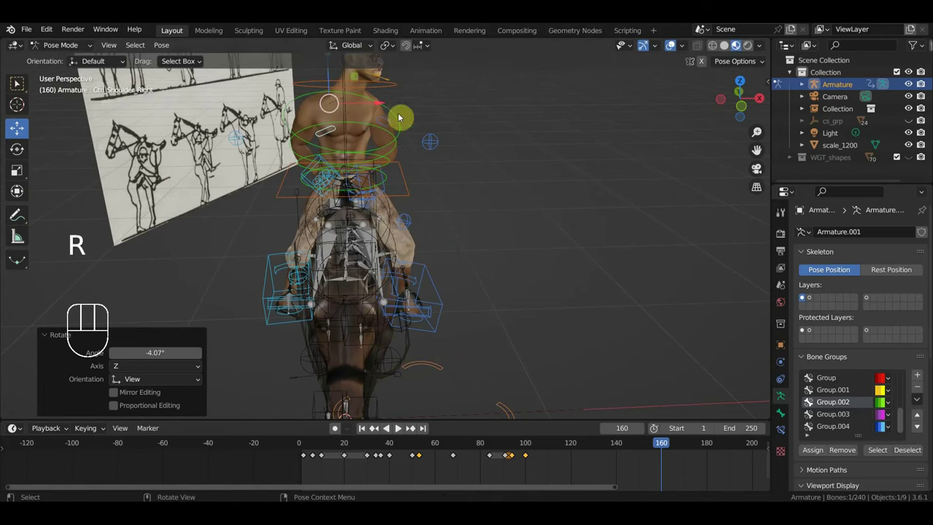
{"action": "left_click", "coordinate": [350, 90]}
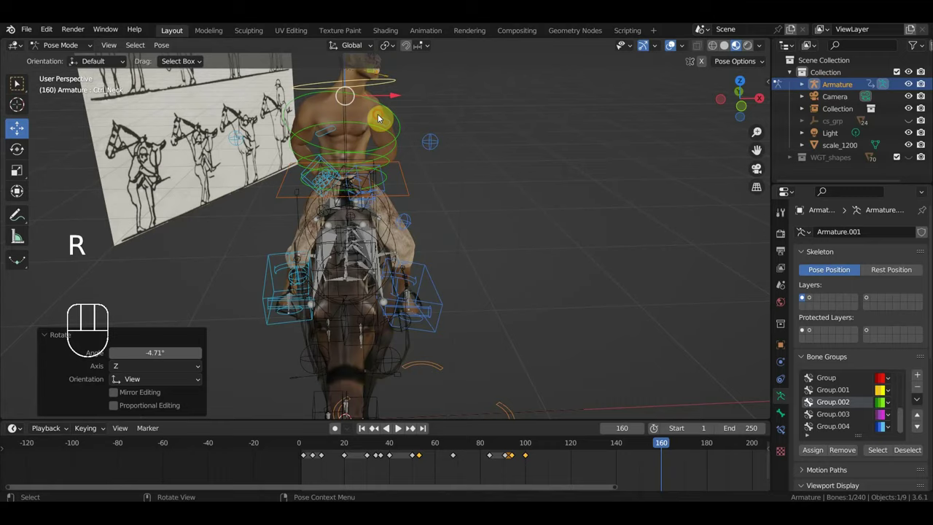
{"action": "left_click_drag", "start_coordinate": [418, 161], "coordinate": [485, 225]}
{"action": "key", "text": "r"}
{"action": "left_click_drag", "start_coordinate": [460, 257], "coordinate": [396, 190]}
{"action": "left_click_drag", "start_coordinate": [443, 194], "coordinate": [417, 188]}
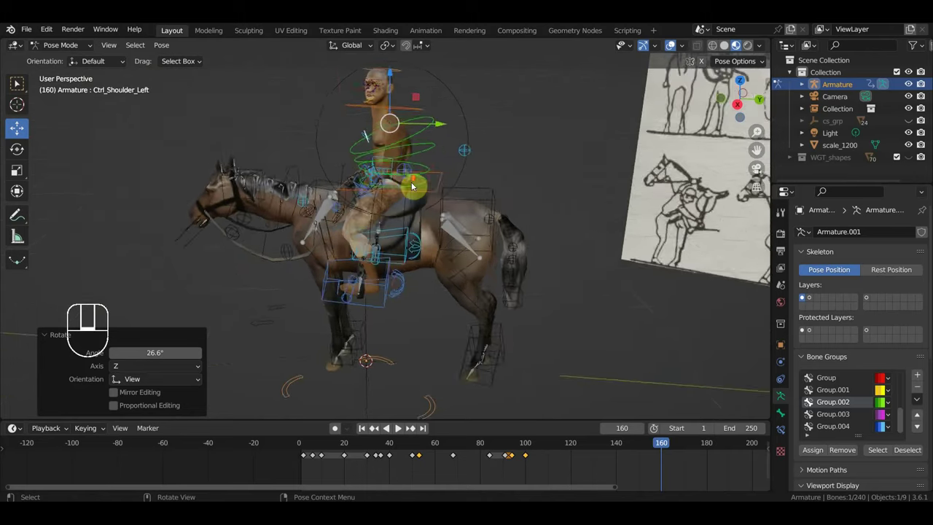
{"action": "left_click_drag", "start_coordinate": [425, 275], "coordinate": [424, 279]}
{"action": "middle_click", "coordinate": [404, 250]}
{"action": "left_click", "coordinate": [422, 157]}
In side view clear and re-rotate the selected control, then key Location & Rotation for the whole rig at frame 160.
{"action": "key", "text": "KP_3"}
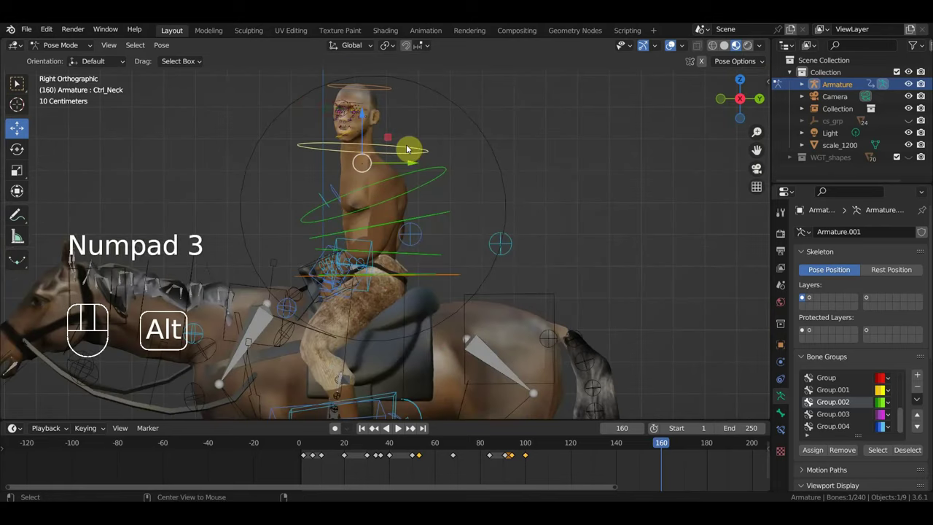
{"action": "key", "text": "alt+g"}
{"action": "key", "text": "alt+r"}
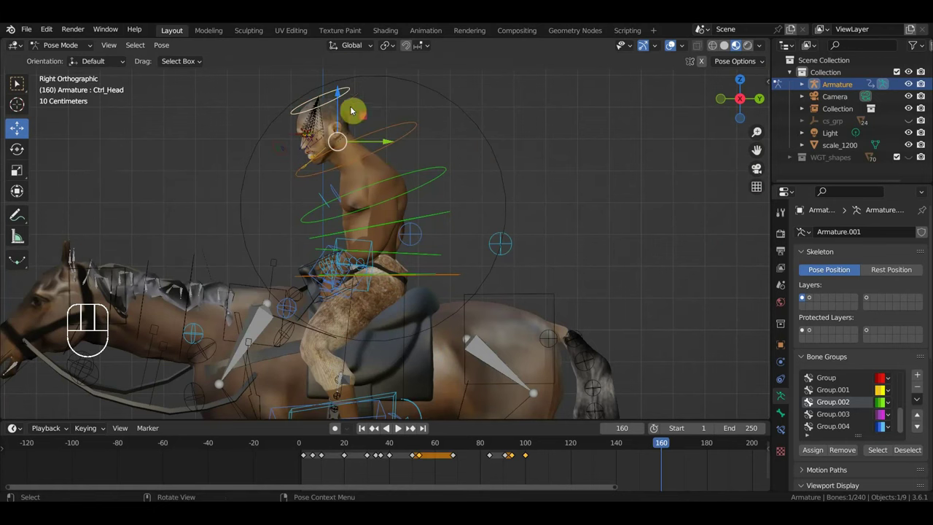
{"action": "left_click_drag", "start_coordinate": [443, 171], "coordinate": [466, 222]}
{"action": "key", "text": "r"}
{"action": "left_click_drag", "start_coordinate": [481, 229], "coordinate": [424, 144]}
{"action": "key", "text": "r"}
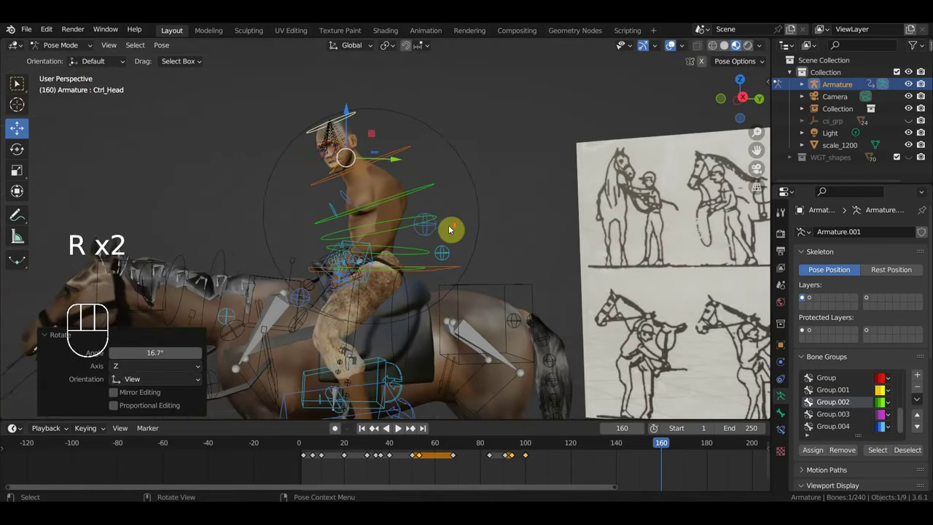
{"action": "key", "text": "a"}
{"action": "key", "text": "i"}
Scrub back to frame 119, adjust the controls, and move ahead to around frame 177.
{"action": "left_click_drag", "start_coordinate": [668, 446], "coordinate": [574, 460]}
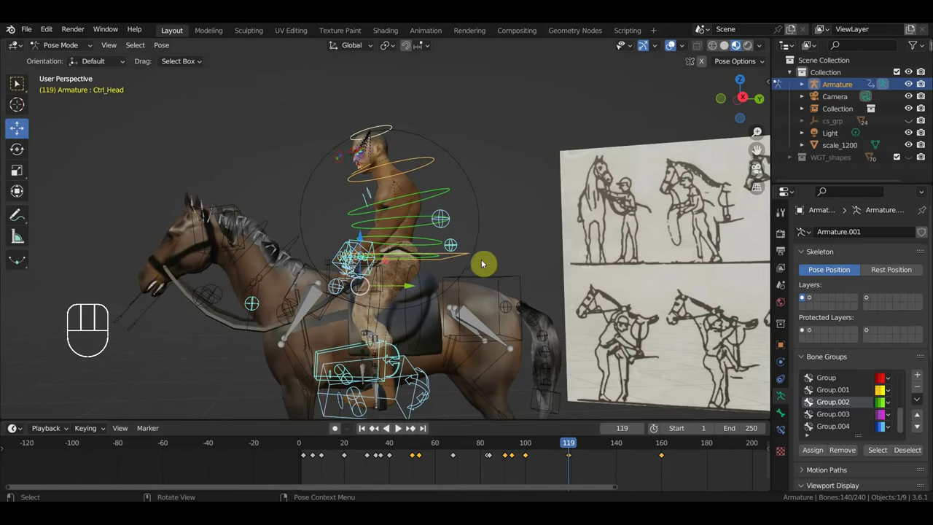
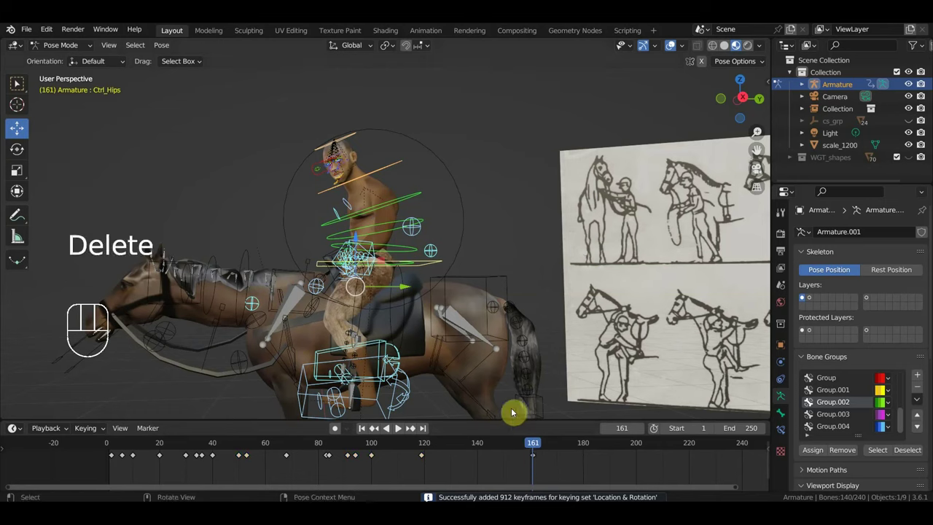
{"action": "left_click_drag", "start_coordinate": [520, 447], "coordinate": [504, 377]}
{"action": "left_click", "coordinate": [436, 268]}
{"action": "left_click", "coordinate": [434, 268]}
{"action": "left_click_drag", "start_coordinate": [431, 269], "coordinate": [427, 272]}
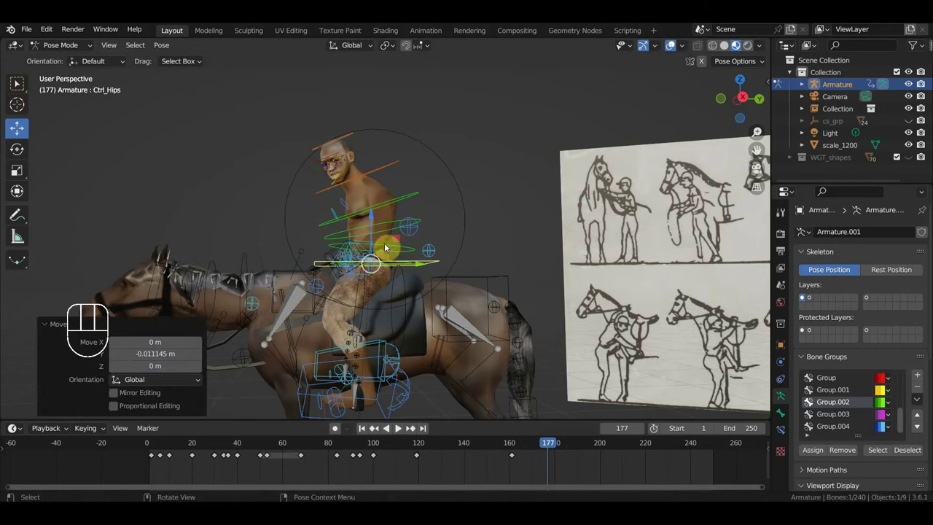
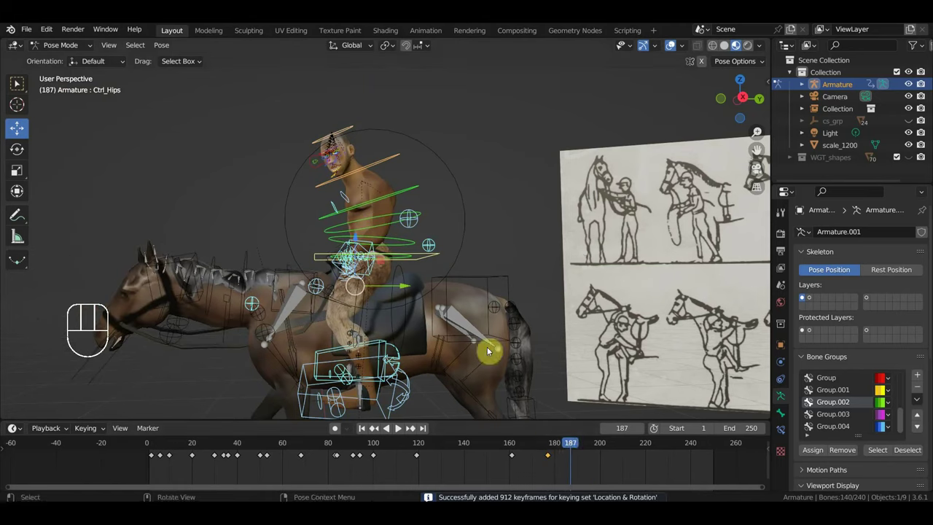
At frame 199 nudge the hips control and key Location & Rotation for the whole rig.
{"action": "left_click_drag", "start_coordinate": [593, 455], "coordinate": [584, 439]}
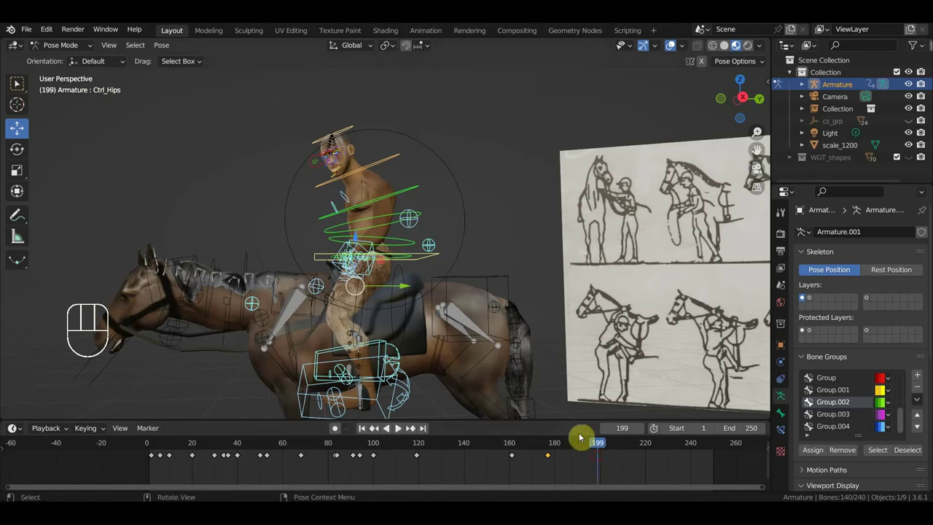
{"action": "key", "text": "g"}
{"action": "key", "text": "ctrl+z"}
{"action": "left_click", "coordinate": [422, 259]}
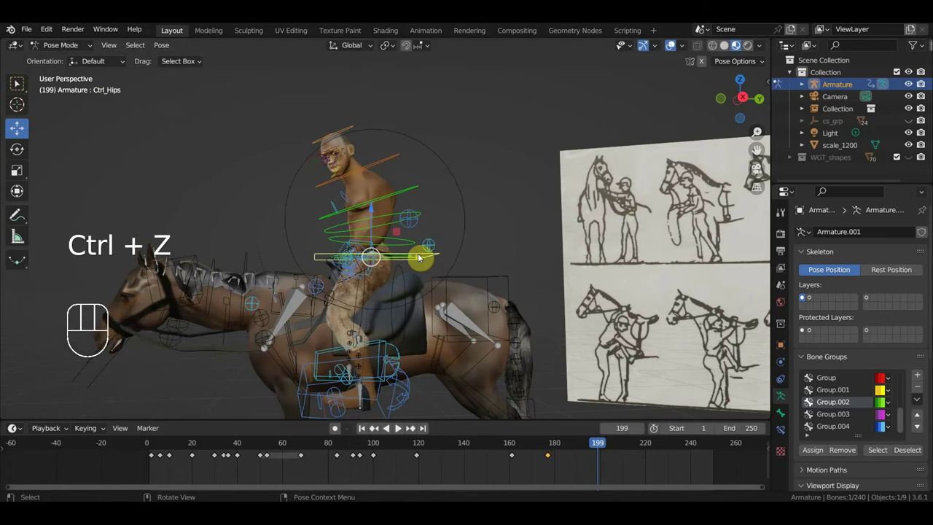
{"action": "key", "text": "g"}
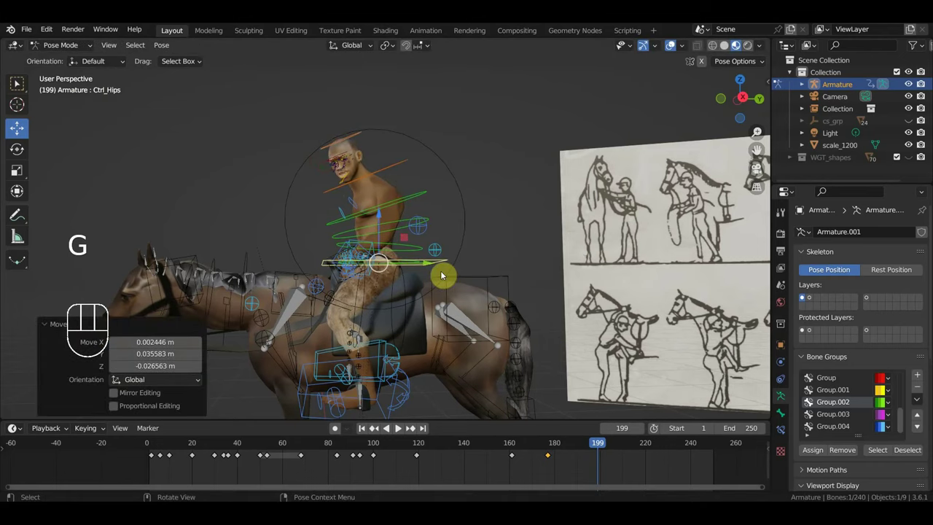
{"action": "key", "text": "a"}
{"action": "key", "text": "i"}
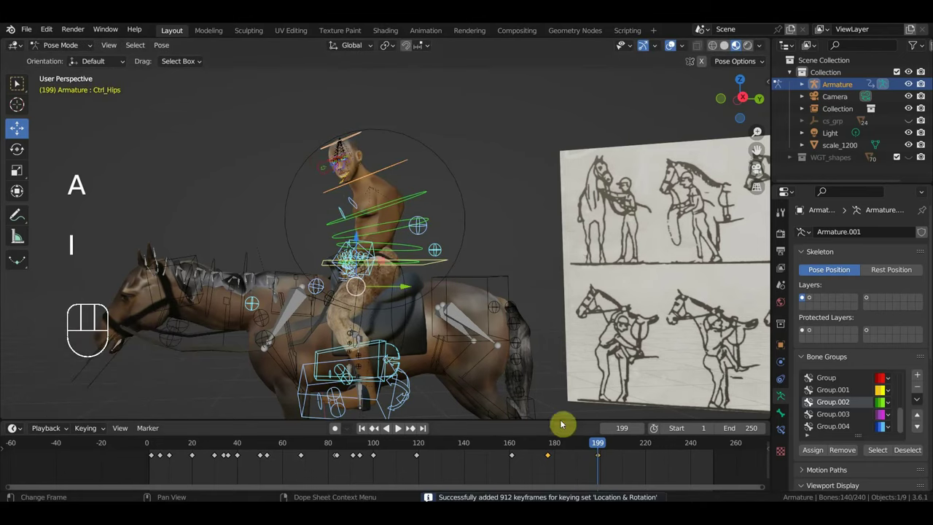
Return to frame 160, then shift the pose key near frame 177 to frame 175 in the timeline.
{"action": "left_click_drag", "start_coordinate": [606, 447], "coordinate": [547, 454]}
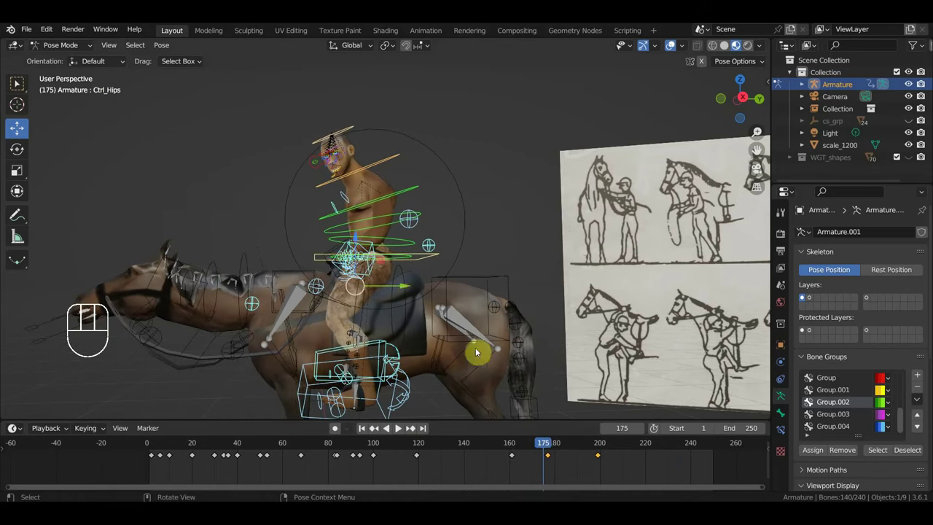
{"action": "left_click", "coordinate": [417, 289]}
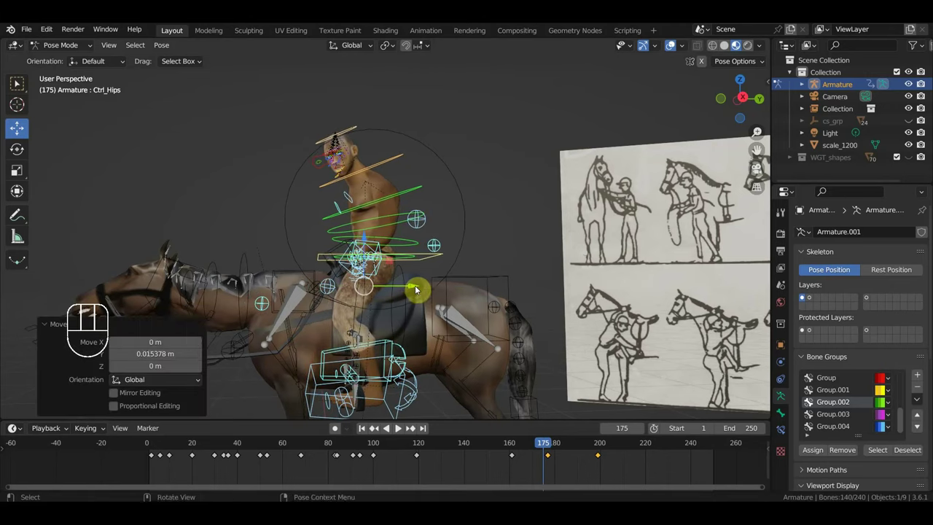
{"action": "key", "text": "ctrl+z"}
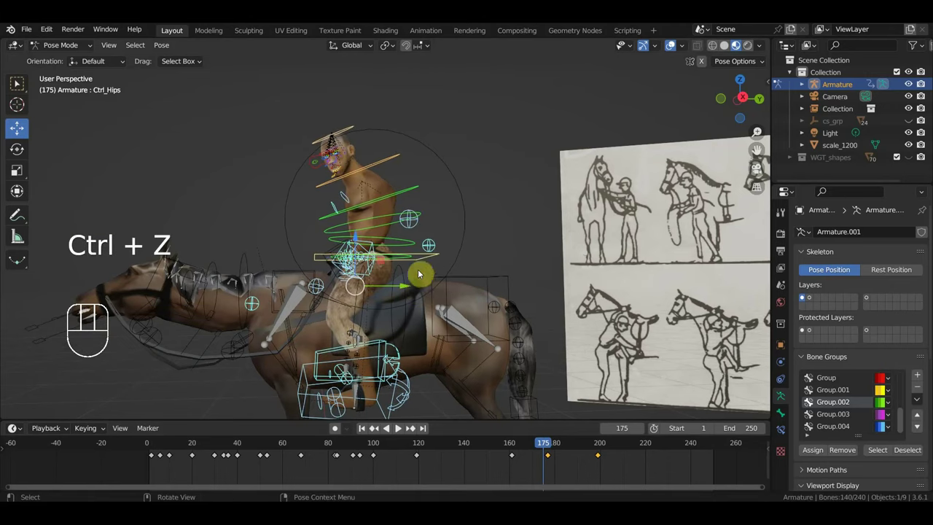
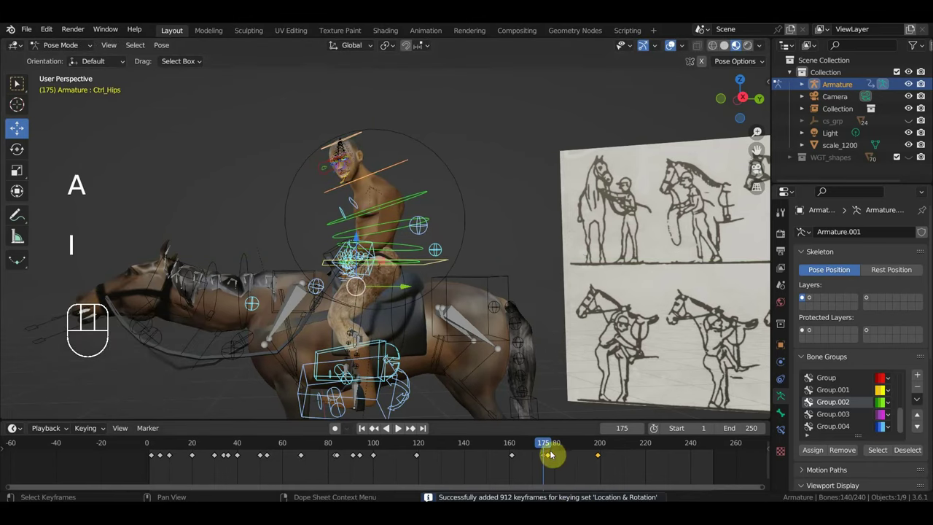
{"action": "left_click", "coordinate": [553, 460]}
{"action": "key", "text": "Delete"}
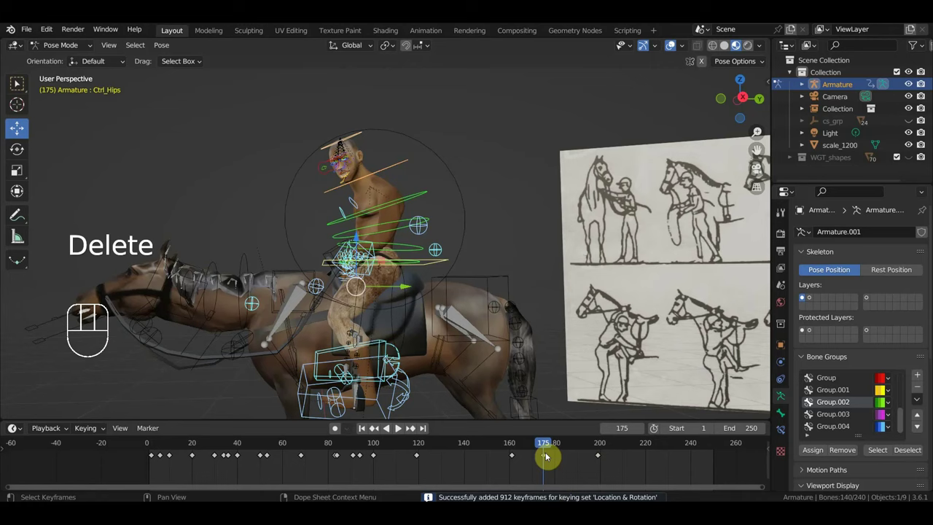
{"action": "left_click_drag", "start_coordinate": [564, 451], "coordinate": [579, 463]}
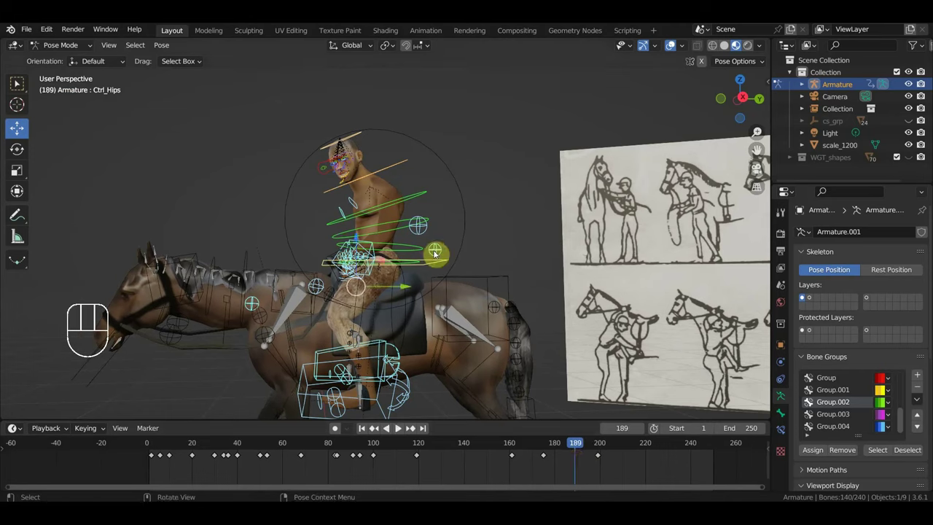
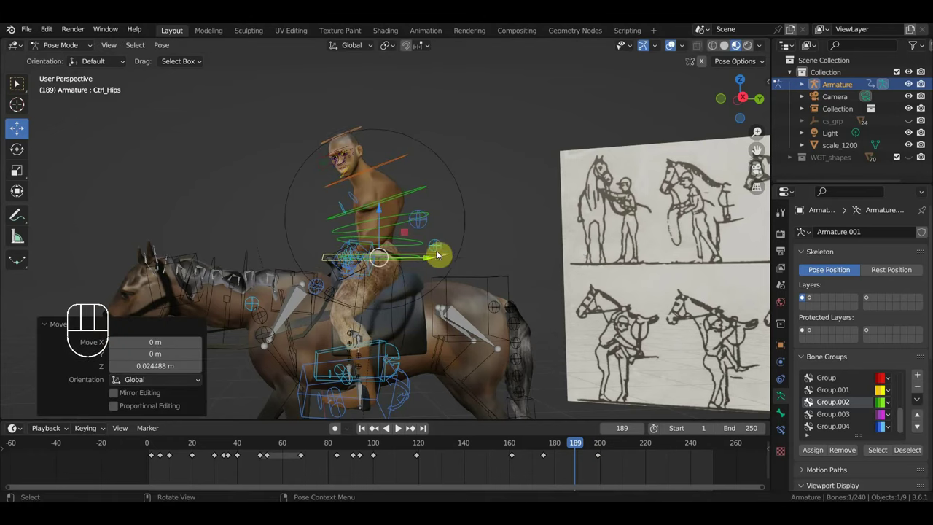
Nudge the hips control at frame 189 and key the whole rig's Location & Rotation there.
{"action": "left_click", "coordinate": [433, 260]}
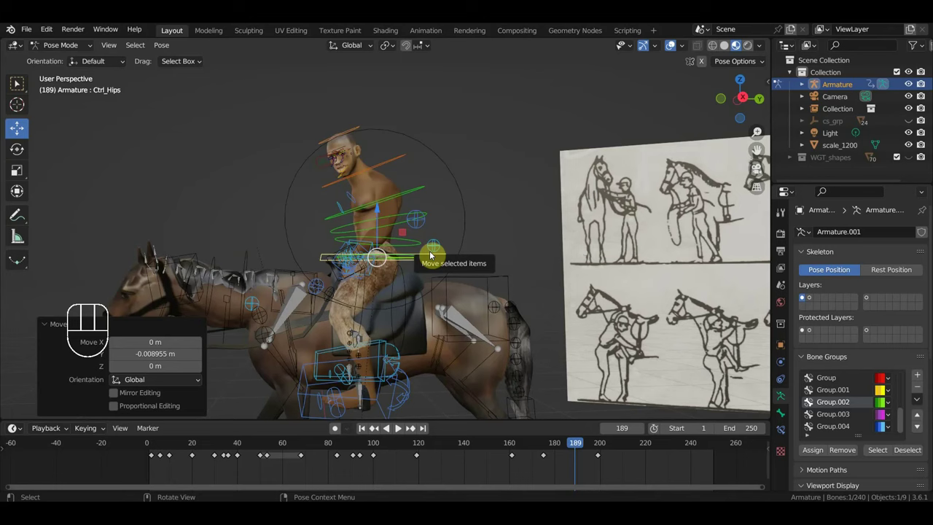
{"action": "key", "text": "a"}
{"action": "key", "text": "i"}
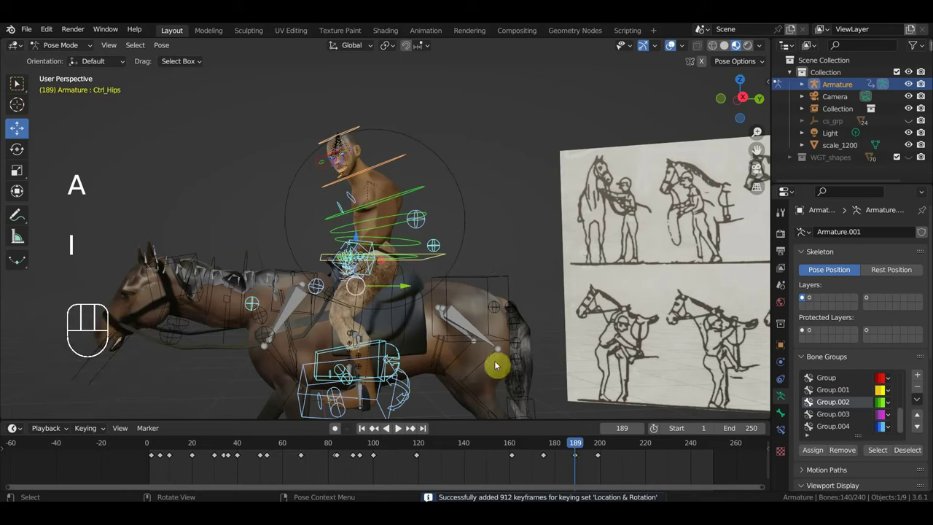
Jump back to frame 90, orbit around the horse, switch to Right Orthographic and set the frame to 140.
{"action": "left_click_drag", "start_coordinate": [569, 451], "coordinate": [436, 403]}
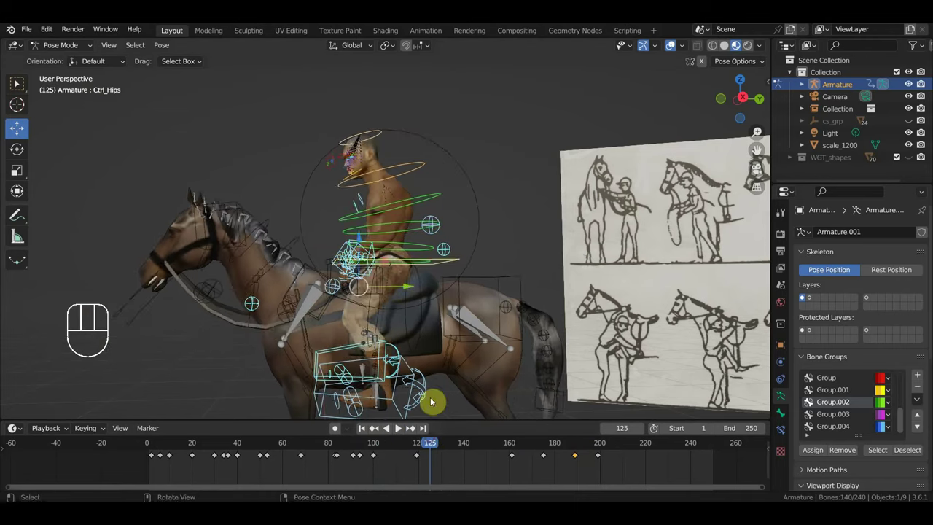
{"action": "left_click_drag", "start_coordinate": [435, 358], "coordinate": [411, 294]}
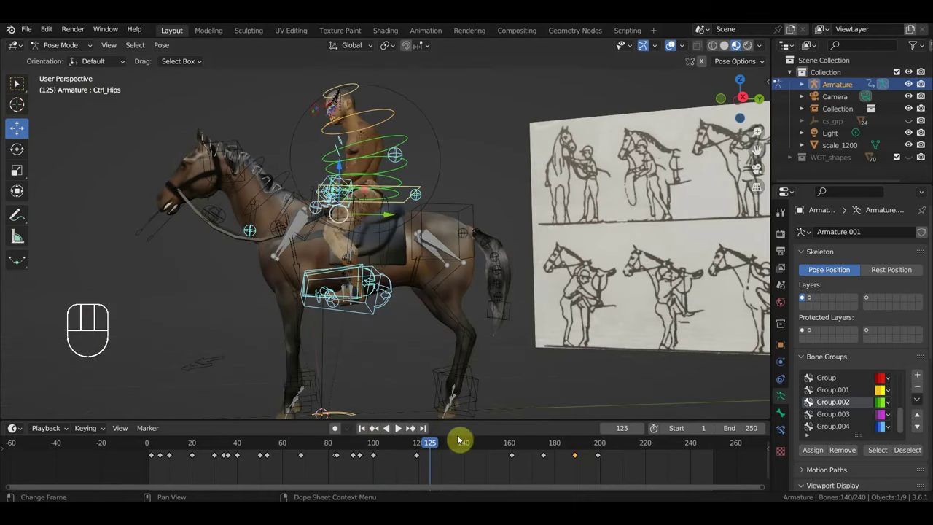
{"action": "left_click_drag", "start_coordinate": [426, 448], "coordinate": [475, 461]}
{"action": "left_click_drag", "start_coordinate": [391, 275], "coordinate": [390, 292]}
{"action": "key", "text": "KP_3"}
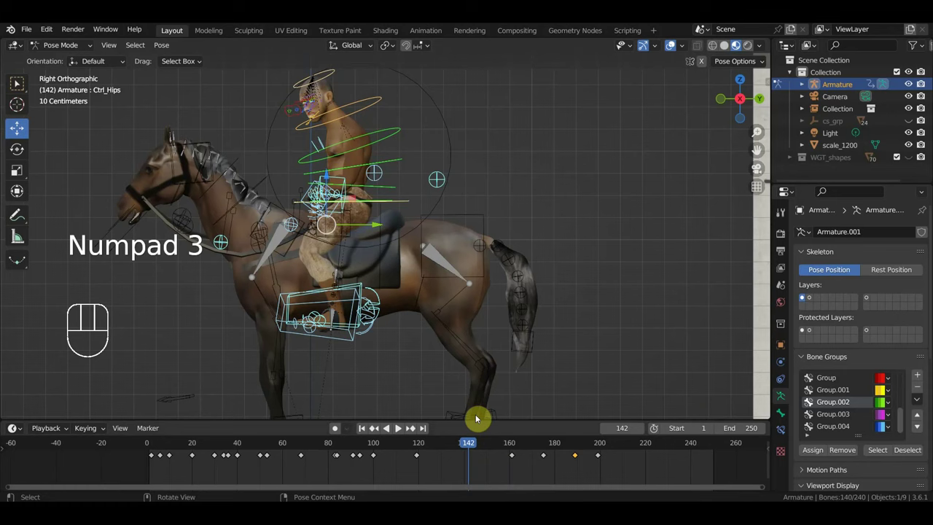
{"action": "left_click_drag", "start_coordinate": [458, 451], "coordinate": [468, 446]}
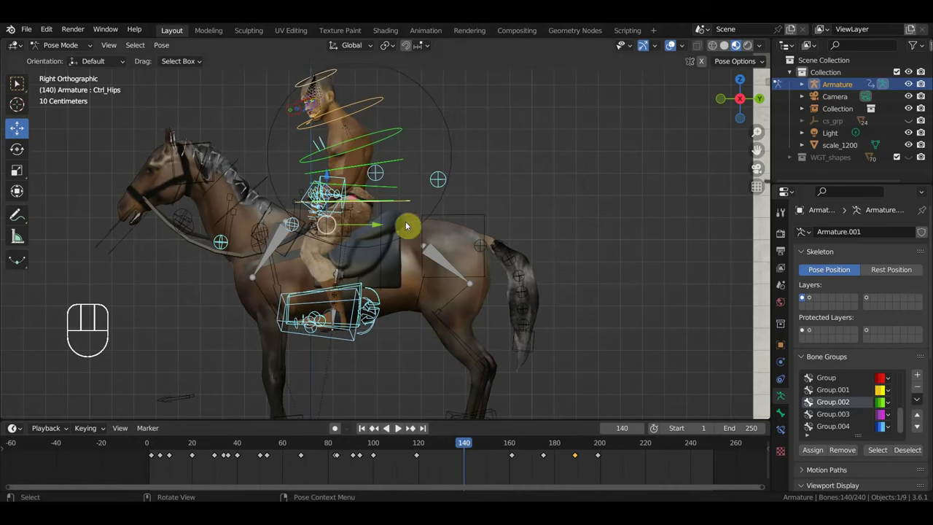
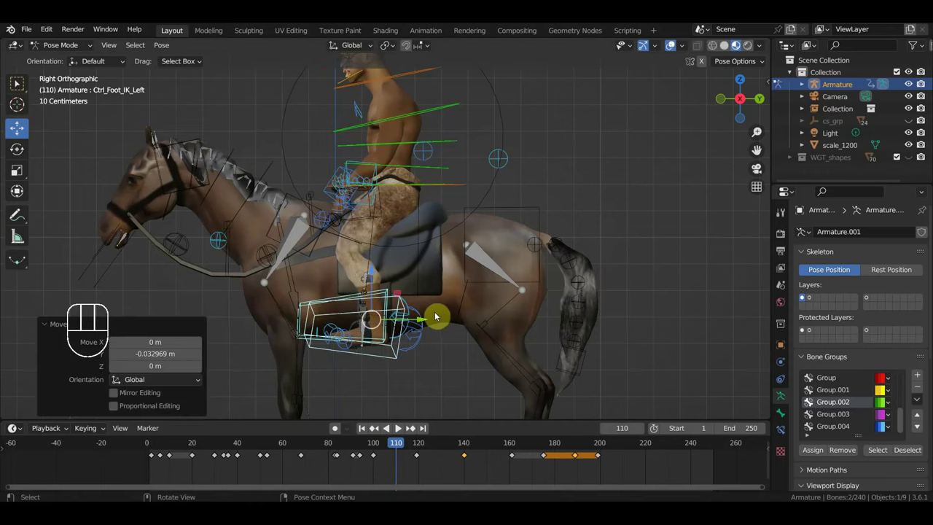
Key the adjusted pose at frame 110, then move to frame 99 and key the whole rig again.
{"action": "key", "text": "a"}
{"action": "key", "text": "i"}
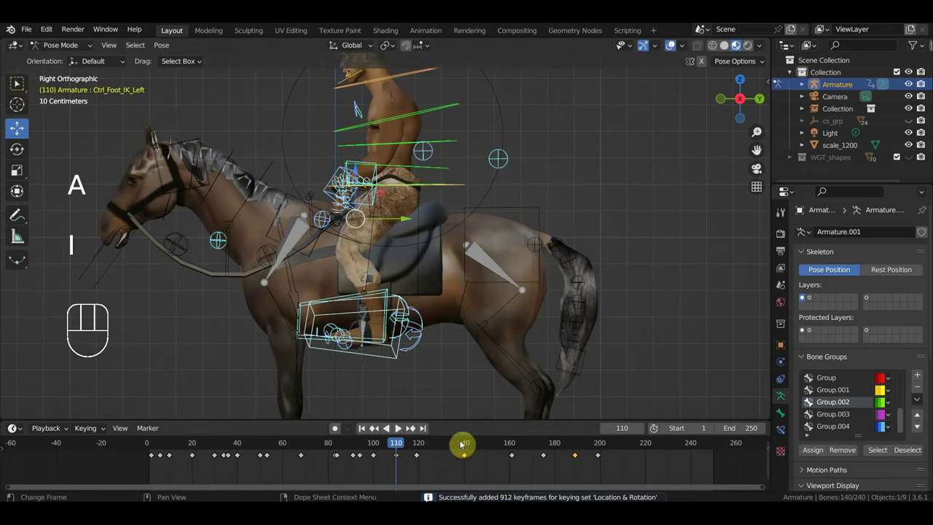
{"action": "left_click_drag", "start_coordinate": [401, 449], "coordinate": [410, 398]}
{"action": "left_click_drag", "start_coordinate": [411, 364], "coordinate": [404, 336]}
{"action": "left_click_drag", "start_coordinate": [401, 299], "coordinate": [418, 329]}
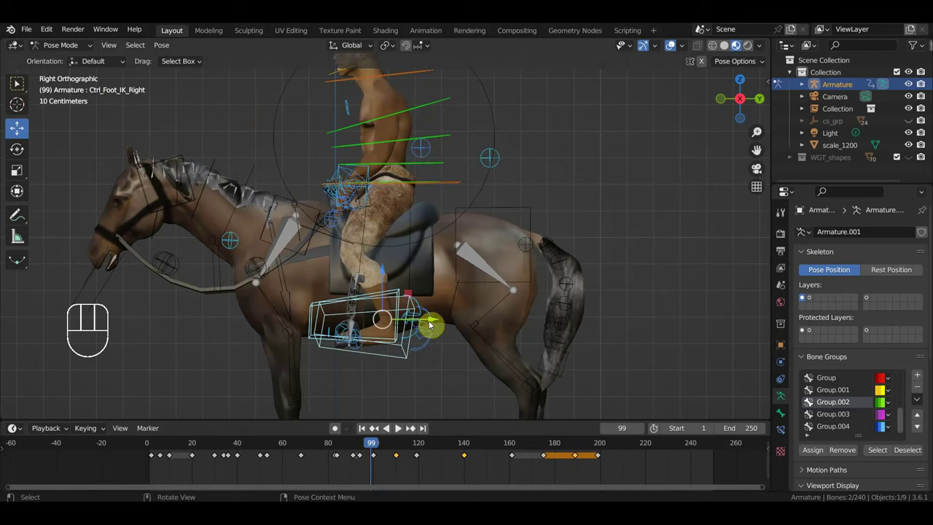
{"action": "left_click_drag", "start_coordinate": [435, 324], "coordinate": [422, 327]}
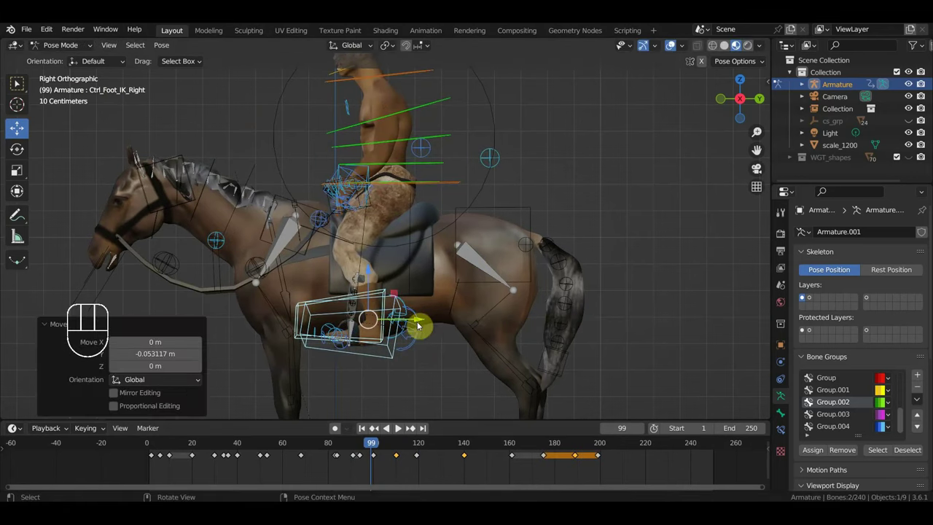
{"action": "key", "text": "a"}
{"action": "key", "text": "i"}
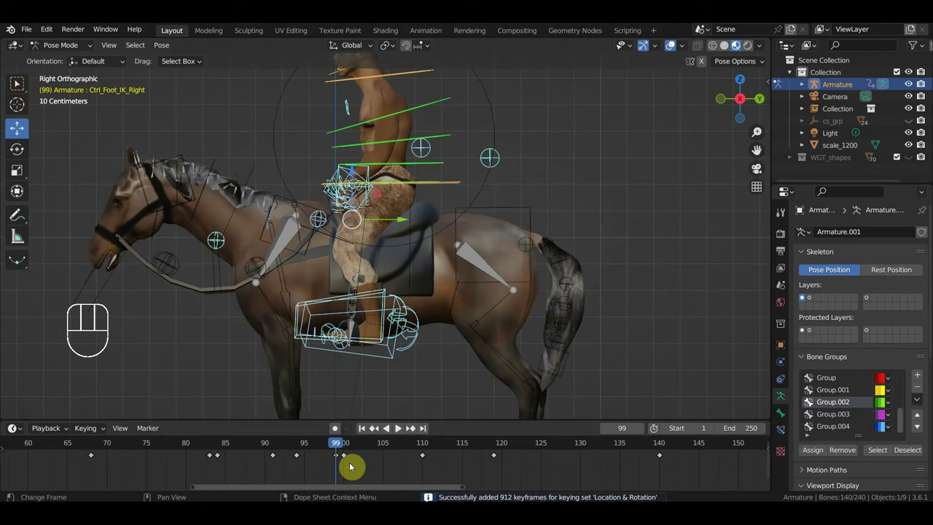
Zoom the timeline to frames 70–125, move the key near frame 100, delete the key at frame 94 and scrub to frame 101.
{"action": "middle_click", "coordinate": [345, 472]}
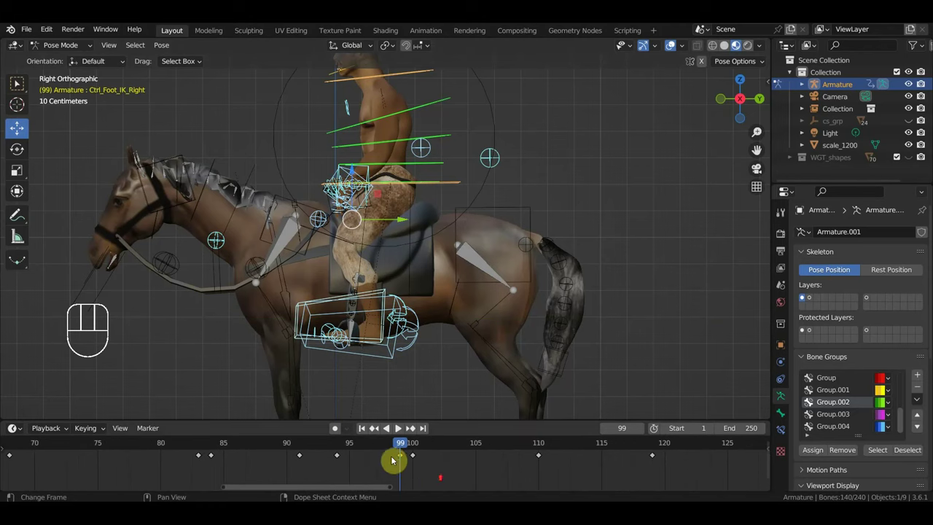
{"action": "left_click_drag", "start_coordinate": [410, 445], "coordinate": [405, 446]}
{"action": "left_click", "coordinate": [406, 461]}
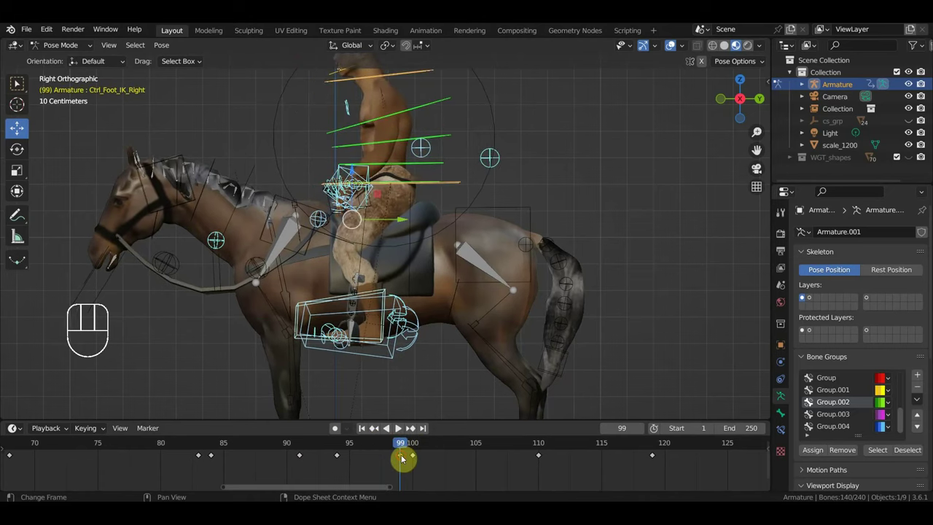
{"action": "key", "text": "g"}
{"action": "left_click_drag", "start_coordinate": [373, 439], "coordinate": [216, 447]}
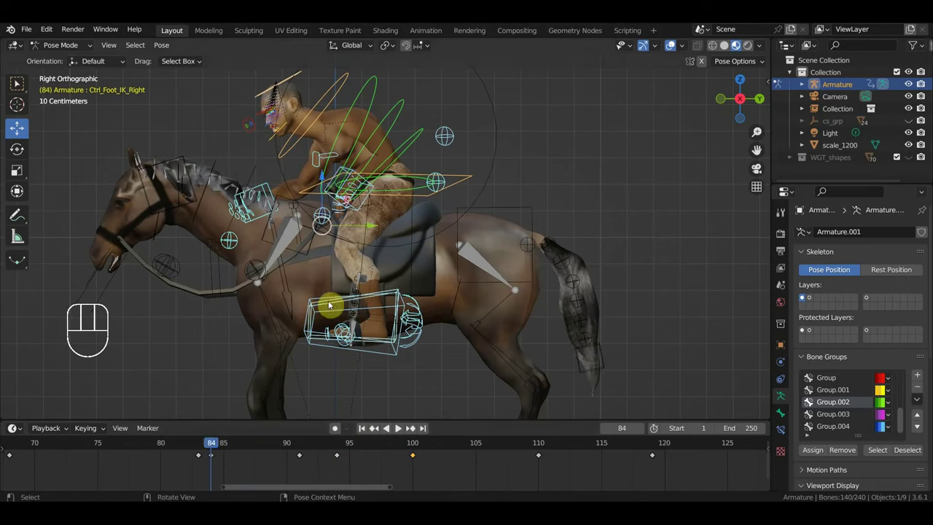
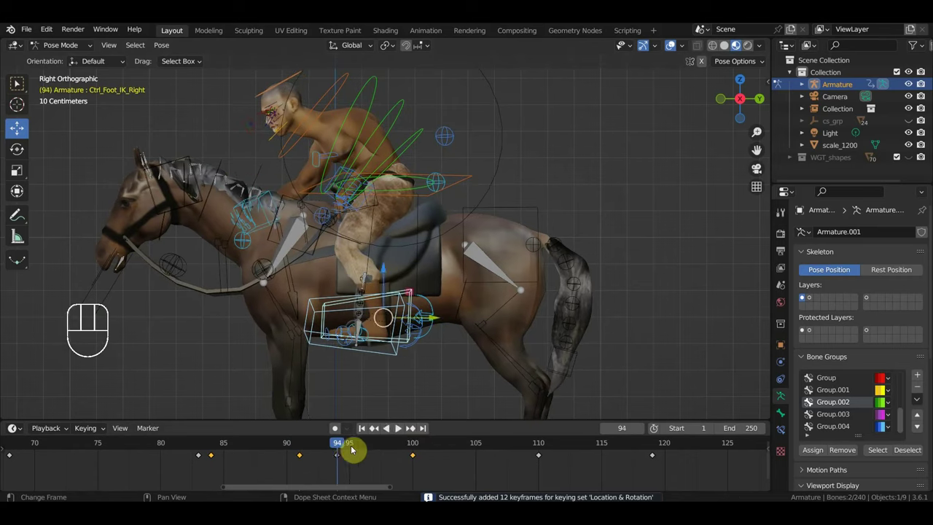
{"action": "left_click_drag", "start_coordinate": [365, 480], "coordinate": [334, 458]}
{"action": "key", "text": "Delete"}
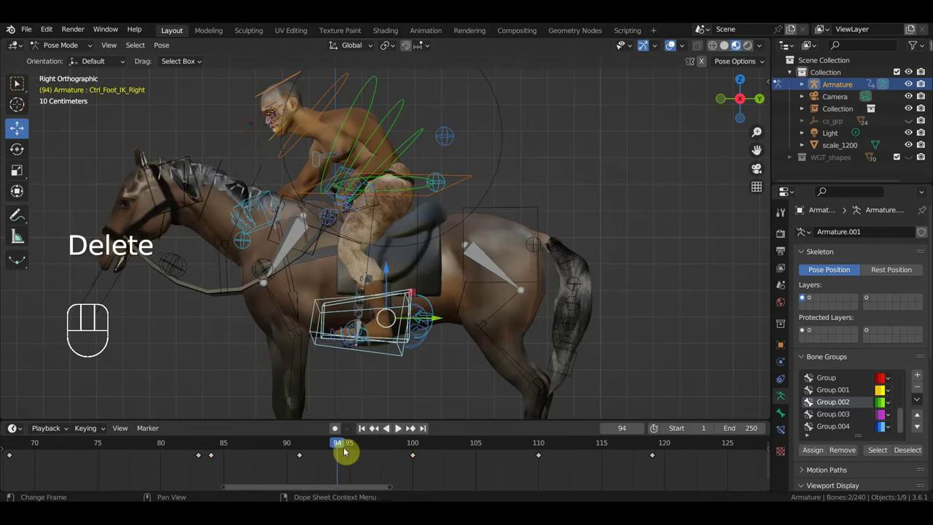
{"action": "left_click_drag", "start_coordinate": [357, 446], "coordinate": [474, 365]}
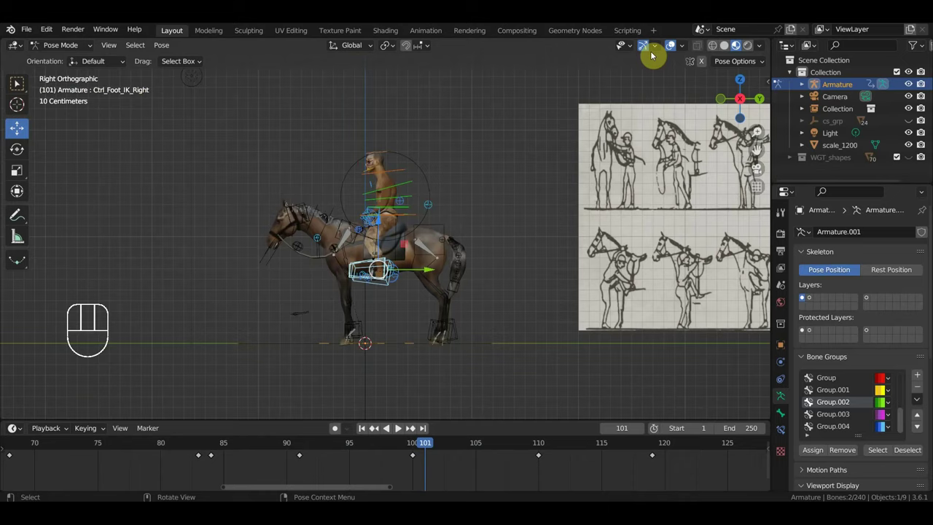
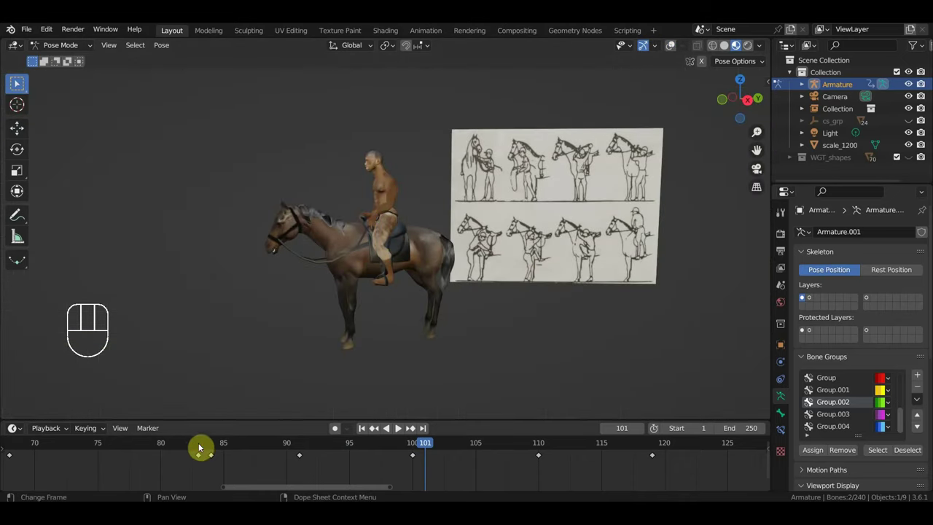
Play the animation with the end frame at 200, jump to frame 198 and replay to review the motion.
{"action": "left_click", "coordinate": [204, 450]}
{"action": "key", "text": "space"}
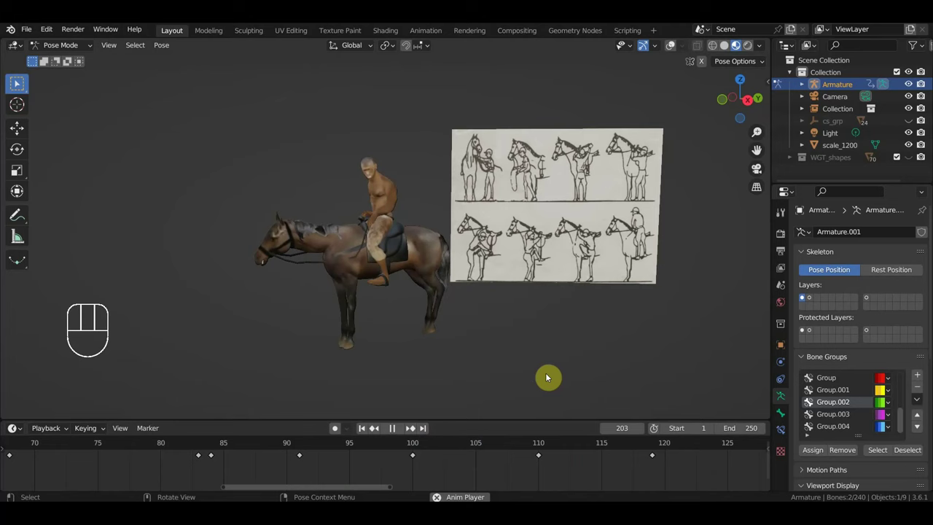
{"action": "key", "text": "space"}
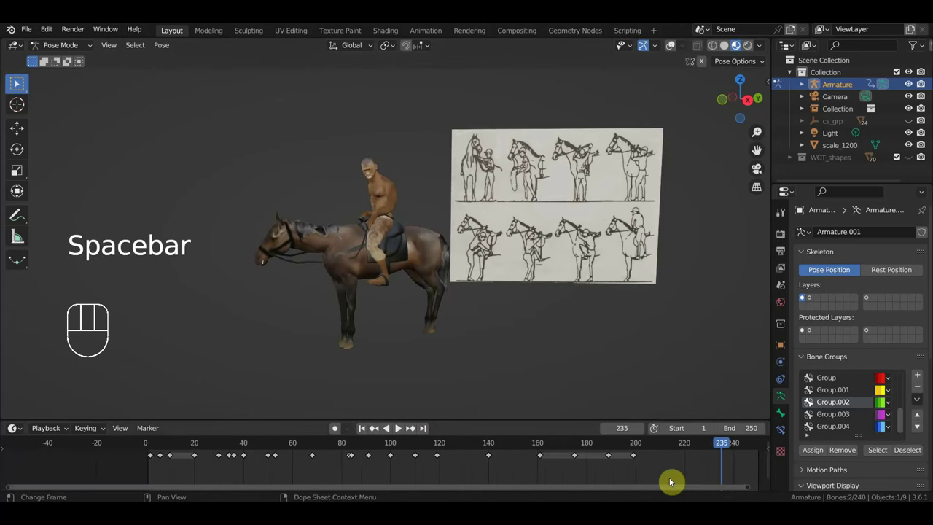
{"action": "left_click", "coordinate": [635, 449]}
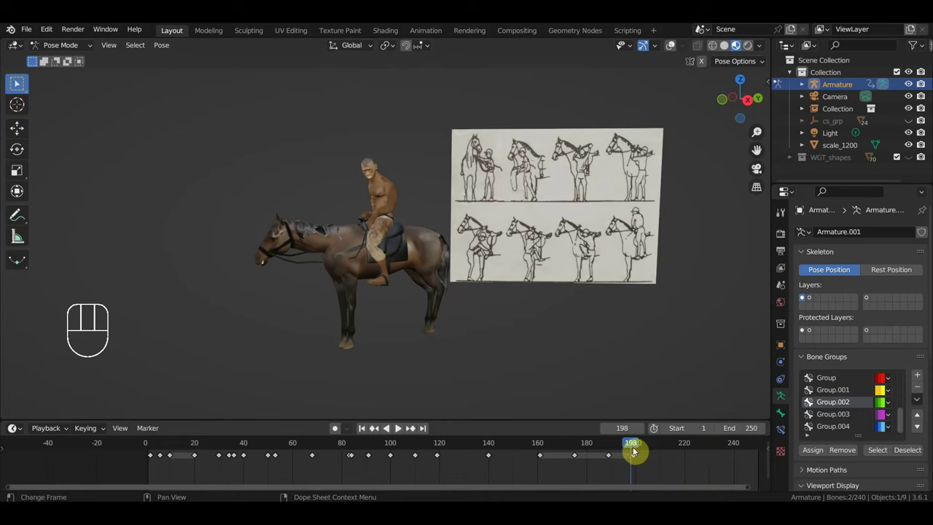
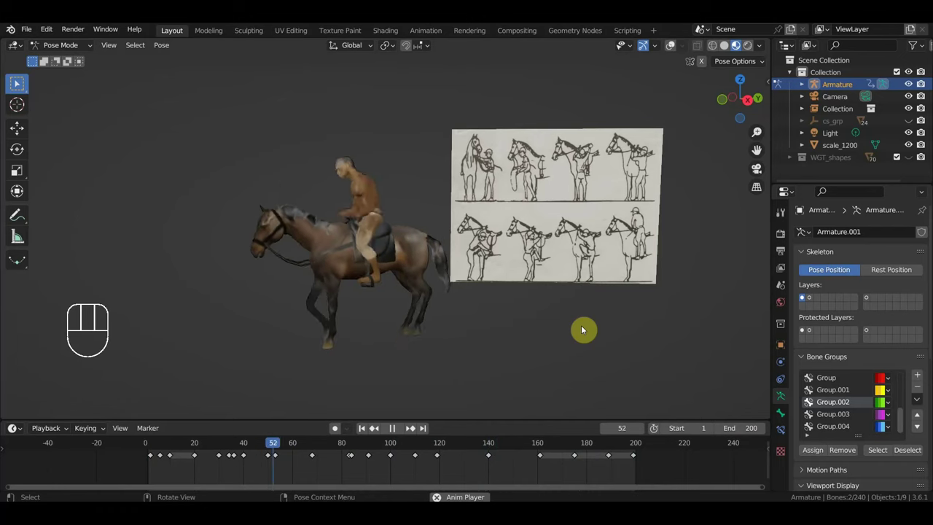
{"action": "key", "text": "space"}
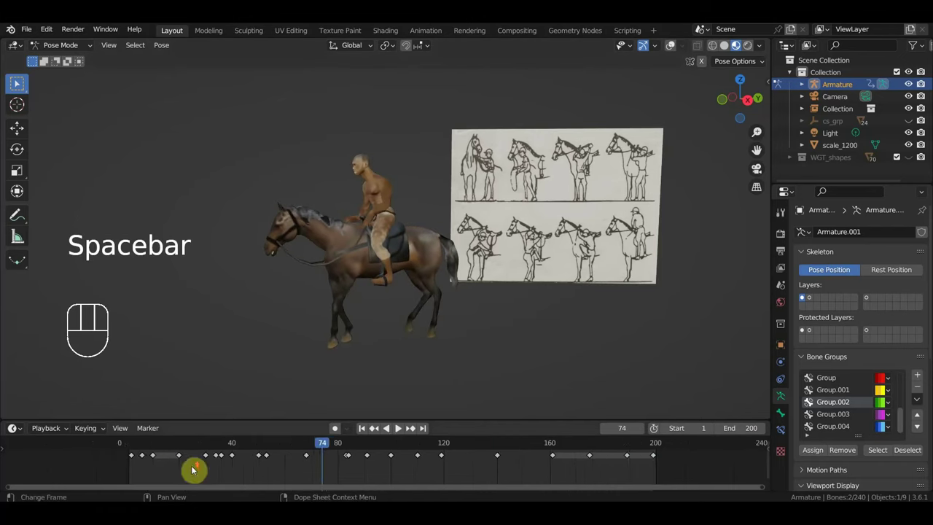
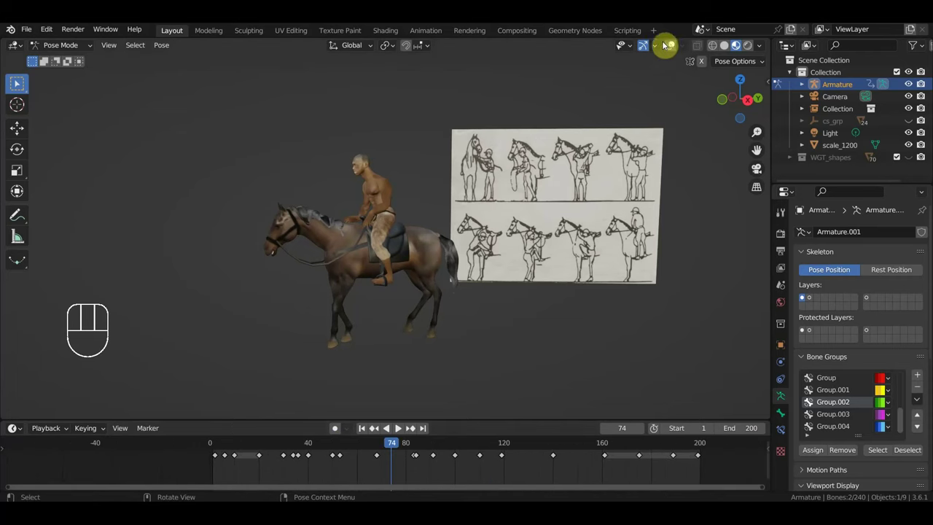
Select all rig controls and scale and move the later keyframes so they finish near frame 200.
{"action": "left_click", "coordinate": [677, 50]}
{"action": "key", "text": "a"}
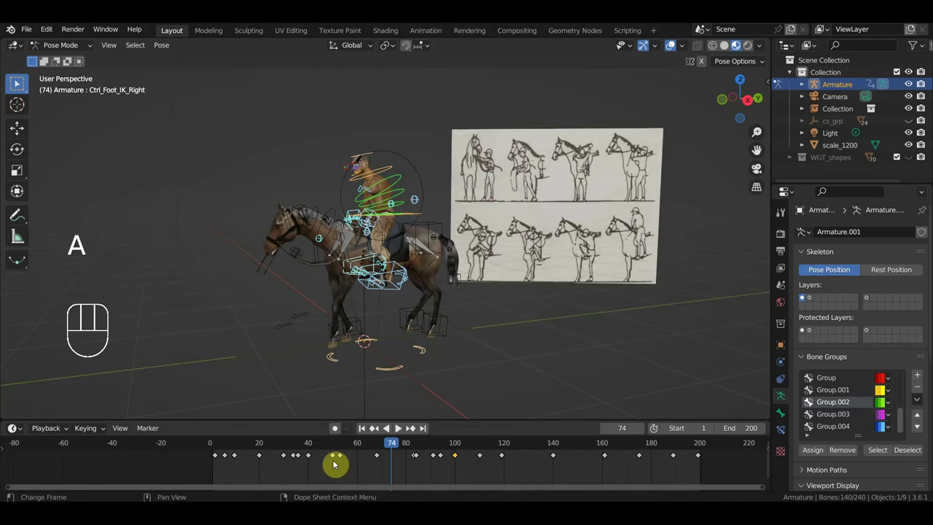
{"action": "left_click", "coordinate": [232, 450]}
{"action": "left_click_drag", "start_coordinate": [232, 450], "coordinate": [281, 465]}
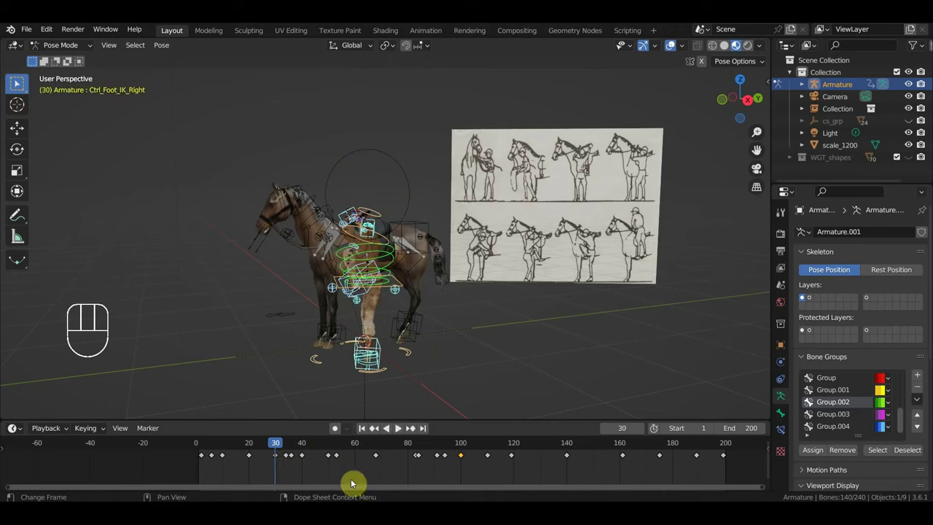
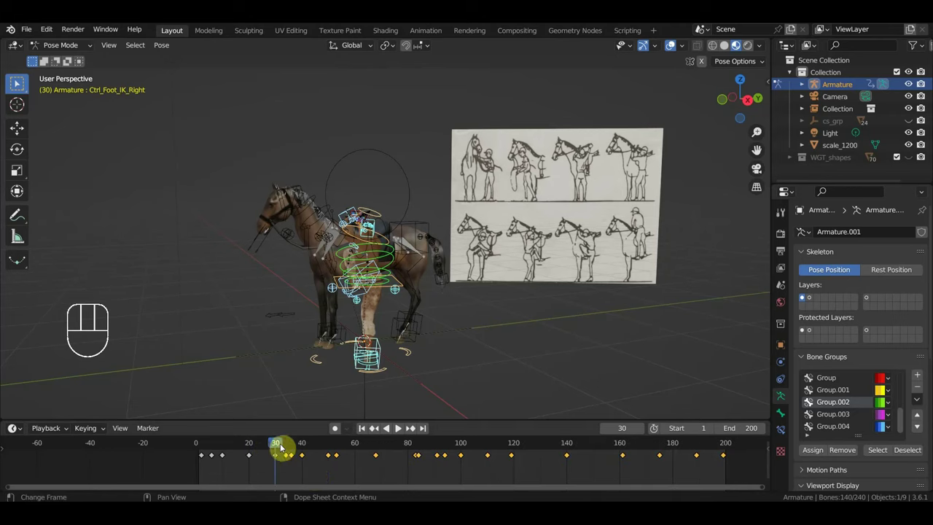
{"action": "key", "text": "s"}
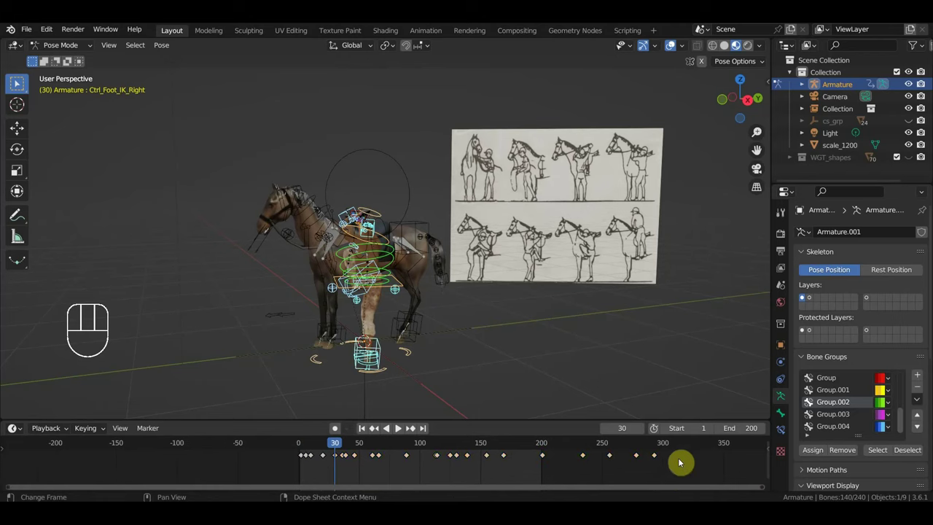
{"action": "left_click_drag", "start_coordinate": [682, 477], "coordinate": [406, 454]}
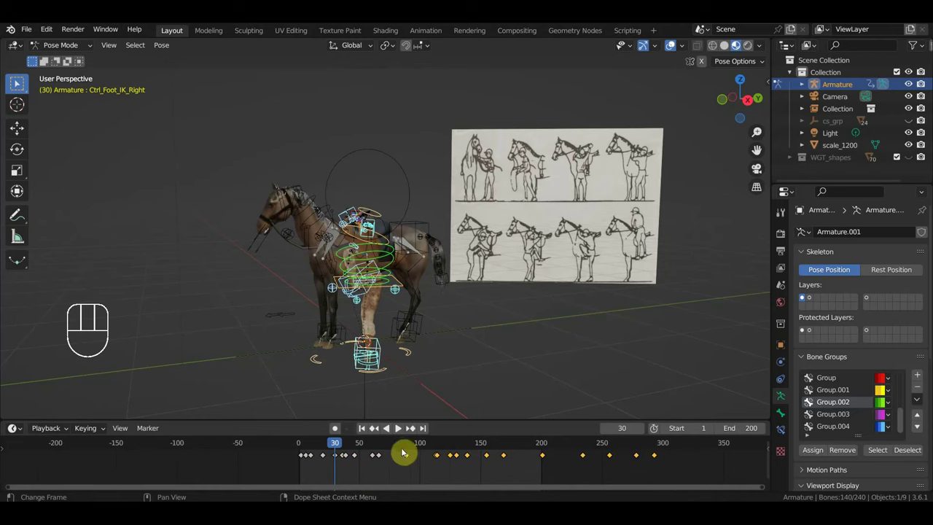
{"action": "left_click", "coordinate": [412, 448]}
{"action": "left_click_drag", "start_coordinate": [412, 447], "coordinate": [436, 457]}
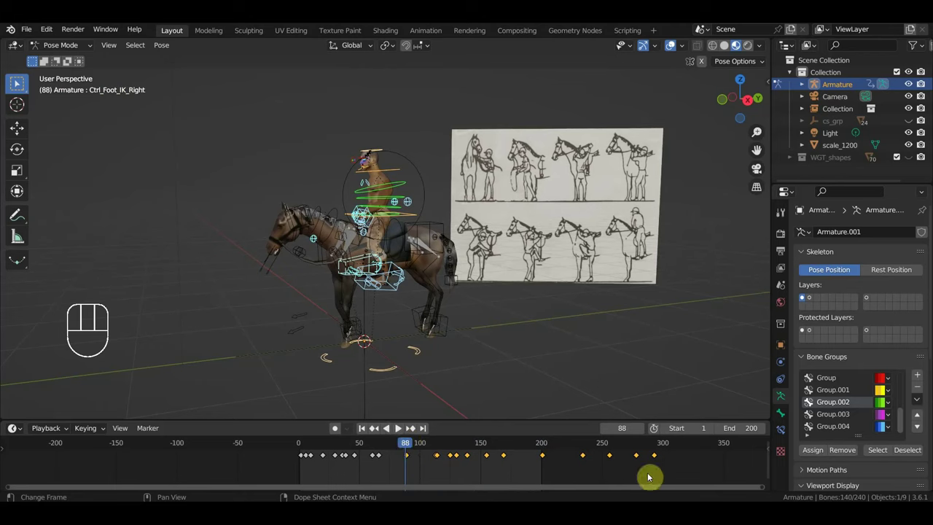
{"action": "key", "text": "s"}
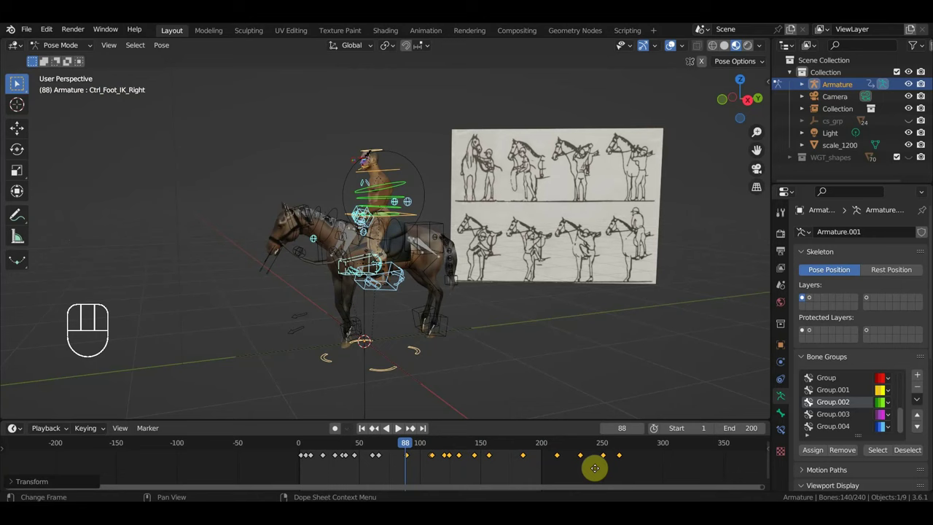
{"action": "key", "text": "g"}
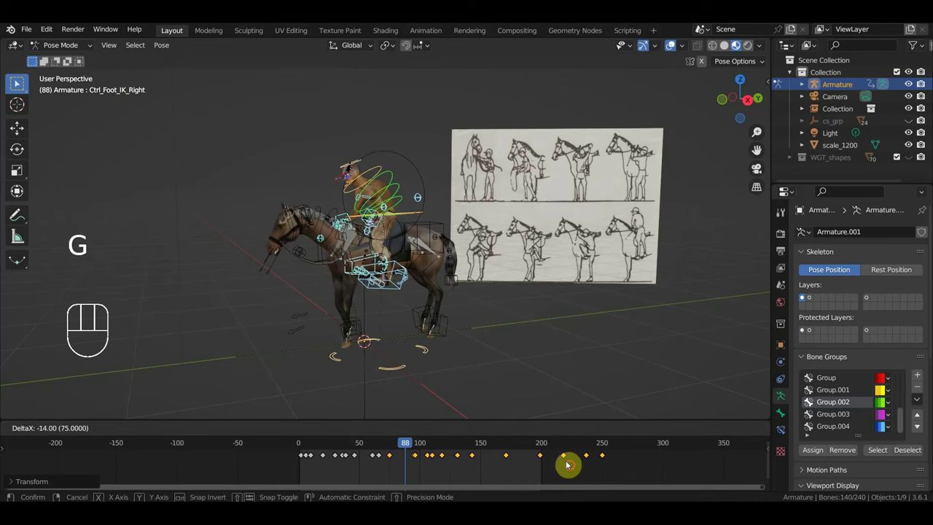
{"action": "left_click_drag", "start_coordinate": [415, 449], "coordinate": [416, 457]}
Undo the keyframe retiming attempts step by step with Ctrl+Z.
{"action": "key", "text": "ctrl+z"}
{"action": "key", "text": "ctrl+z"}
{"action": "key", "text": "ctrl+z"}
{"action": "key", "text": "ctrl+z"}
{"action": "key", "text": "ctrl+z"}
{"action": "key", "text": "ctrl+z"}
{"action": "key", "text": "ctrl+z"}
{"action": "key", "text": "ctrl+z"}
{"action": "key", "text": "ctrl+z"}
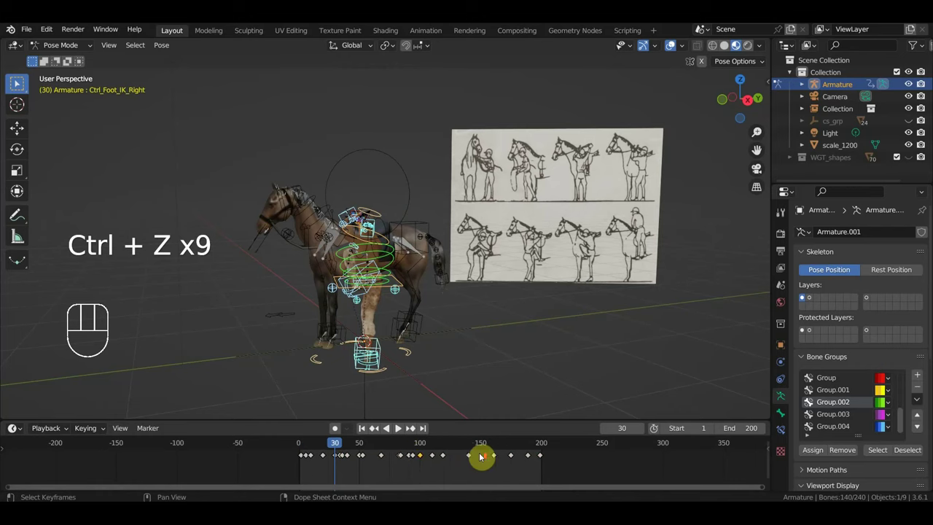
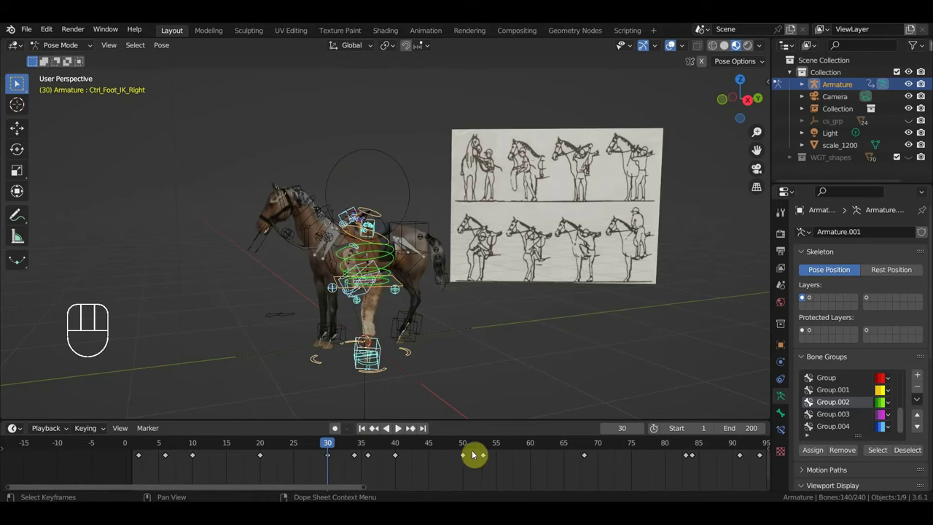
Stop at frame 53, then move the frame-40 key to 45 and the frame-36 key to 39.
{"action": "left_click", "coordinate": [489, 451]}
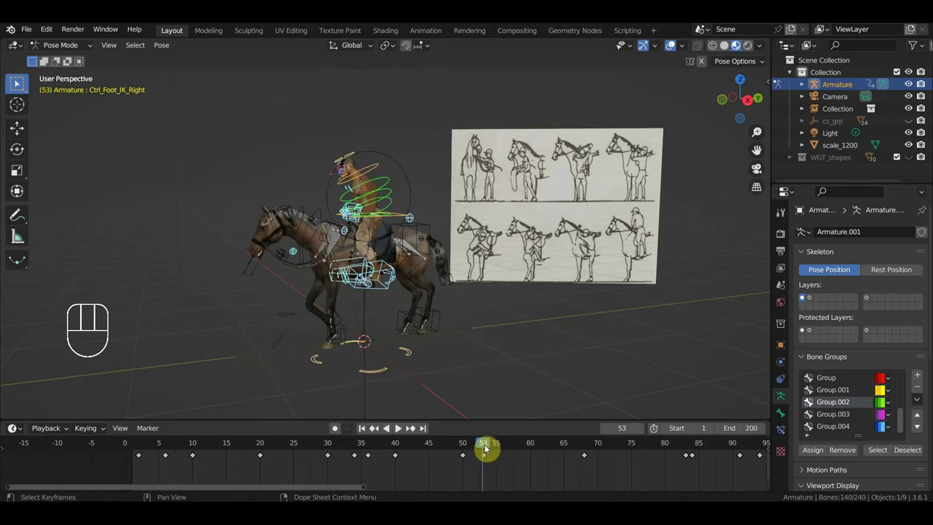
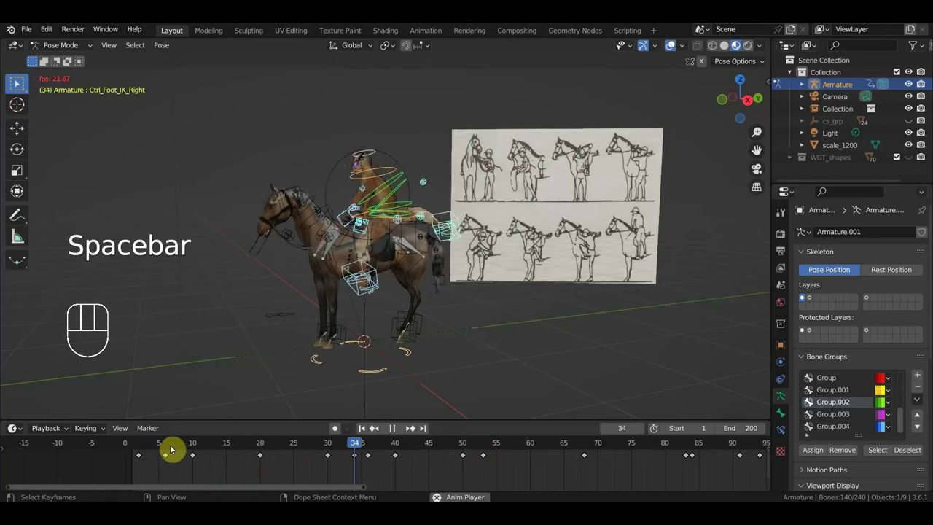
{"action": "key", "text": "space"}
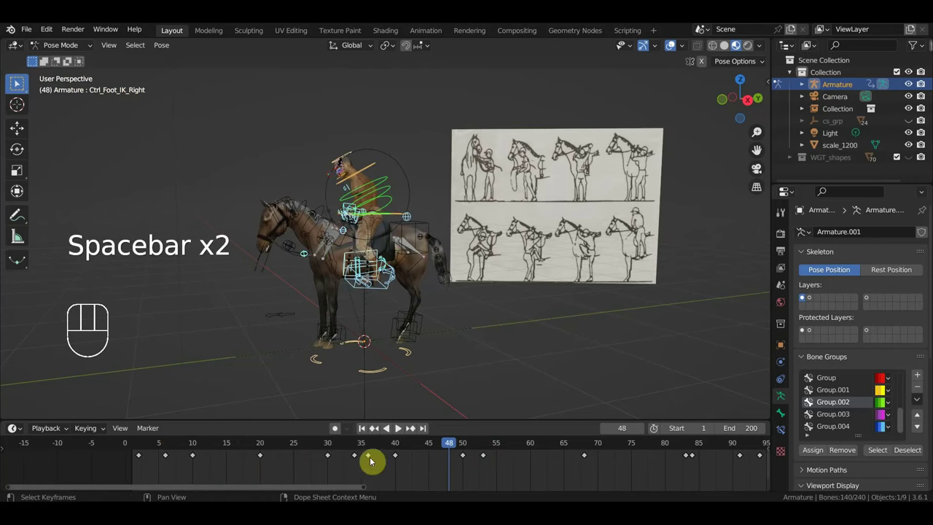
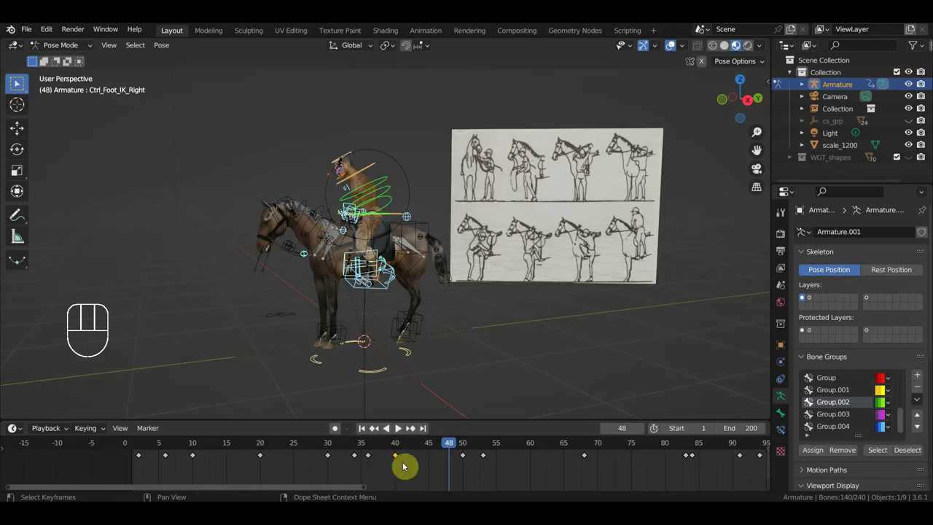
{"action": "key", "text": "g"}
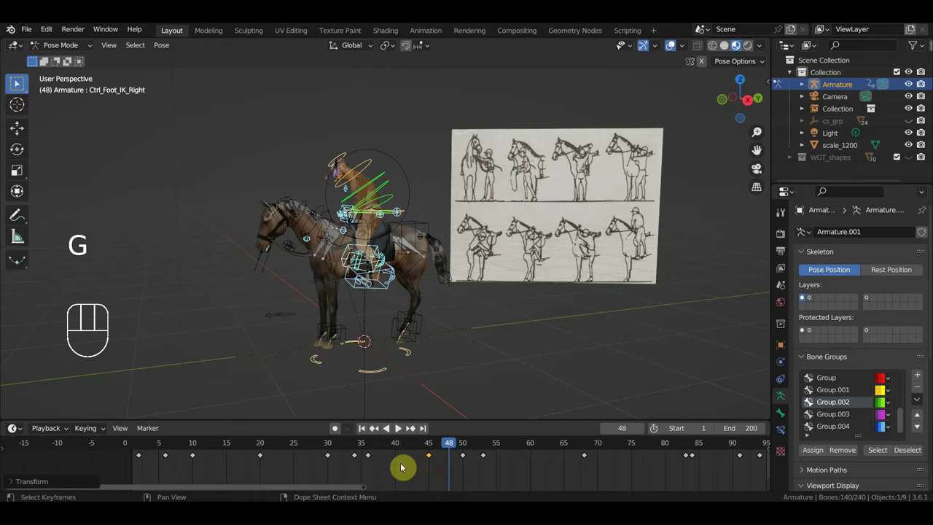
{"action": "left_click", "coordinate": [375, 461]}
{"action": "key", "text": "g"}
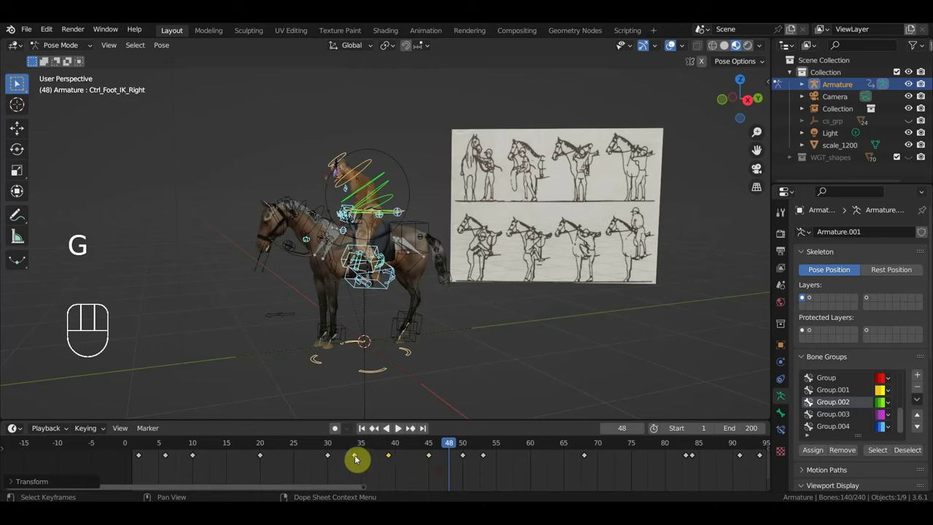
Move the frame-34 key to frame 27 and play the animation to check the new timing.
{"action": "left_click", "coordinate": [333, 460]}
{"action": "key", "text": "g"}
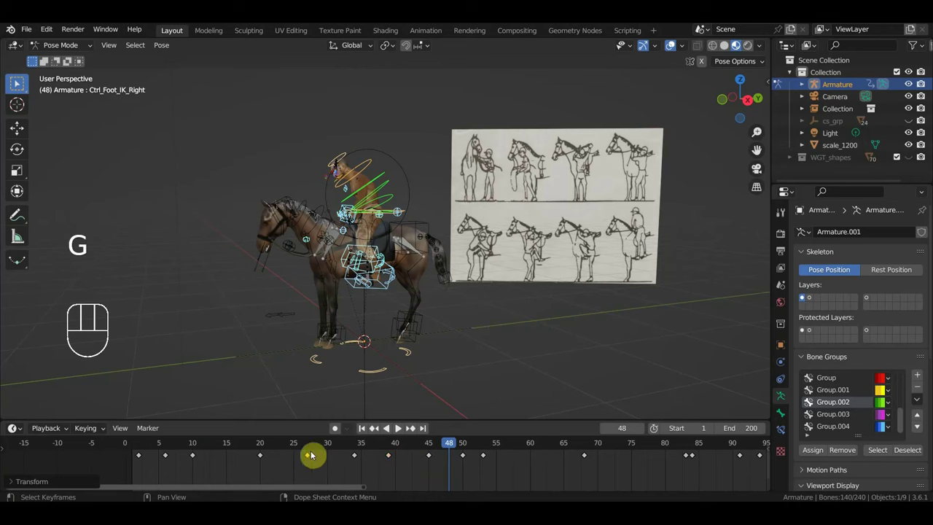
{"action": "left_click", "coordinate": [310, 445]}
{"action": "key", "text": "space"}
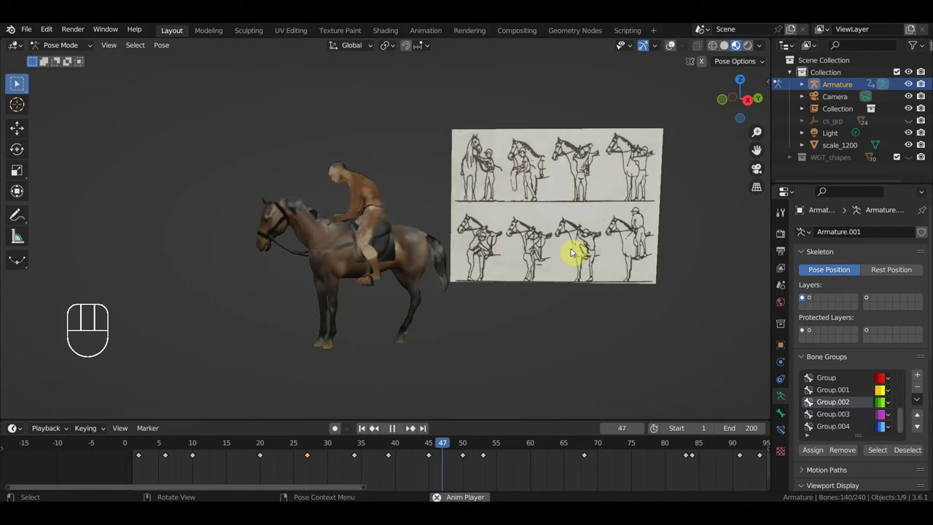
Stop playback, scrub back to frame 34, select the hips control and give it a slight rotation.
{"action": "key", "text": "space"}
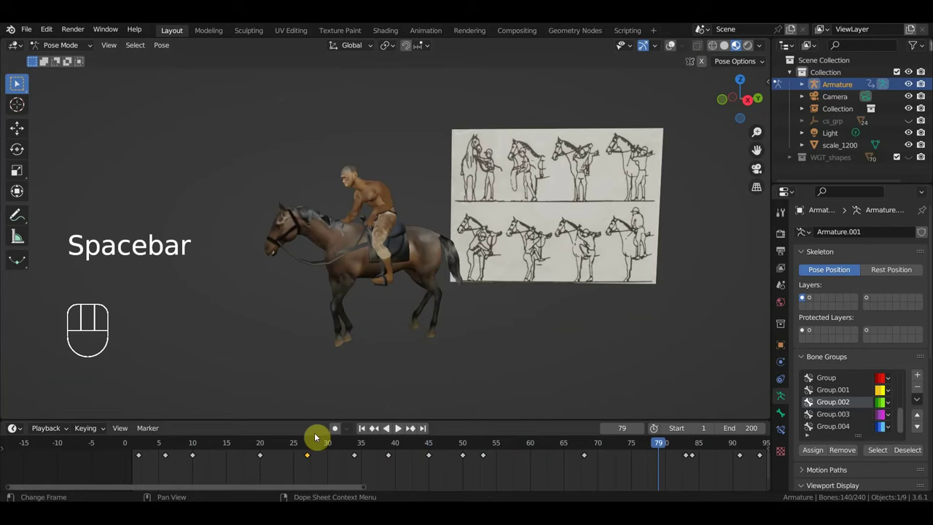
{"action": "left_click", "coordinate": [207, 449]}
{"action": "left_click_drag", "start_coordinate": [209, 448], "coordinate": [359, 473]}
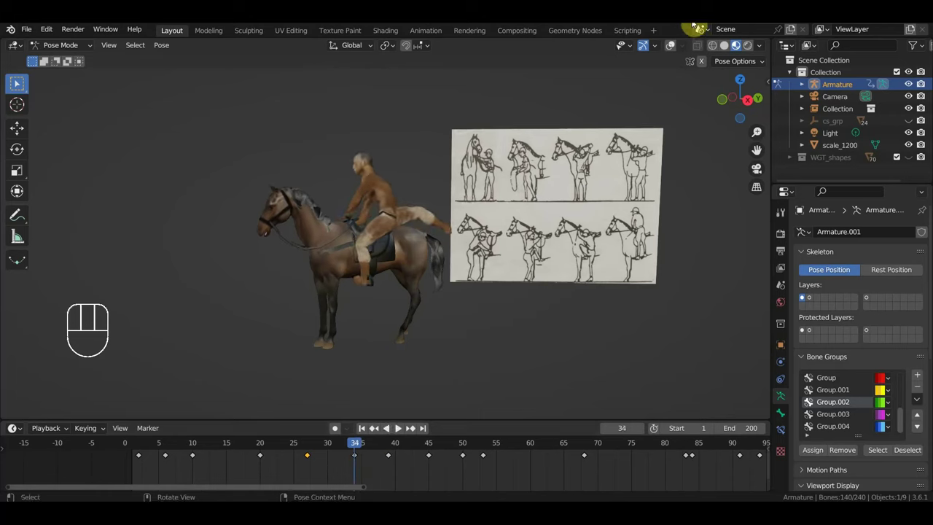
{"action": "left_click", "coordinate": [431, 215]}
{"action": "left_click_drag", "start_coordinate": [428, 197], "coordinate": [527, 199]}
{"action": "key", "text": "r"}
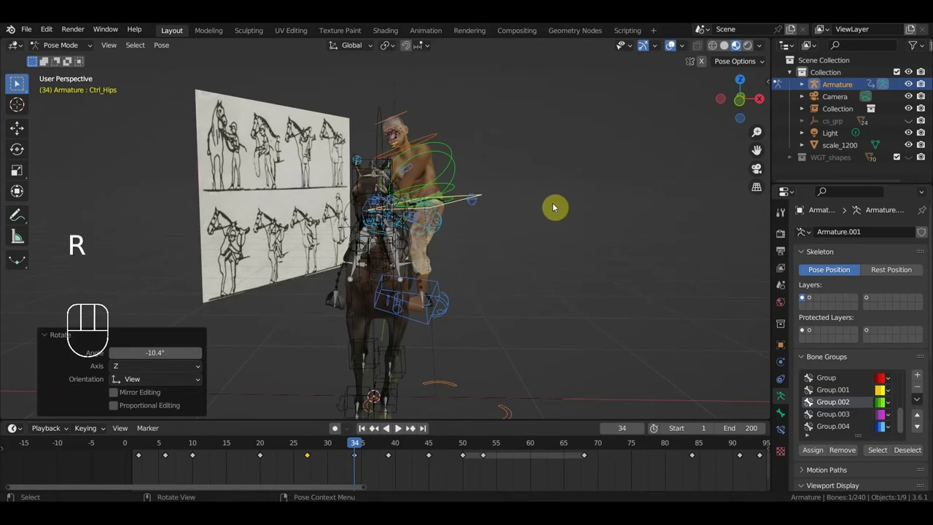
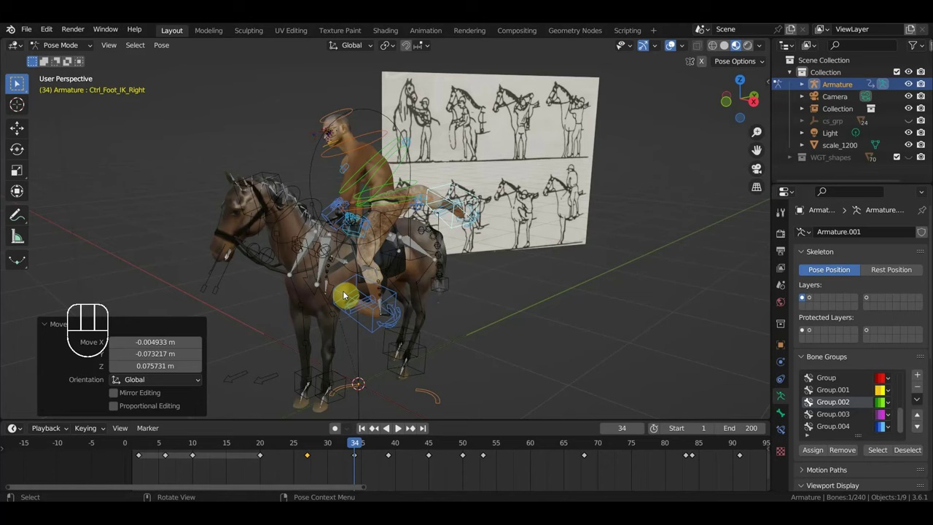
Key all bones' location and rotation, then scrub the playhead to frame 34.
{"action": "key", "text": "a"}
{"action": "key", "text": "i"}
{"action": "left_click_drag", "start_coordinate": [361, 452], "coordinate": [397, 450]}
{"action": "left_click_drag", "start_coordinate": [486, 361], "coordinate": [420, 347]}
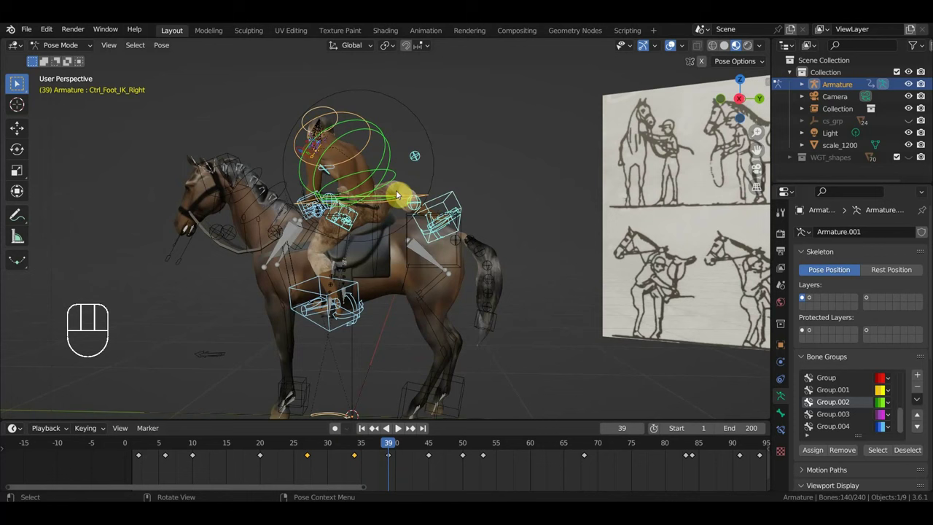
{"action": "left_click_drag", "start_coordinate": [359, 451], "coordinate": [359, 423]}
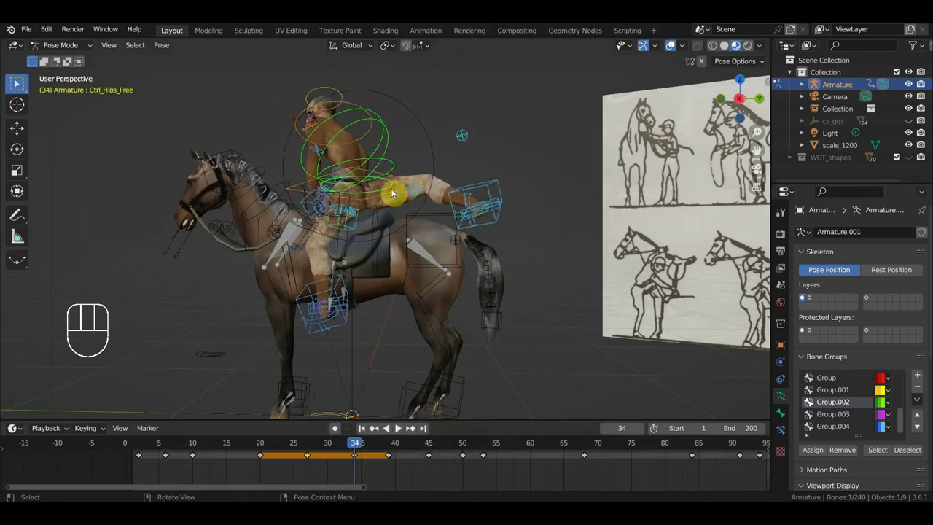
Rotate the rider's hips controls into the new frame-34 position, checking from several angles.
{"action": "left_click", "coordinate": [403, 195]}
{"action": "left_click", "coordinate": [404, 193]}
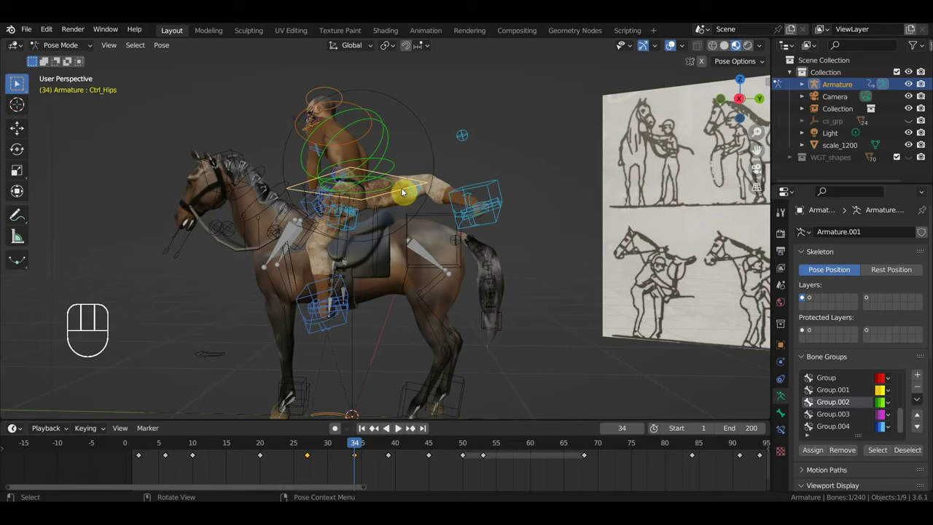
{"action": "key", "text": "r"}
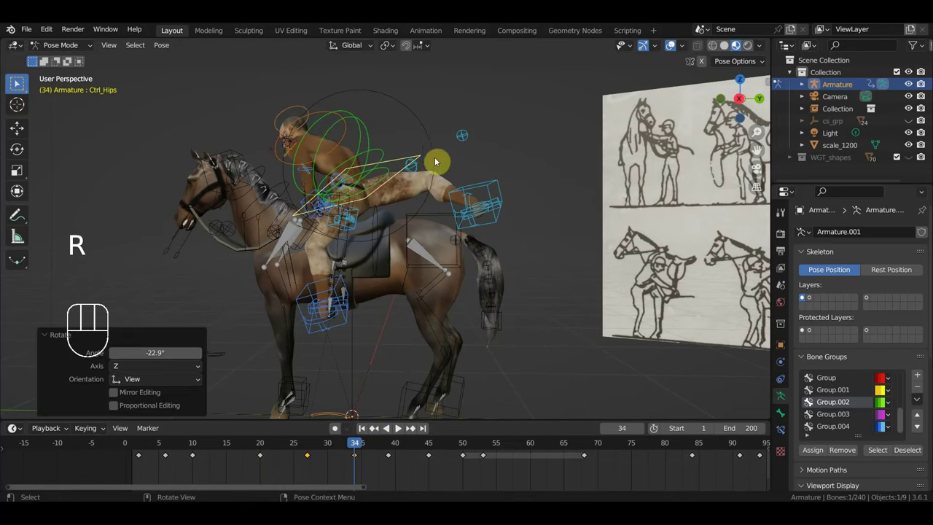
{"action": "left_click_drag", "start_coordinate": [436, 195], "coordinate": [421, 222]}
{"action": "left_click_drag", "start_coordinate": [397, 192], "coordinate": [405, 283]}
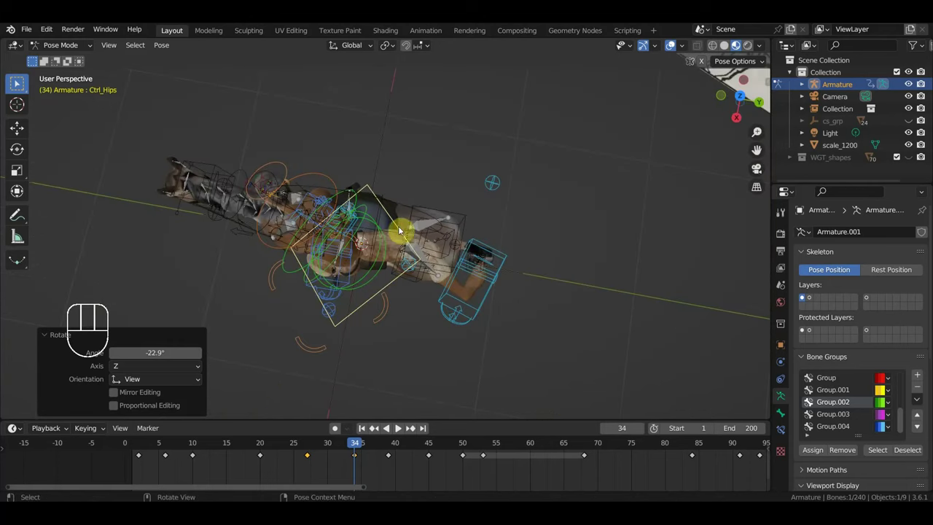
{"action": "left_click", "coordinate": [401, 227]}
{"action": "left_click_drag", "start_coordinate": [417, 241], "coordinate": [452, 263]}
{"action": "key", "text": "r"}
From the side view, select the rider's right foot IK control and start moving it.
{"action": "left_click_drag", "start_coordinate": [459, 299], "coordinate": [466, 224]}
{"action": "left_click_drag", "start_coordinate": [468, 205], "coordinate": [469, 189]}
{"action": "left_click", "coordinate": [509, 186]}
{"action": "left_click_drag", "start_coordinate": [546, 208], "coordinate": [552, 179]}
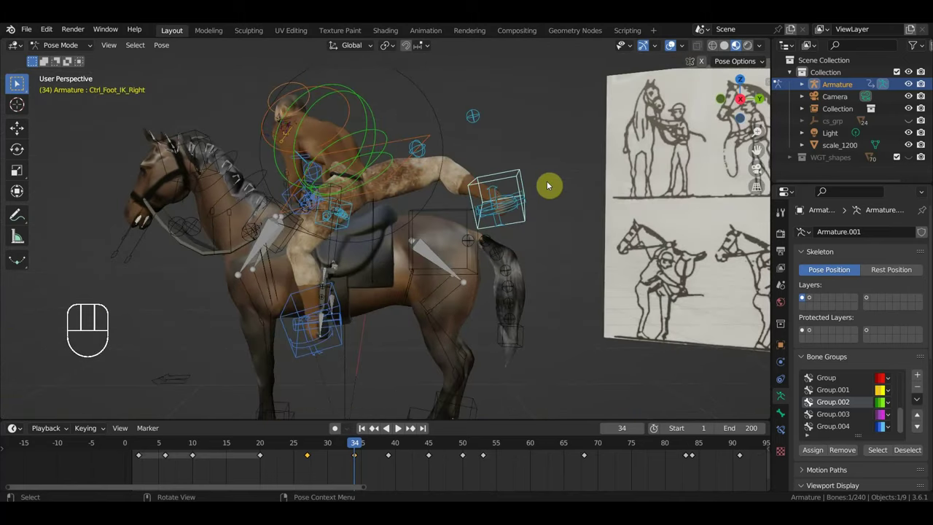
{"action": "key", "text": "g"}
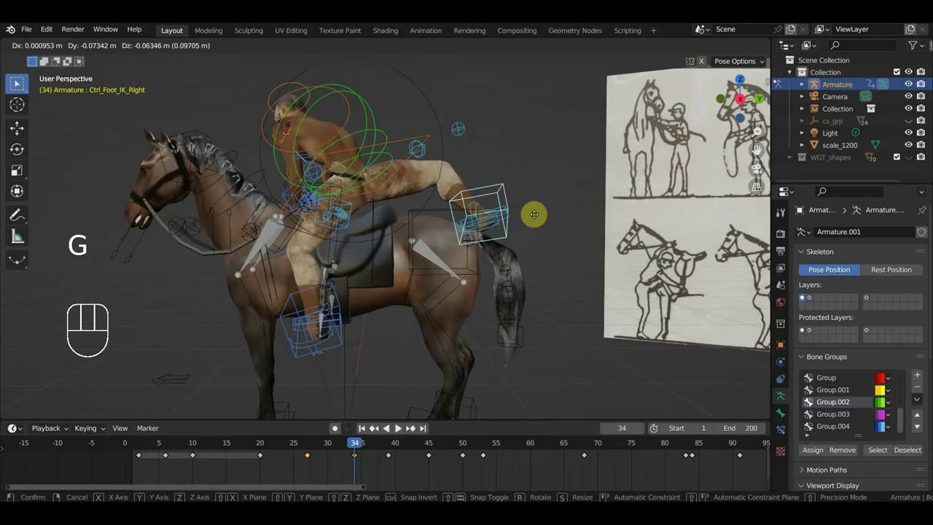
Move the right leg pole and right arm pole IK controls into the pose.
{"action": "left_click_drag", "start_coordinate": [515, 246], "coordinate": [194, 259]}
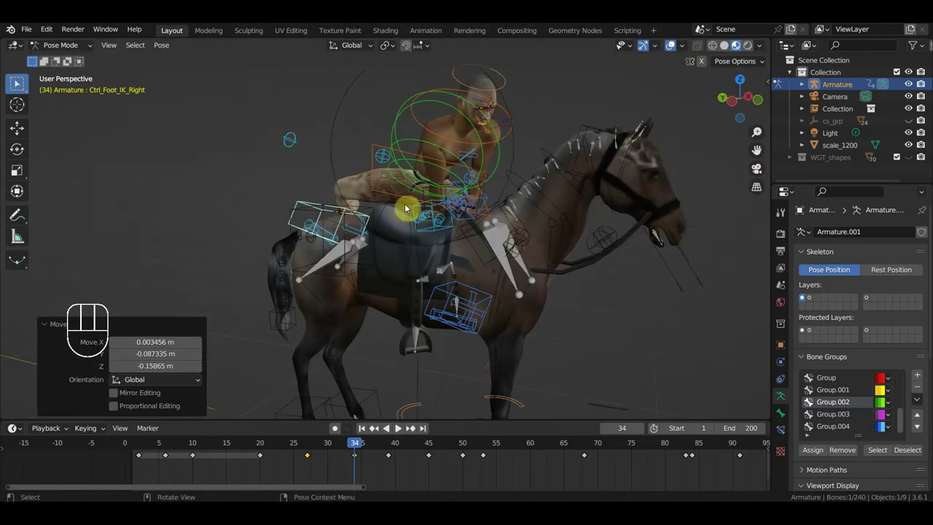
{"action": "left_click_drag", "start_coordinate": [399, 152], "coordinate": [408, 167]}
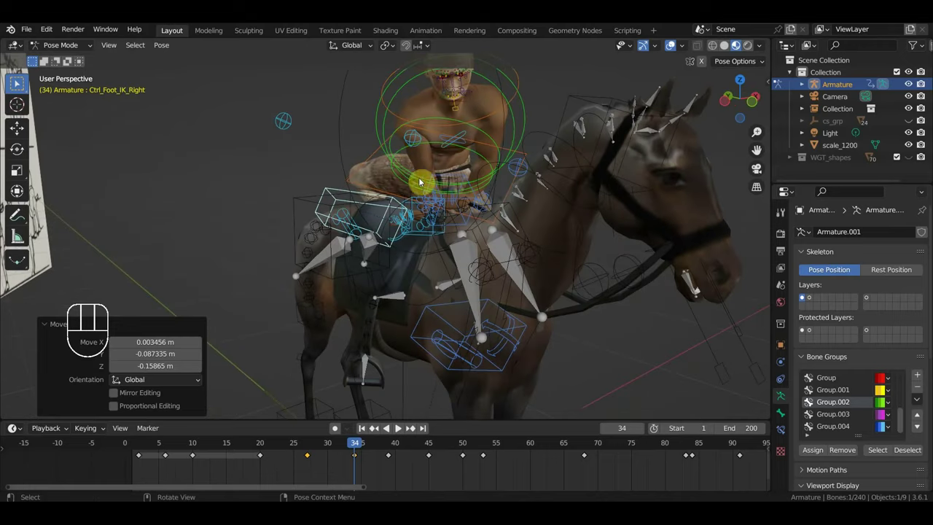
{"action": "left_click", "coordinate": [289, 128]}
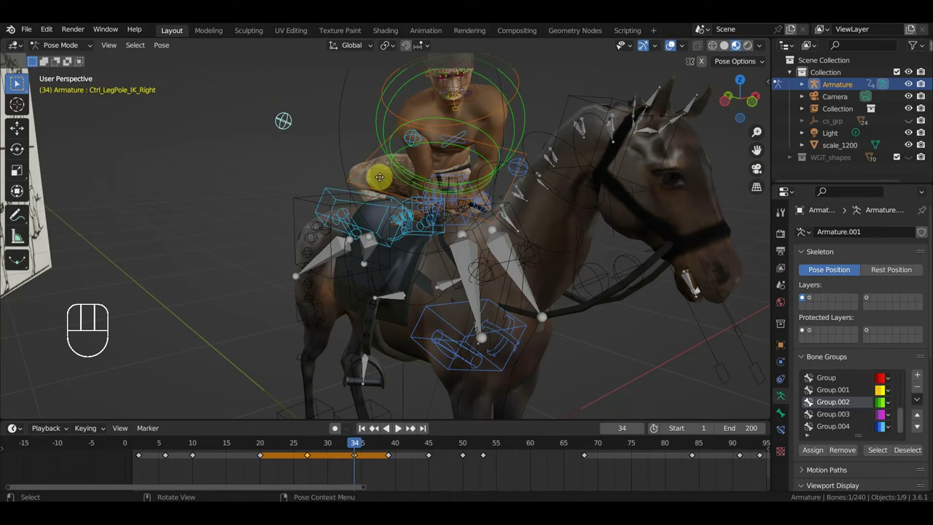
{"action": "key", "text": "g"}
{"action": "key", "text": "g"}
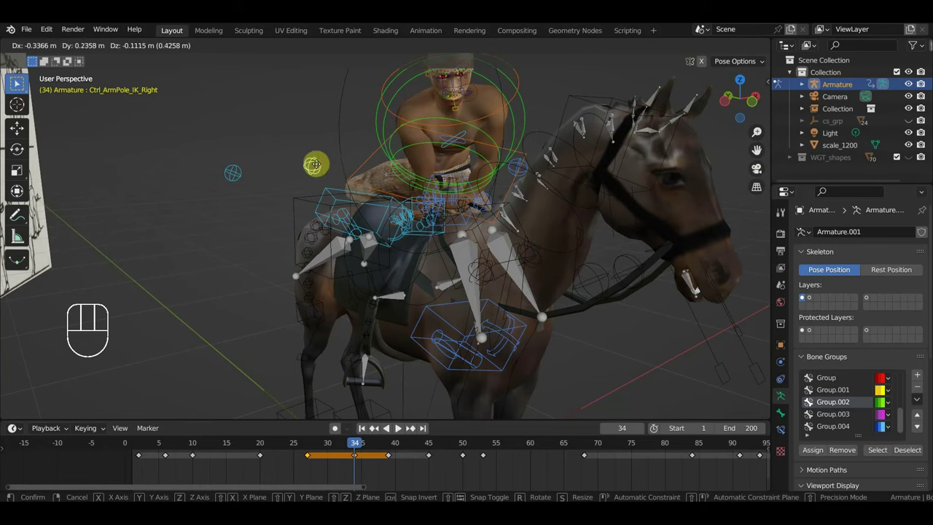
{"action": "left_click_drag", "start_coordinate": [477, 157], "coordinate": [460, 159]}
{"action": "left_click_drag", "start_coordinate": [484, 165], "coordinate": [550, 168]}
Reposition the rider's right hand and left hand IK controls.
{"action": "middle_click", "coordinate": [505, 205]}
{"action": "left_click", "coordinate": [506, 171]}
{"action": "left_click_drag", "start_coordinate": [528, 183], "coordinate": [622, 187]}
{"action": "key", "text": "g"}
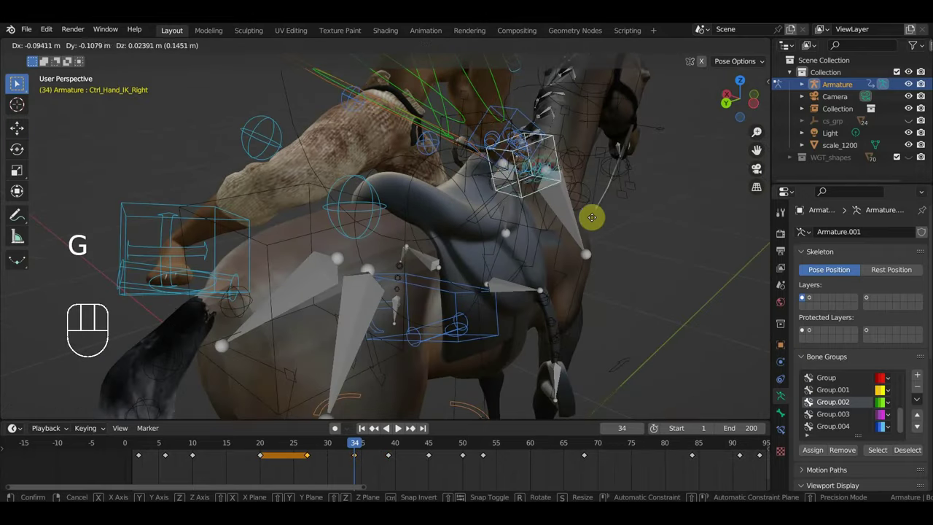
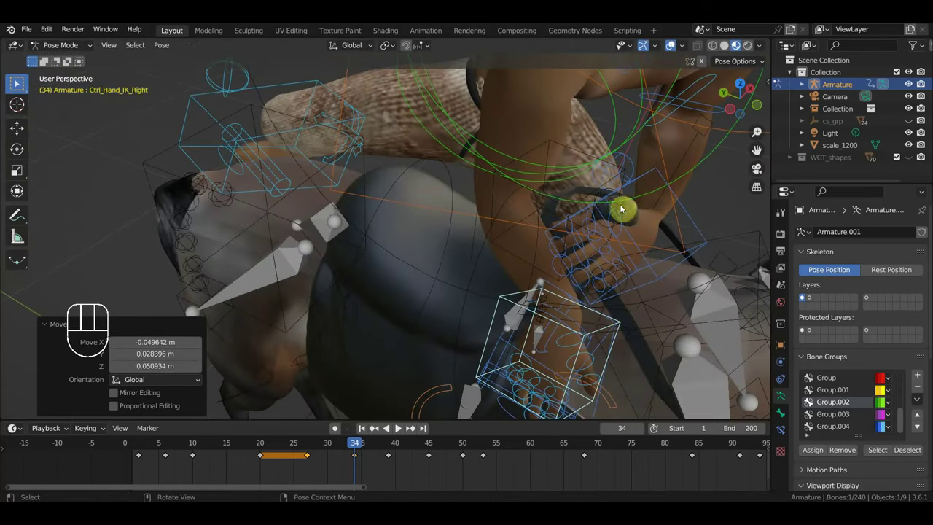
{"action": "left_click", "coordinate": [705, 235]}
{"action": "key", "text": "g"}
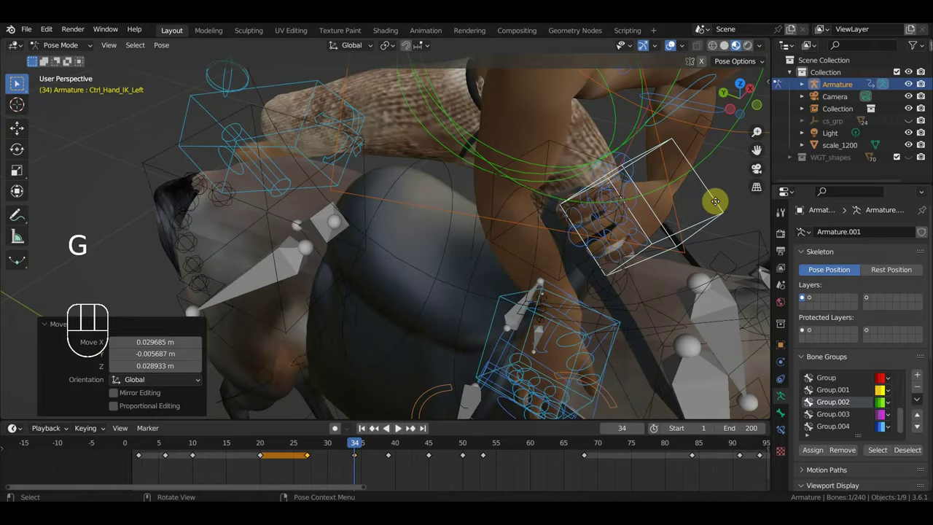
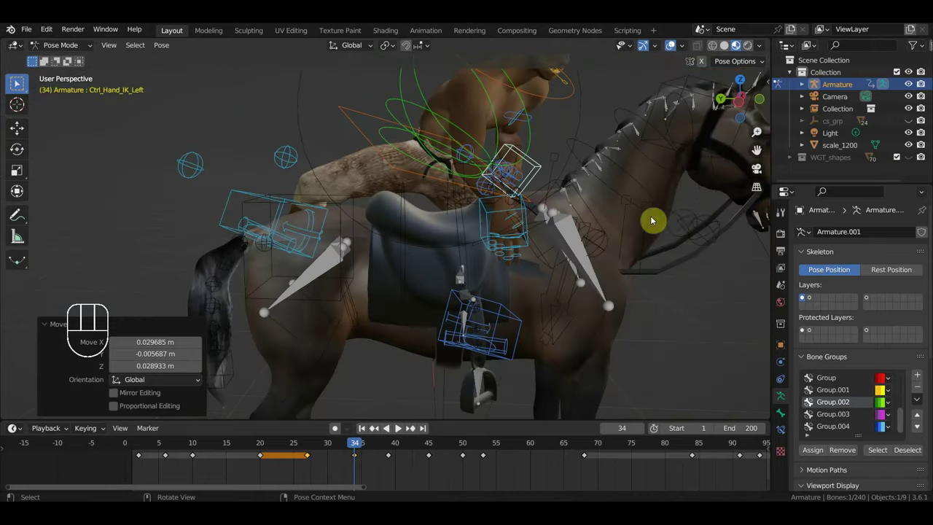
Key the full rig's location and rotation at frame 34 and go to frame 45.
{"action": "key", "text": "a"}
{"action": "key", "text": "i"}
{"action": "left_click_drag", "start_coordinate": [353, 448], "coordinate": [431, 435]}
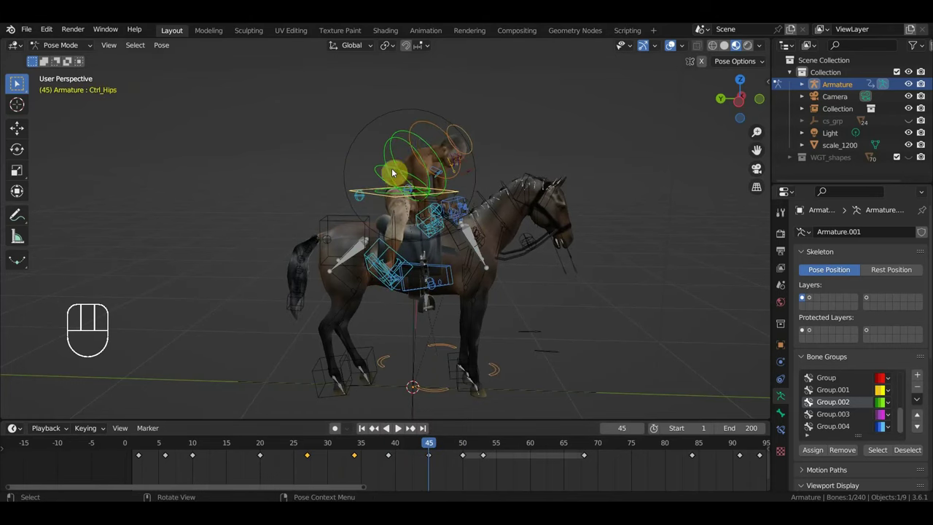
Move the spine control at frame 45, key the whole rig, and step to frame 50.
{"action": "key", "text": "g"}
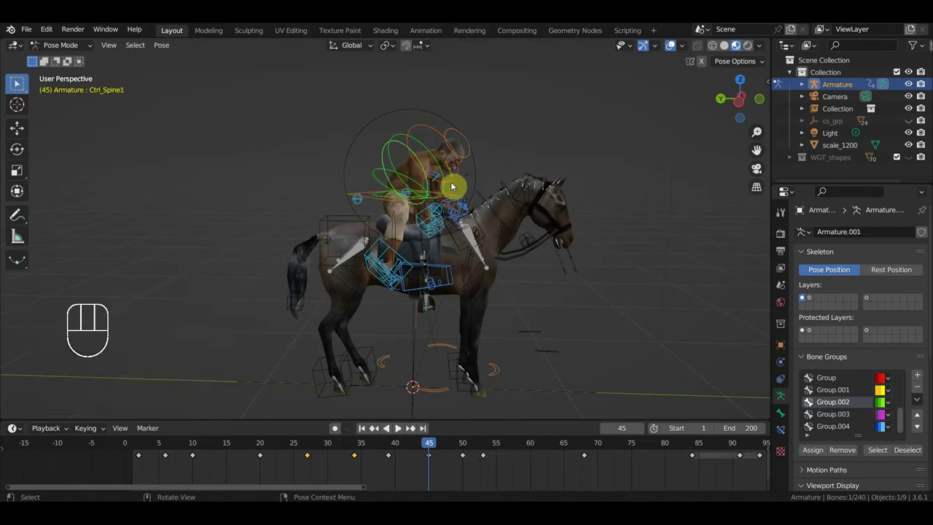
{"action": "key", "text": "a"}
{"action": "key", "text": "i"}
{"action": "left_click", "coordinate": [469, 446]}
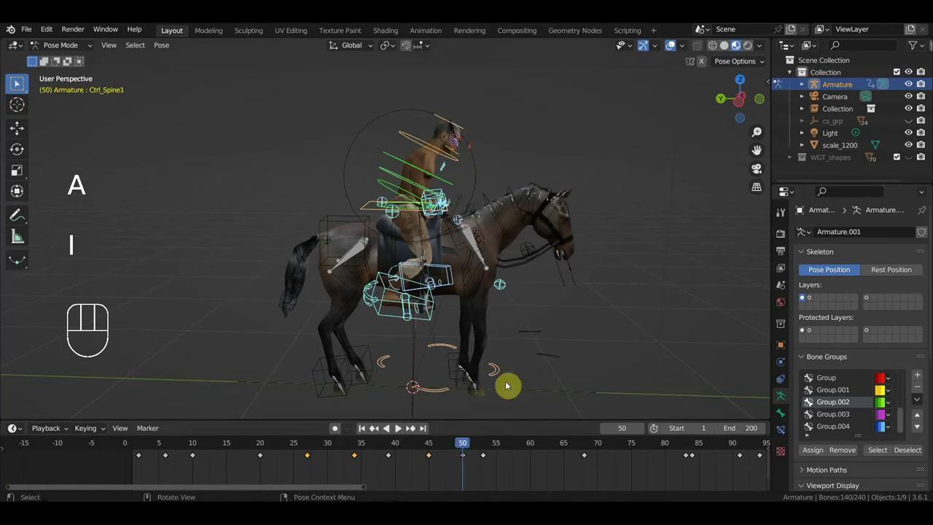
Go to frame 59 and start shifting the hips control.
{"action": "left_click_drag", "start_coordinate": [446, 447], "coordinate": [512, 431]}
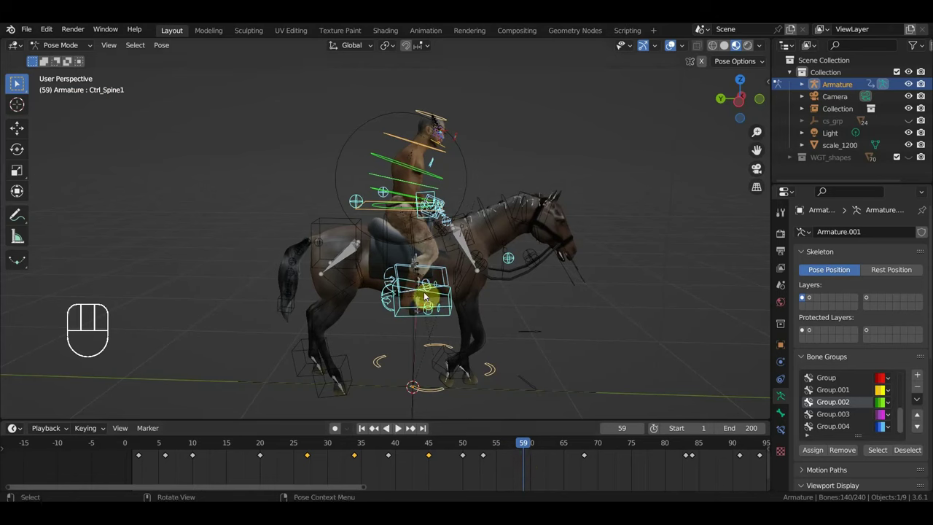
{"action": "left_click", "coordinate": [373, 215]}
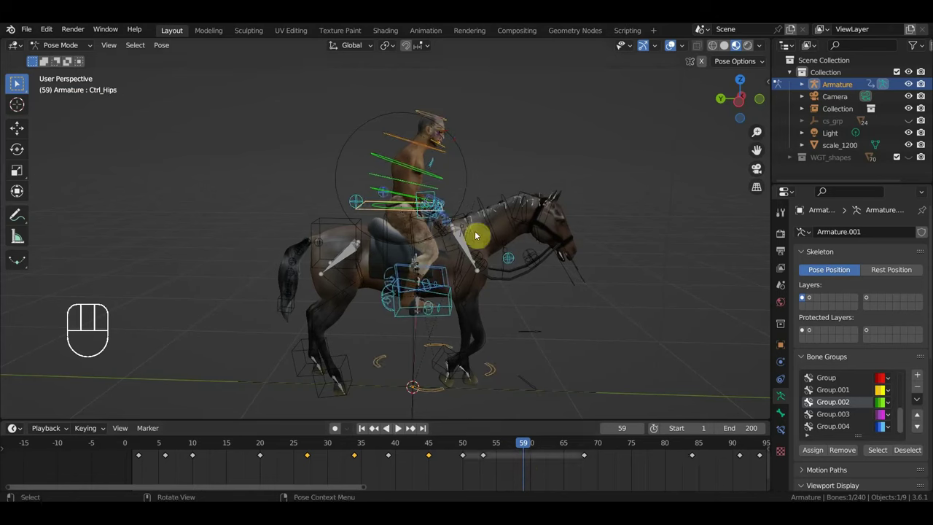
{"action": "key", "text": "g"}
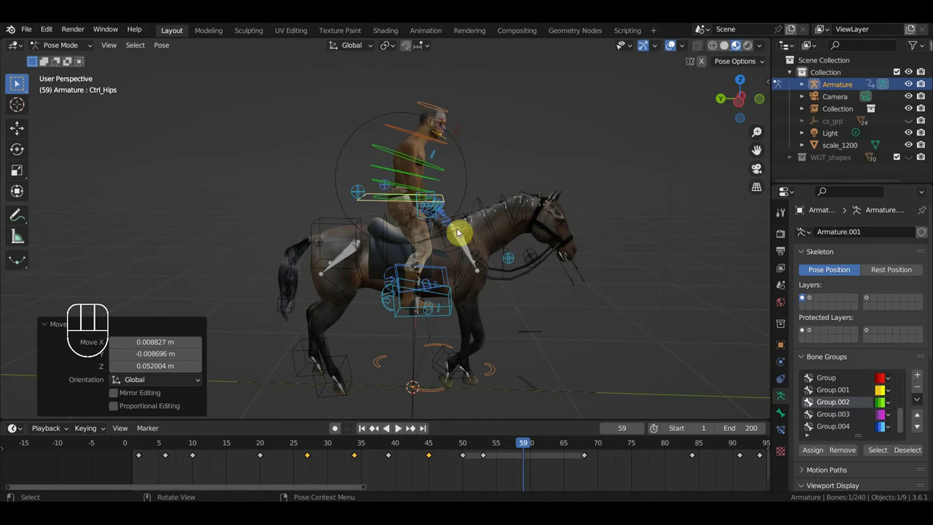
Key the full rig at frame 59, rotate the selection and zoom toward the horse's head.
{"action": "key", "text": "a"}
{"action": "key", "text": "i"}
{"action": "left_click_drag", "start_coordinate": [418, 278], "coordinate": [383, 288]}
{"action": "left_click_drag", "start_coordinate": [430, 166], "coordinate": [441, 186]}
{"action": "left_click_drag", "start_coordinate": [478, 198], "coordinate": [506, 186]}
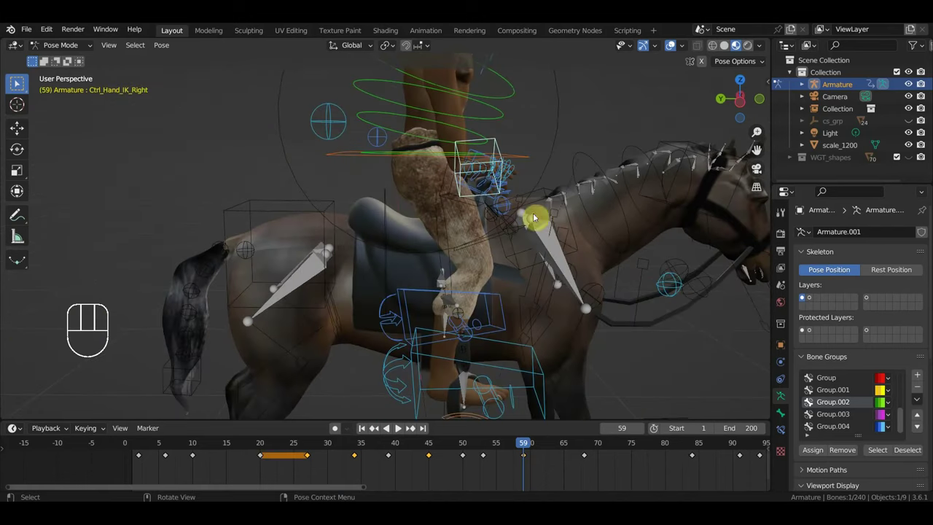
{"action": "key", "text": "r"}
{"action": "left_click_drag", "start_coordinate": [482, 307], "coordinate": [400, 313]}
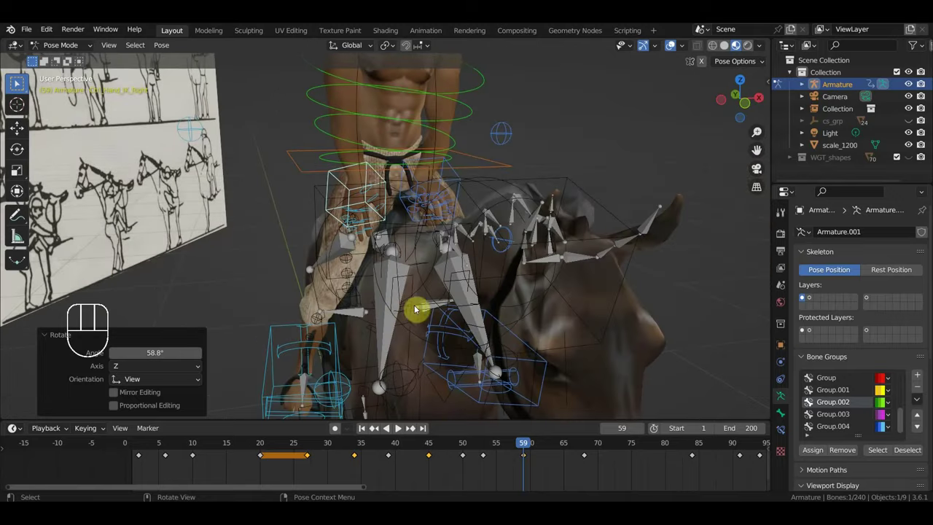
Move the rider's right hand IK control and key the whole pose again at frame 59.
{"action": "key", "text": "g"}
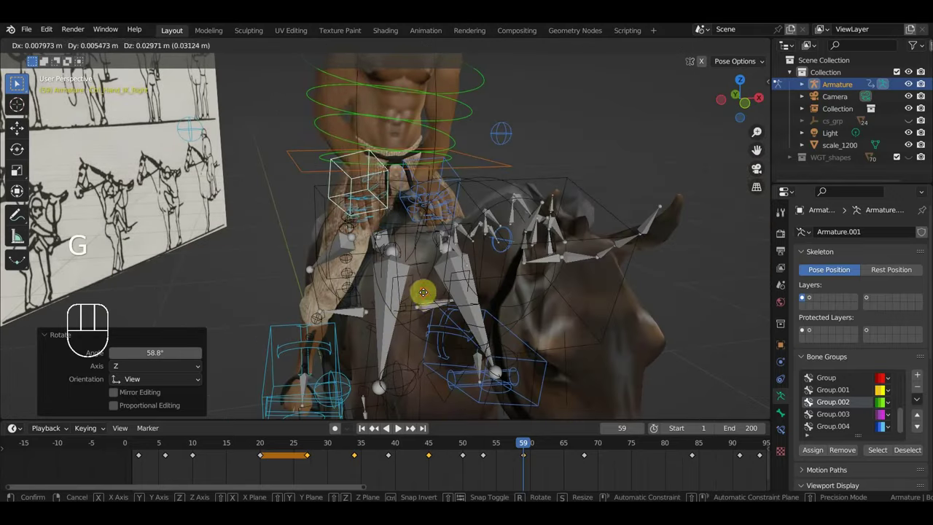
{"action": "left_click_drag", "start_coordinate": [431, 298], "coordinate": [424, 296]}
{"action": "left_click_drag", "start_coordinate": [424, 300], "coordinate": [460, 301]}
{"action": "key", "text": "a"}
{"action": "key", "text": "i"}
Scrub across the later pose keys and settle the playhead at frame 85.
{"action": "left_click_drag", "start_coordinate": [536, 453], "coordinate": [566, 410]}
{"action": "left_click_drag", "start_coordinate": [564, 326], "coordinate": [601, 326]}
{"action": "left_click_drag", "start_coordinate": [579, 448], "coordinate": [705, 484]}
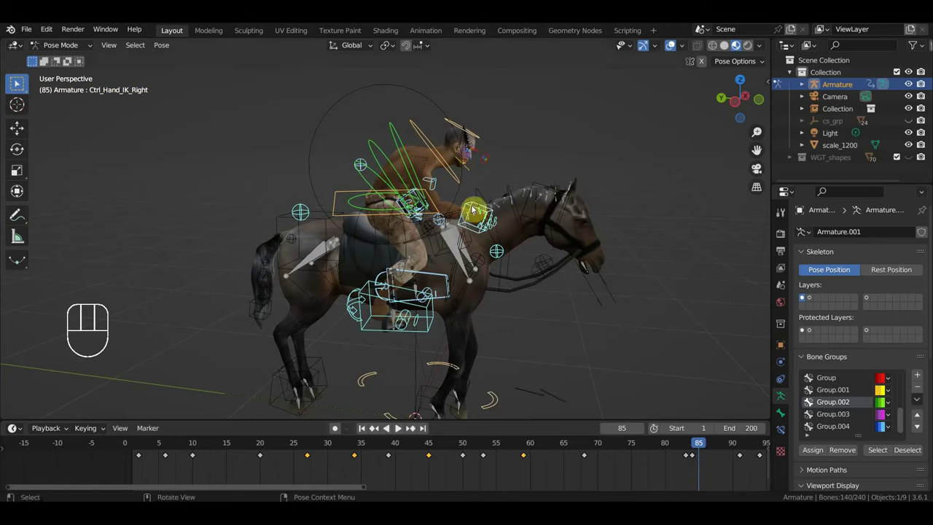
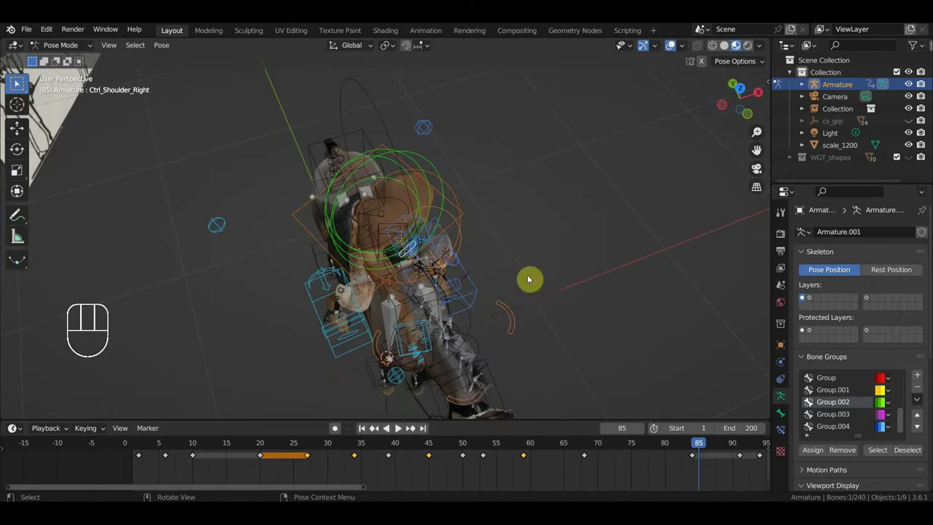
Rotate the right shoulder control, key the full rig, and scrub the timeline back.
{"action": "key", "text": "r"}
{"action": "left_click_drag", "start_coordinate": [537, 269], "coordinate": [603, 226]}
{"action": "key", "text": "a"}
{"action": "key", "text": "i"}
{"action": "left_click_drag", "start_coordinate": [709, 449], "coordinate": [608, 350]}
{"action": "left_click_drag", "start_coordinate": [568, 347], "coordinate": [592, 342]}
Move and rotate the right hand IK control, then key all bones' location and rotation.
{"action": "left_click", "coordinate": [449, 175]}
{"action": "key", "text": "g"}
{"action": "key", "text": "r"}
{"action": "key", "text": "r"}
{"action": "key", "text": "a"}
{"action": "key", "text": "i"}
Scrub back toward the start and play the animation for review.
{"action": "left_click_drag", "start_coordinate": [645, 452], "coordinate": [333, 404]}
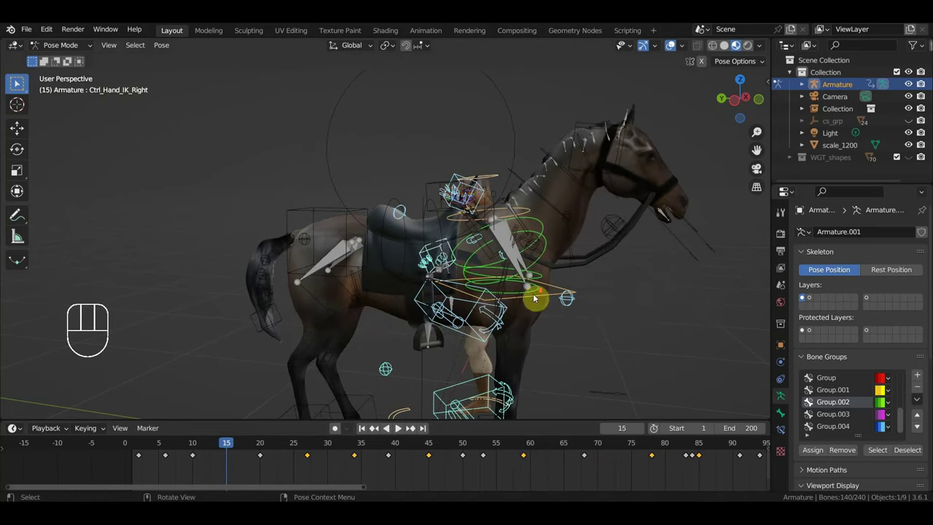
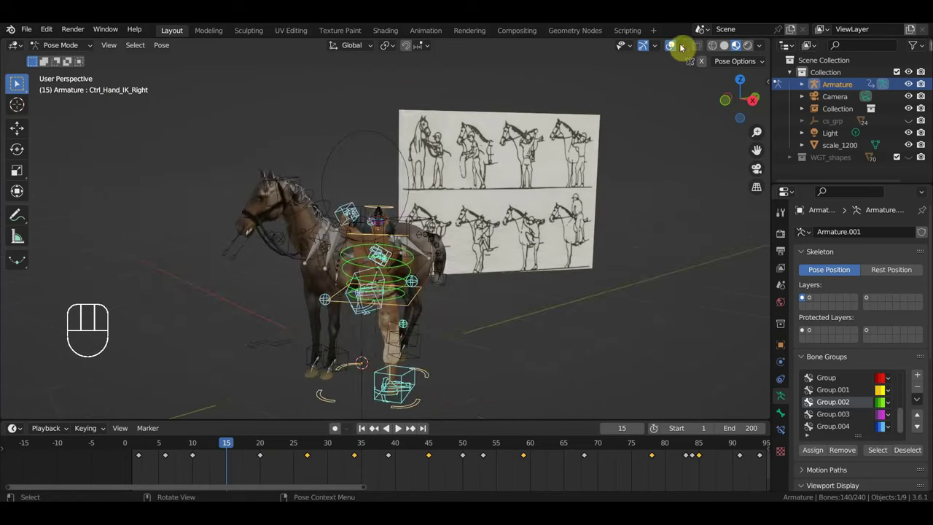
{"action": "left_click_drag", "start_coordinate": [600, 260], "coordinate": [463, 259]}
{"action": "key", "text": "space"}
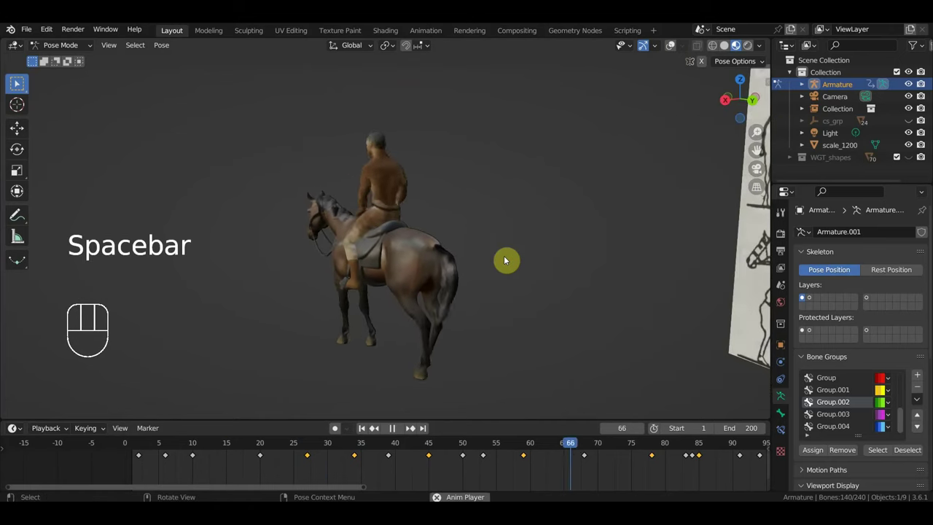
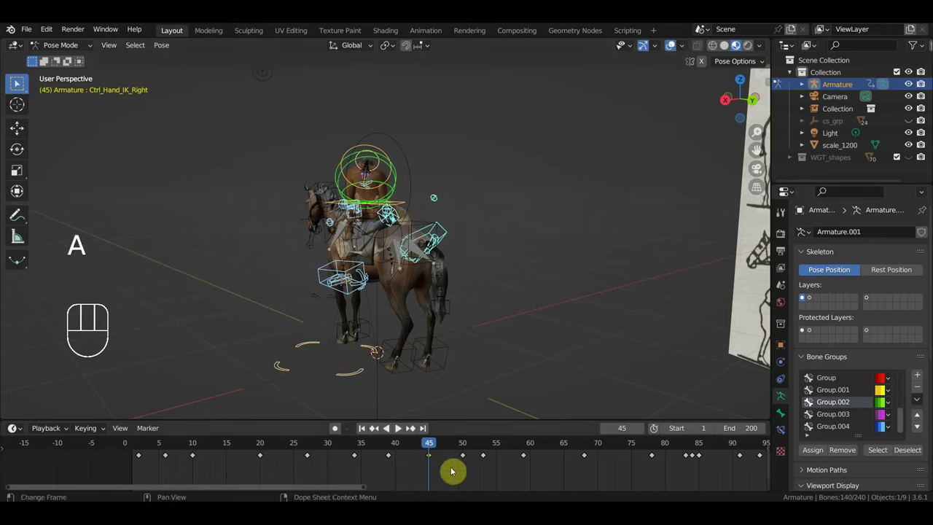
Delete the selection and play and pause the animation with Space.
{"action": "key", "text": "Delete"}
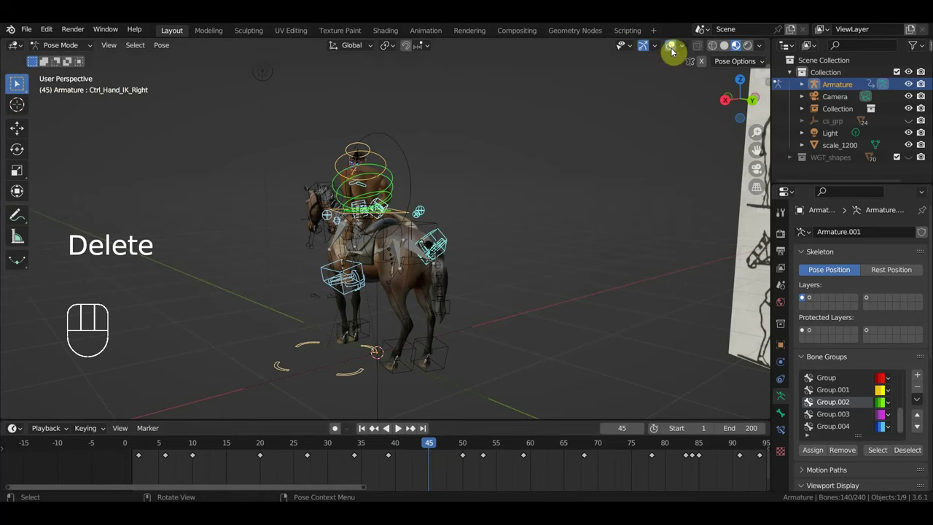
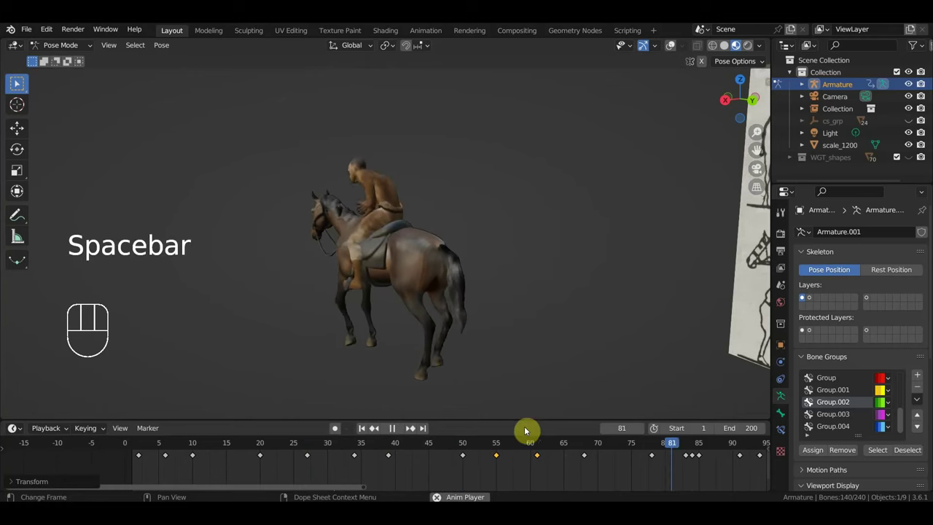
{"action": "key", "text": "space"}
{"action": "key", "text": "space"}
{"action": "key", "text": "space"}
Jump to frames 52 and 25, play back, then scrub to frame 39.
{"action": "left_click", "coordinate": [264, 451]}
{"action": "key", "text": "space"}
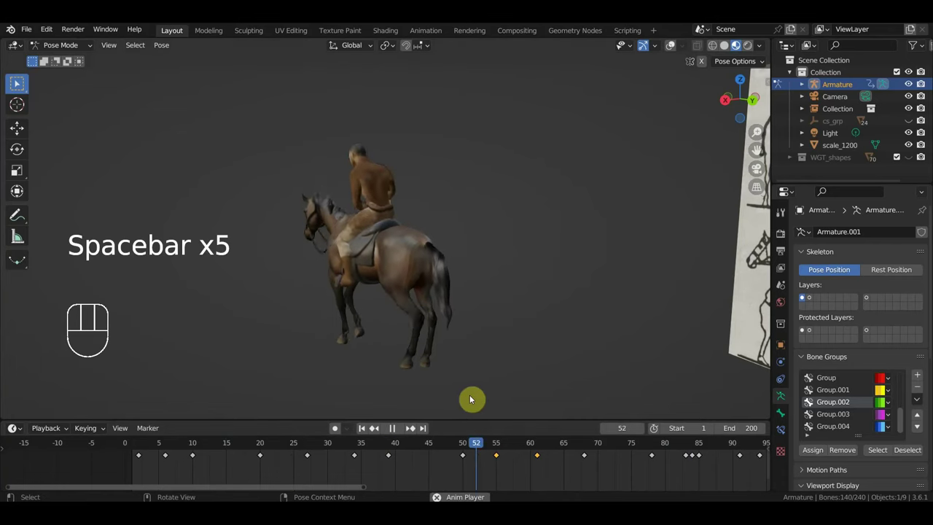
{"action": "key", "text": "space"}
{"action": "left_click", "coordinate": [266, 449]}
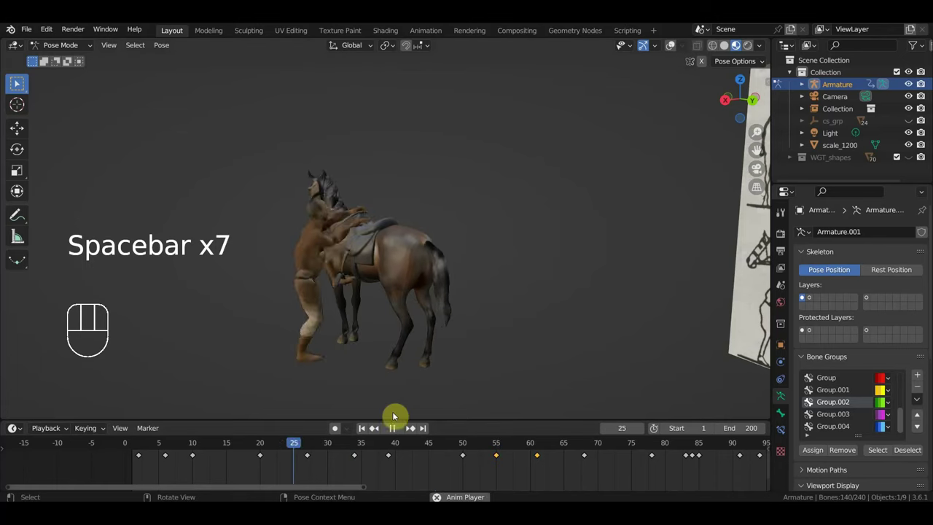
{"action": "key", "text": "space"}
{"action": "left_click_drag", "start_coordinate": [447, 447], "coordinate": [392, 452]}
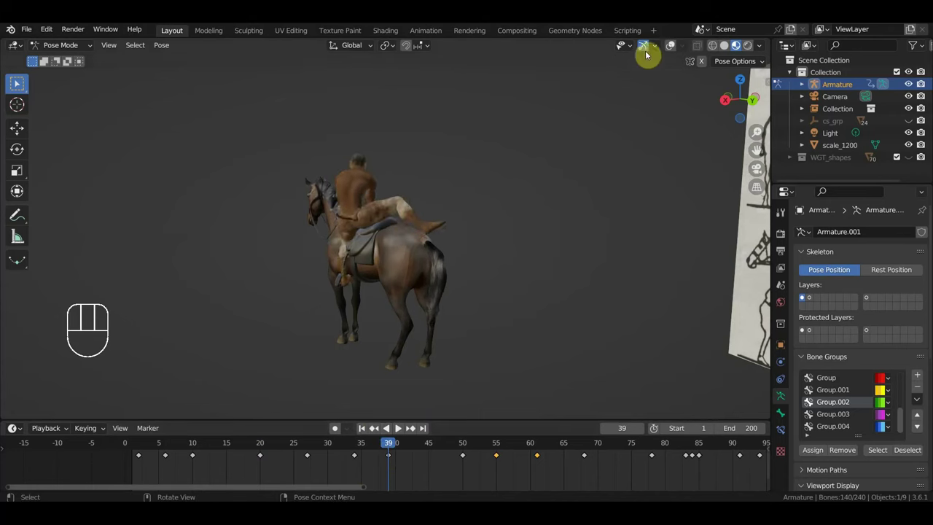
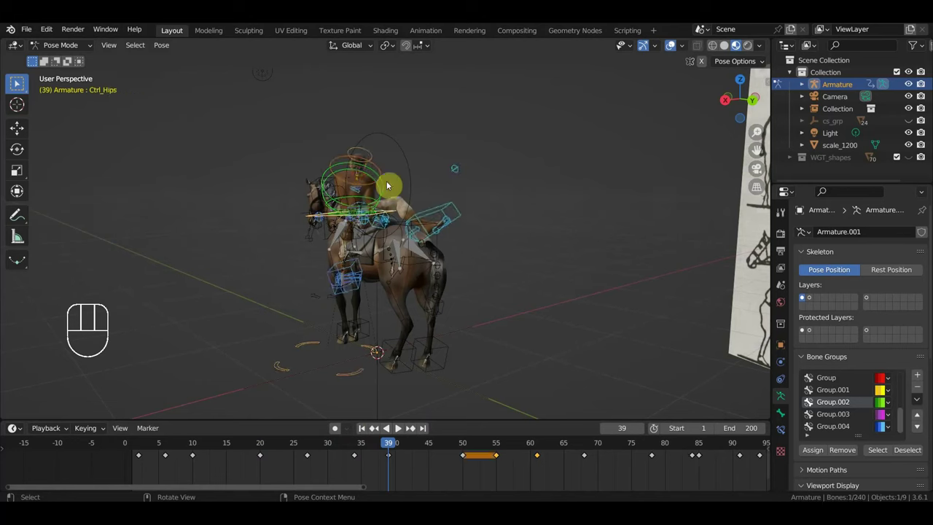
Nudge and rotate the hips control, then key every bone's location and rotation at frame 39.
{"action": "key", "text": "g"}
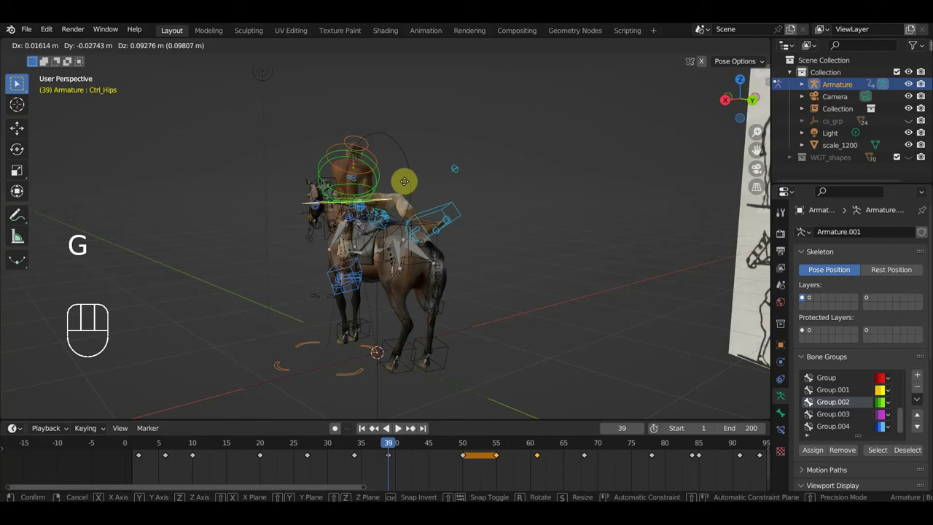
{"action": "key", "text": "g"}
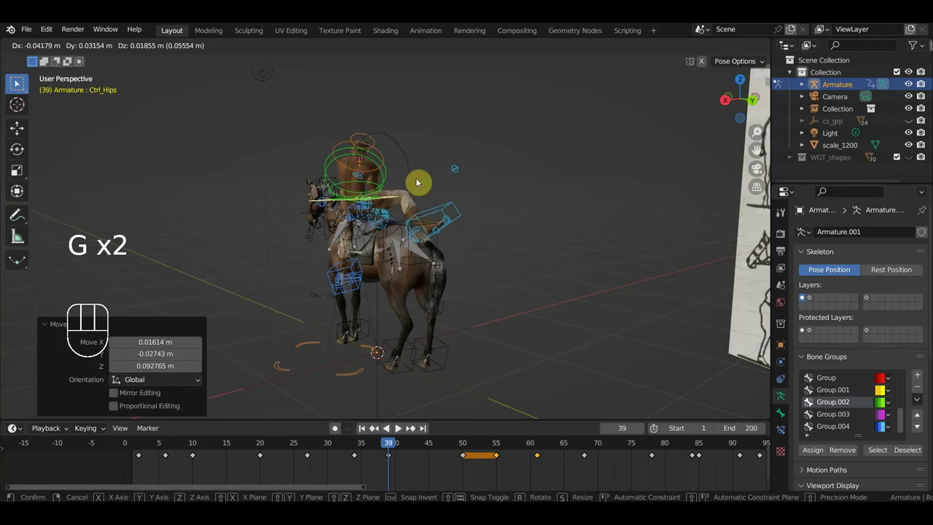
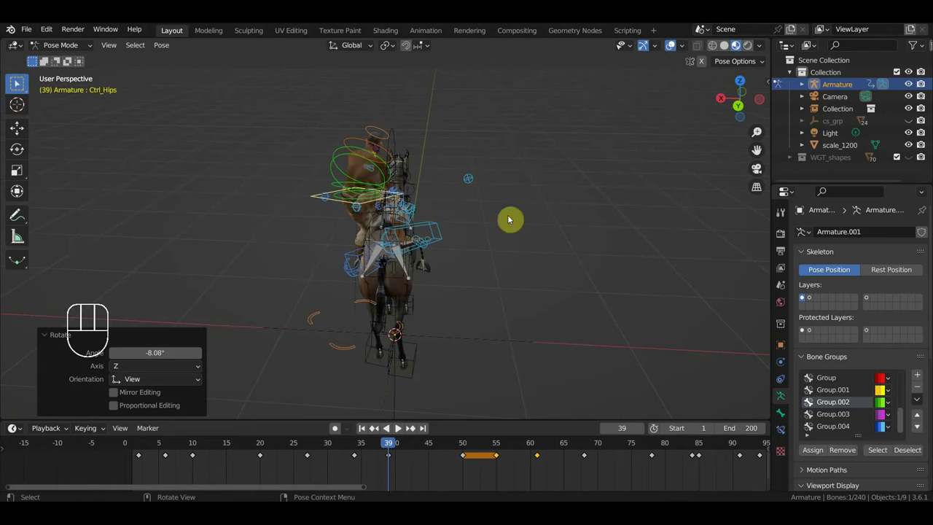
{"action": "key", "text": "r"}
{"action": "key", "text": "g"}
{"action": "left_click_drag", "start_coordinate": [527, 243], "coordinate": [624, 219]}
{"action": "key", "text": "a"}
{"action": "key", "text": "i"}
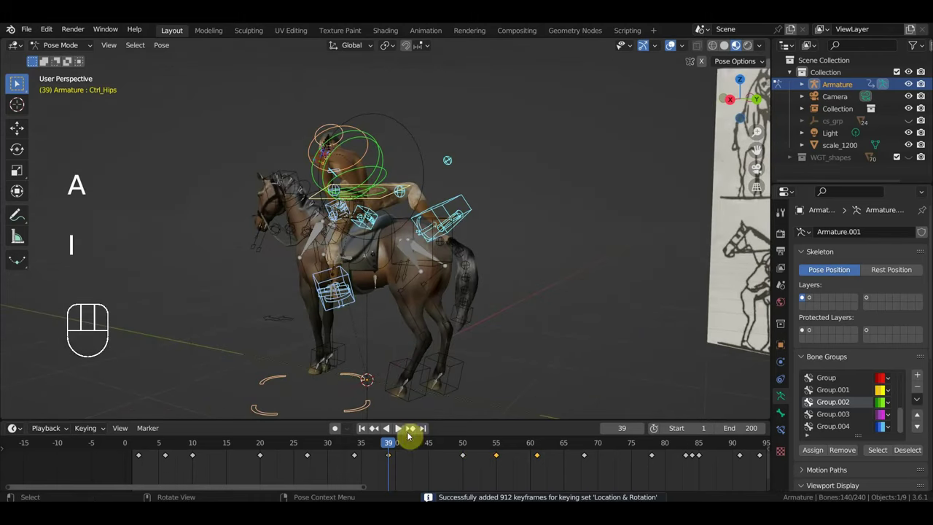
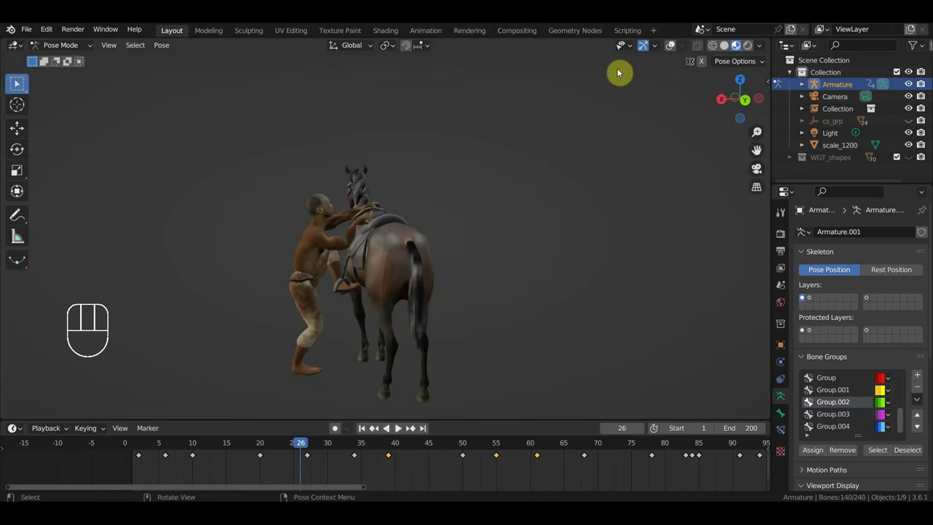
Select the hips control, jump to frame 19, move it and insert a keyframe.
{"action": "left_click", "coordinate": [677, 47]}
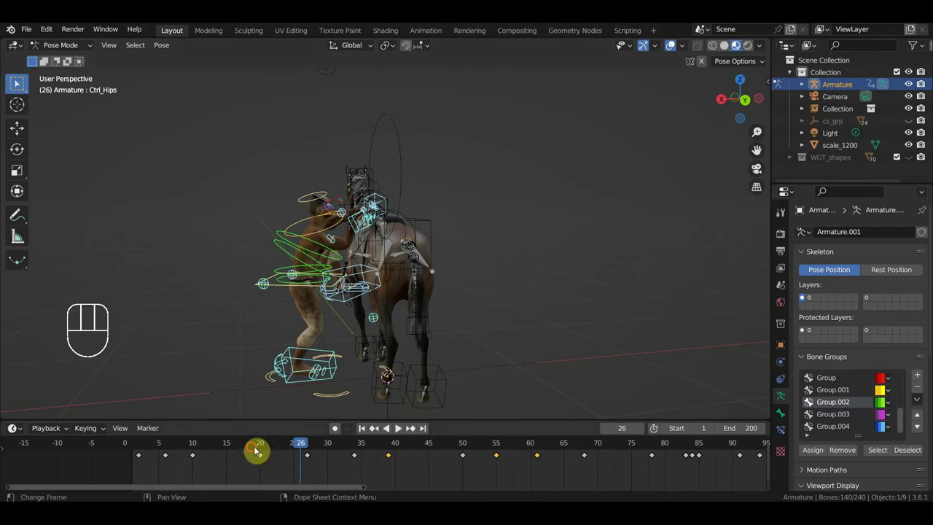
{"action": "left_click", "coordinate": [263, 277]}
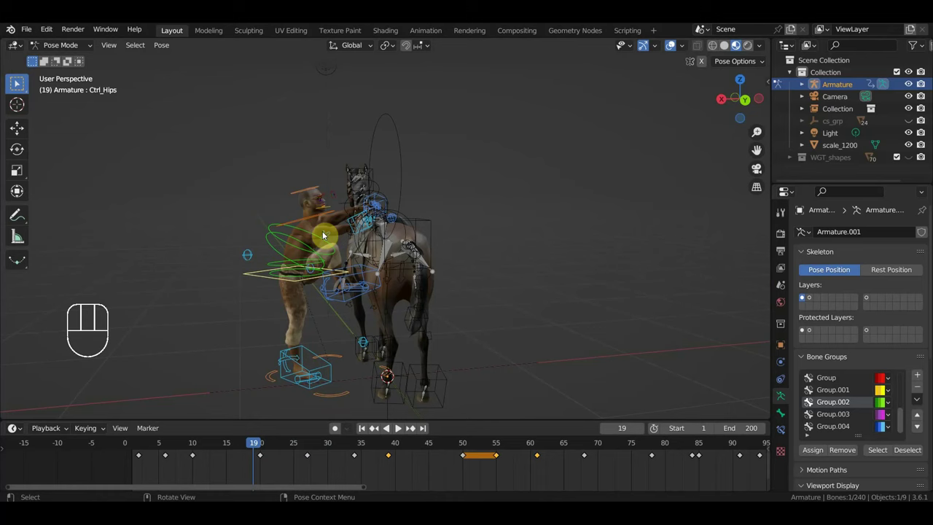
{"action": "key", "text": "g"}
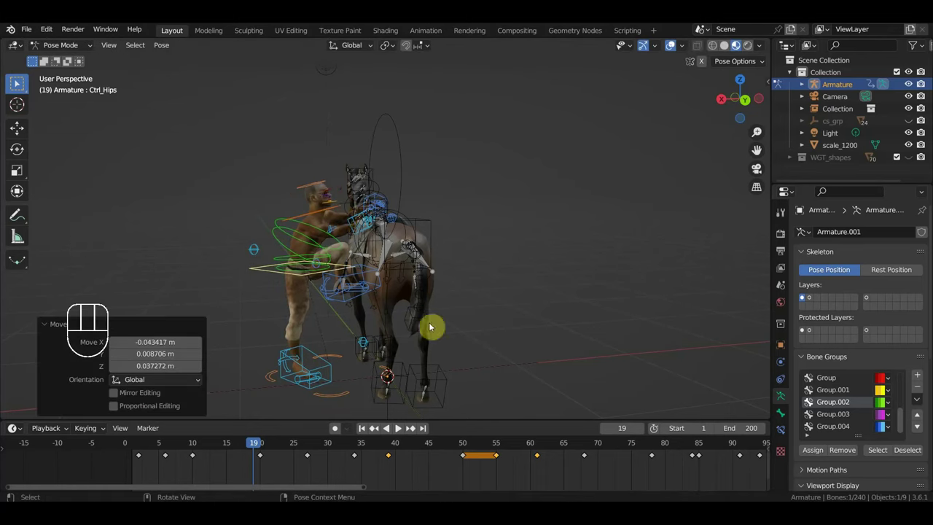
{"action": "key", "text": "i"}
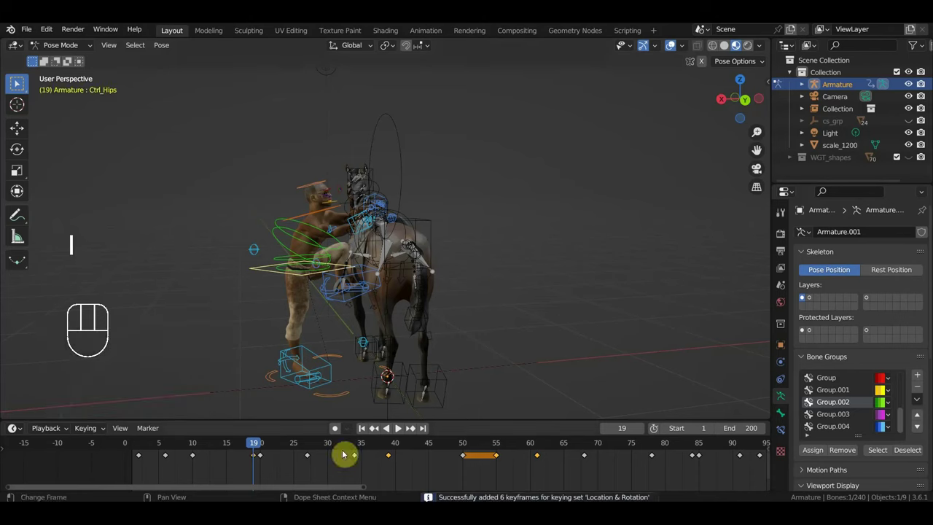
Jump to frame 20 and tidy the hips key's placement in the timeline.
{"action": "left_click", "coordinate": [265, 451]}
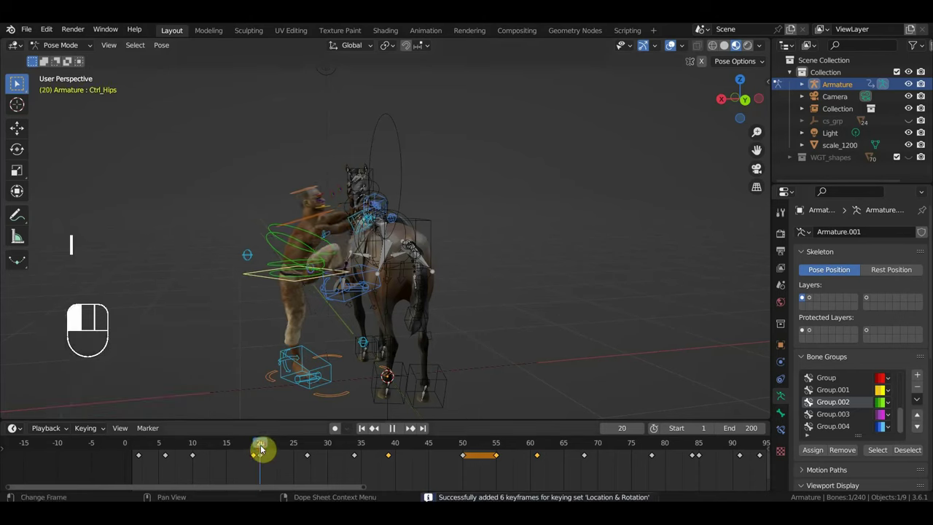
{"action": "left_click", "coordinate": [269, 459]}
{"action": "left_click", "coordinate": [256, 459]}
{"action": "key", "text": "g"}
{"action": "left_click_drag", "start_coordinate": [270, 449], "coordinate": [318, 444]}
Orbit around the rig and scrub the playhead back to frame 28.
{"action": "left_click_drag", "start_coordinate": [374, 320], "coordinate": [432, 310]}
{"action": "middle_click", "coordinate": [385, 373]}
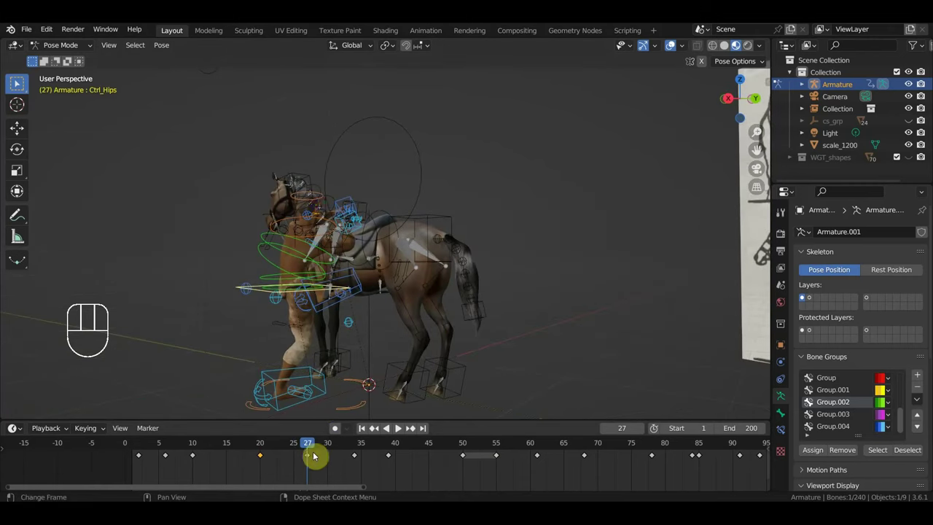
{"action": "left_click_drag", "start_coordinate": [282, 449], "coordinate": [349, 454]}
{"action": "left_click_drag", "start_coordinate": [423, 392], "coordinate": [393, 384]}
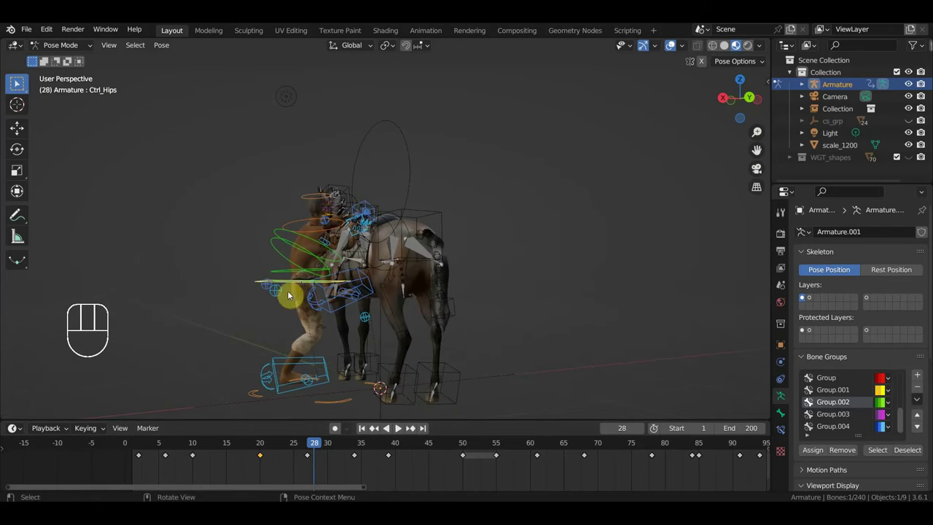
{"action": "left_click_drag", "start_coordinate": [312, 451], "coordinate": [307, 444]}
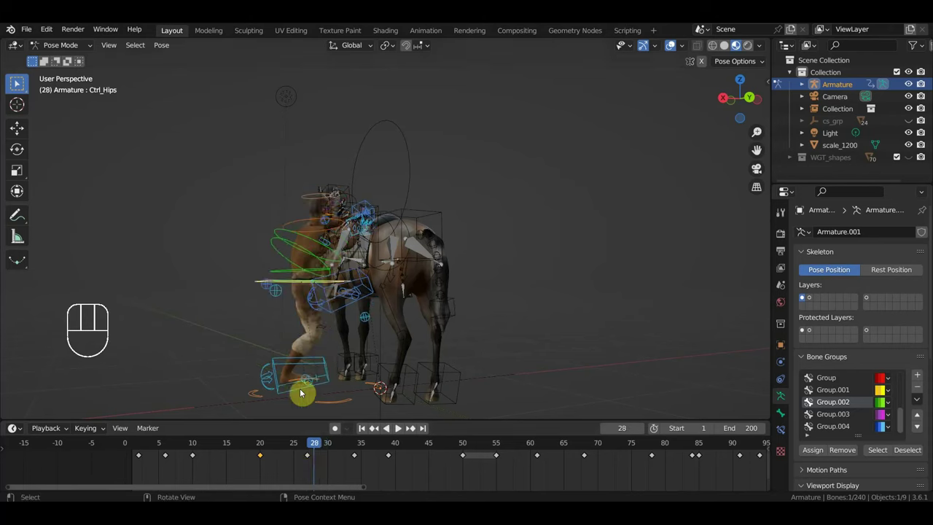
At frame 29 rotate and move the right foot IK control, key all bones, and scrub back to frame 27.
{"action": "left_click", "coordinate": [325, 452]}
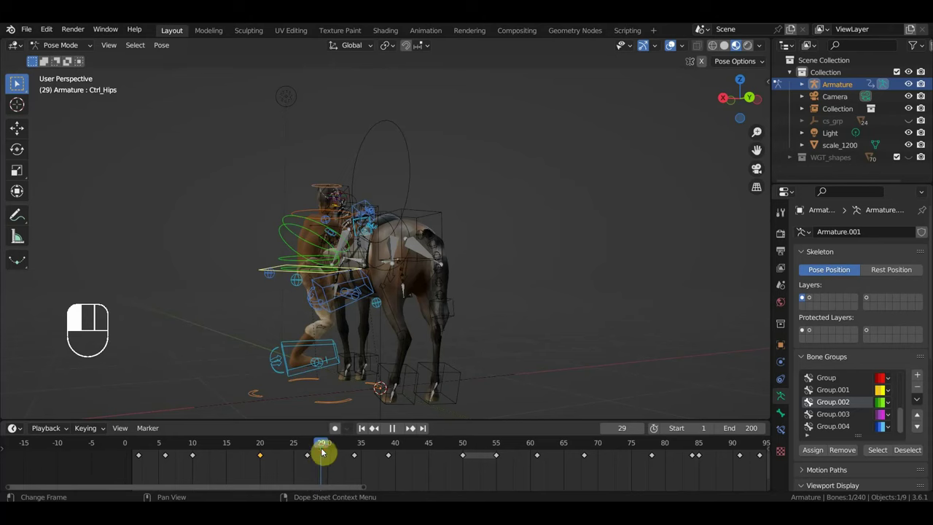
{"action": "left_click", "coordinate": [322, 347]}
{"action": "key", "text": "r"}
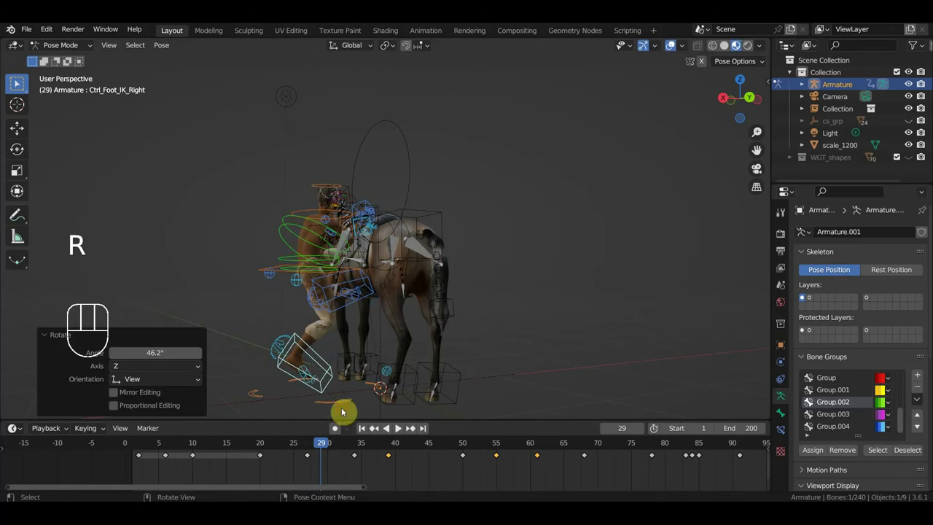
{"action": "key", "text": "g"}
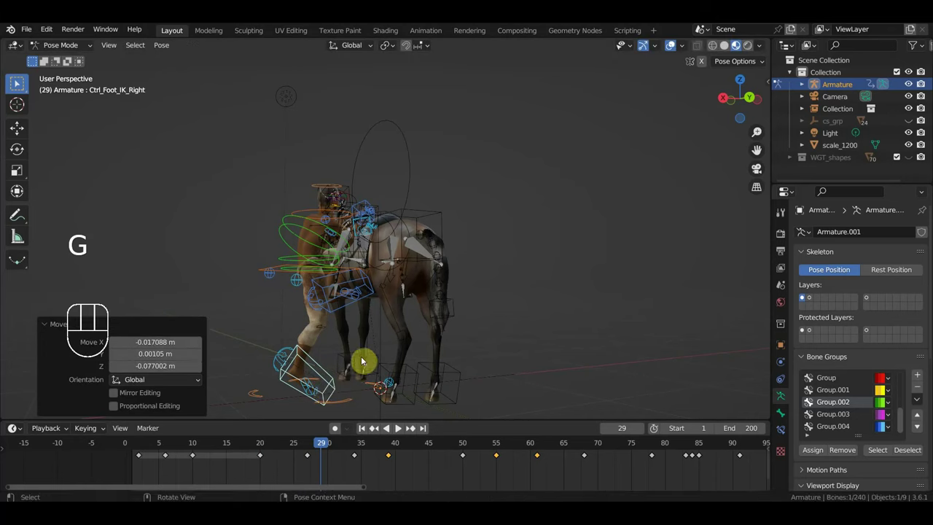
{"action": "left_click_drag", "start_coordinate": [375, 364], "coordinate": [351, 362]}
{"action": "key", "text": "a"}
{"action": "key", "text": "i"}
{"action": "left_click_drag", "start_coordinate": [323, 447], "coordinate": [312, 484]}
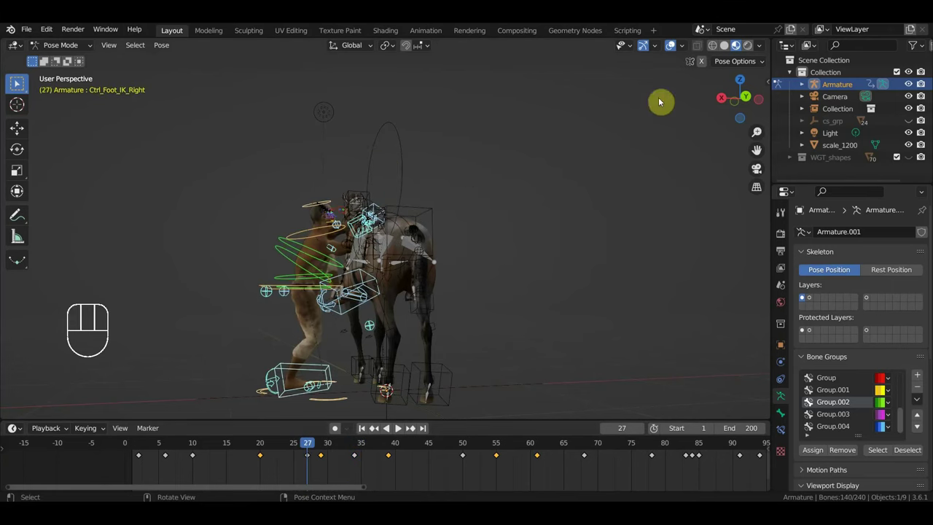
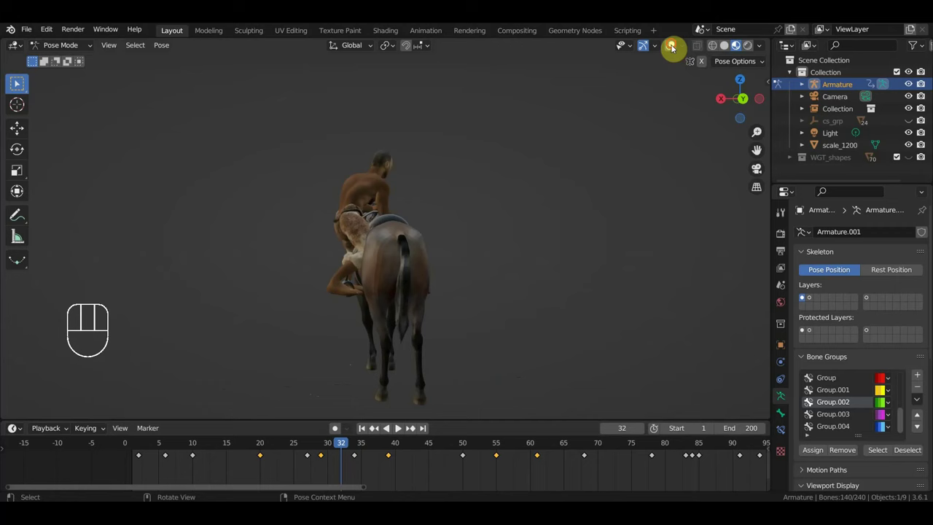
At frame 32 rotate the hips control into the new pose.
{"action": "middle_click", "coordinate": [472, 253]}
{"action": "left_click", "coordinate": [329, 229]}
{"action": "key", "text": "r"}
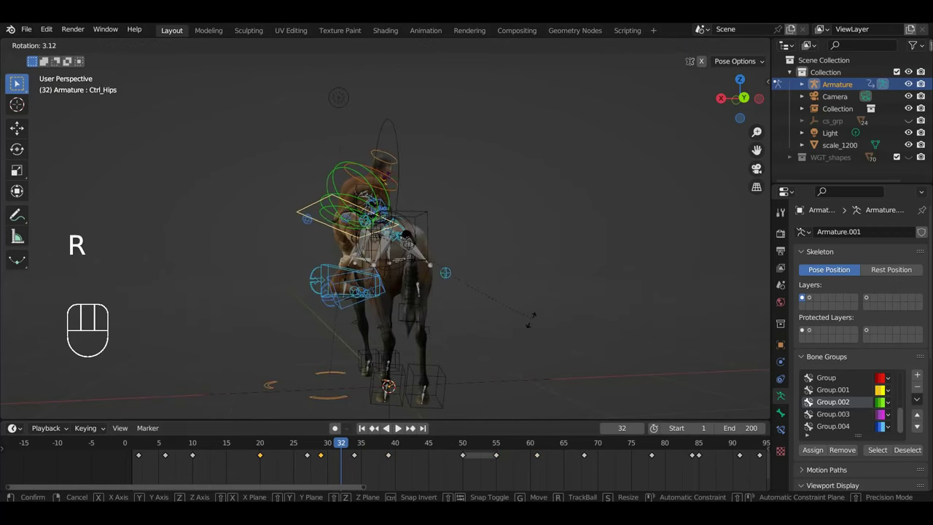
{"action": "left_click_drag", "start_coordinate": [408, 311], "coordinate": [510, 359]}
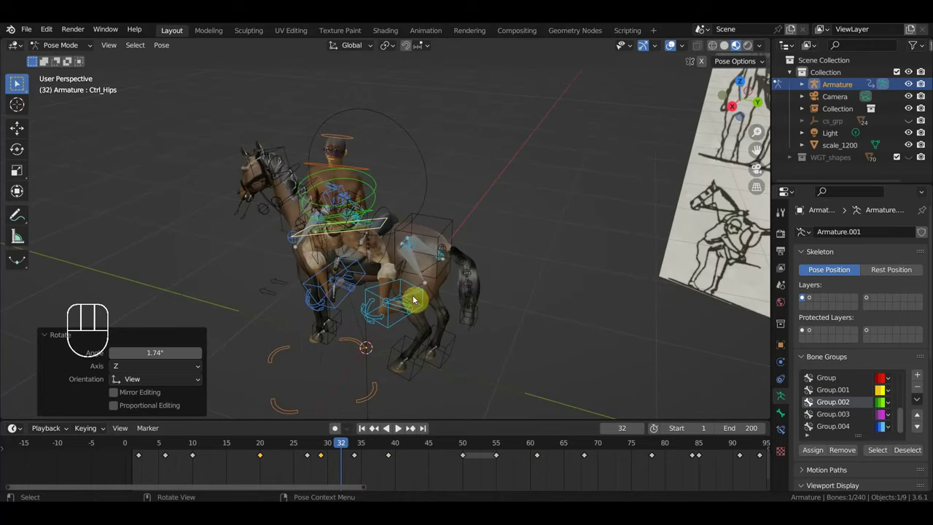
{"action": "left_click_drag", "start_coordinate": [412, 300], "coordinate": [442, 303]}
{"action": "left_click_drag", "start_coordinate": [469, 305], "coordinate": [507, 296]}
Reposition the right foot IK control and key the whole rig at frame 32.
{"action": "key", "text": "g"}
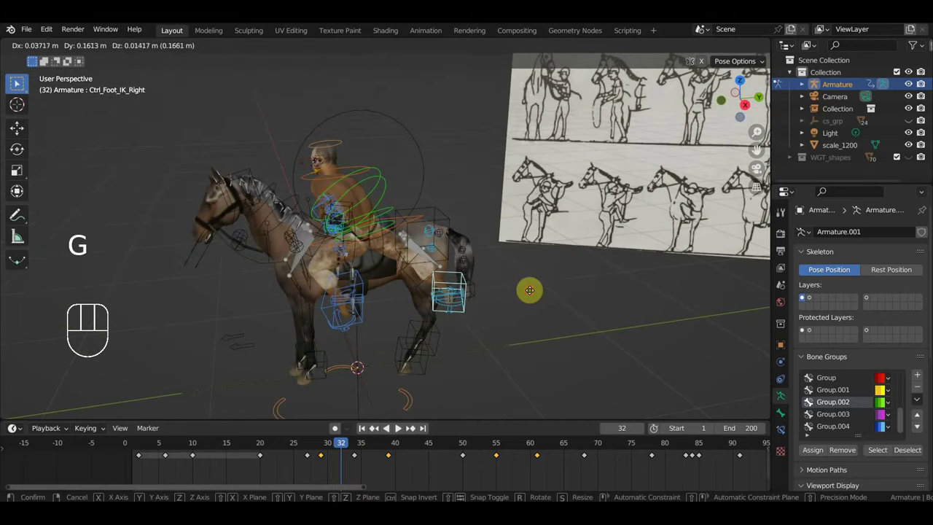
{"action": "left_click_drag", "start_coordinate": [482, 296], "coordinate": [391, 304]}
{"action": "middle_click", "coordinate": [471, 278]}
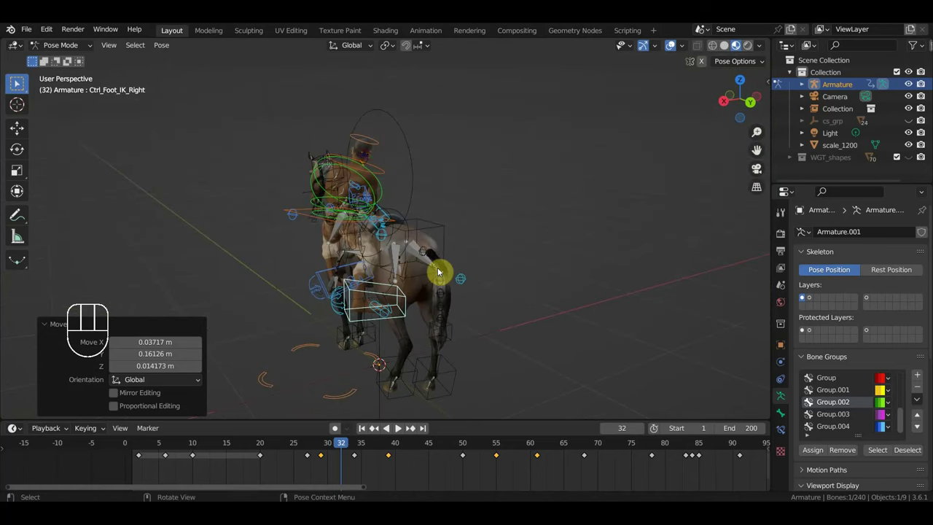
{"action": "key", "text": "a"}
{"action": "key", "text": "i"}
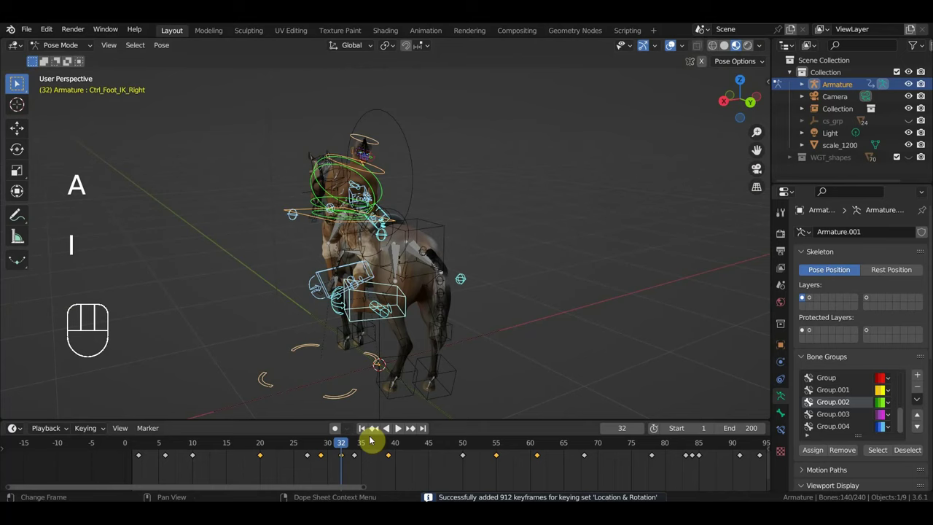
Jump to frame 34, scrub through to frame 44 and orbit to review the pose.
{"action": "left_click", "coordinate": [357, 448]}
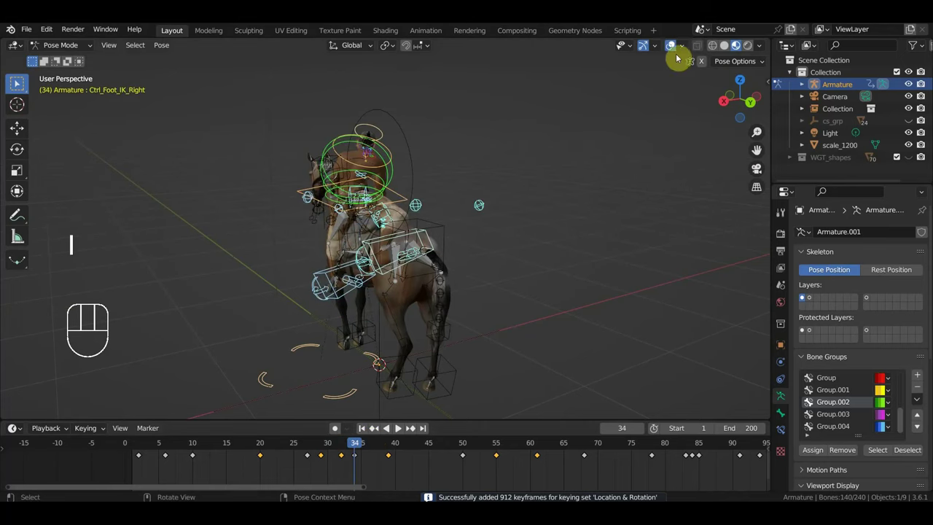
{"action": "left_click", "coordinate": [677, 50]}
{"action": "left_click_drag", "start_coordinate": [360, 453], "coordinate": [428, 479]}
{"action": "left_click_drag", "start_coordinate": [521, 269], "coordinate": [566, 329]}
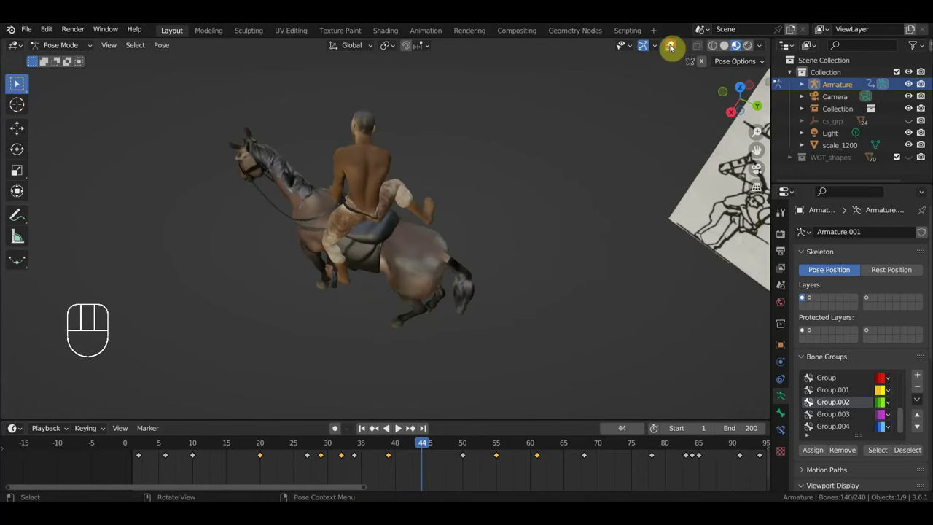
Rotate Ctrl Hips about -46.6° around the vertical axis at frame 44 from top view.
{"action": "left_click", "coordinate": [394, 240]}
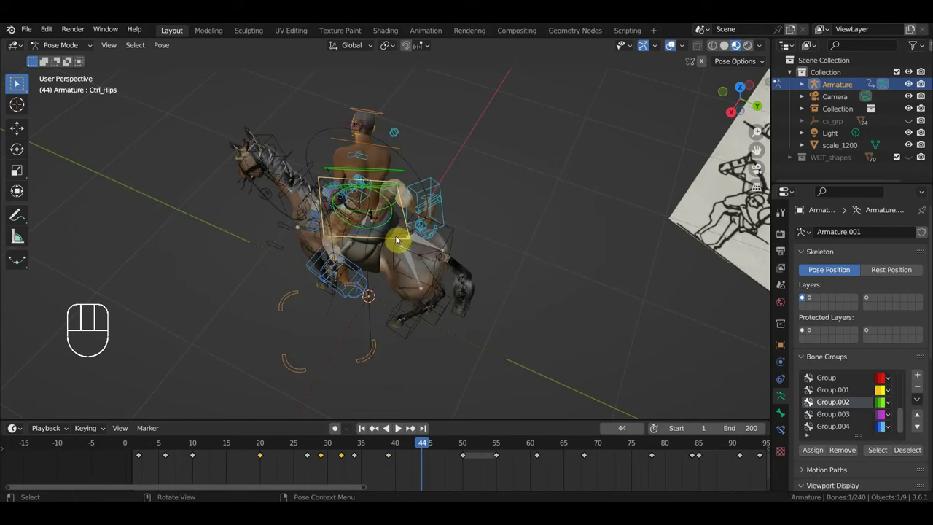
{"action": "key", "text": "KP_7"}
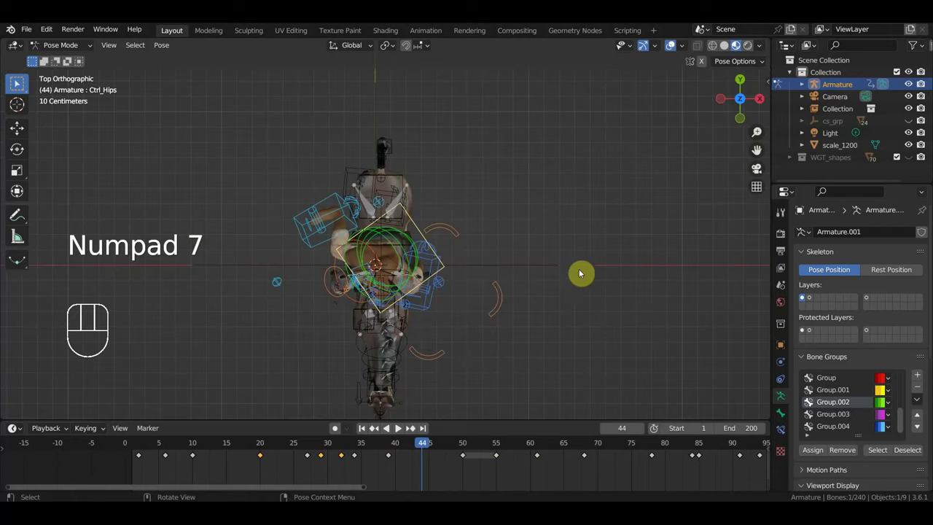
{"action": "key", "text": "r"}
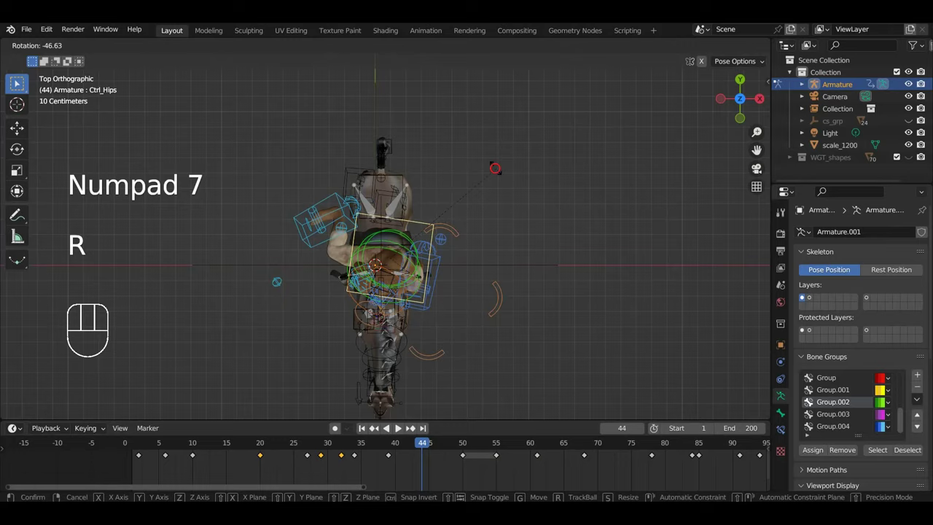
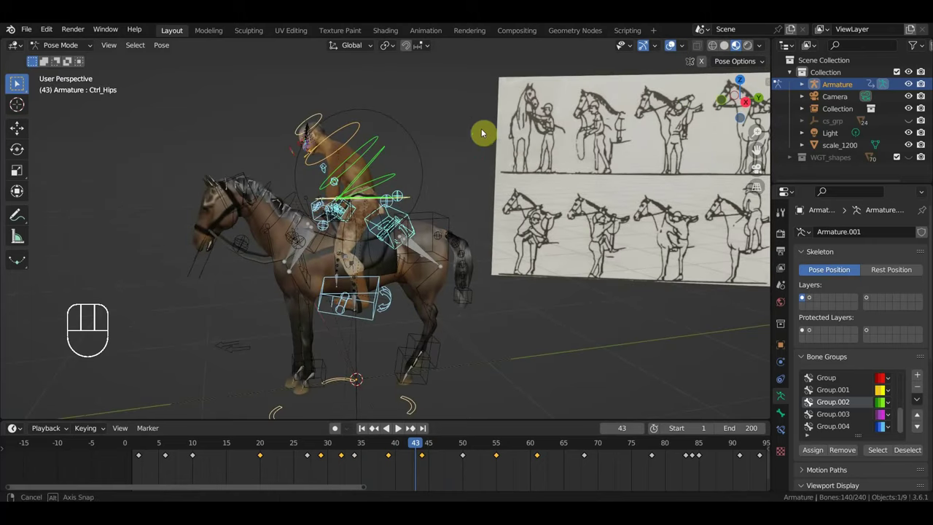
Step through frames 41–43 to compare the rider's poses against the reference.
{"action": "left_click_drag", "start_coordinate": [339, 151], "coordinate": [418, 195]}
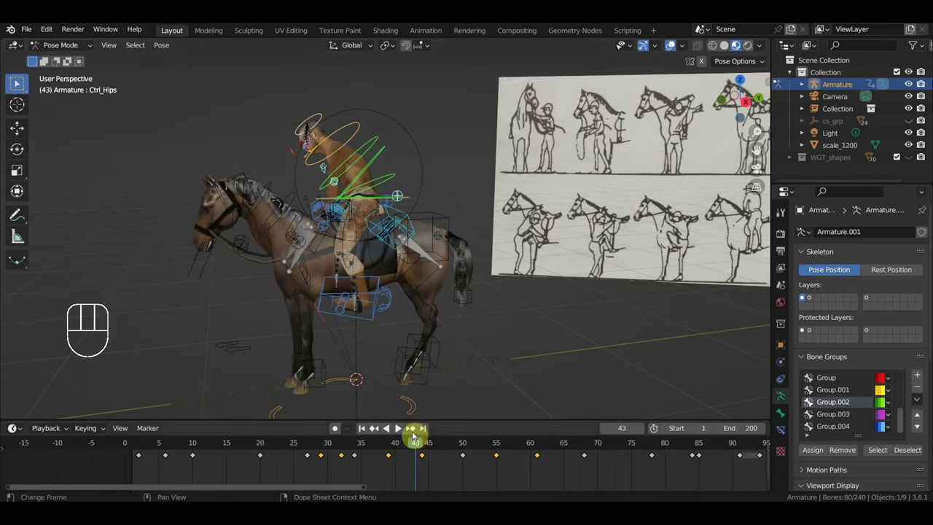
{"action": "left_click_drag", "start_coordinate": [410, 475], "coordinate": [404, 475]}
{"action": "key", "text": "Delete"}
{"action": "left_click_drag", "start_coordinate": [420, 452], "coordinate": [410, 456]}
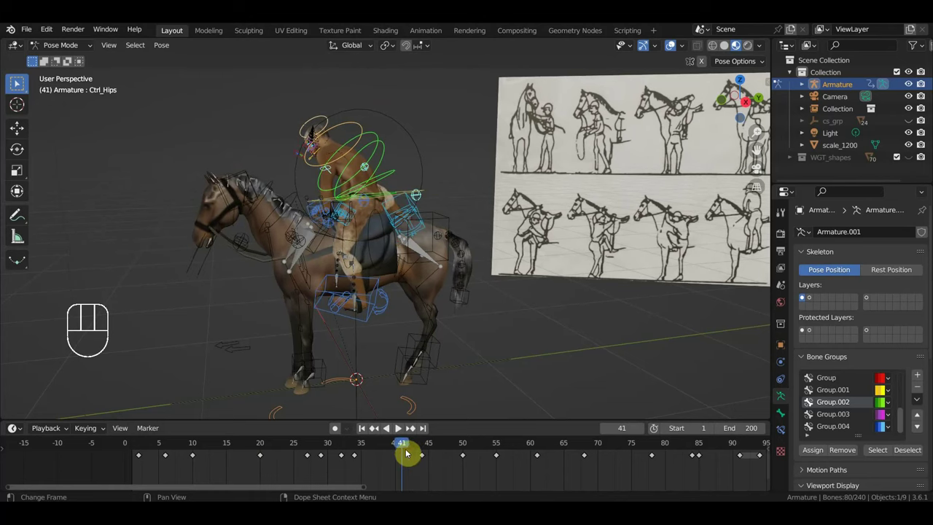
{"action": "key", "text": "ctrl+z"}
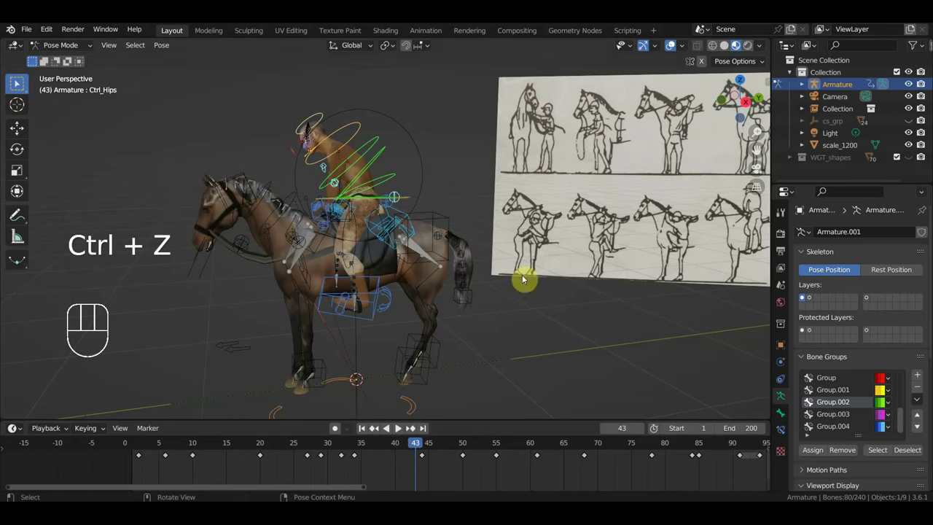
{"action": "middle_click", "coordinate": [454, 291]}
{"action": "left_click", "coordinate": [395, 213]}
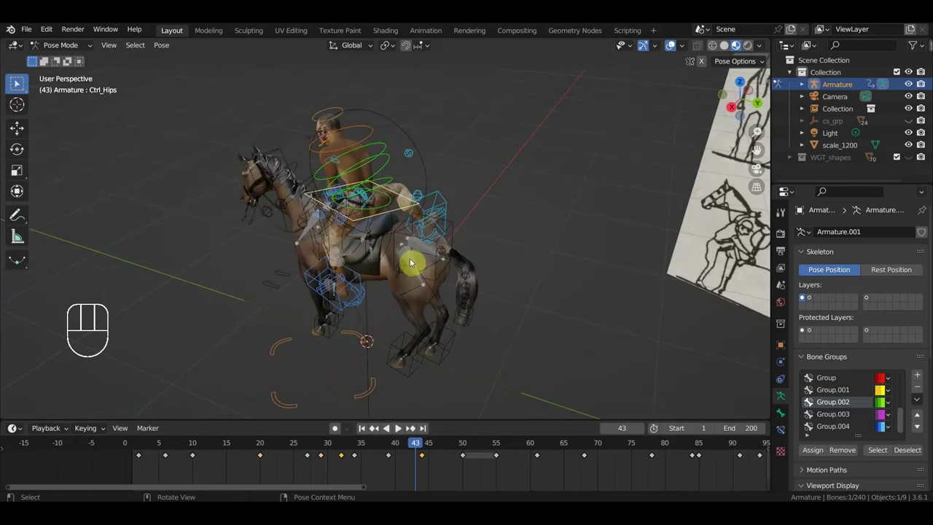
Move ahead to frame 51 and bring the horse and rider into view beside the reference sheet.
{"action": "left_click_drag", "start_coordinate": [387, 450], "coordinate": [421, 469]}
{"action": "left_click_drag", "start_coordinate": [407, 480], "coordinate": [388, 456]}
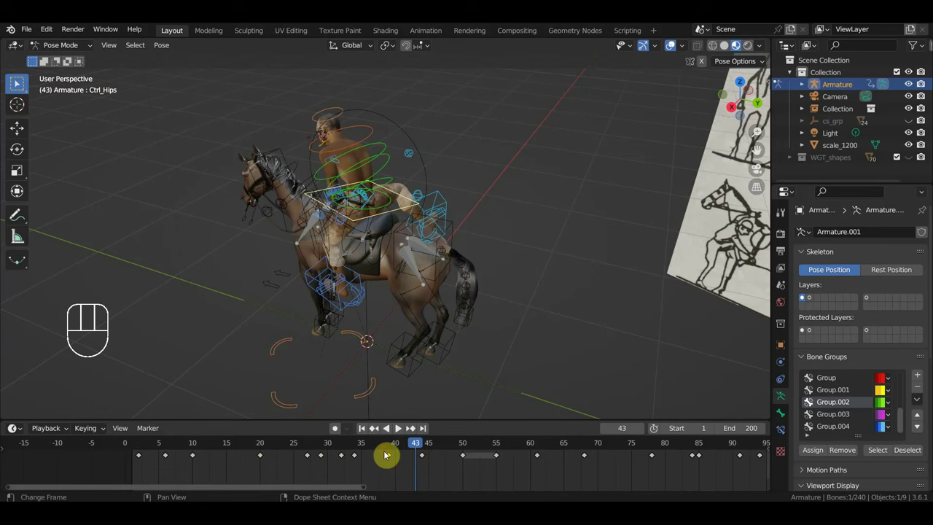
{"action": "key", "text": "Delete"}
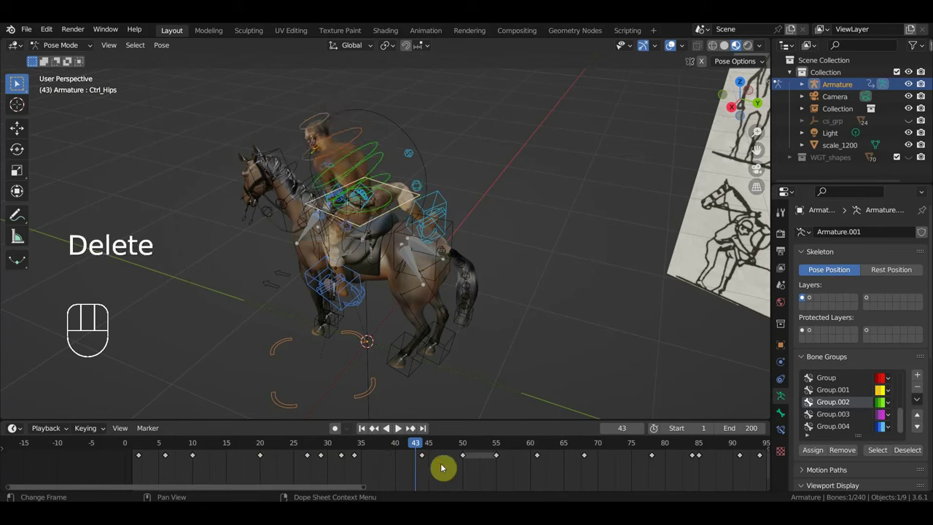
{"action": "left_click_drag", "start_coordinate": [416, 452], "coordinate": [493, 454]}
{"action": "left_click_drag", "start_coordinate": [491, 452], "coordinate": [472, 460]}
{"action": "left_click_drag", "start_coordinate": [553, 360], "coordinate": [614, 342]}
Hide the viewport overlays and make Ctrl Hand IK Right the active control.
{"action": "left_click", "coordinate": [674, 52]}
{"action": "middle_click", "coordinate": [622, 233]}
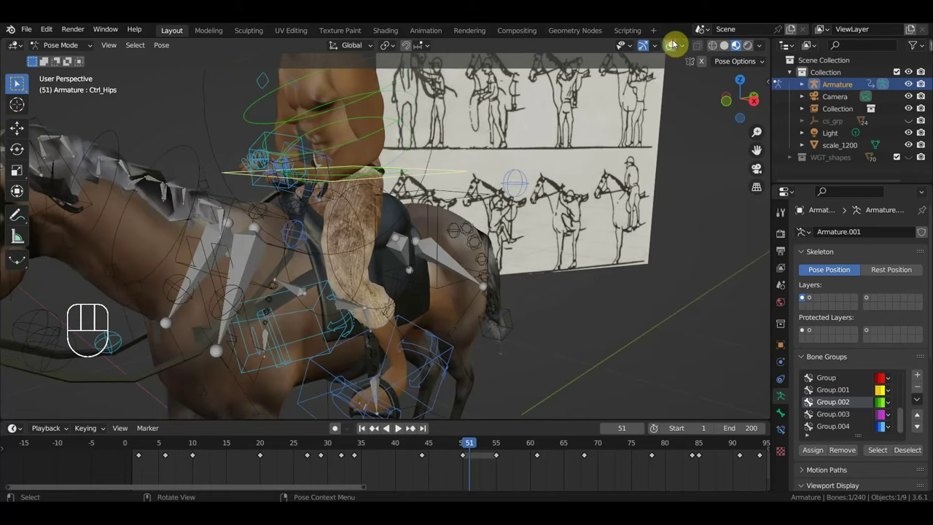
{"action": "middle_click", "coordinate": [552, 201]}
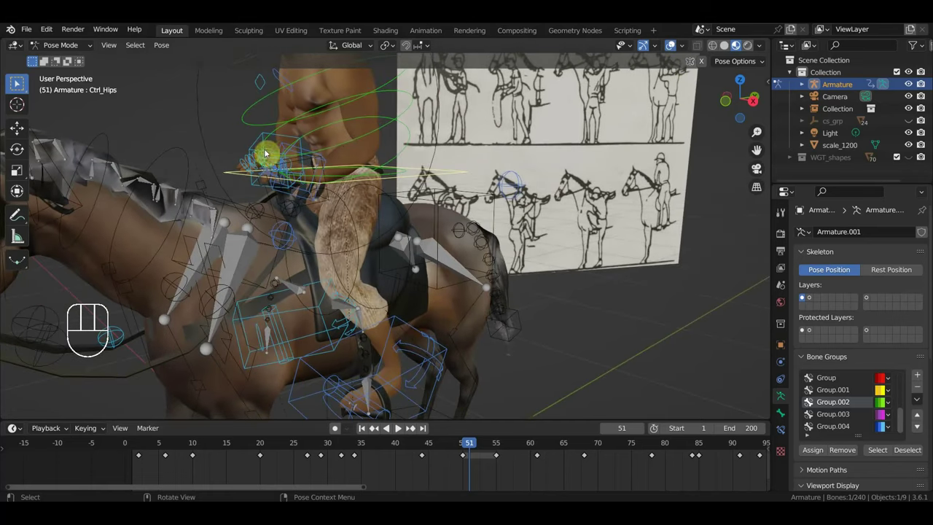
{"action": "left_click_drag", "start_coordinate": [270, 141], "coordinate": [283, 146]}
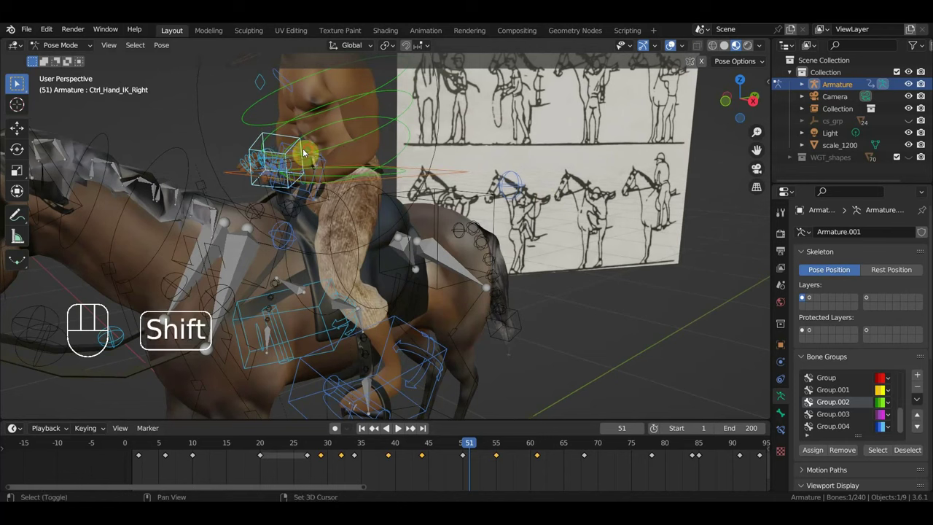
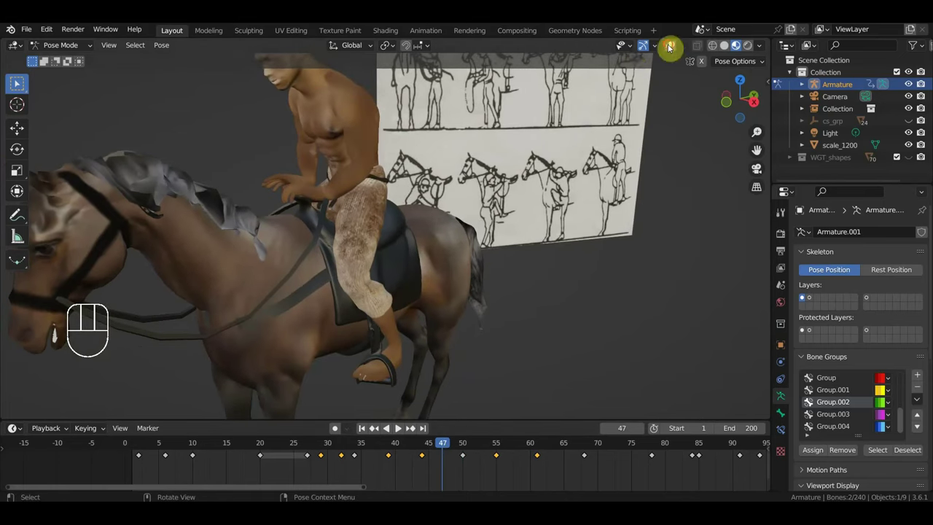
Show the rig controls again and key the right hand's Location & Rotation at frame 55.
{"action": "left_click", "coordinate": [286, 165]}
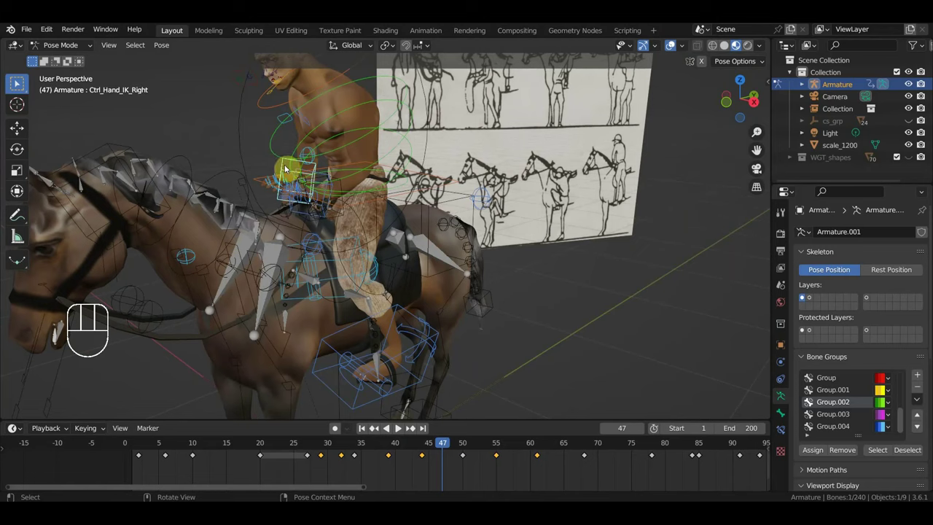
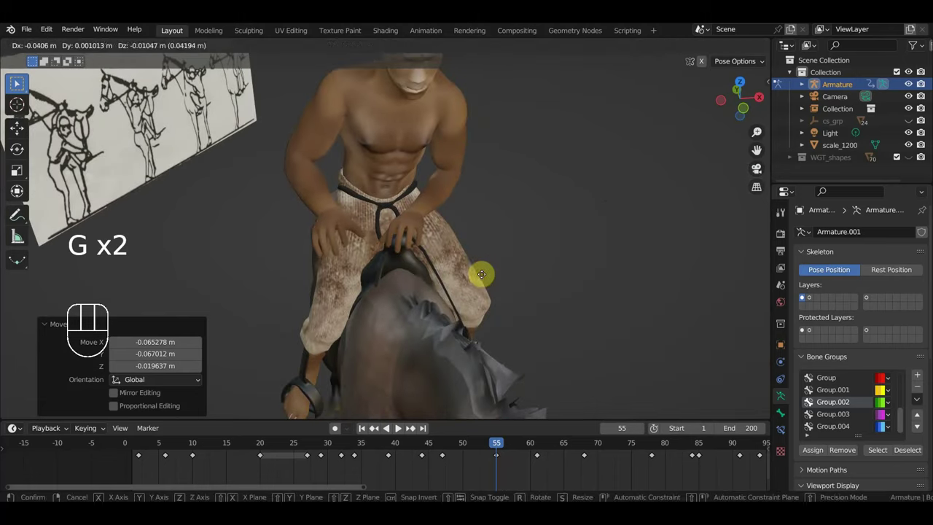
{"action": "key", "text": "i"}
{"action": "left_click_drag", "start_coordinate": [586, 313], "coordinate": [627, 292]}
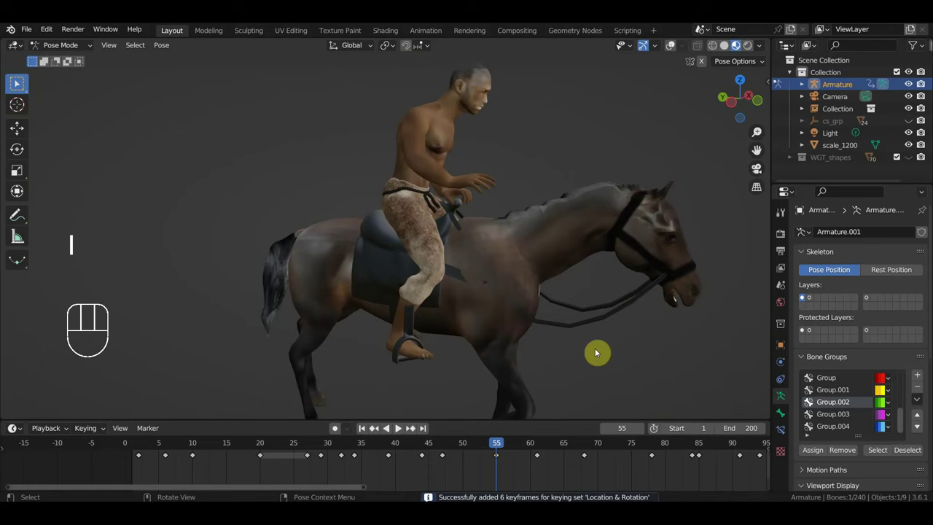
Go back to frame 33 and move the selected rig control to adjust the pose.
{"action": "left_click_drag", "start_coordinate": [511, 447], "coordinate": [355, 455]}
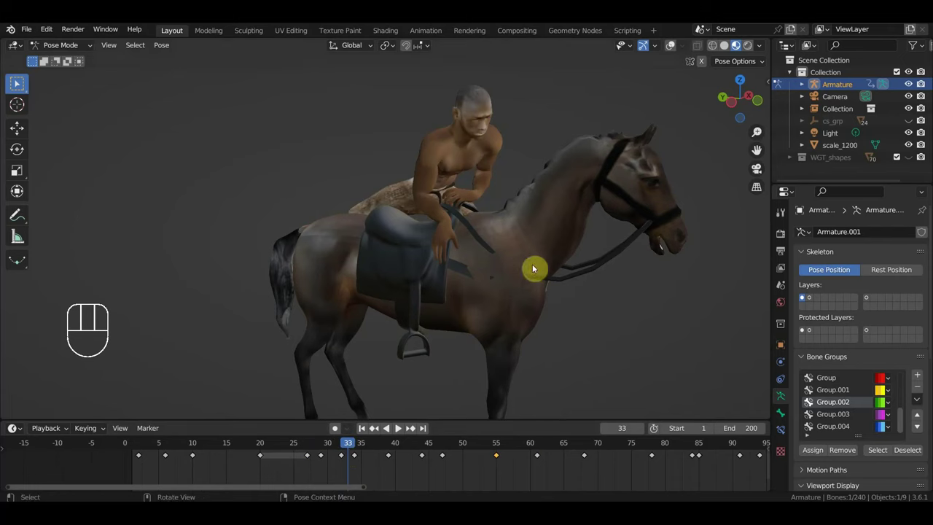
{"action": "key", "text": "g"}
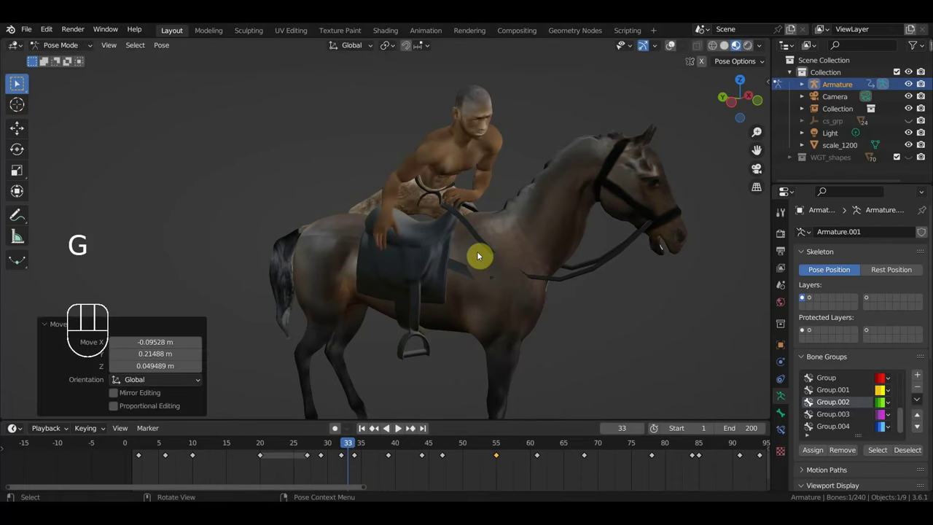
{"action": "left_click_drag", "start_coordinate": [544, 281], "coordinate": [718, 283]}
{"action": "key", "text": "g"}
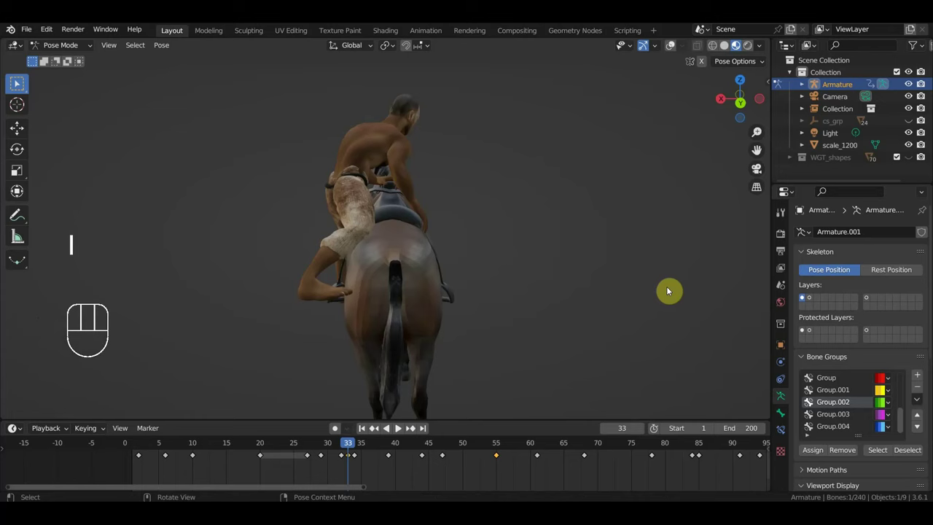
Step through frames 31–33 and key Location & Rotation for the pose at frame 31.
{"action": "left_click", "coordinate": [359, 461]}
{"action": "key", "text": "Delete"}
{"action": "left_click_drag", "start_coordinate": [526, 321], "coordinate": [364, 312]}
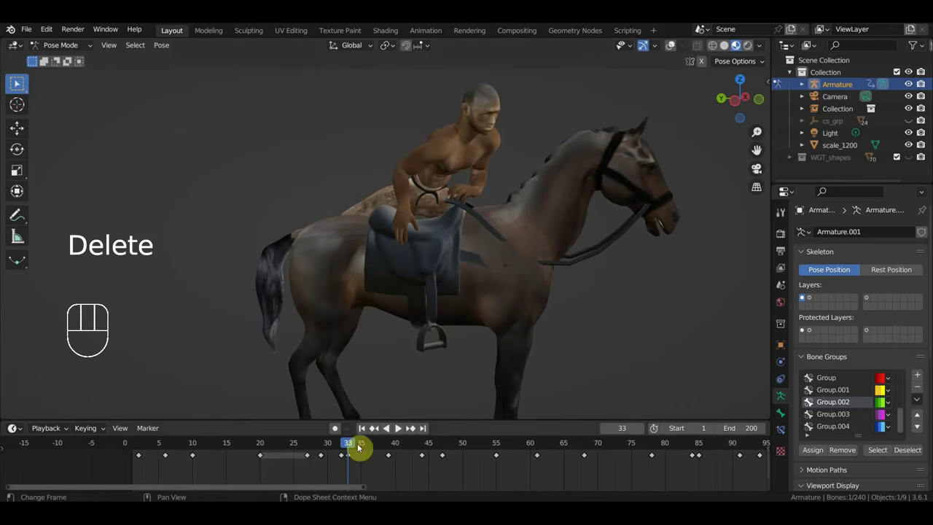
{"action": "left_click", "coordinate": [346, 448]}
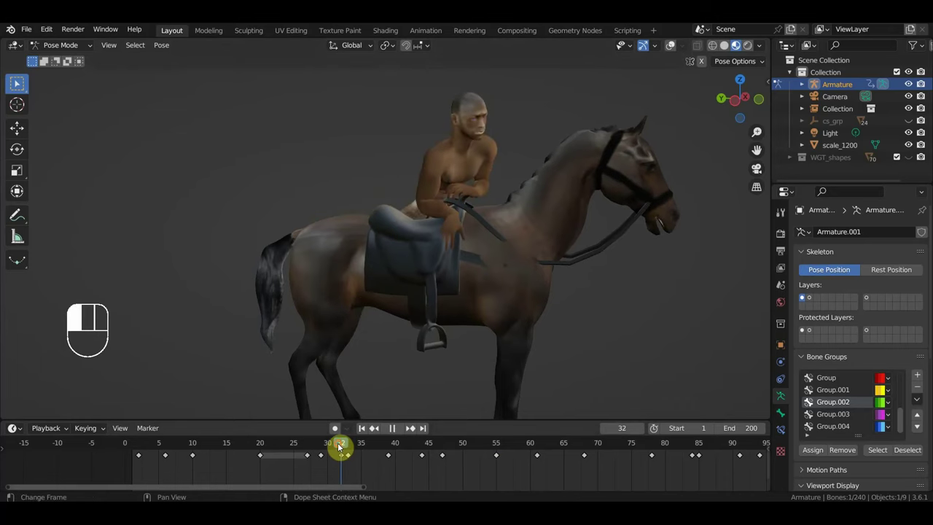
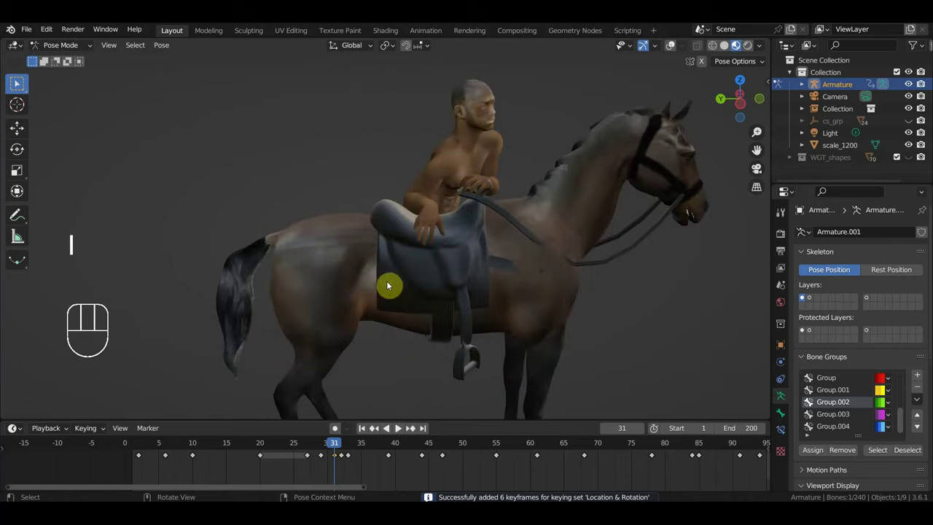
{"action": "left_click", "coordinate": [340, 447]}
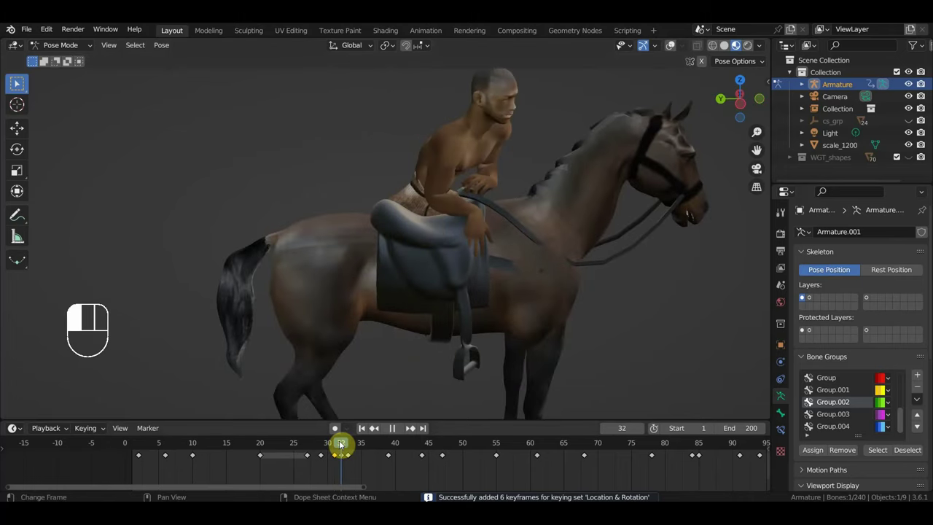
{"action": "left_click", "coordinate": [345, 464]}
Face the horse and move the selected control bone into its new position at frame 44.
{"action": "key", "text": "Delete"}
{"action": "left_click_drag", "start_coordinate": [350, 450], "coordinate": [476, 400]}
{"action": "left_click_drag", "start_coordinate": [580, 345], "coordinate": [635, 341]}
{"action": "key", "text": "g"}
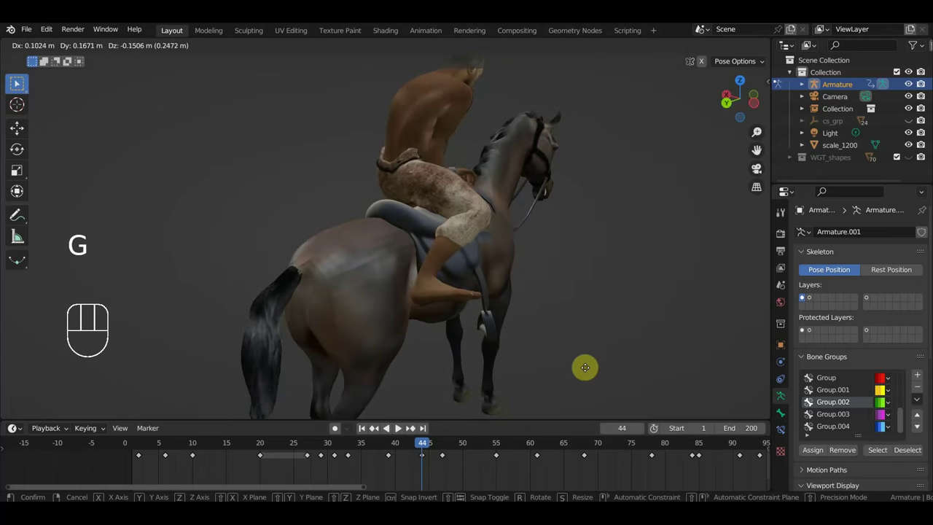
{"action": "key", "text": "r"}
Key Location & Rotation for the frame-44 pose, then move back to frame 37.
{"action": "left_click_drag", "start_coordinate": [514, 367], "coordinate": [353, 358]}
{"action": "key", "text": "r"}
{"action": "key", "text": "g"}
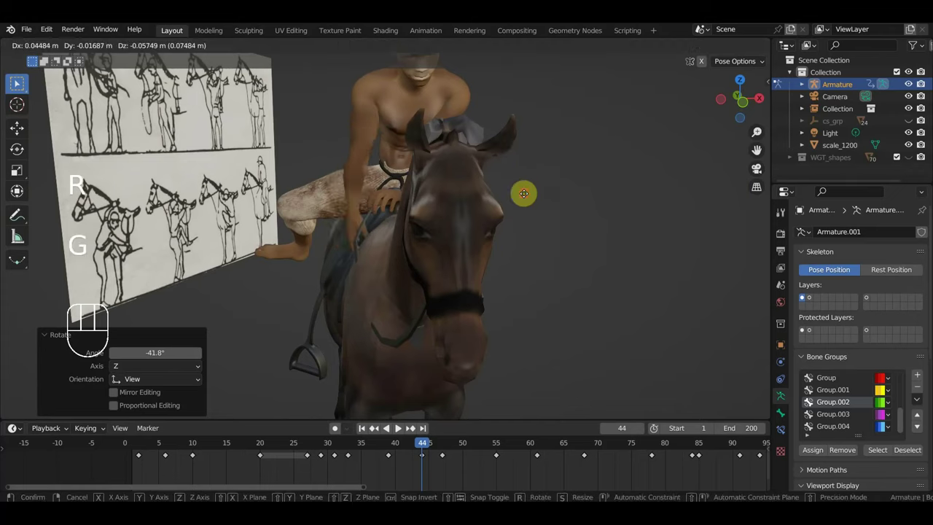
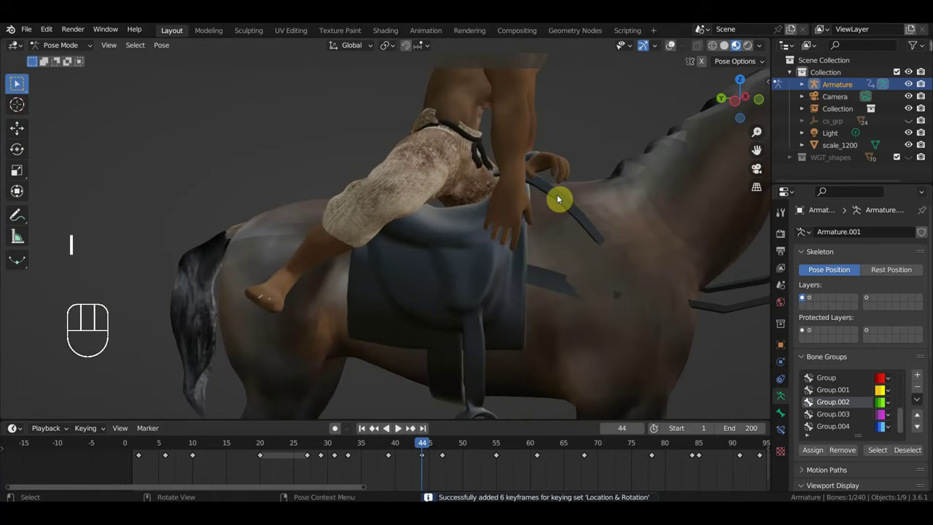
{"action": "left_click_drag", "start_coordinate": [431, 451], "coordinate": [426, 413]}
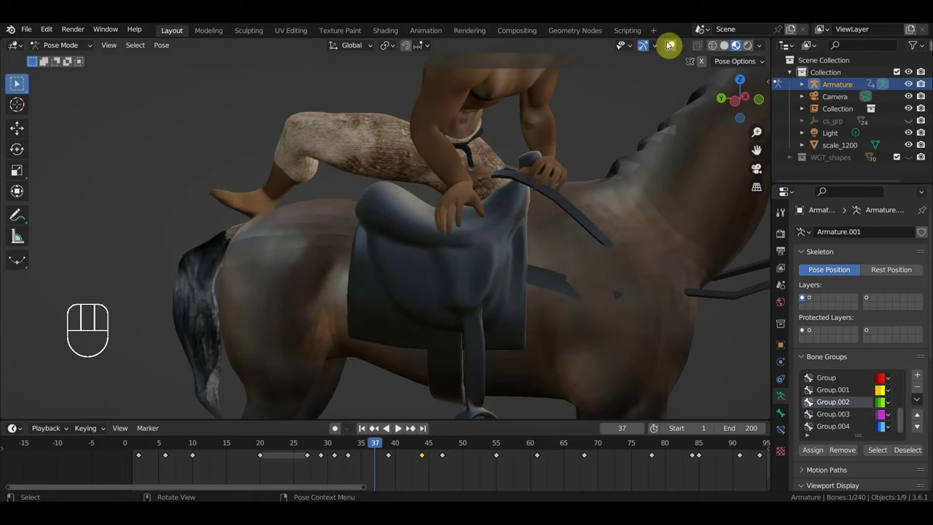
Adjust the viewport overlays and nudge a rig control at frame 37.
{"action": "left_click_drag", "start_coordinate": [675, 53], "coordinate": [669, 63]}
{"action": "left_click", "coordinate": [573, 153]}
{"action": "left_click_drag", "start_coordinate": [675, 48], "coordinate": [675, 85]}
{"action": "middle_click", "coordinate": [647, 179]}
{"action": "key", "text": "g"}
{"action": "key", "text": "g"}
{"action": "left_click", "coordinate": [619, 205]}
{"action": "left_click", "coordinate": [675, 51]}
{"action": "left_click", "coordinate": [574, 155]}
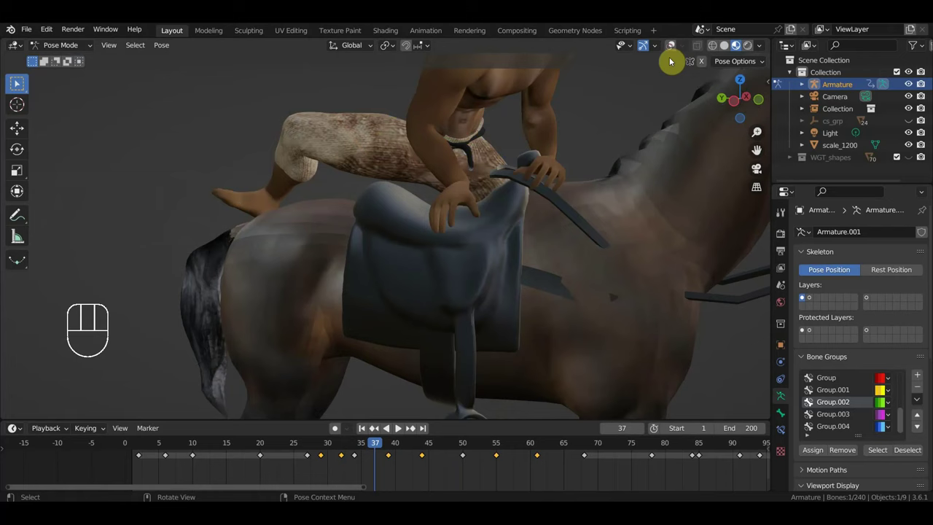
Move the right hand IK control, key Location & Rotation at frame 37, then scrub to frame 42.
{"action": "key", "text": "g"}
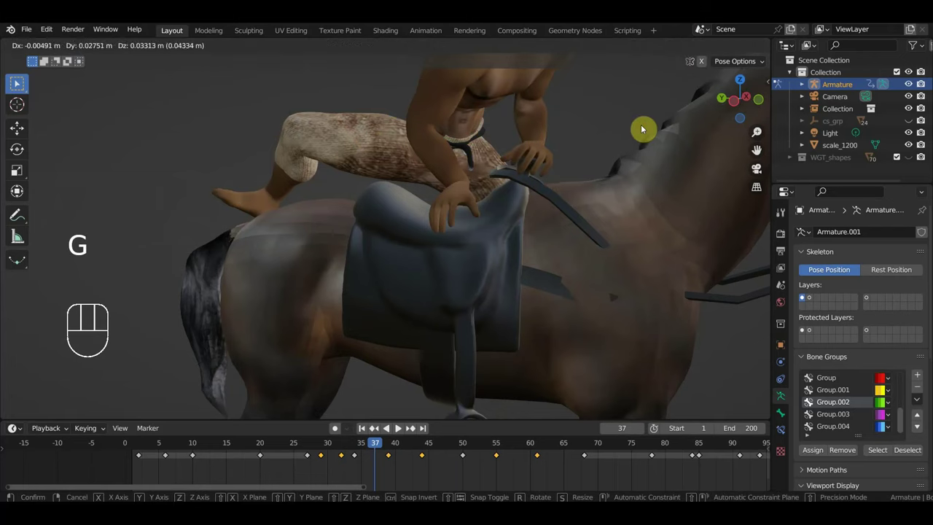
{"action": "key", "text": "i"}
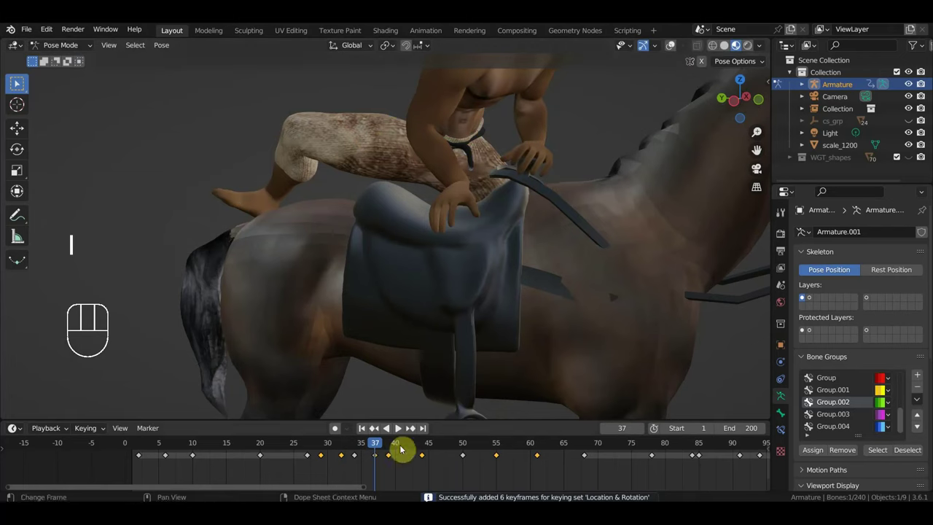
{"action": "left_click", "coordinate": [391, 447]}
{"action": "left_click_drag", "start_coordinate": [404, 468], "coordinate": [389, 458]}
{"action": "key", "text": "Delete"}
{"action": "left_click_drag", "start_coordinate": [397, 448], "coordinate": [526, 377]}
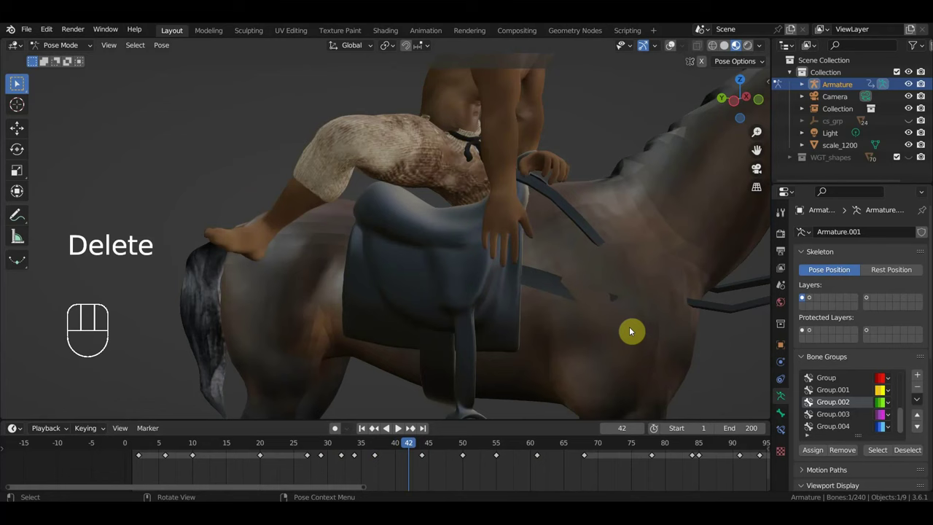
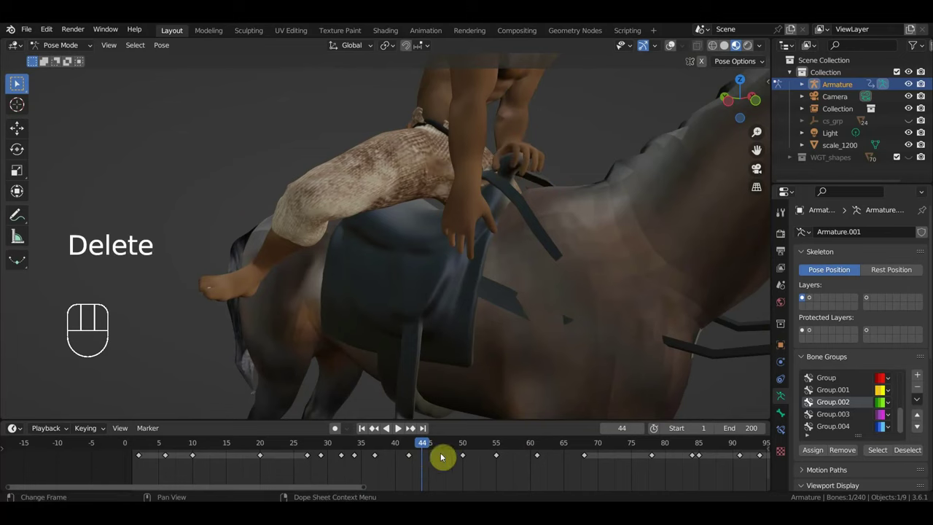
Scrub through the frames to compare poses and land on frame 29.
{"action": "left_click_drag", "start_coordinate": [612, 324], "coordinate": [620, 325]}
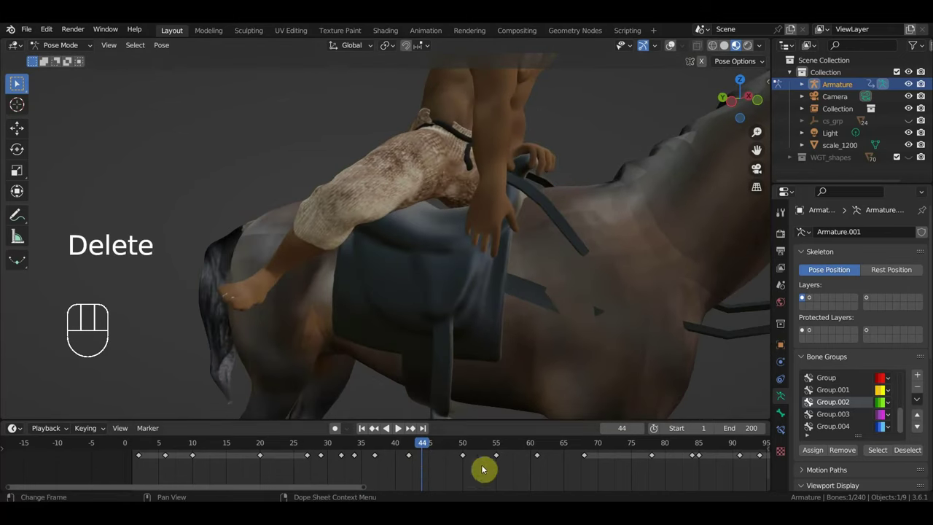
{"action": "left_click", "coordinate": [469, 444]}
{"action": "left_click_drag", "start_coordinate": [617, 339], "coordinate": [563, 357]}
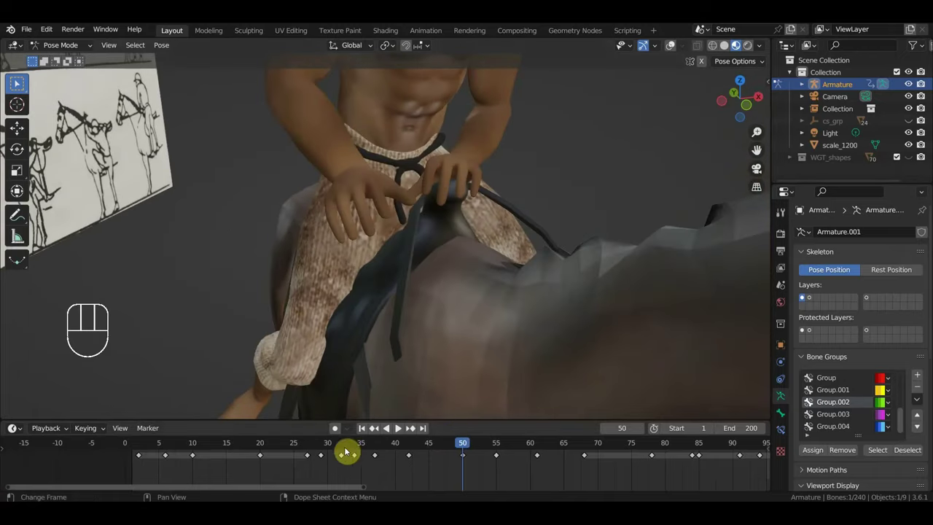
{"action": "left_click", "coordinate": [325, 449]}
Face the rider and key Location & Rotation for the pose at frame 29.
{"action": "left_click_drag", "start_coordinate": [430, 406], "coordinate": [509, 405]}
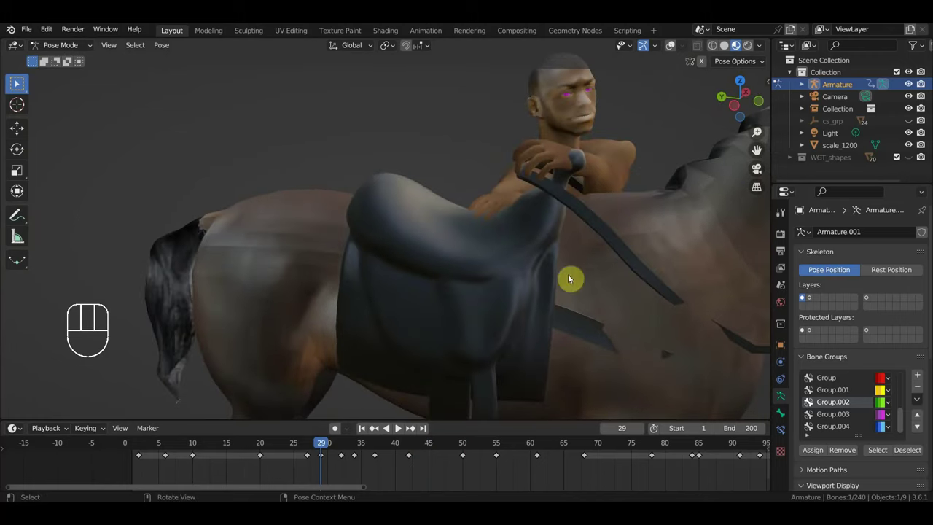
{"action": "key", "text": "g"}
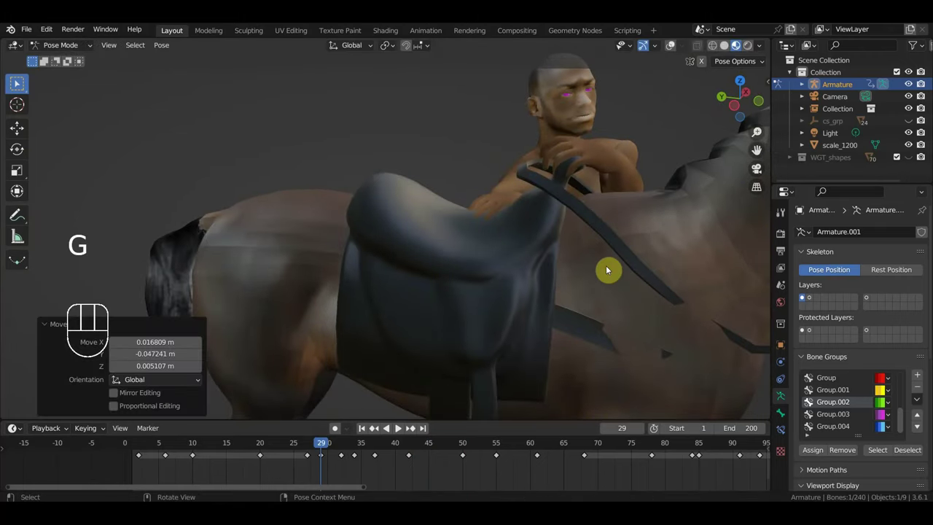
{"action": "key", "text": "i"}
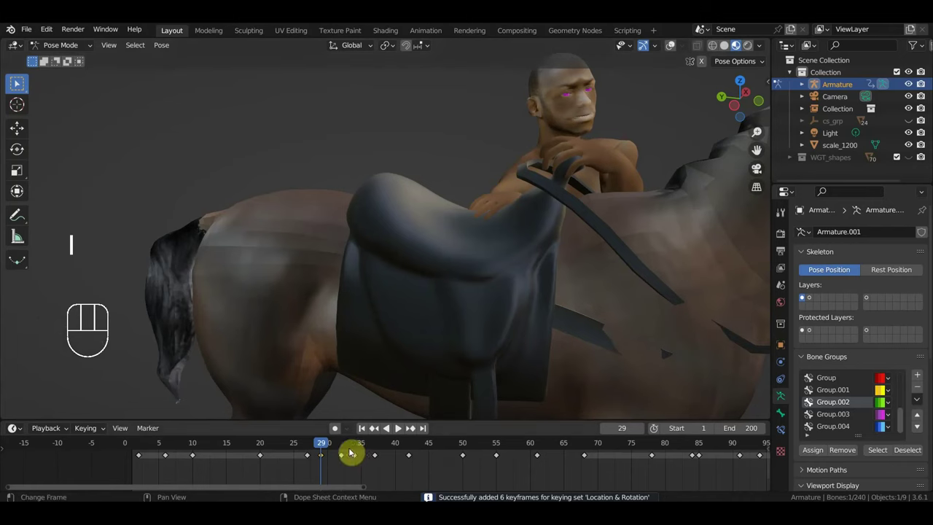
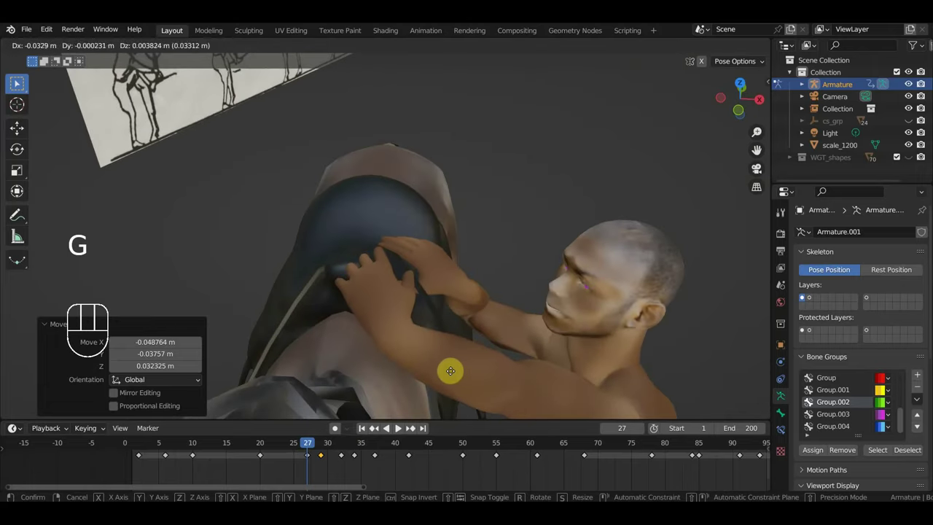
Nudge the horse's Ctrl Hips slightly at frame 27 and key the full-rig Location & Rotation.
{"action": "left_click_drag", "start_coordinate": [551, 383], "coordinate": [294, 344]}
{"action": "left_click", "coordinate": [674, 48]}
{"action": "left_click", "coordinate": [230, 343]}
{"action": "key", "text": "g"}
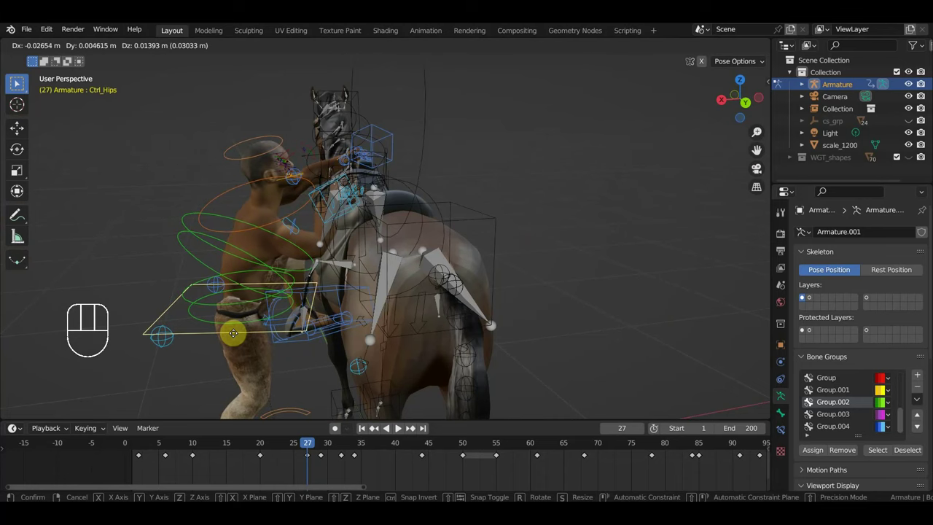
{"action": "left_click_drag", "start_coordinate": [385, 306], "coordinate": [443, 300]}
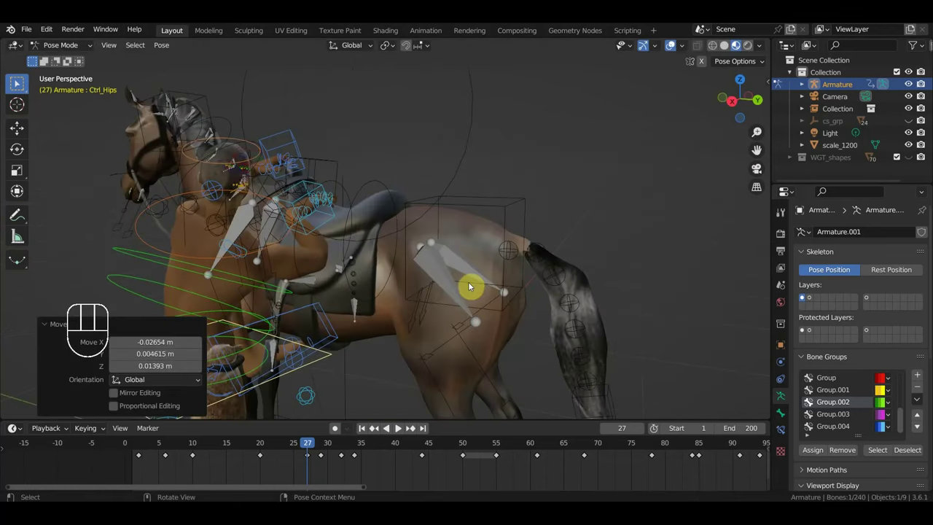
{"action": "key", "text": "a"}
{"action": "key", "text": "i"}
Orbit the view to check the pose against the reference sheet.
{"action": "left_click_drag", "start_coordinate": [319, 451], "coordinate": [402, 425]}
{"action": "left_click_drag", "start_coordinate": [497, 303], "coordinate": [564, 299]}
{"action": "left_click_drag", "start_coordinate": [538, 309], "coordinate": [564, 288]}
{"action": "left_click_drag", "start_coordinate": [564, 288], "coordinate": [574, 286]}
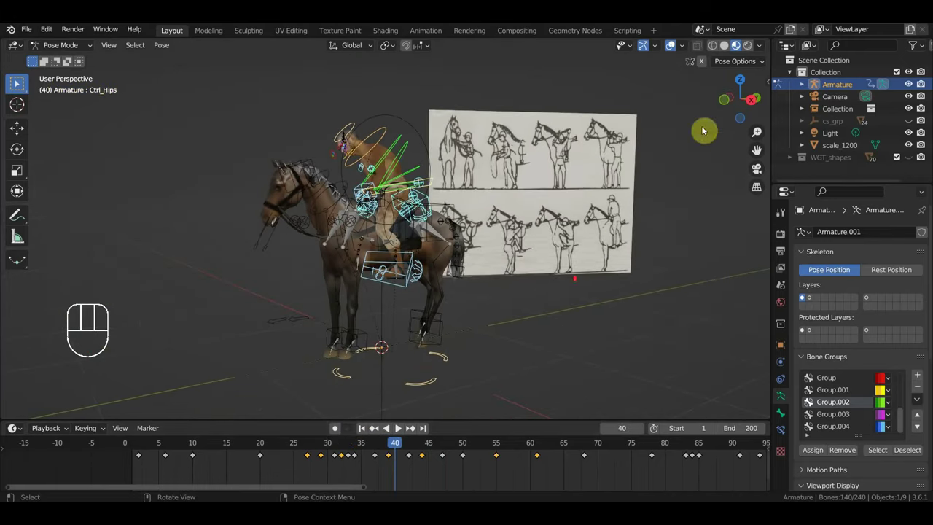
Play the horse and rider animation while orbiting around the scene.
{"action": "left_click_drag", "start_coordinate": [520, 247], "coordinate": [540, 270]}
{"action": "left_click_drag", "start_coordinate": [524, 264], "coordinate": [463, 260]}
{"action": "left_click_drag", "start_coordinate": [498, 256], "coordinate": [557, 253]}
{"action": "left_click_drag", "start_coordinate": [501, 279], "coordinate": [573, 263]}
{"action": "key", "text": "space"}
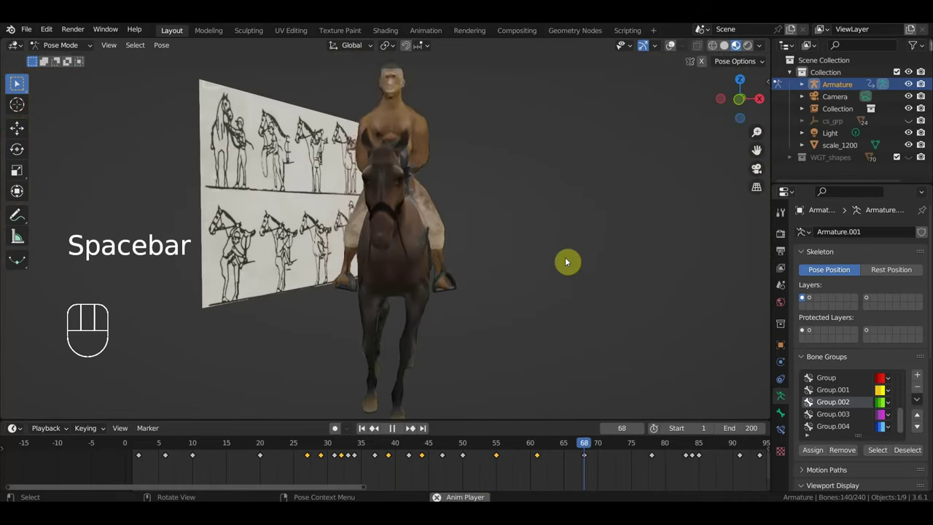
{"action": "left_click_drag", "start_coordinate": [592, 265], "coordinate": [648, 263]}
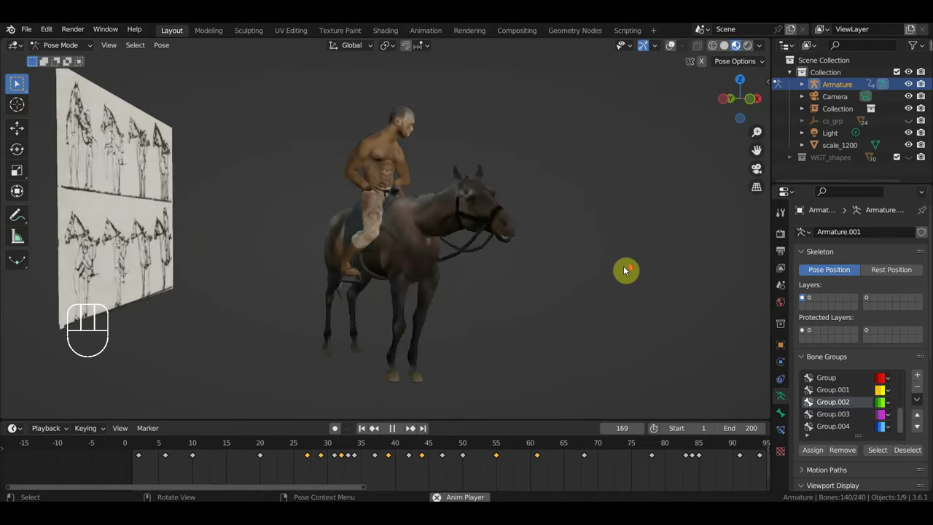
{"action": "middle_click", "coordinate": [601, 275]}
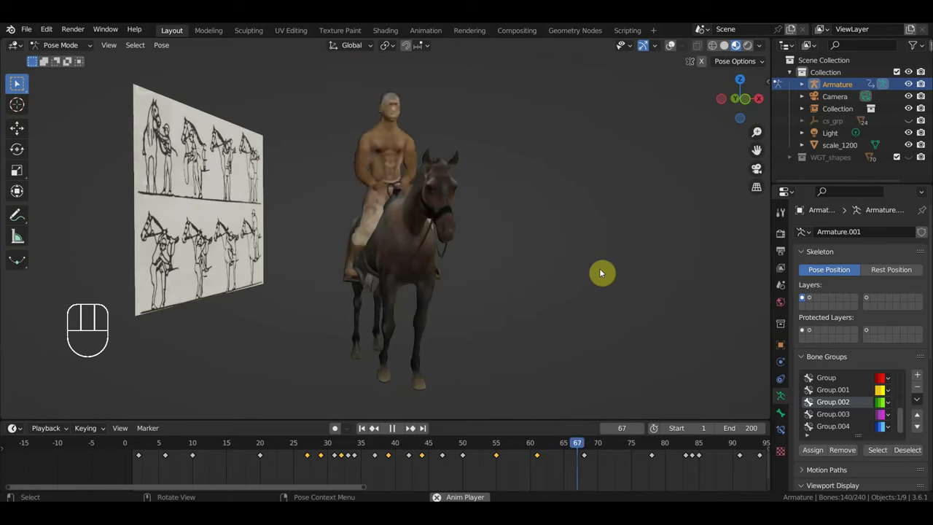
Restart playback from frame 1 and watch it facing the reference sheet.
{"action": "key", "text": "space"}
{"action": "key", "text": "space"}
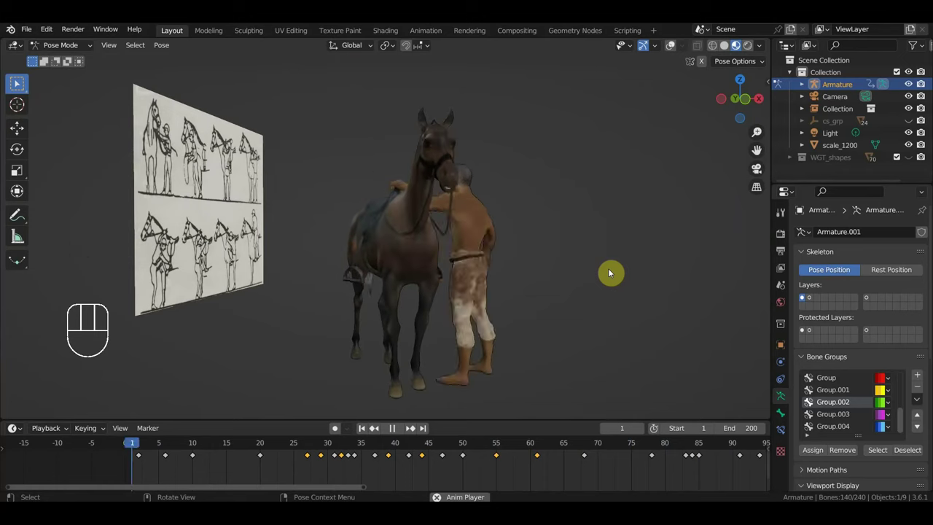
{"action": "key", "text": "space"}
{"action": "left_click_drag", "start_coordinate": [600, 277], "coordinate": [475, 256]}
{"action": "key", "text": "space"}
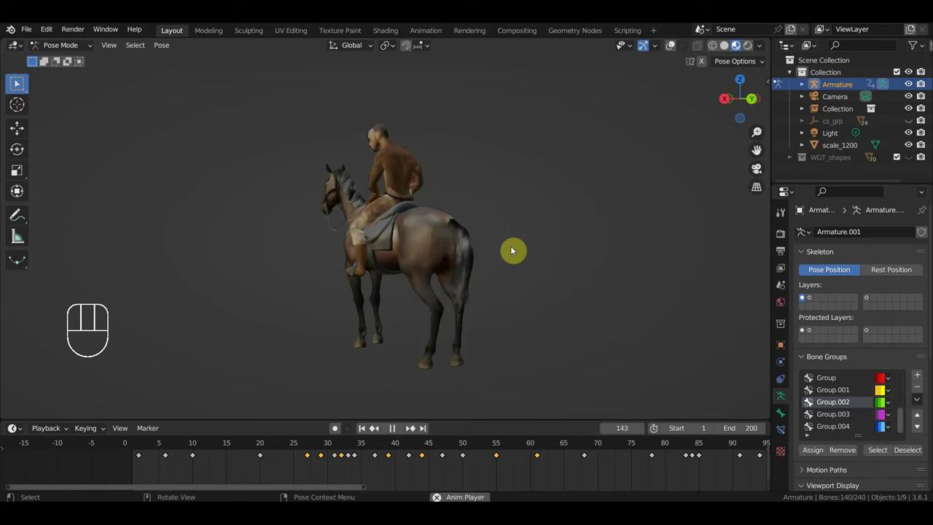
{"action": "left_click_drag", "start_coordinate": [500, 255], "coordinate": [633, 249]}
{"action": "key", "text": "space"}
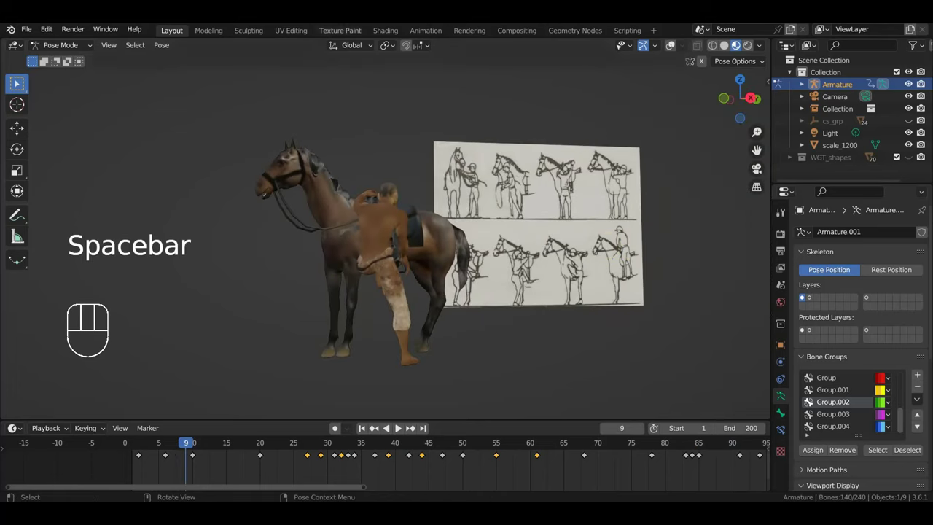
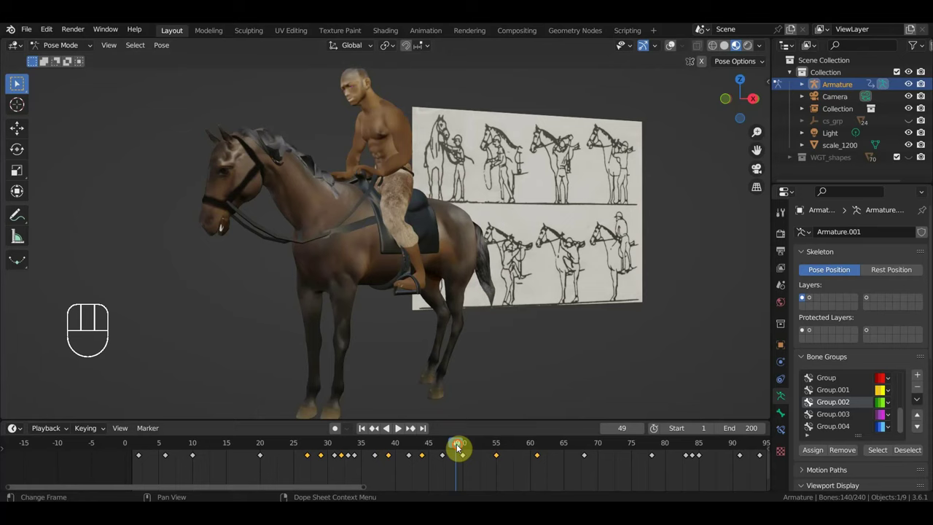
Scrub across the keyed poses and zoom the timeline out to show all keyframes.
{"action": "left_click_drag", "start_coordinate": [472, 450], "coordinate": [630, 399]}
{"action": "left_click_drag", "start_coordinate": [625, 378], "coordinate": [463, 390]}
{"action": "left_click_drag", "start_coordinate": [627, 454], "coordinate": [232, 454]}
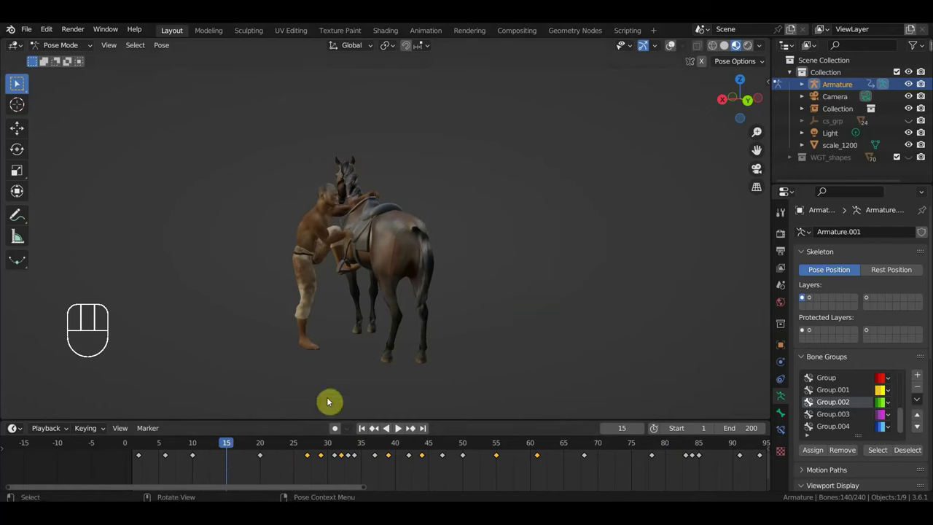